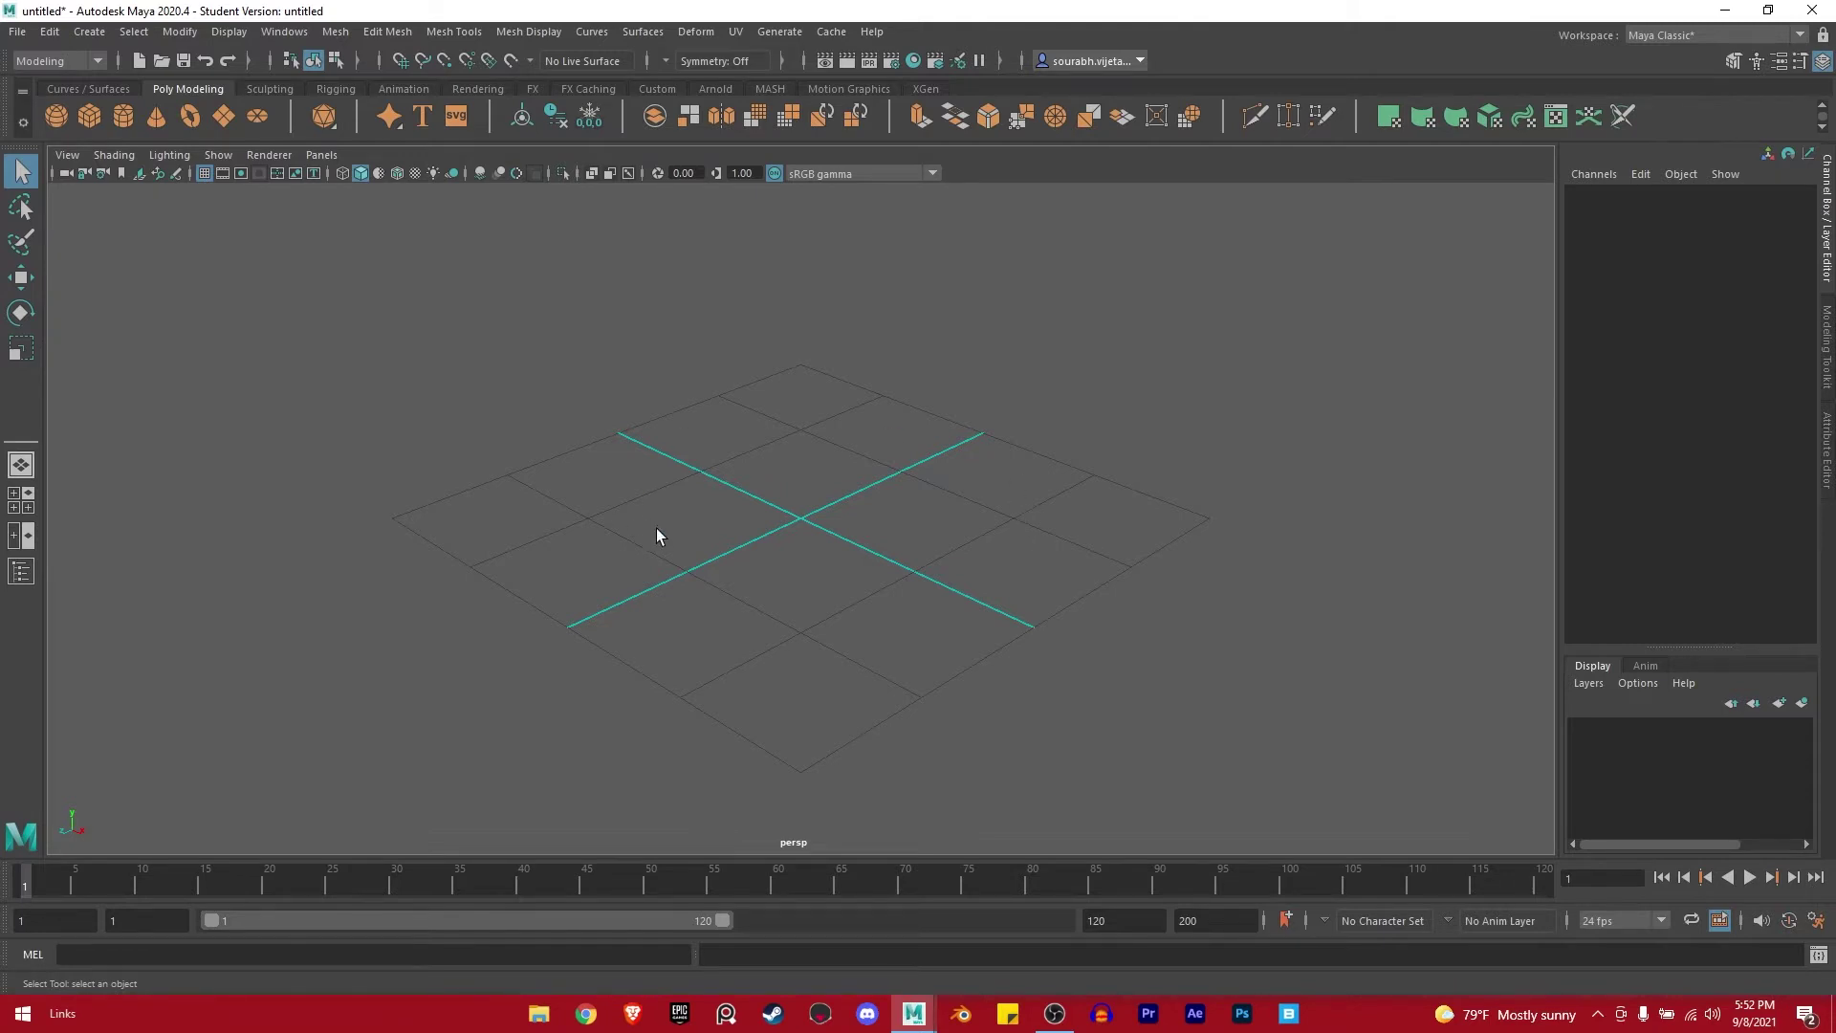
Bring up the Project Window from the File menu.
{"action": "left_click", "coordinate": [28, 34]}
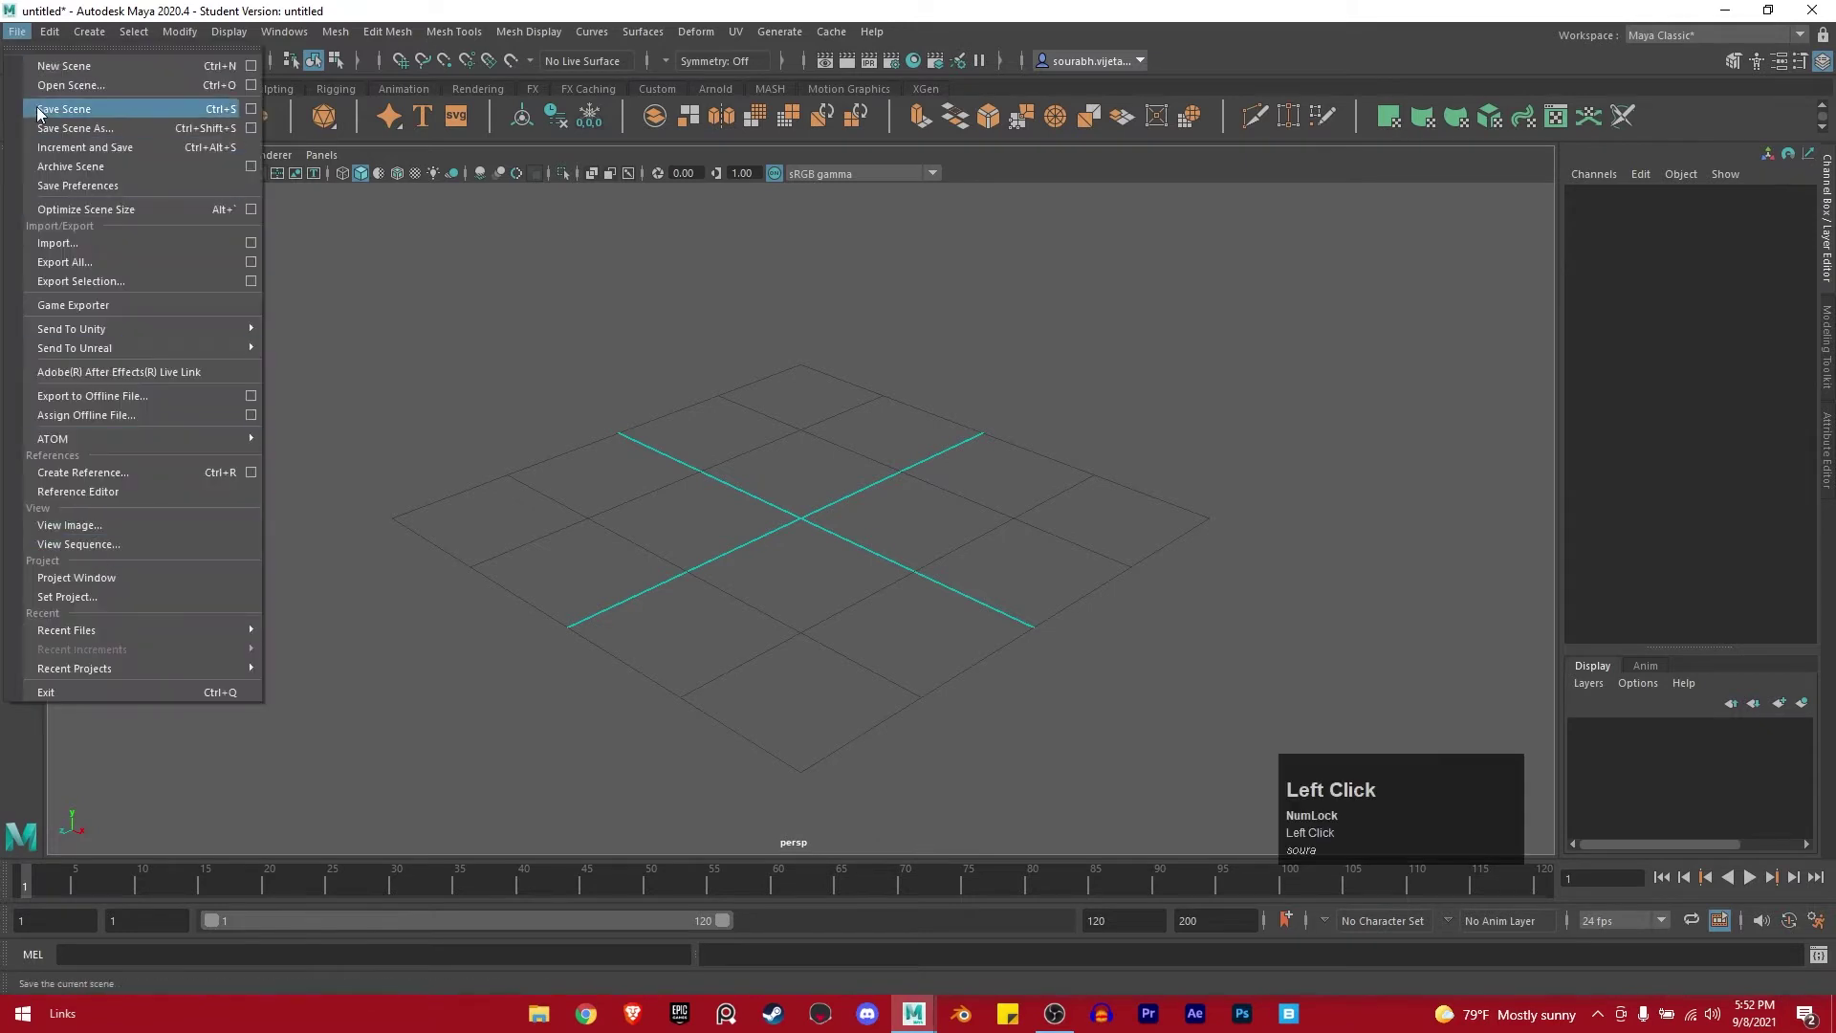
{"action": "left_click", "coordinate": [132, 581]}
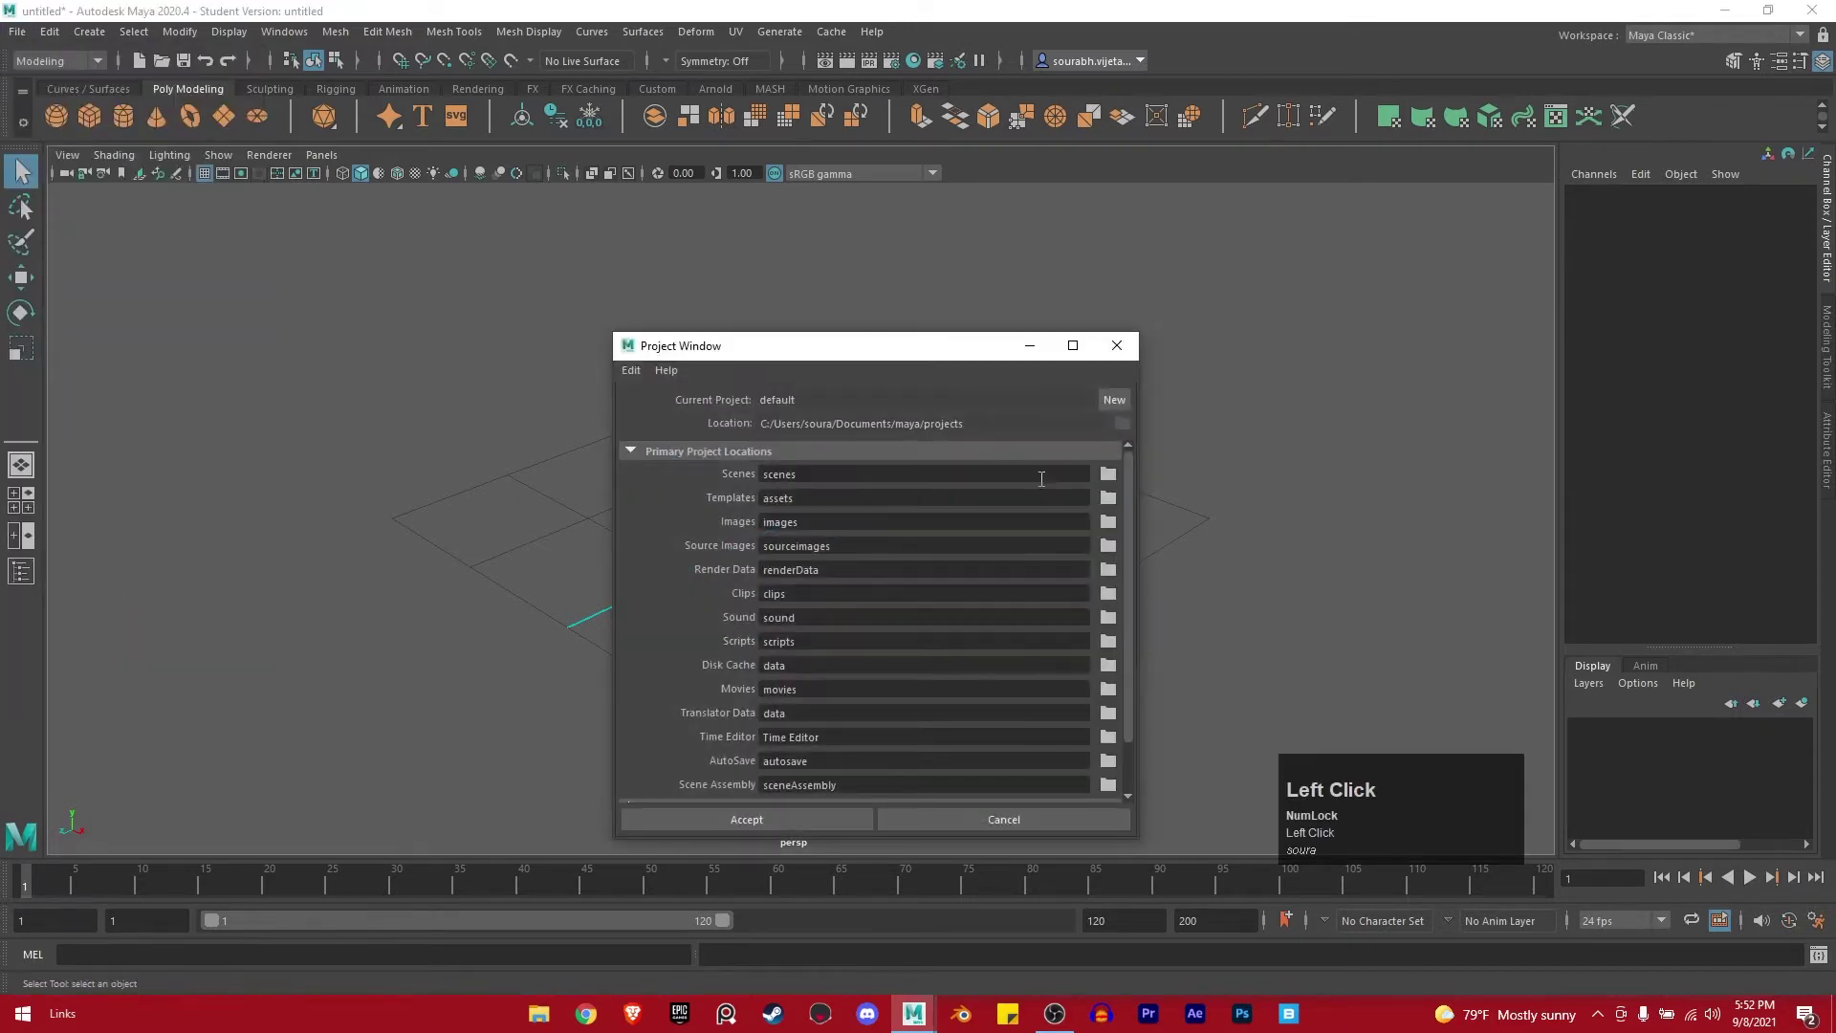
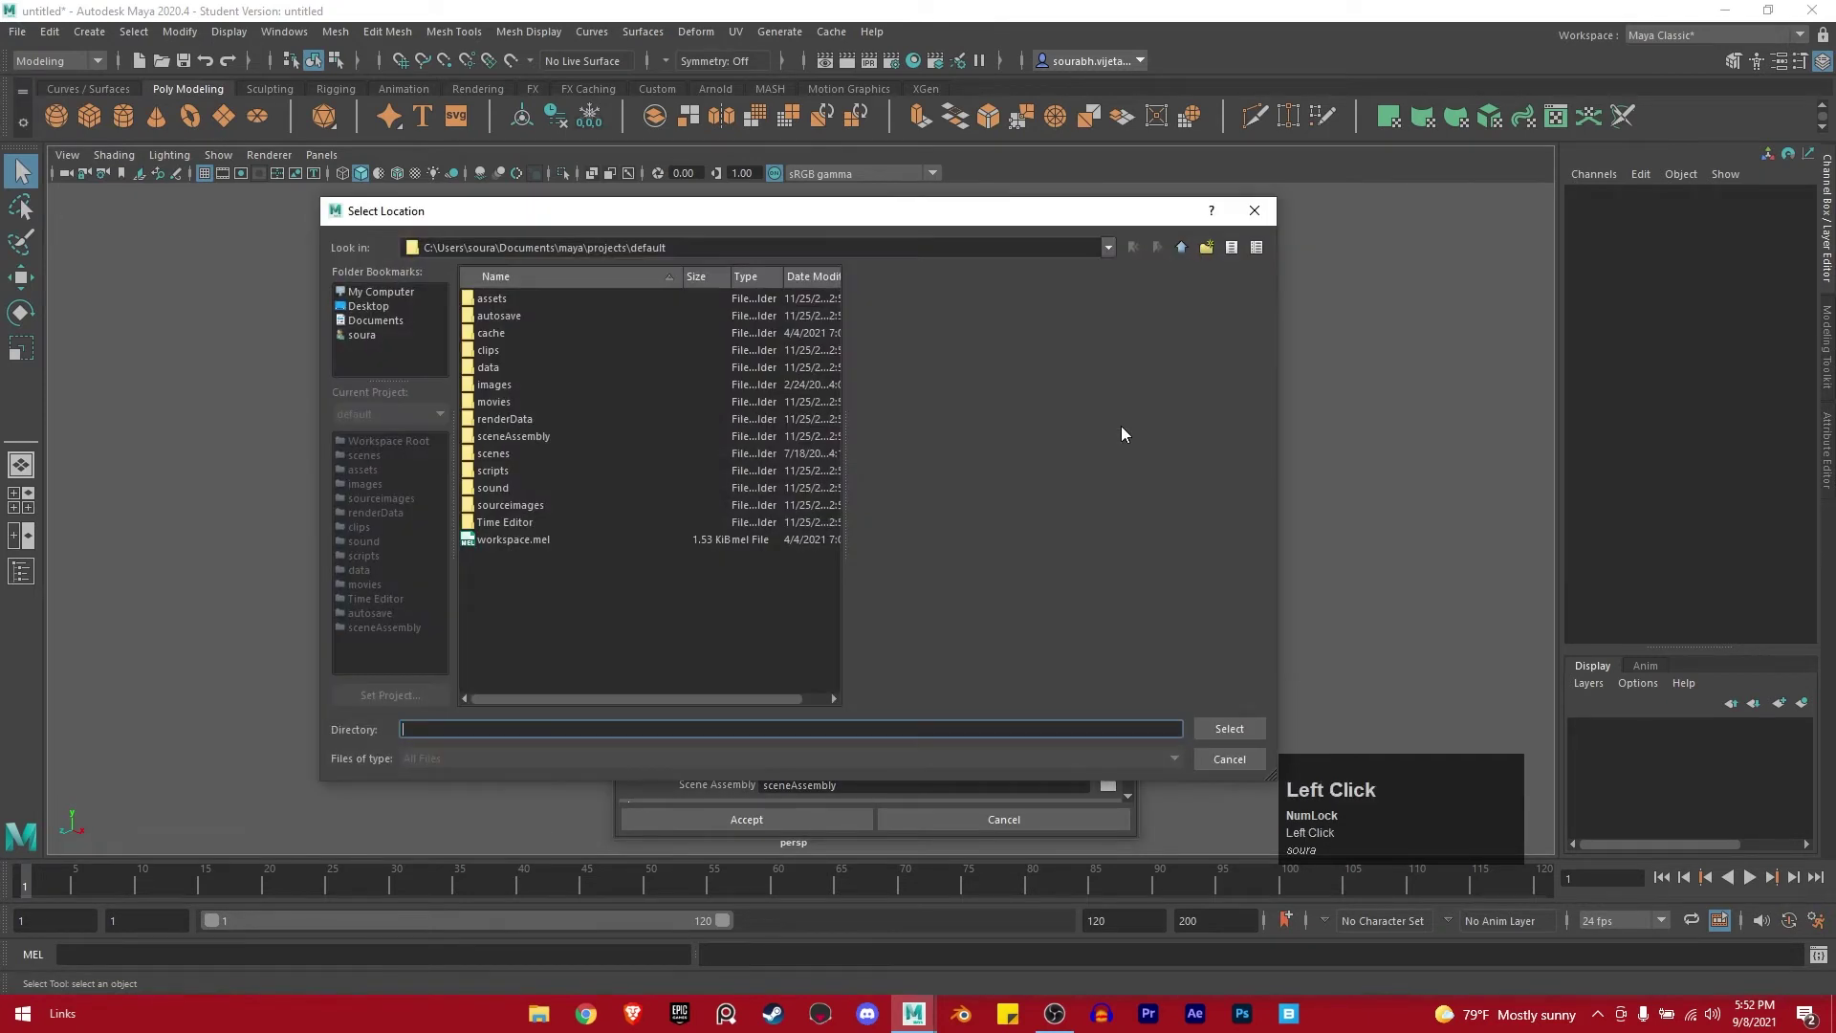
Browse to the Desktop folder as the new project's location.
{"action": "left_click", "coordinate": [639, 464]}
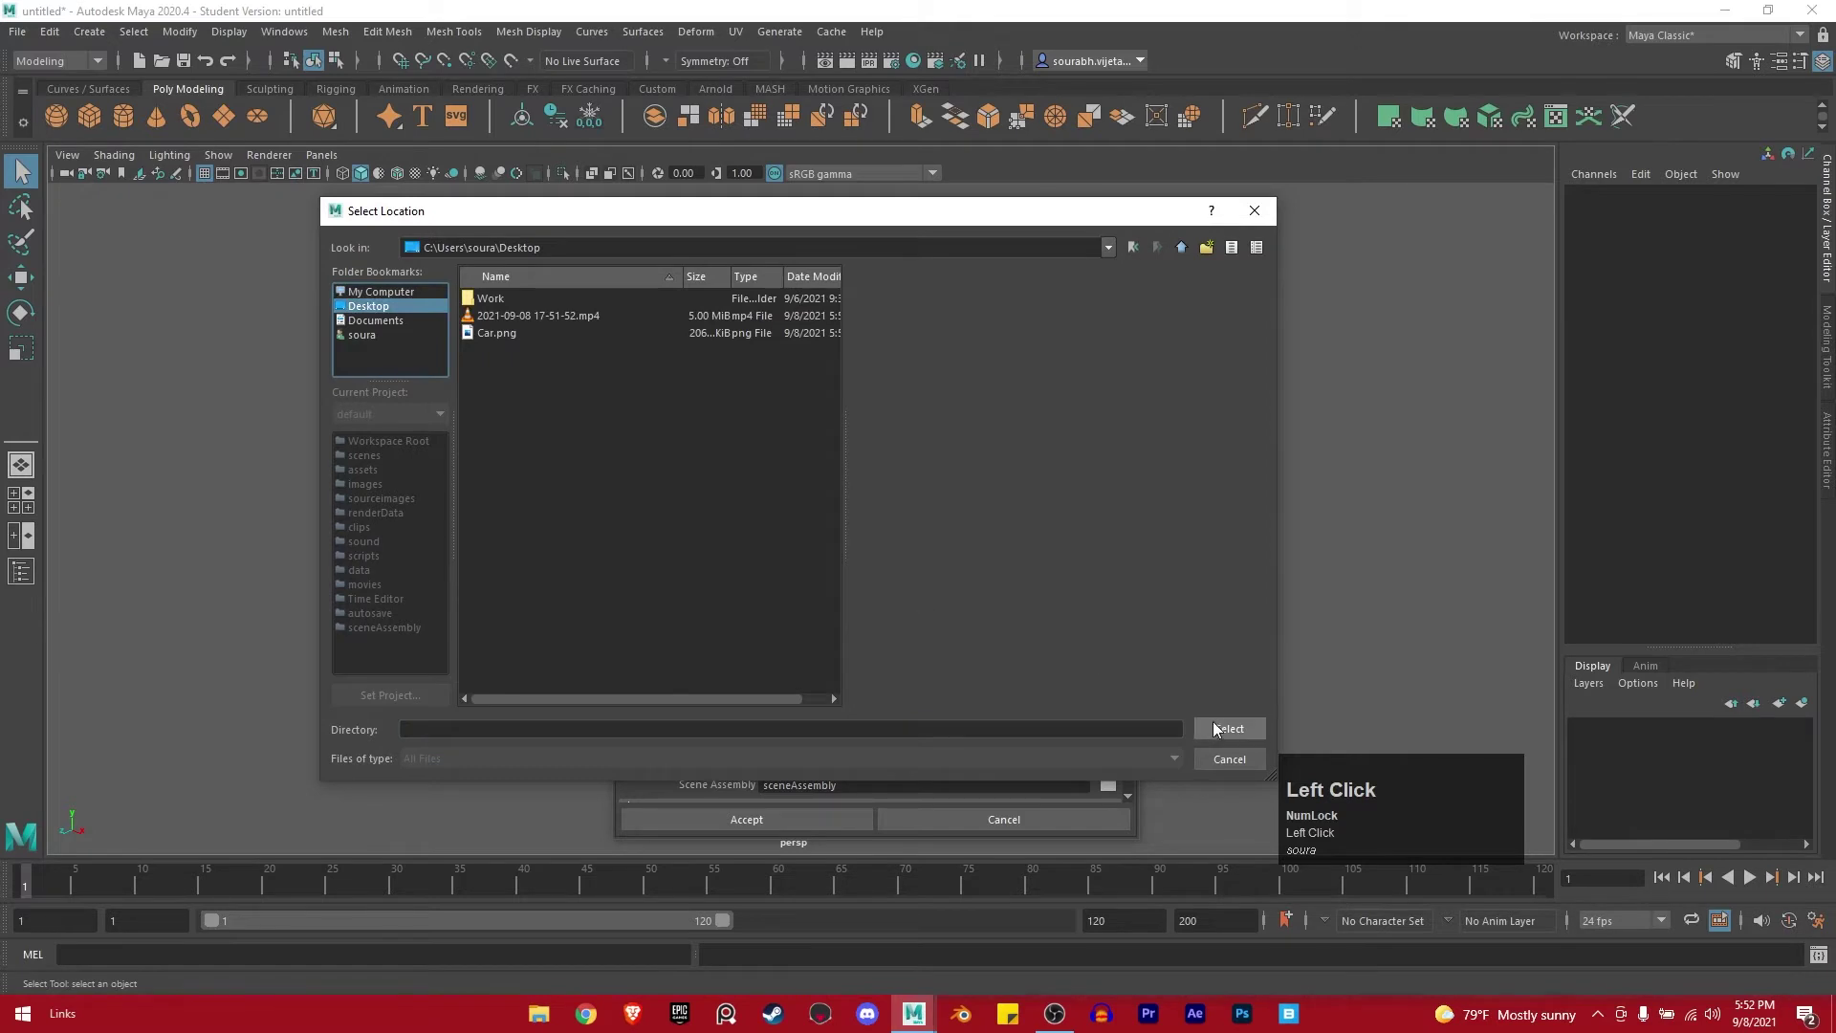
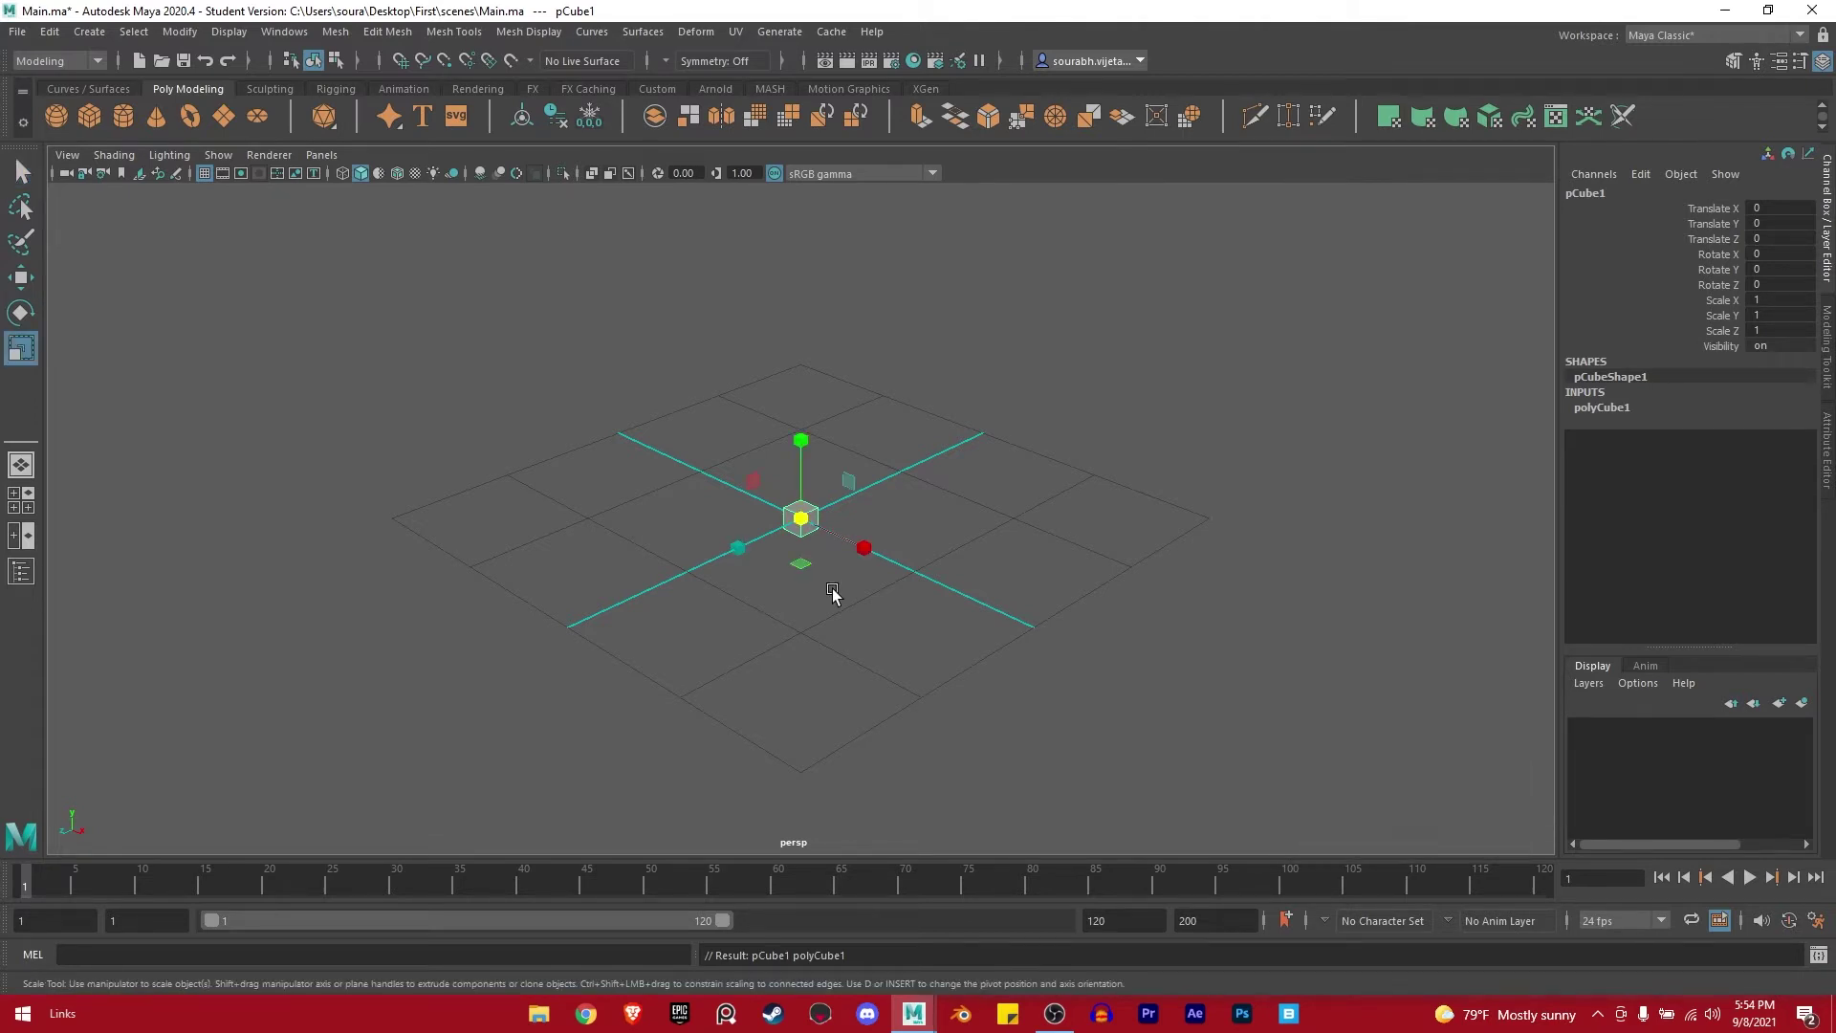
Scale the cube to 5, try a 30 degree Y rotation, then undo it back to zero.
{"action": "left_click", "coordinate": [1772, 293]}
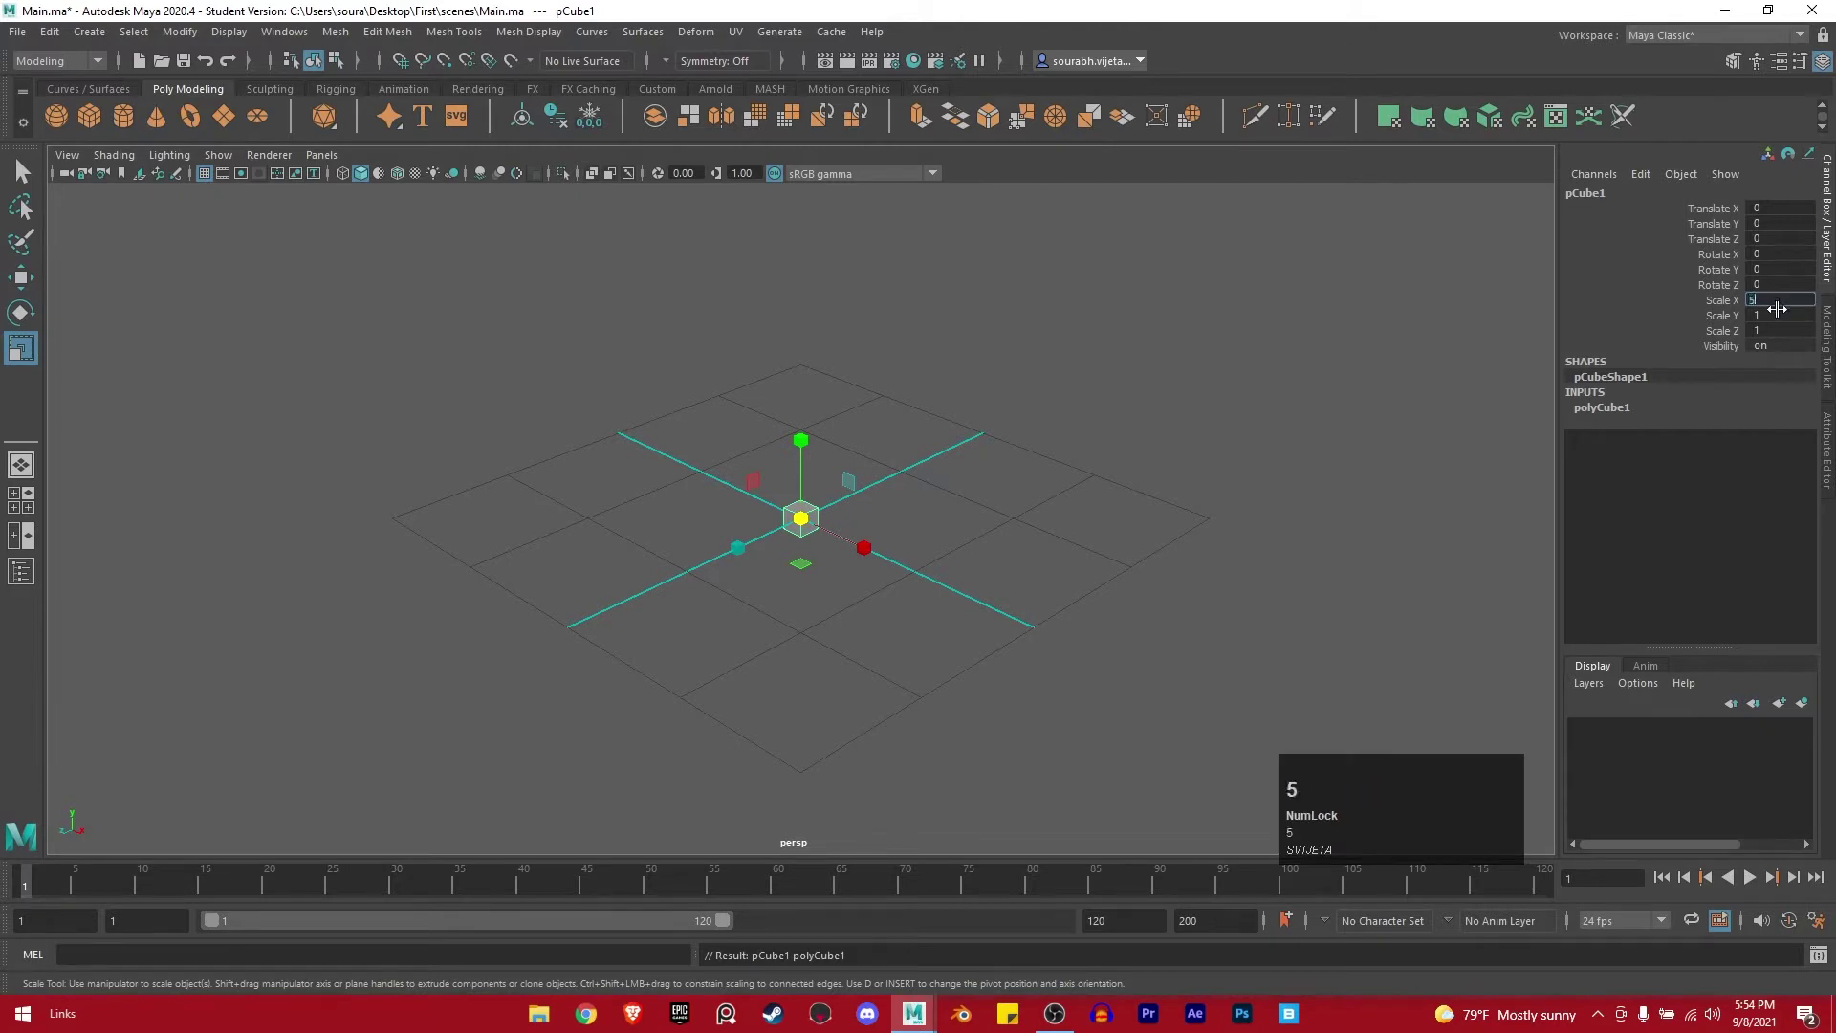
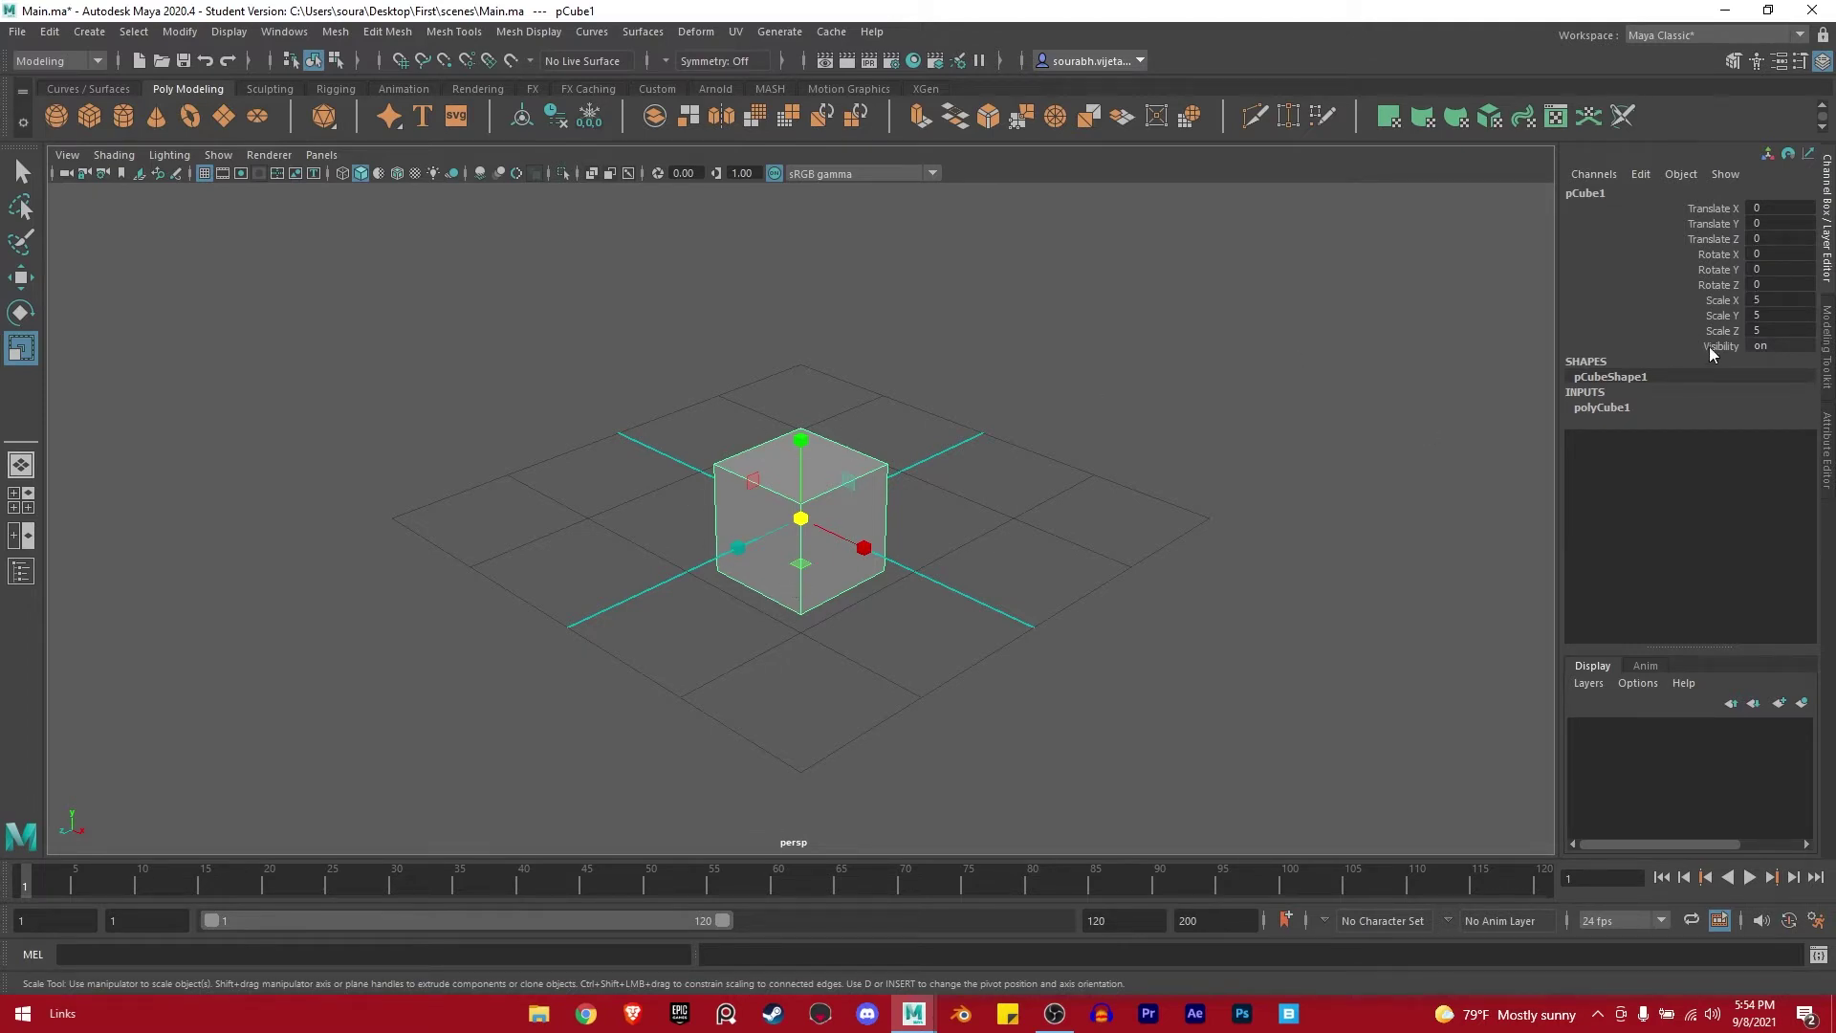
{"action": "left_click", "coordinate": [1770, 263]}
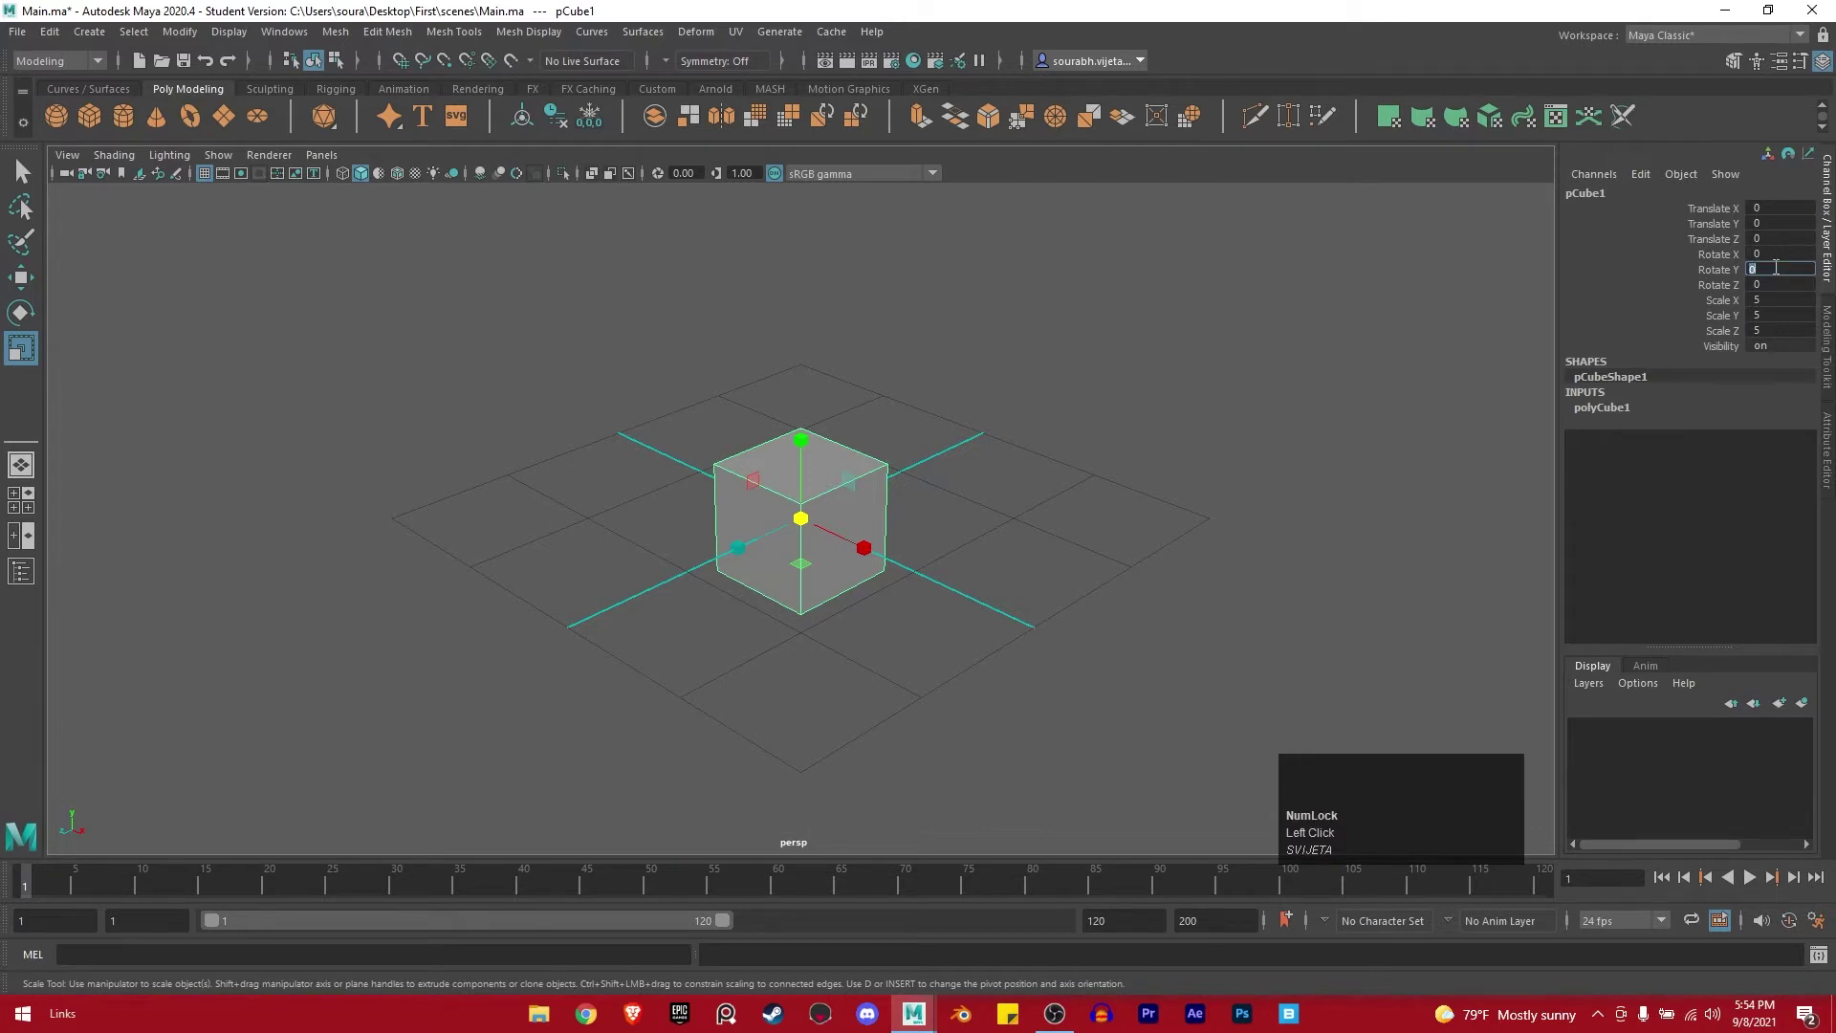
{"action": "type", "text": "30"}
{"action": "key", "text": "Return"}
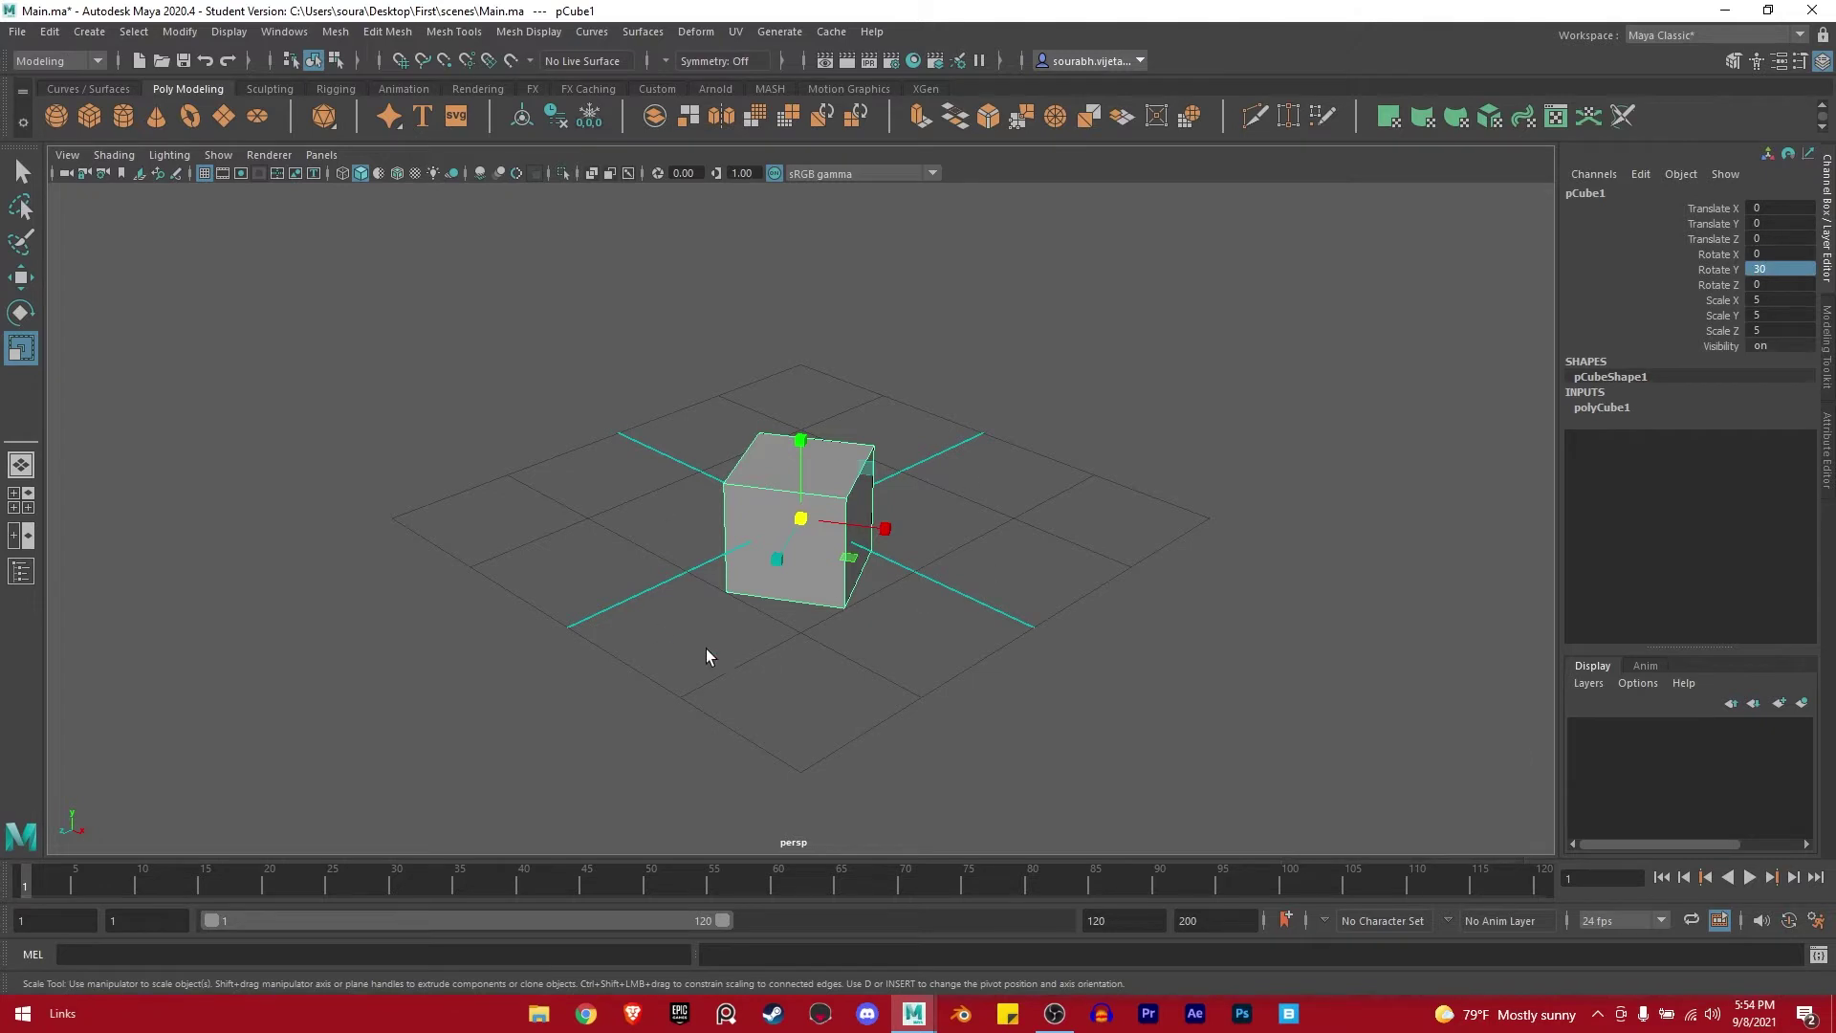
{"action": "key", "text": "Return"}
{"action": "key", "text": "ctrl+z"}
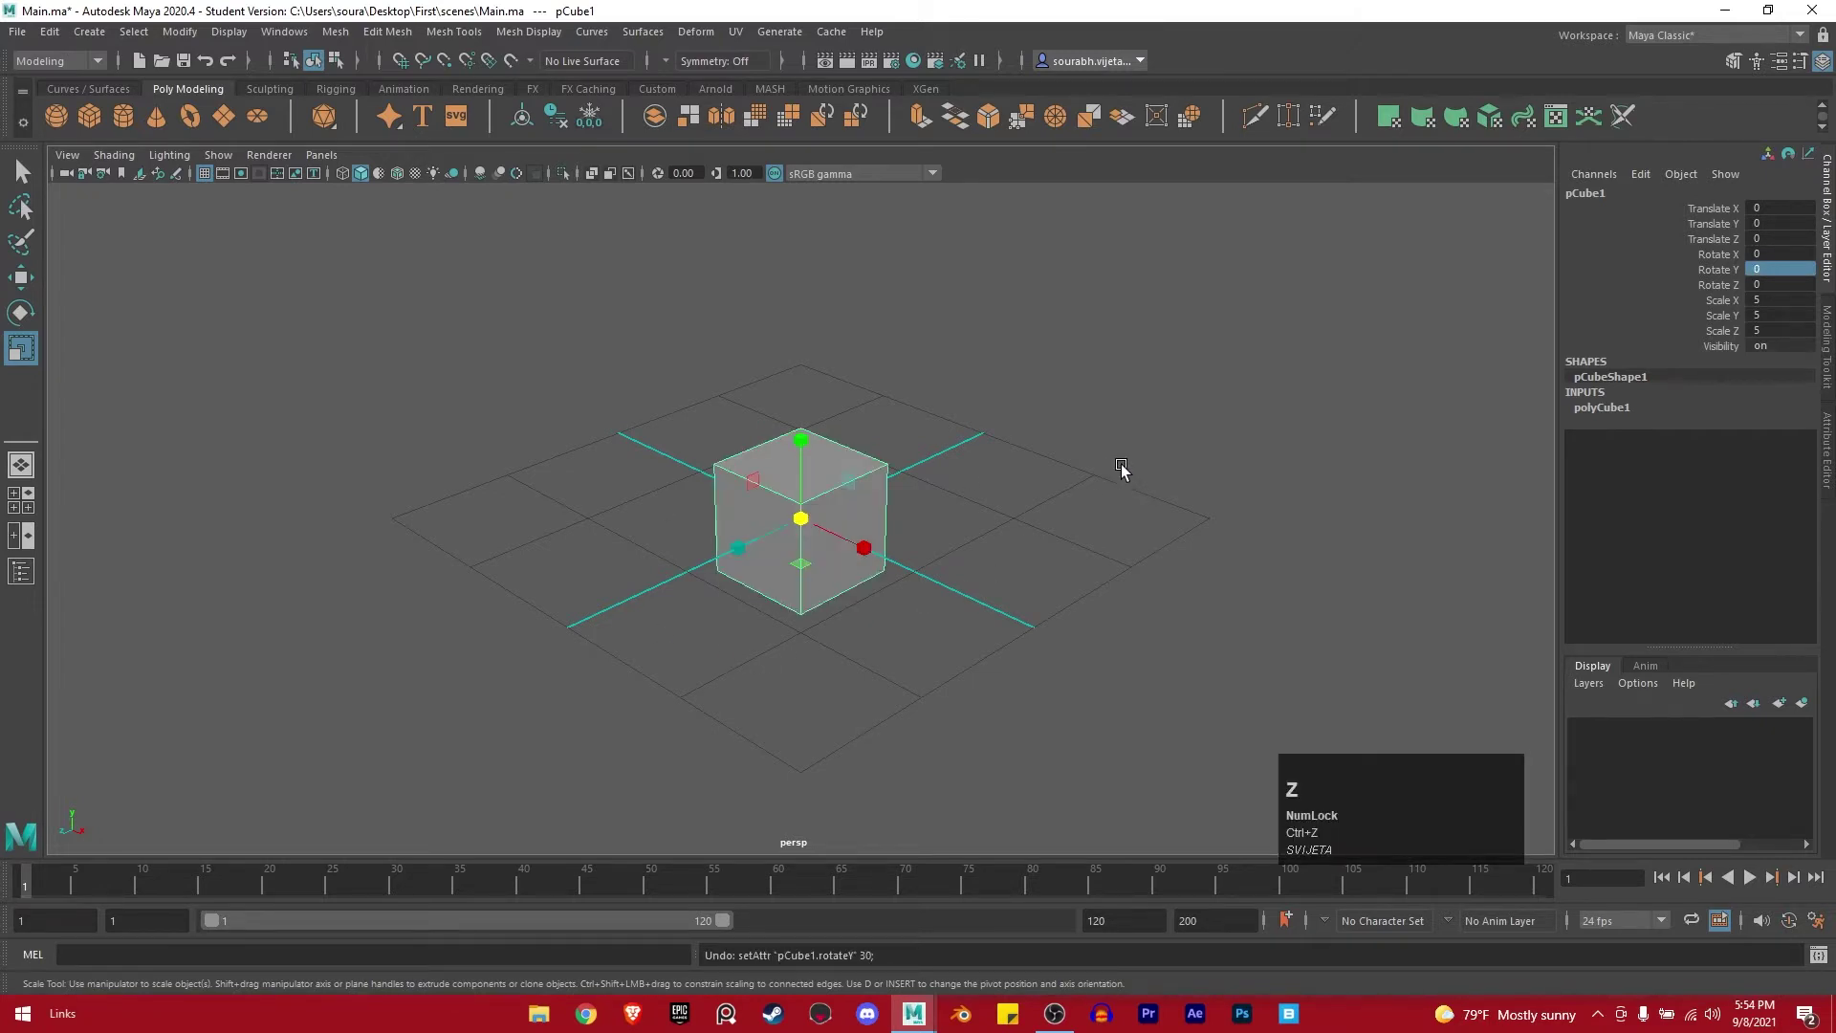
{"action": "left_click", "coordinate": [1127, 470]}
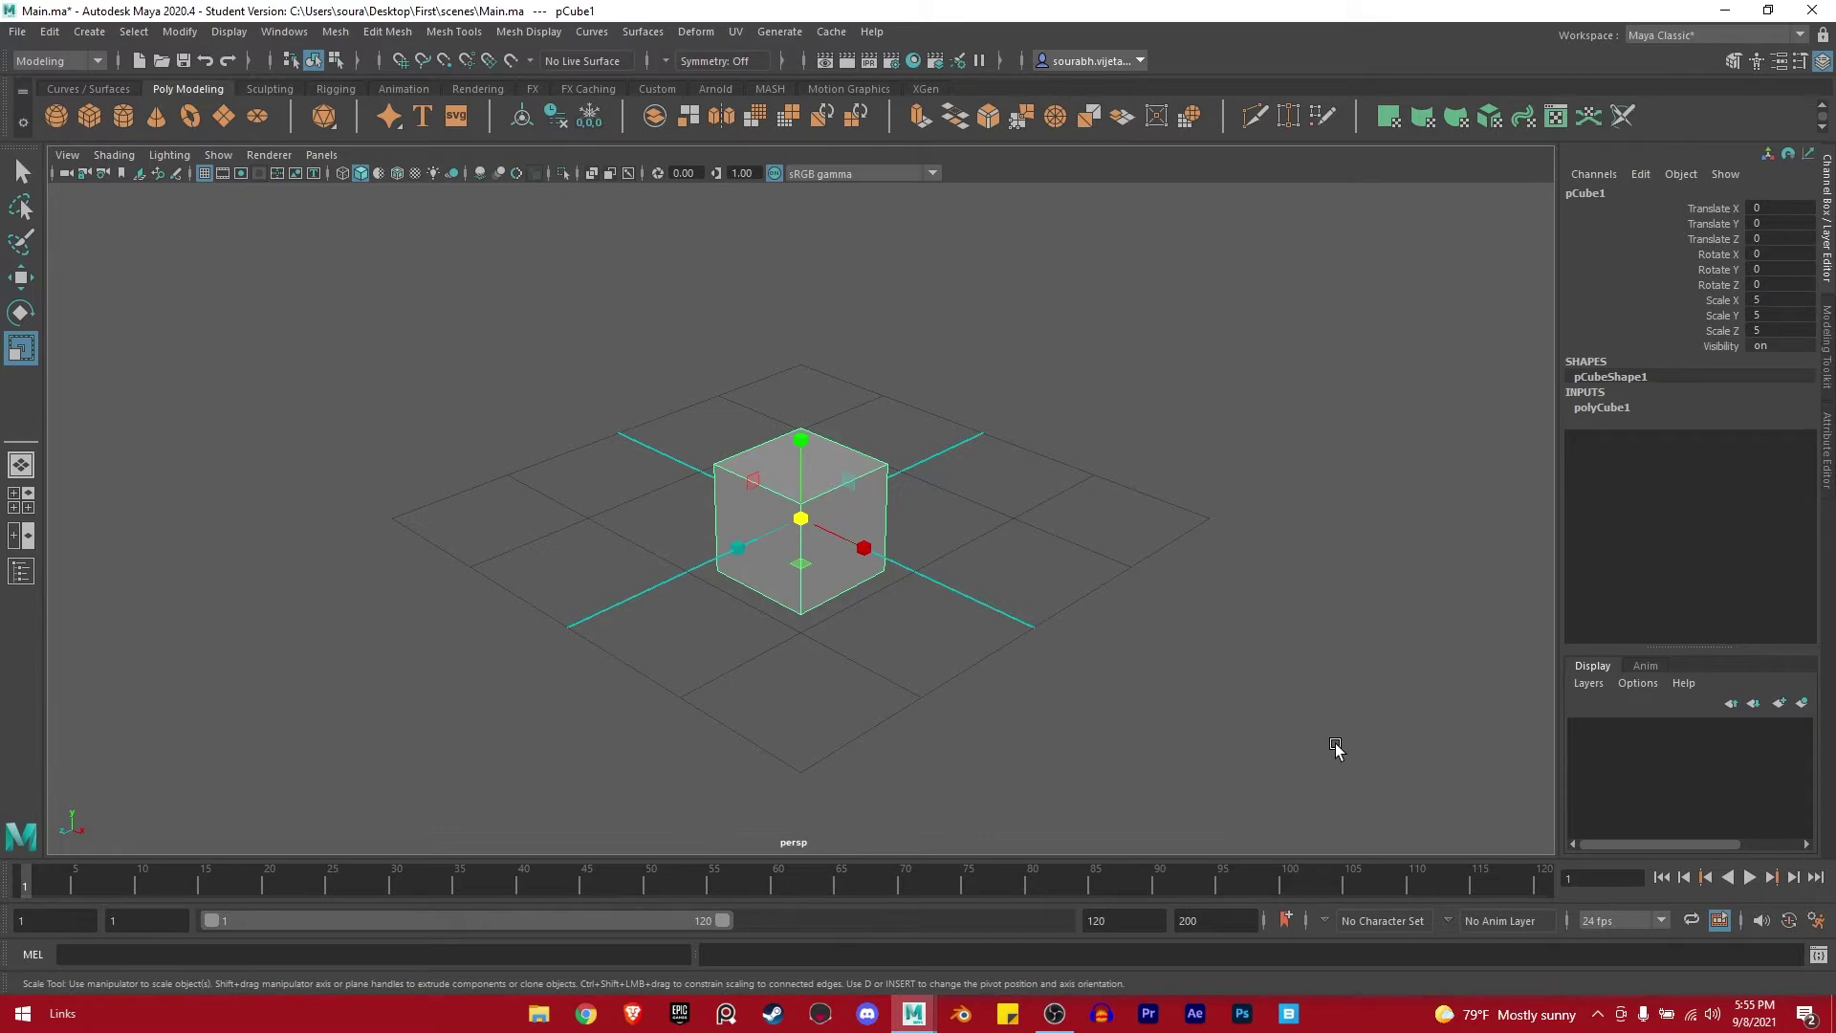
{"action": "left_click", "coordinate": [989, 542]}
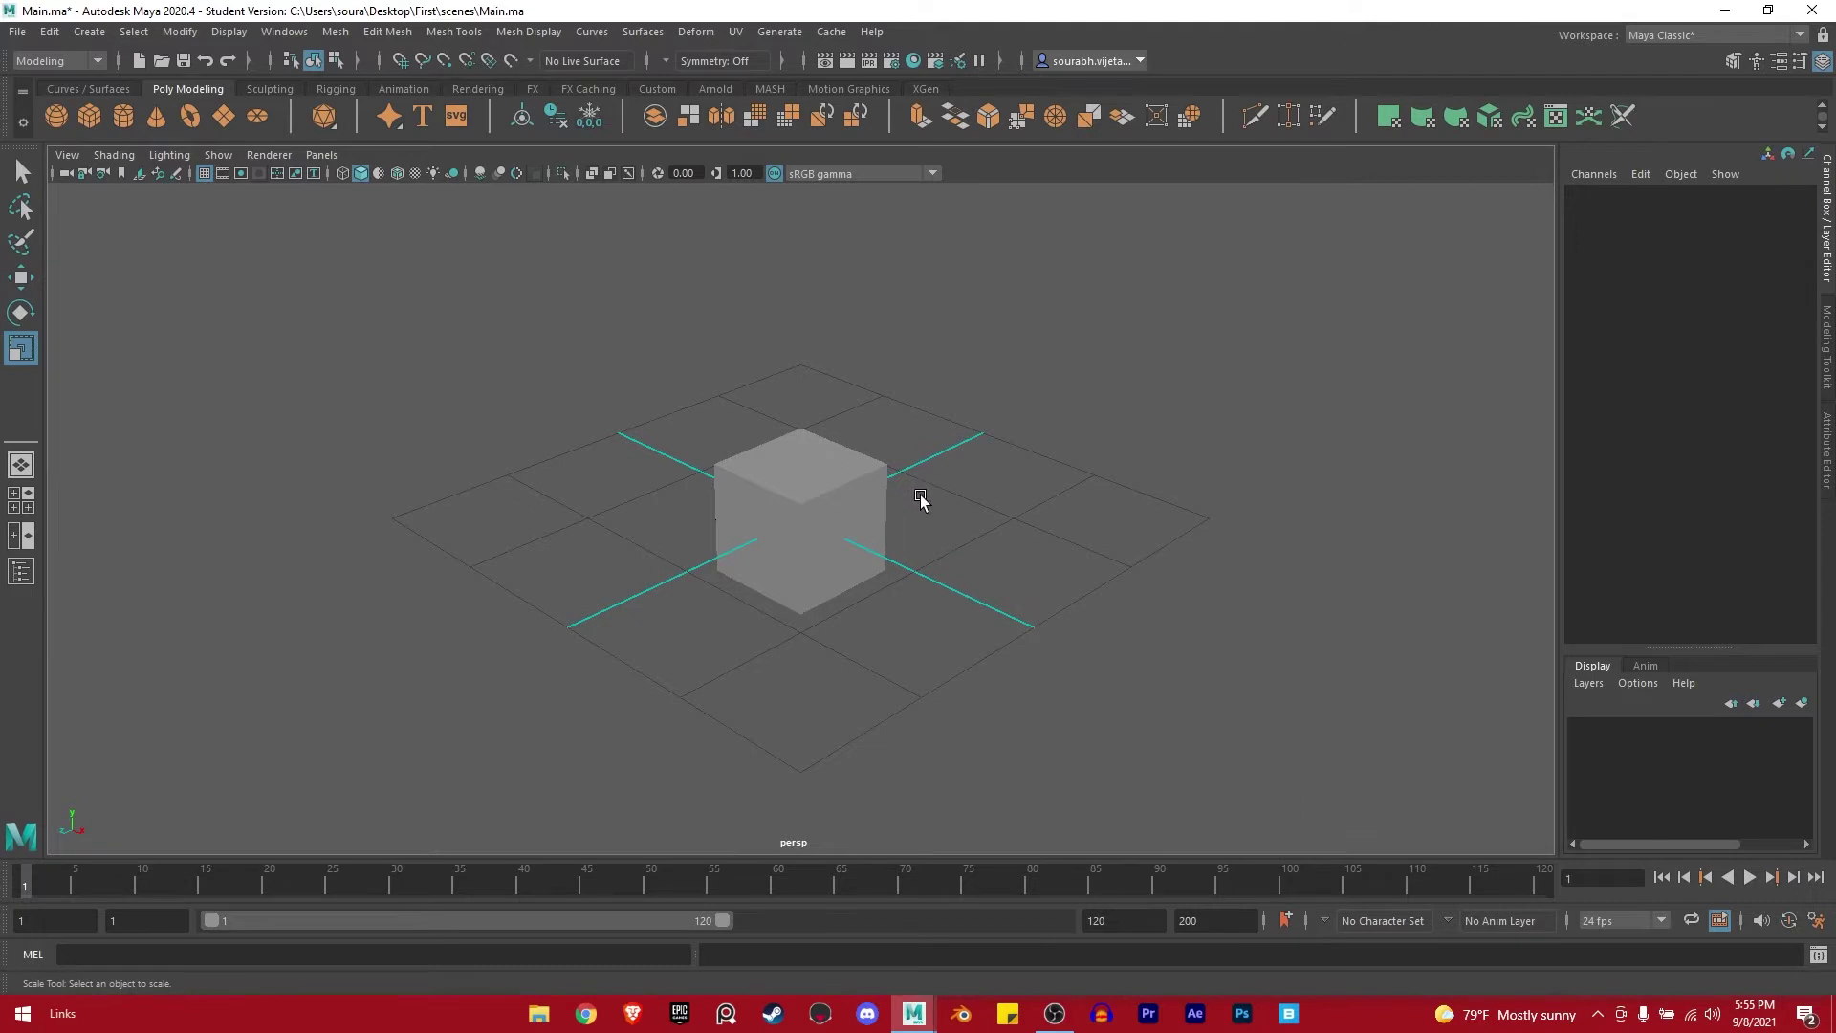
{"action": "scroll", "scroll_direction": "up", "scroll_amount": 3}
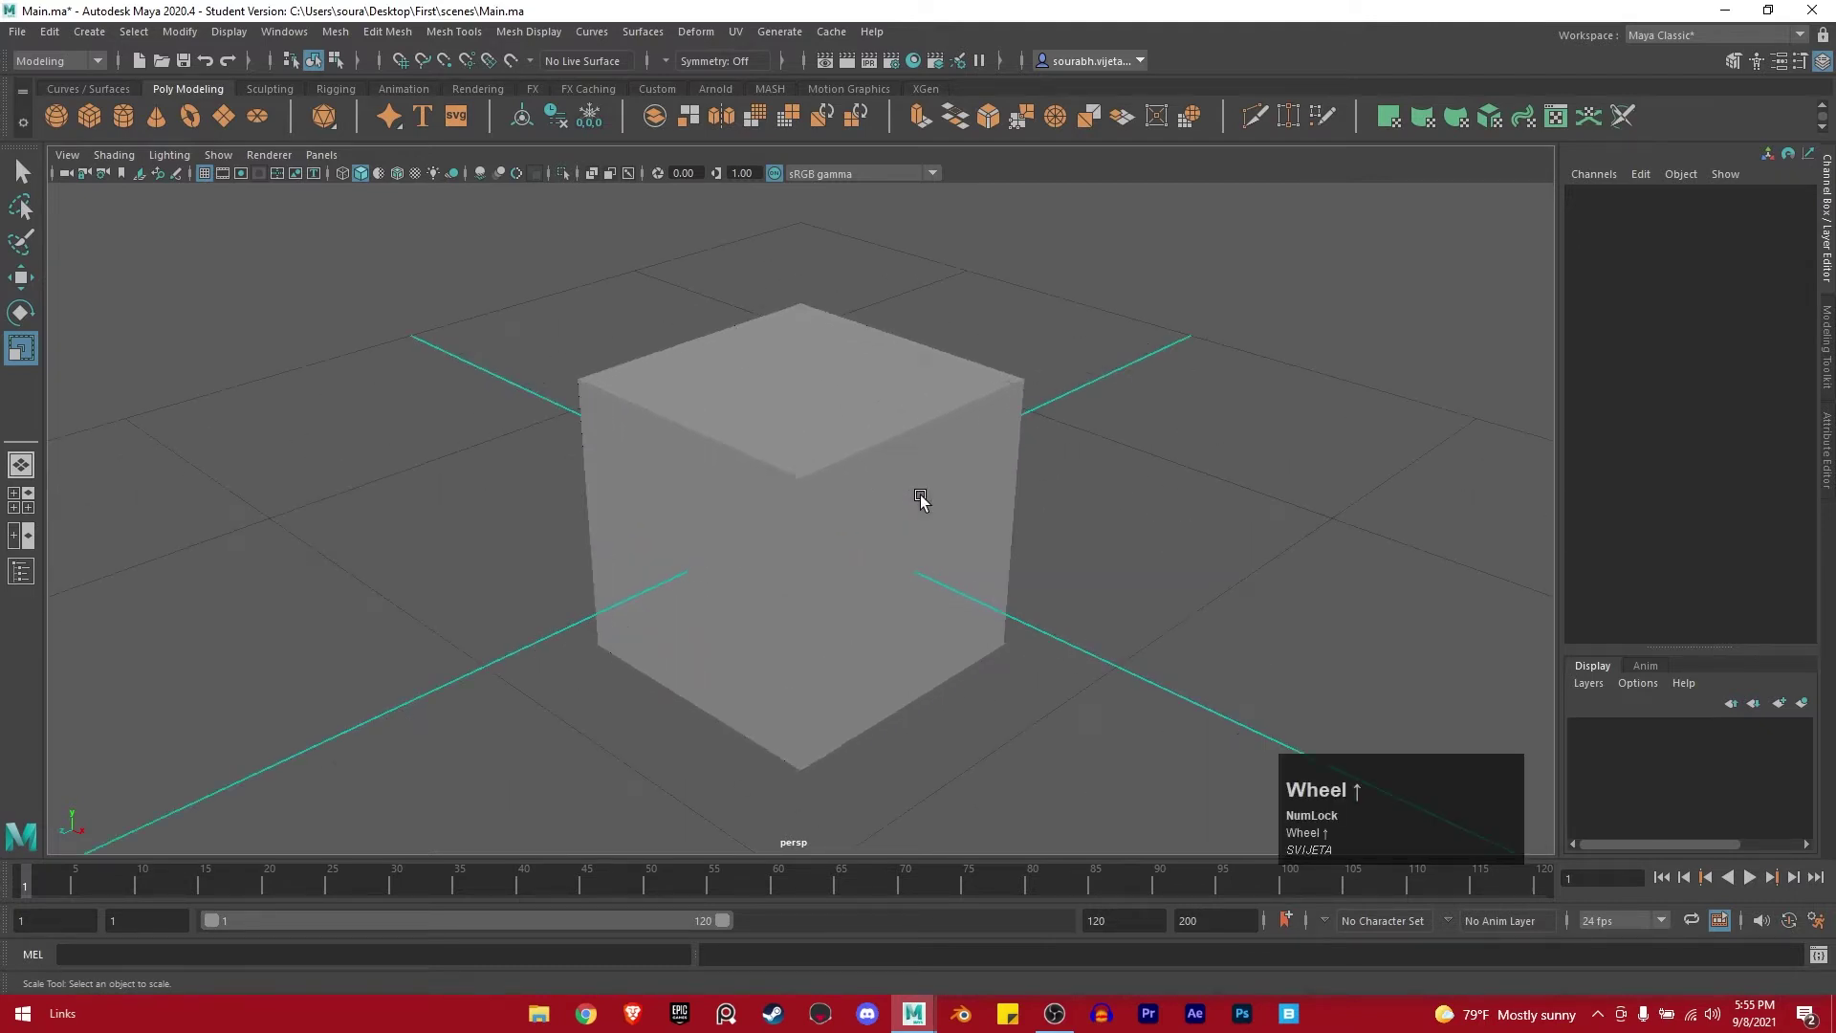
{"action": "scroll", "scroll_direction": "down", "scroll_amount": 3}
{"action": "scroll", "scroll_direction": "up", "scroll_amount": 3}
{"action": "scroll", "scroll_direction": "down", "scroll_amount": 3}
{"action": "scroll", "scroll_direction": "up", "scroll_amount": 3}
{"action": "scroll", "scroll_direction": "down", "scroll_amount": 3}
{"action": "scroll", "scroll_direction": "up", "scroll_amount": 3}
{"action": "scroll", "scroll_direction": "down", "scroll_amount": 3}
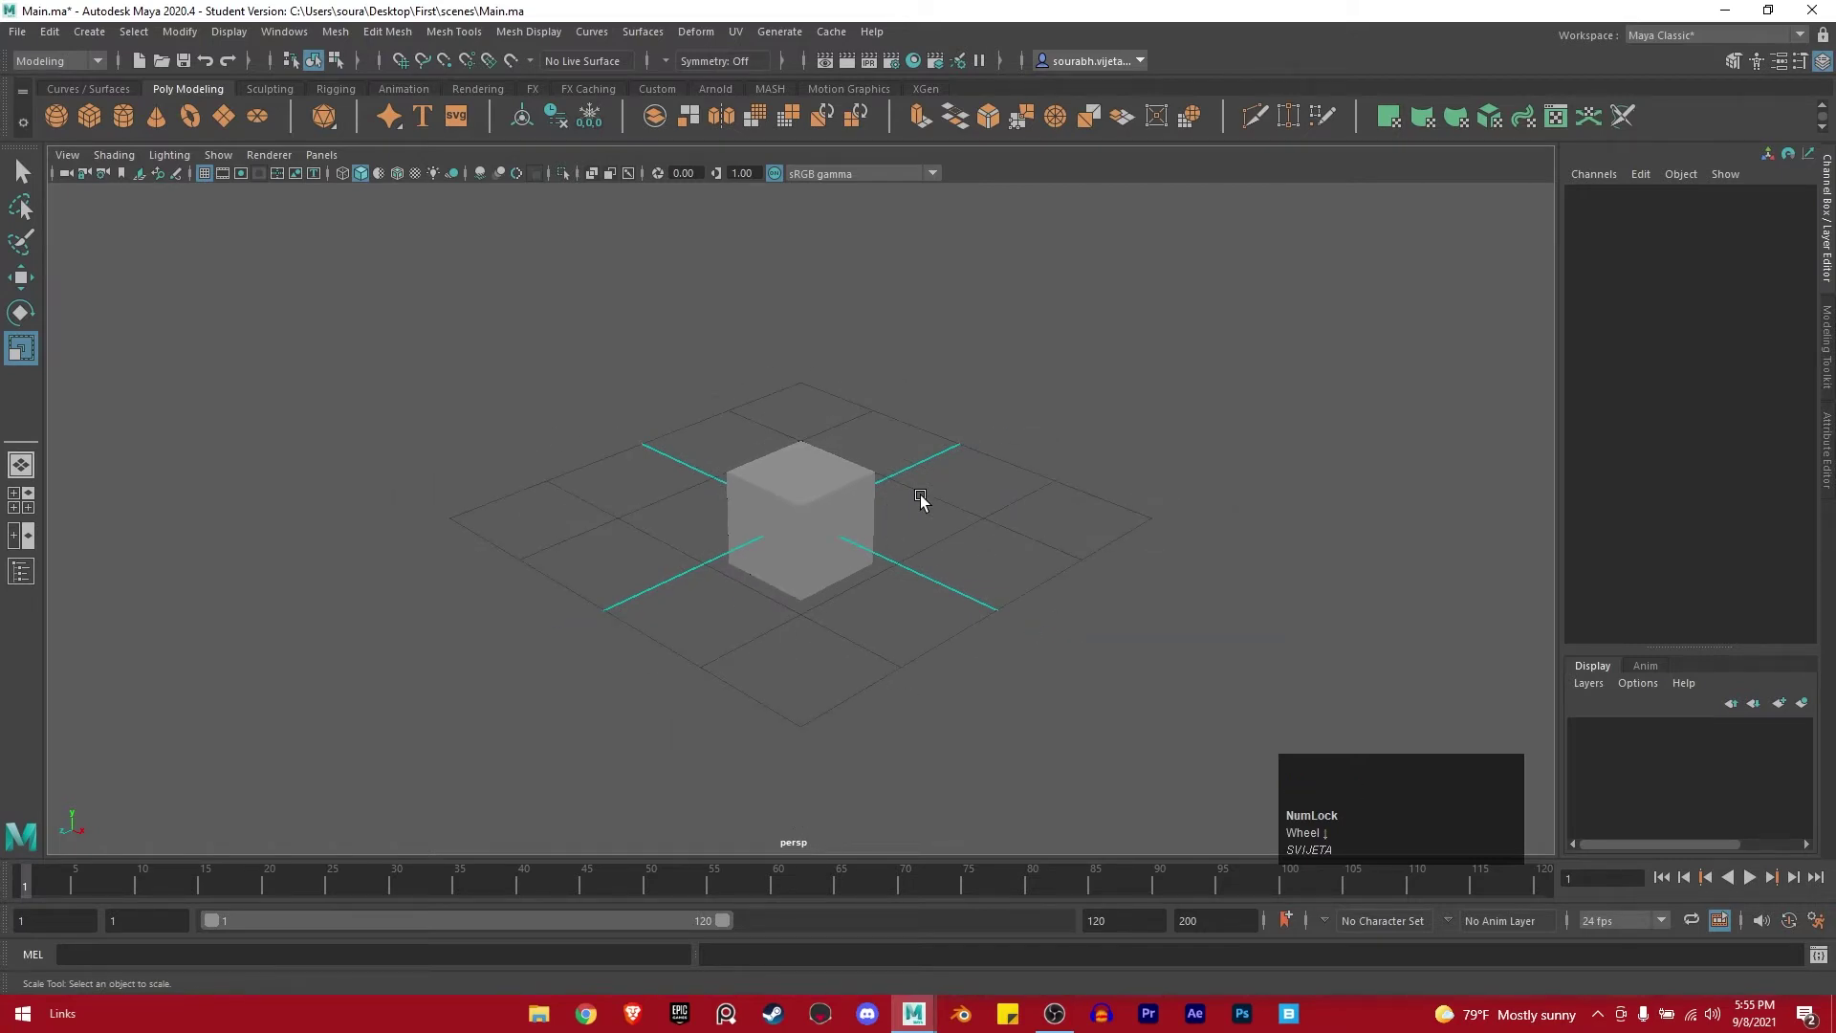
{"action": "scroll", "scroll_direction": "down", "scroll_amount": 3}
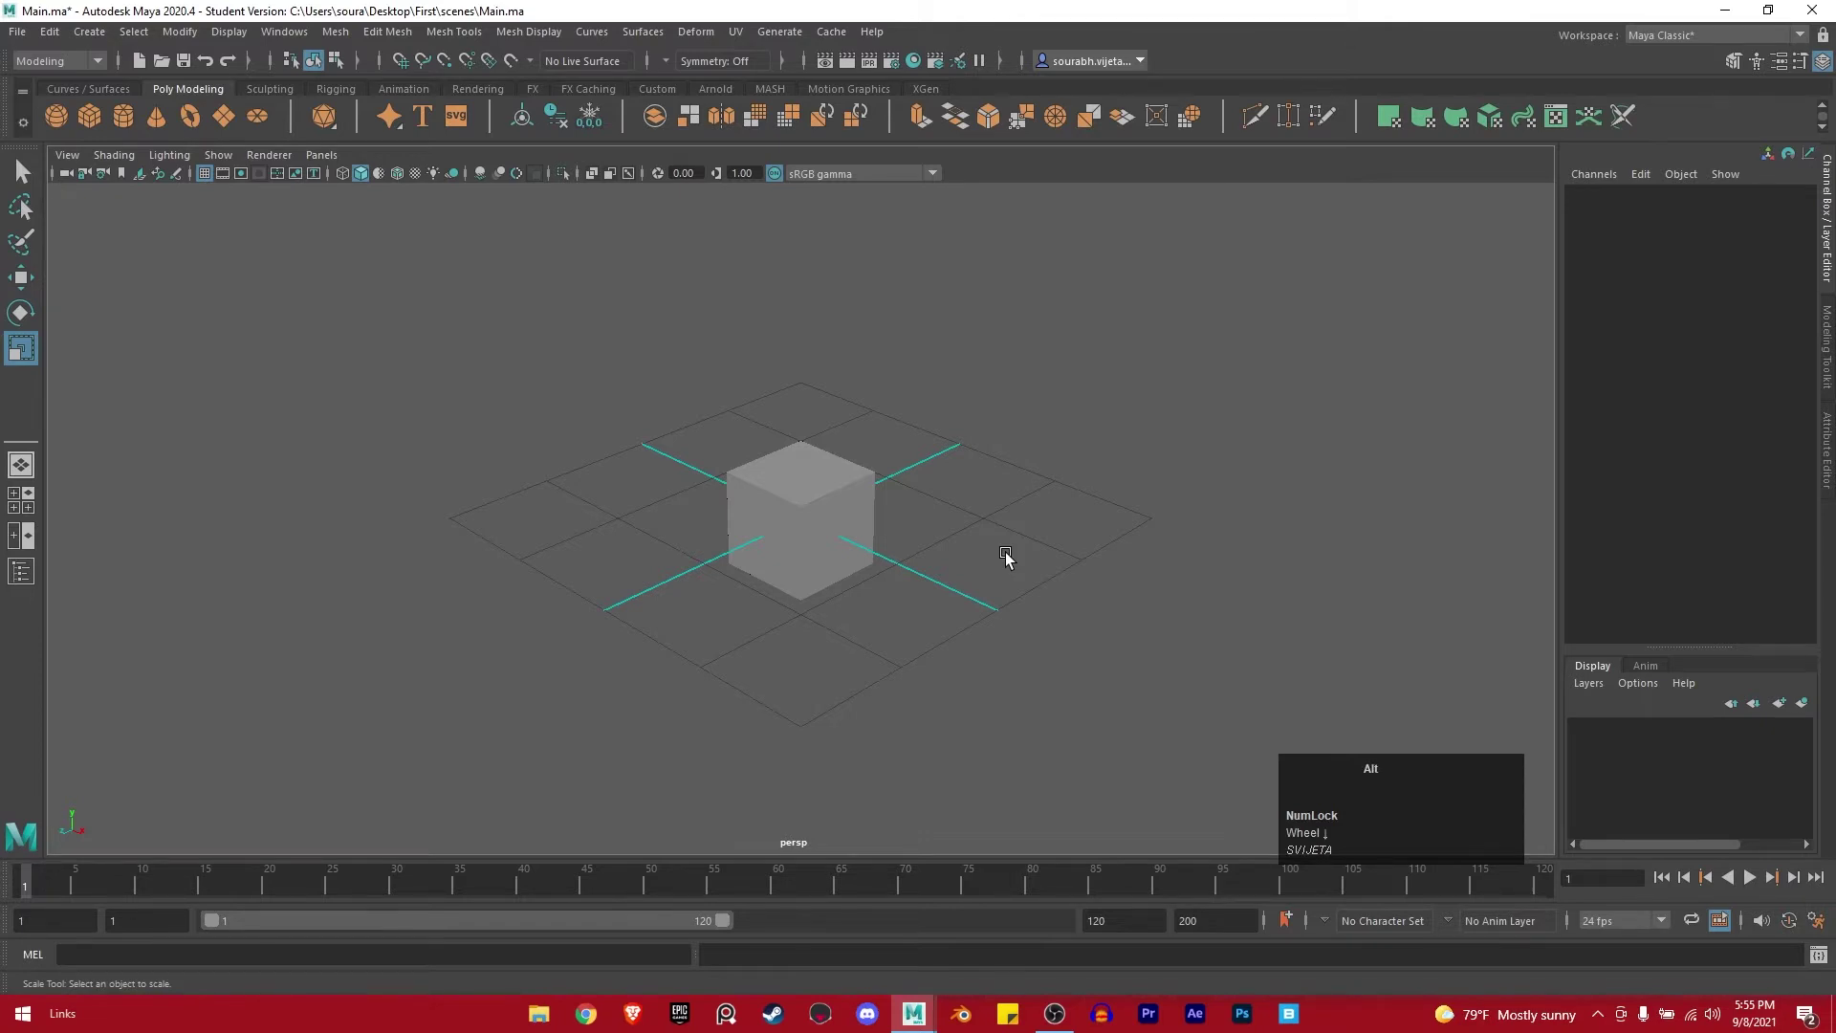
{"action": "left_click_drag", "start_coordinate": [1012, 557], "coordinate": [1015, 543]}
{"action": "left_click_drag", "start_coordinate": [1016, 543], "coordinate": [995, 563]}
{"action": "left_click_drag", "start_coordinate": [994, 563], "coordinate": [1056, 561]}
{"action": "left_click_drag", "start_coordinate": [1056, 561], "coordinate": [1030, 582]}
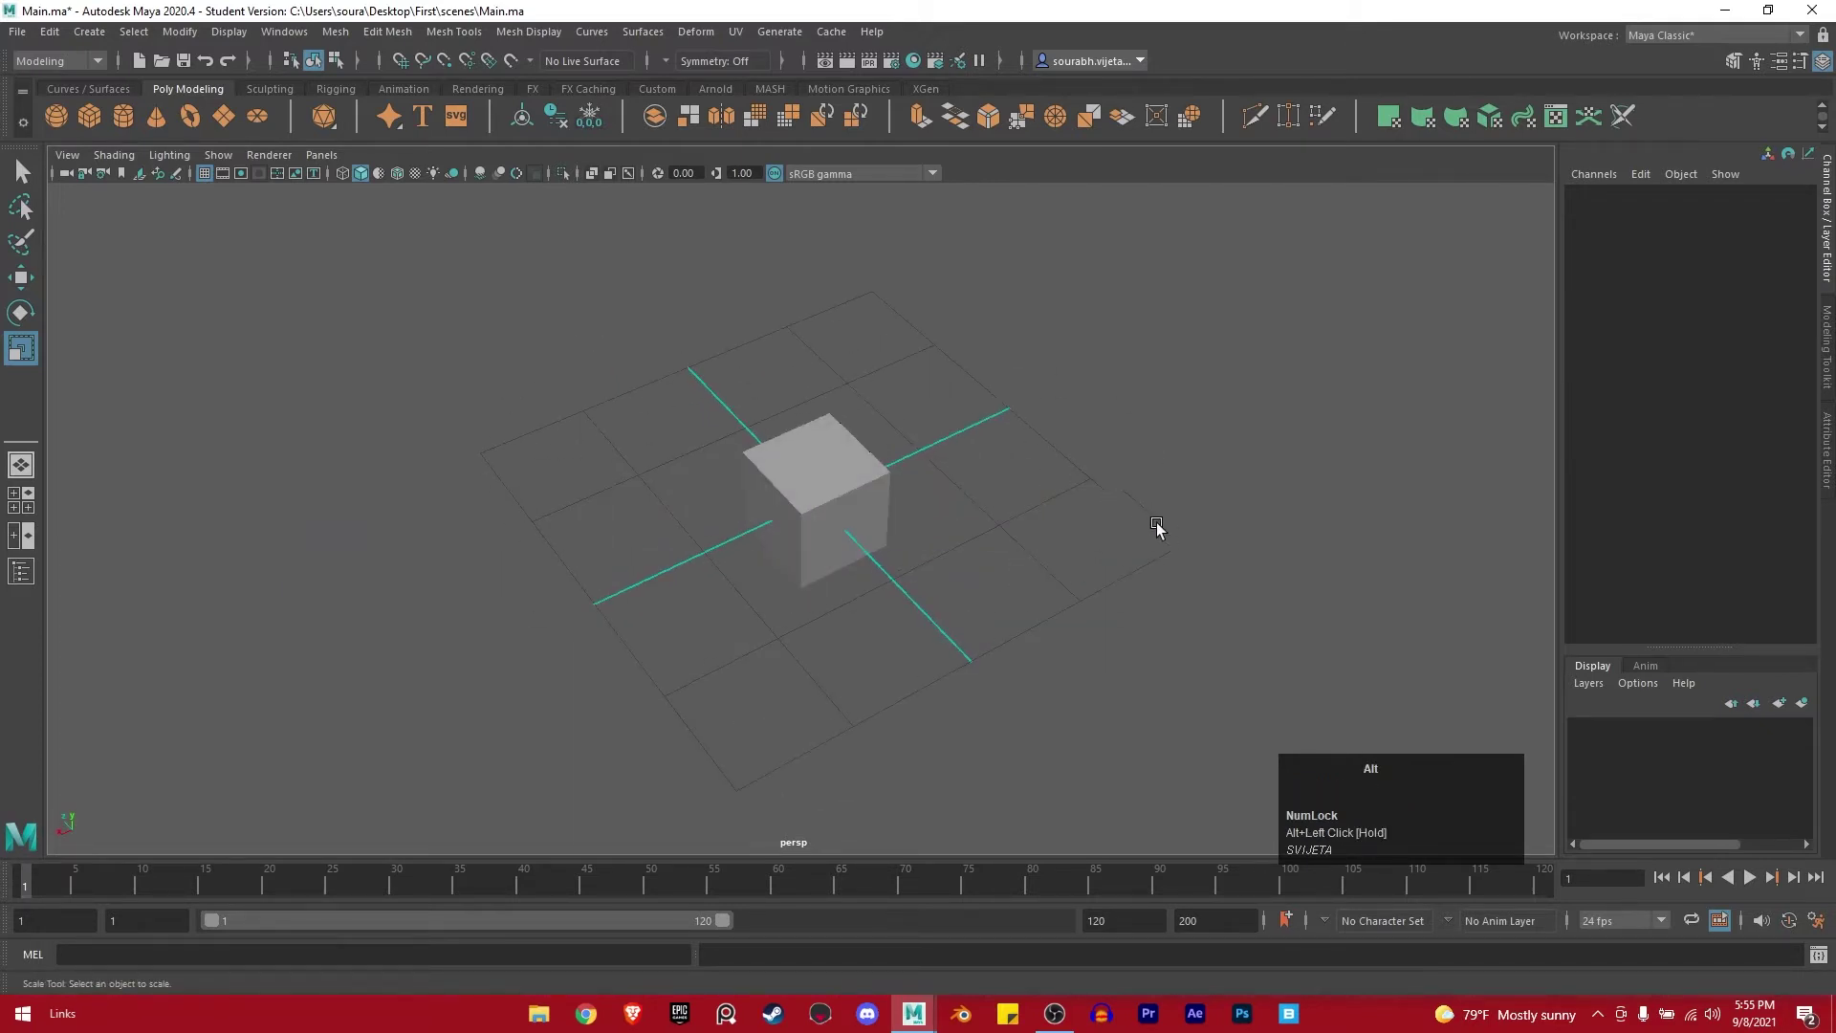
{"action": "left_click_drag", "start_coordinate": [1171, 525], "coordinate": [949, 524]}
{"action": "scroll", "scroll_direction": "up", "scroll_amount": 3}
{"action": "scroll", "scroll_direction": "down", "scroll_amount": 3}
{"action": "scroll", "scroll_direction": "up", "scroll_amount": 3}
{"action": "scroll", "scroll_direction": "down", "scroll_amount": 3}
{"action": "left_click", "coordinate": [898, 551]}
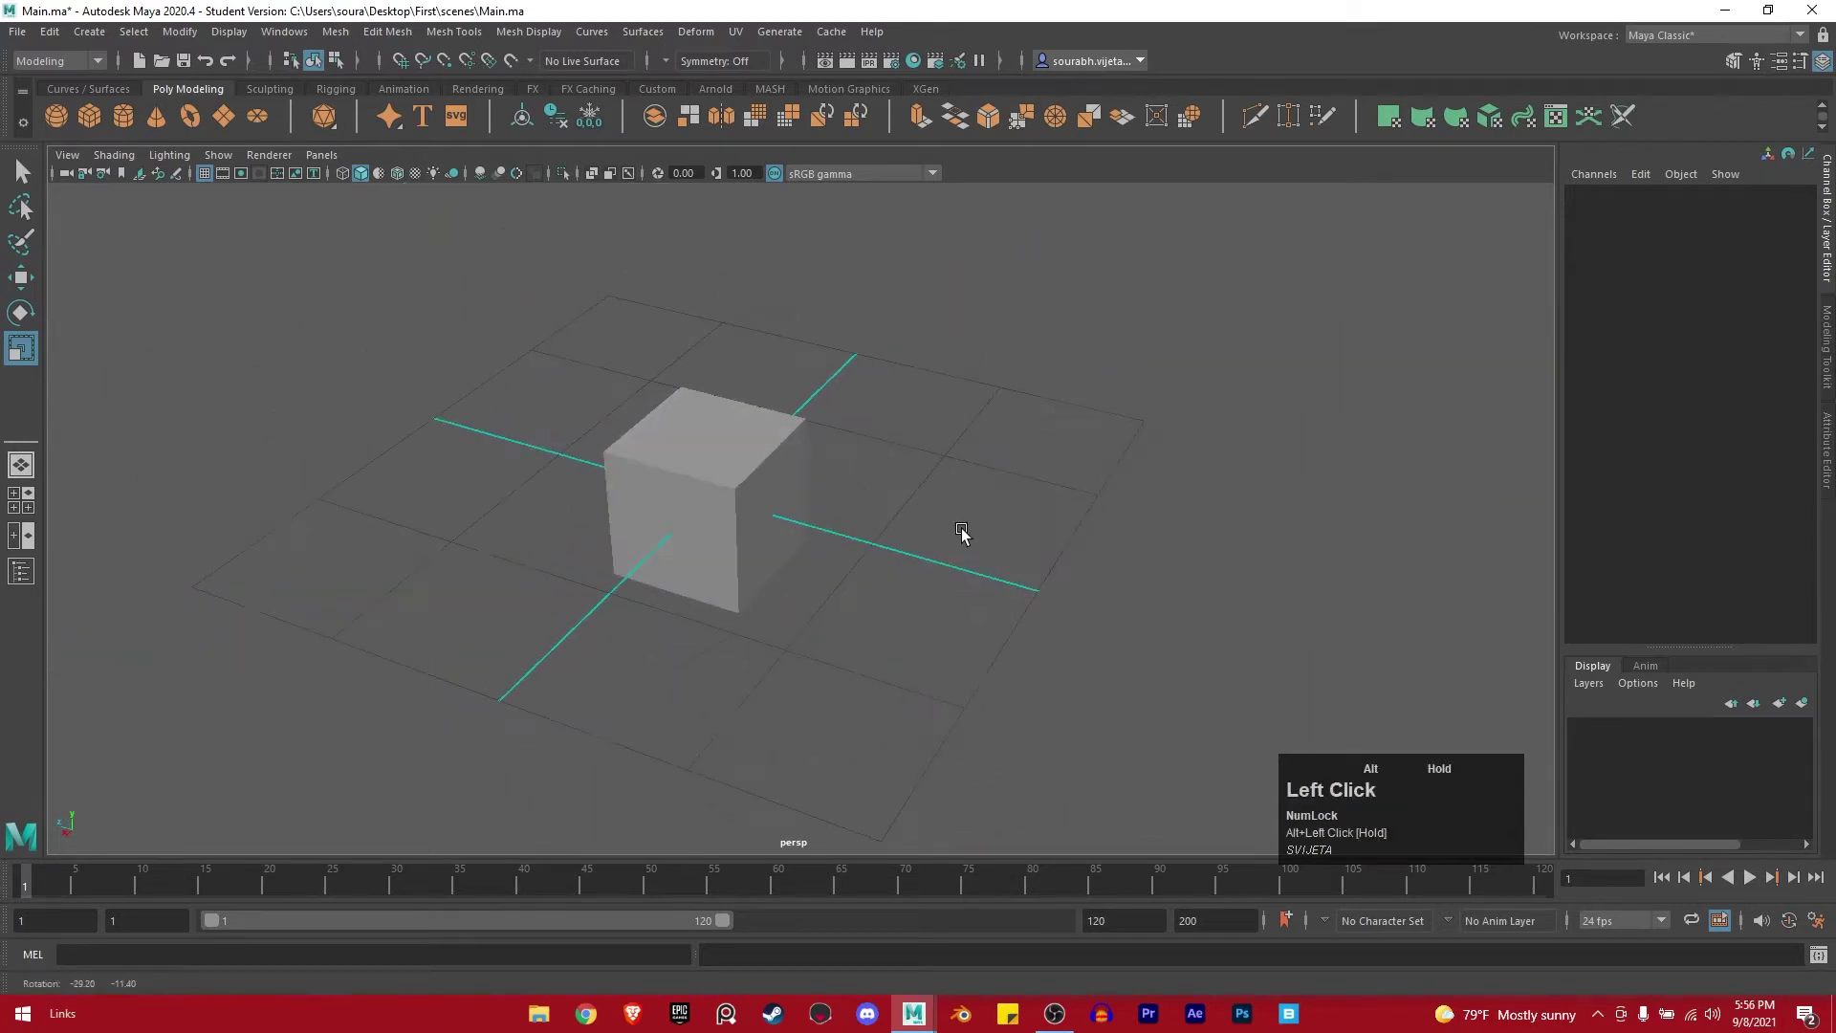
Pan and dolly the camera closer to the cube.
{"action": "middle_click", "coordinate": [928, 538]}
{"action": "left_click_drag", "start_coordinate": [1023, 534], "coordinate": [1050, 535]}
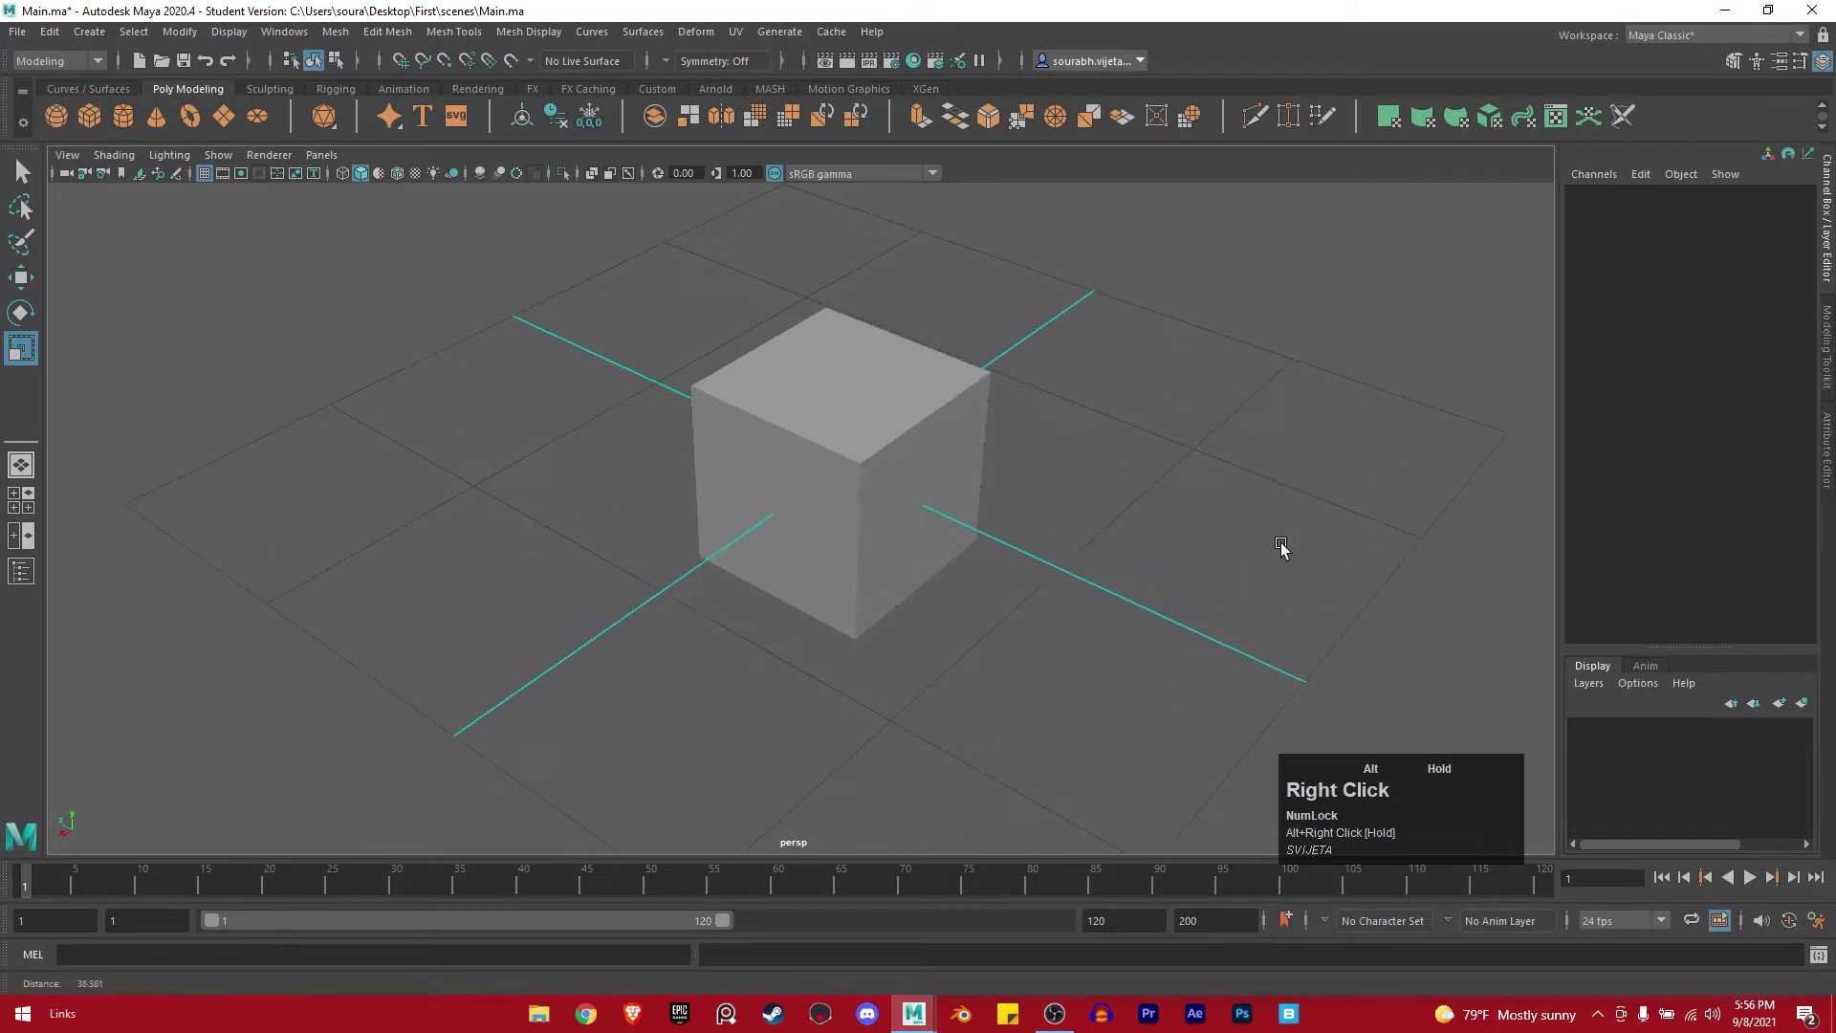
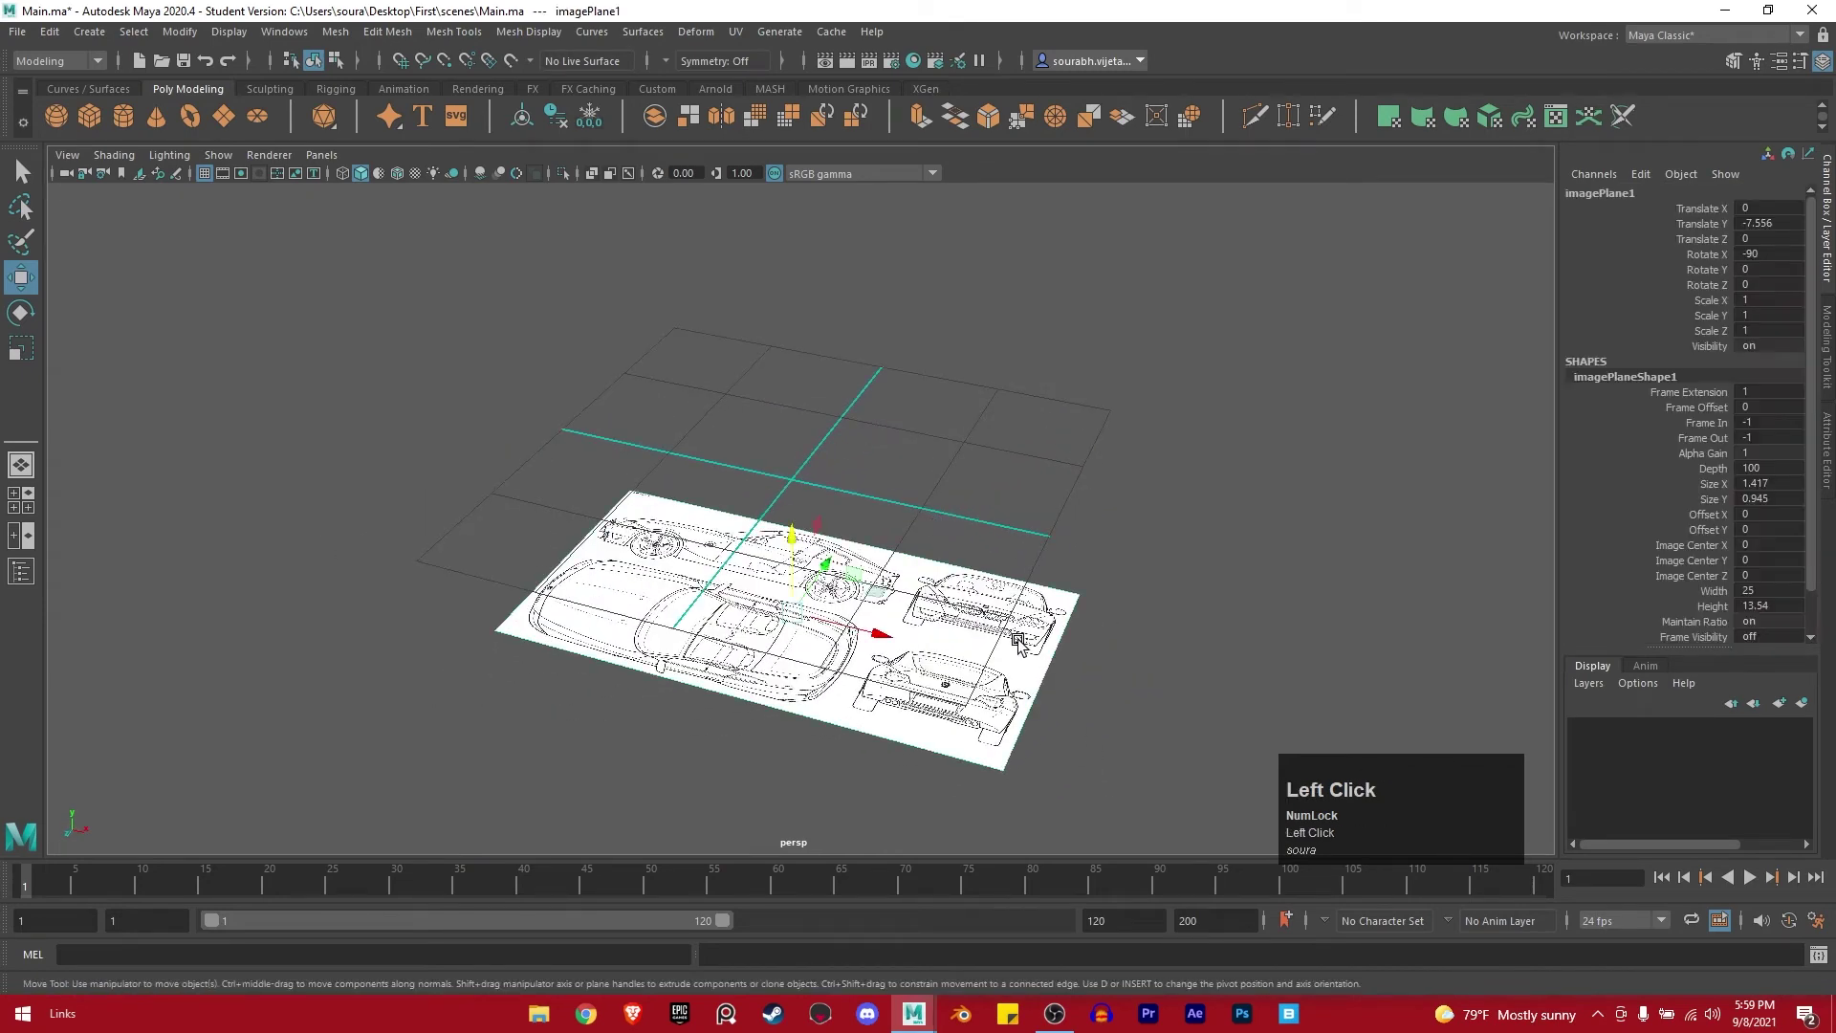
Adjust the perspective view over the now-empty grid.
{"action": "middle_click", "coordinate": [945, 453]}
Tear off the Windows > UI Elements checklist and close it with its close box.
{"action": "left_click_drag", "start_coordinate": [870, 504], "coordinate": [1033, 505]}
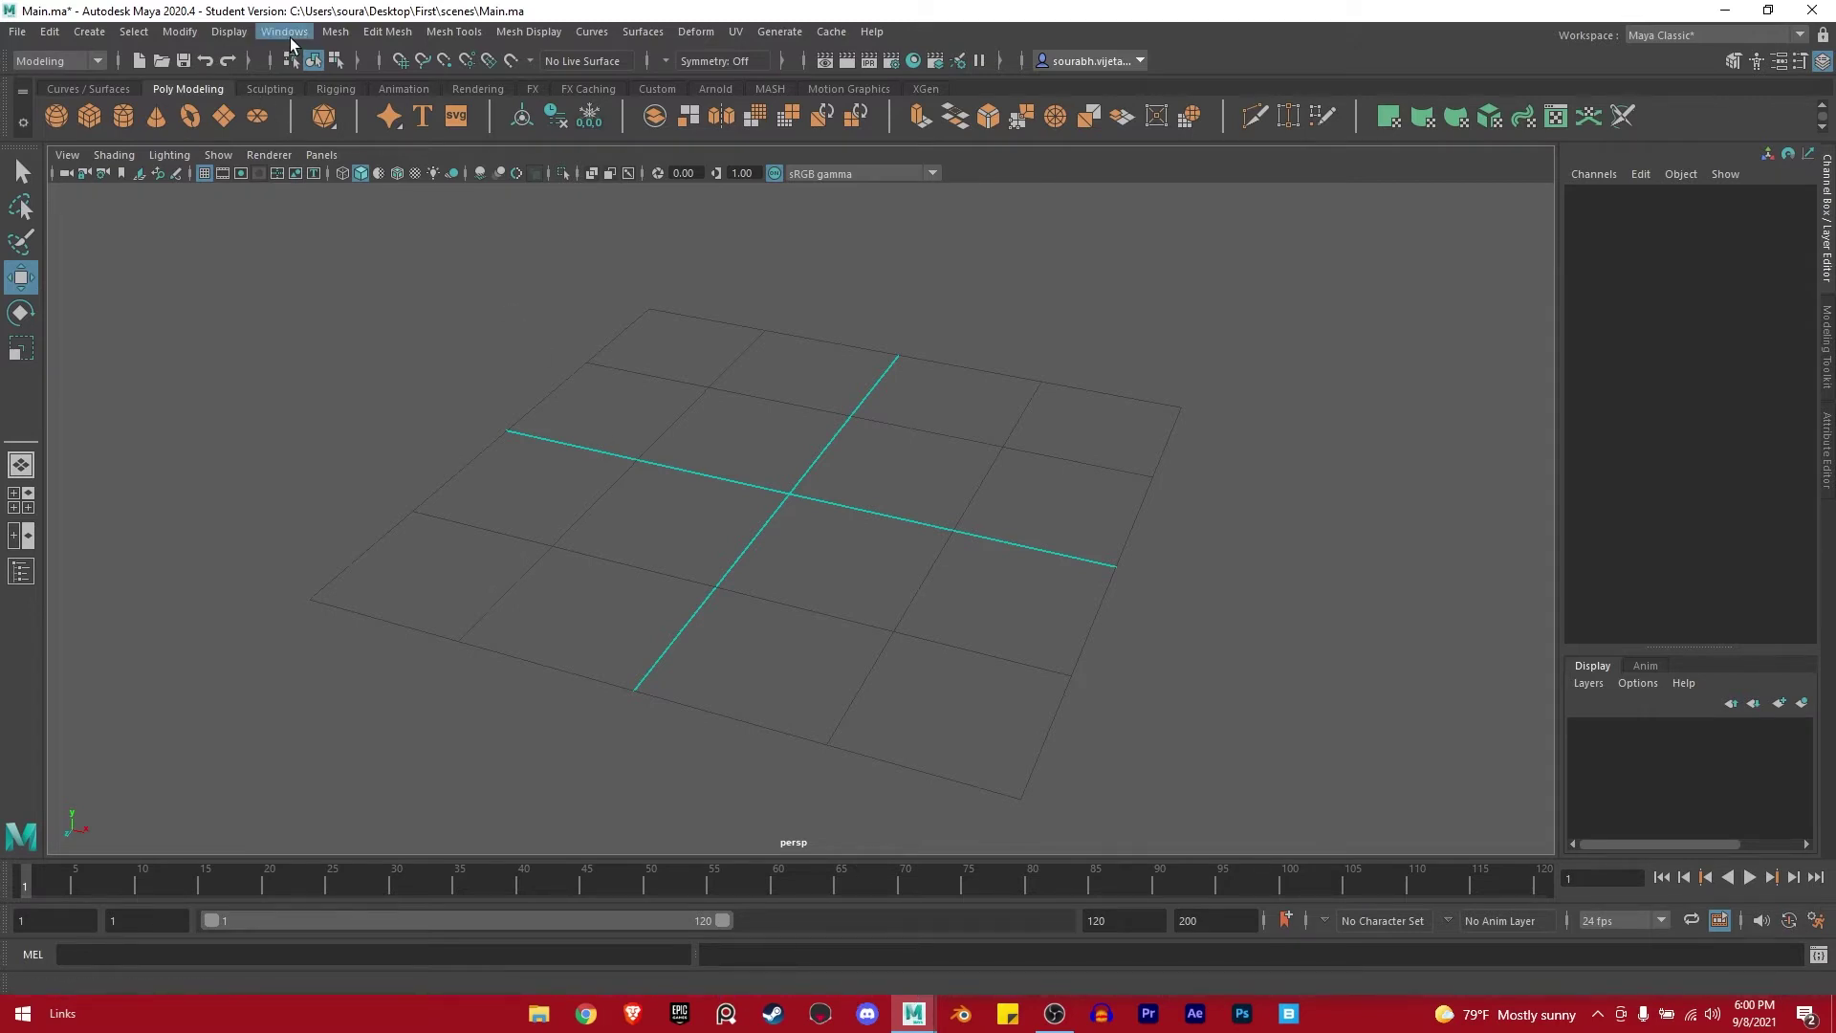
{"action": "left_click", "coordinate": [303, 40]}
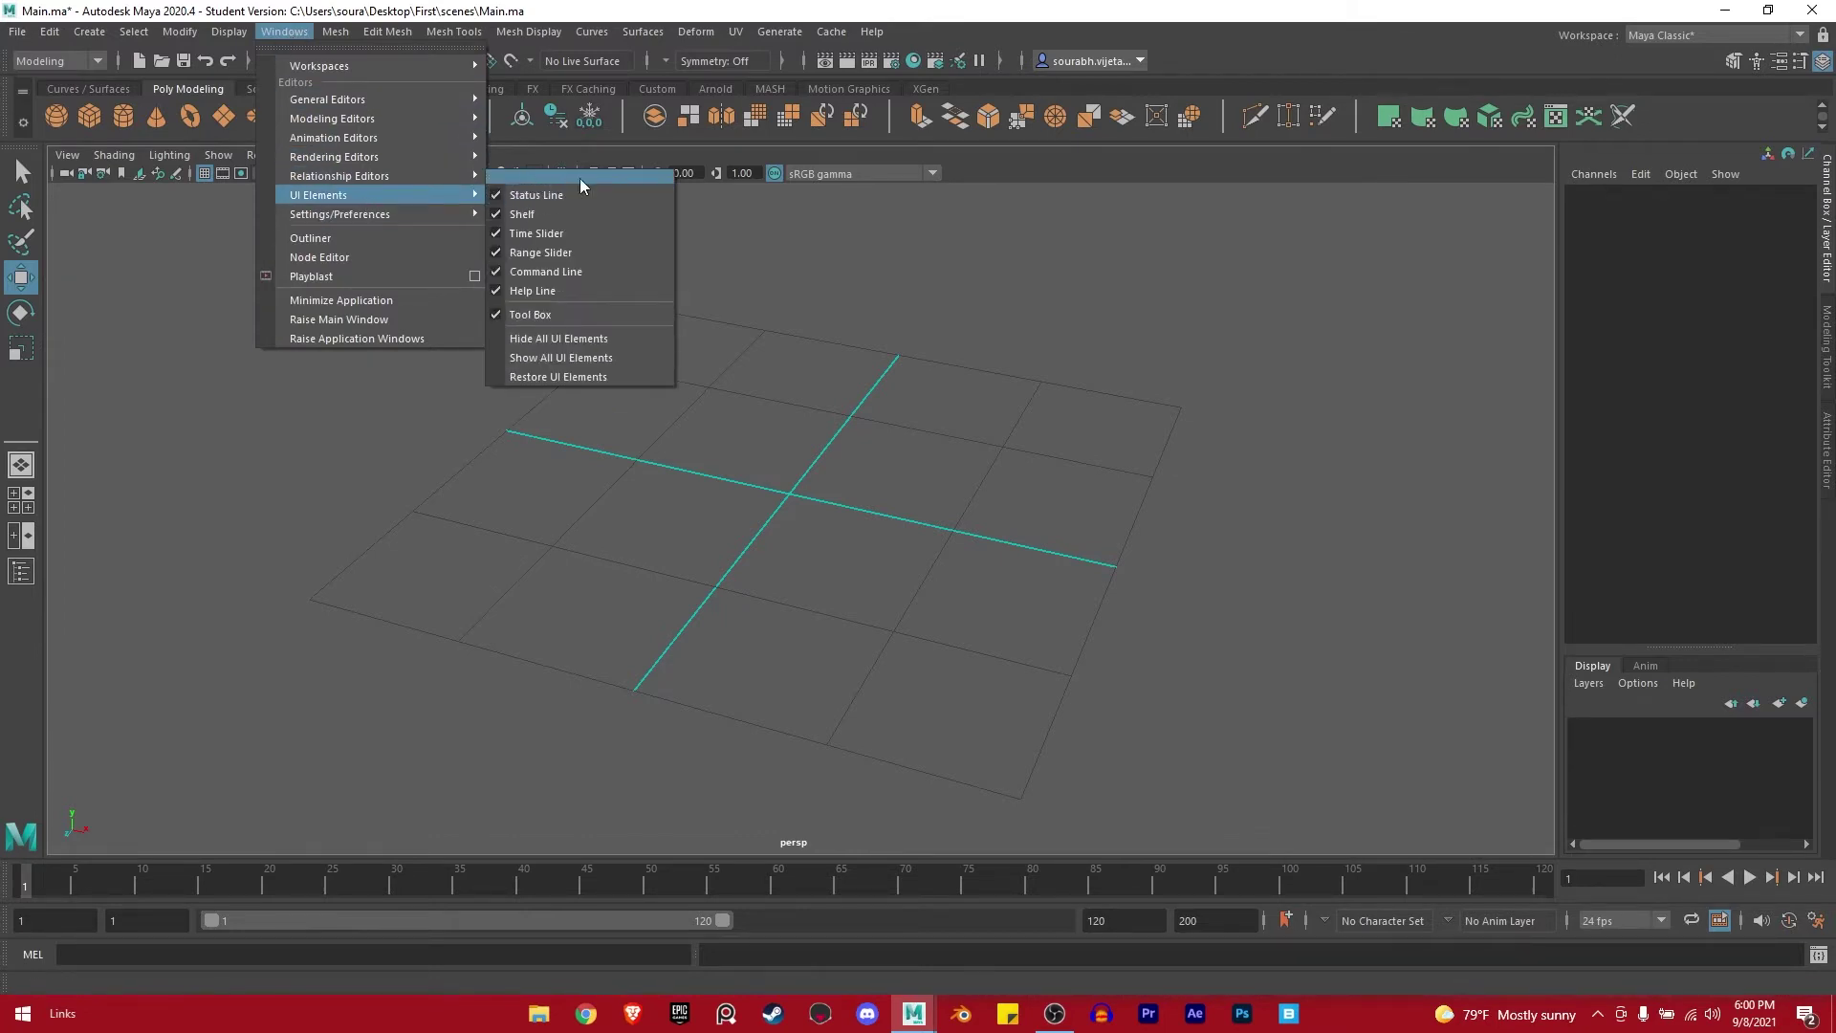
{"action": "left_click_drag", "start_coordinate": [569, 186], "coordinate": [334, 364]}
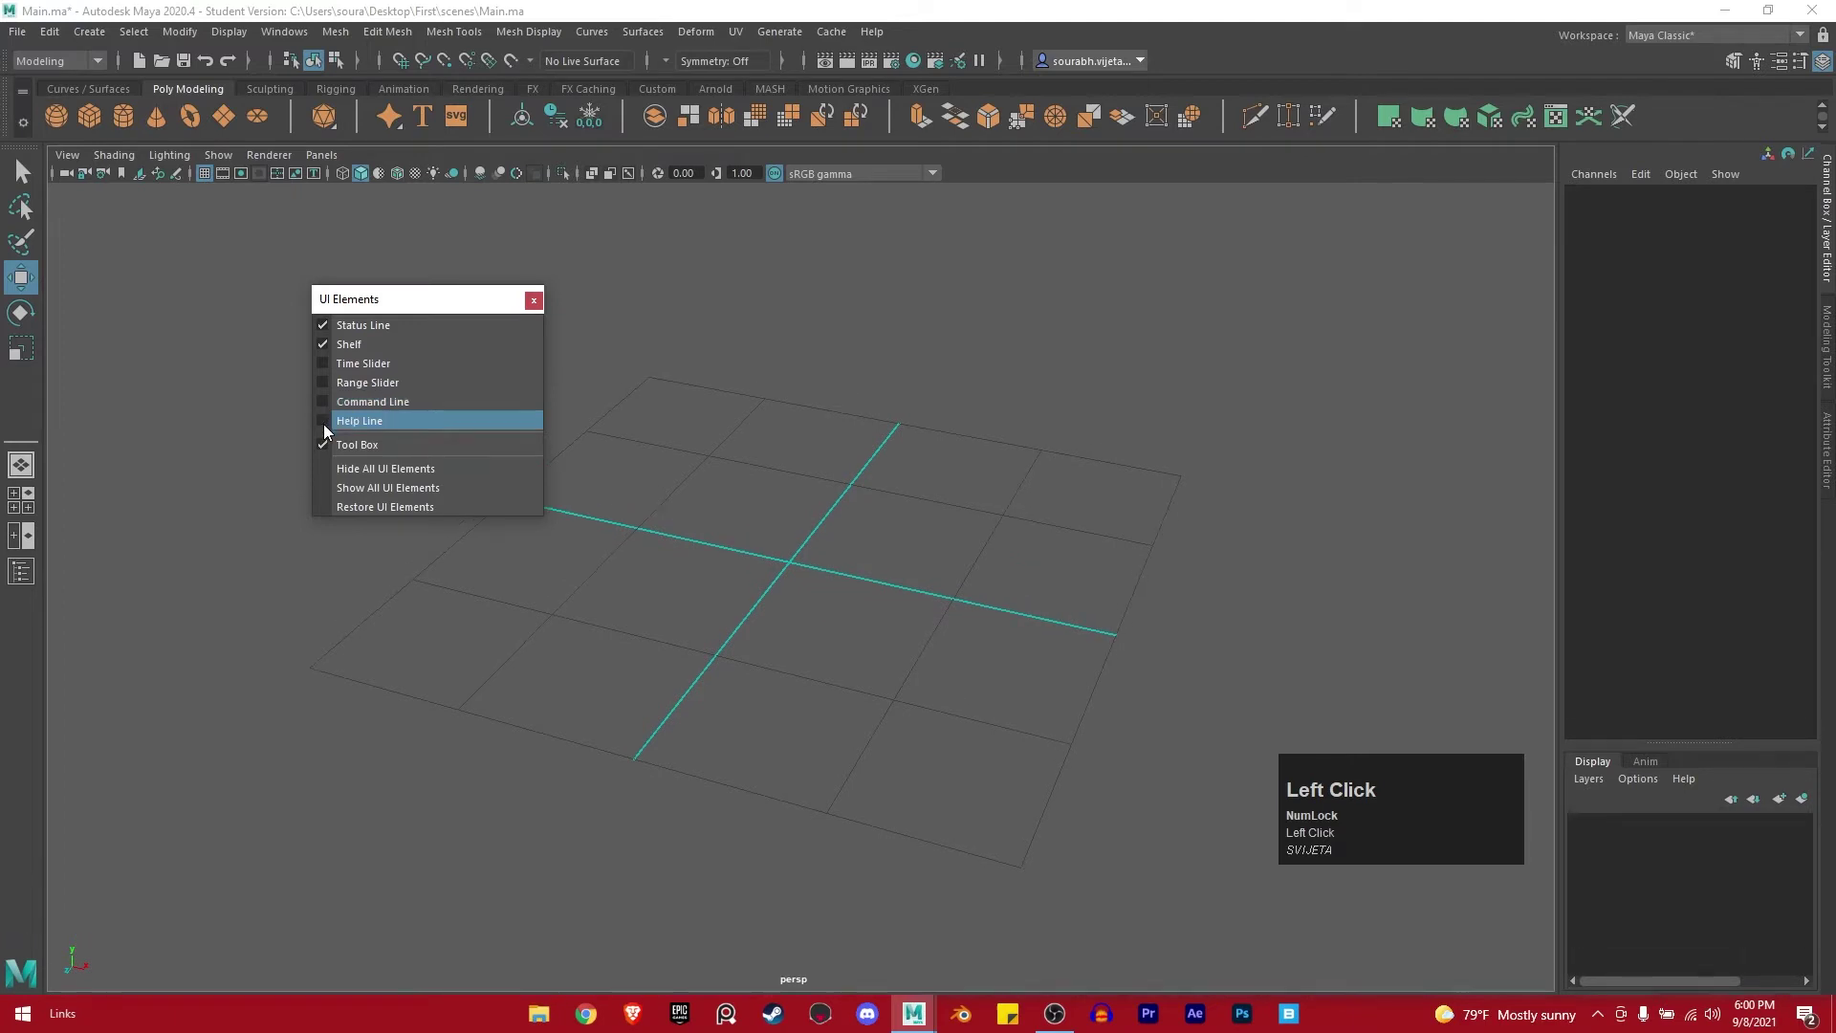
{"action": "left_click", "coordinate": [545, 308]}
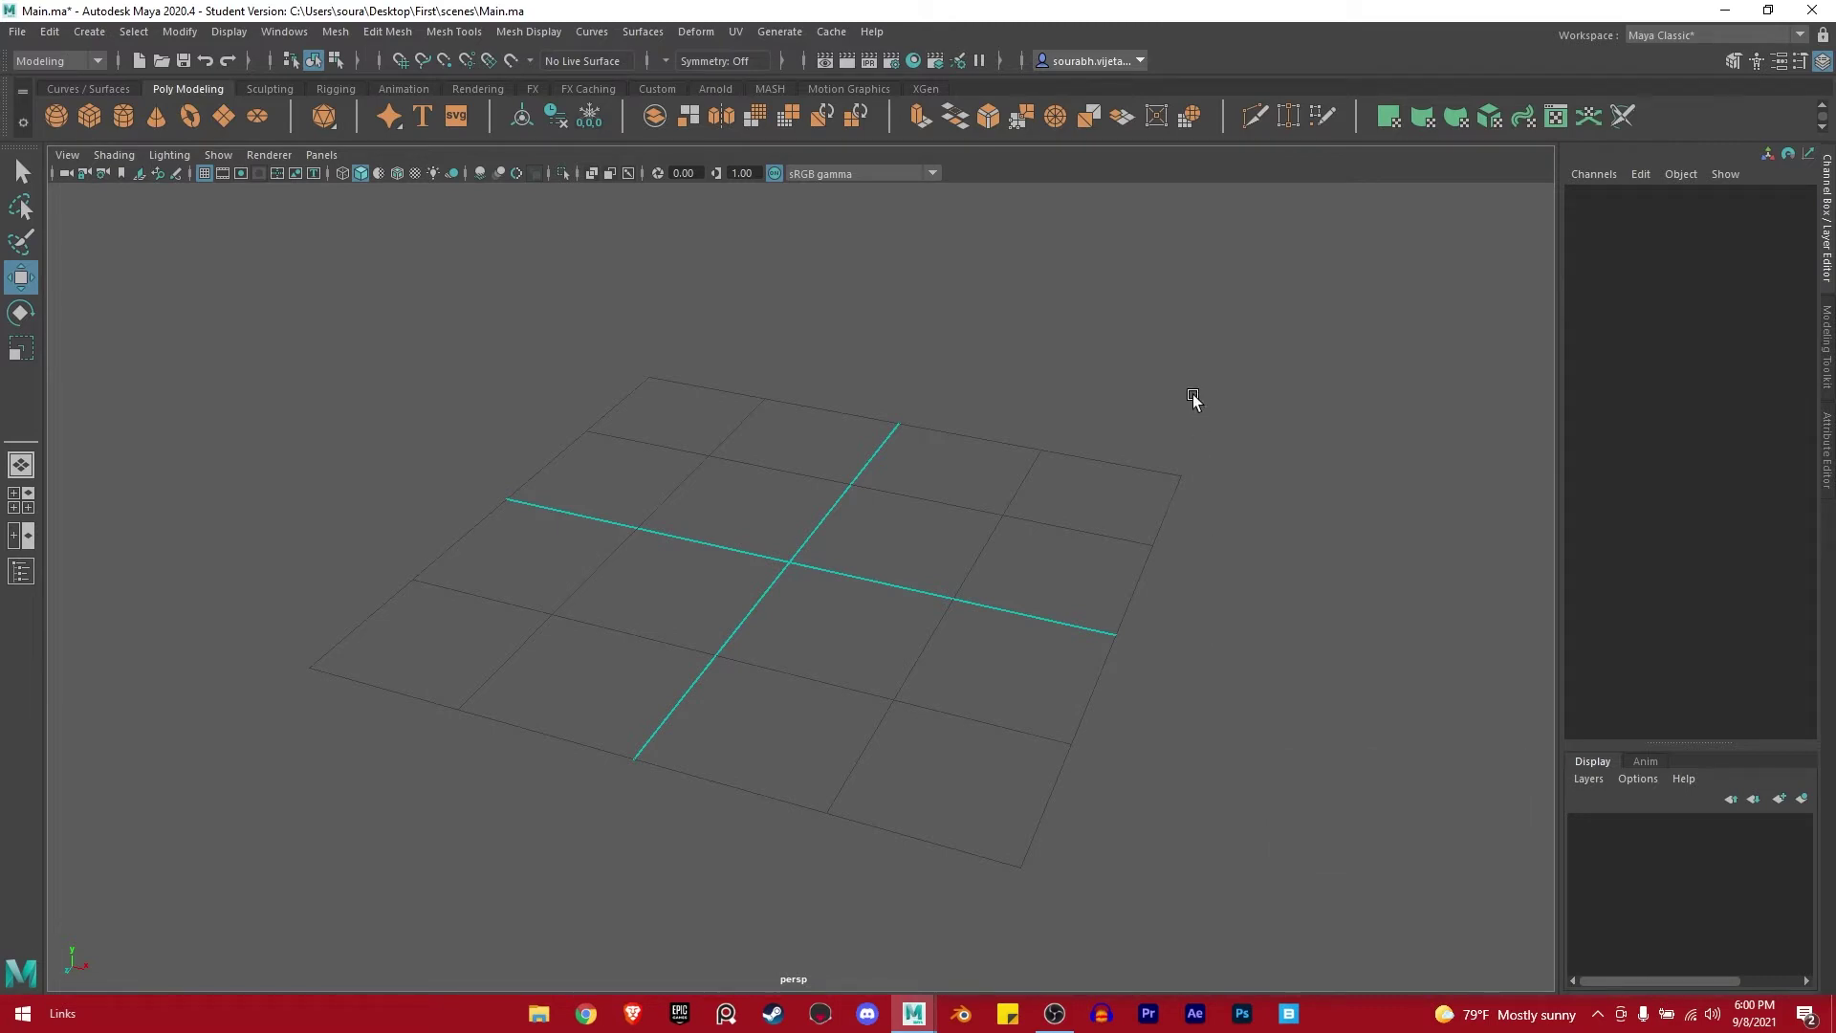
Tumble and pan around the empty grid in the viewport.
{"action": "left_click", "coordinate": [1074, 524]}
{"action": "right_click", "coordinate": [1052, 524]}
{"action": "left_click", "coordinate": [841, 563]}
{"action": "middle_click", "coordinate": [813, 564]}
{"action": "right_click", "coordinate": [711, 546]}
{"action": "left_click", "coordinate": [870, 549]}
{"action": "middle_click", "coordinate": [858, 491]}
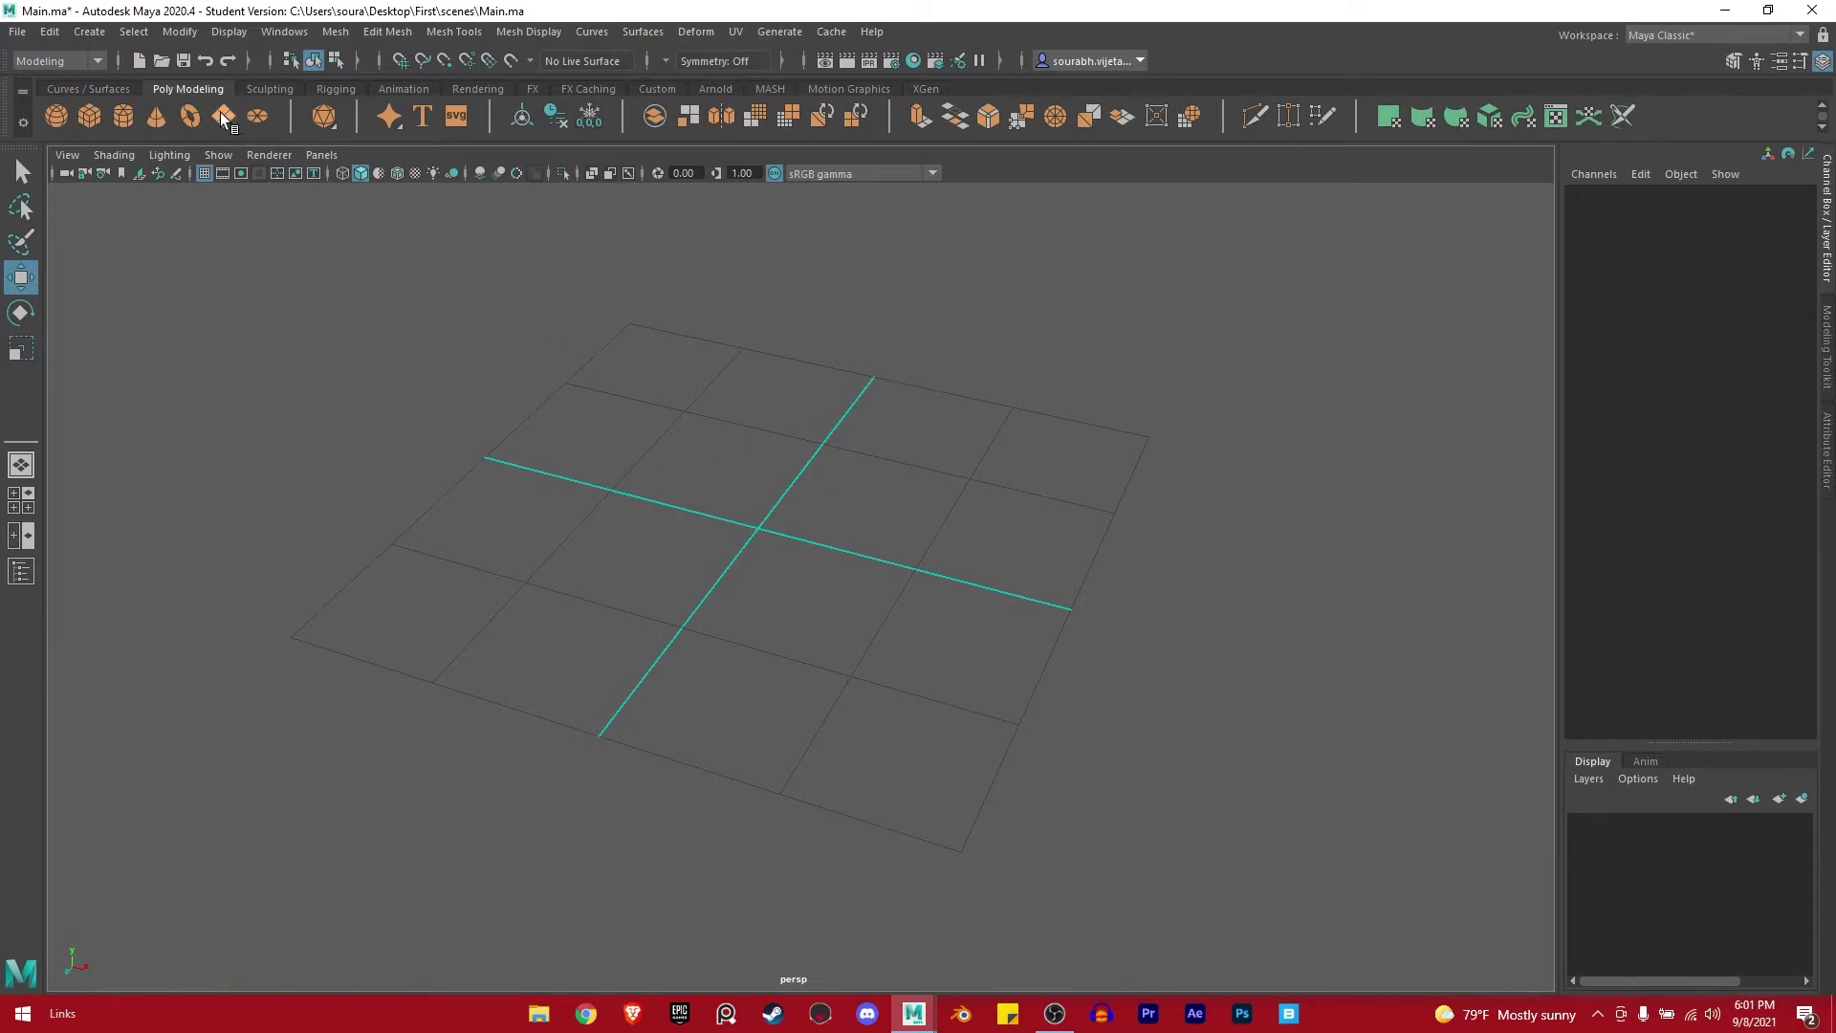
{"action": "key", "text": "space"}
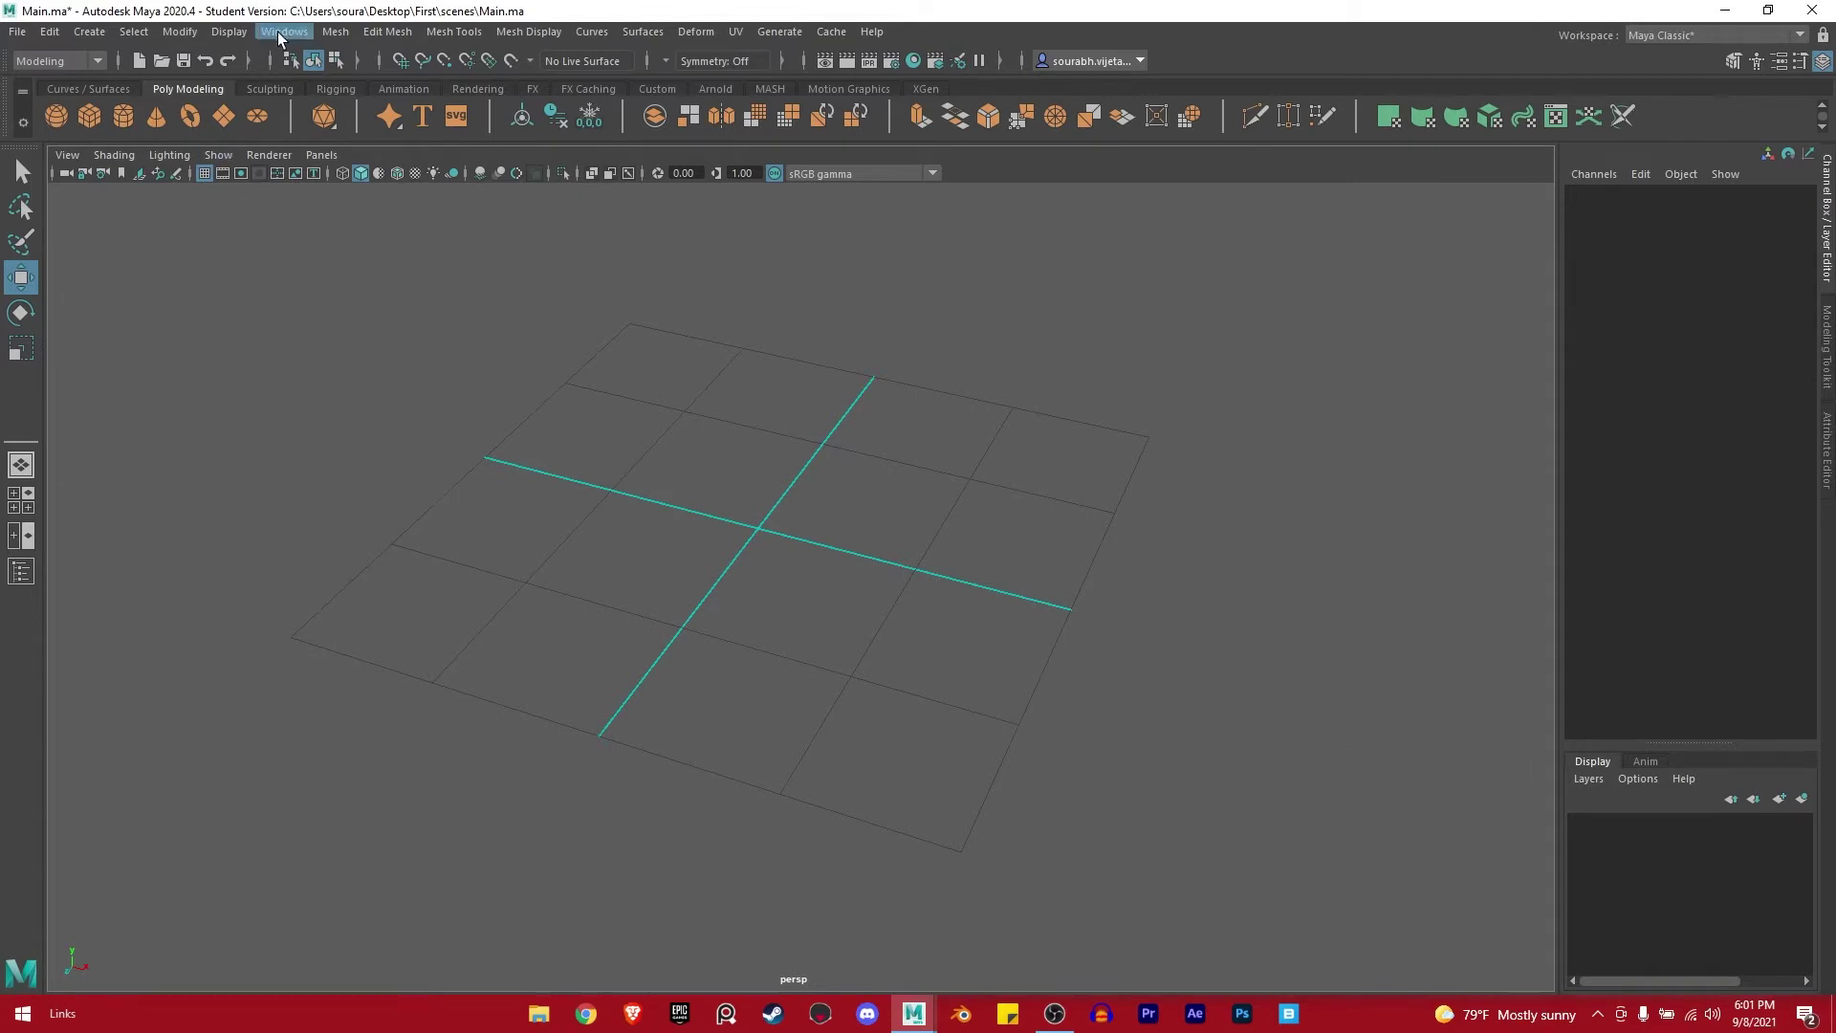
{"action": "left_click", "coordinate": [285, 41]}
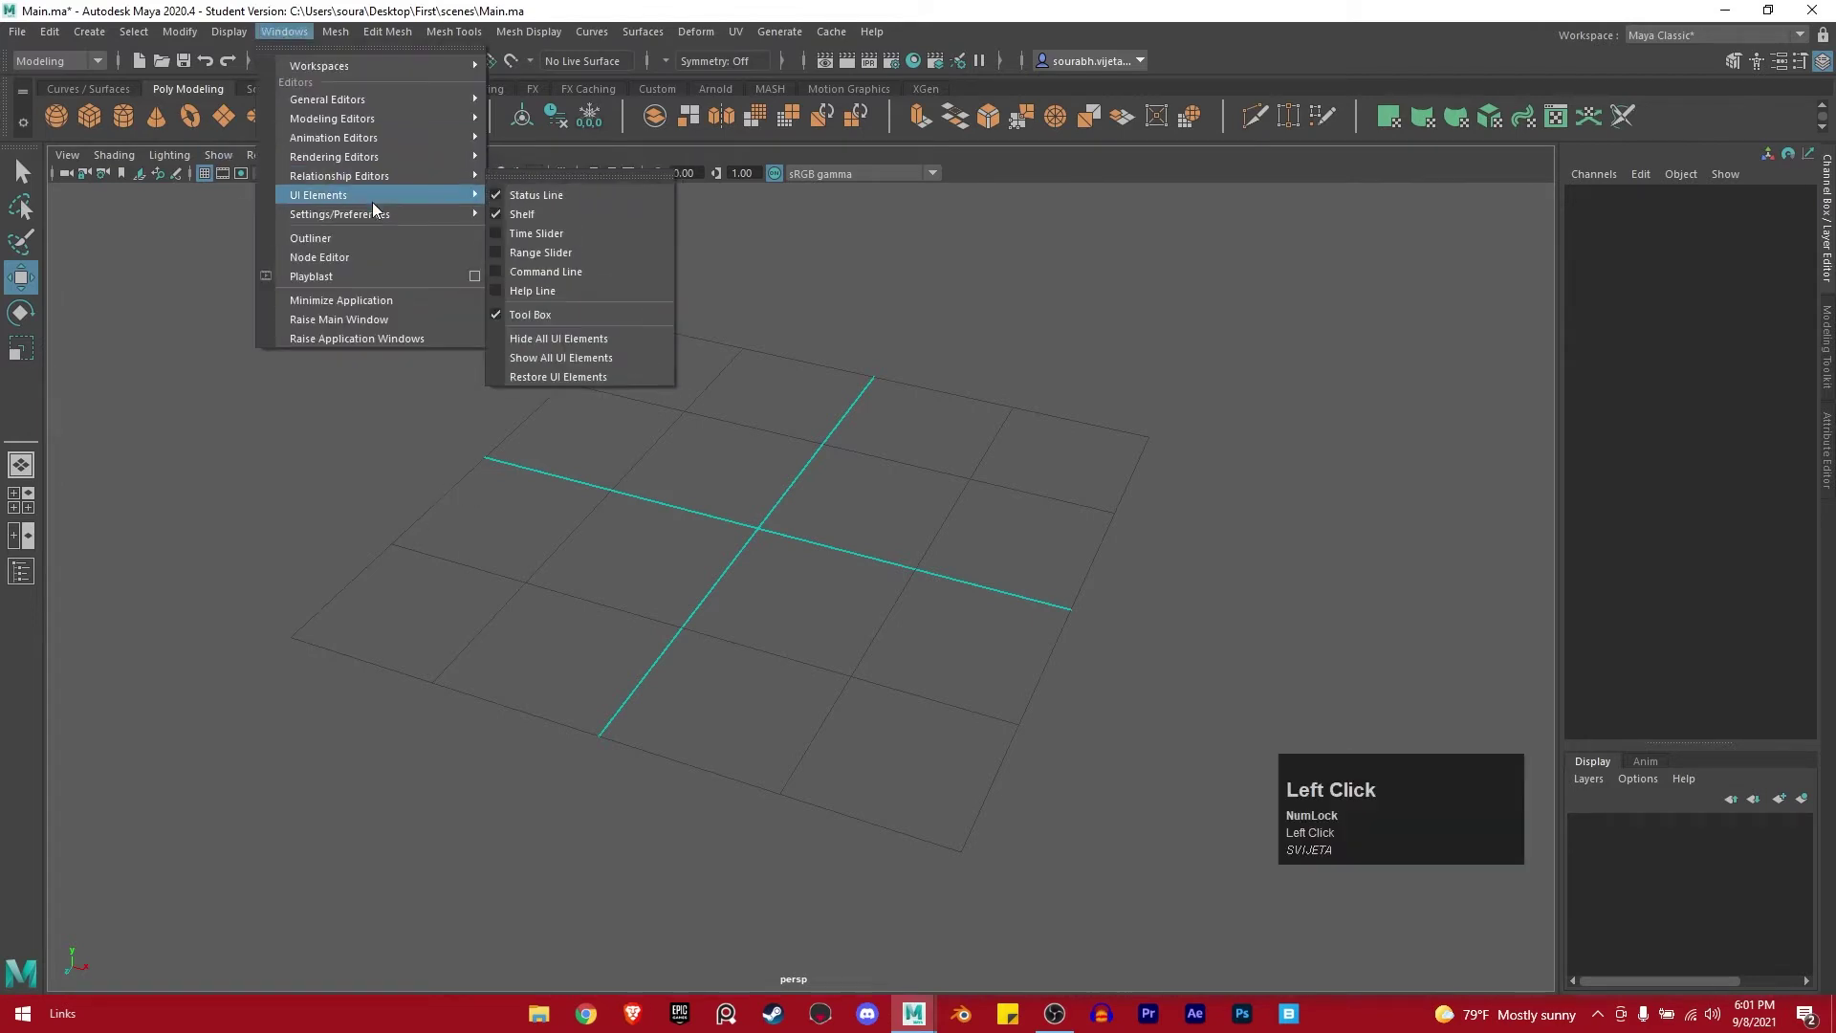
{"action": "left_click", "coordinate": [360, 525]}
{"action": "key", "text": "space"}
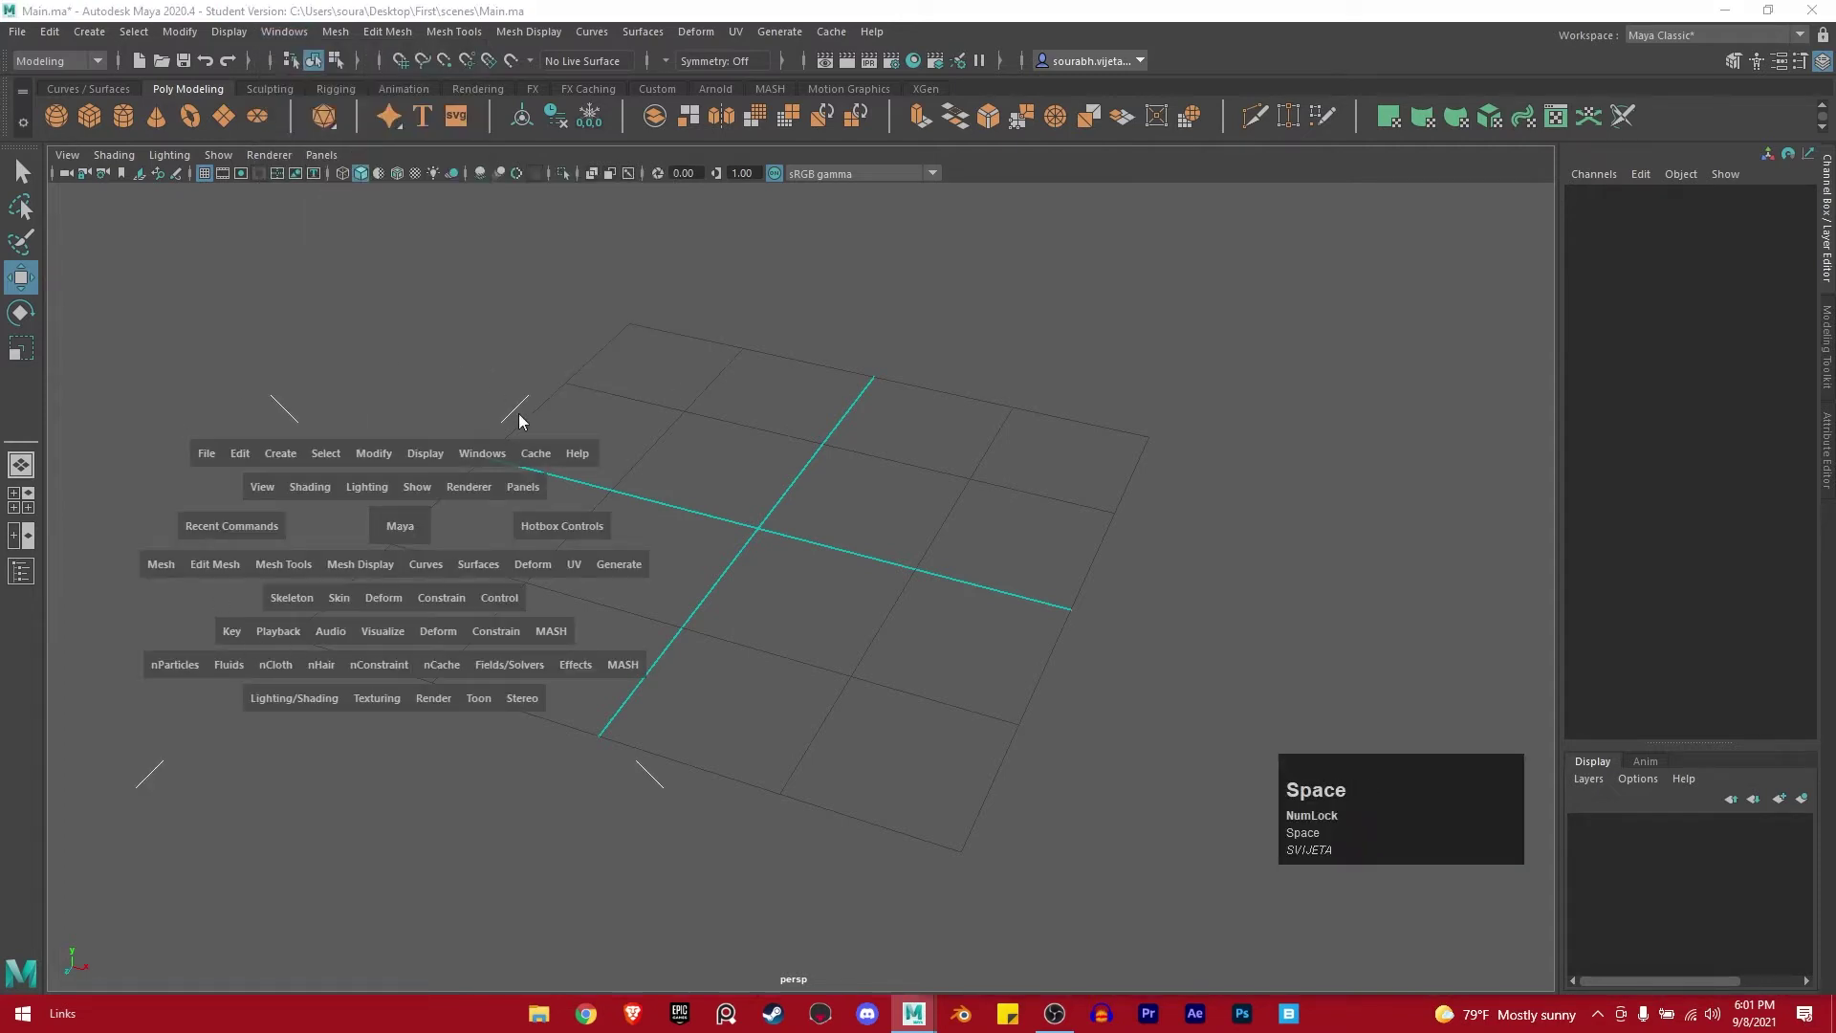
{"action": "key", "text": "space"}
{"action": "key", "text": "space"}
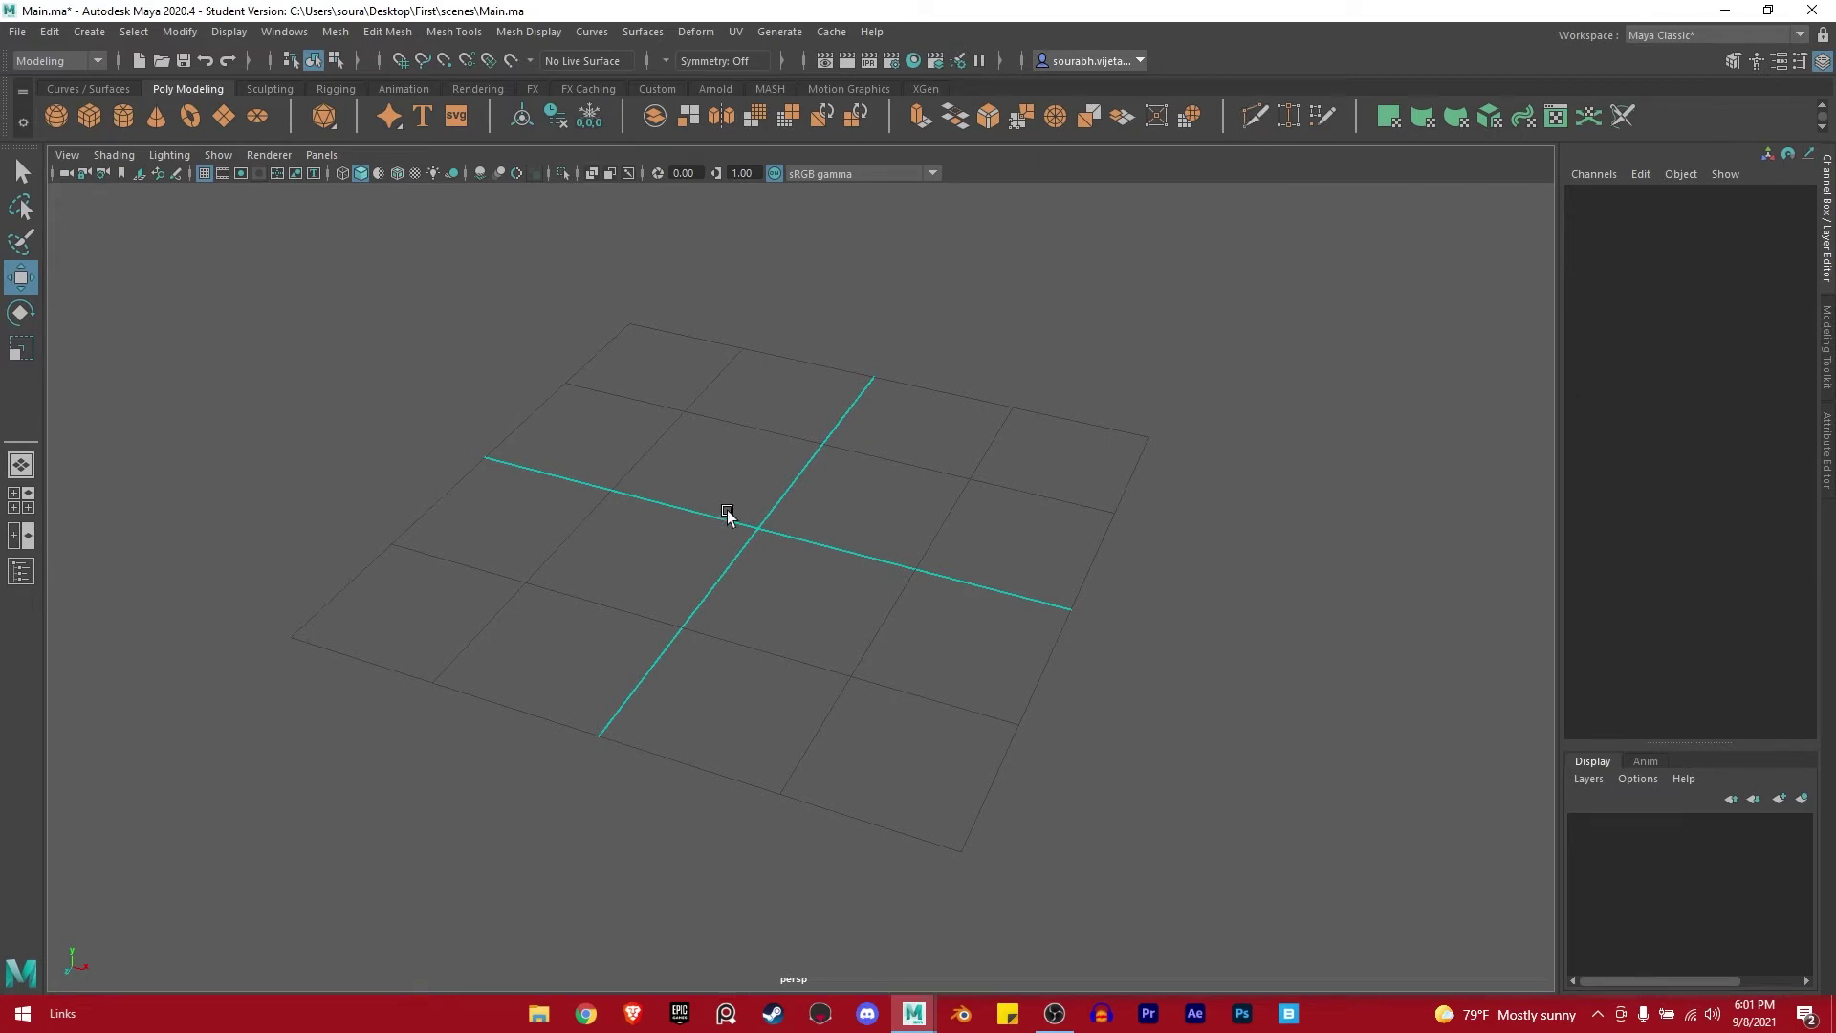
{"action": "key", "text": "space"}
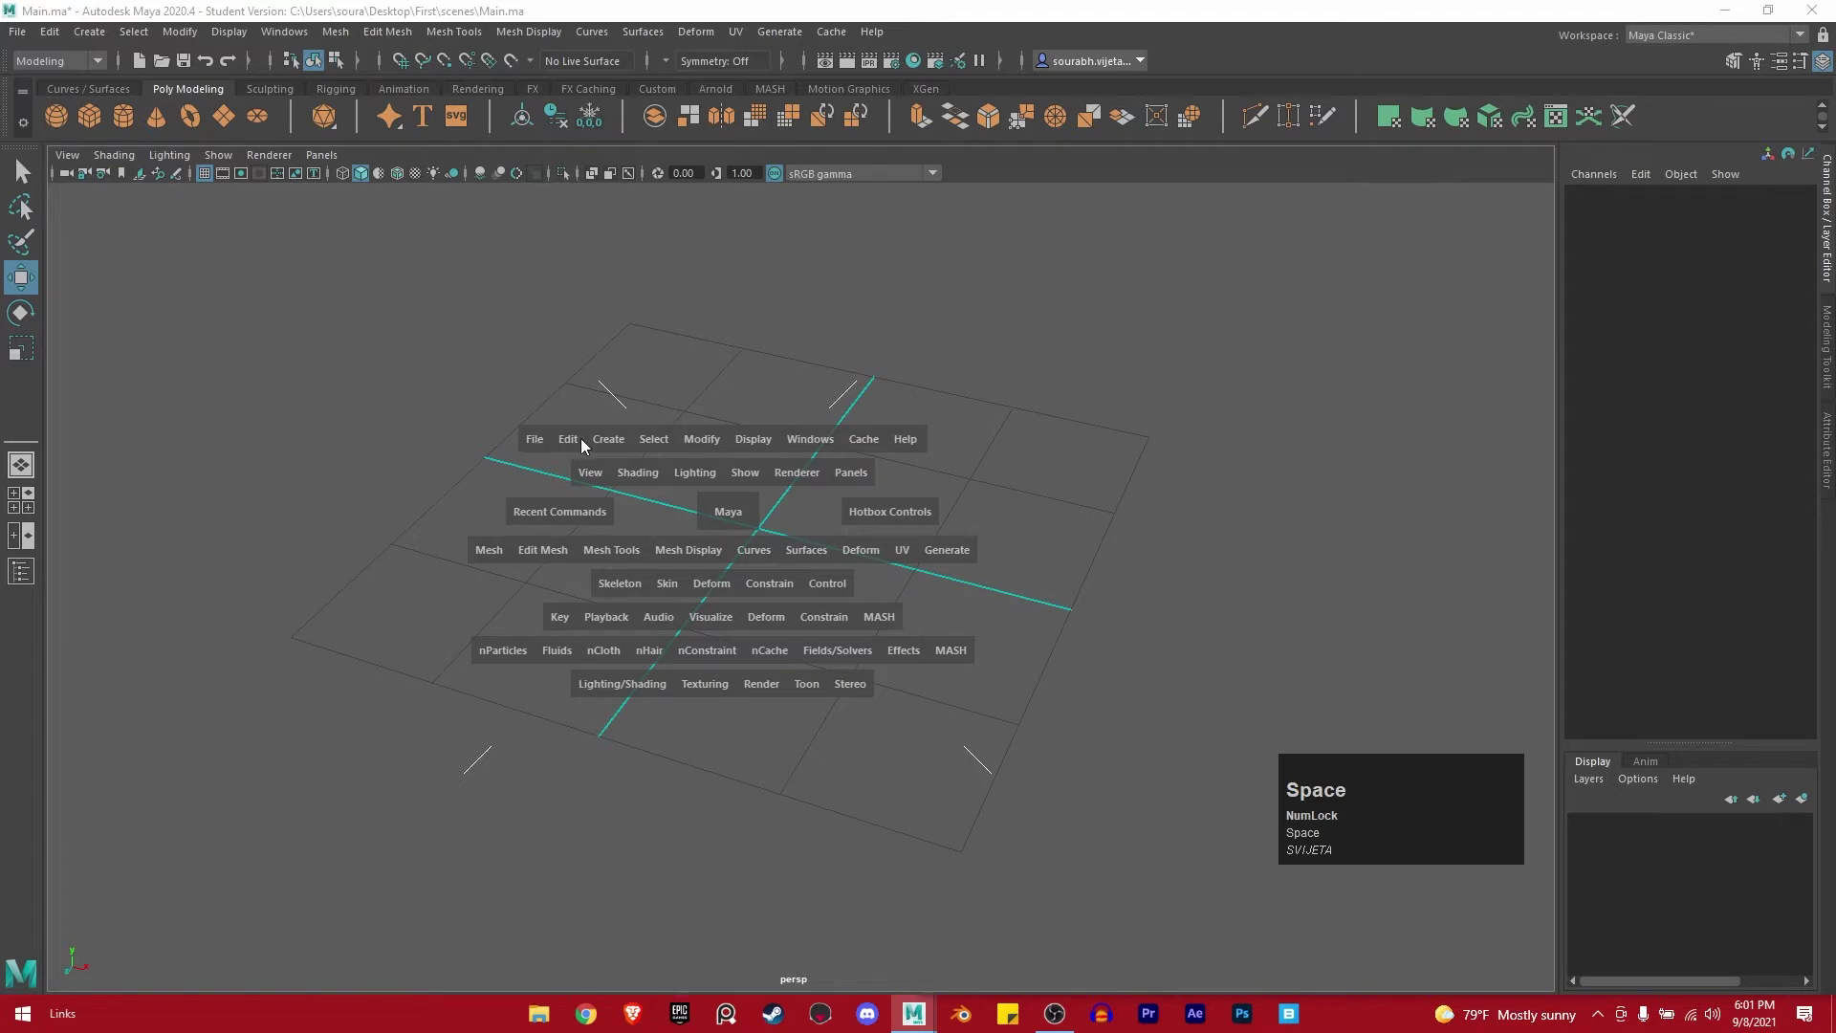
{"action": "key", "text": "space"}
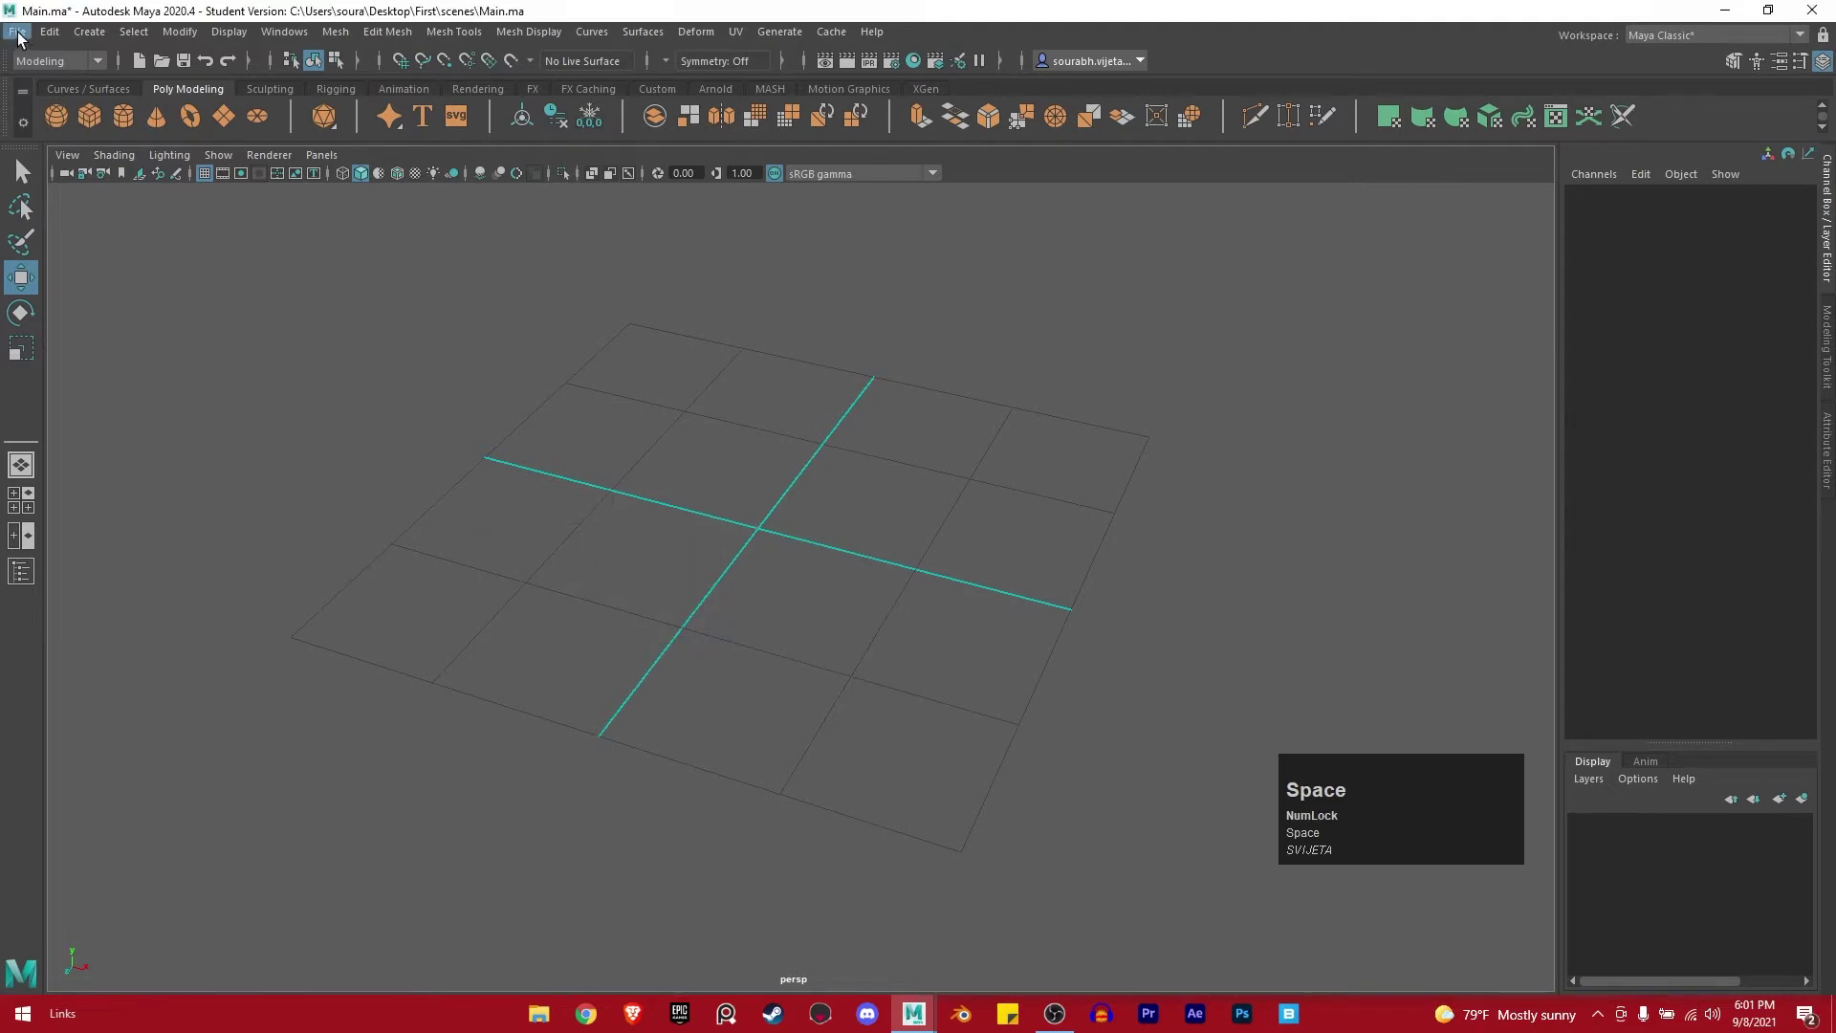
{"action": "key", "text": "space"}
{"action": "key", "text": "space"}
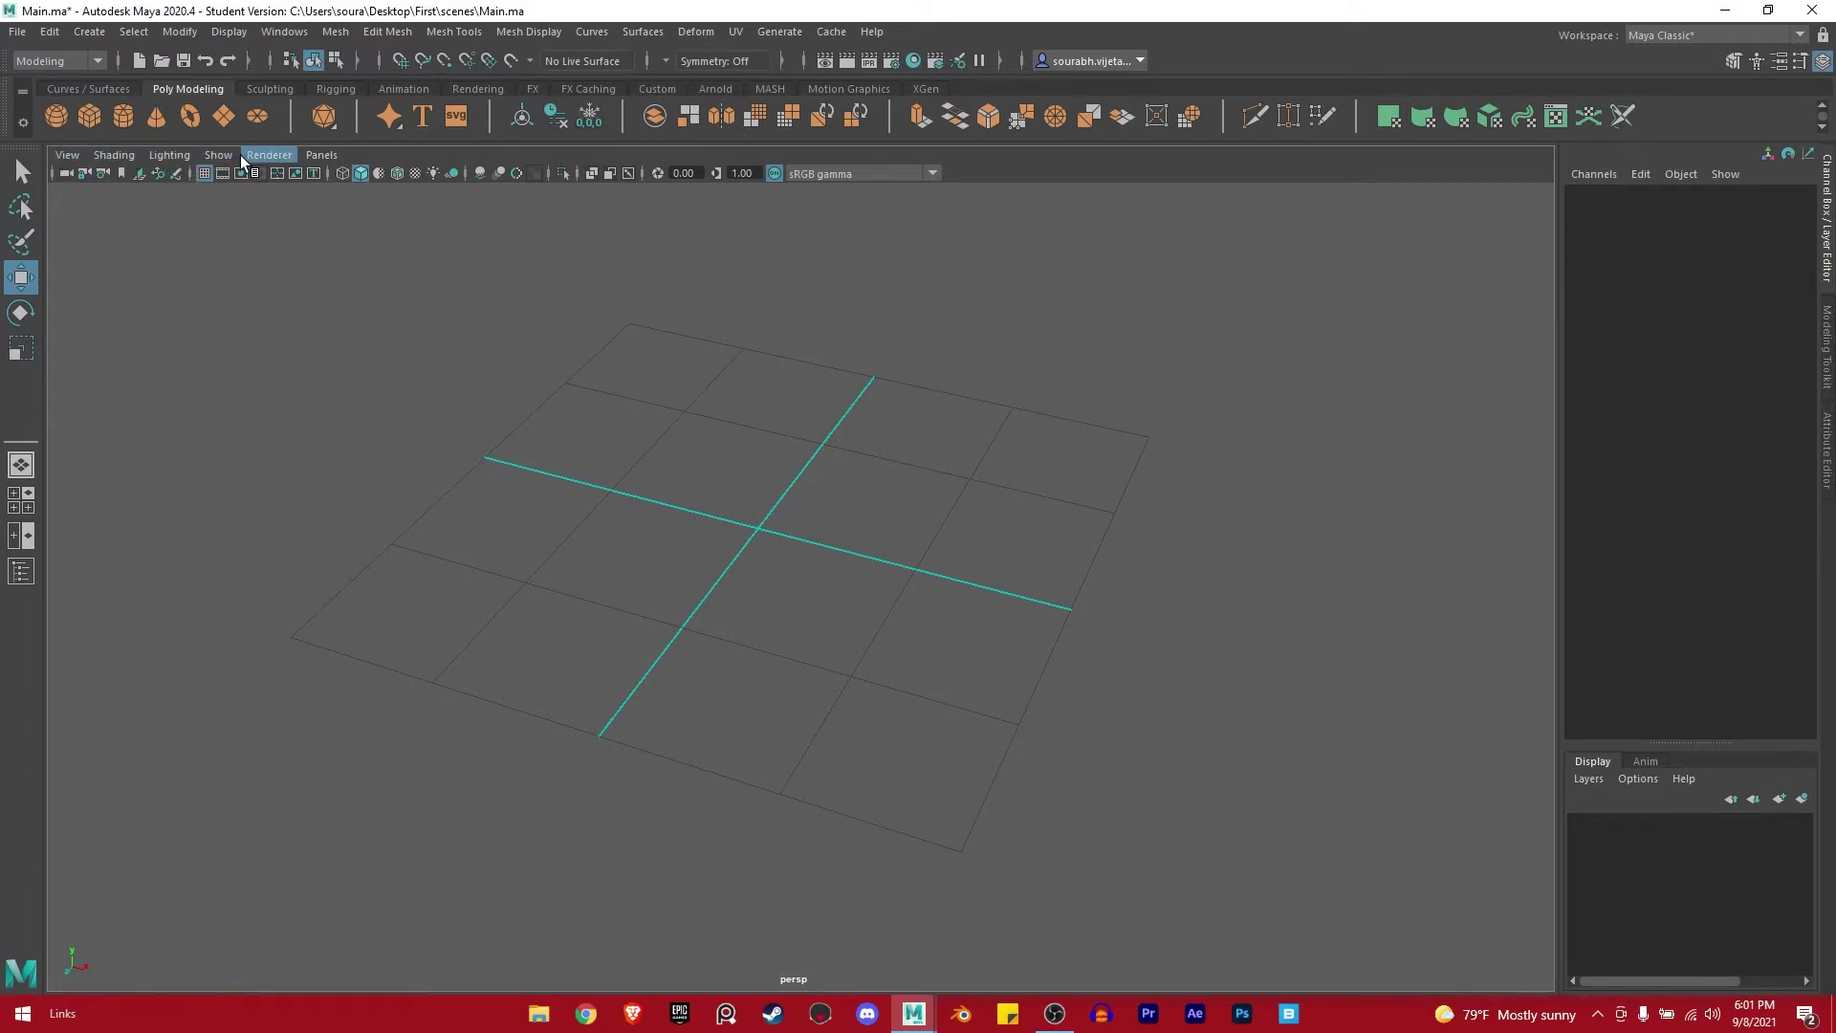
{"action": "key", "text": "space"}
{"action": "key", "text": "space"}
{"action": "key", "text": "space"}
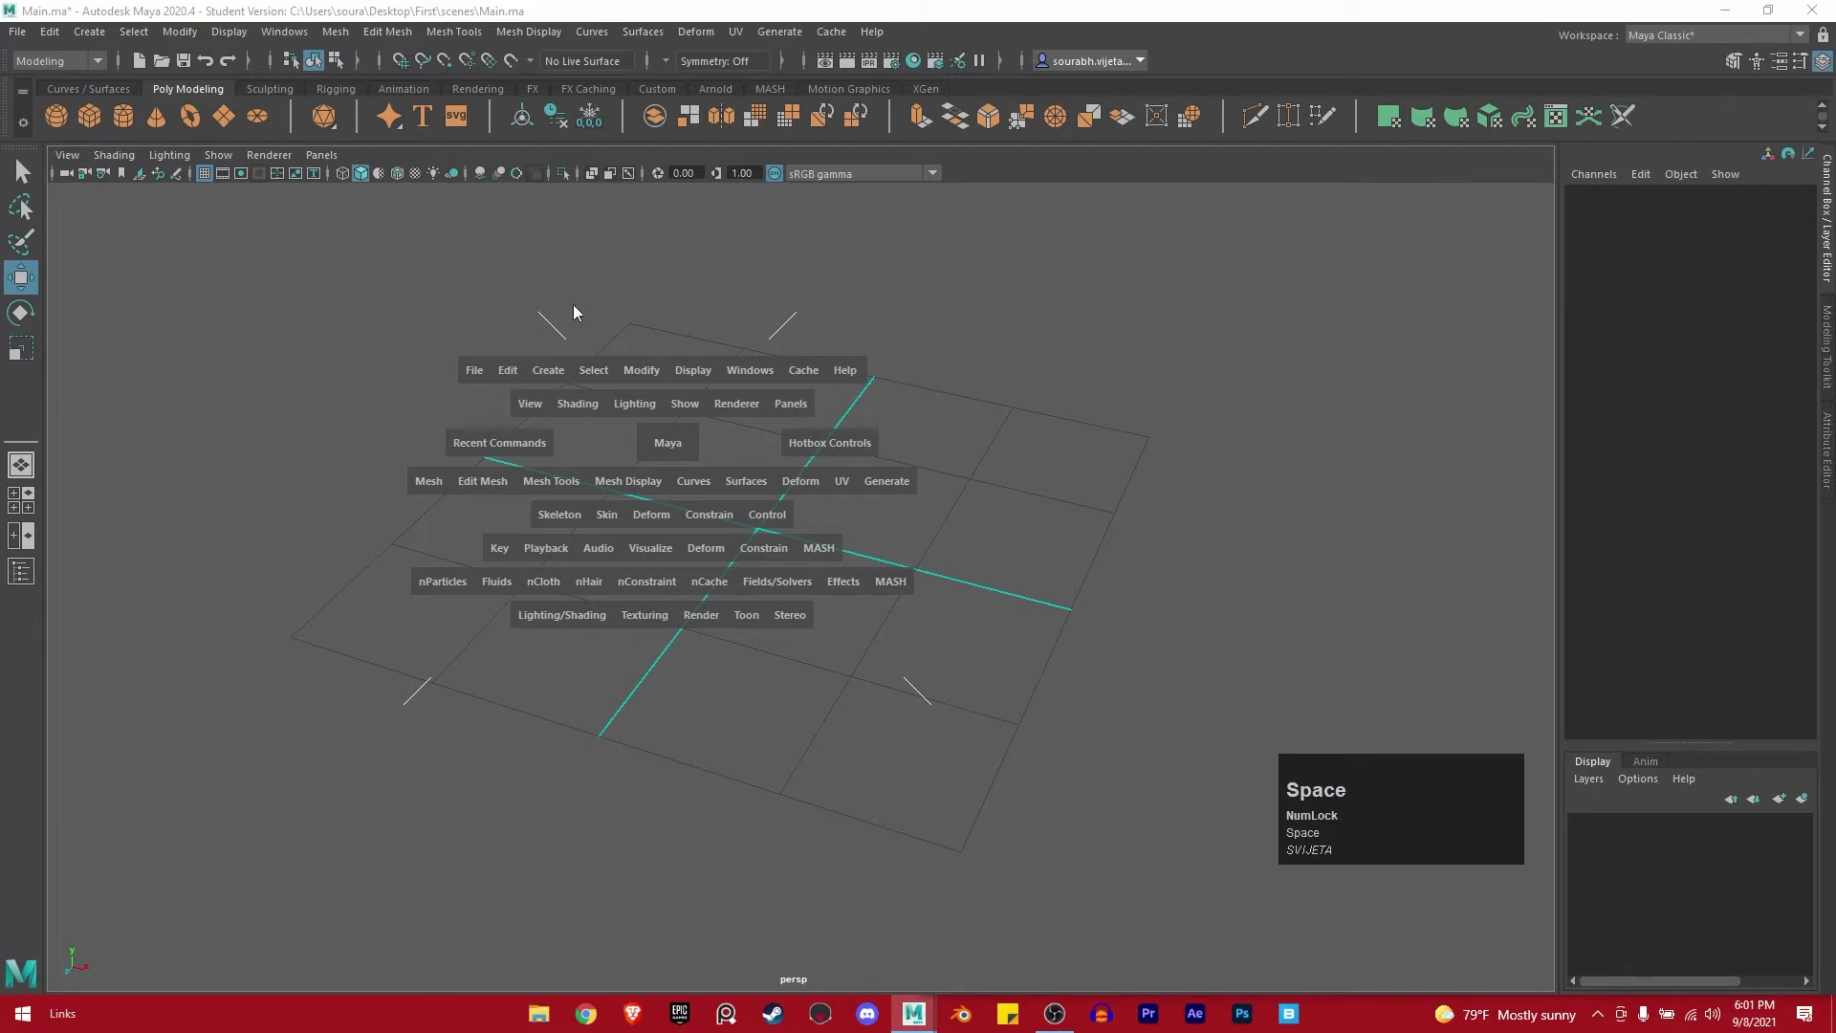
{"action": "key", "text": "space"}
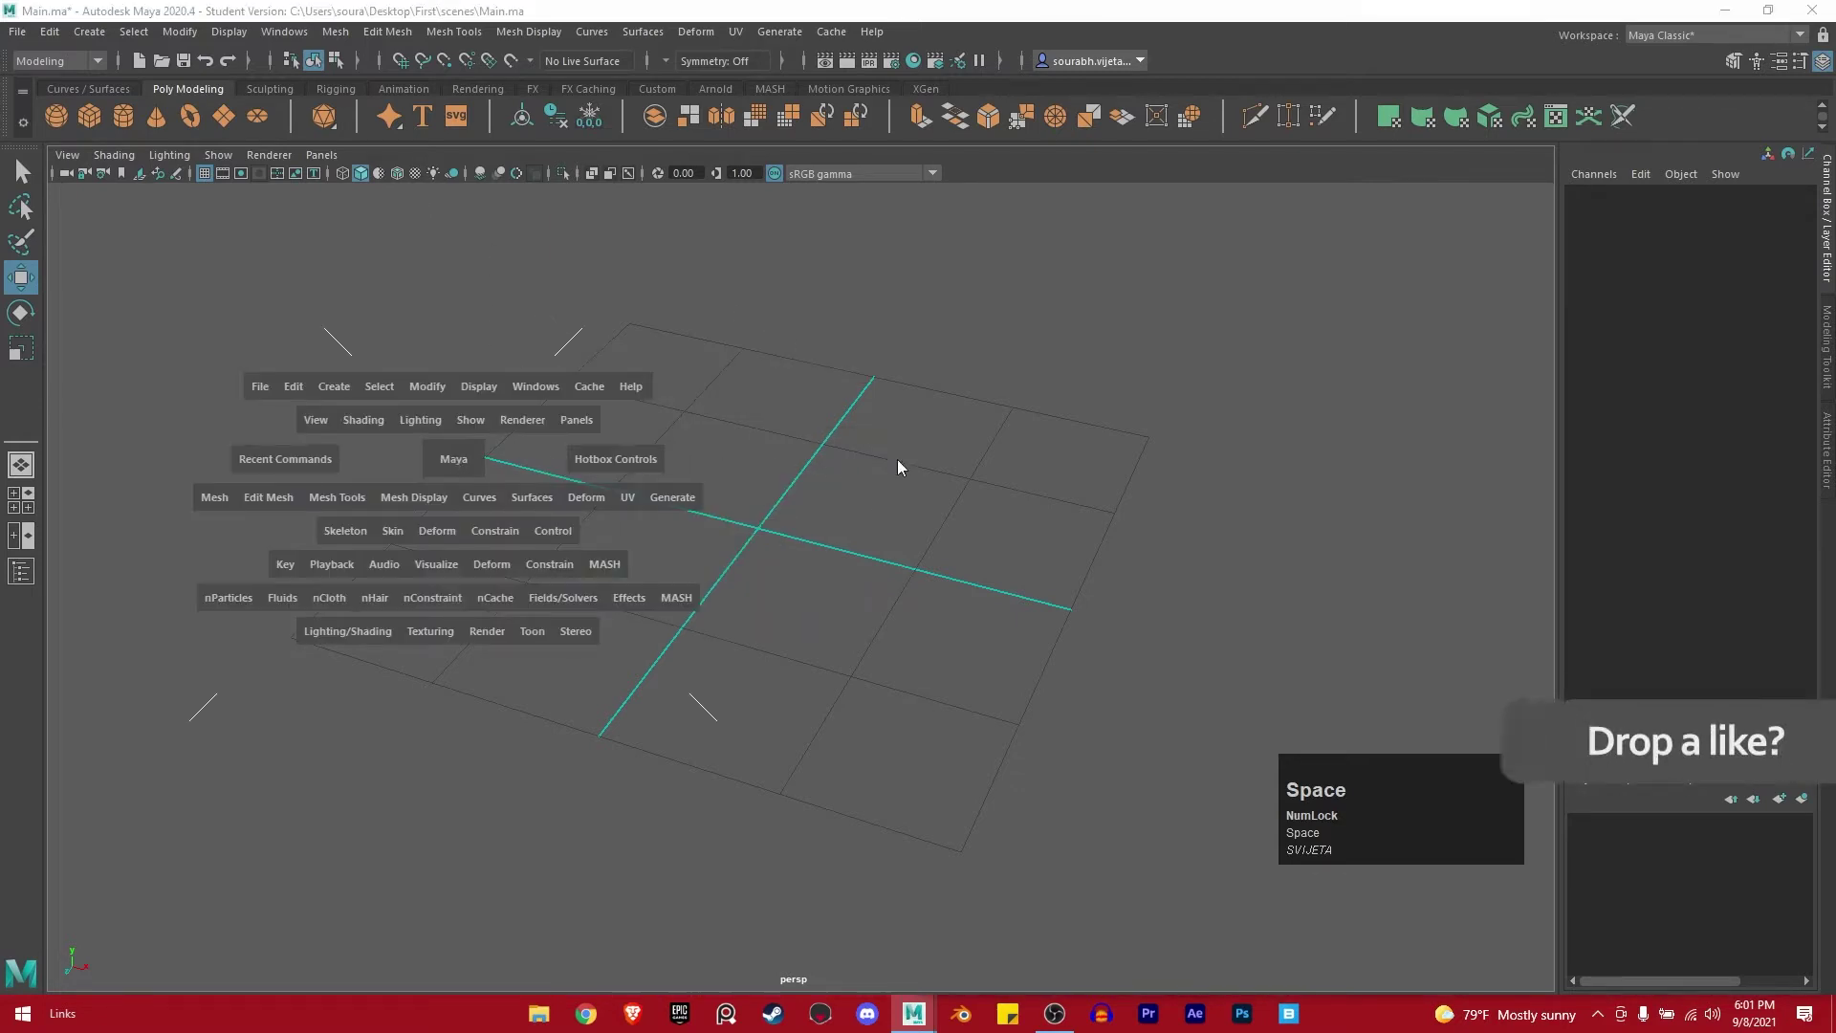
{"action": "key", "text": "space"}
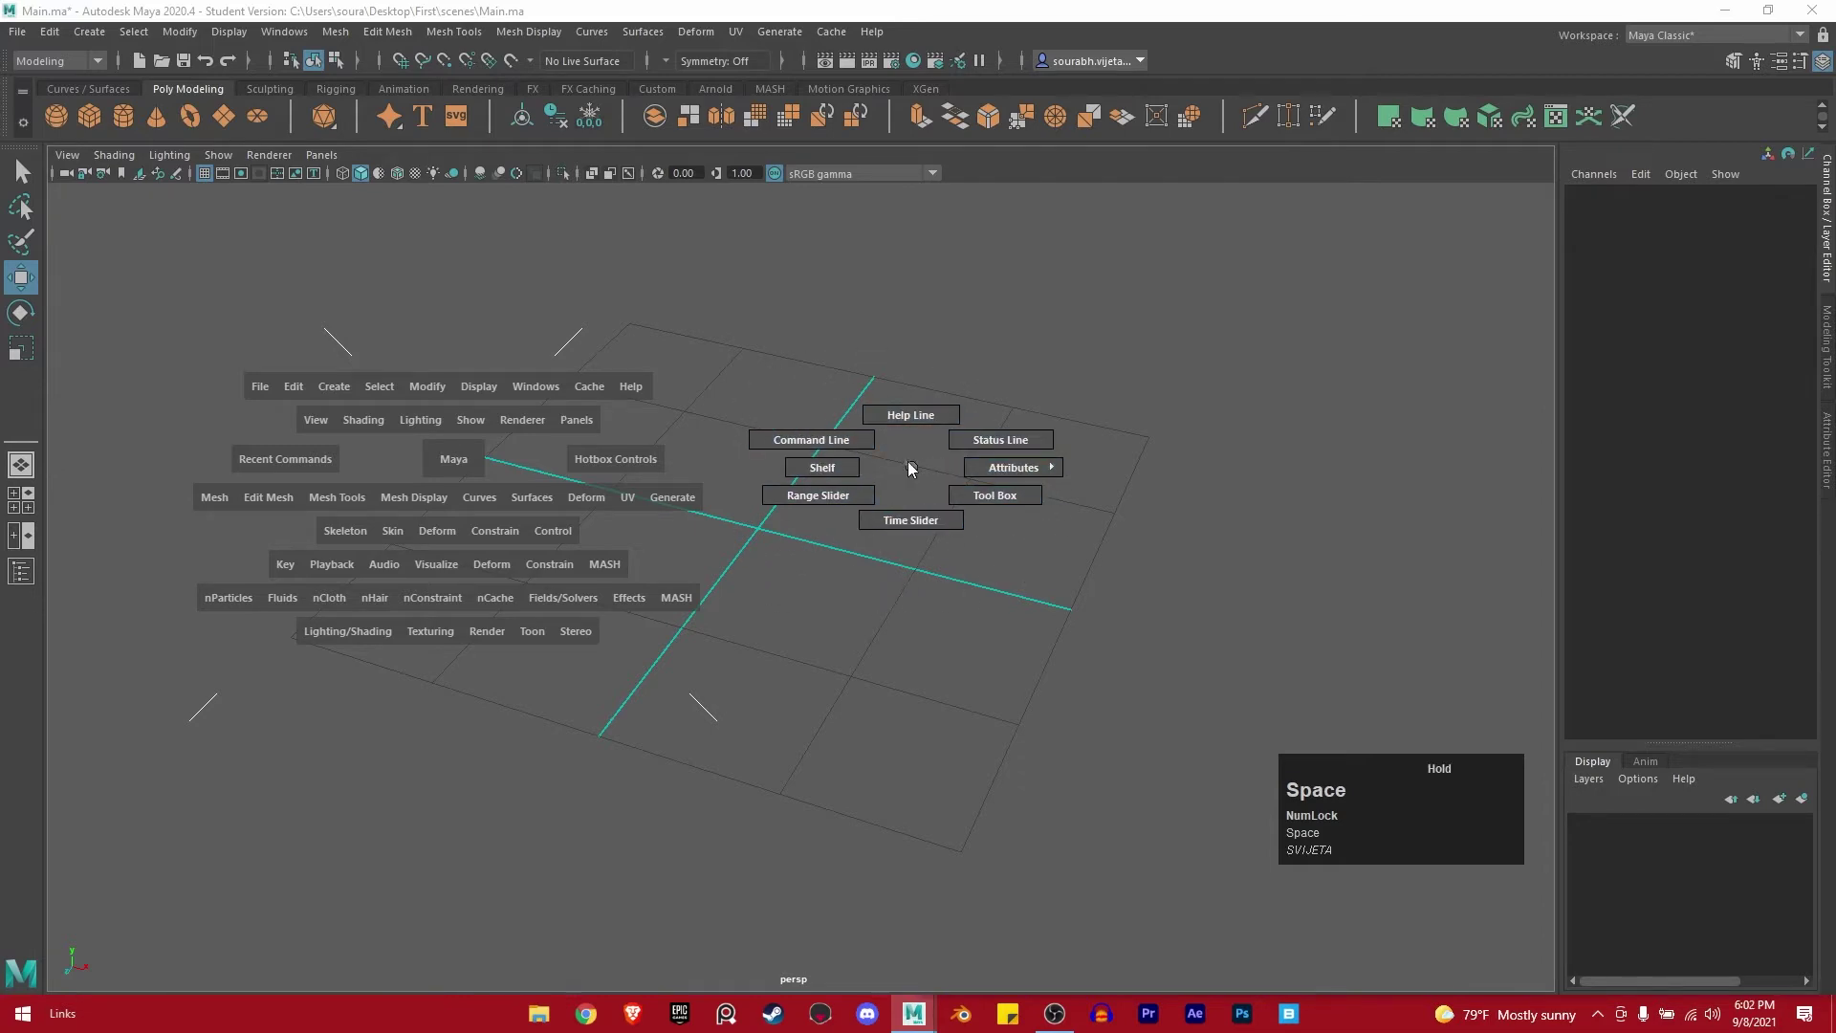
{"action": "key", "text": "space"}
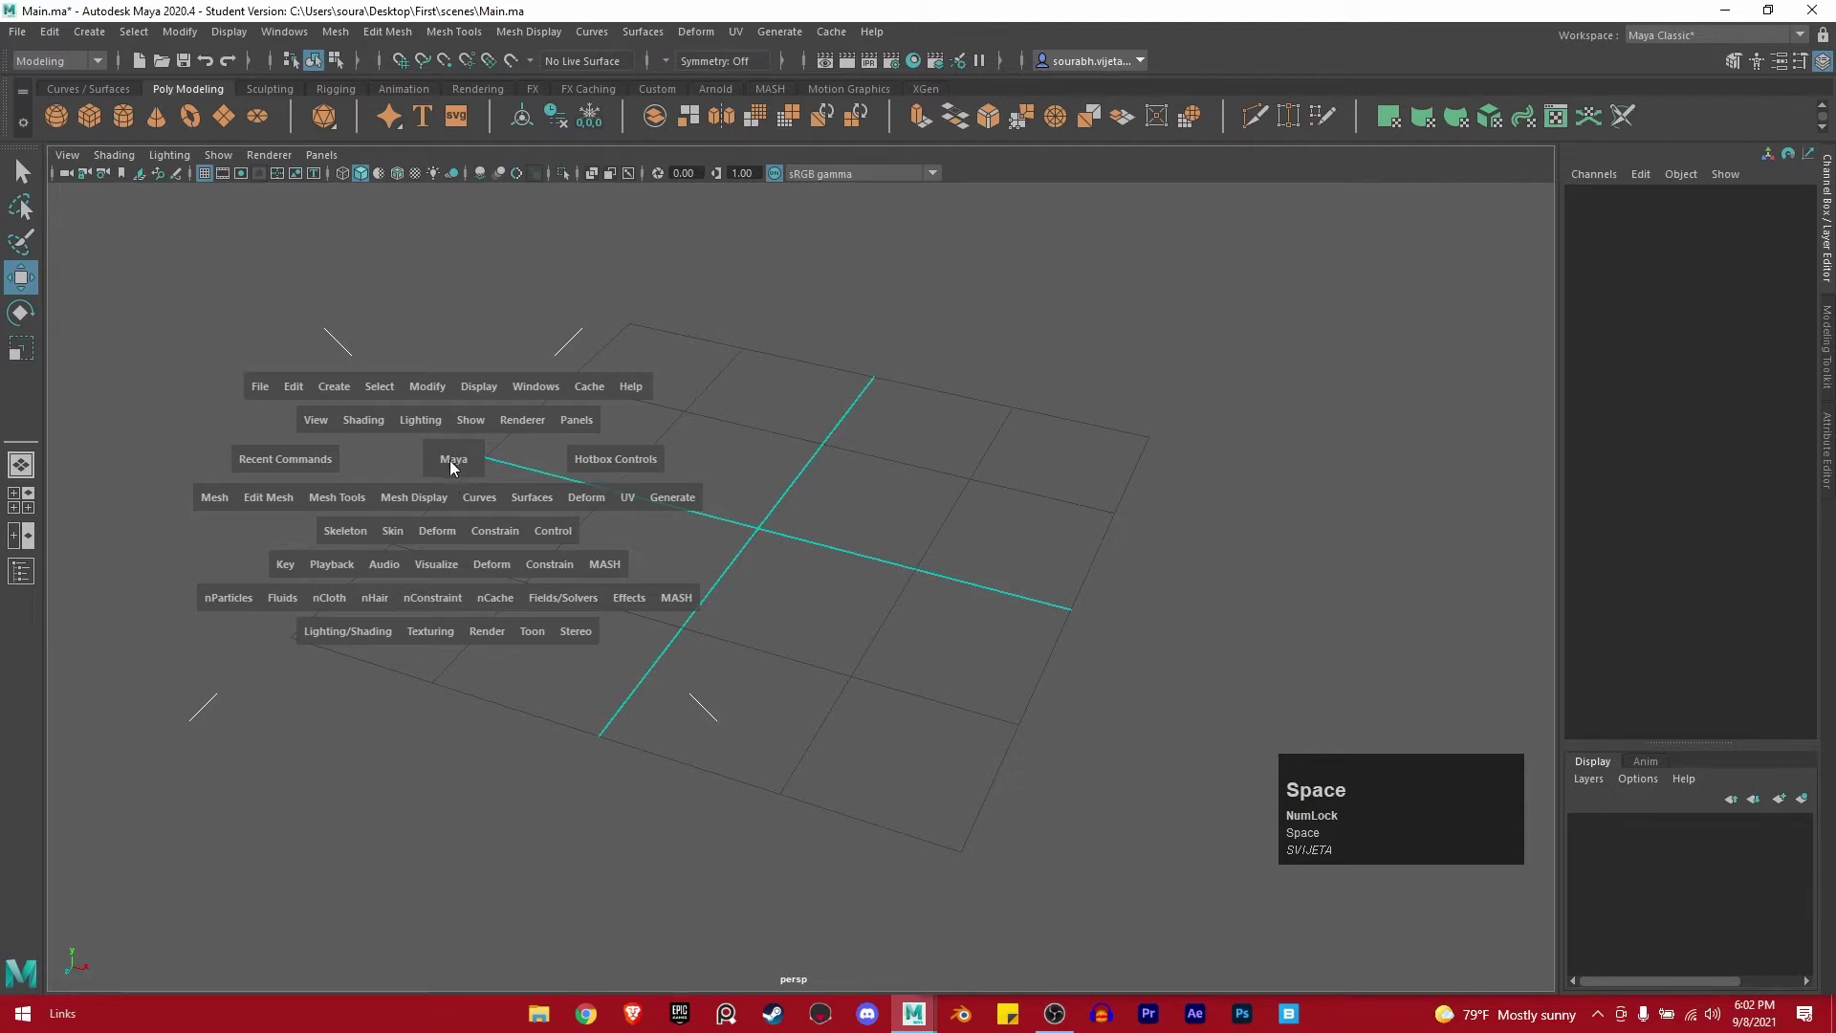
{"action": "key", "text": "space"}
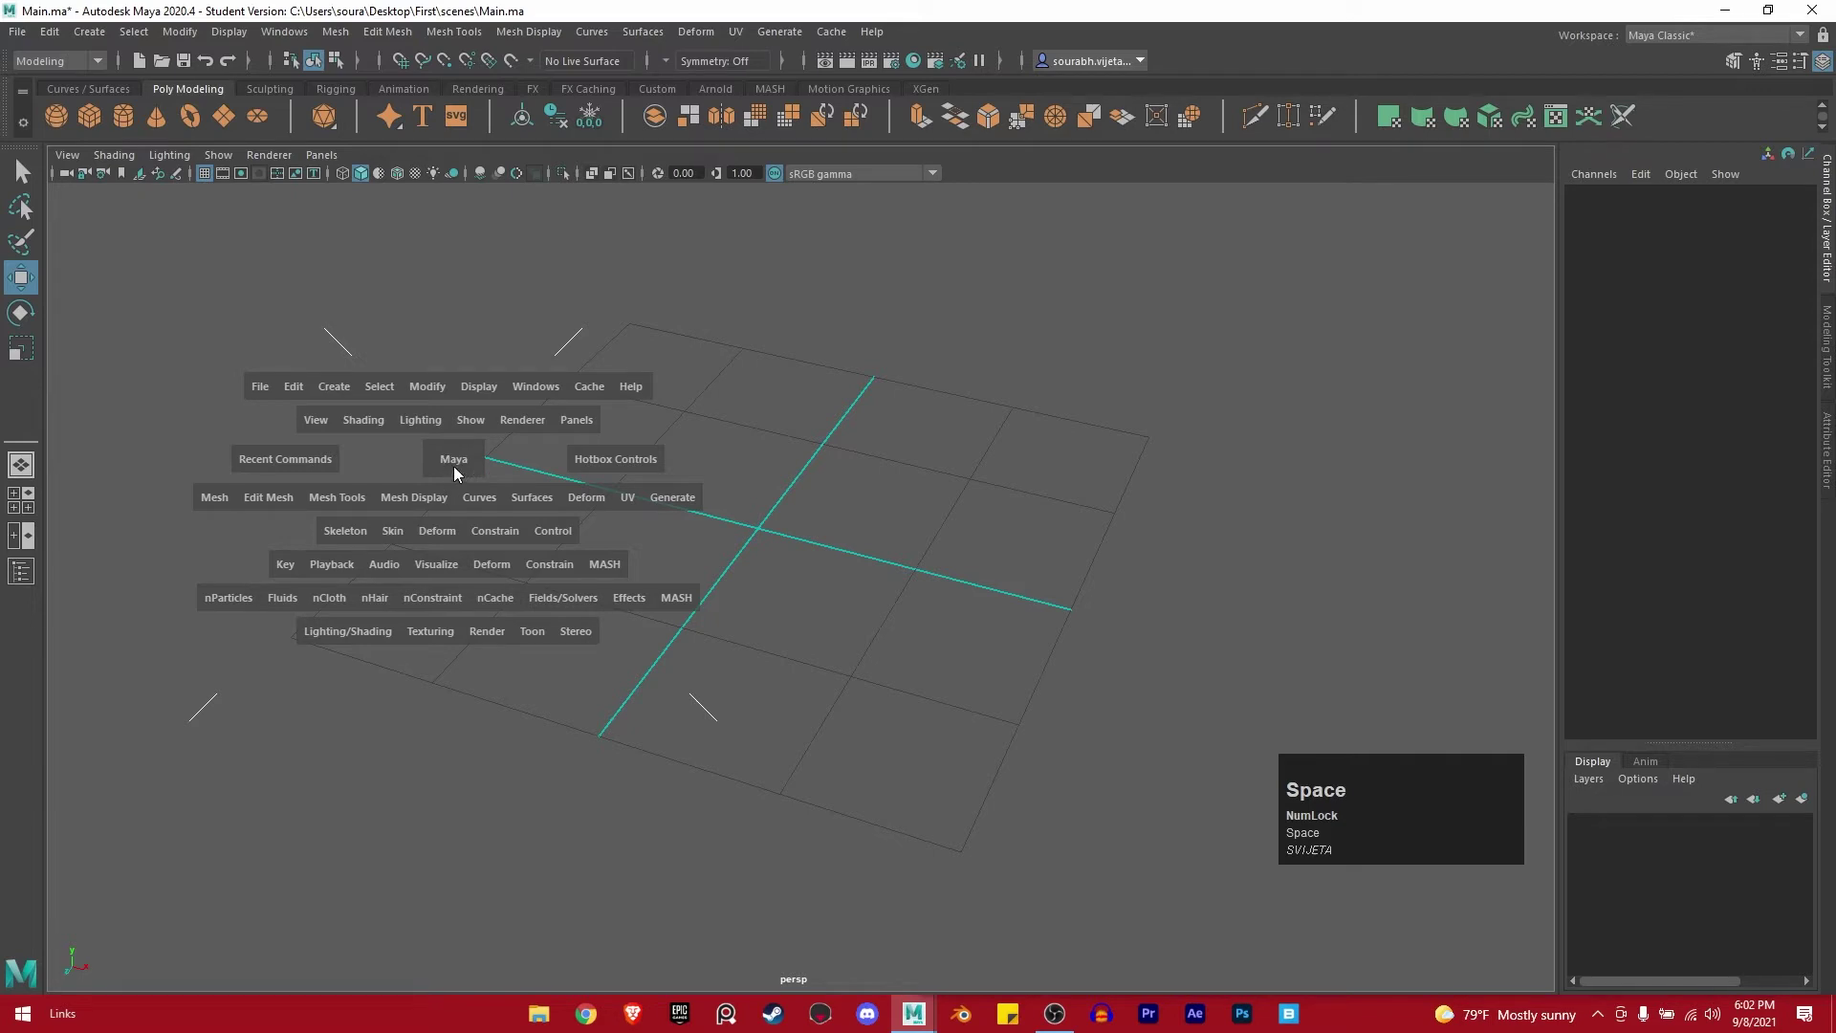
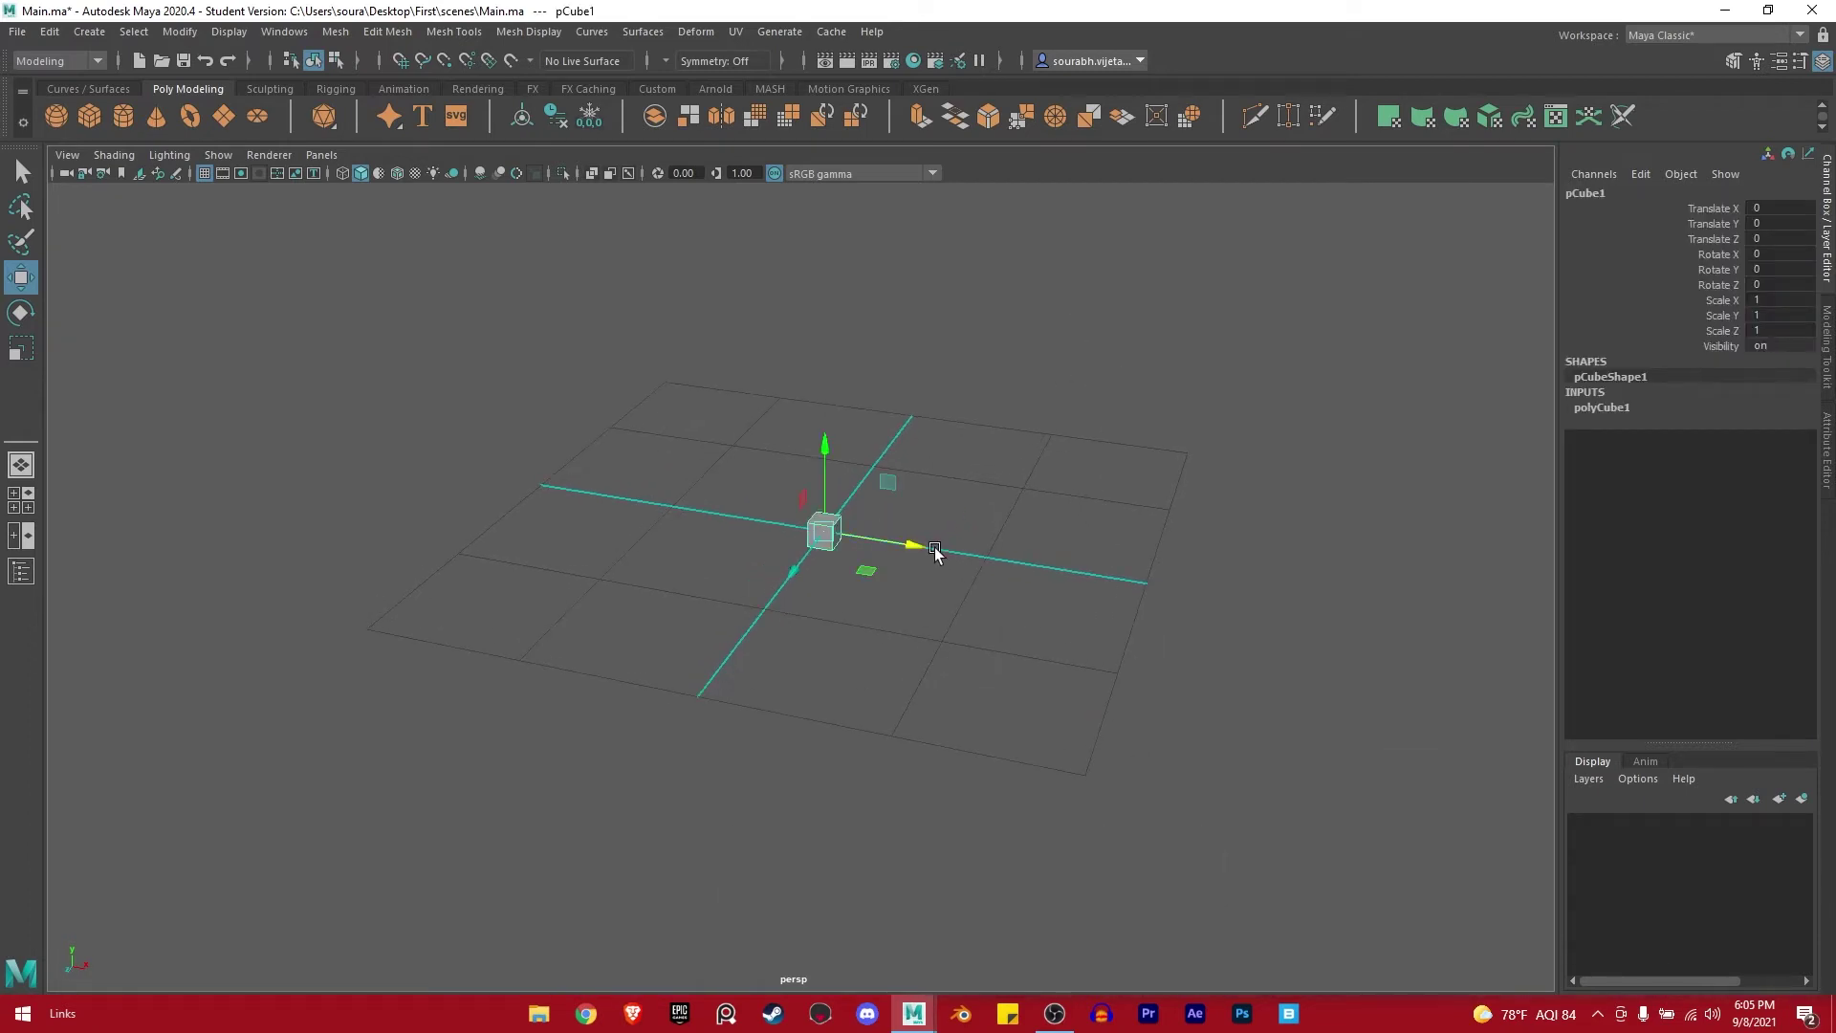
Use the viewport marking menus to clear the primitives from the scene.
{"action": "right_click", "coordinate": [1076, 565]}
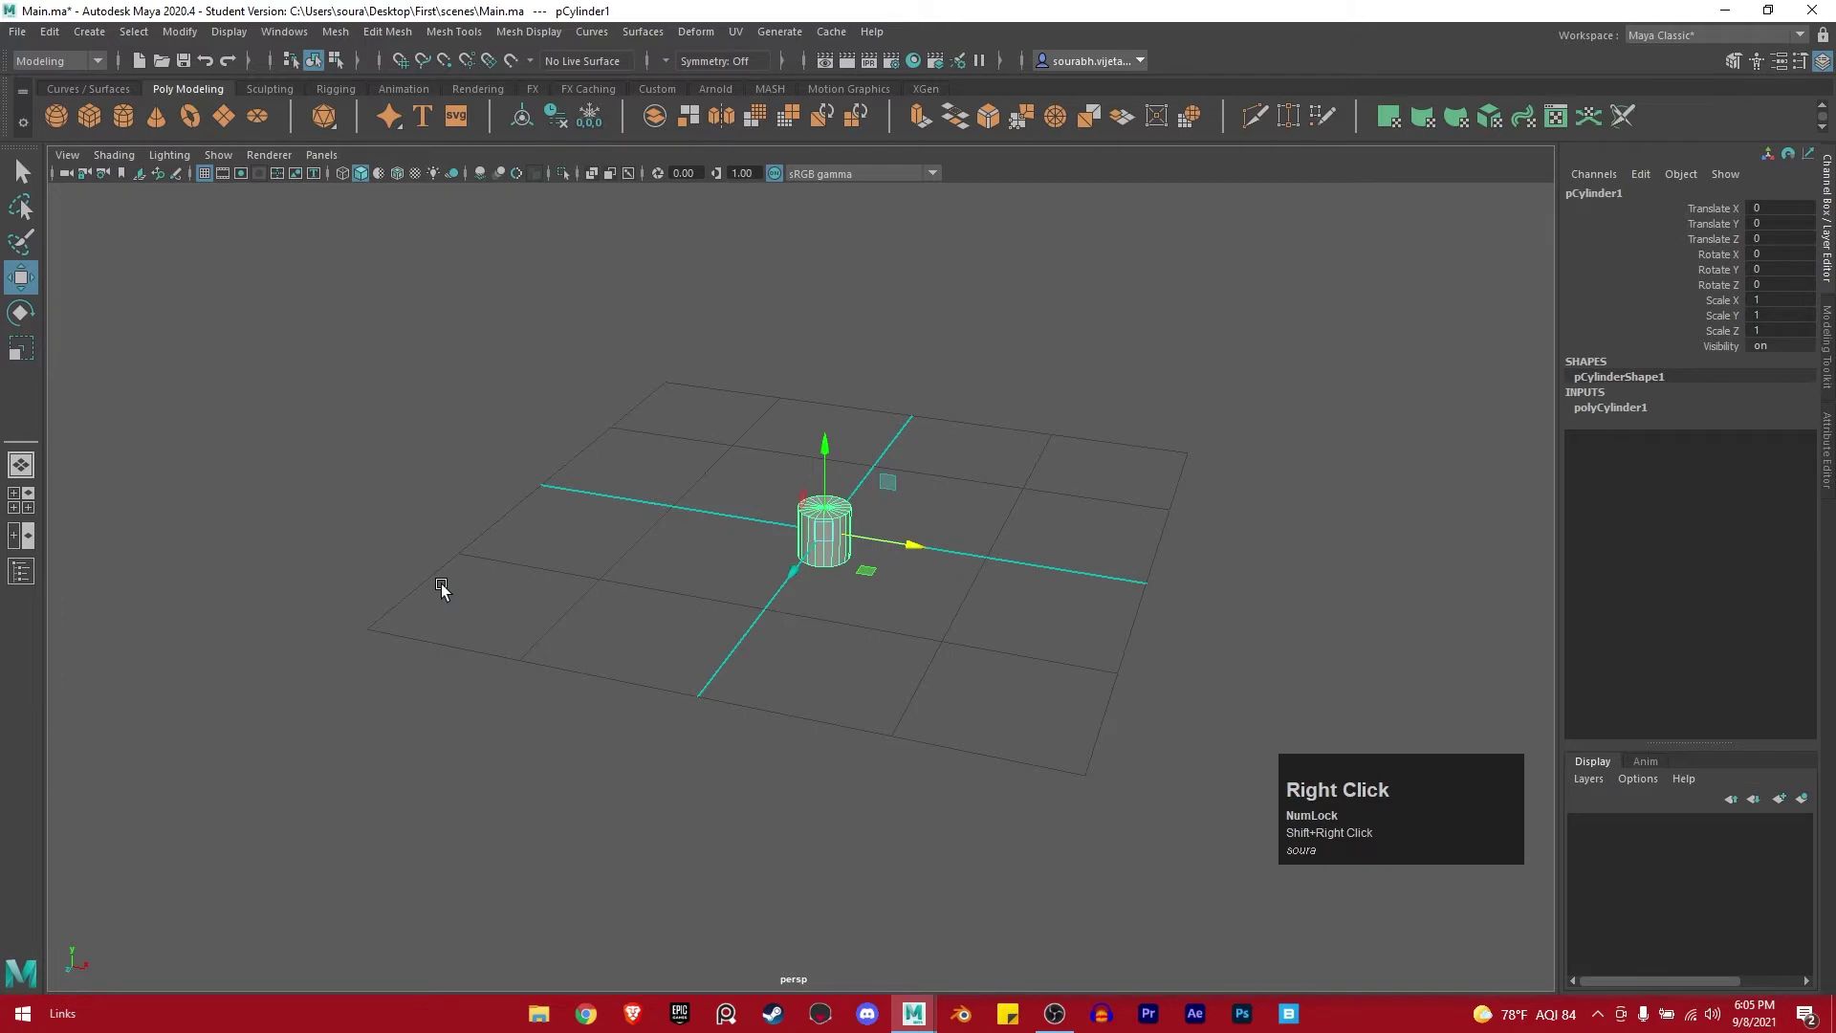
{"action": "right_click", "coordinate": [1489, 566]}
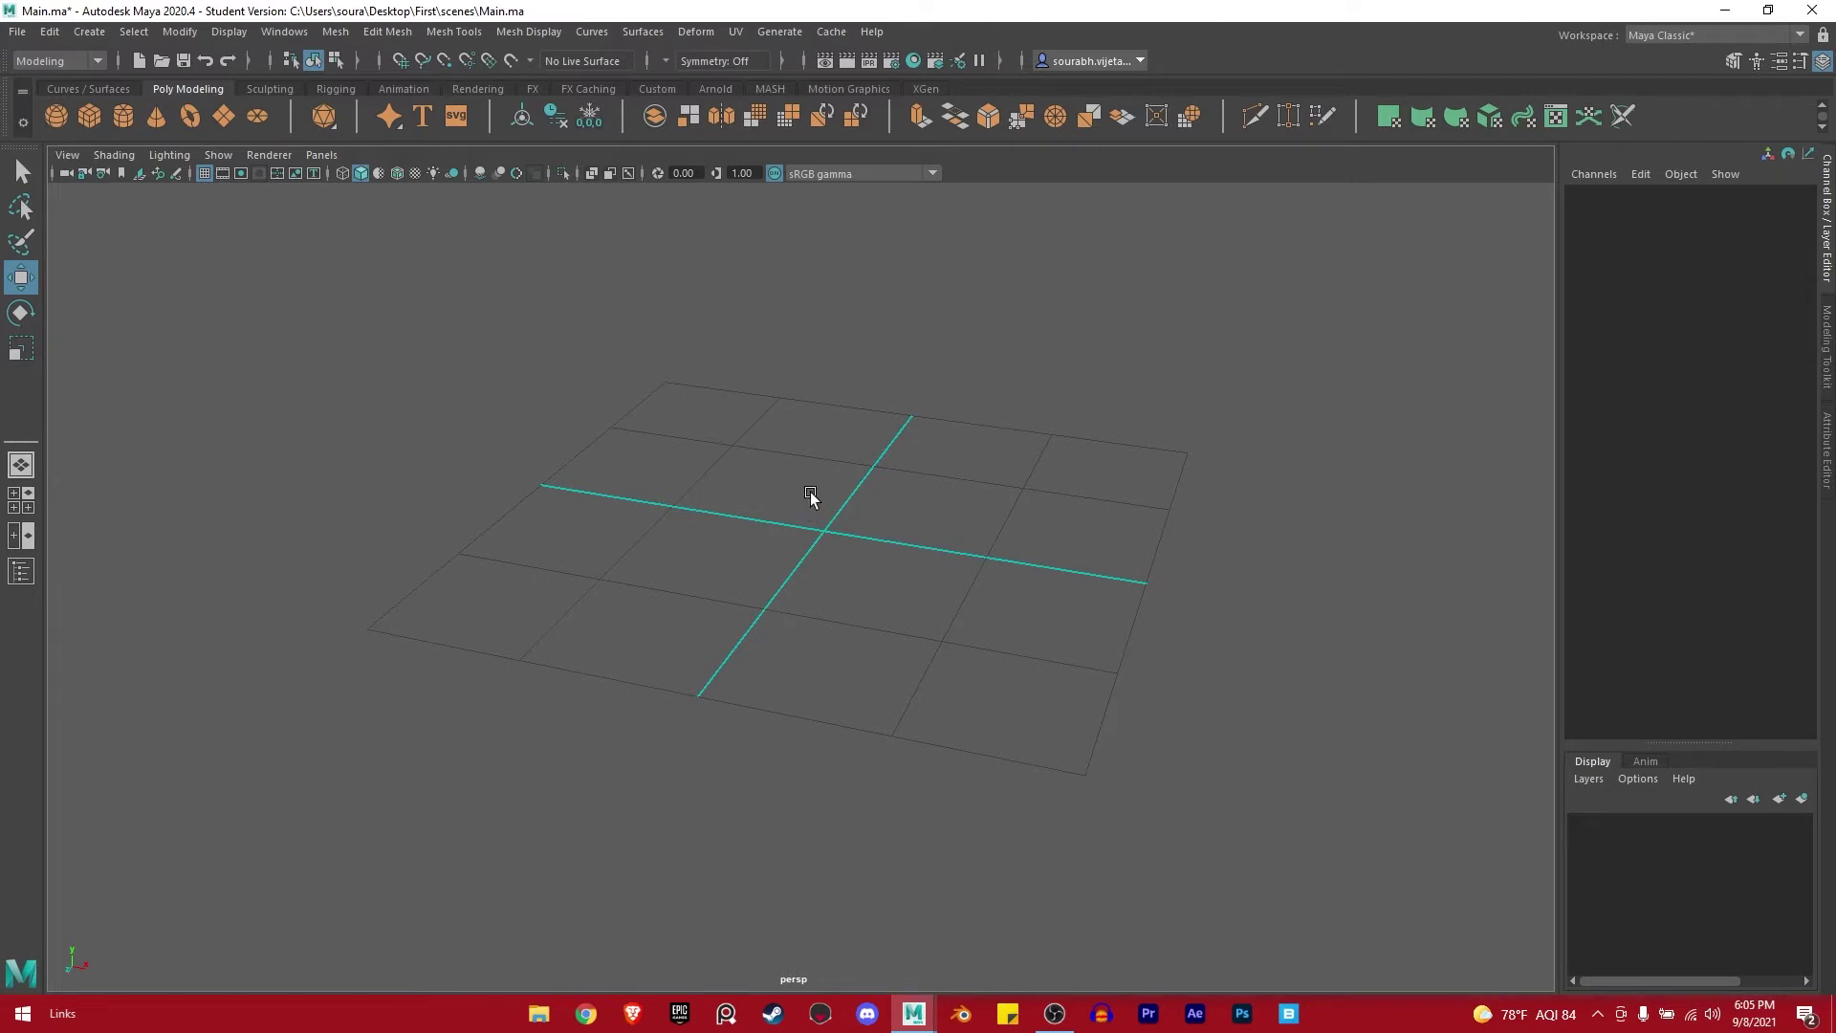
{"action": "middle_click", "coordinate": [906, 481]}
{"action": "left_click_drag", "start_coordinate": [934, 484], "coordinate": [843, 510]}
{"action": "left_click_drag", "start_coordinate": [843, 512], "coordinate": [824, 533]}
{"action": "left_click_drag", "start_coordinate": [824, 533], "coordinate": [704, 529]}
{"action": "left_click_drag", "start_coordinate": [705, 529], "coordinate": [855, 414]}
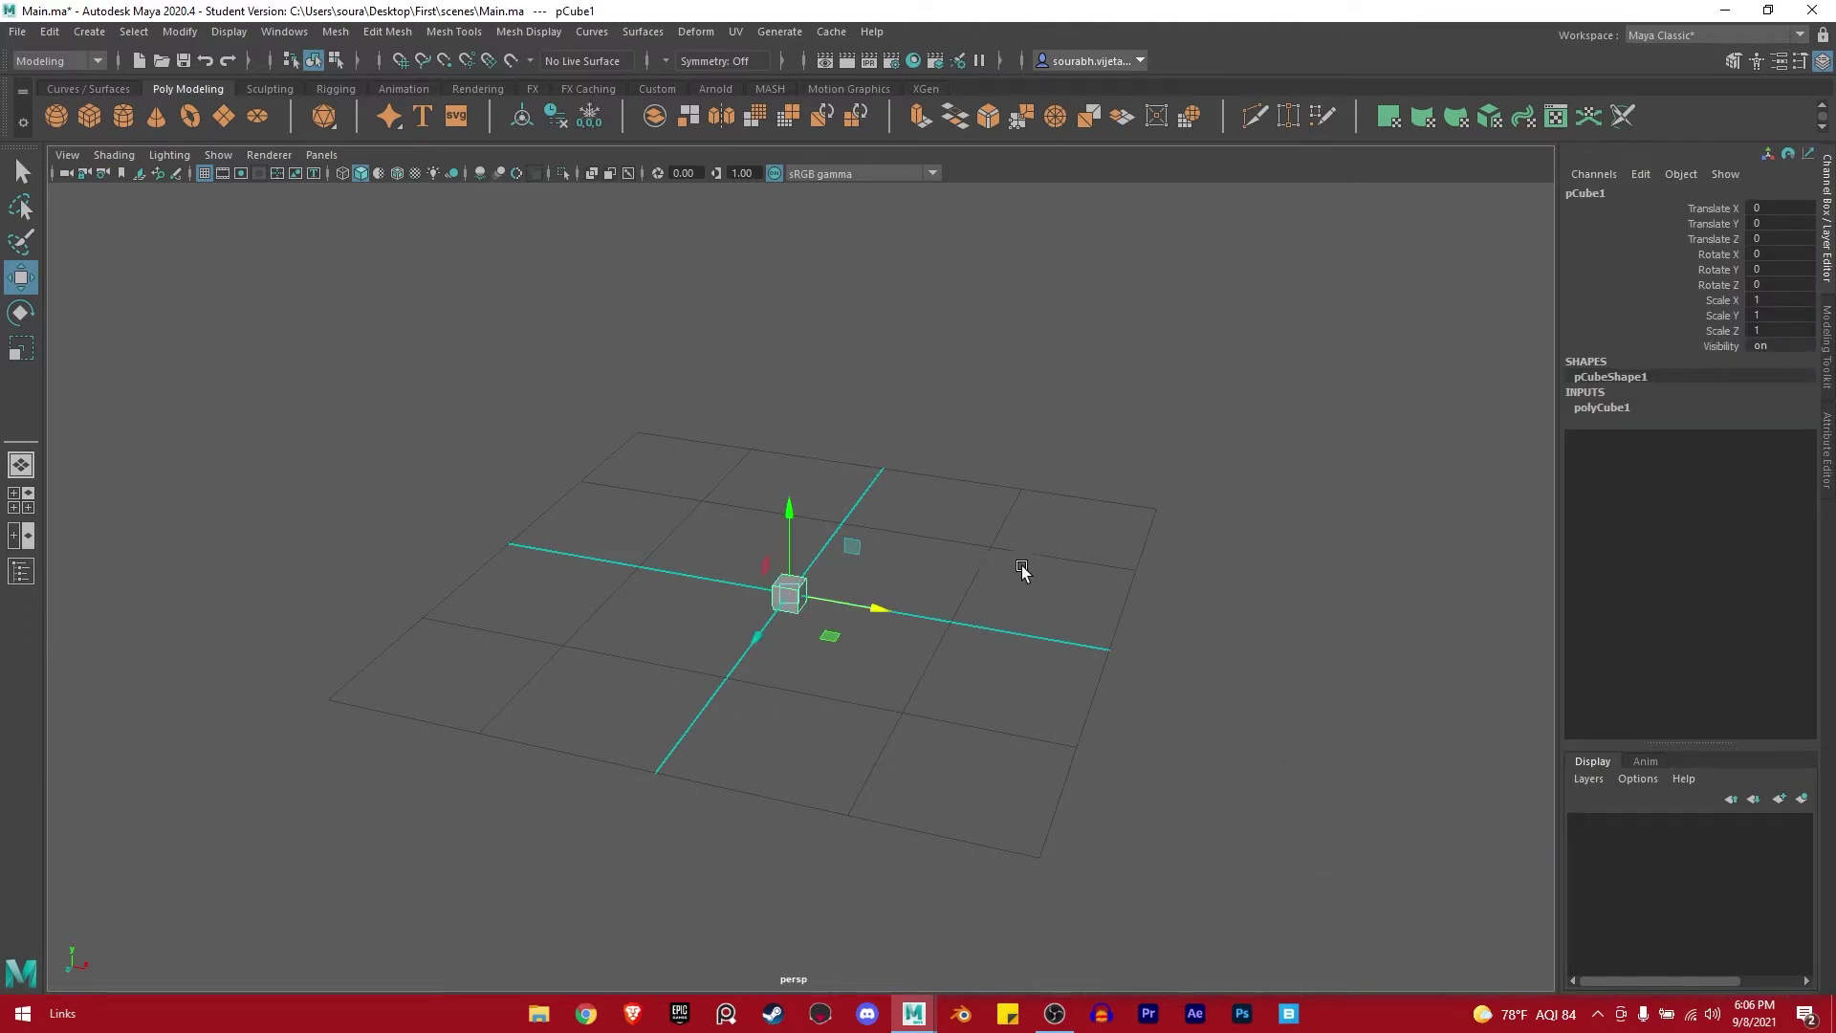
{"action": "right_click", "coordinate": [1062, 545]}
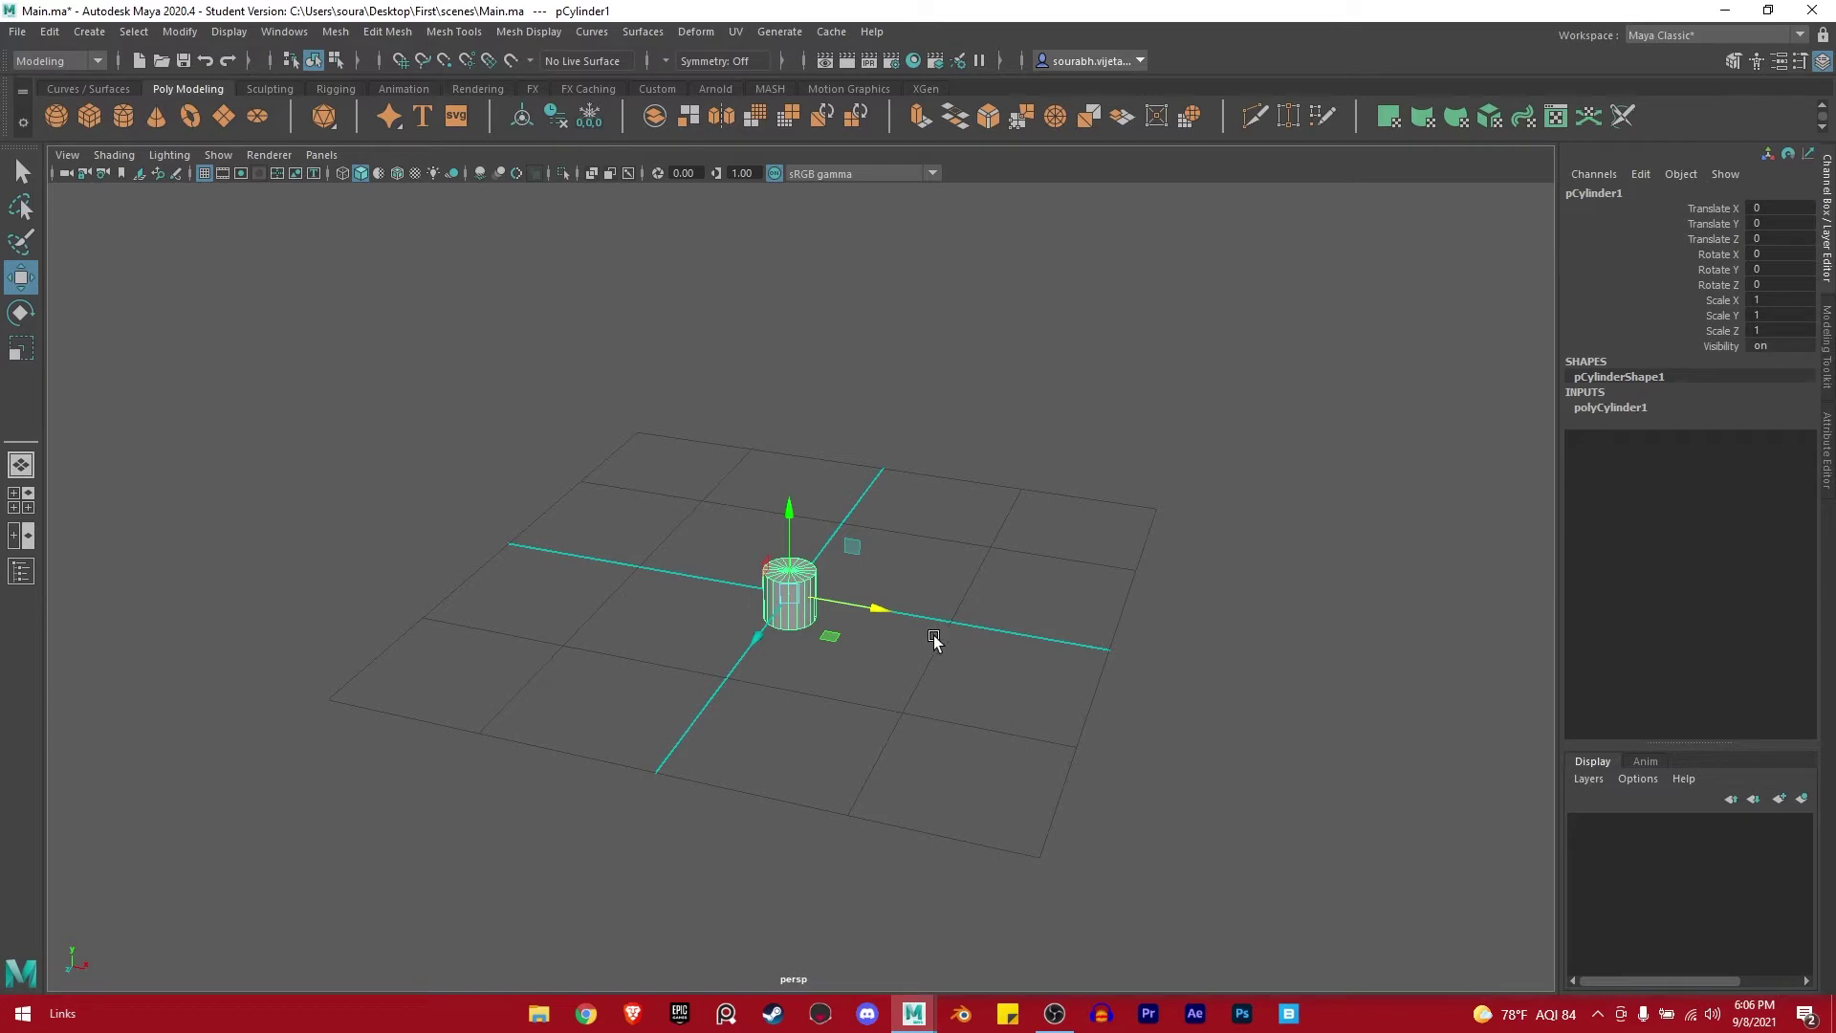
{"action": "left_click", "coordinate": [1004, 631]}
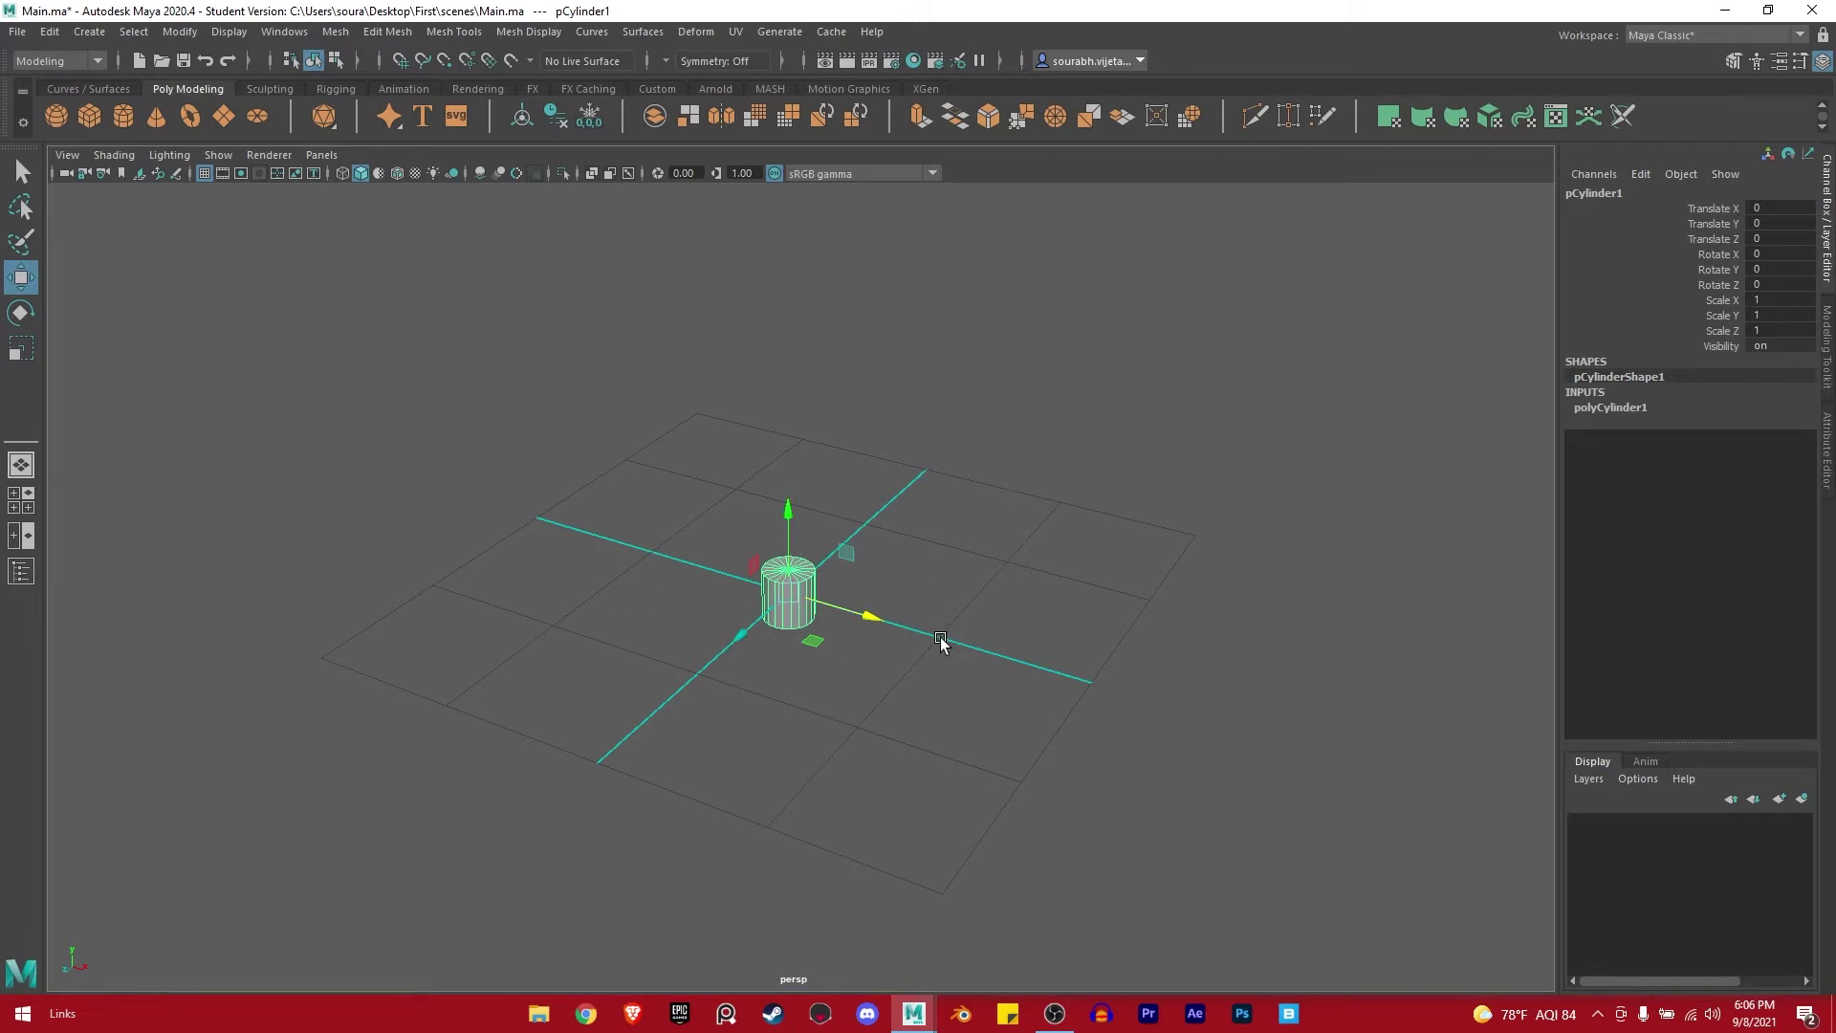
{"action": "left_click_drag", "start_coordinate": [936, 649], "coordinate": [868, 635]}
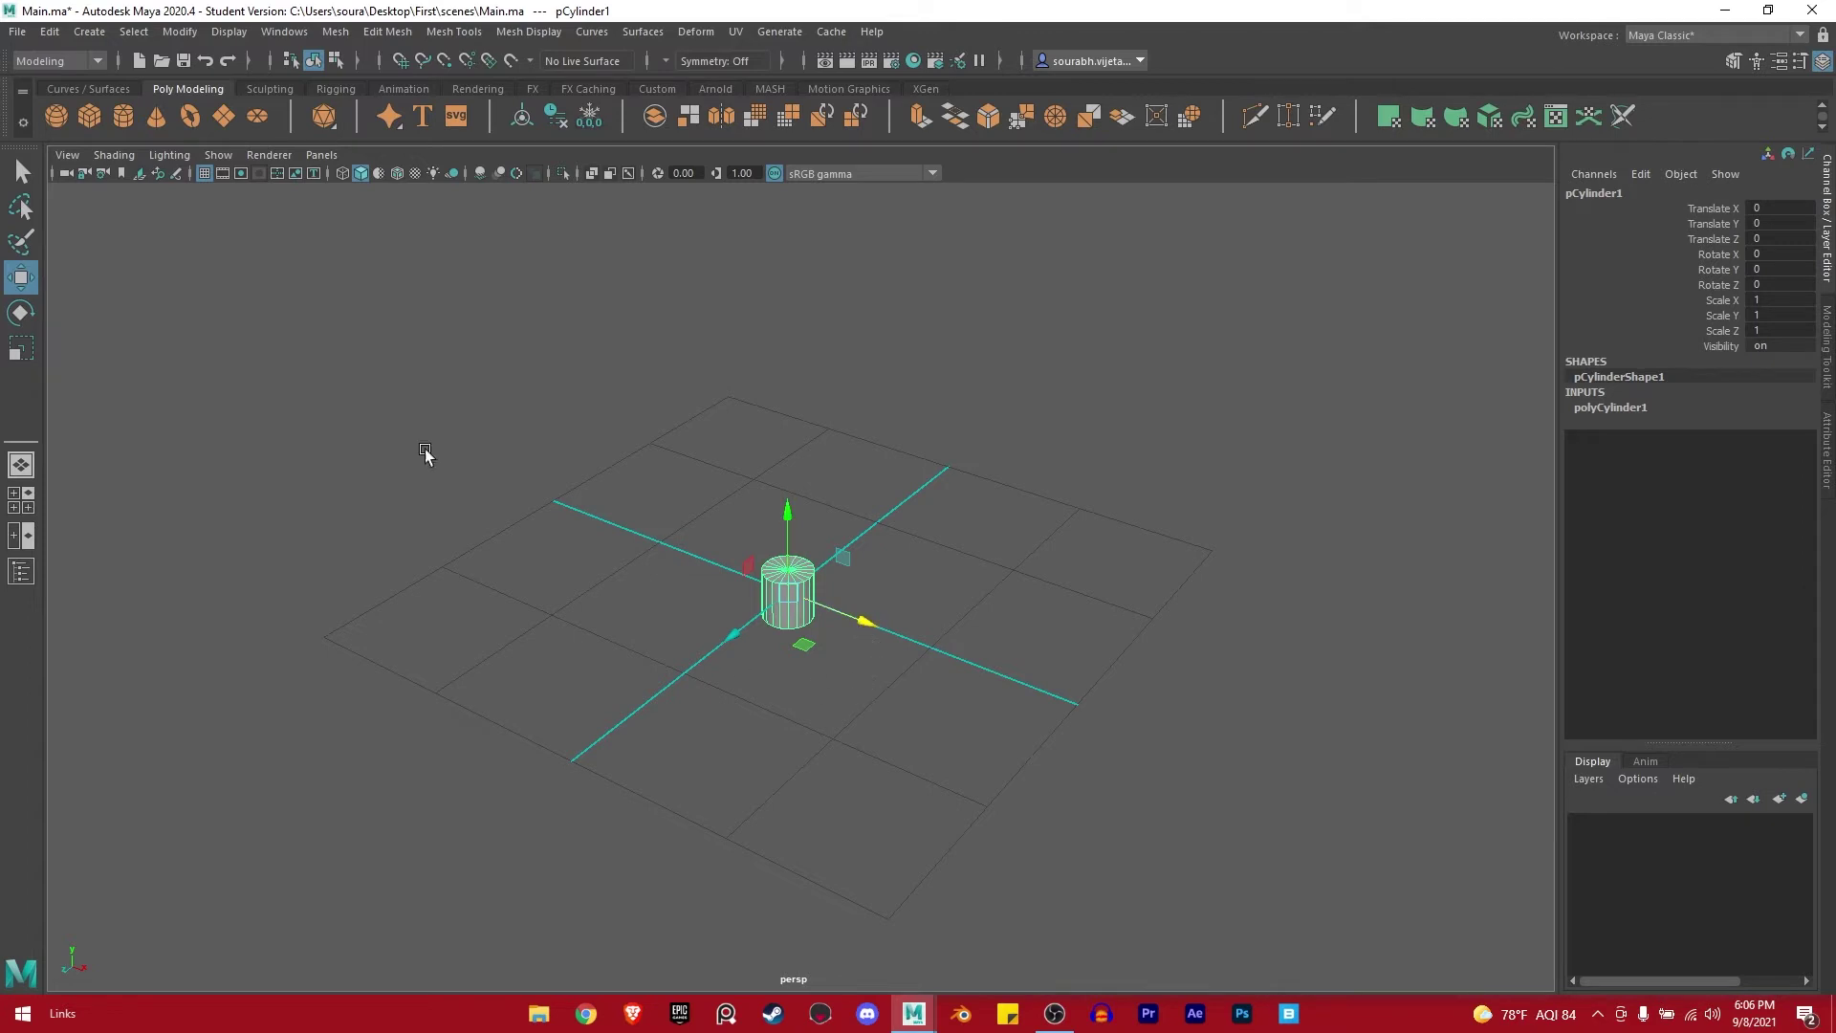
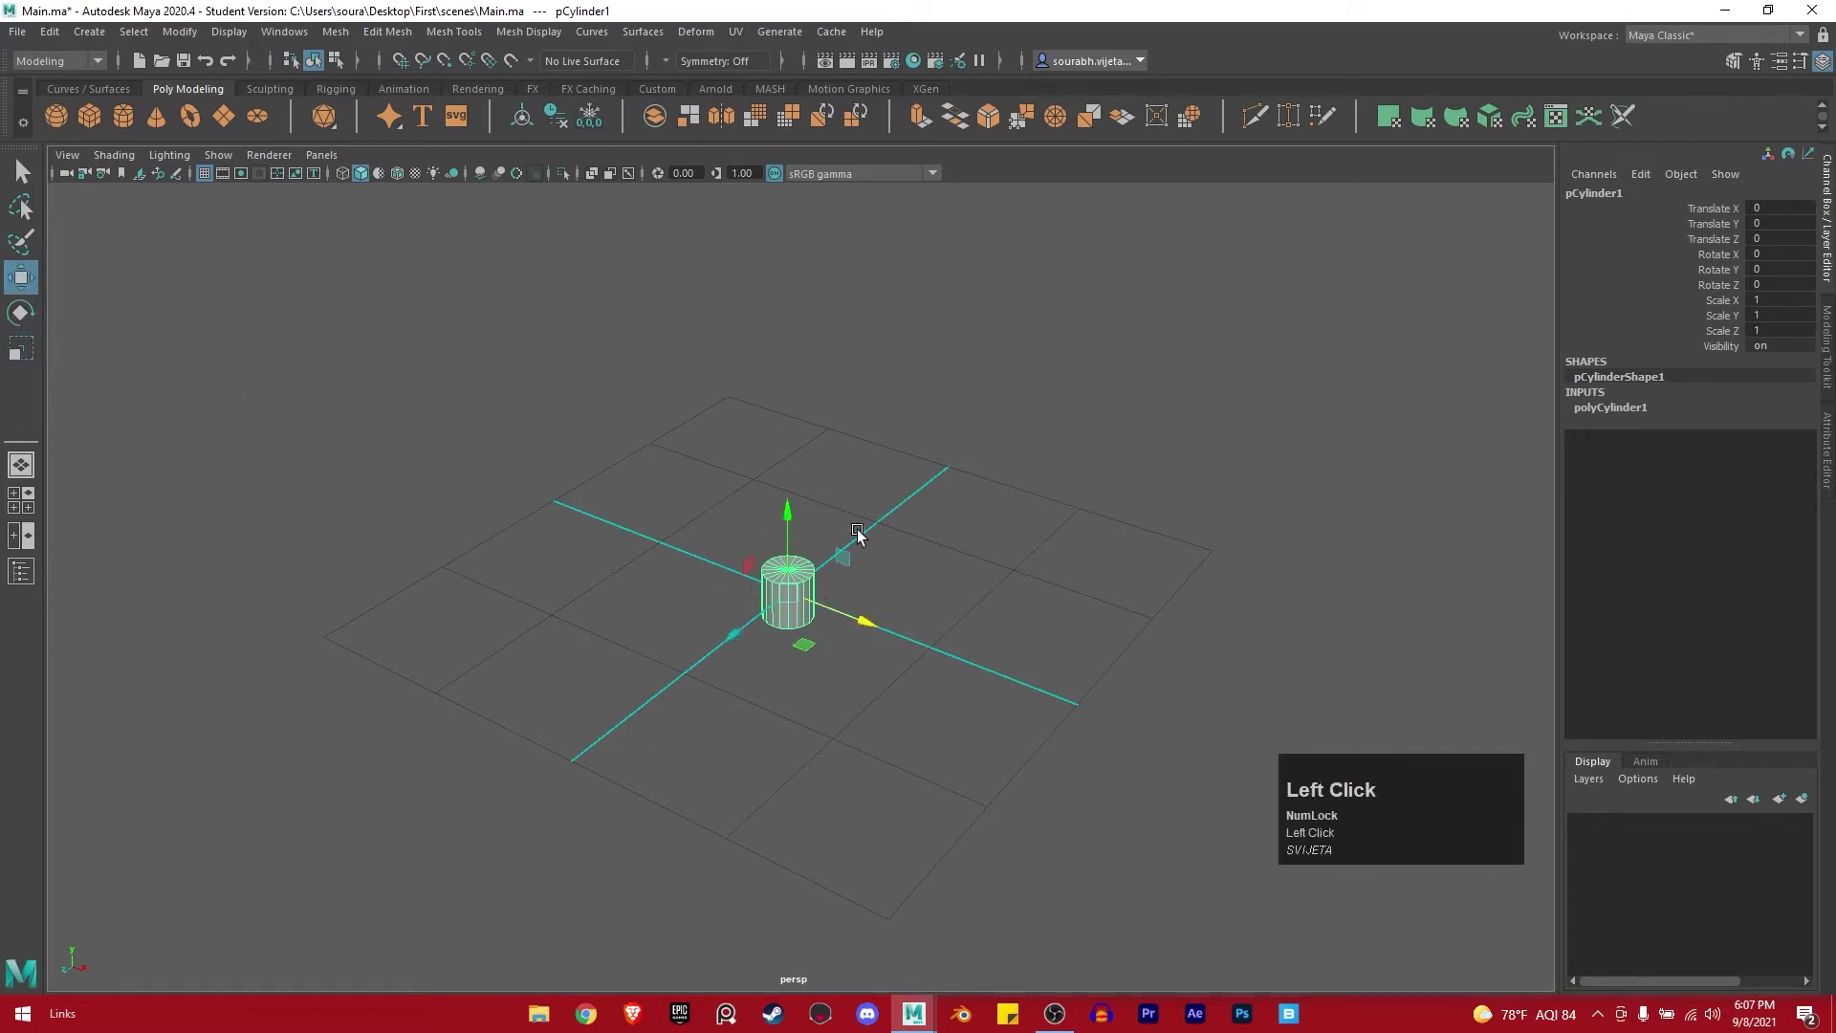
{"action": "key", "text": "r"}
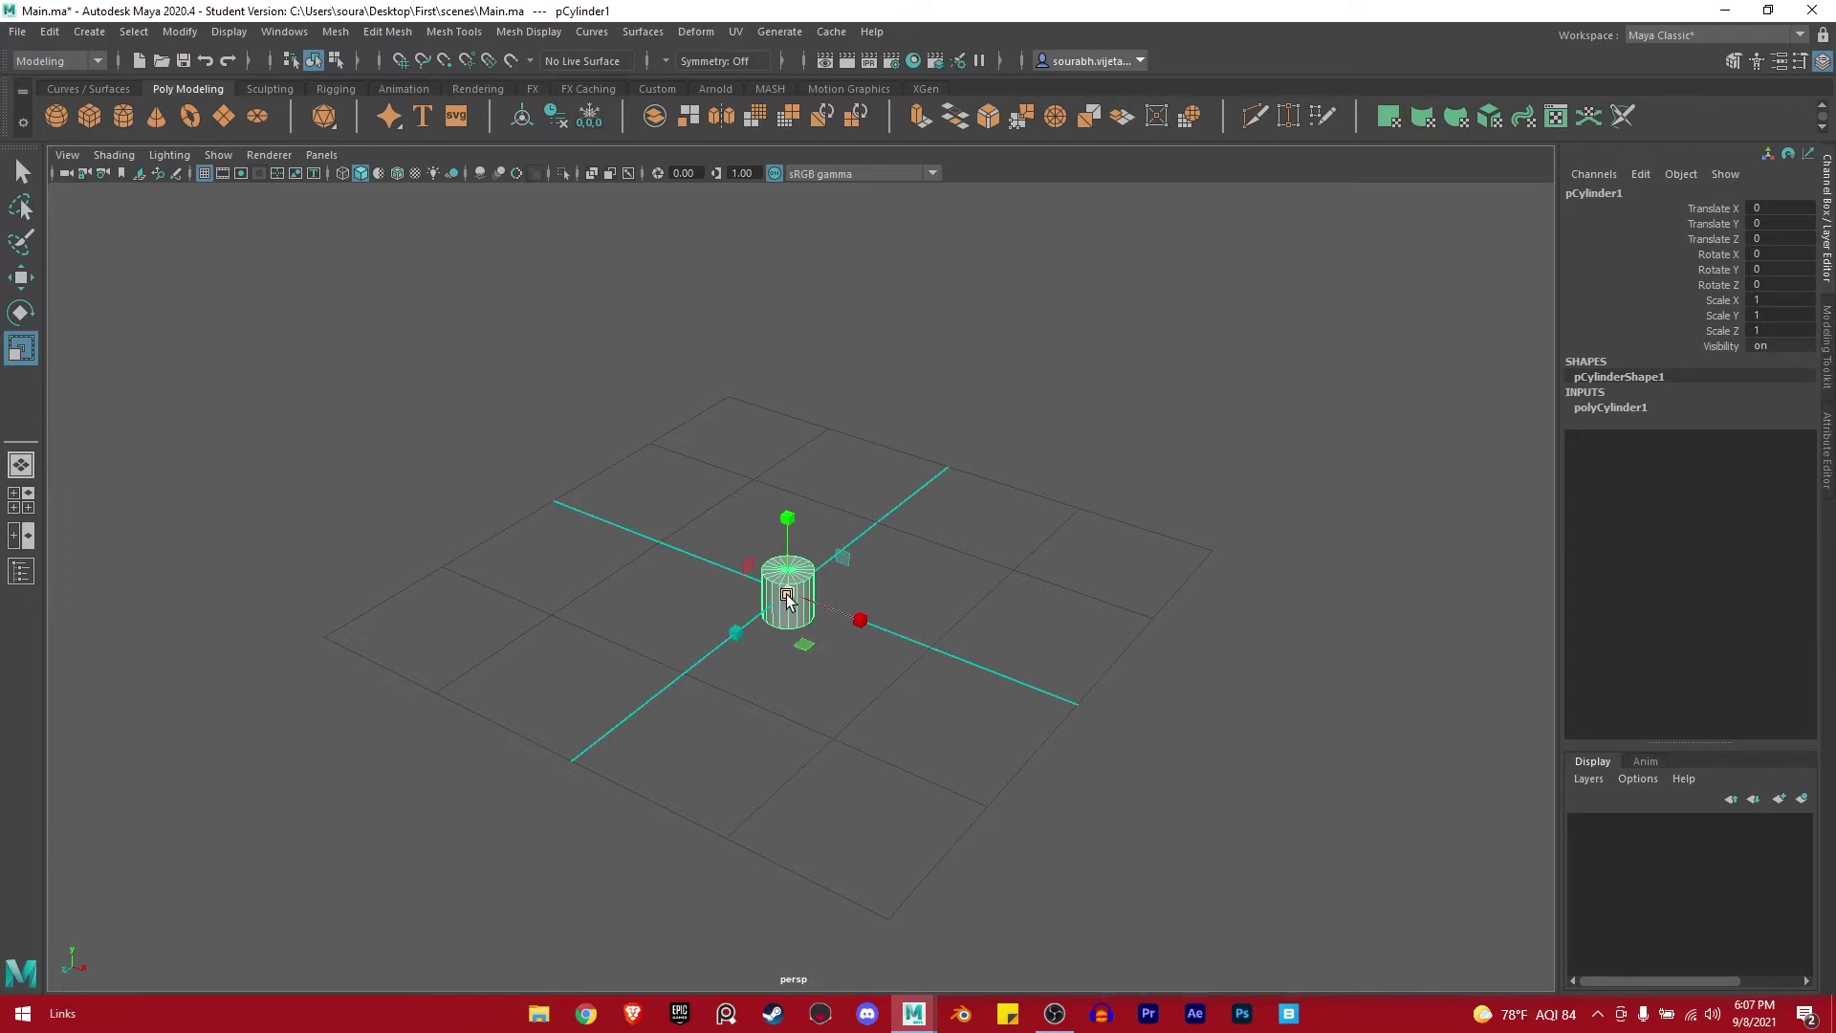
{"action": "left_click_drag", "start_coordinate": [795, 593], "coordinate": [977, 682]}
{"action": "key", "text": "ctrl+z"}
{"action": "left_click_drag", "start_coordinate": [790, 521], "coordinate": [923, 478]}
{"action": "key", "text": "ctrl+z"}
{"action": "left_click_drag", "start_coordinate": [868, 629], "coordinate": [798, 676]}
{"action": "key", "text": "ctrl+z"}
{"action": "left_click_drag", "start_coordinate": [735, 632], "coordinate": [472, 833]}
{"action": "key", "text": "ctrl+z"}
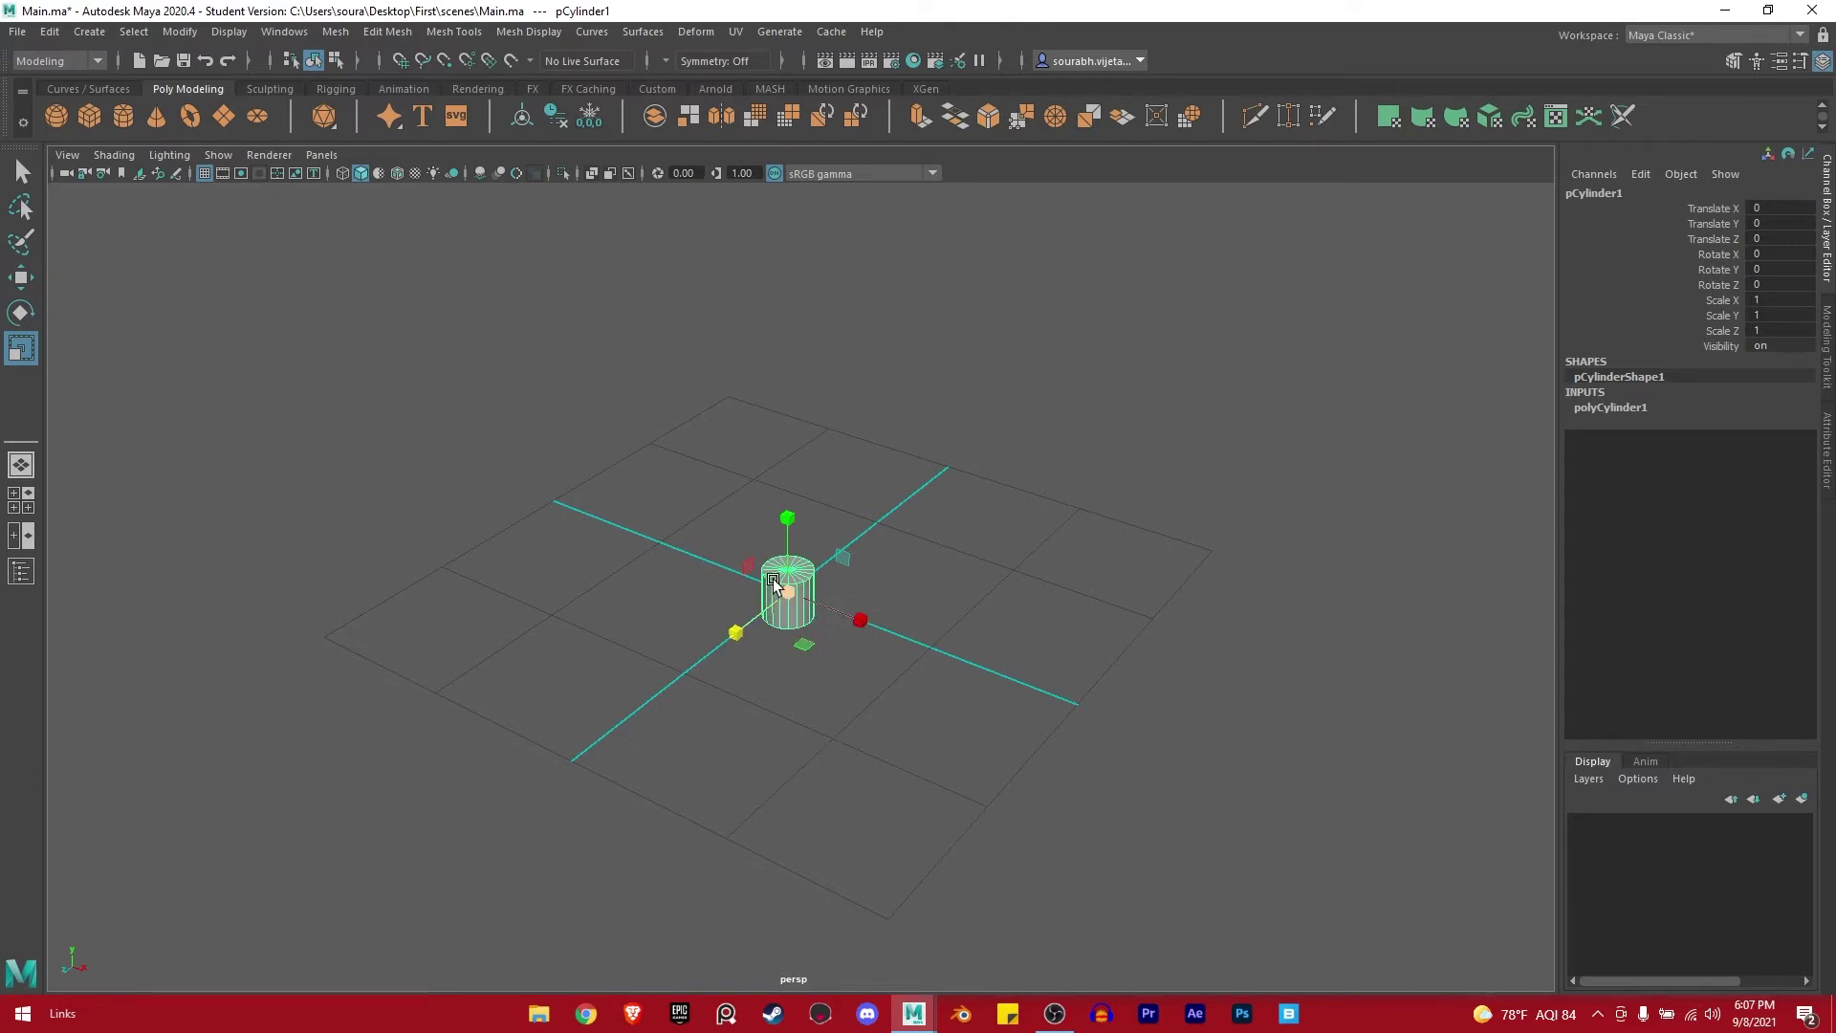
{"action": "left_click_drag", "start_coordinate": [807, 650], "coordinate": [906, 867]}
{"action": "key", "text": "ctrl+z"}
{"action": "left_click", "coordinate": [752, 574]}
{"action": "key", "text": "ctrl+z"}
{"action": "left_click_drag", "start_coordinate": [842, 567], "coordinate": [963, 467]}
{"action": "key", "text": "ctrl+z"}
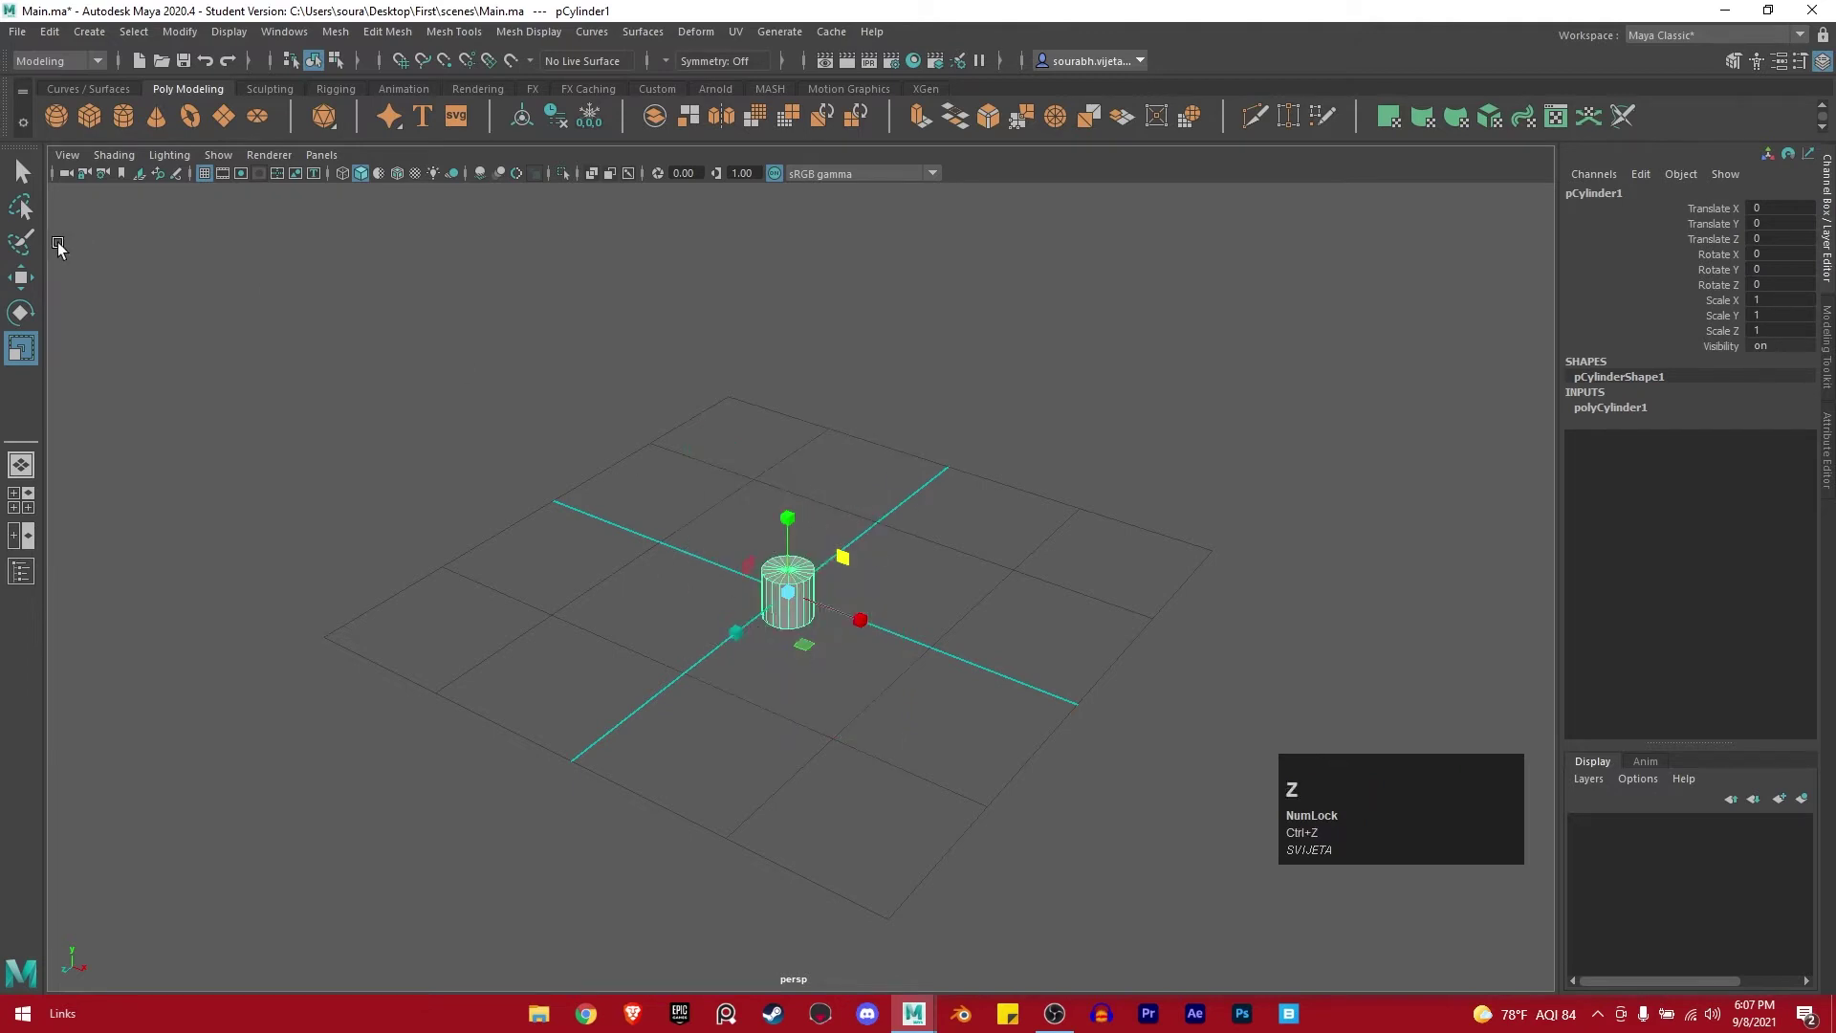
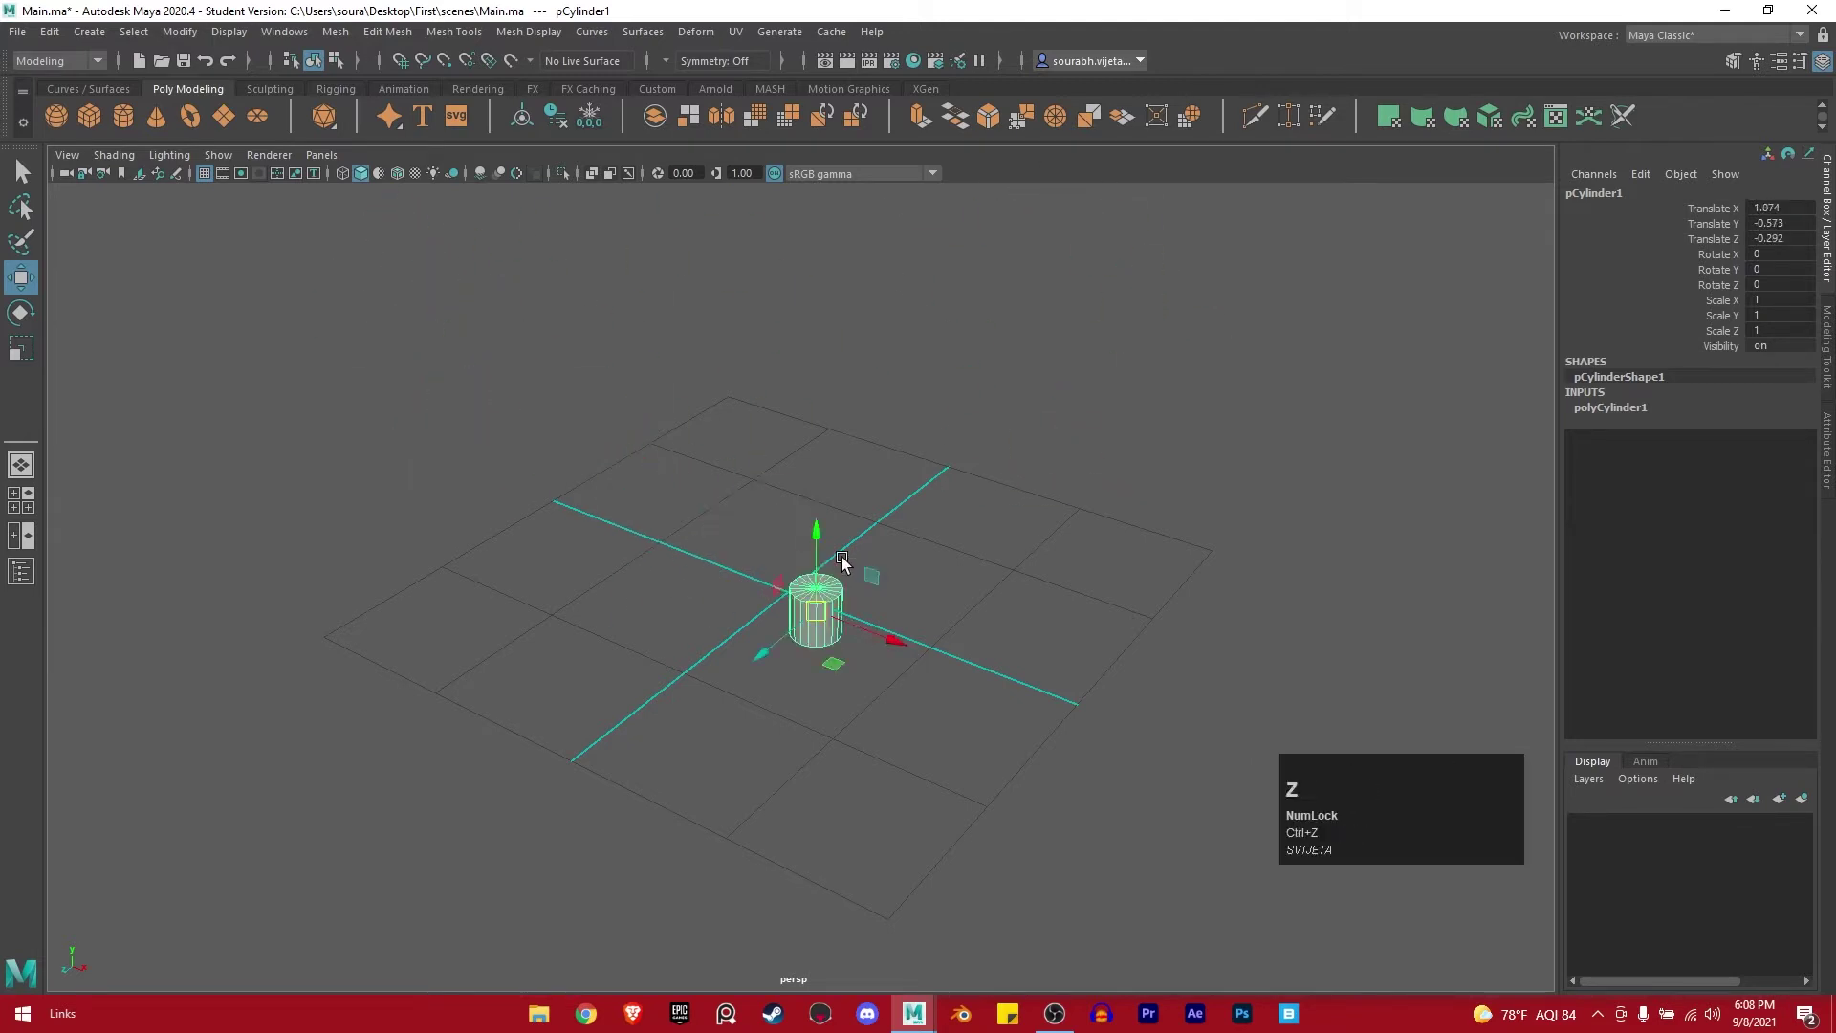
{"action": "key", "text": "ctrl+z"}
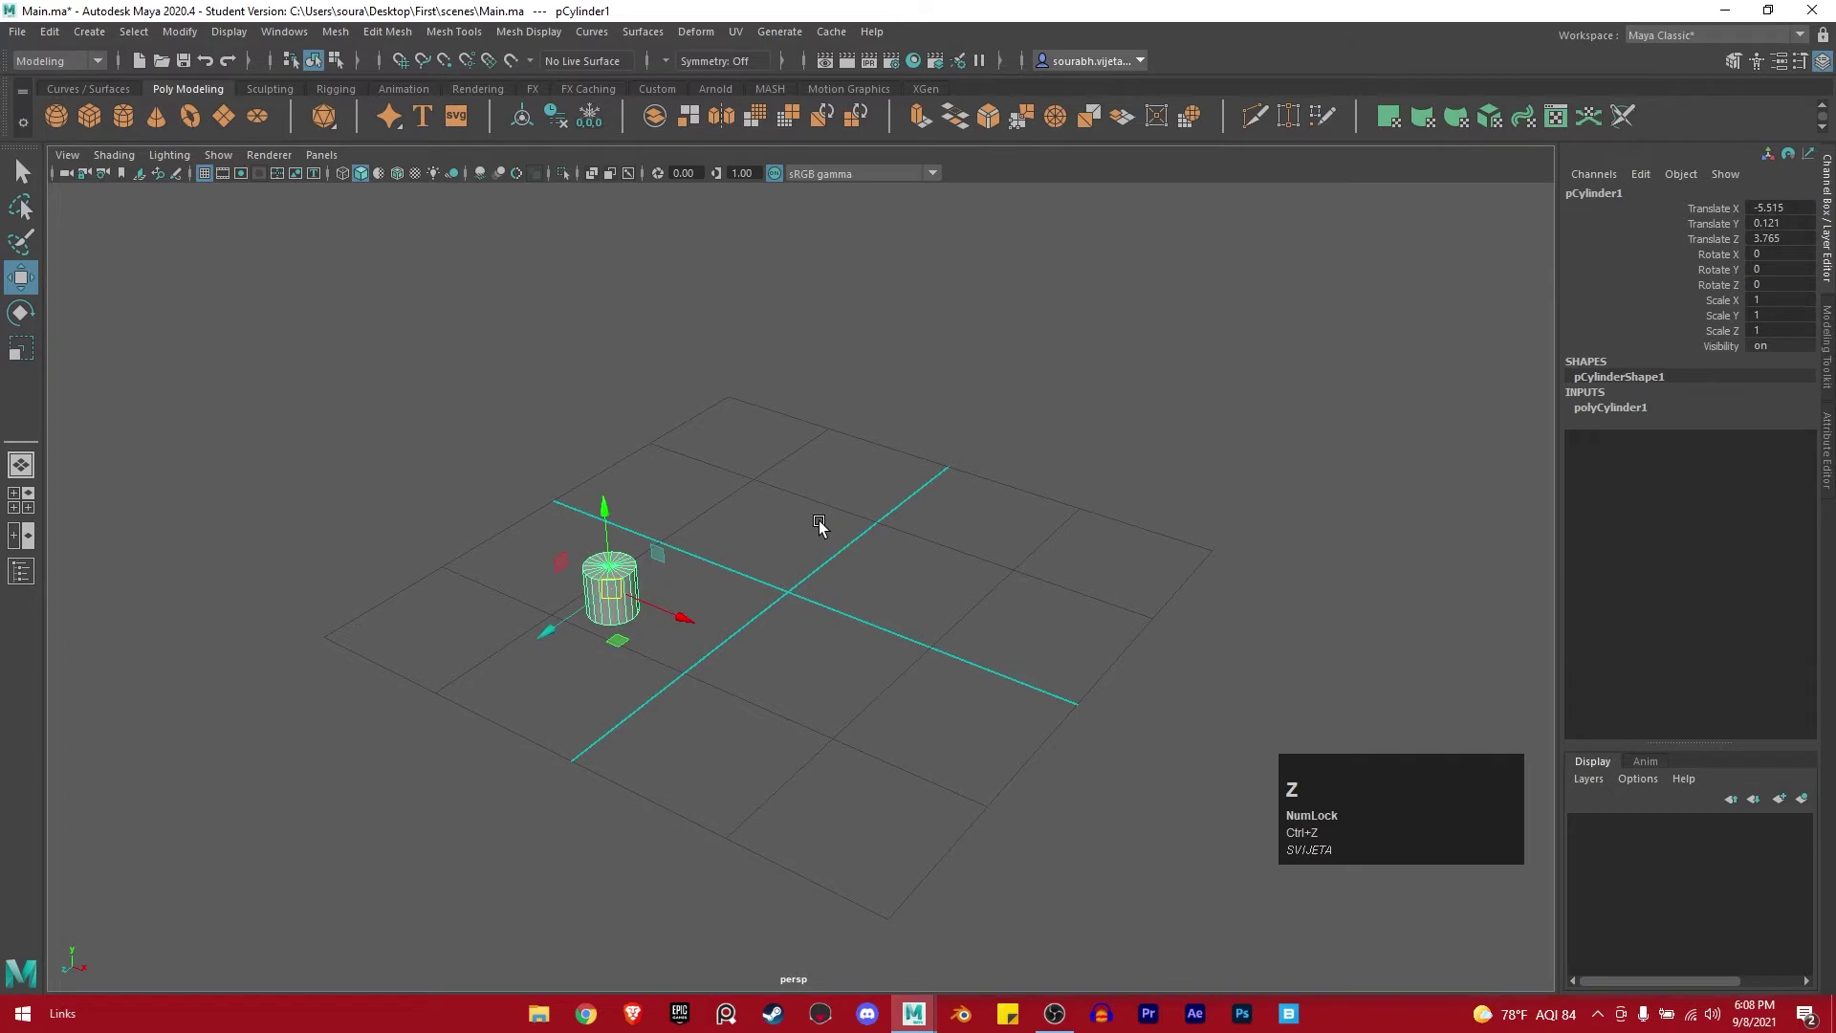
{"action": "key", "text": "ctrl+z"}
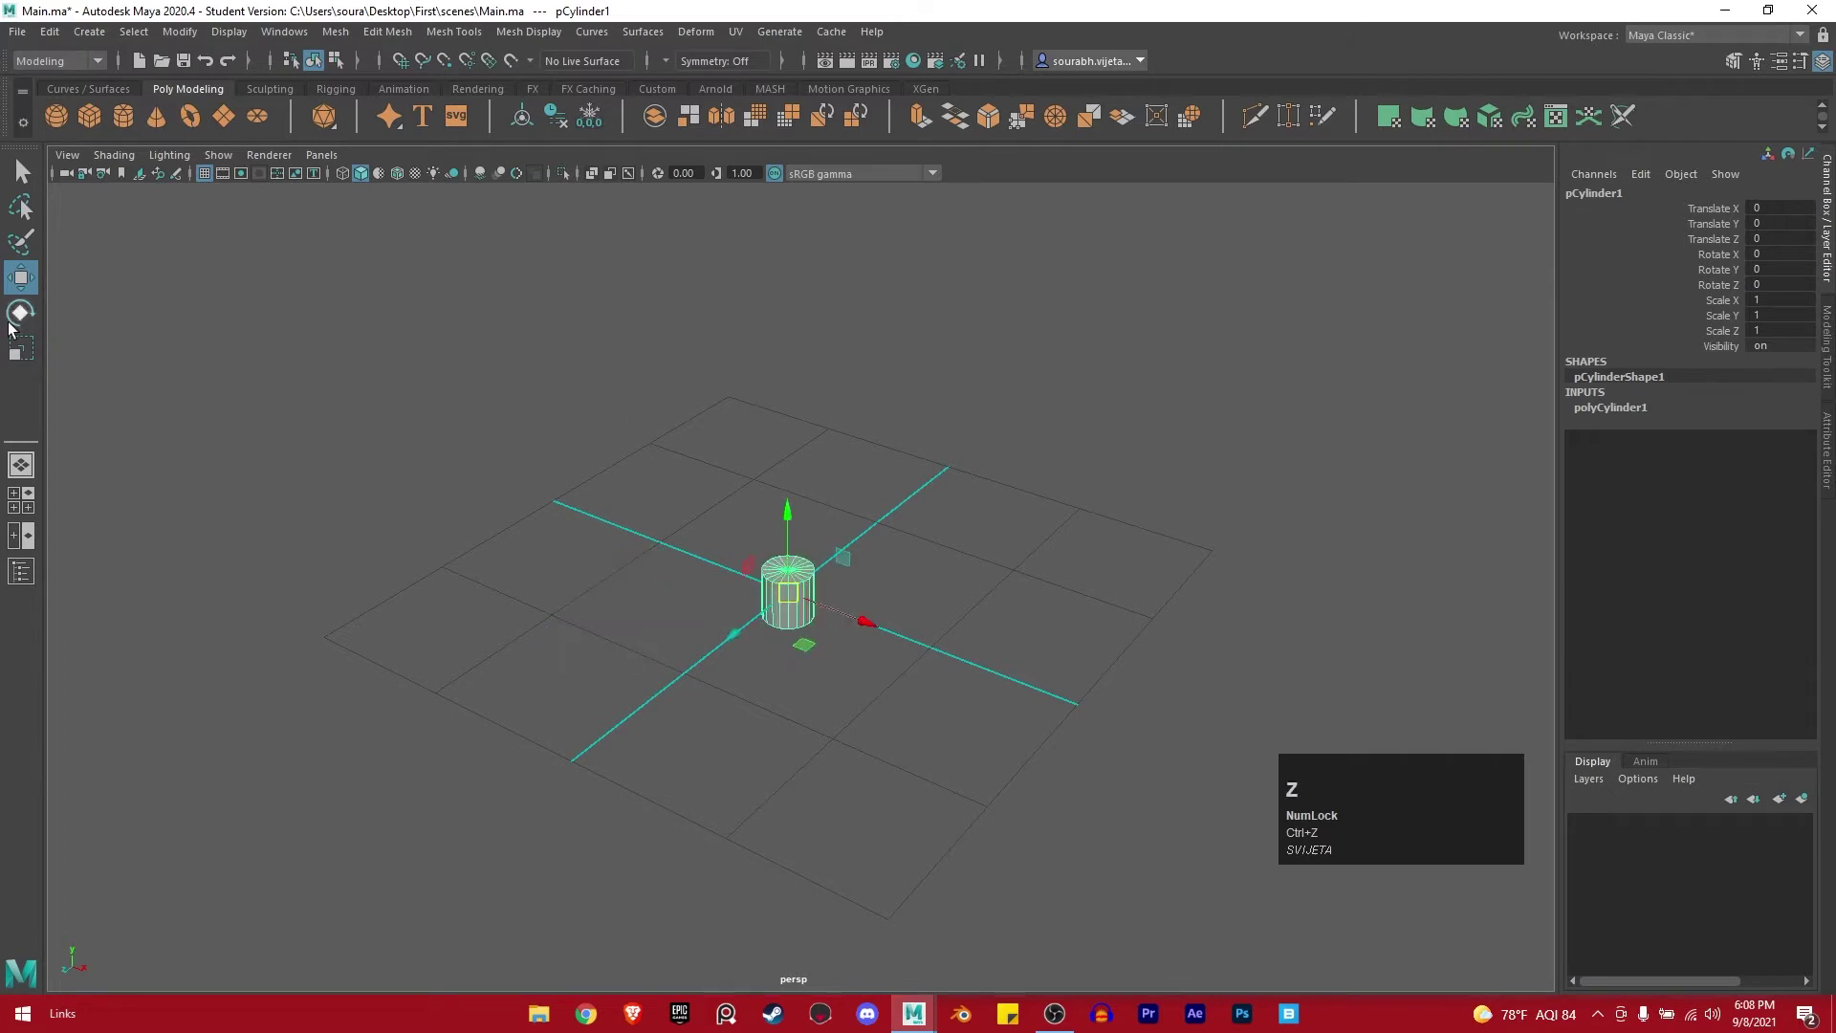
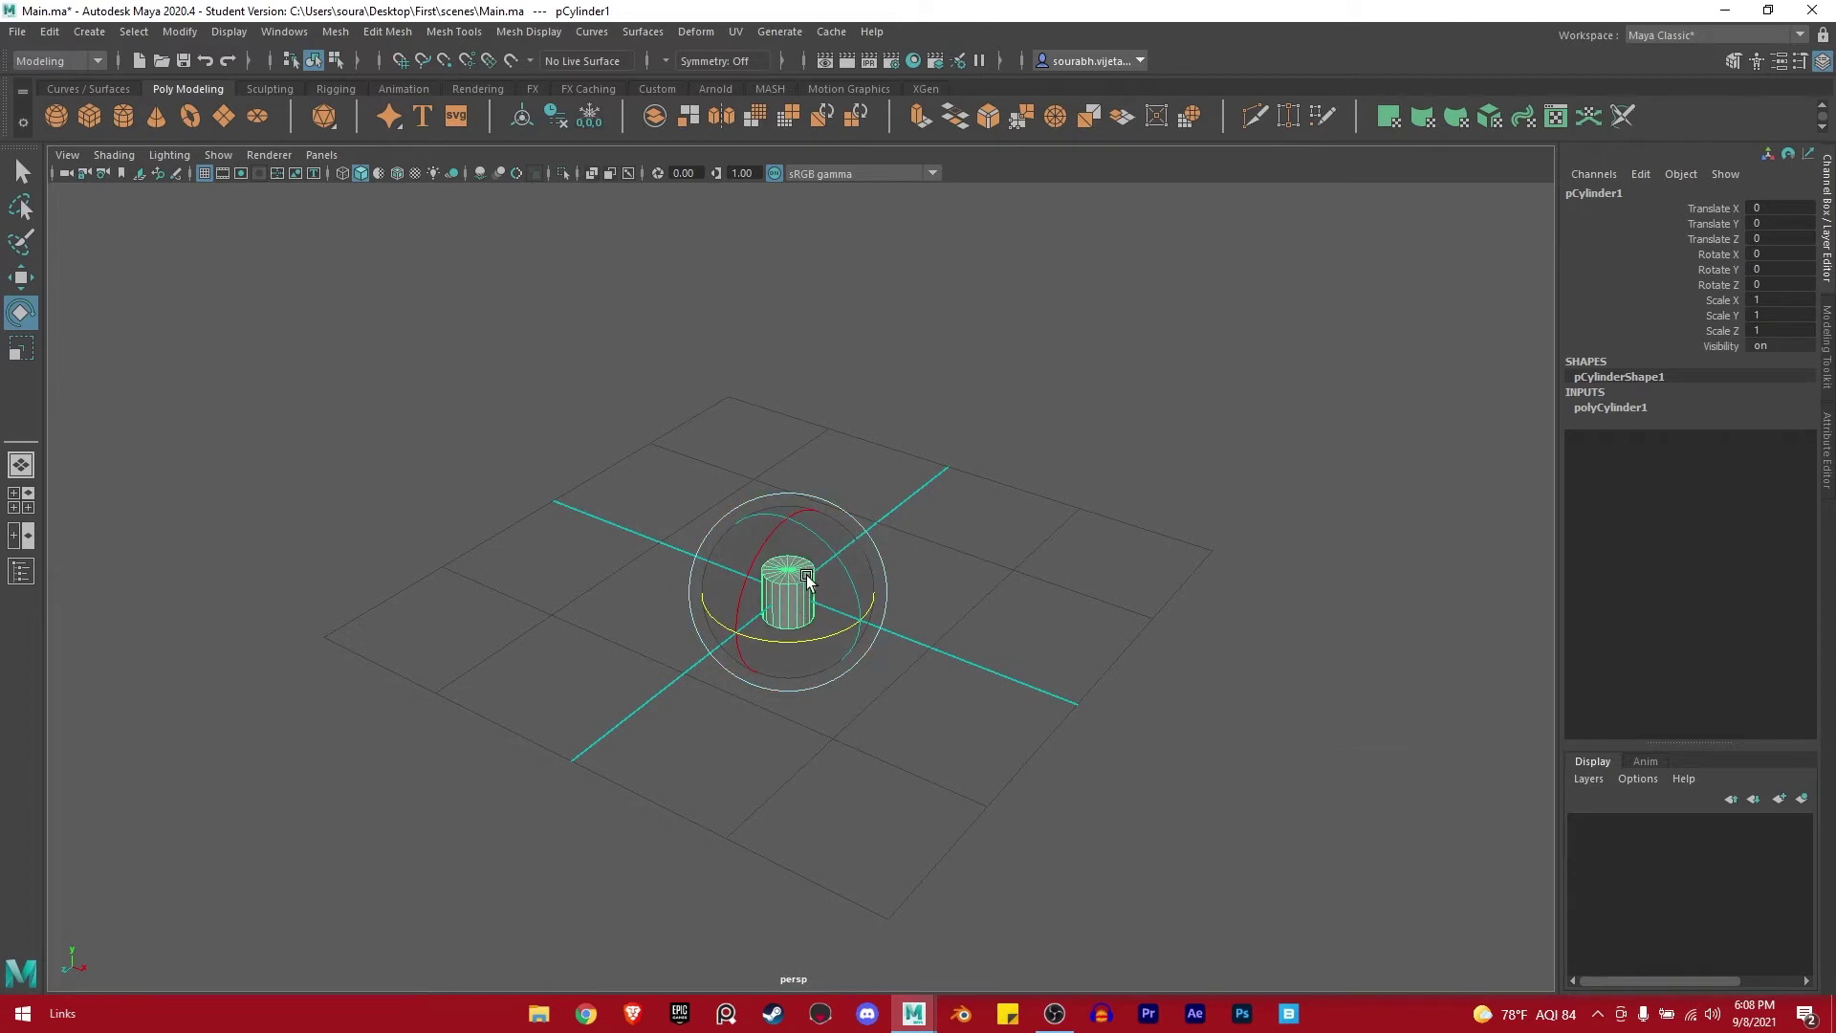
{"action": "left_click_drag", "start_coordinate": [803, 577], "coordinate": [872, 546]}
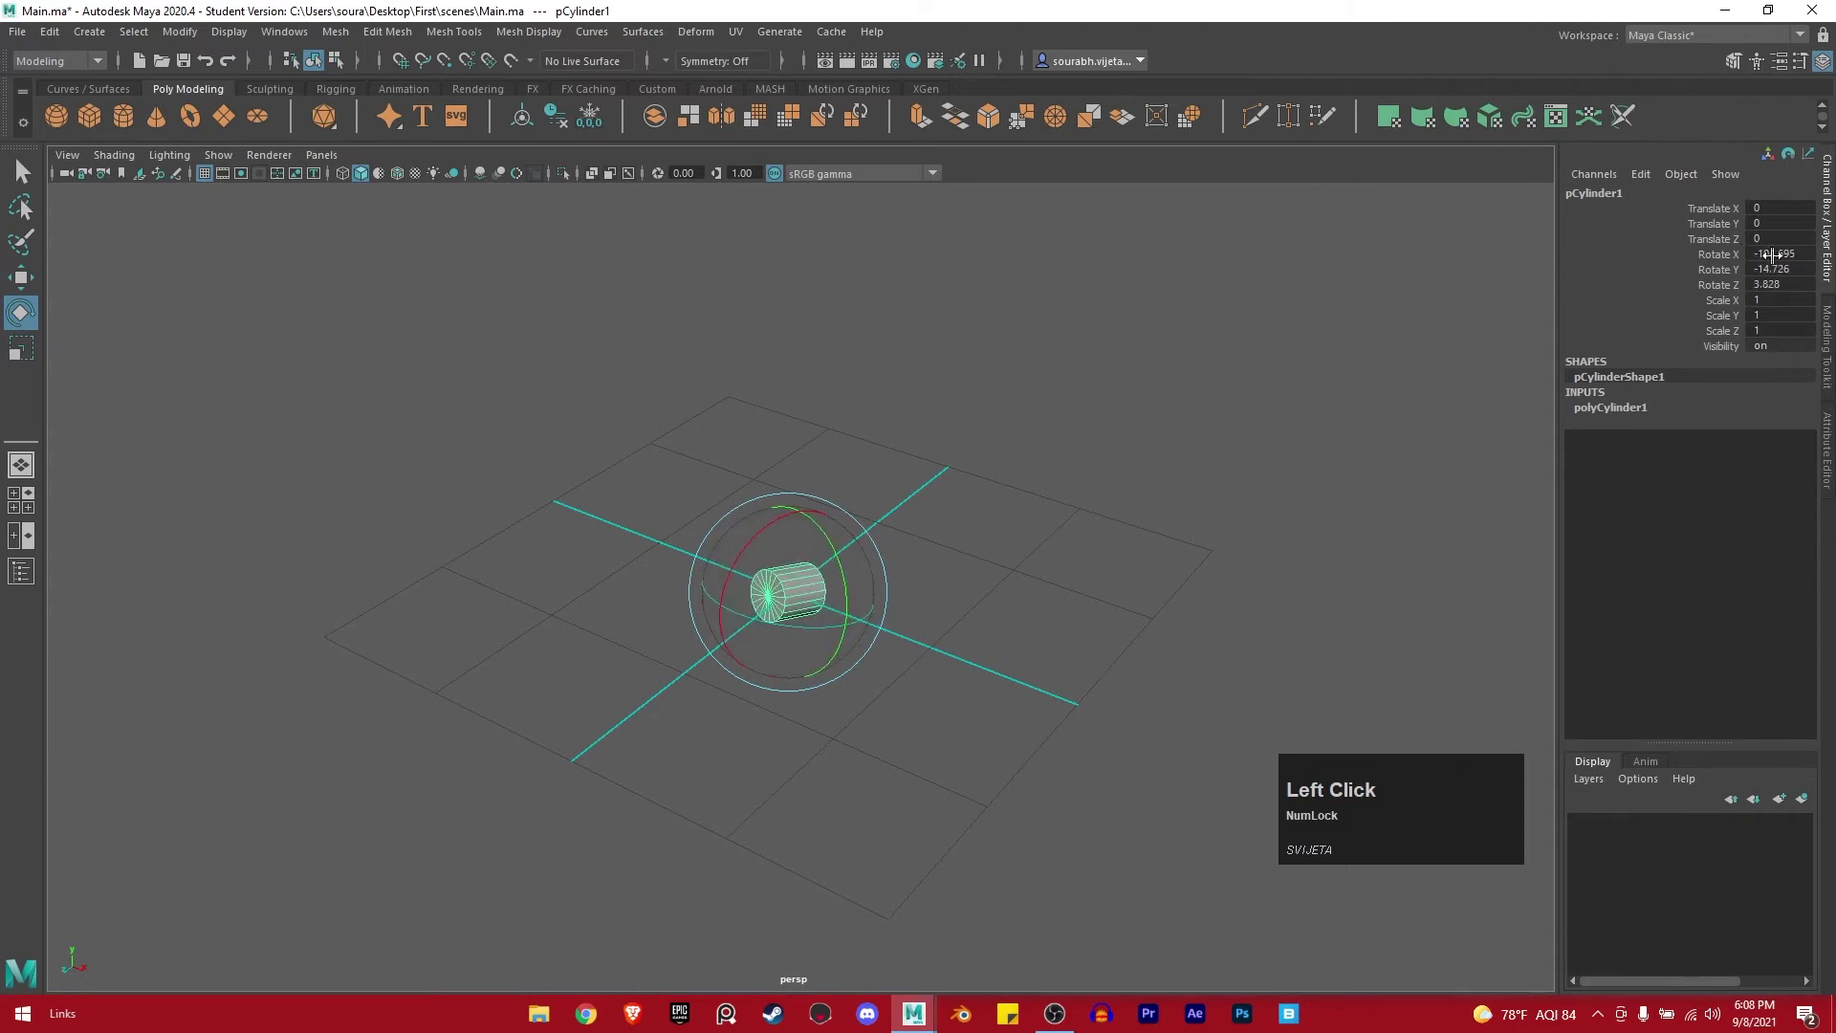
{"action": "key", "text": "ctrl+z"}
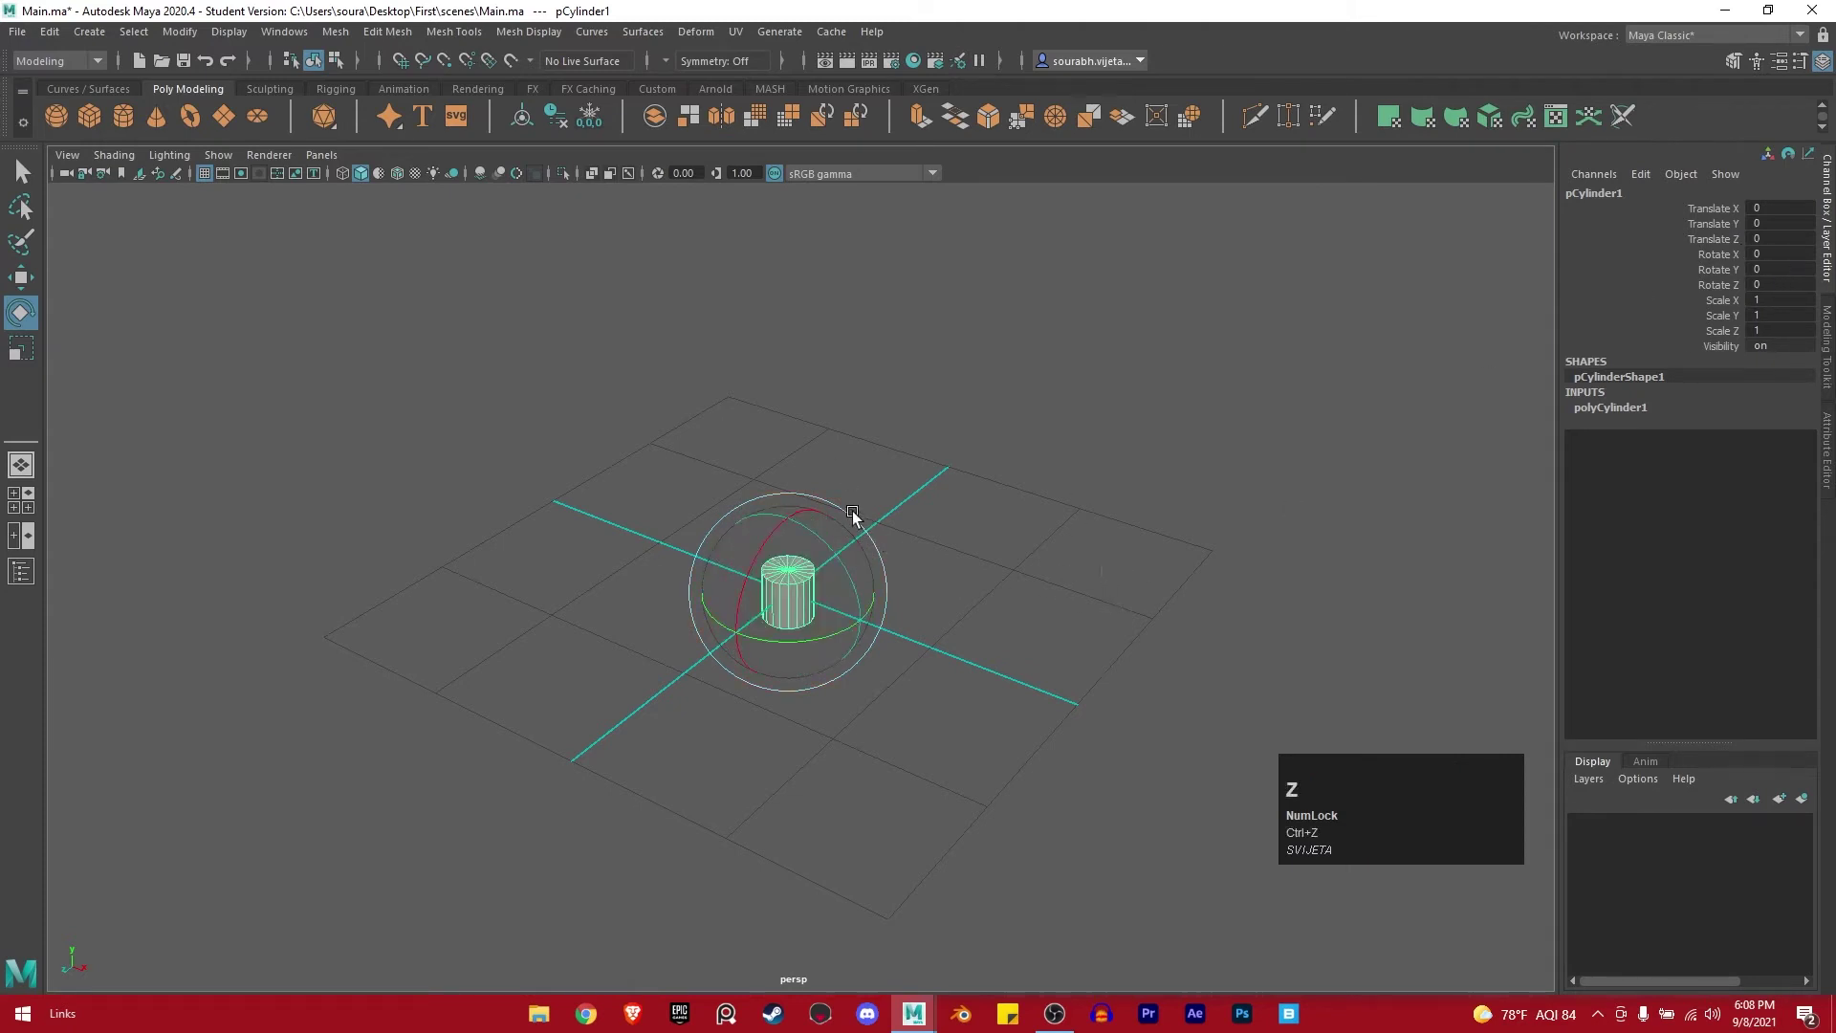
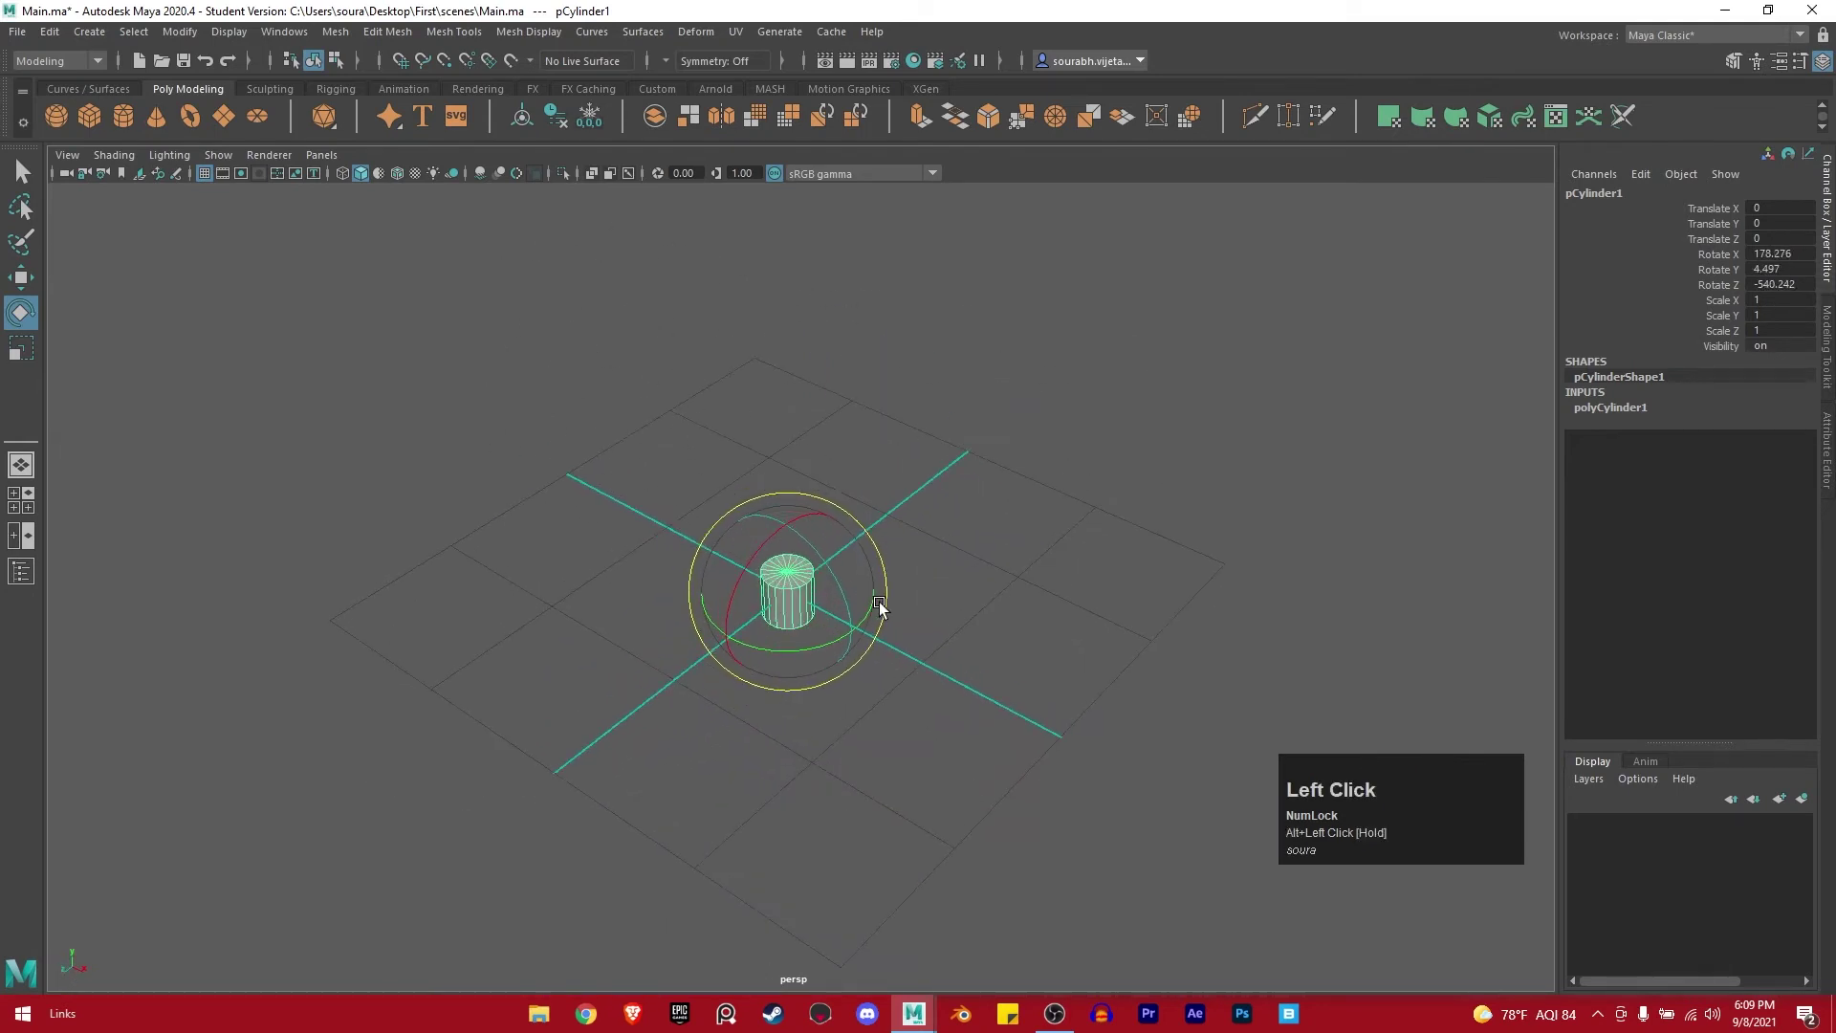
{"action": "key", "text": "ctrl+z"}
{"action": "left_click", "coordinate": [805, 600]}
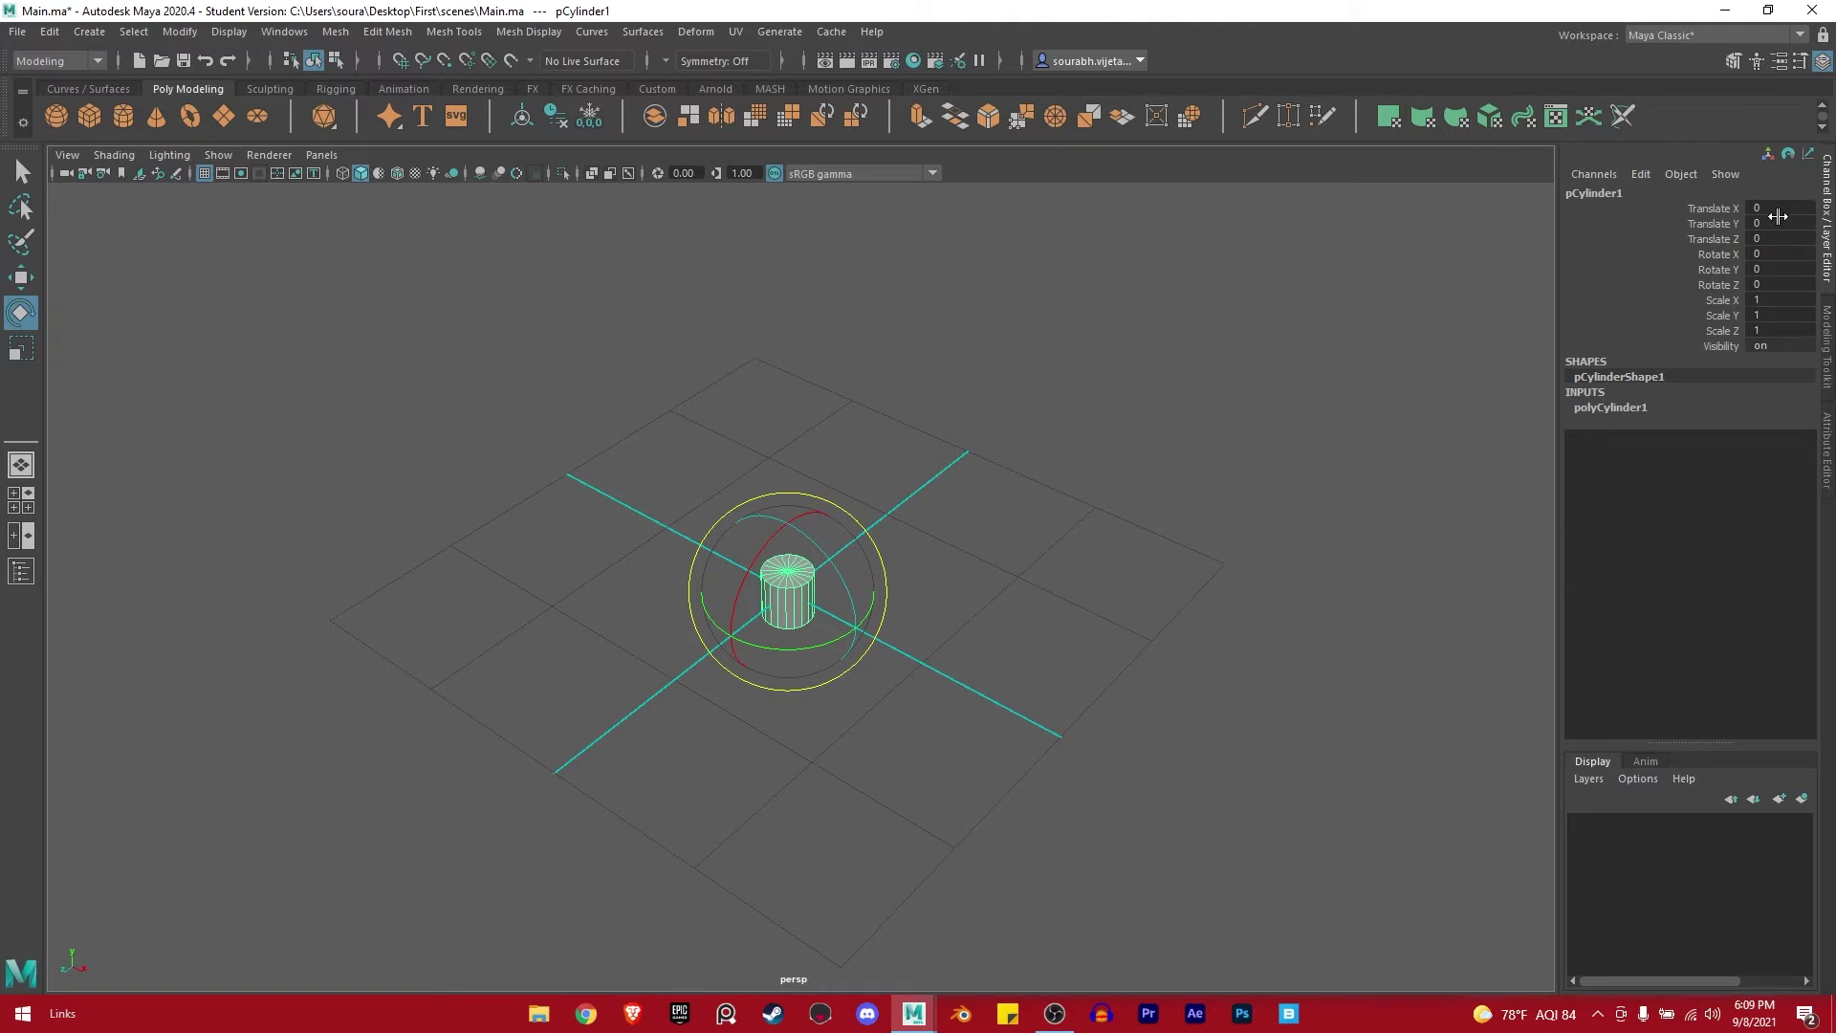
{"action": "key", "text": "w"}
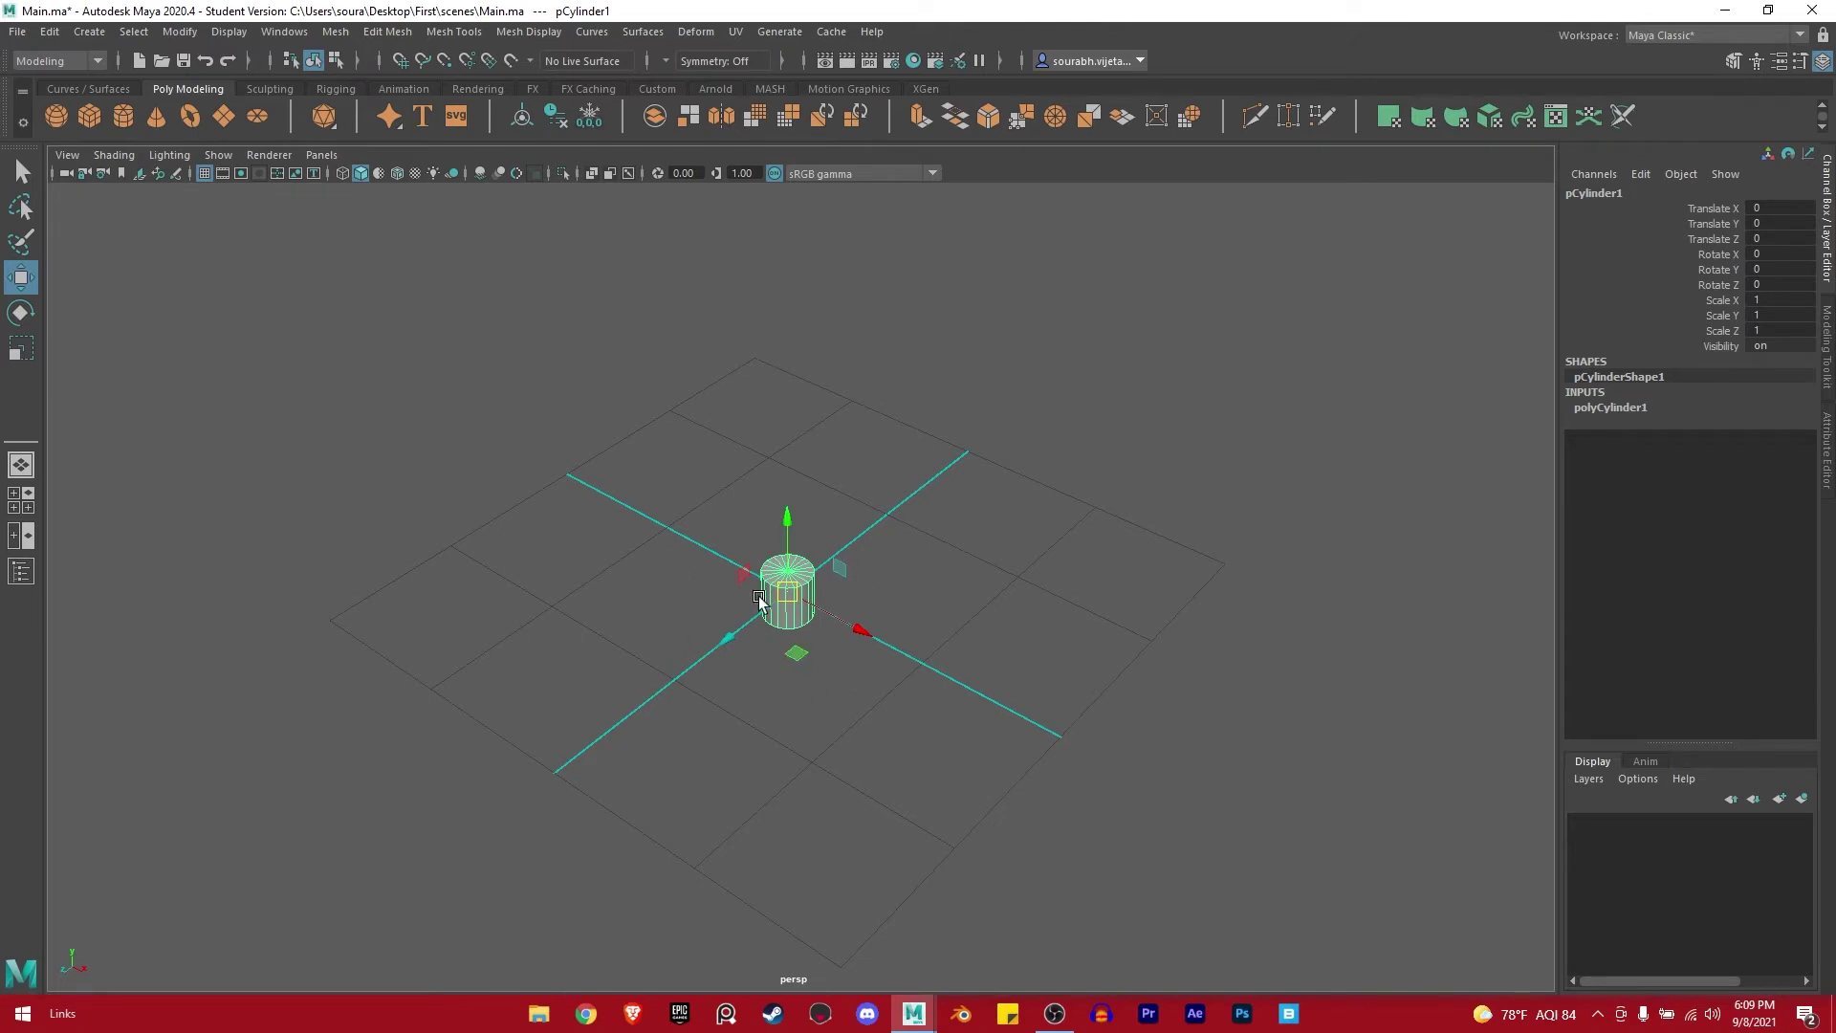
Expand polyCylinder1's construction settings and set its Height to 5.
{"action": "left_click", "coordinate": [1638, 414]}
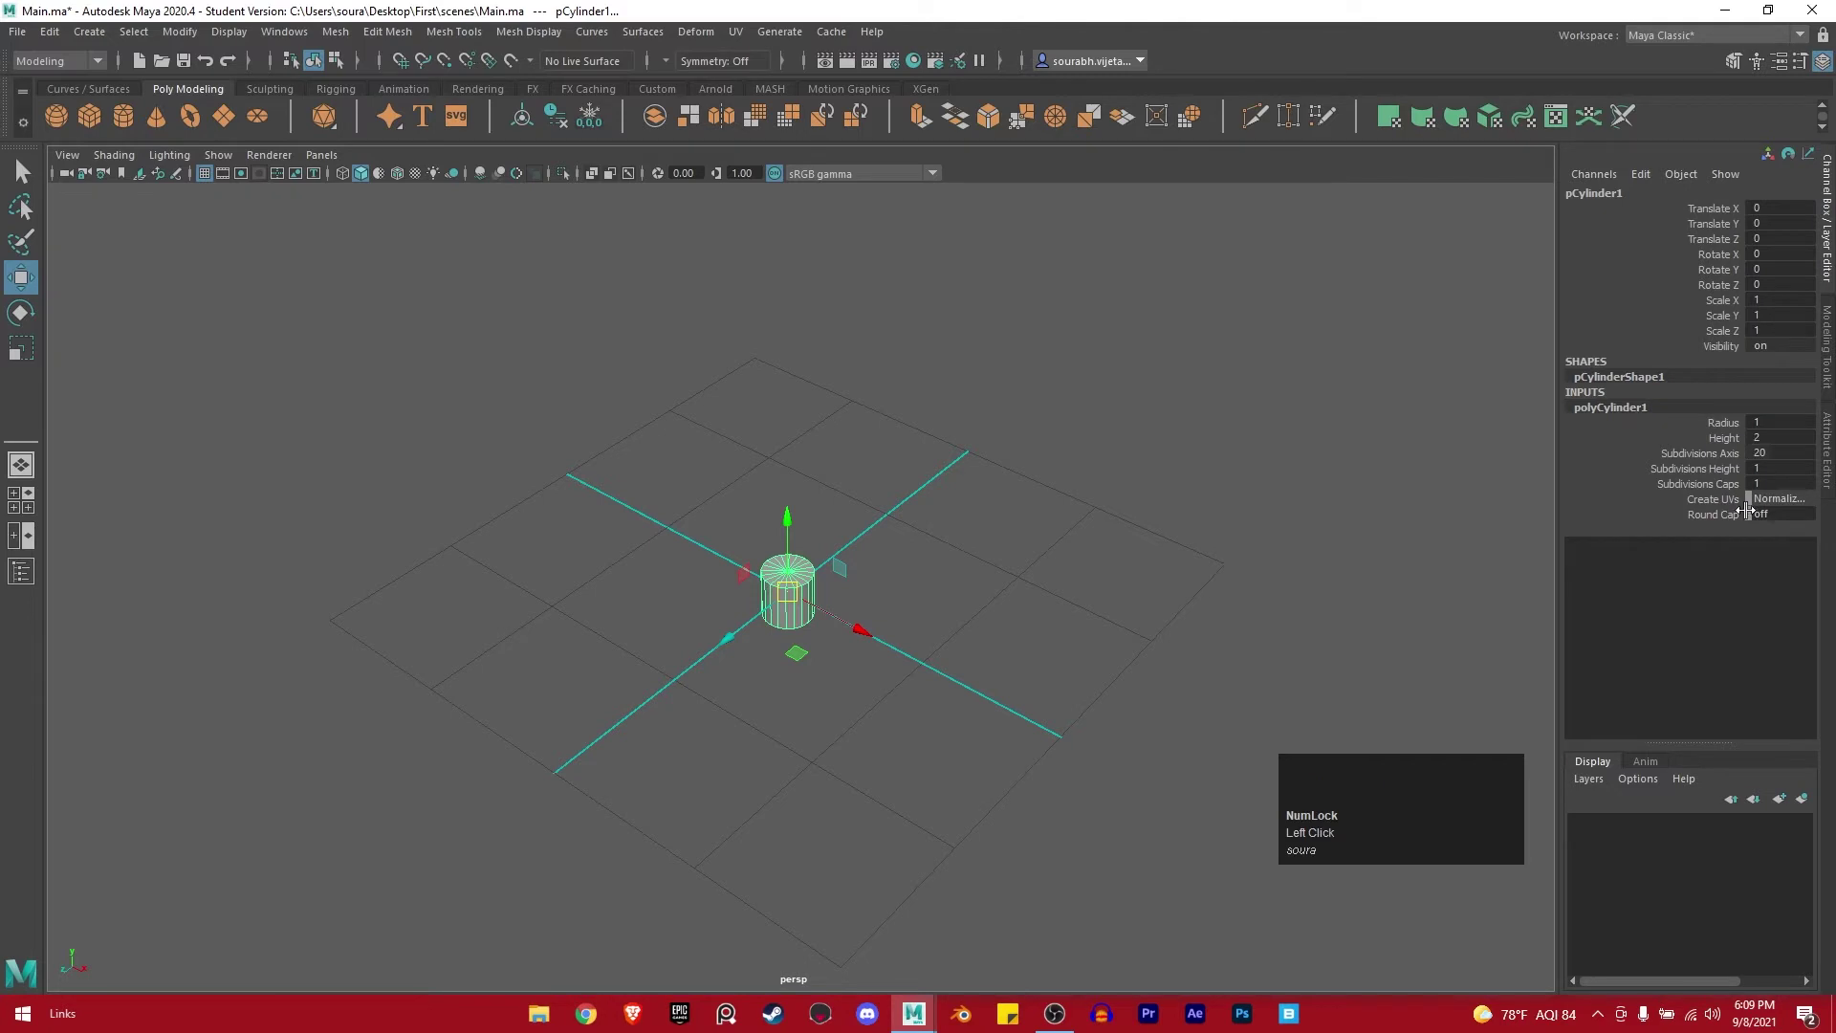
{"action": "left_click", "coordinate": [1731, 444]}
{"action": "left_click_drag", "start_coordinate": [781, 534], "coordinate": [934, 620]}
{"action": "key", "text": "ctrl+z"}
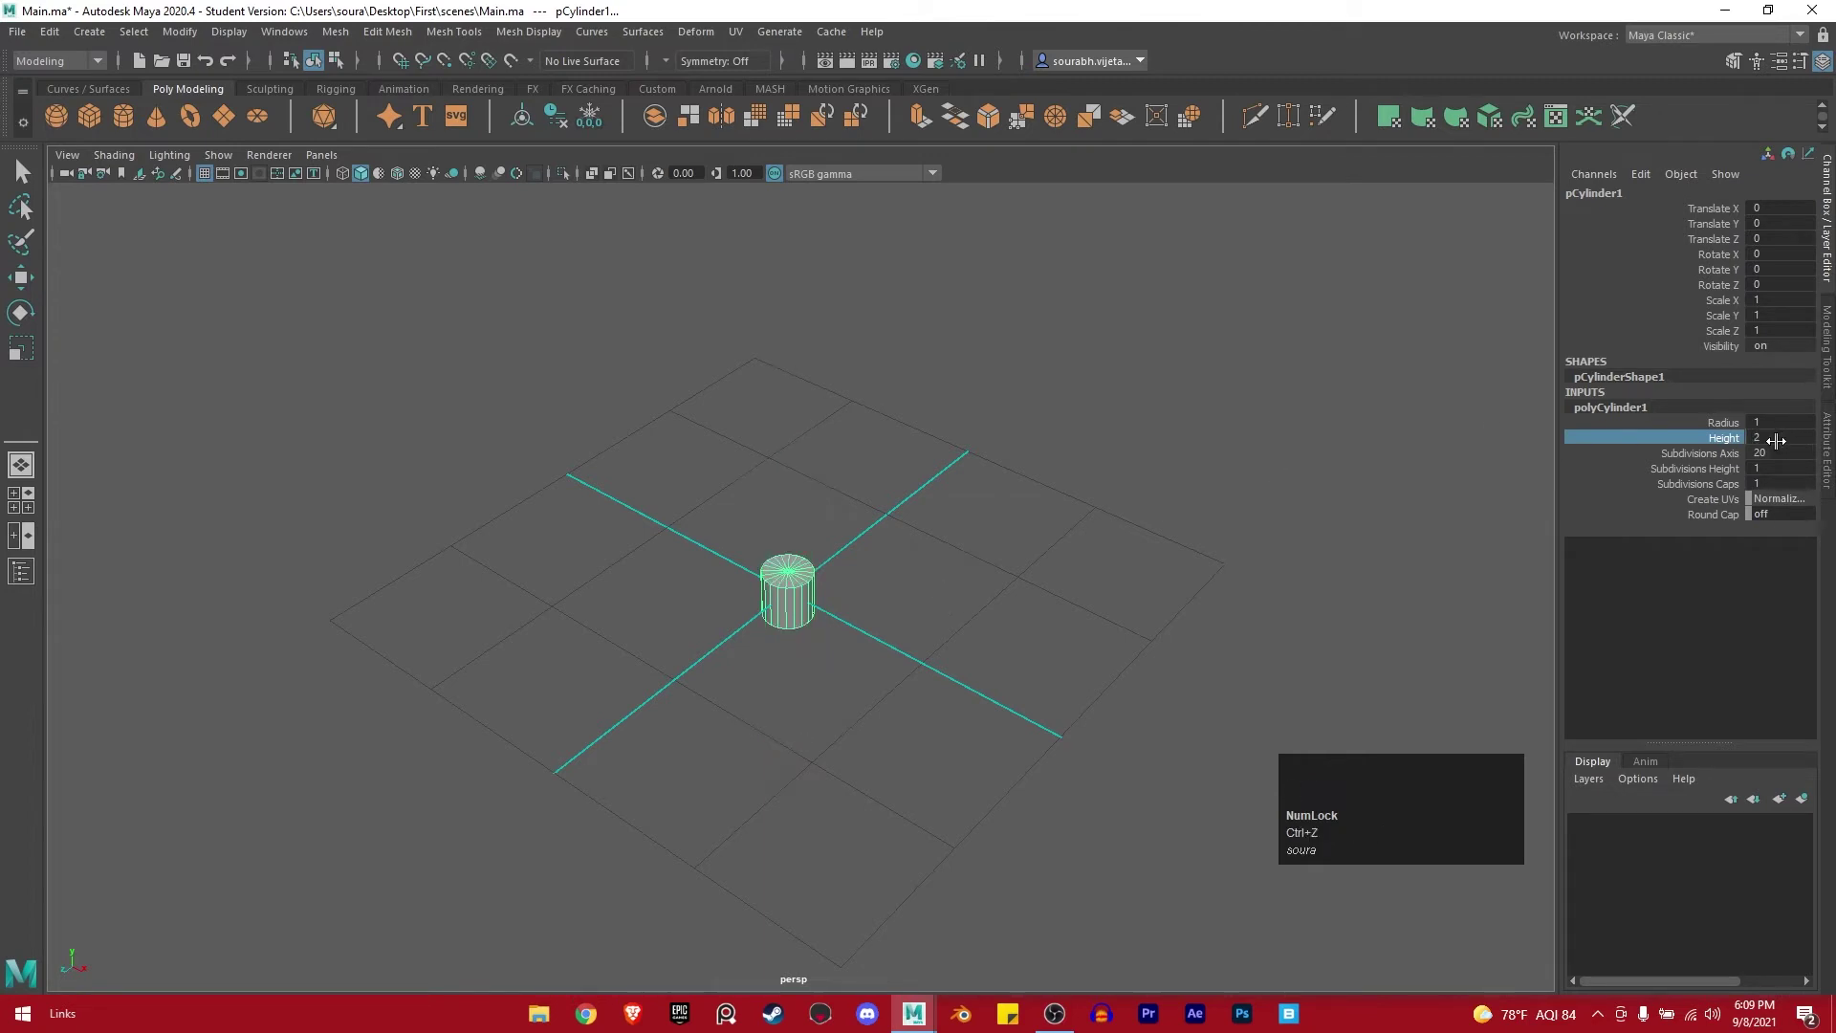
{"action": "left_click", "coordinate": [1765, 436]}
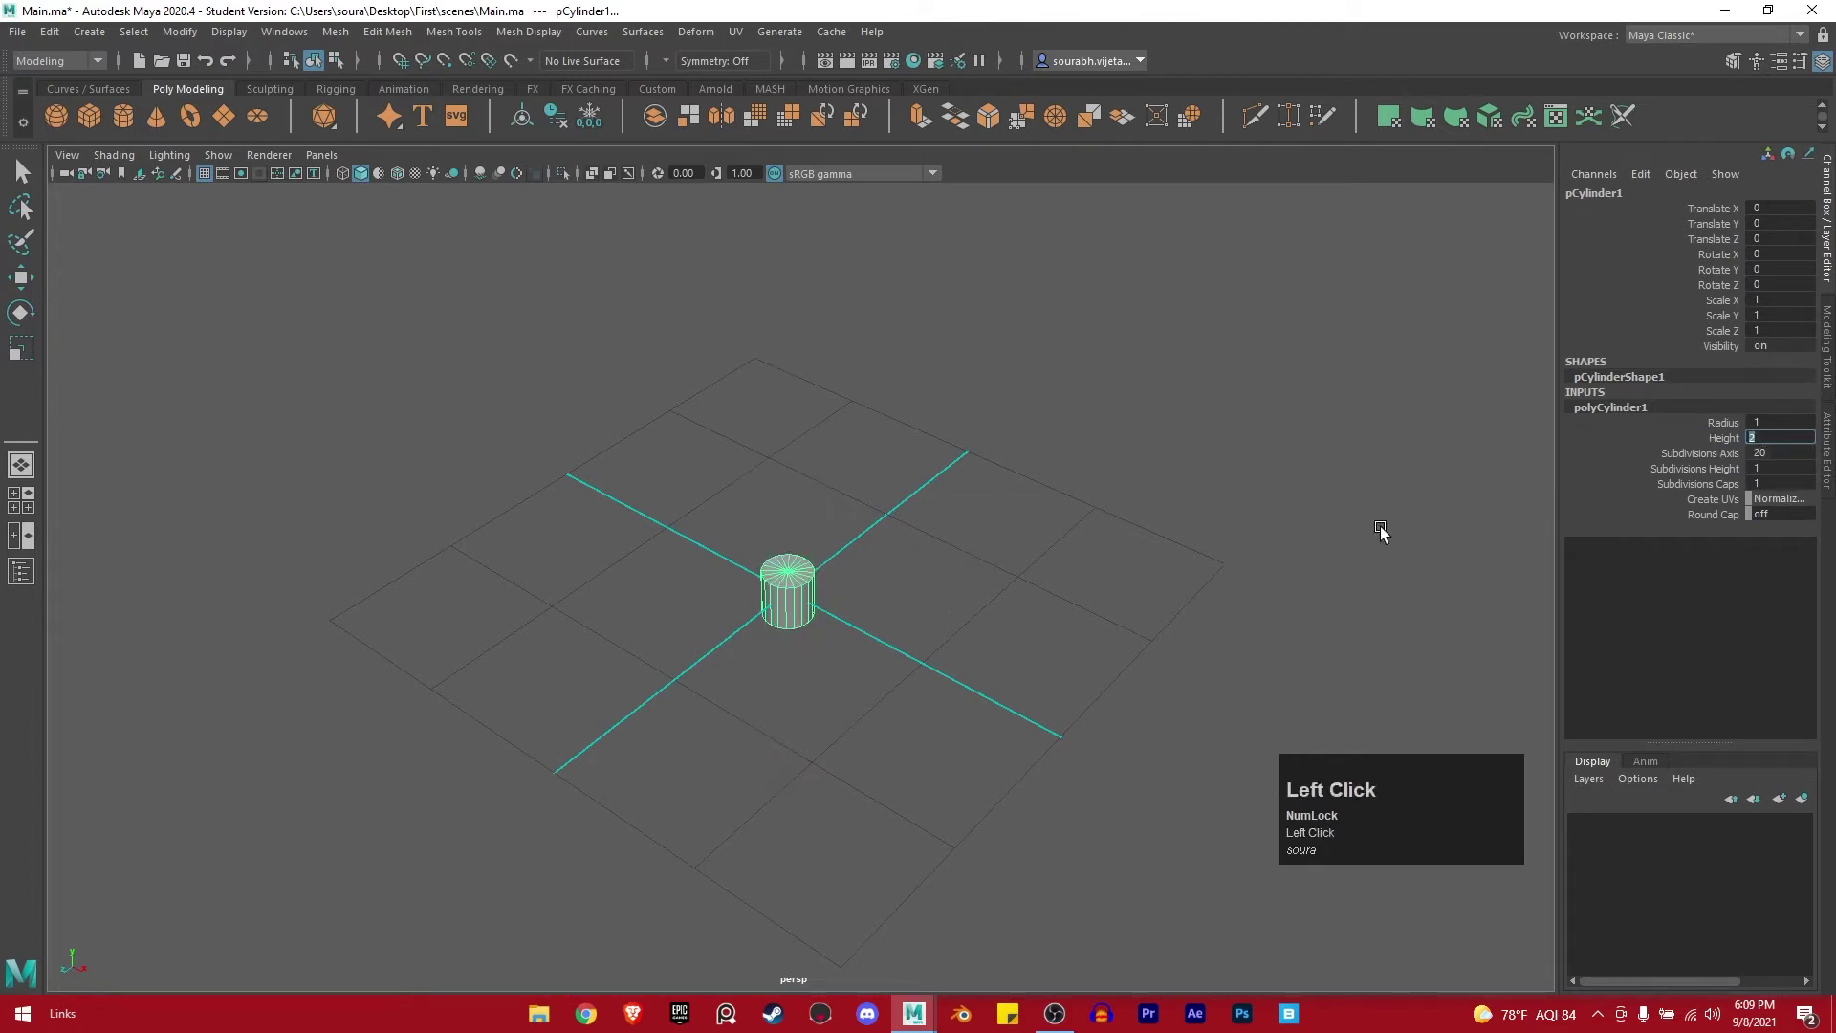
{"action": "key", "text": "5"}
{"action": "key", "text": "Return"}
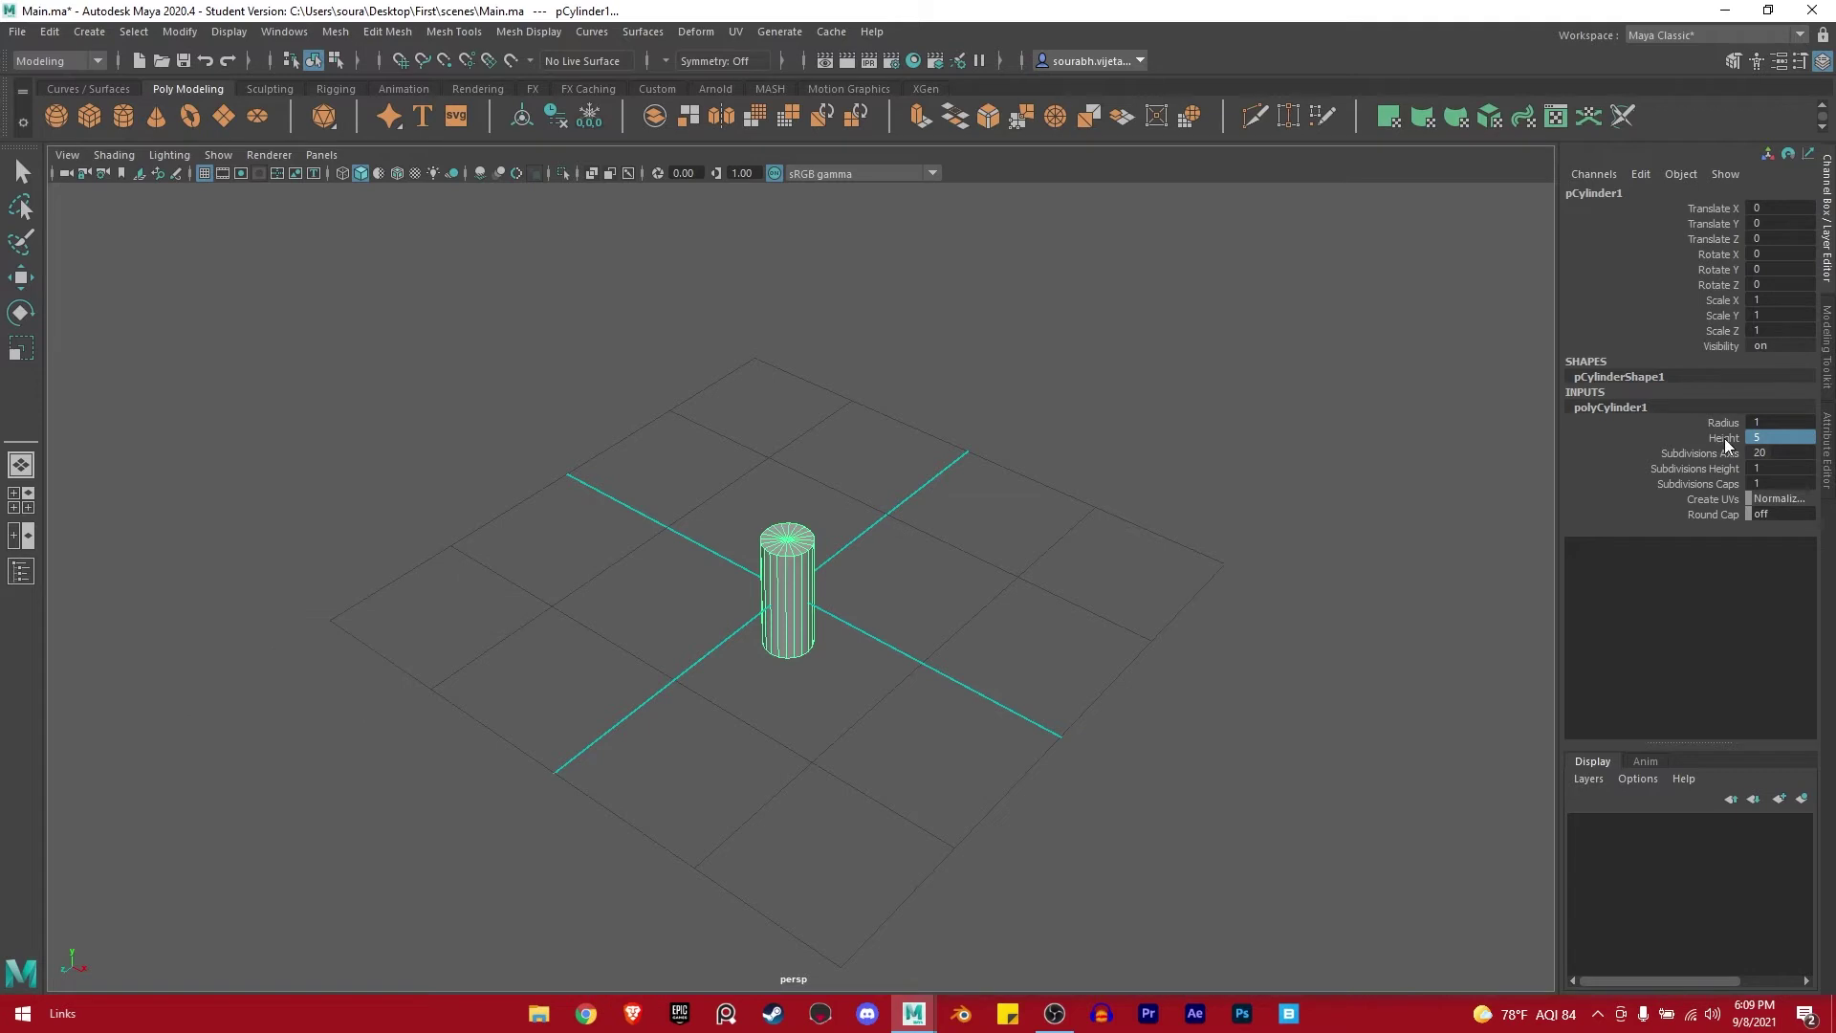
Select the Height channel again to drag the cylinder taller.
{"action": "left_click", "coordinate": [1729, 444]}
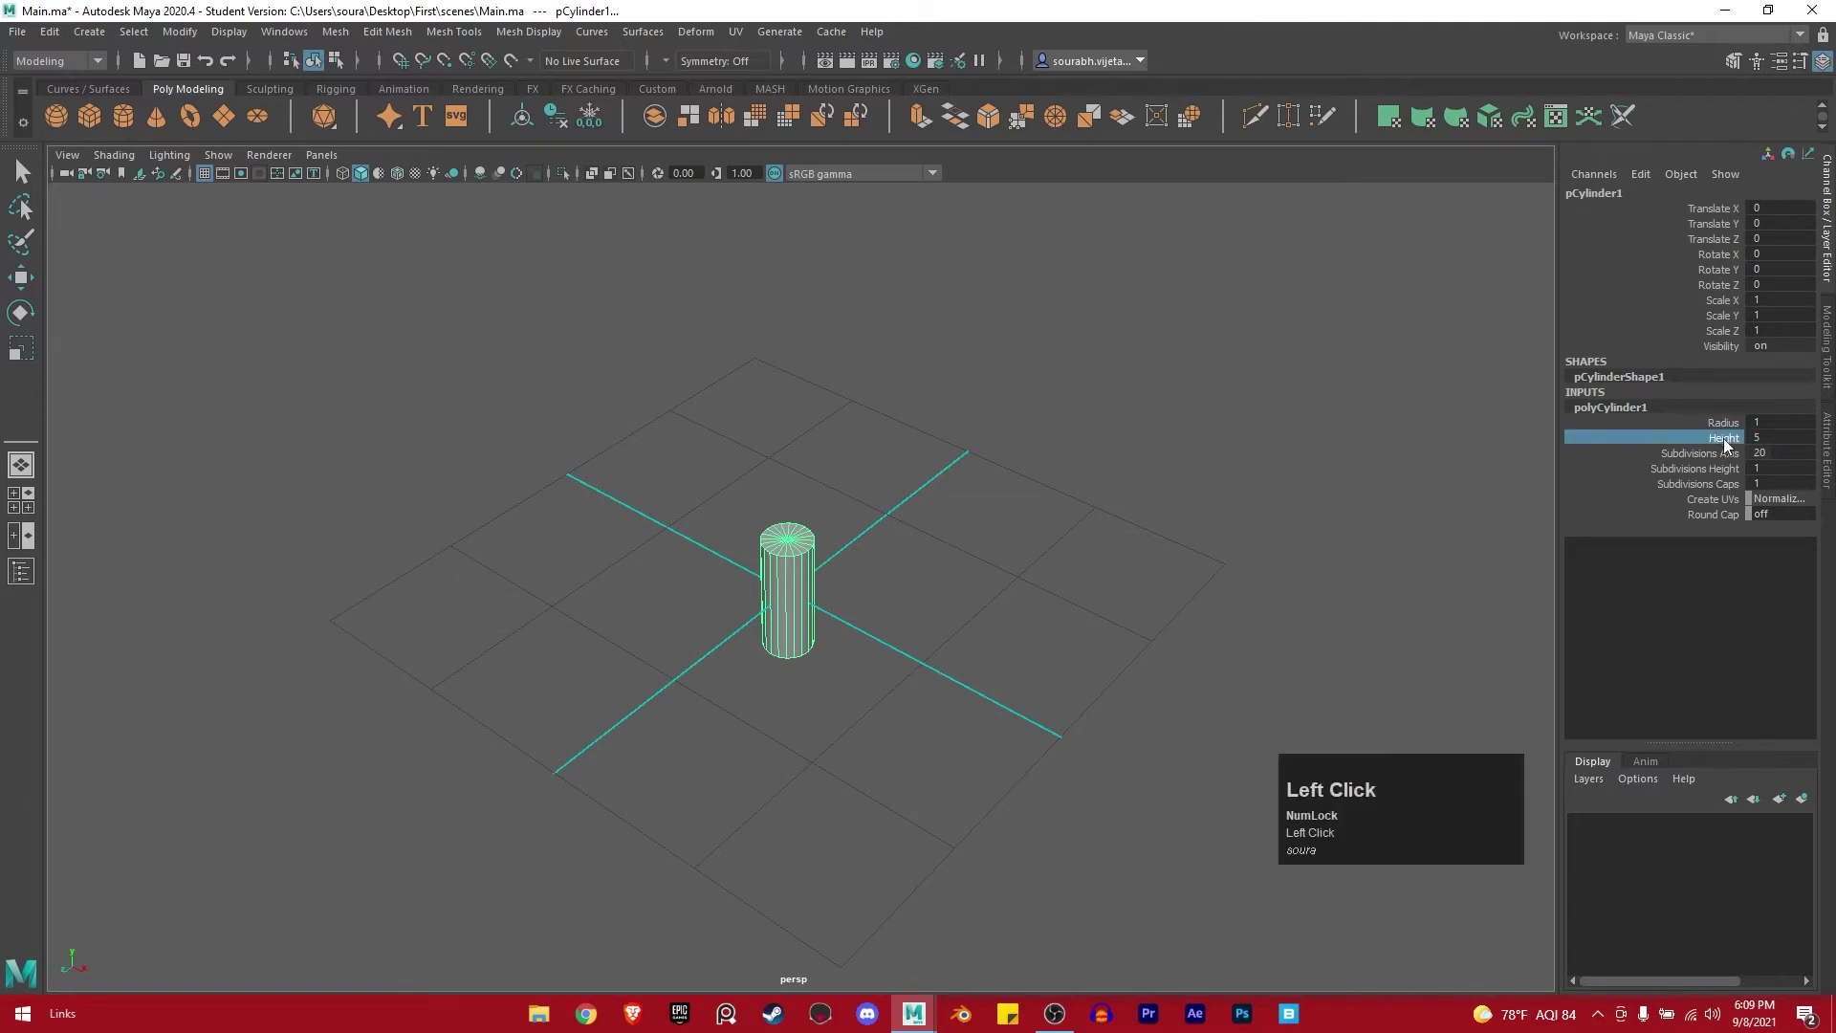
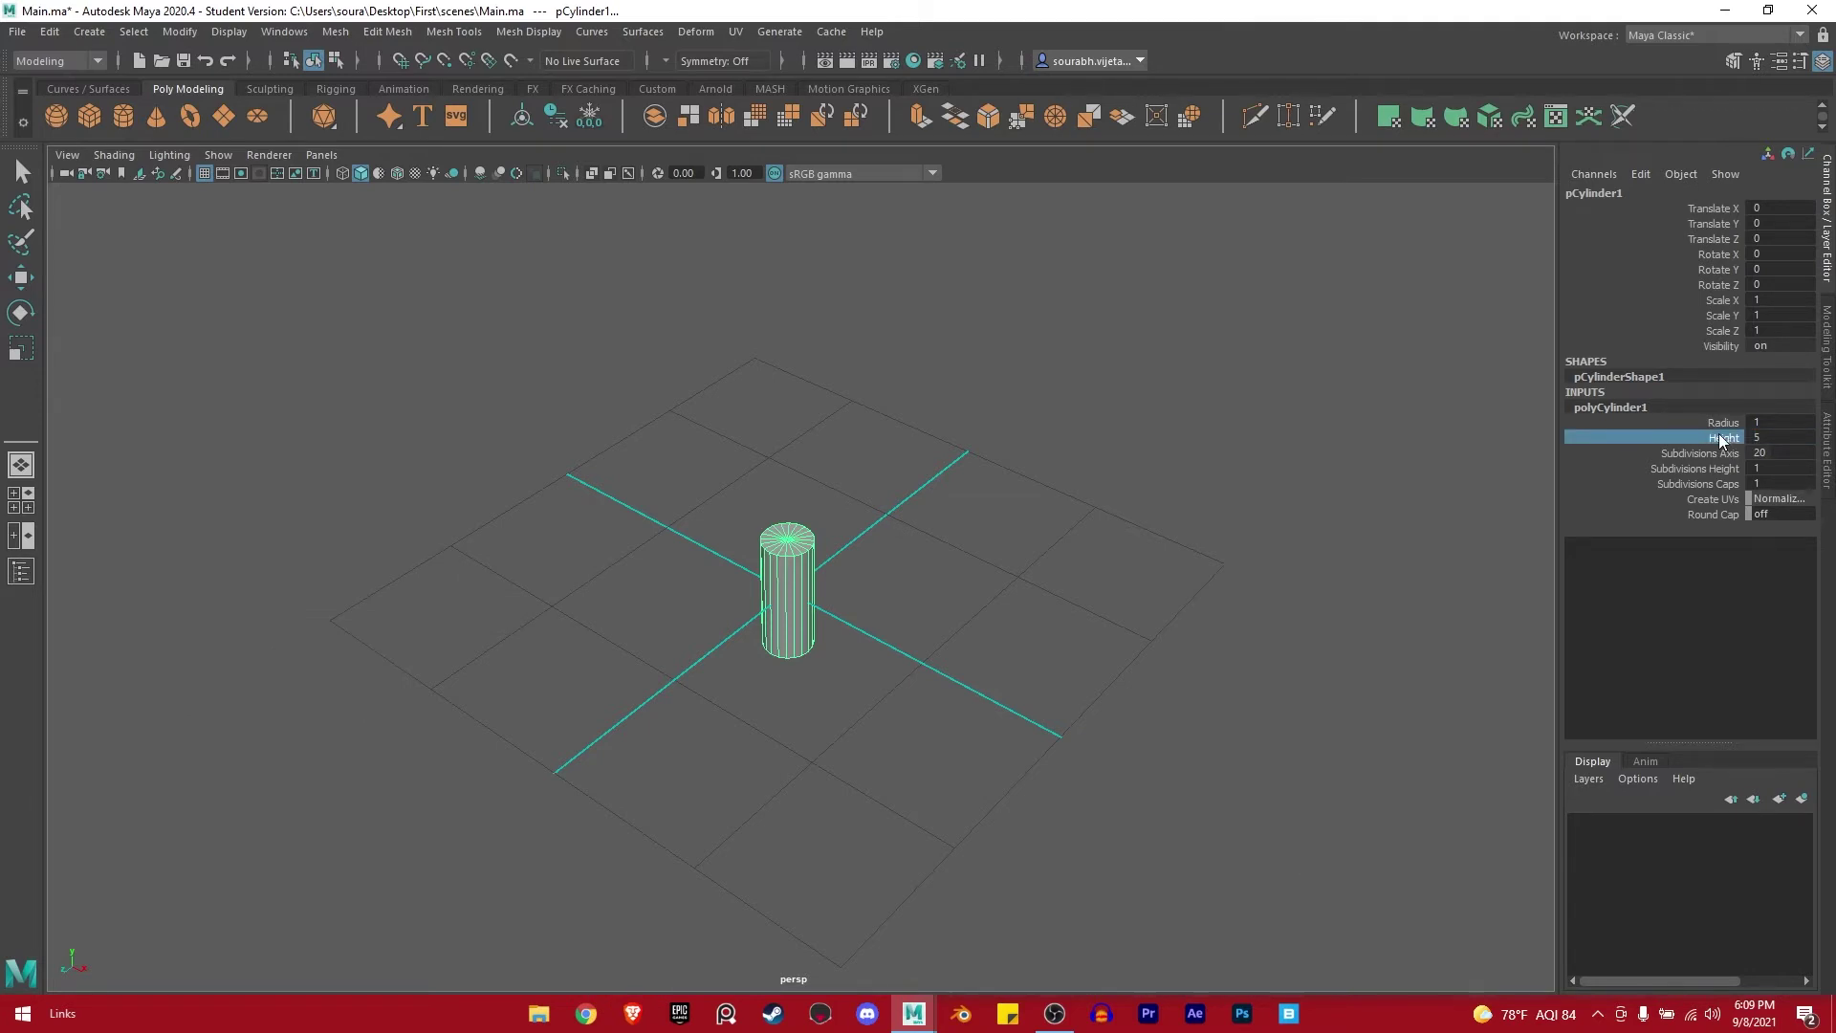
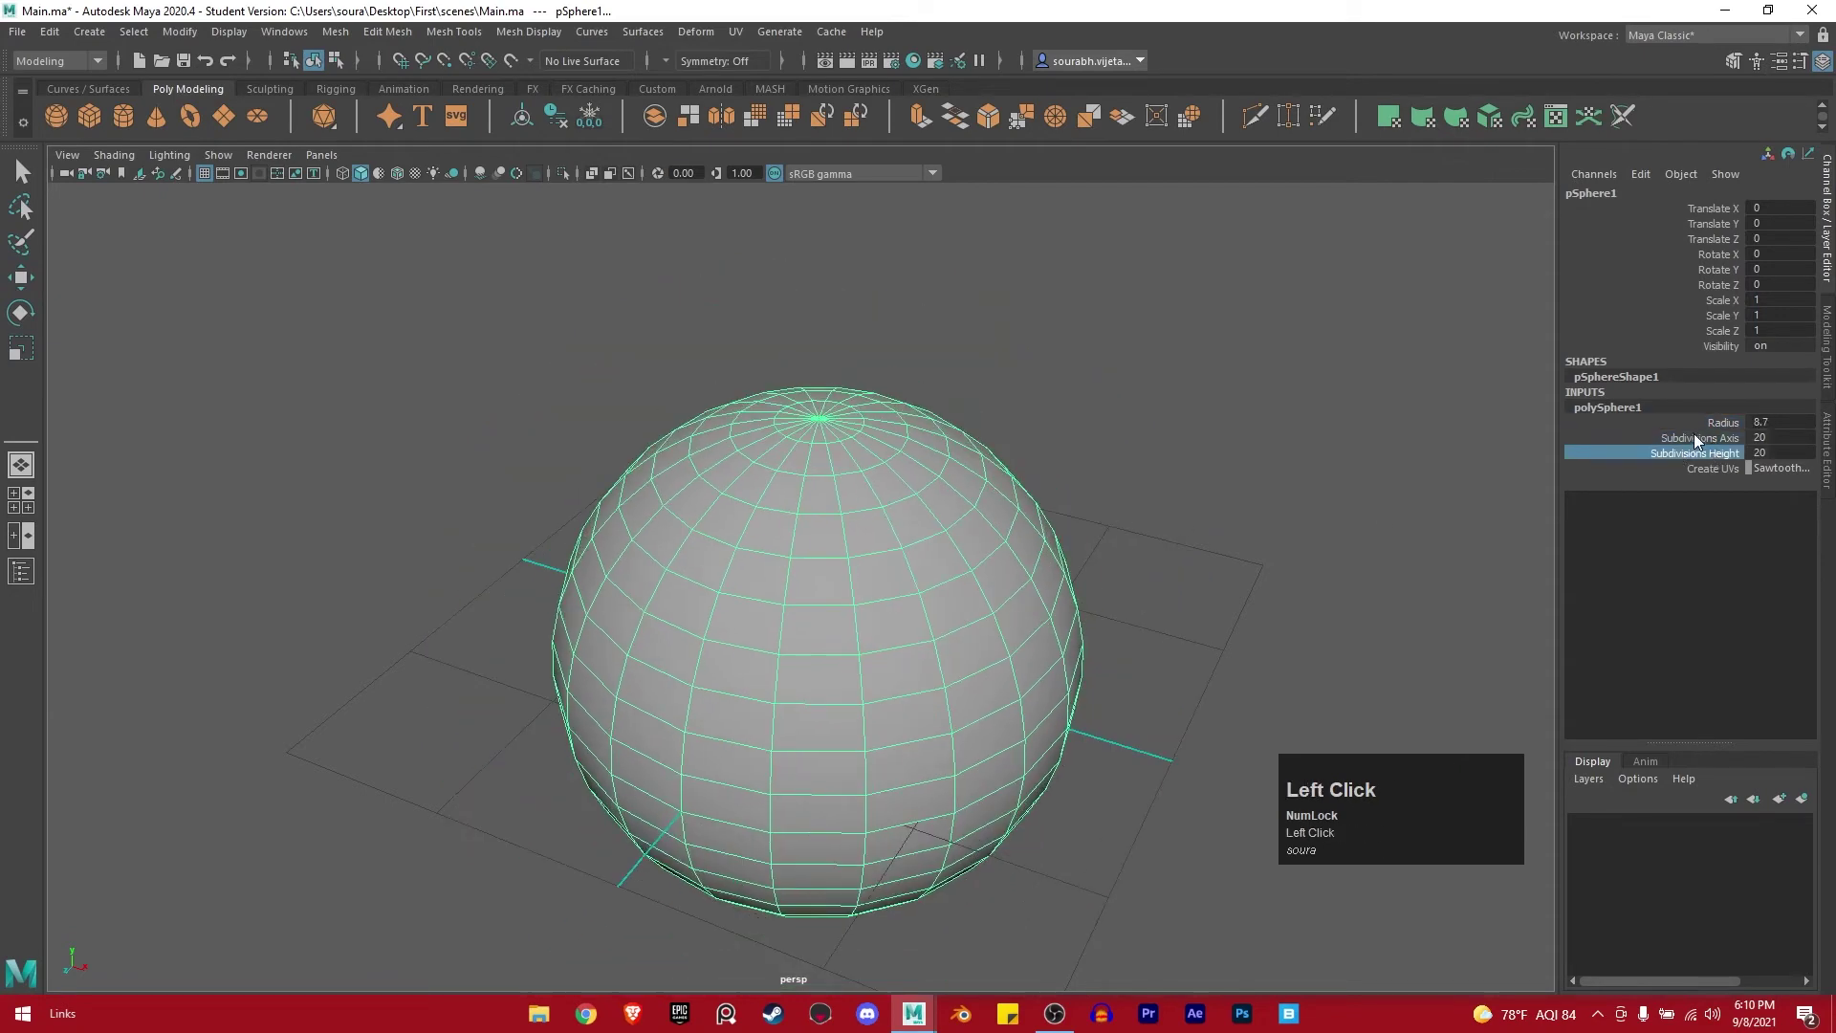
Select both of the sphere's Subdivisions channels together.
{"action": "left_click_drag", "start_coordinate": [1700, 443], "coordinate": [1698, 460]}
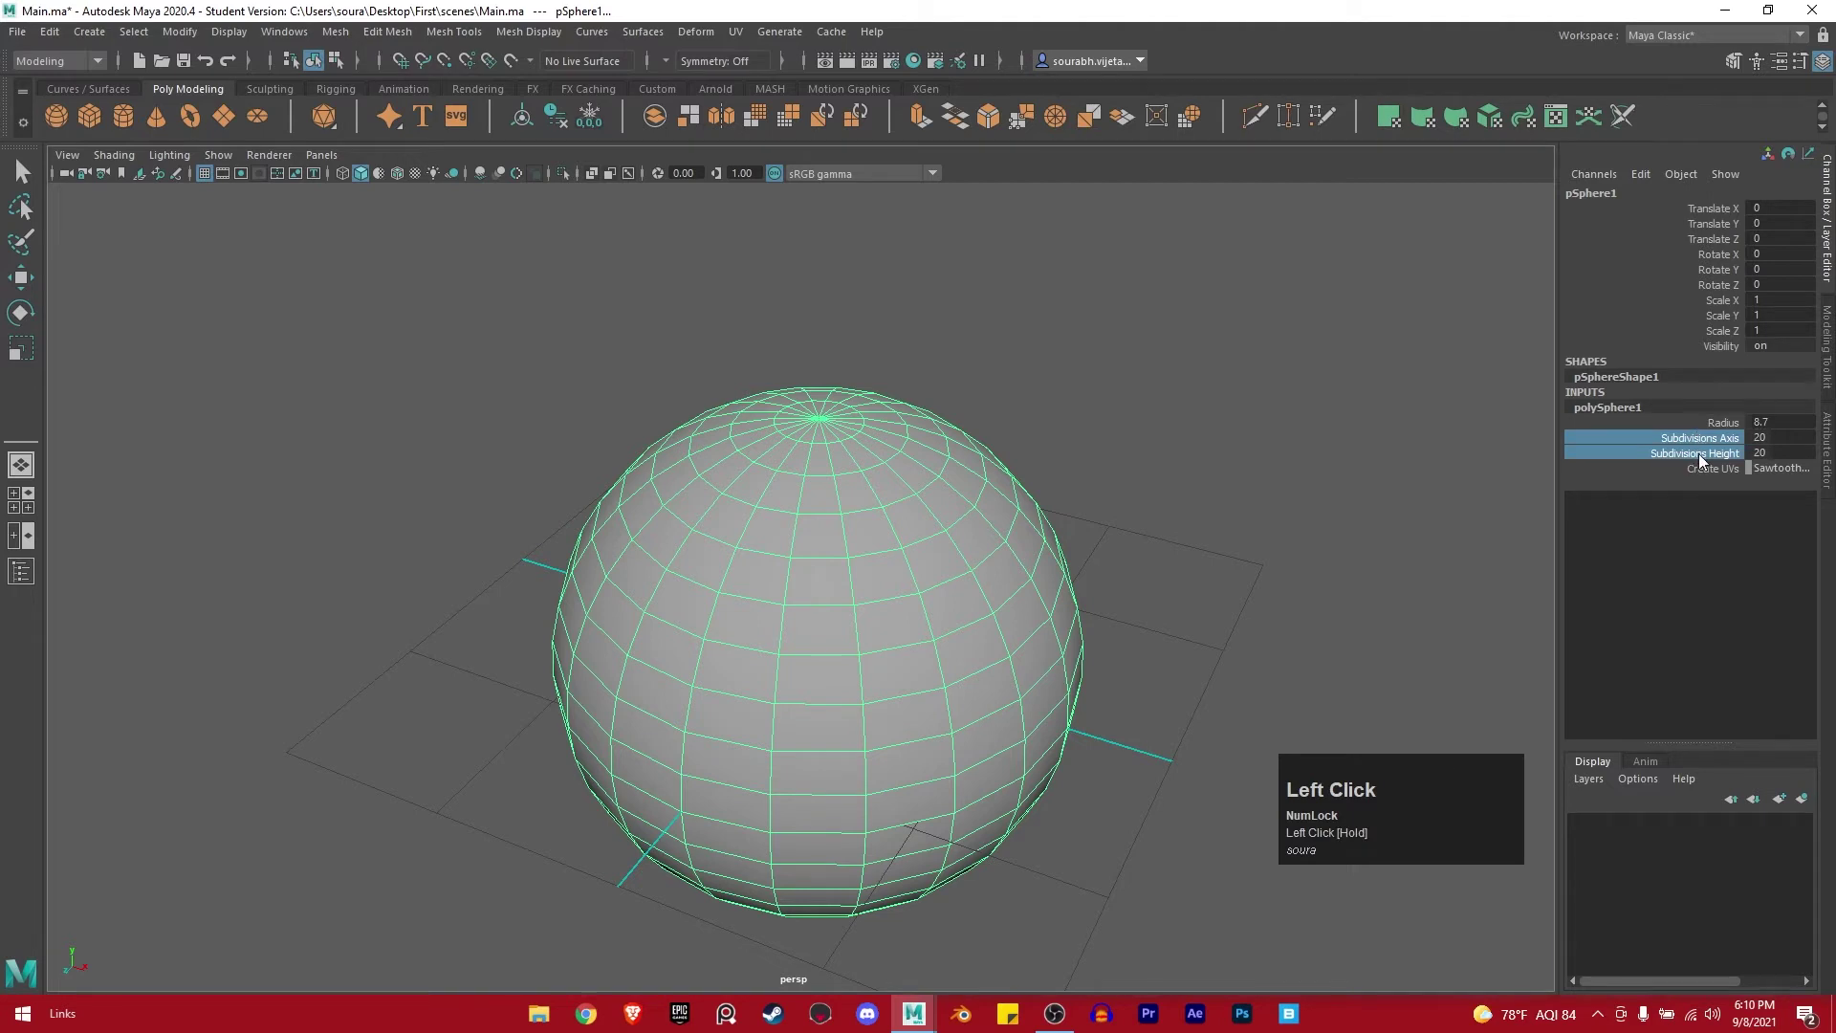
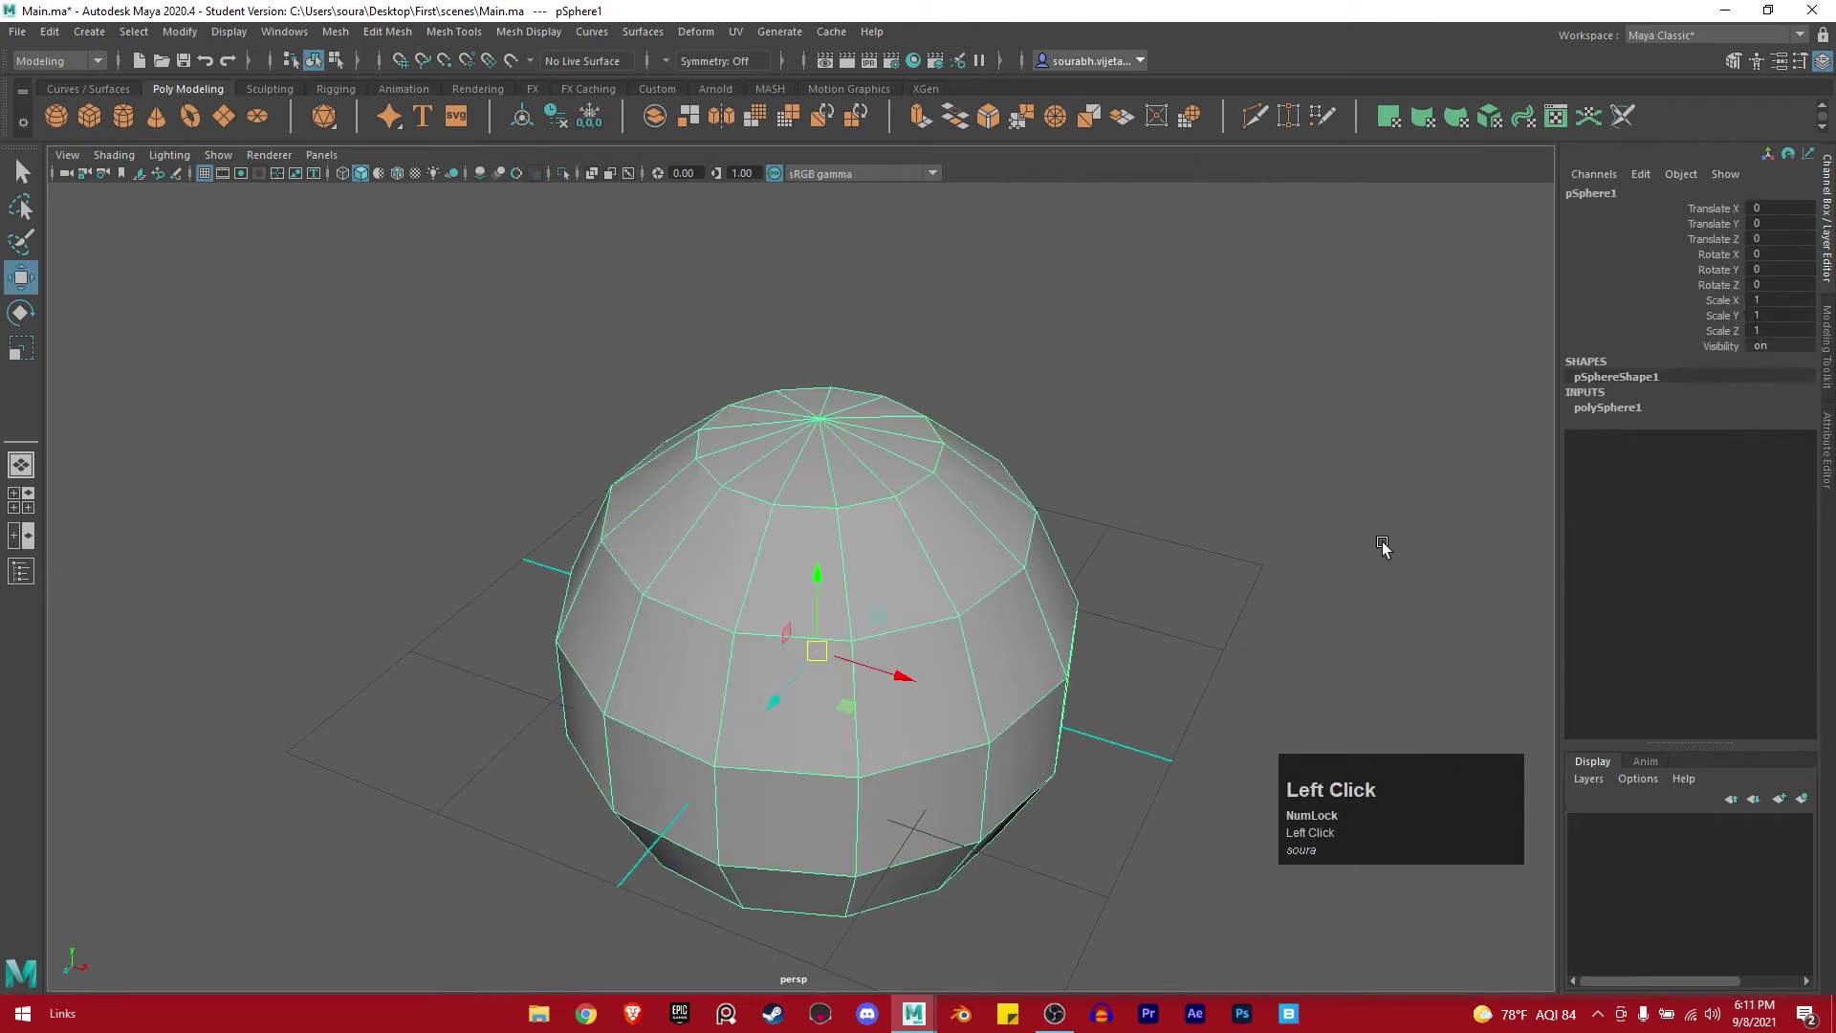
Select a Channel Box entry to begin editing the new cube.
{"action": "left_click", "coordinate": [1621, 409]}
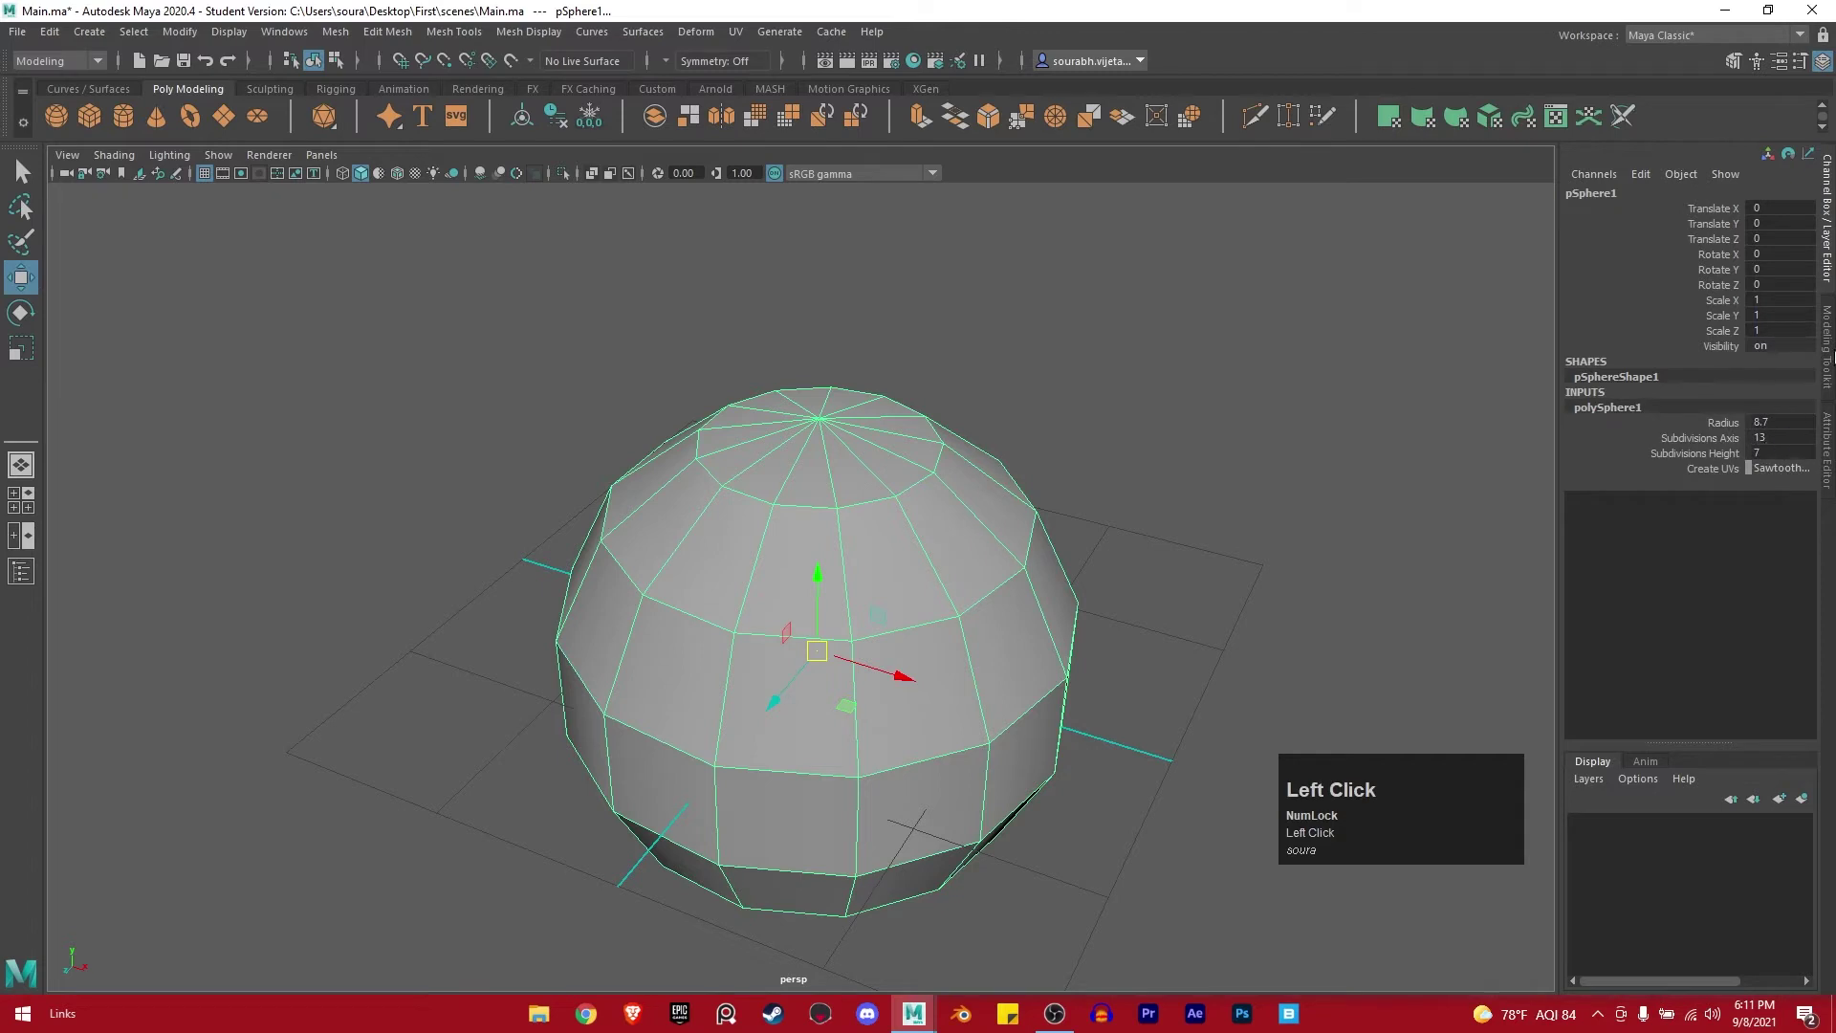
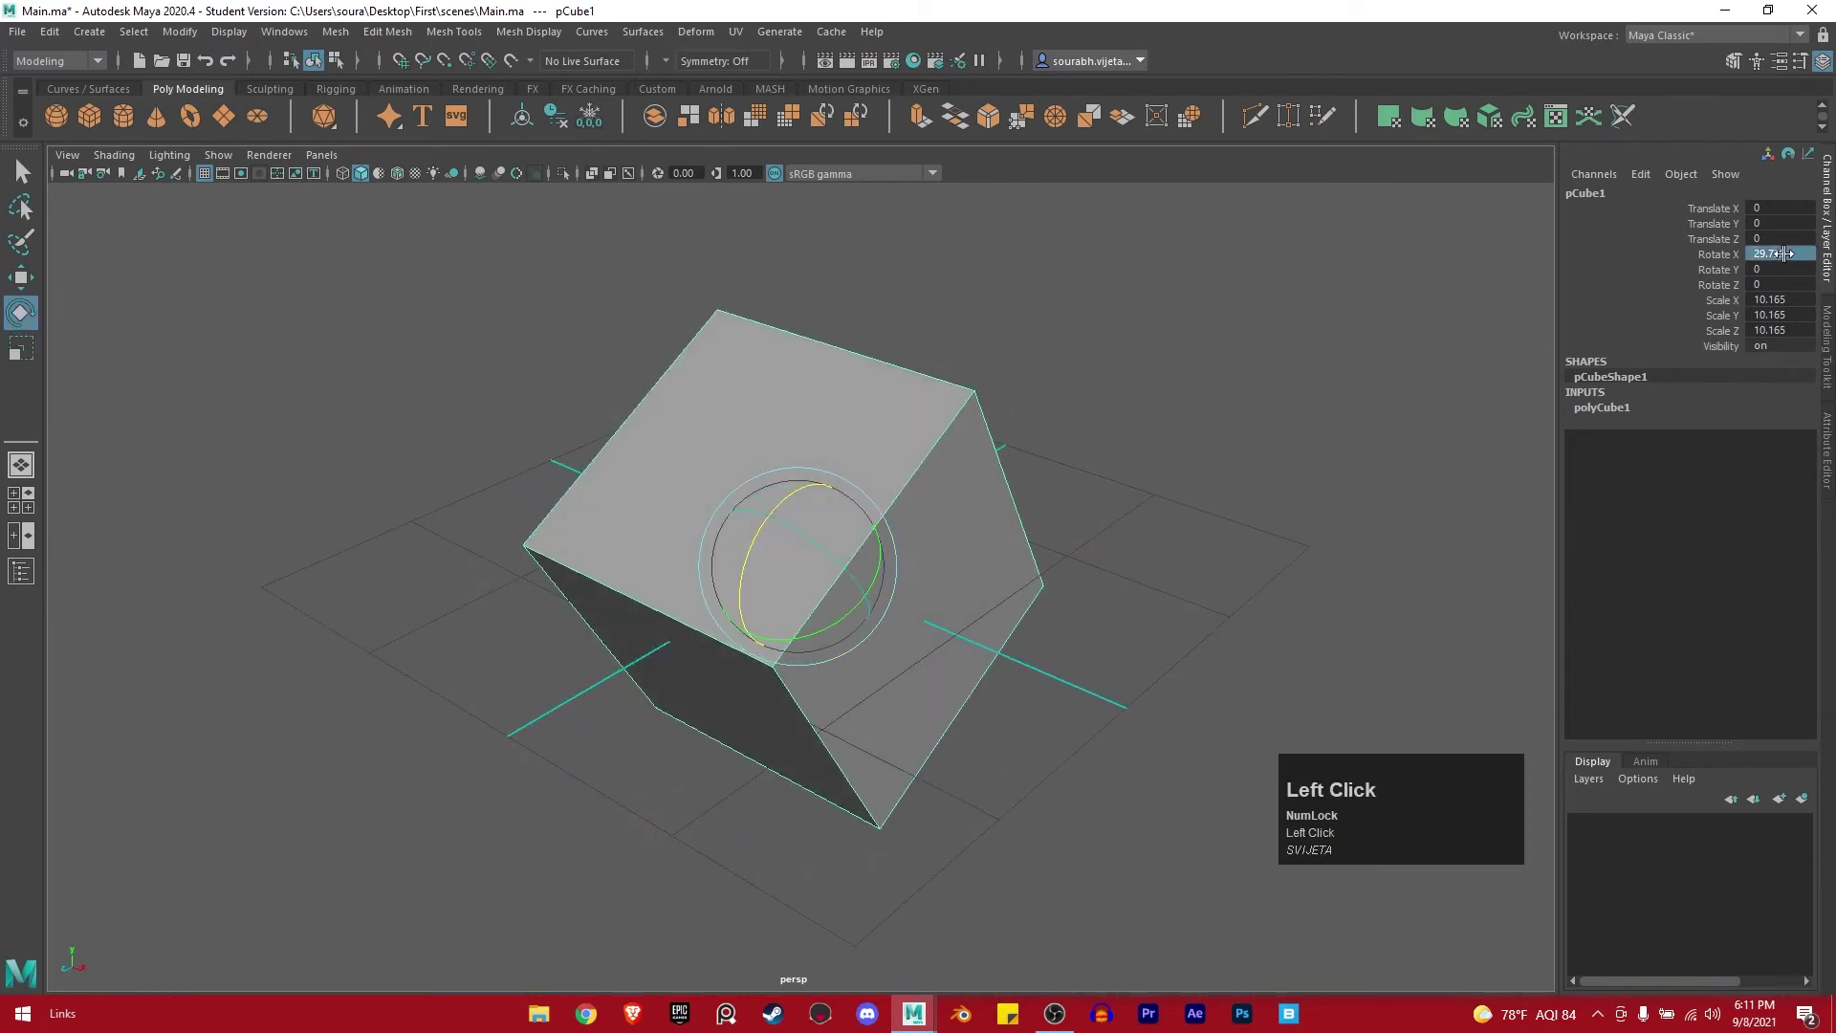
Tilt the cube 45 degrees about X and set its Translate X to 5.
{"action": "type", "text": "45"}
{"action": "key", "text": "Return"}
{"action": "left_click_drag", "start_coordinate": [1190, 667], "coordinate": [868, 606]}
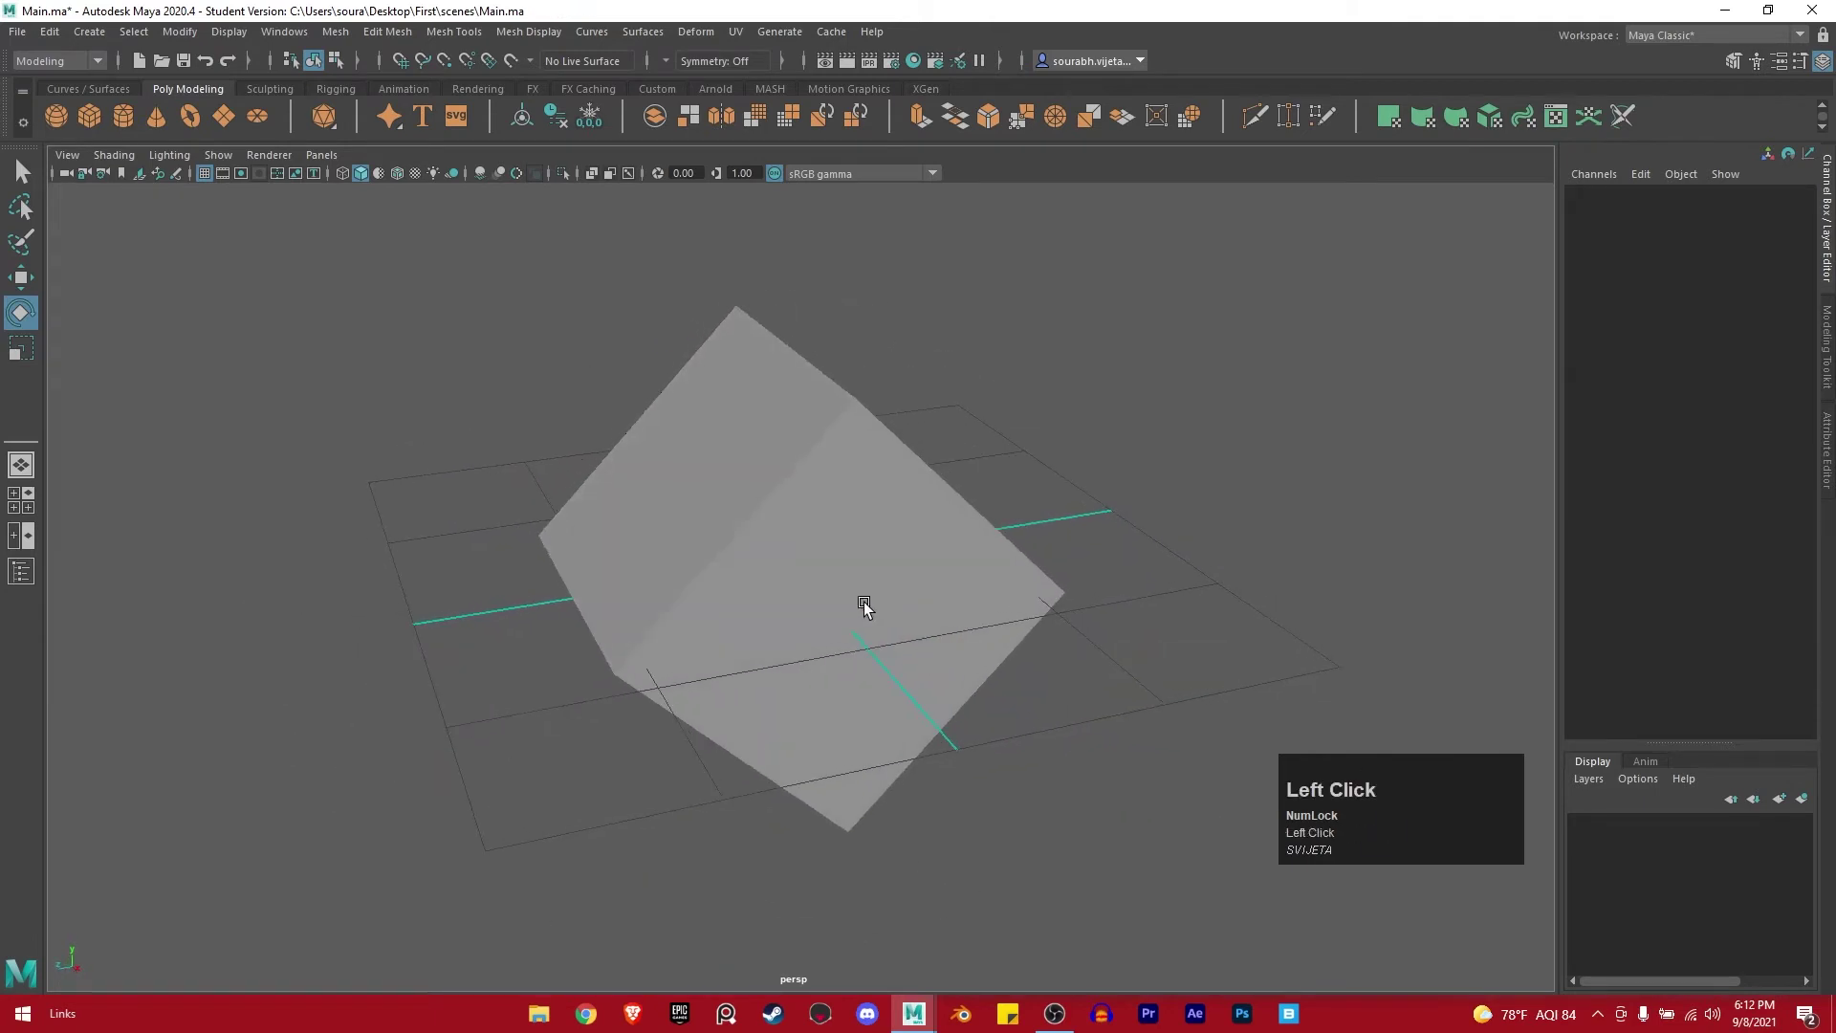
{"action": "left_click", "coordinate": [841, 622]}
{"action": "key", "text": "w"}
{"action": "left_click", "coordinate": [897, 585]}
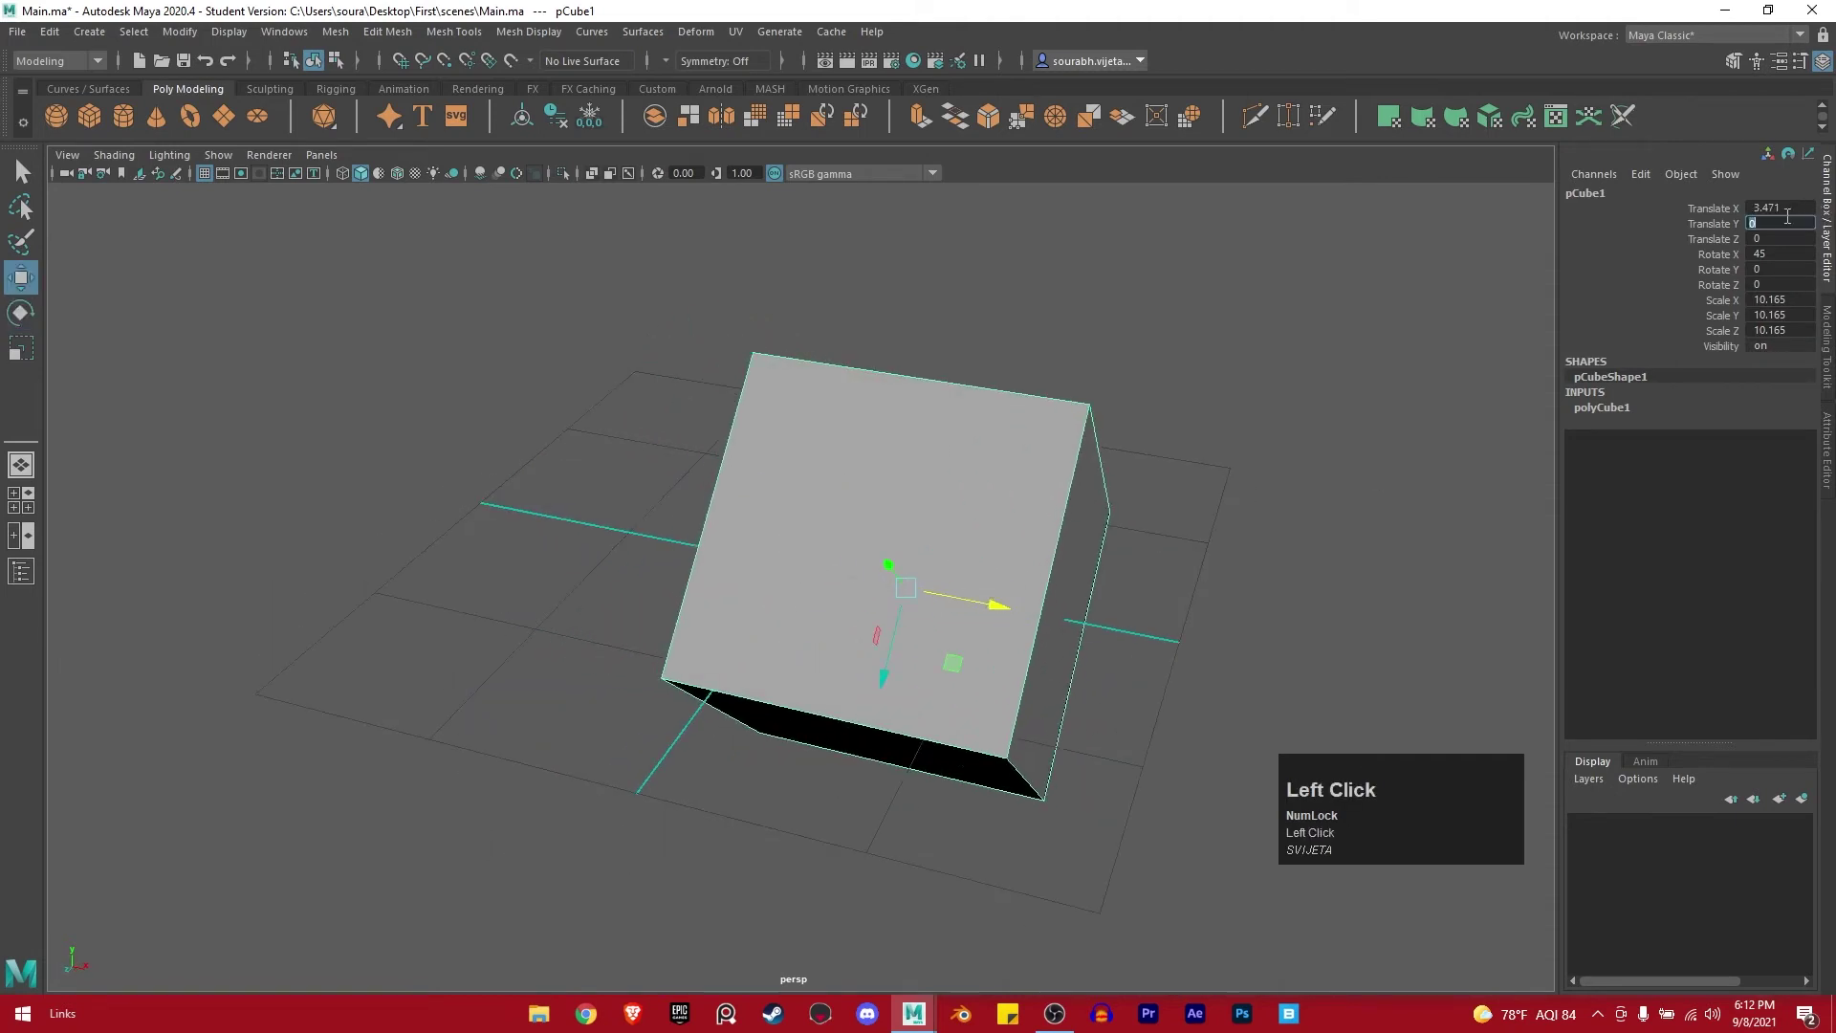
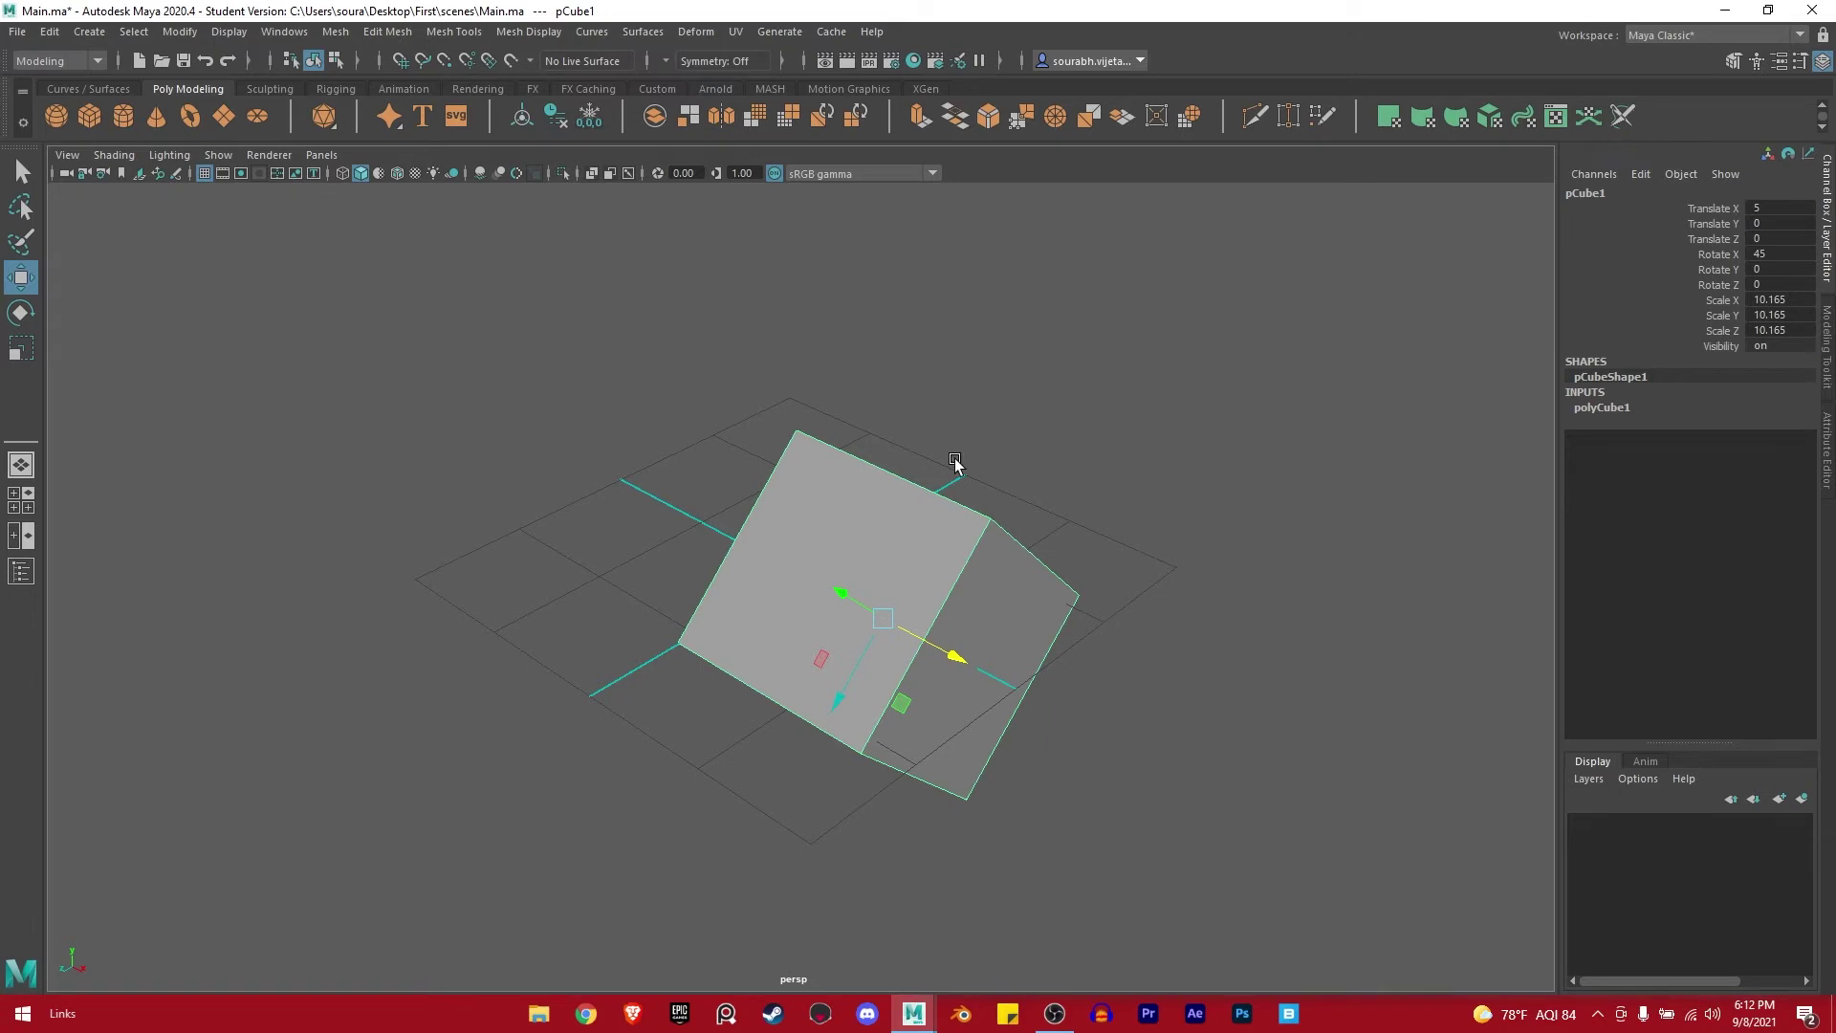
{"action": "left_click", "coordinate": [790, 520]}
Enter pivot editing and snap/orient the cube's pivot to its tilted edges.
{"action": "left_click_drag", "start_coordinate": [787, 519], "coordinate": [845, 524]}
{"action": "left_click_drag", "start_coordinate": [845, 524], "coordinate": [876, 572]}
{"action": "left_click", "coordinate": [876, 572]}
{"action": "left_click_drag", "start_coordinate": [848, 580], "coordinate": [907, 584]}
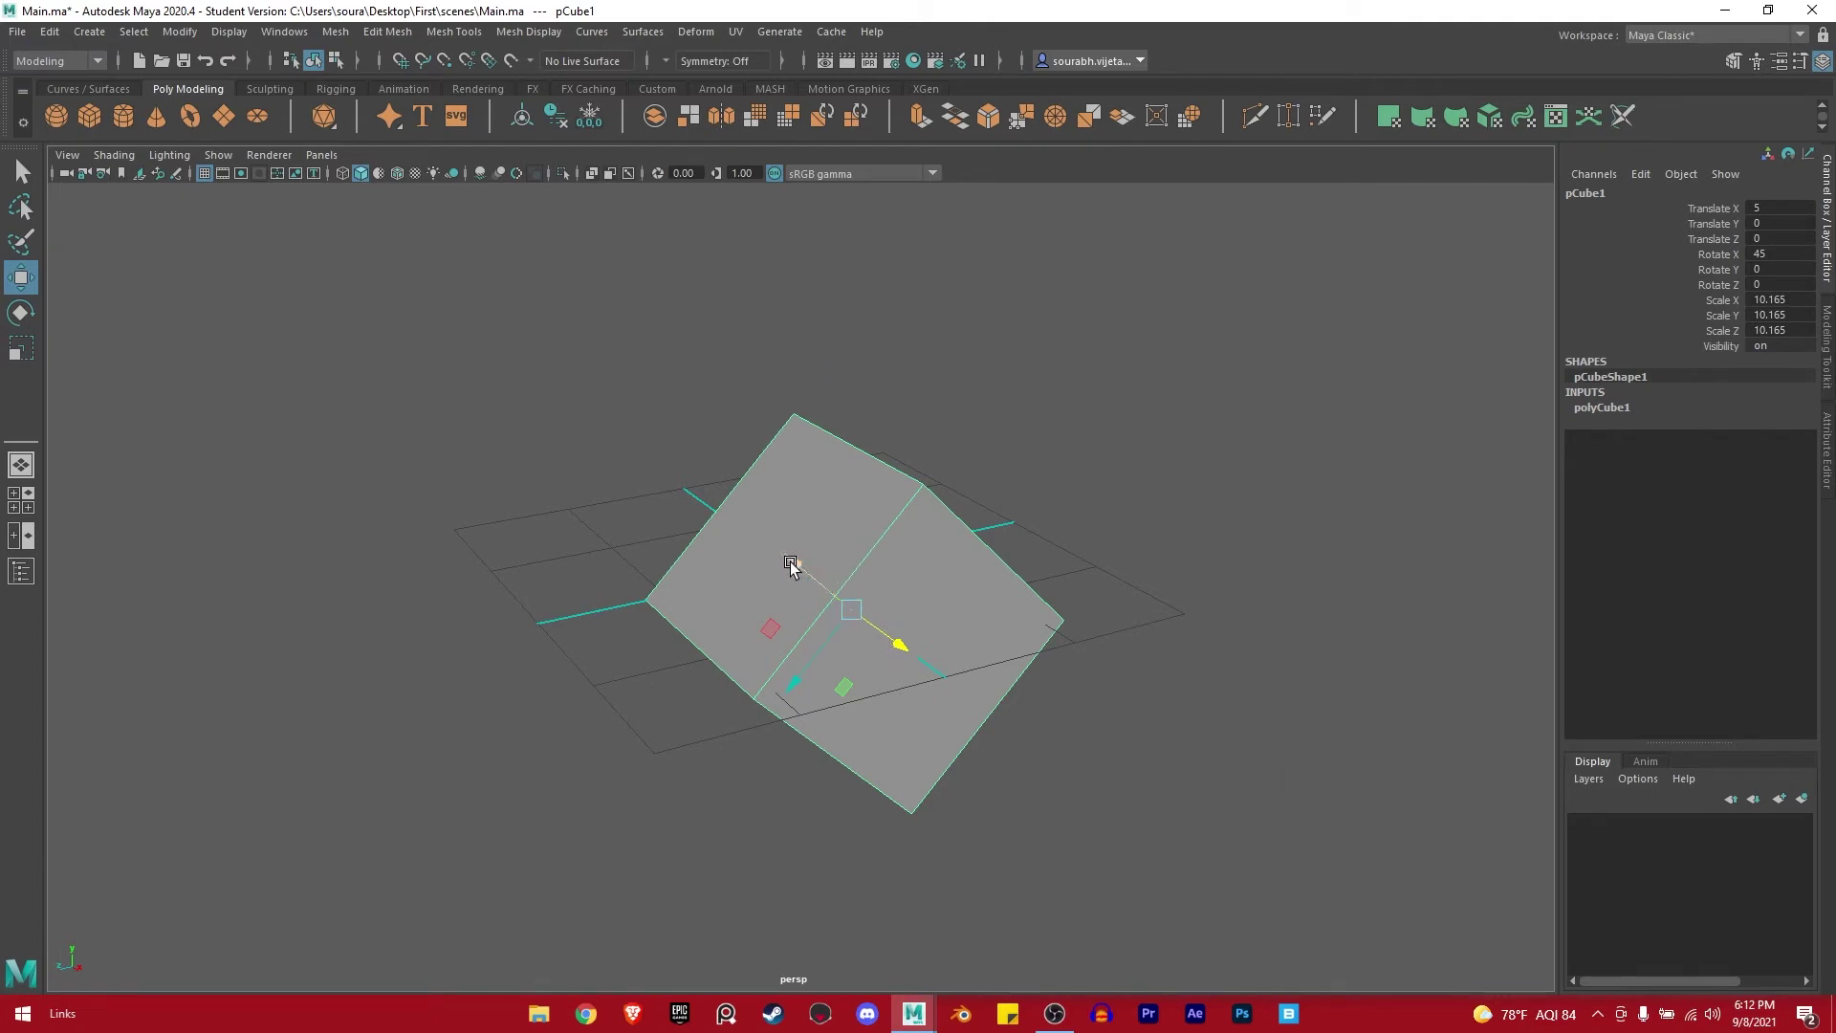
{"action": "left_click_drag", "start_coordinate": [790, 560], "coordinate": [439, 450]}
{"action": "key", "text": "ctrl+z"}
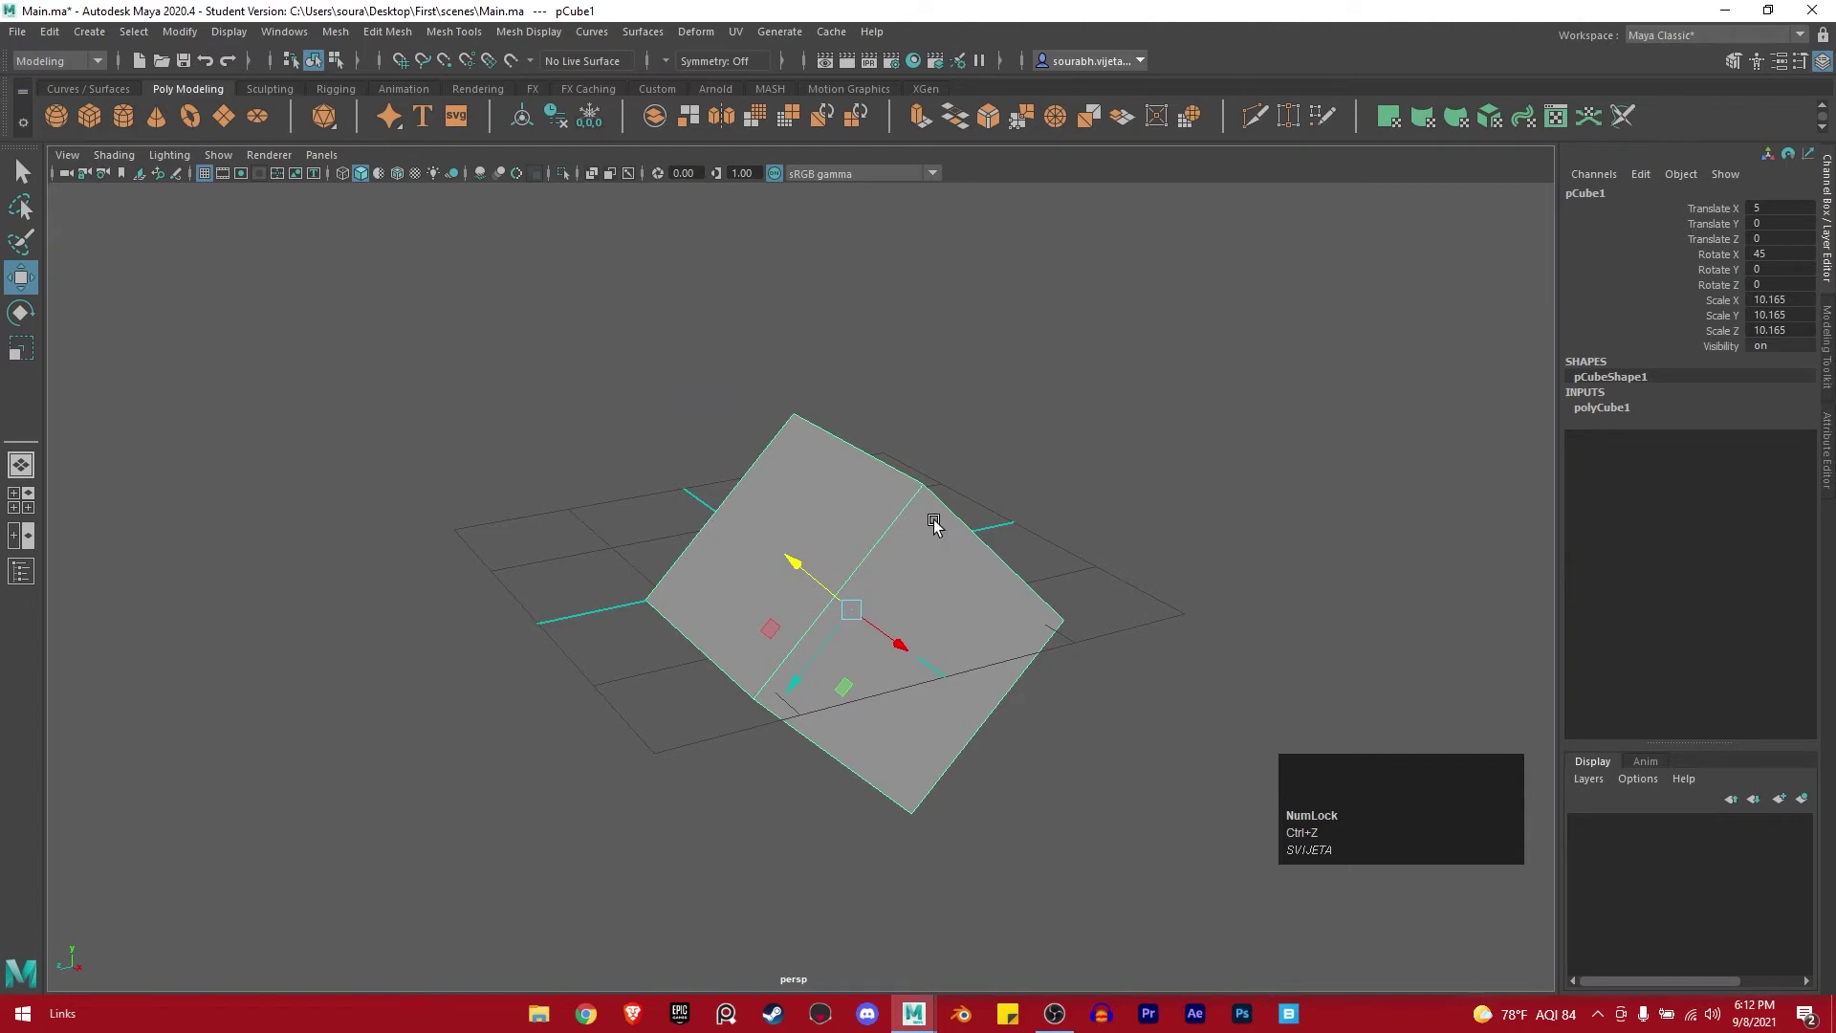
{"action": "left_click", "coordinate": [848, 675]}
{"action": "right_click", "coordinate": [851, 675]}
{"action": "left_click", "coordinate": [971, 688]}
{"action": "left_click_drag", "start_coordinate": [1065, 614], "coordinate": [214, 31]}
Freeze pCube1's transforms so translate and rotate read zero and scale one.
{"action": "left_click", "coordinate": [213, 32]}
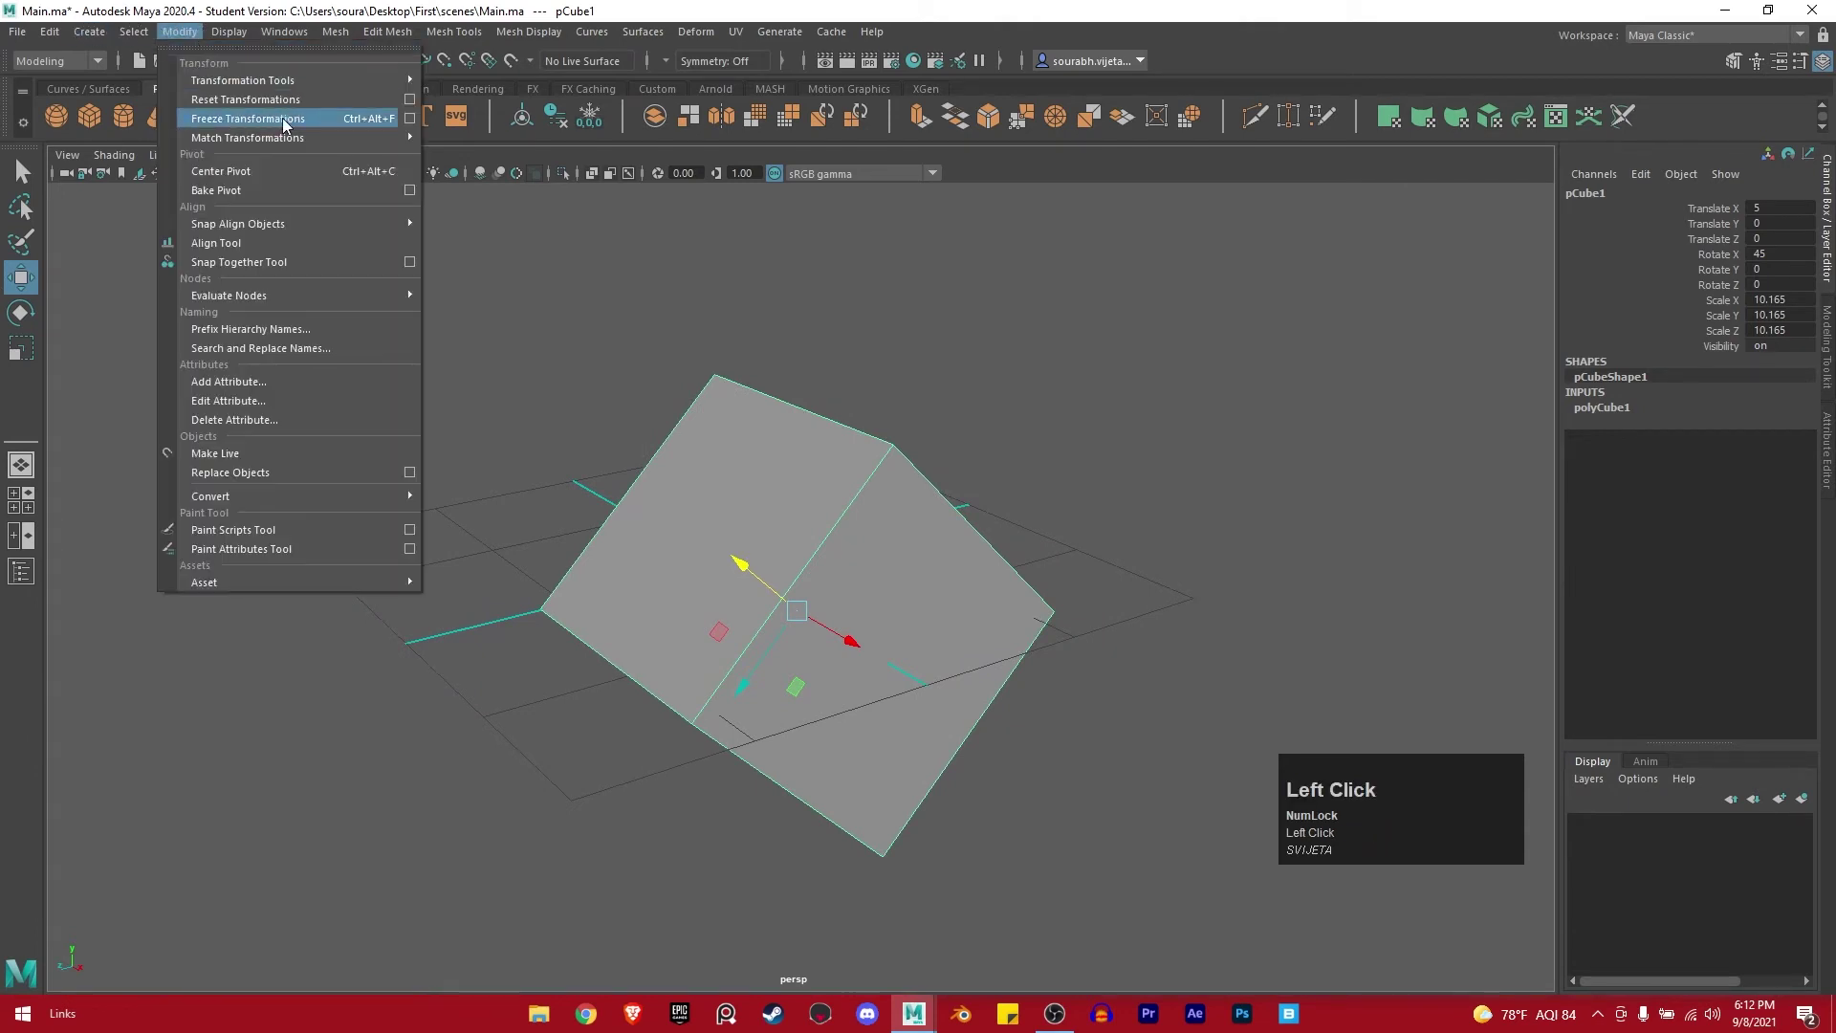
{"action": "left_click", "coordinate": [287, 124]}
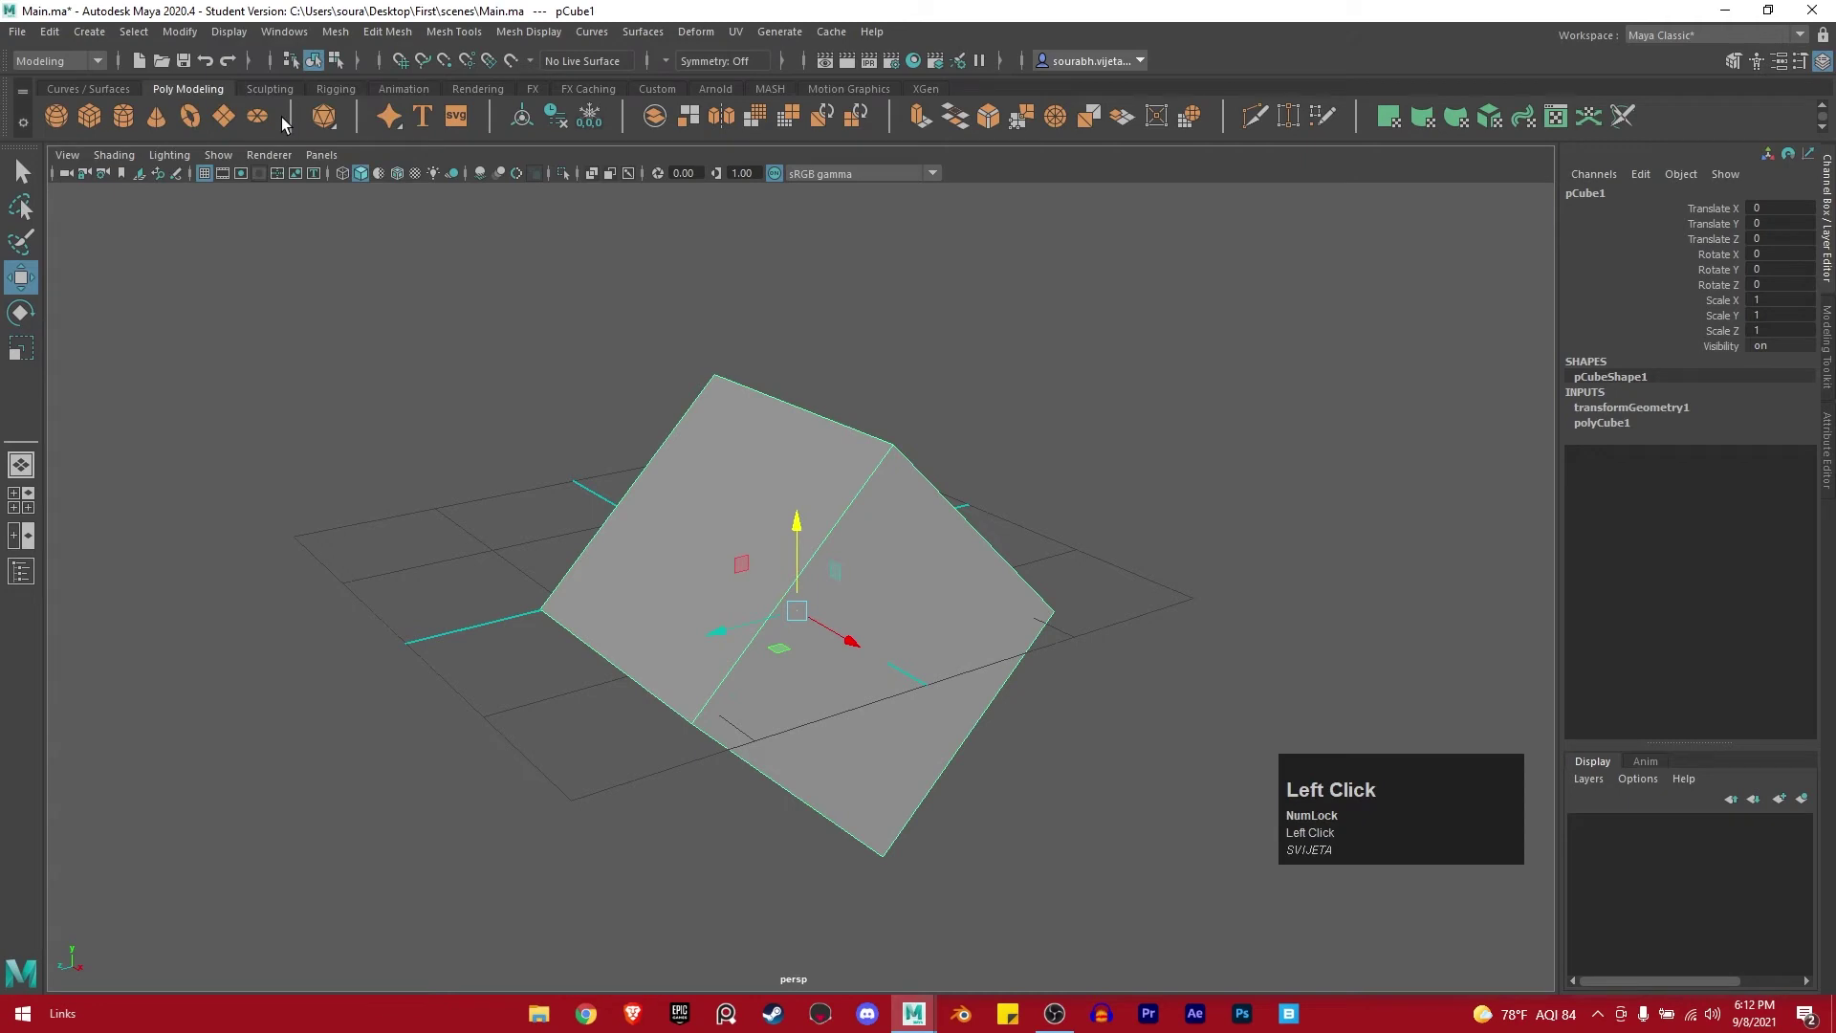
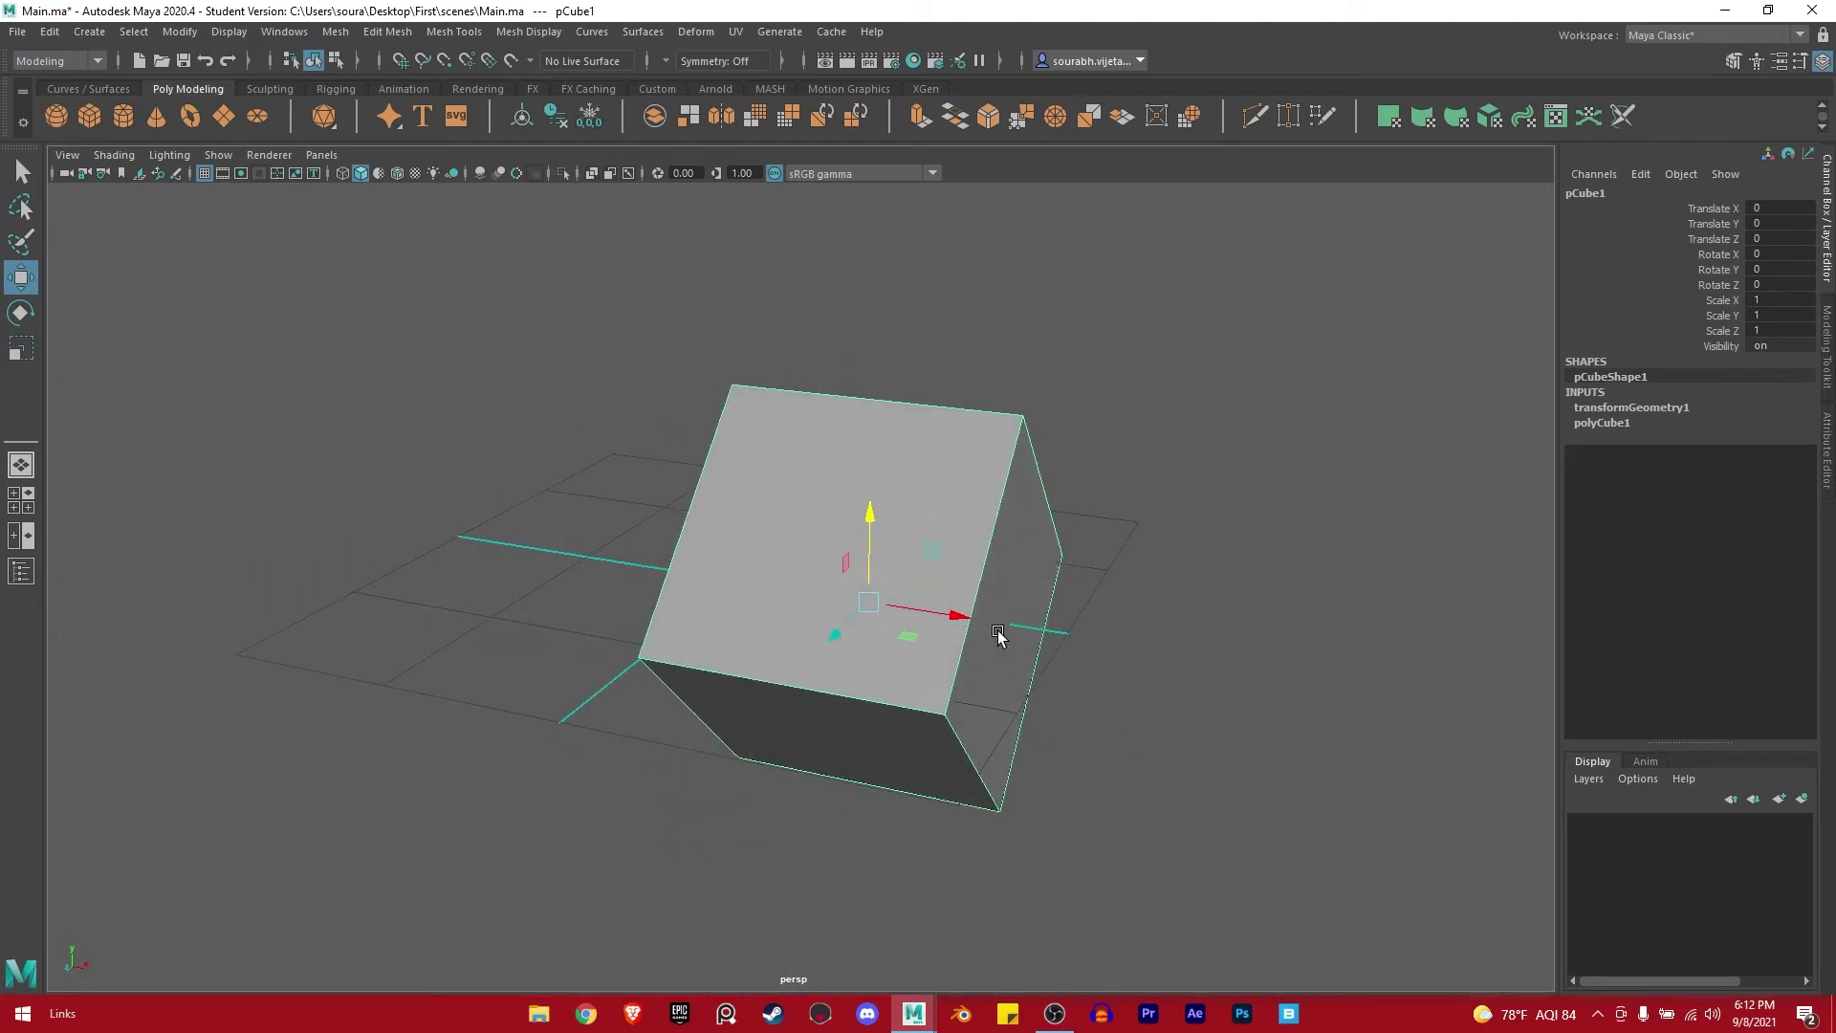
{"action": "left_click_drag", "start_coordinate": [935, 641], "coordinate": [909, 526]}
{"action": "right_click", "coordinate": [1208, 589]}
Inspect the frozen cube, undoing a stray change and orbiting around it.
{"action": "left_click", "coordinate": [915, 618]}
{"action": "key", "text": "ctrl+z"}
{"action": "left_click_drag", "start_coordinate": [951, 681], "coordinate": [864, 675]}
{"action": "middle_click", "coordinate": [864, 674]}
{"action": "middle_click", "coordinate": [979, 598]}
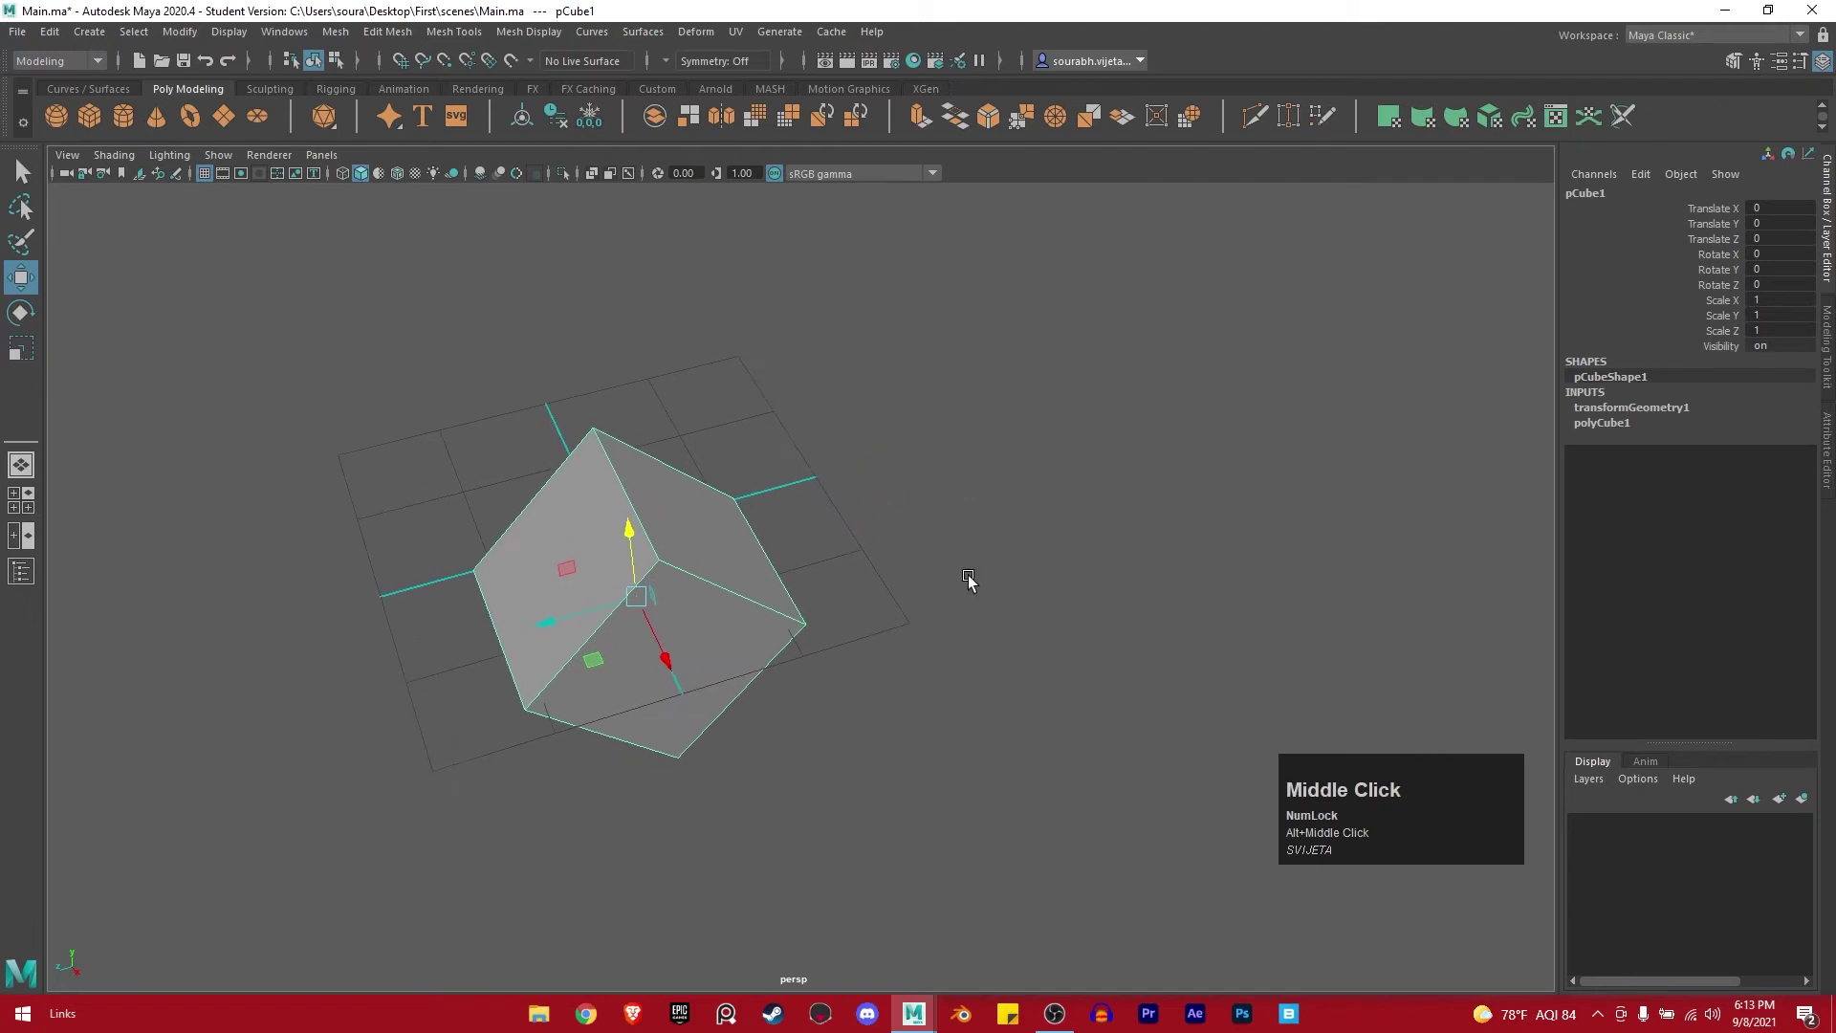
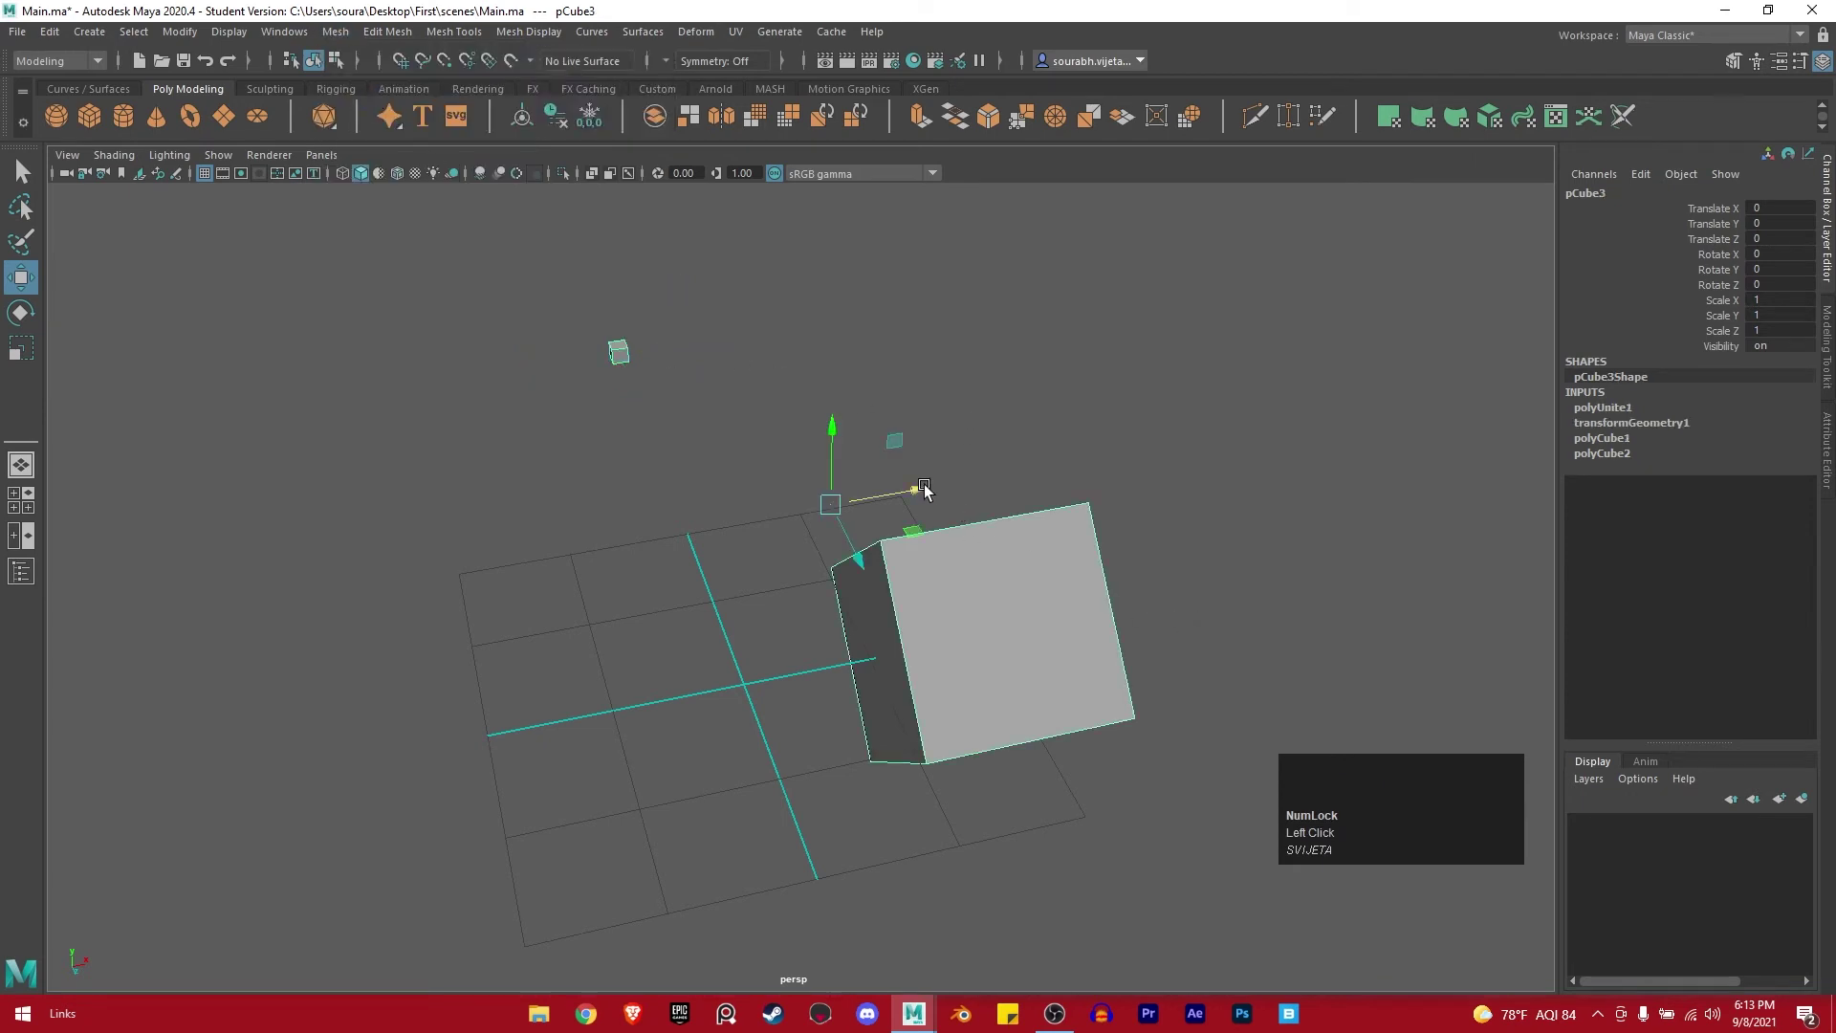
Orbit around the combined cube mesh and undo the last change.
{"action": "left_click_drag", "start_coordinate": [927, 490], "coordinate": [854, 523]}
{"action": "key", "text": "ctrl+z"}
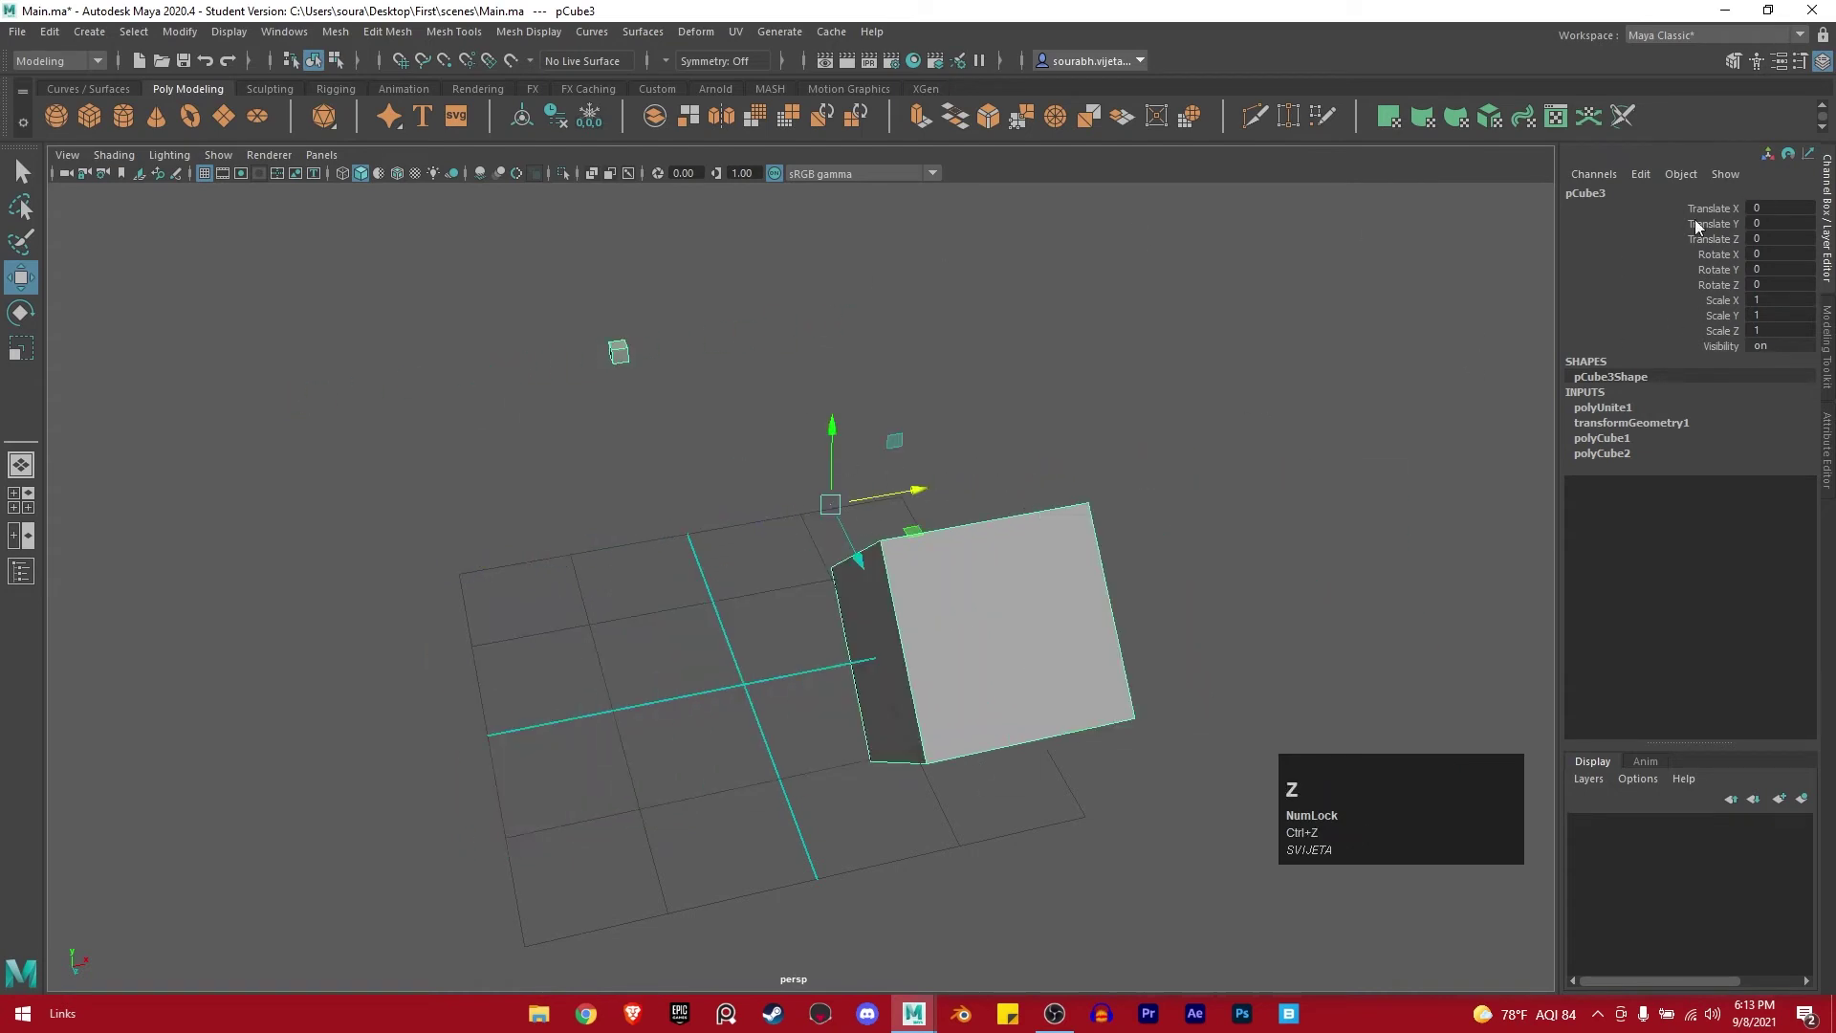
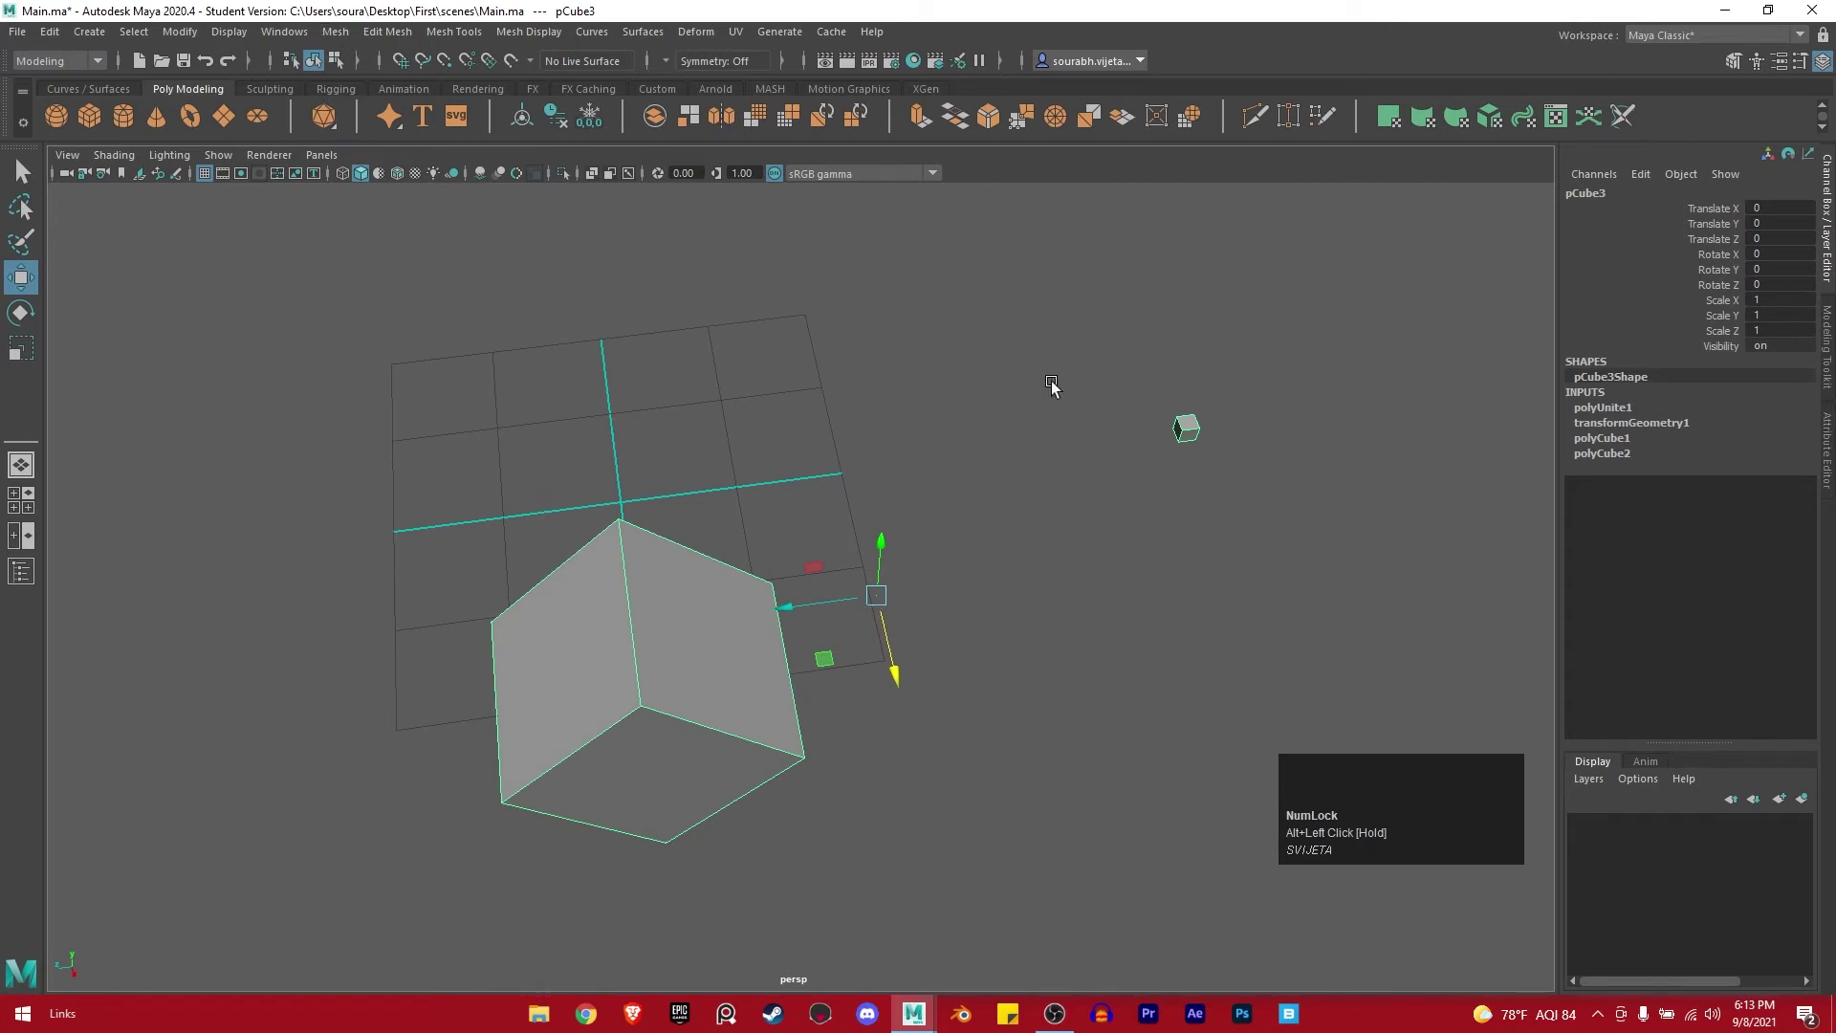
Separate the combined mesh back into pieces and select polySurface1.
{"action": "left_click", "coordinate": [343, 38]}
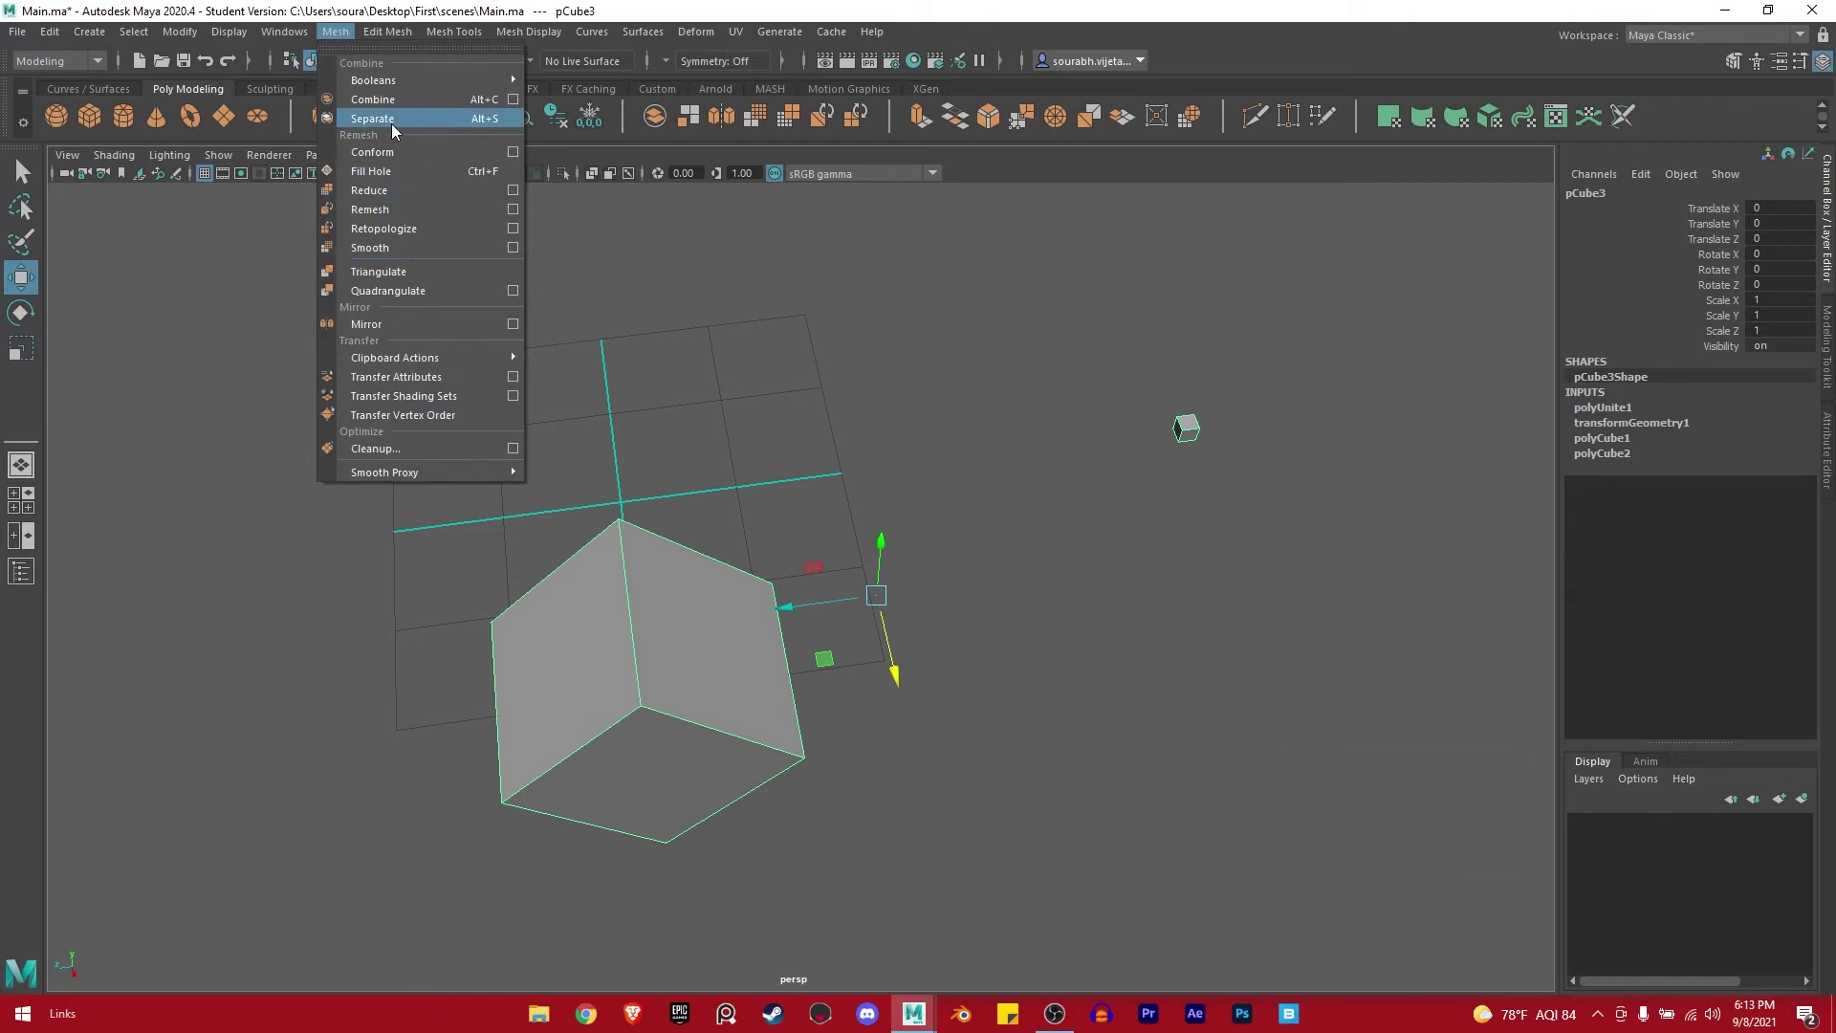
{"action": "left_click", "coordinate": [396, 130]}
{"action": "left_click_drag", "start_coordinate": [989, 522], "coordinate": [1128, 488]}
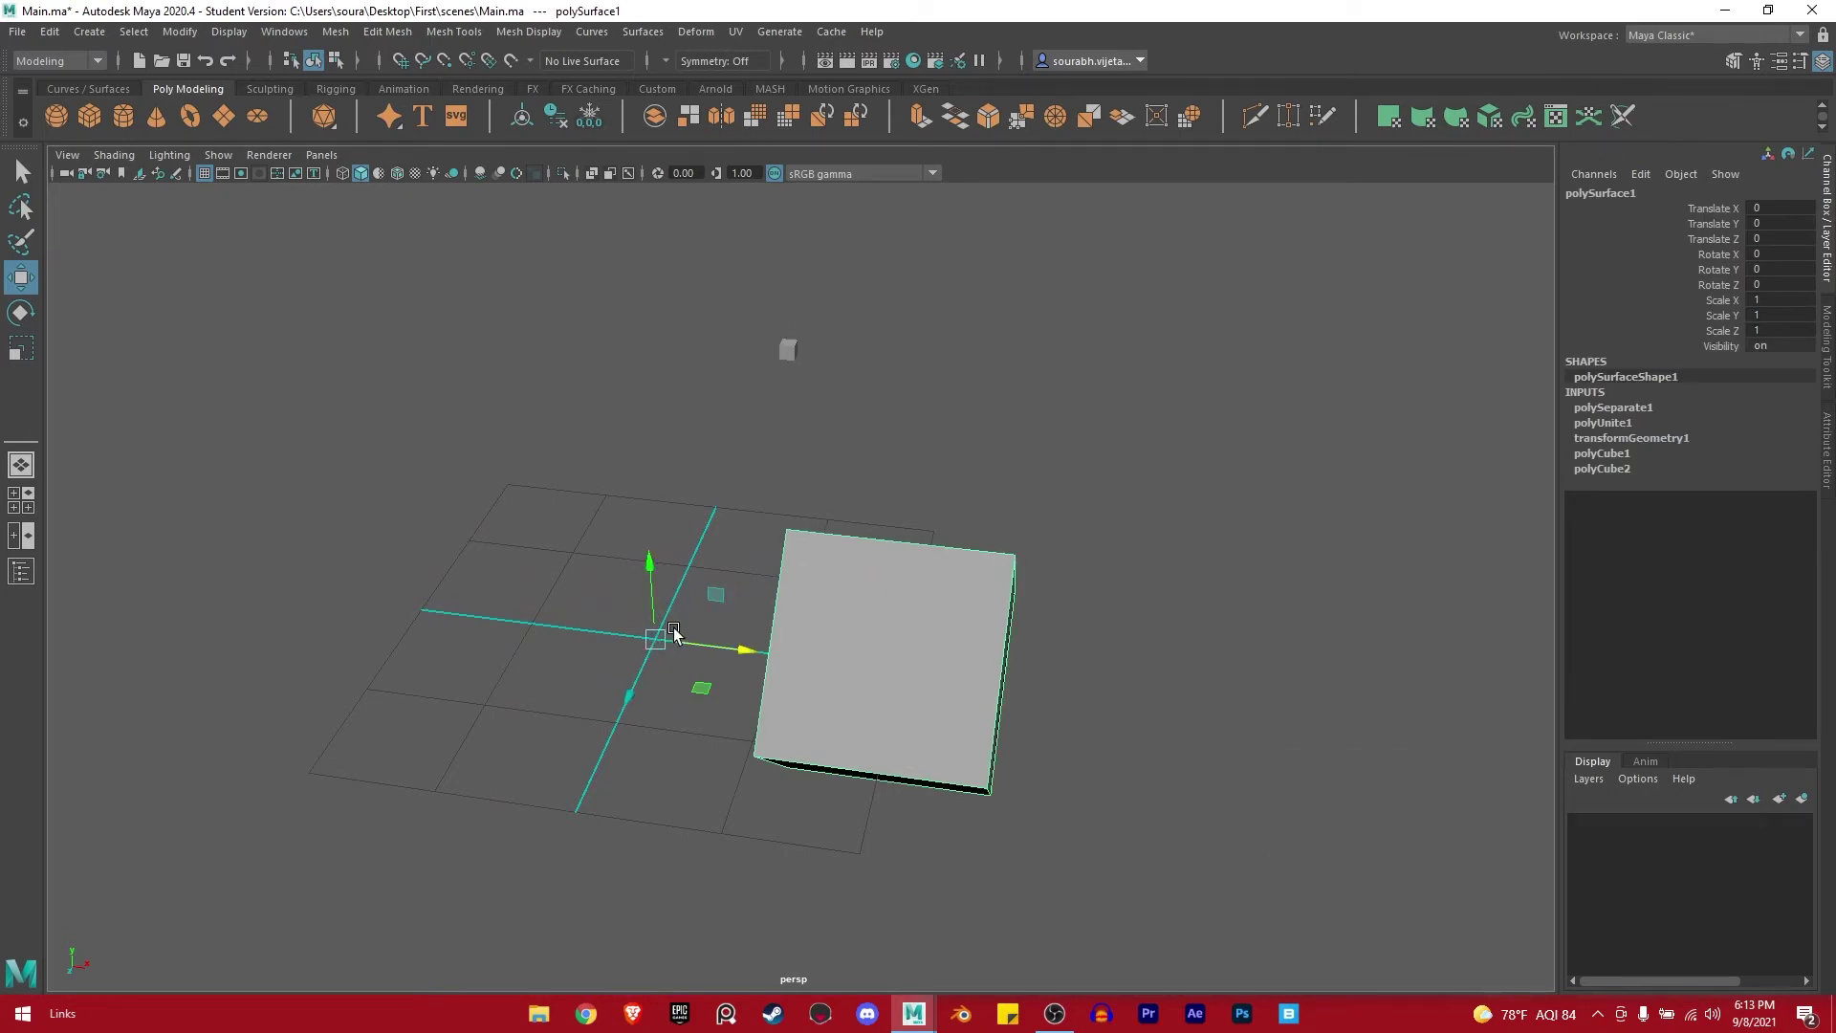
{"action": "left_click", "coordinate": [993, 598]}
Inspect polySurface1 with the Rotate and Move tools, undoing the test rotation.
{"action": "left_click_drag", "start_coordinate": [1053, 591], "coordinate": [897, 618]}
{"action": "left_click_drag", "start_coordinate": [897, 618], "coordinate": [981, 611]}
{"action": "left_click_drag", "start_coordinate": [981, 611], "coordinate": [887, 645]}
{"action": "key", "text": "e"}
{"action": "left_click_drag", "start_coordinate": [846, 605], "coordinate": [720, 596]}
{"action": "key", "text": "ctrl+z"}
{"action": "key", "text": "w"}
{"action": "left_click_drag", "start_coordinate": [783, 554], "coordinate": [923, 624]}
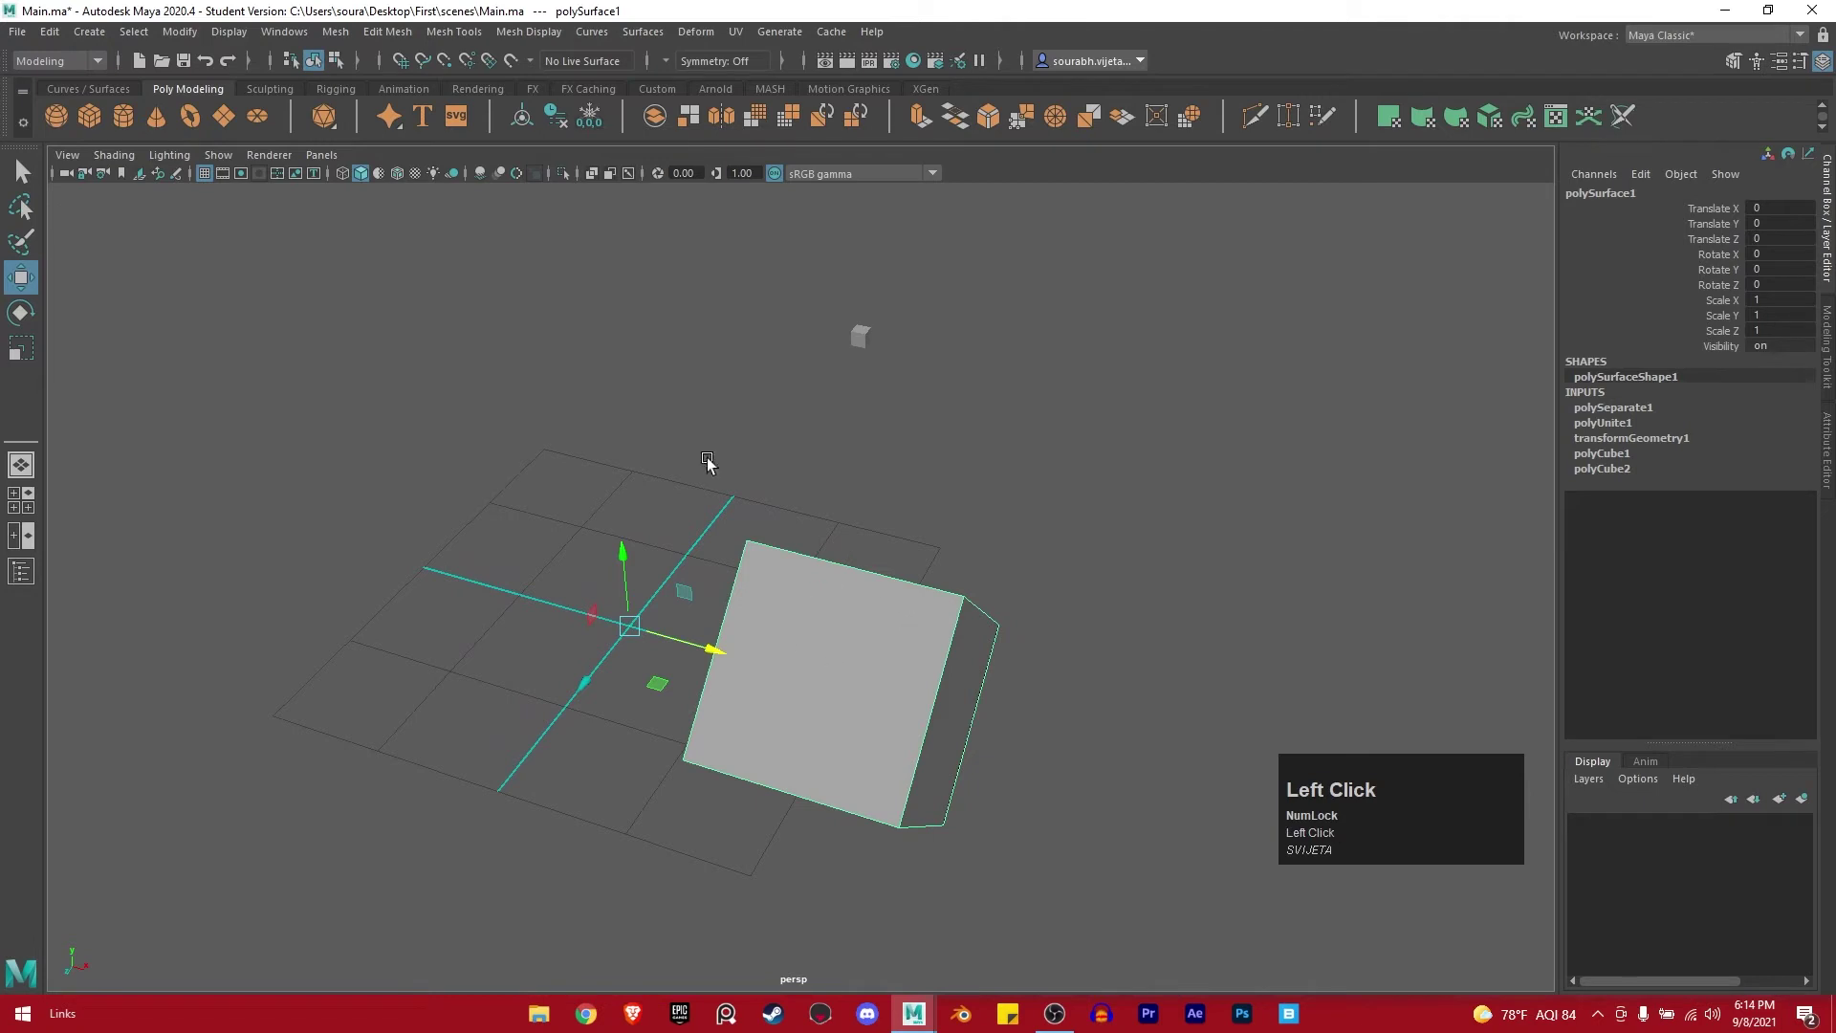
Bring up the Modify commands for polySurface1.
{"action": "left_click", "coordinate": [187, 39]}
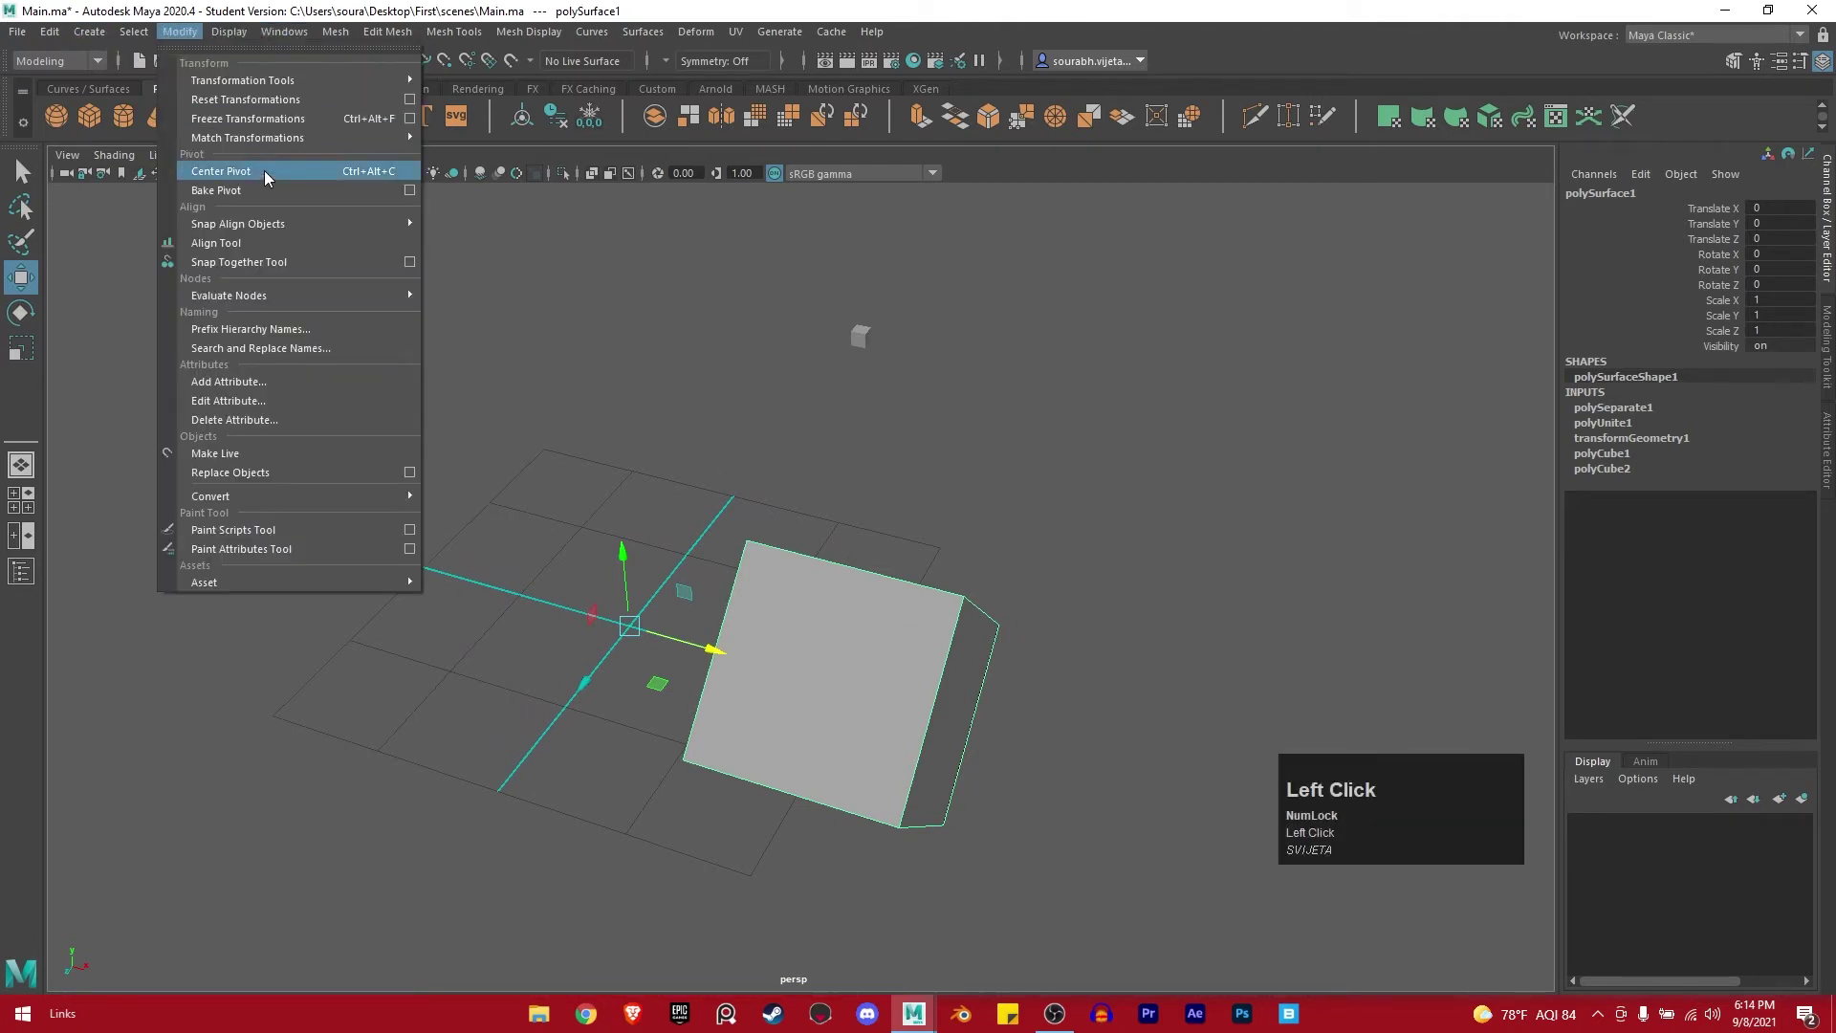
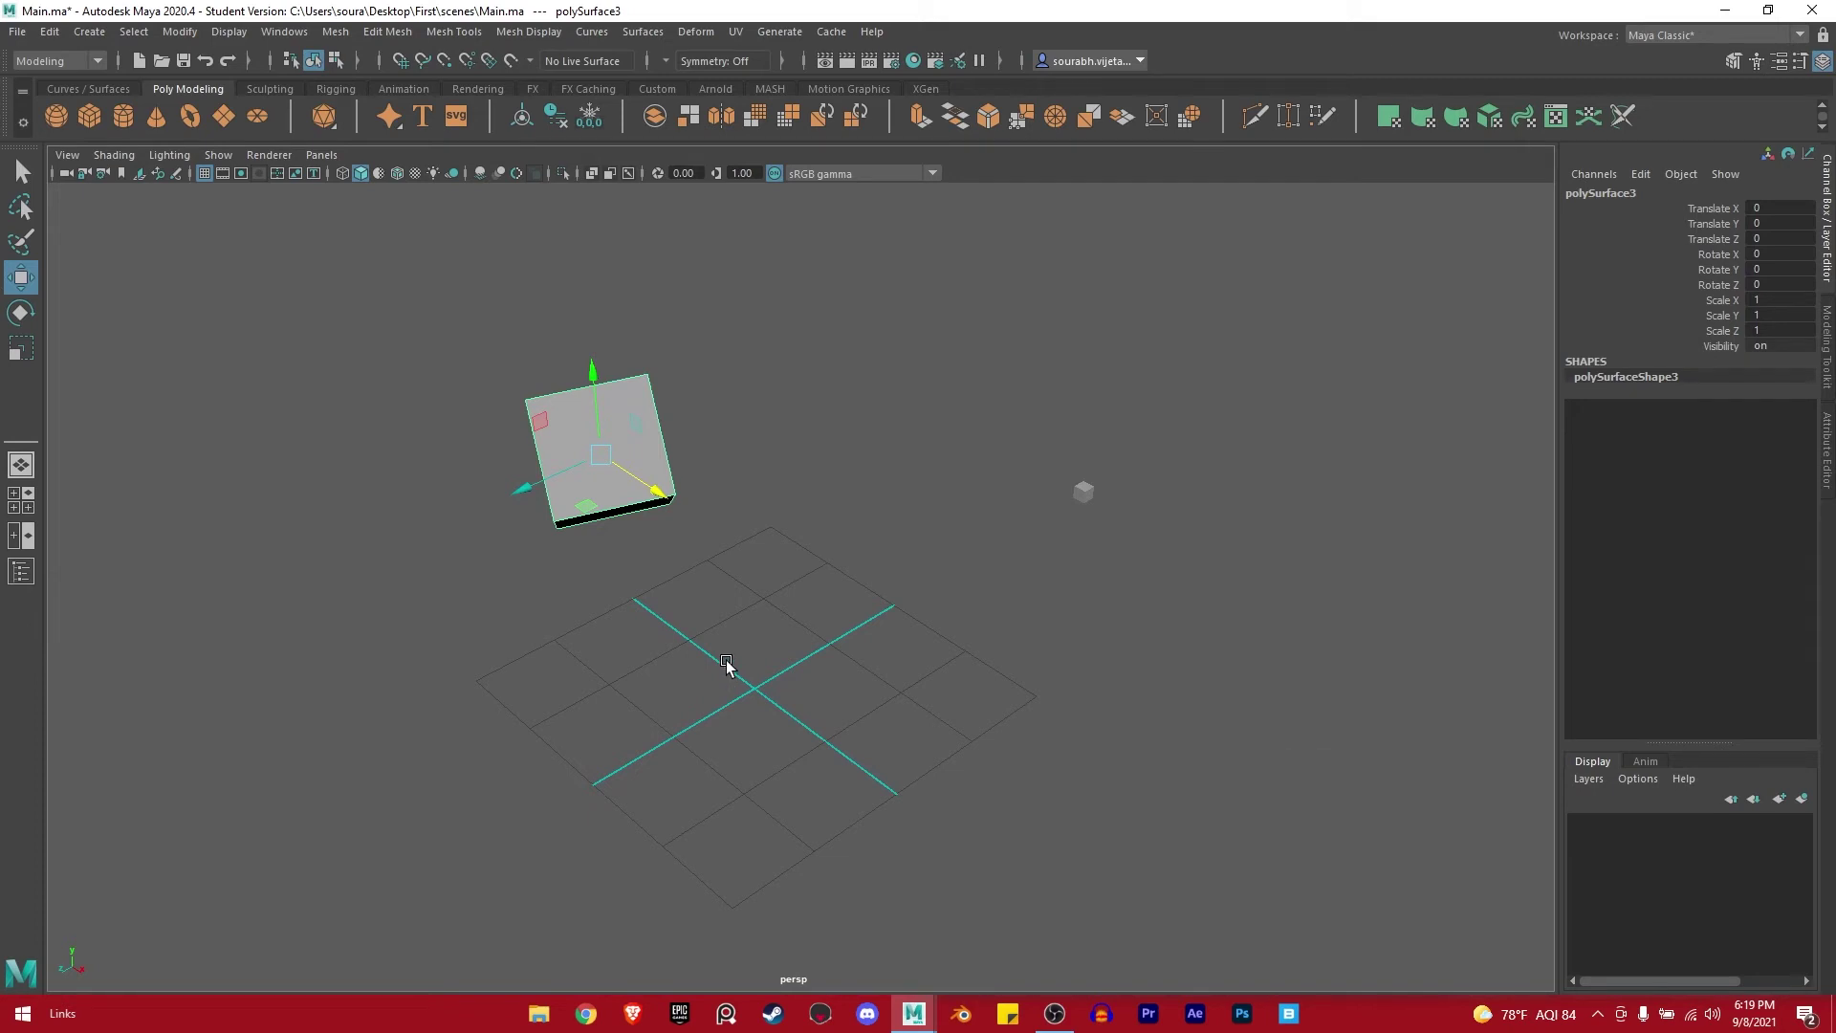
Create pCube4 at the grid origin and scale it uniformly to 13.127.
{"action": "left_click_drag", "start_coordinate": [949, 648], "coordinate": [943, 456]}
{"action": "right_click", "coordinate": [944, 455]}
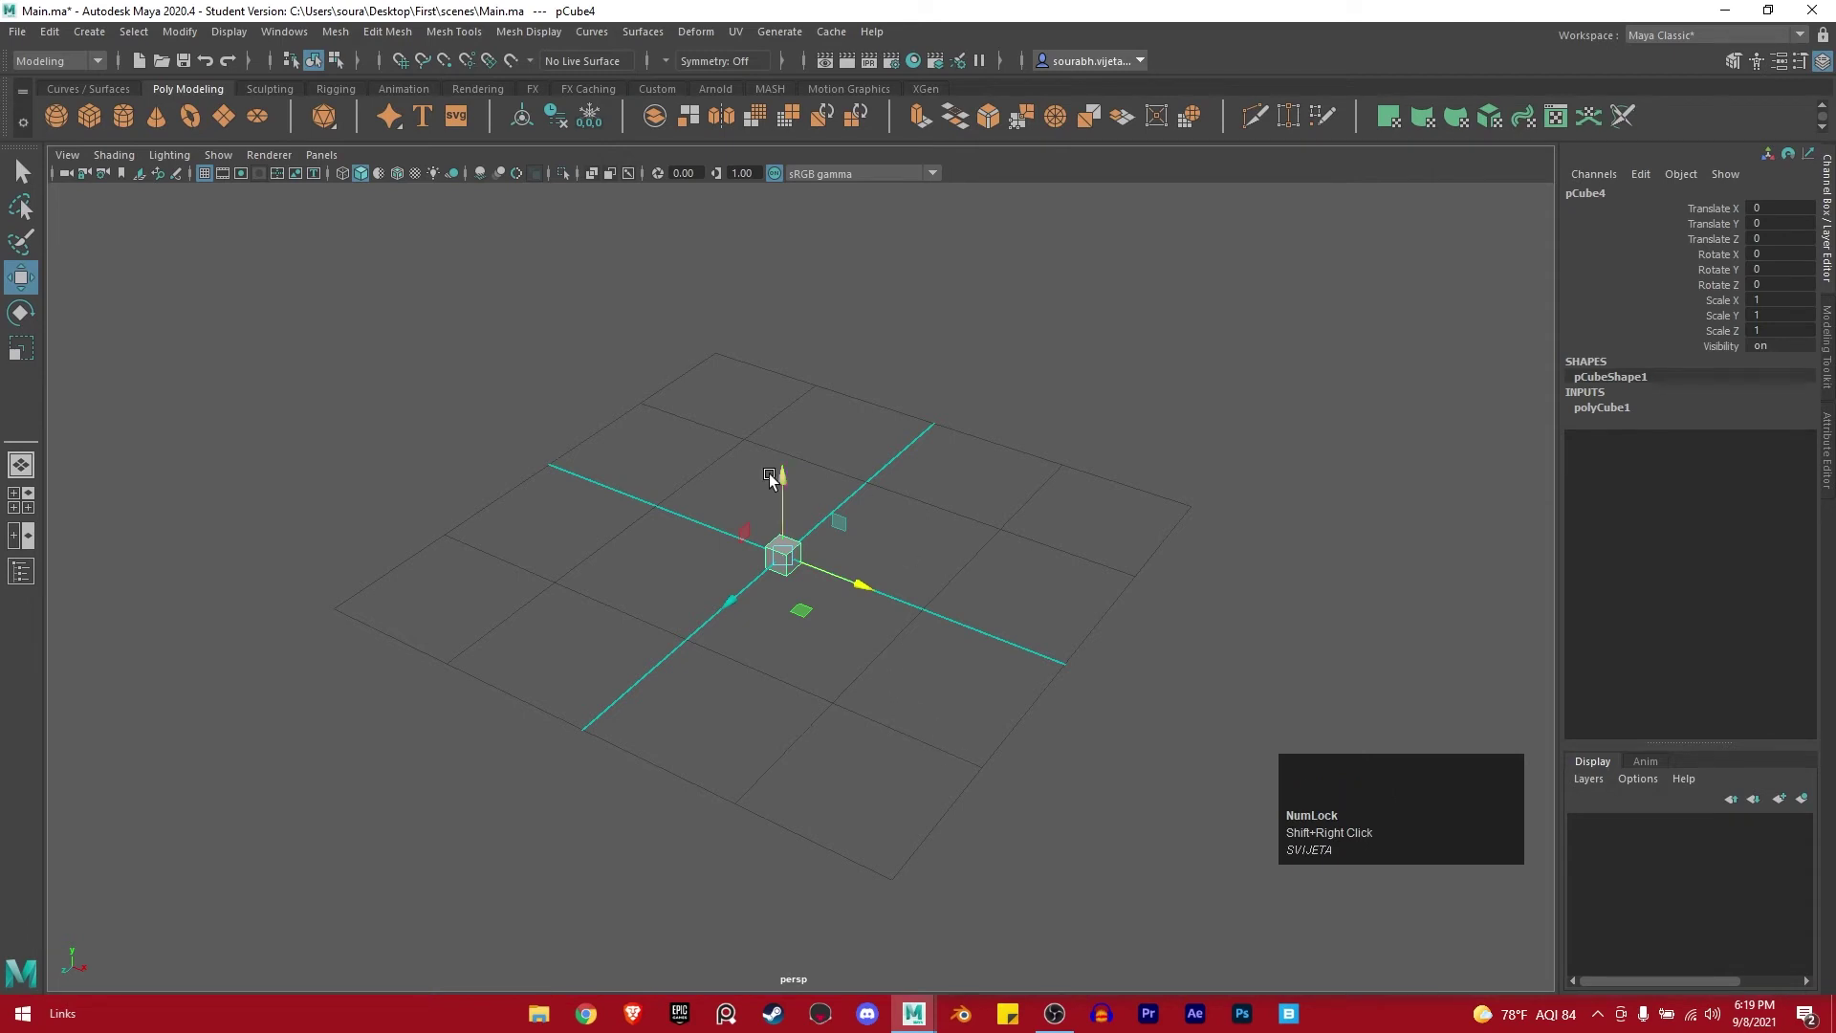
{"action": "key", "text": "r"}
{"action": "left_click_drag", "start_coordinate": [789, 564], "coordinate": [844, 622]}
{"action": "left_click", "coordinate": [844, 623]}
{"action": "key", "text": "w"}
{"action": "left_click_drag", "start_coordinate": [815, 611], "coordinate": [385, 35]}
Bring up the Edit Mesh commands and dismiss them without applying any.
{"action": "left_click", "coordinate": [385, 34]}
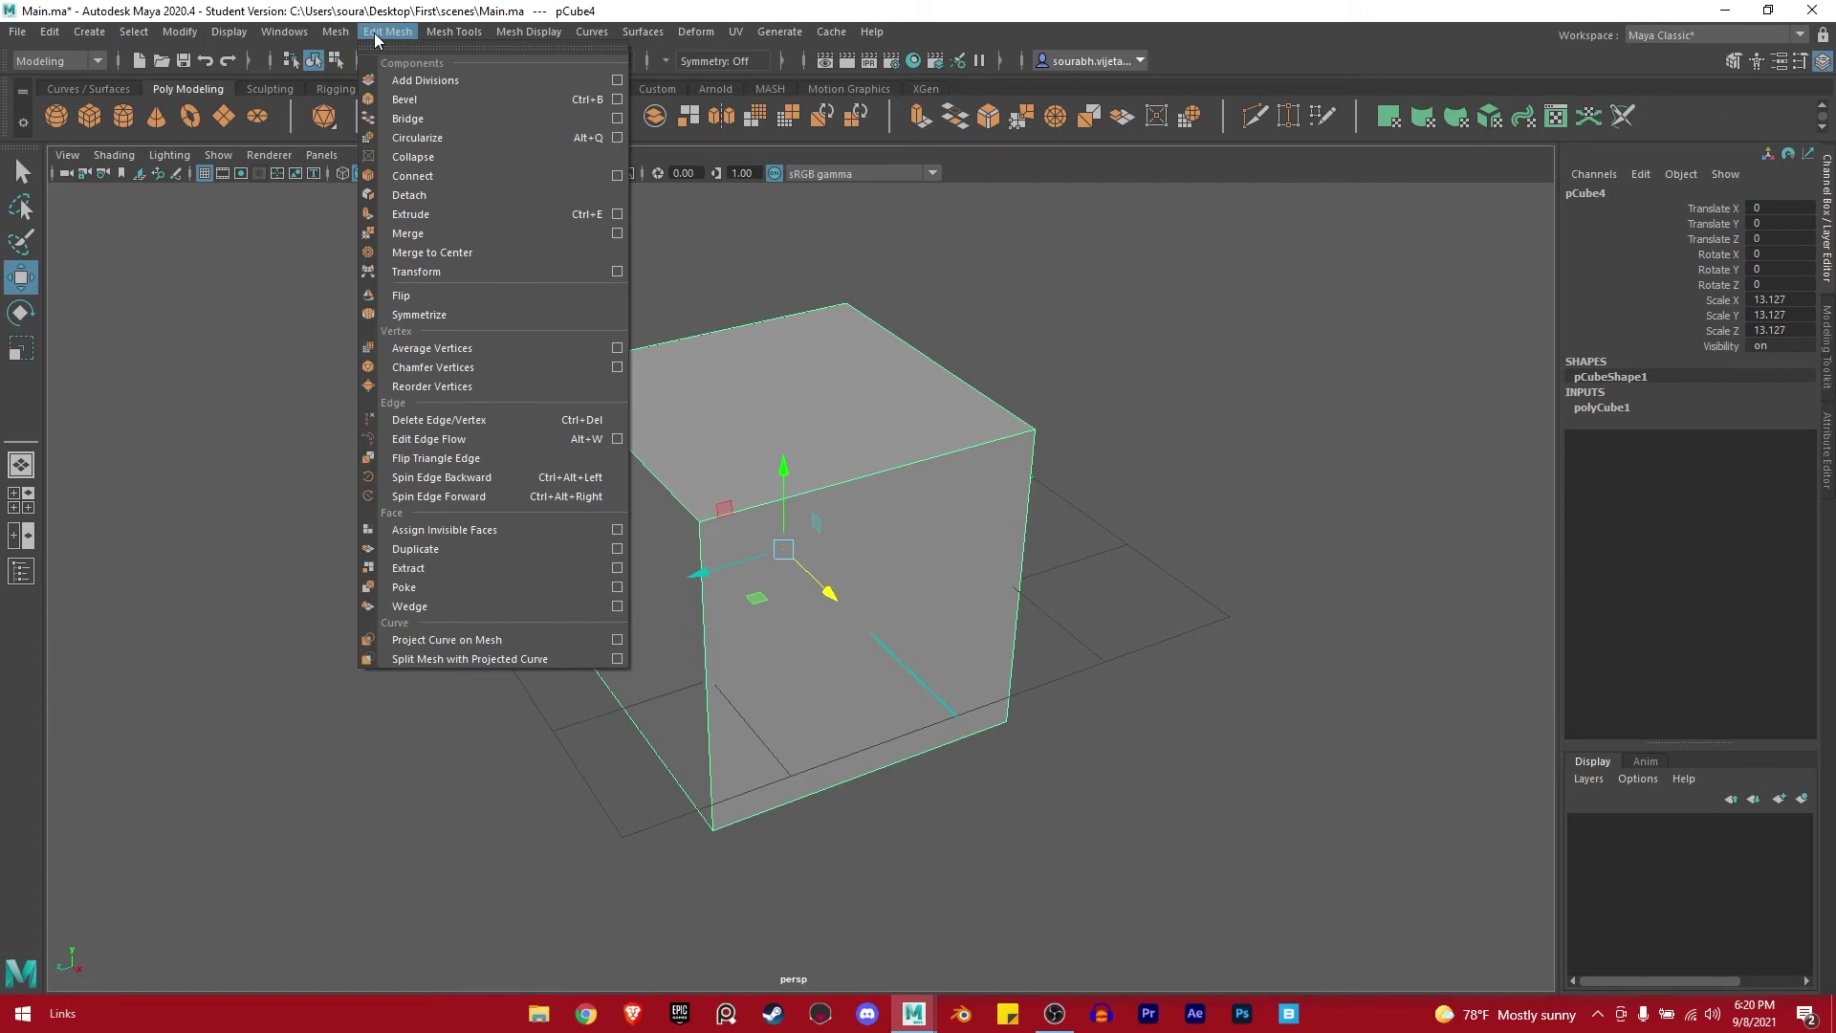
{"action": "left_click", "coordinate": [270, 443]}
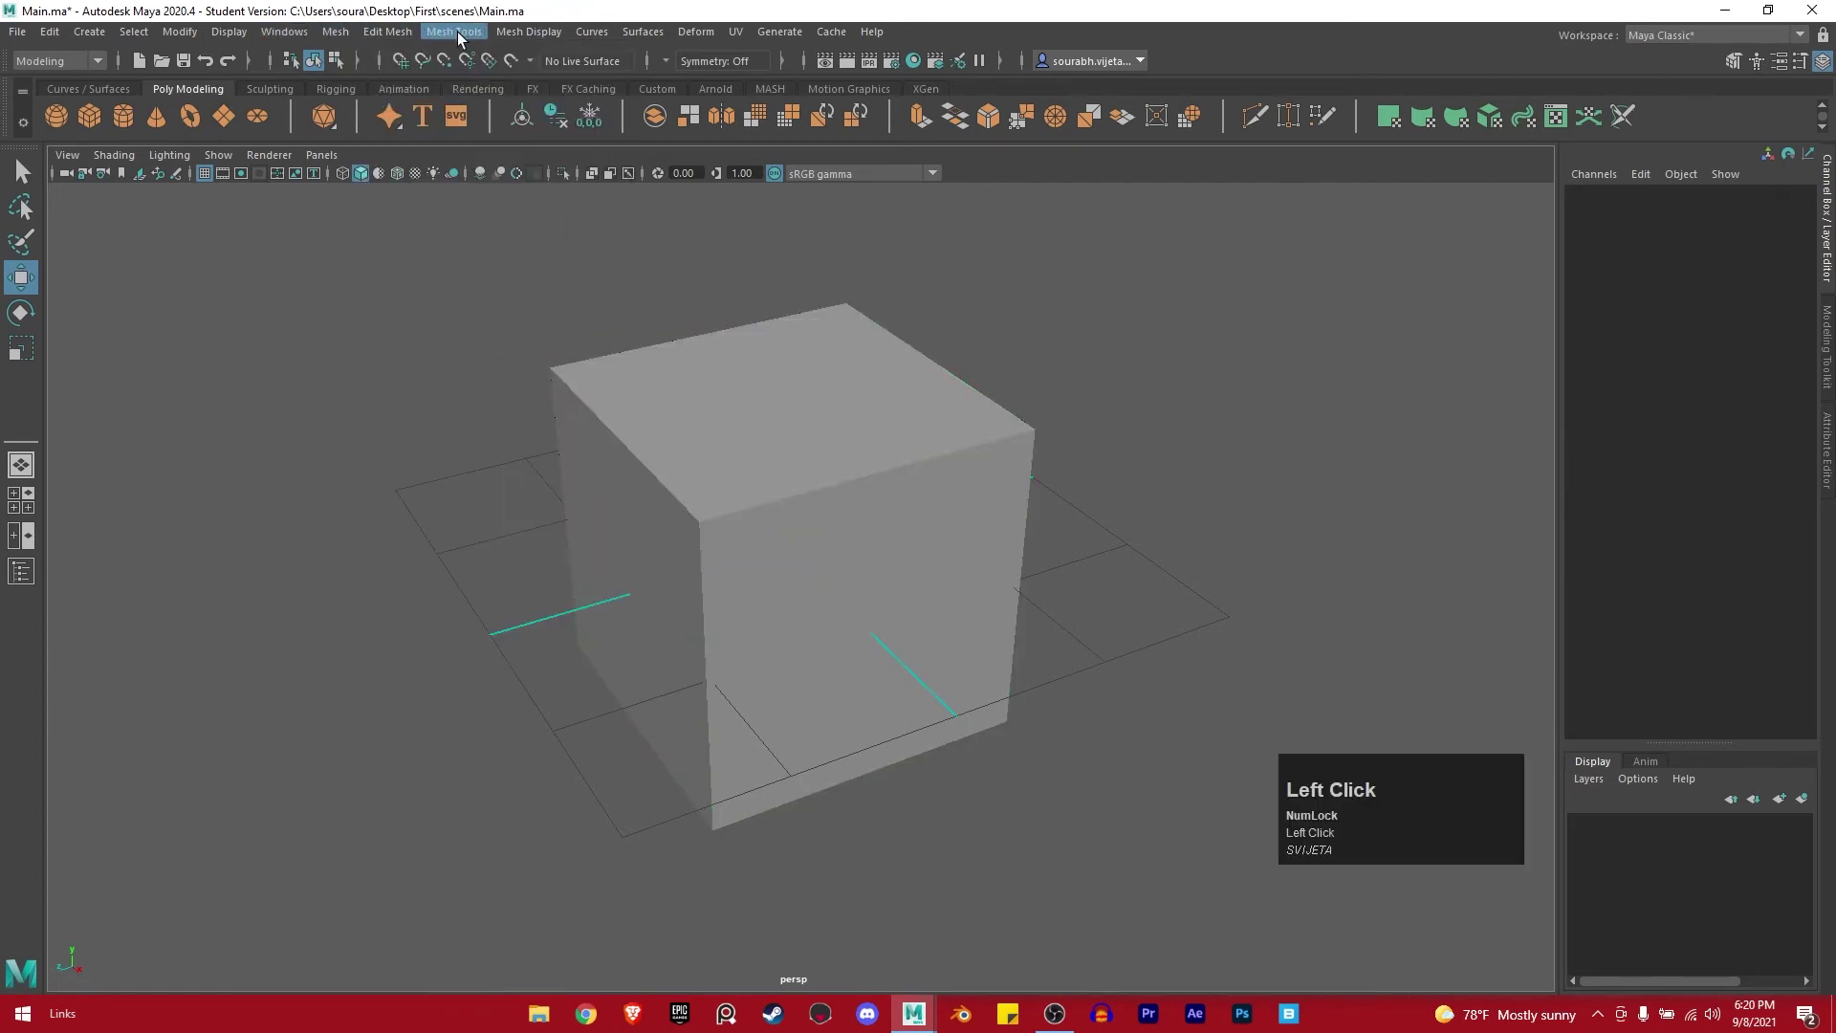
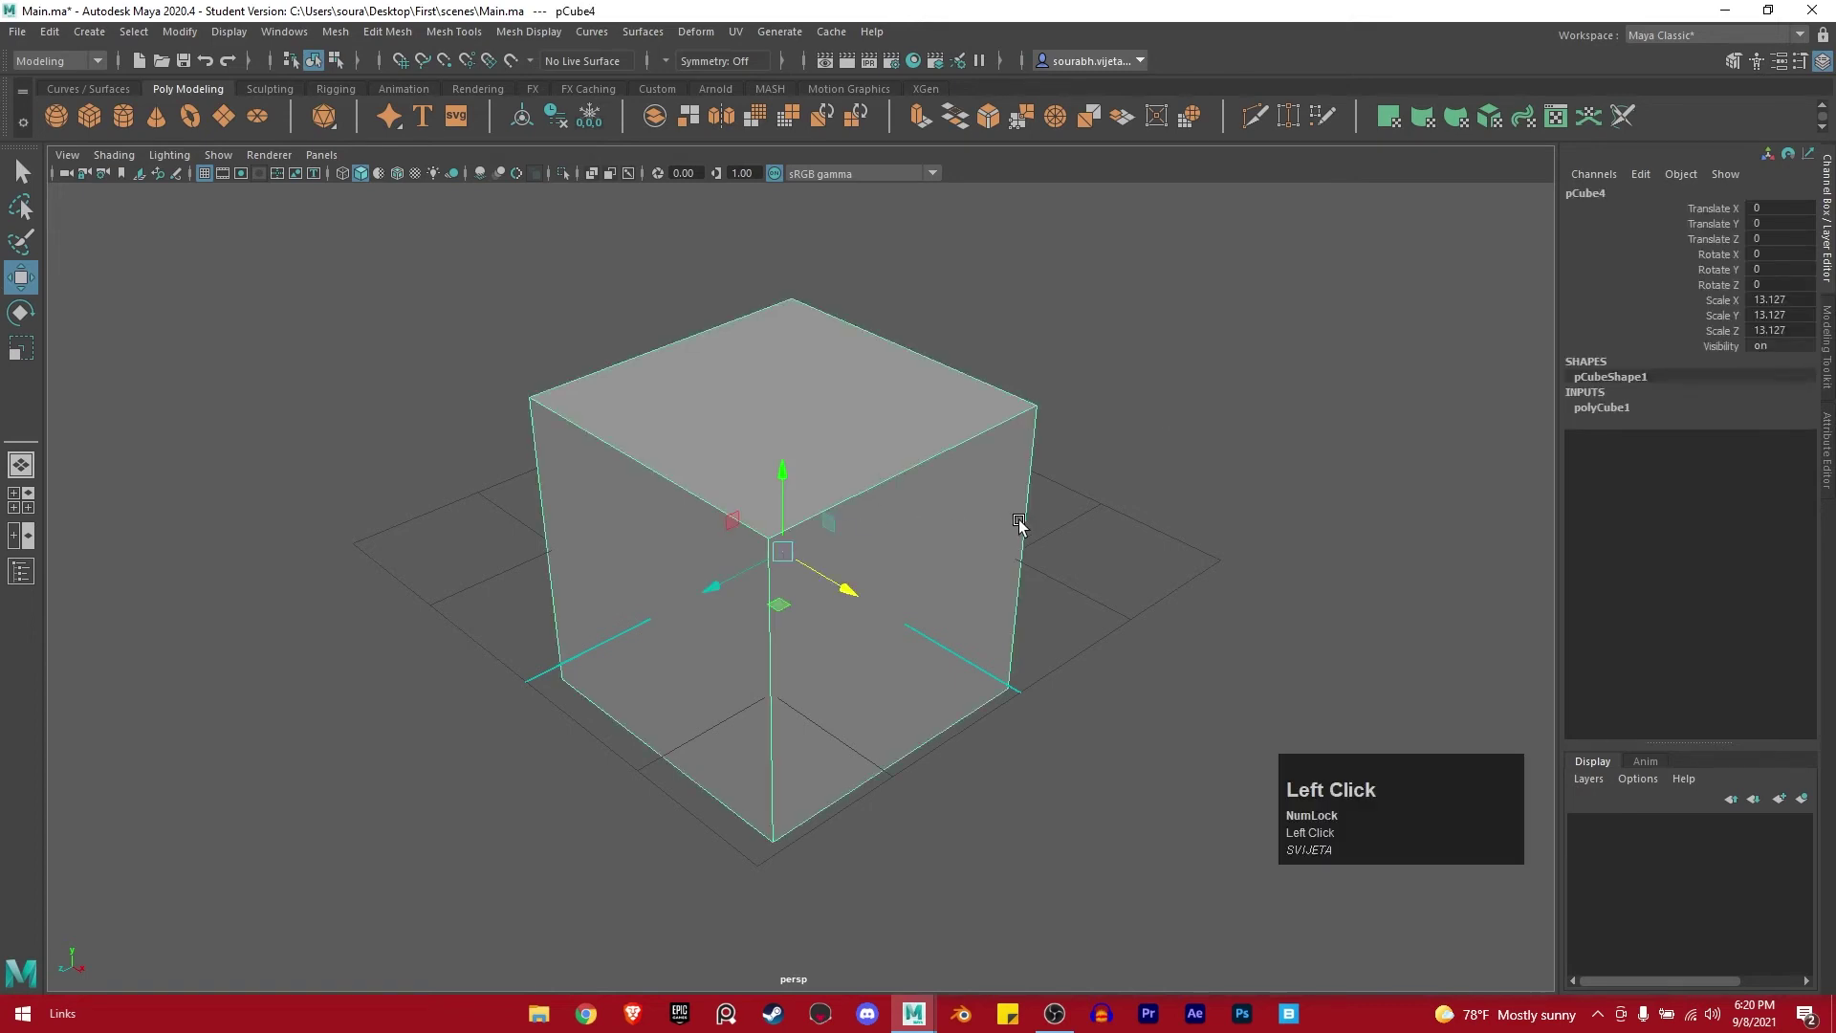
{"action": "left_click", "coordinate": [949, 527]}
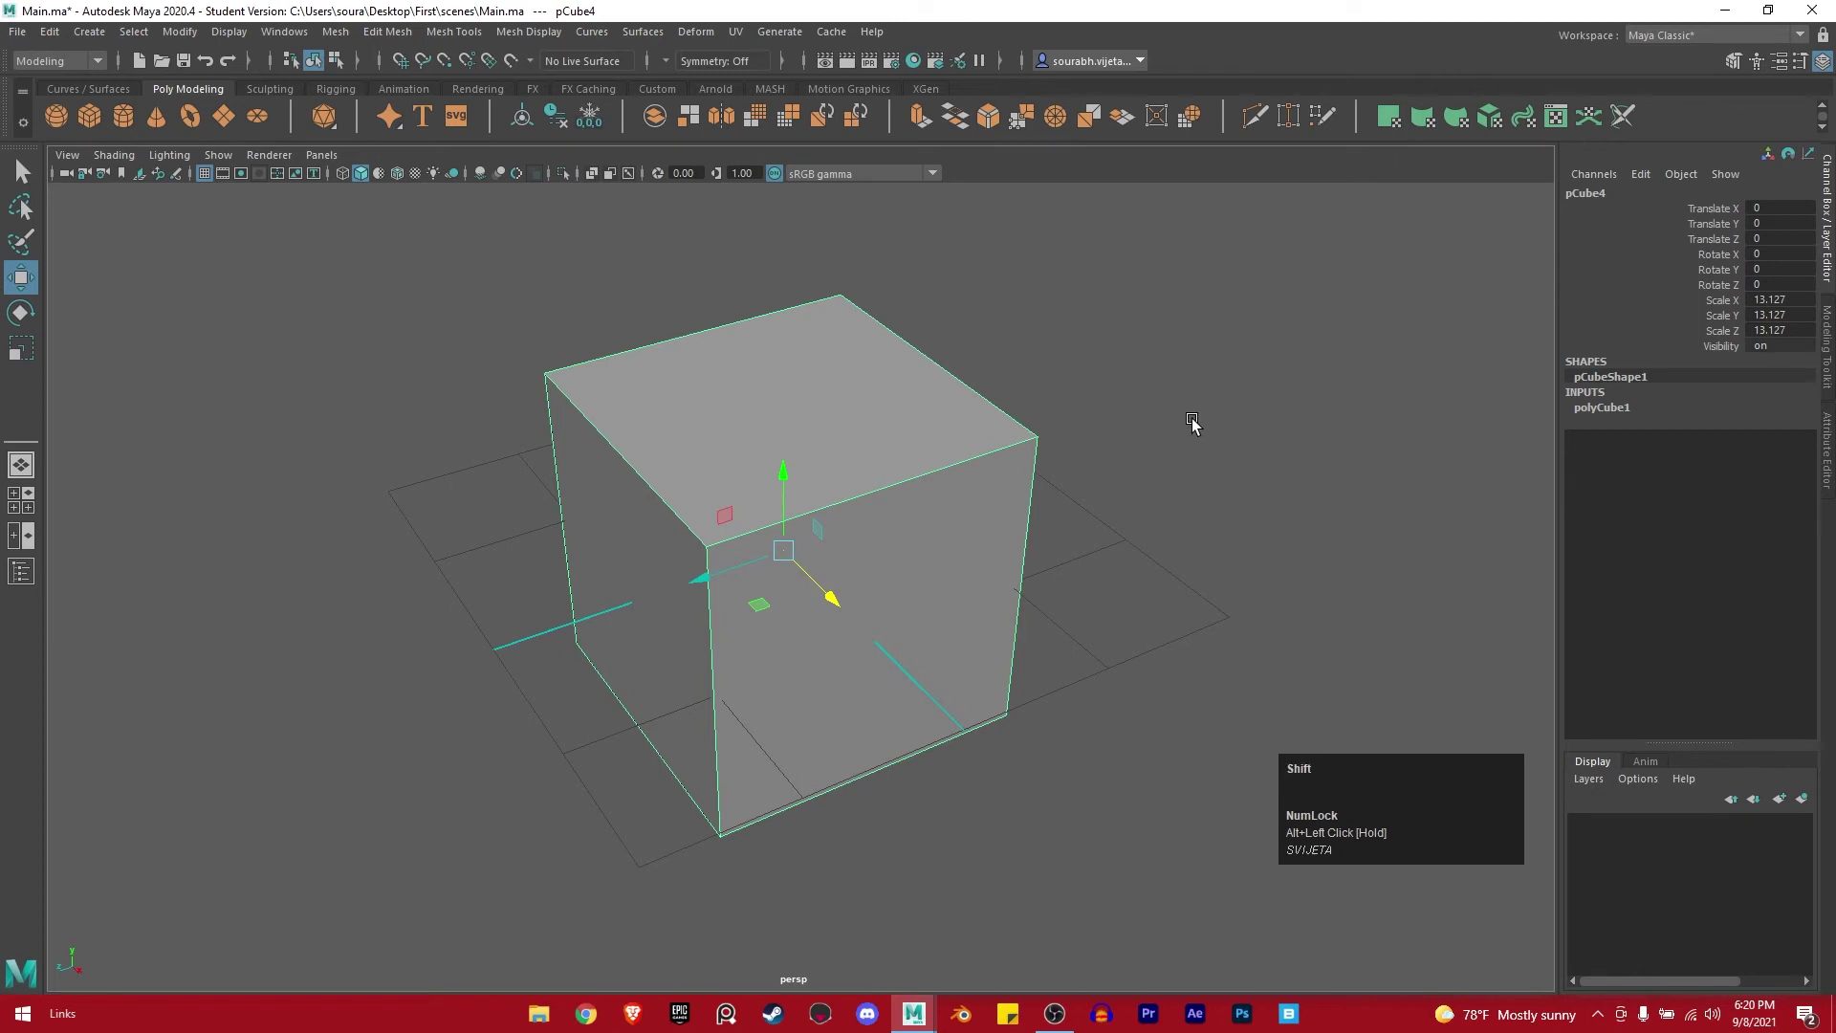
{"action": "left_click_drag", "start_coordinate": [945, 478], "coordinate": [1126, 444]}
{"action": "left_click", "coordinate": [1127, 439]}
{"action": "left_click_drag", "start_coordinate": [1127, 439], "coordinate": [1128, 439]}
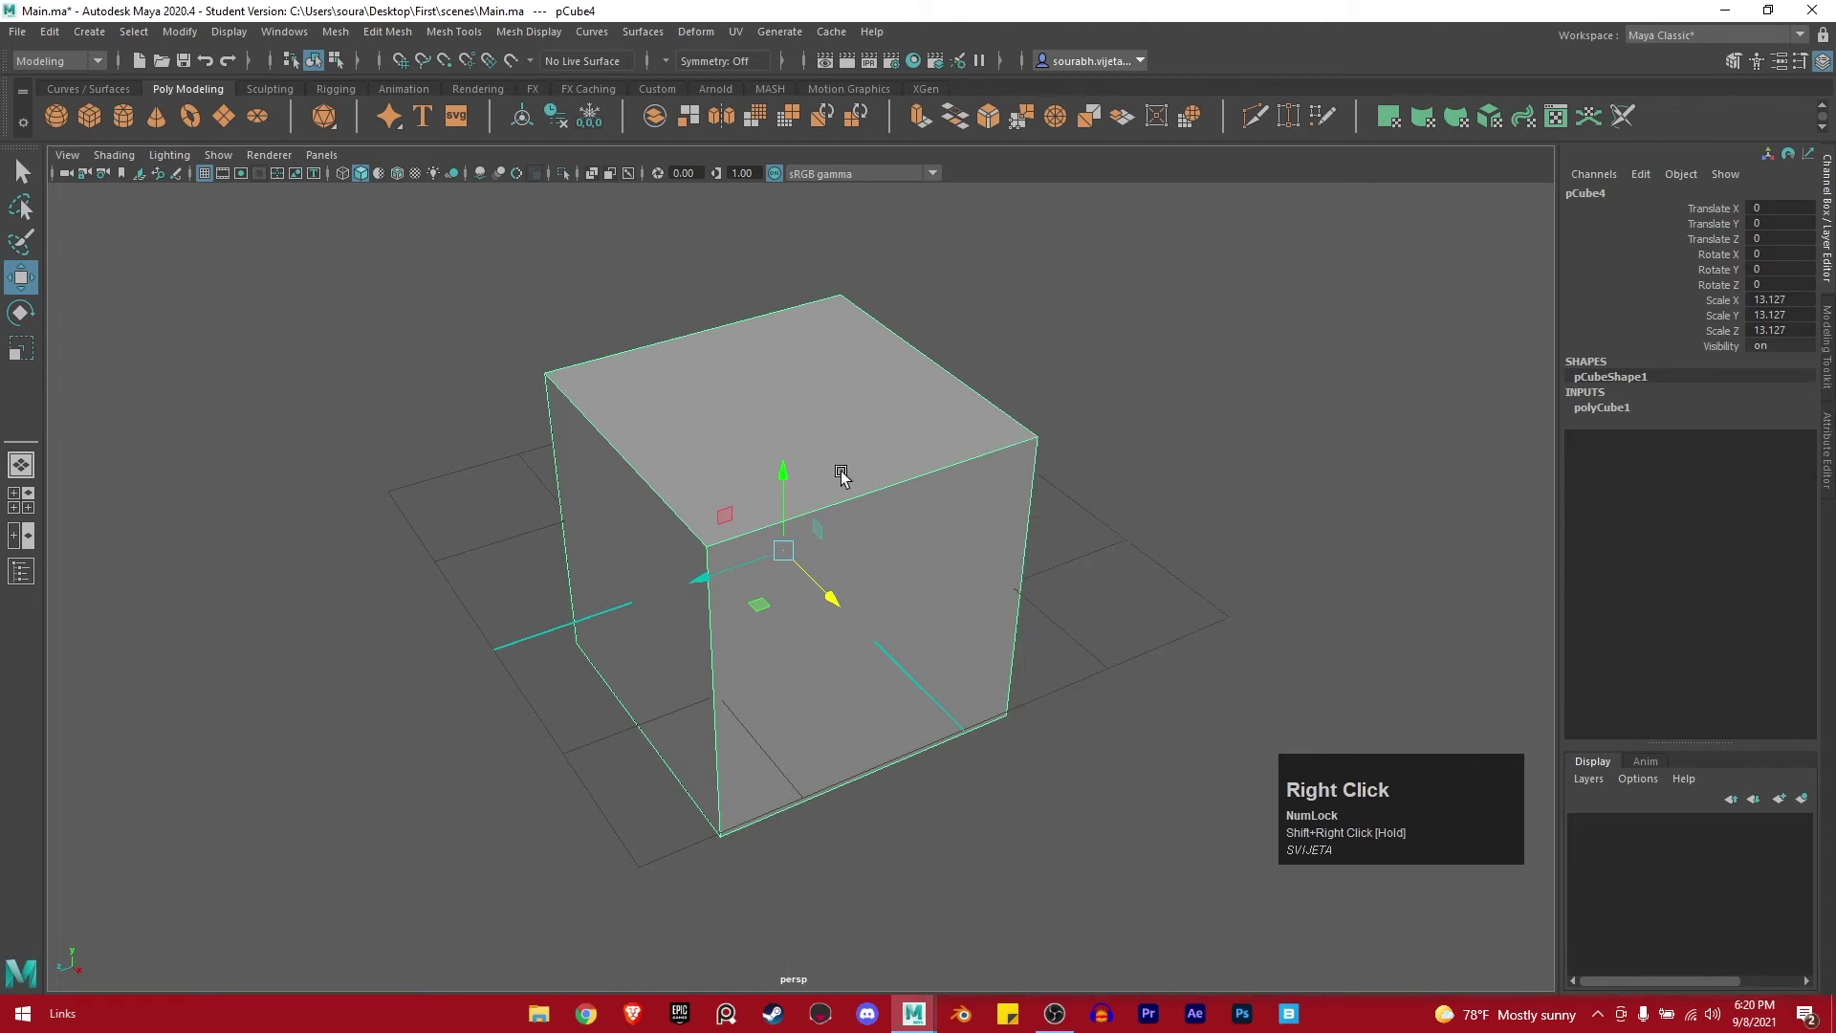
{"action": "left_click", "coordinate": [847, 476]}
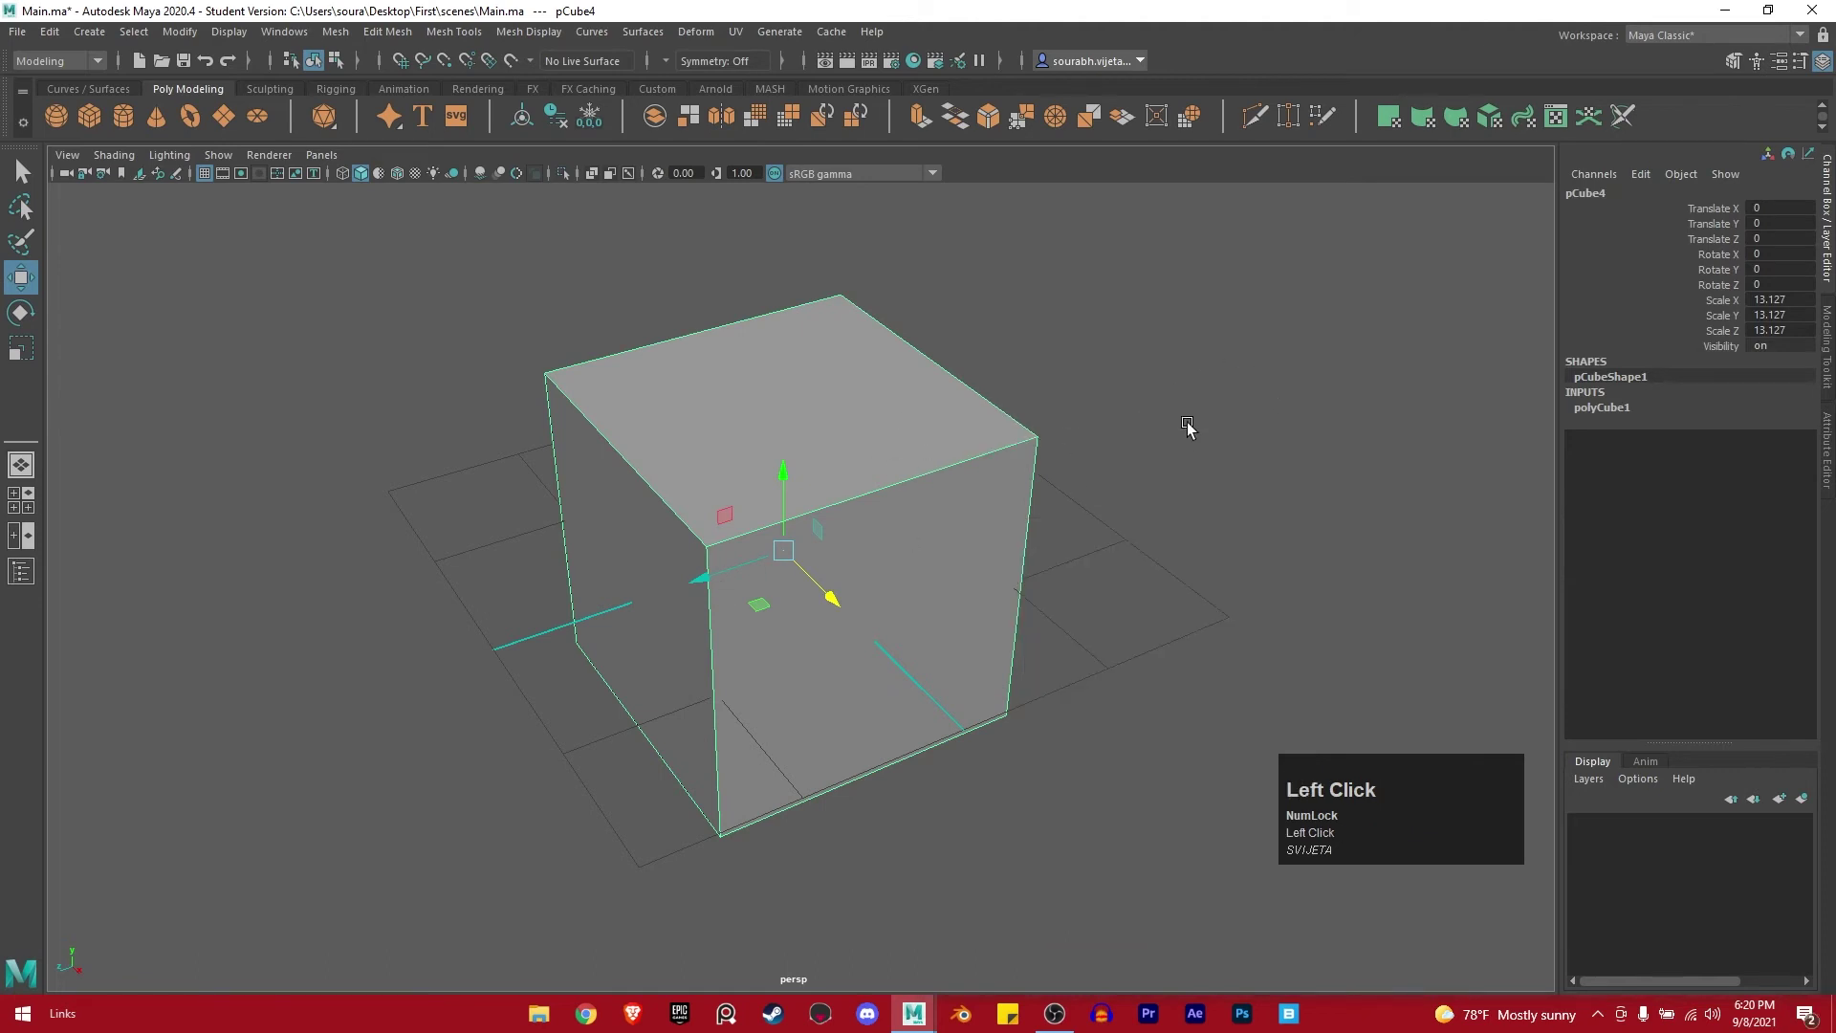
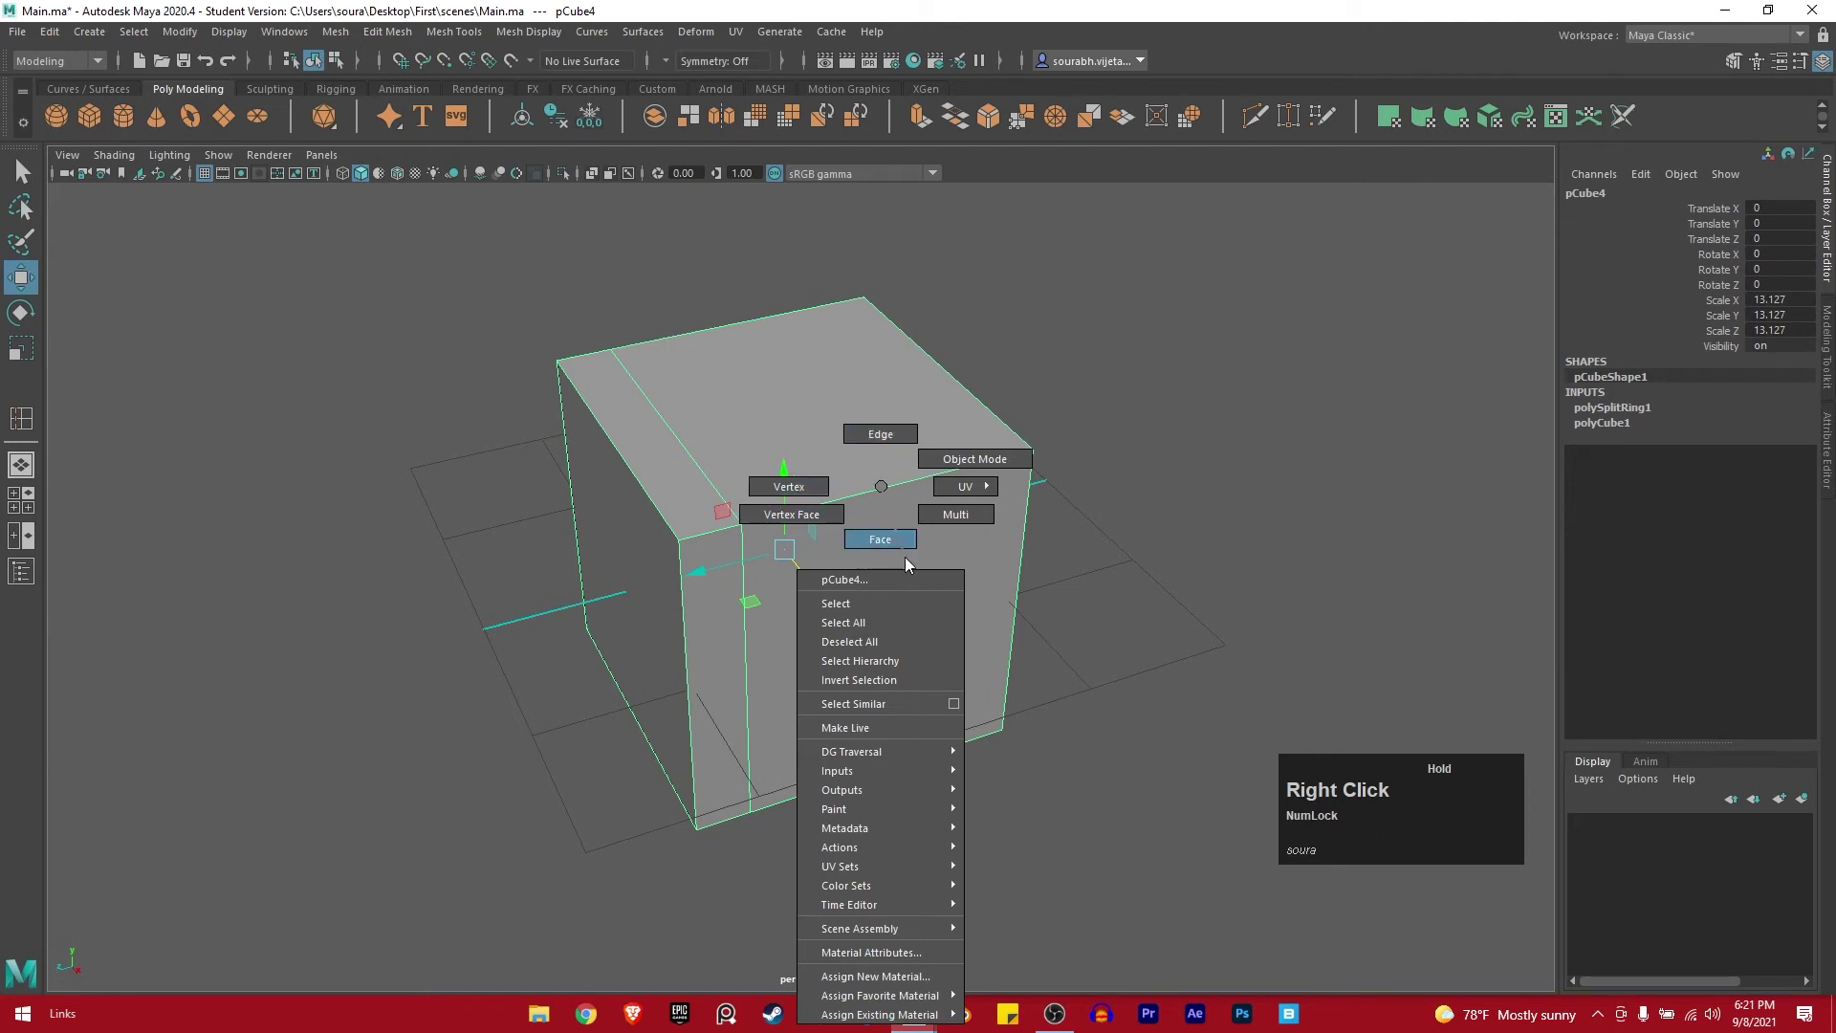
Pull edges and vertices of pCube4 into a slanted block, then select the whole block.
{"action": "left_click_drag", "start_coordinate": [941, 367], "coordinate": [1024, 455]}
{"action": "left_click_drag", "start_coordinate": [1025, 459], "coordinate": [688, 547]}
{"action": "left_click_drag", "start_coordinate": [687, 547], "coordinate": [1003, 515]}
{"action": "left_click_drag", "start_coordinate": [1004, 519], "coordinate": [817, 402]}
{"action": "left_click_drag", "start_coordinate": [818, 401], "coordinate": [868, 615]}
{"action": "left_click_drag", "start_coordinate": [868, 616], "coordinate": [1027, 508]}
{"action": "left_click", "coordinate": [888, 524]}
{"action": "left_click", "coordinate": [985, 528]}
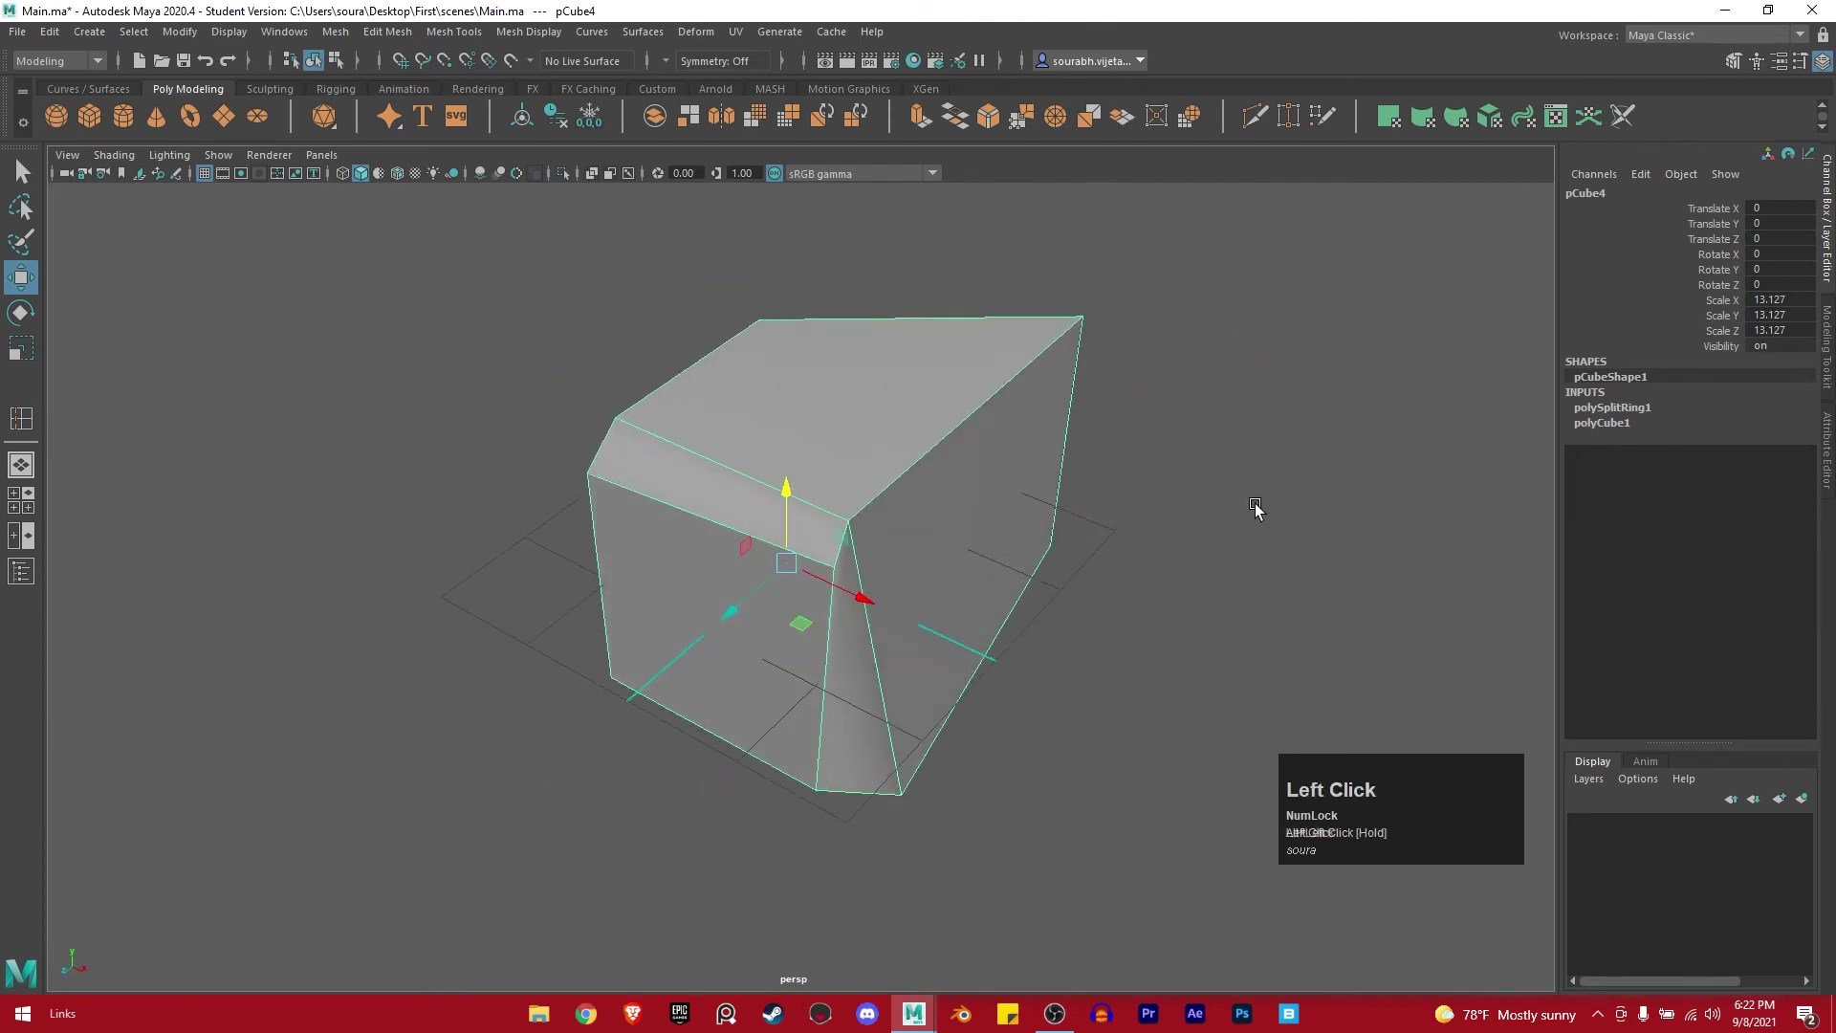
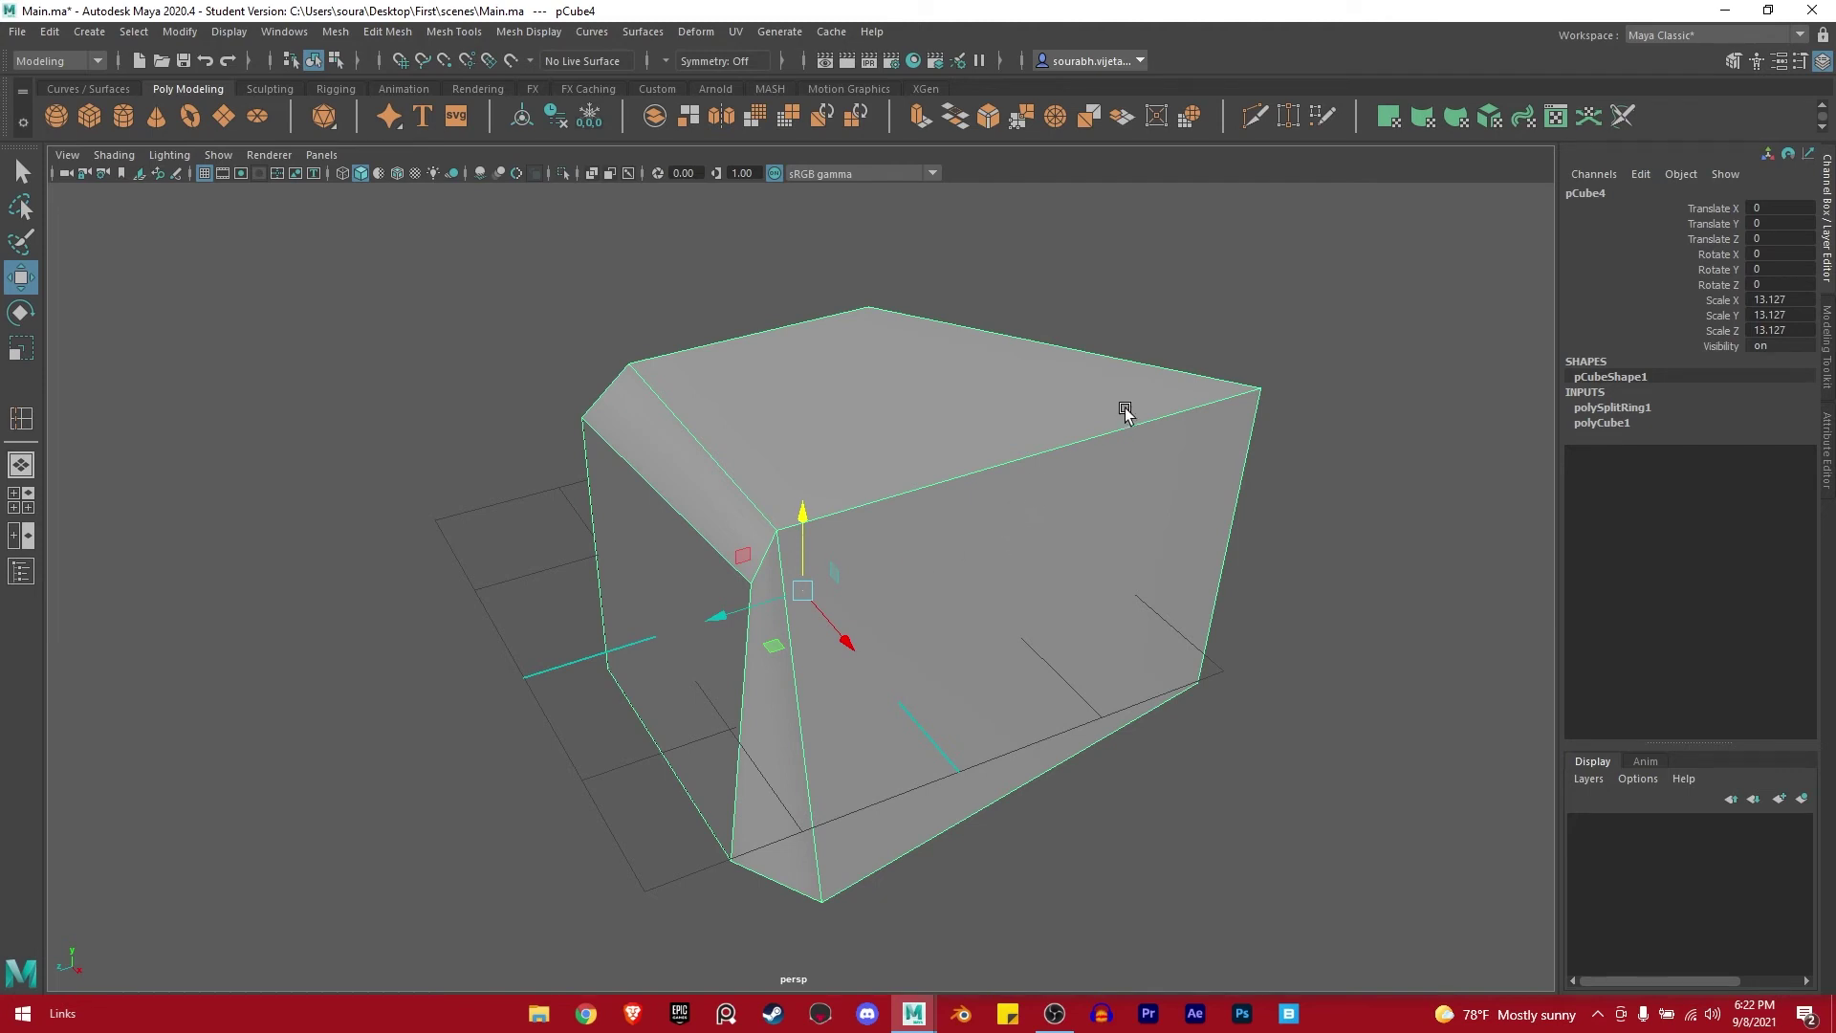
Pull a vertex to facet the block into a rock shape and delete its construction history.
{"action": "right_click", "coordinate": [1301, 307]}
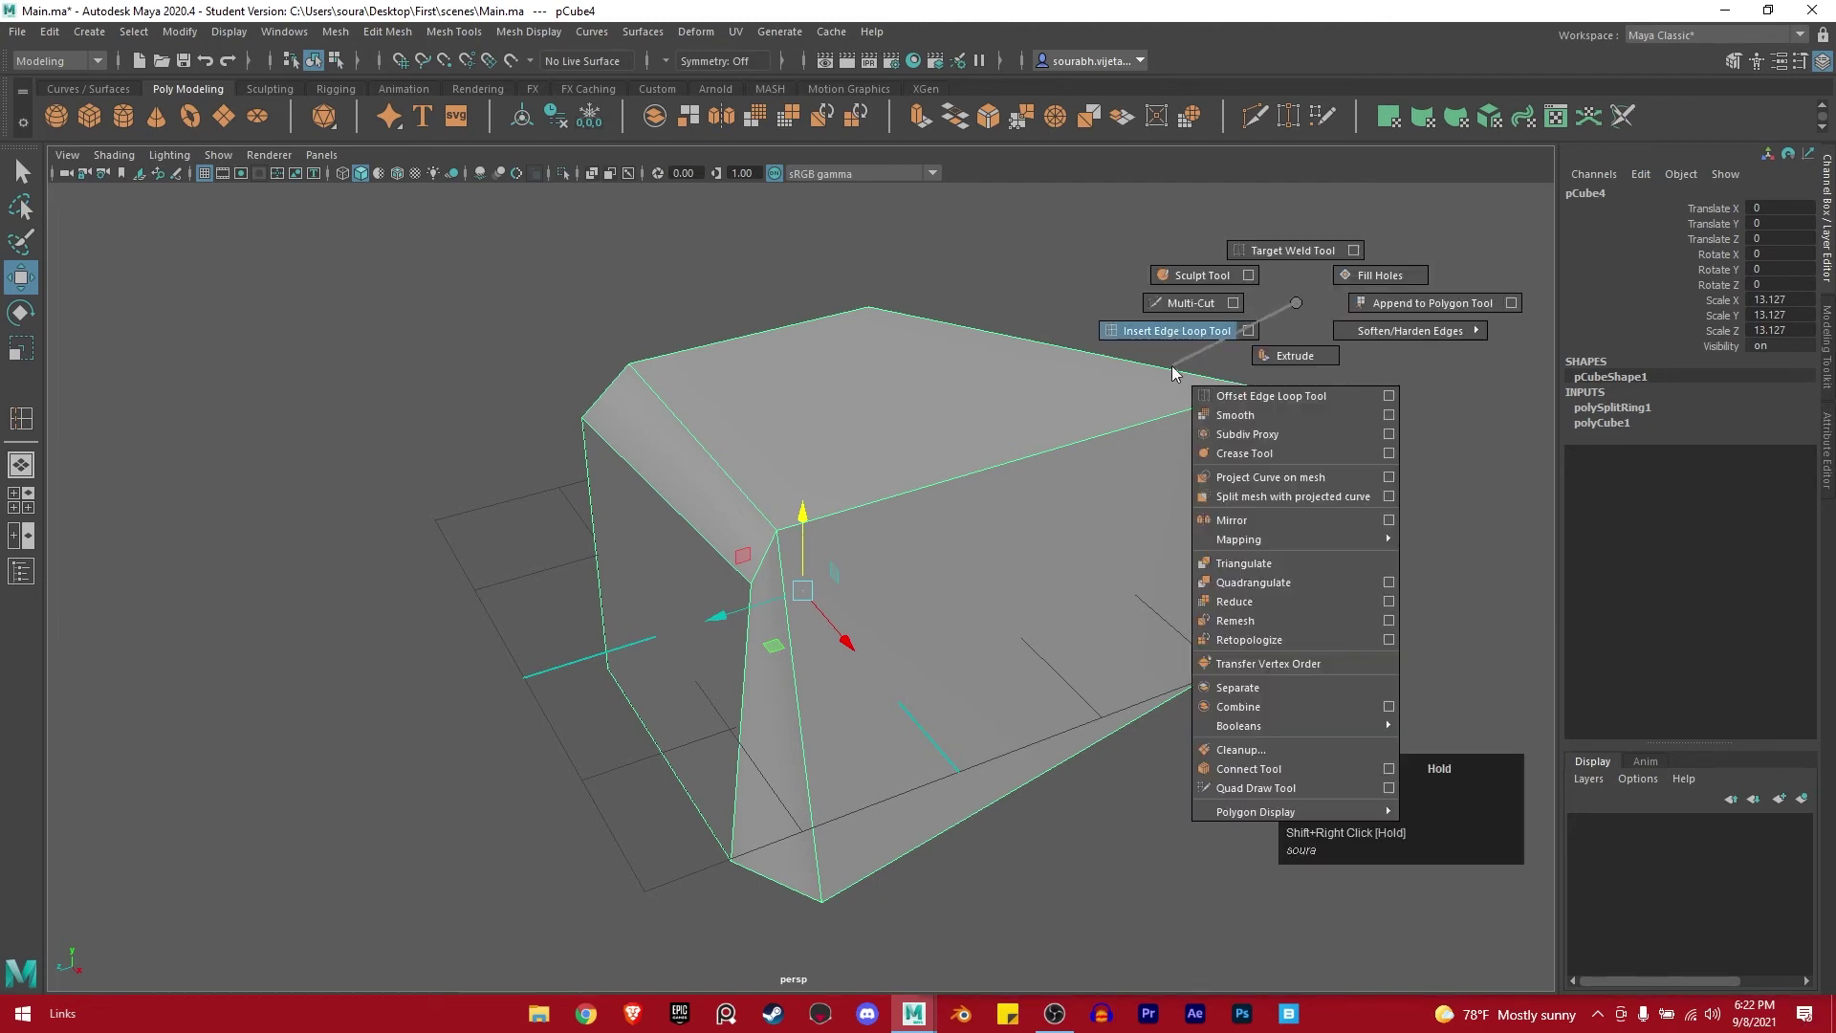
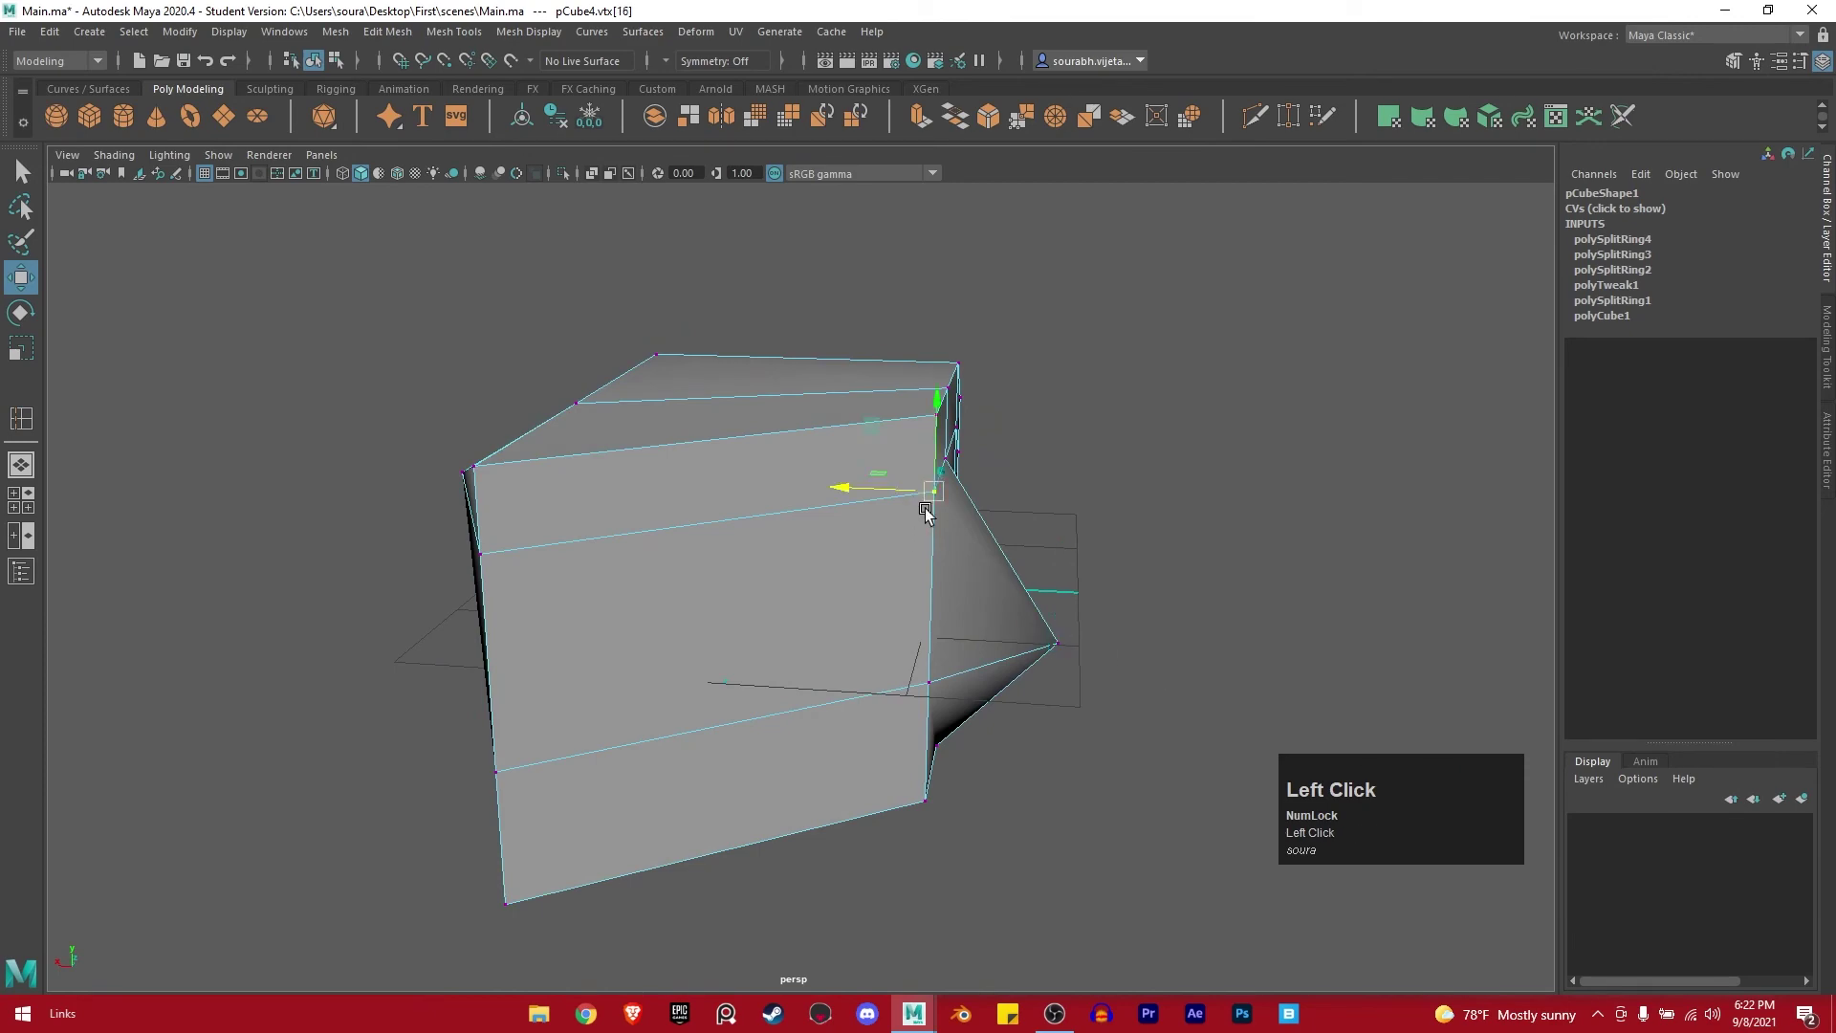
{"action": "left_click", "coordinate": [969, 535]}
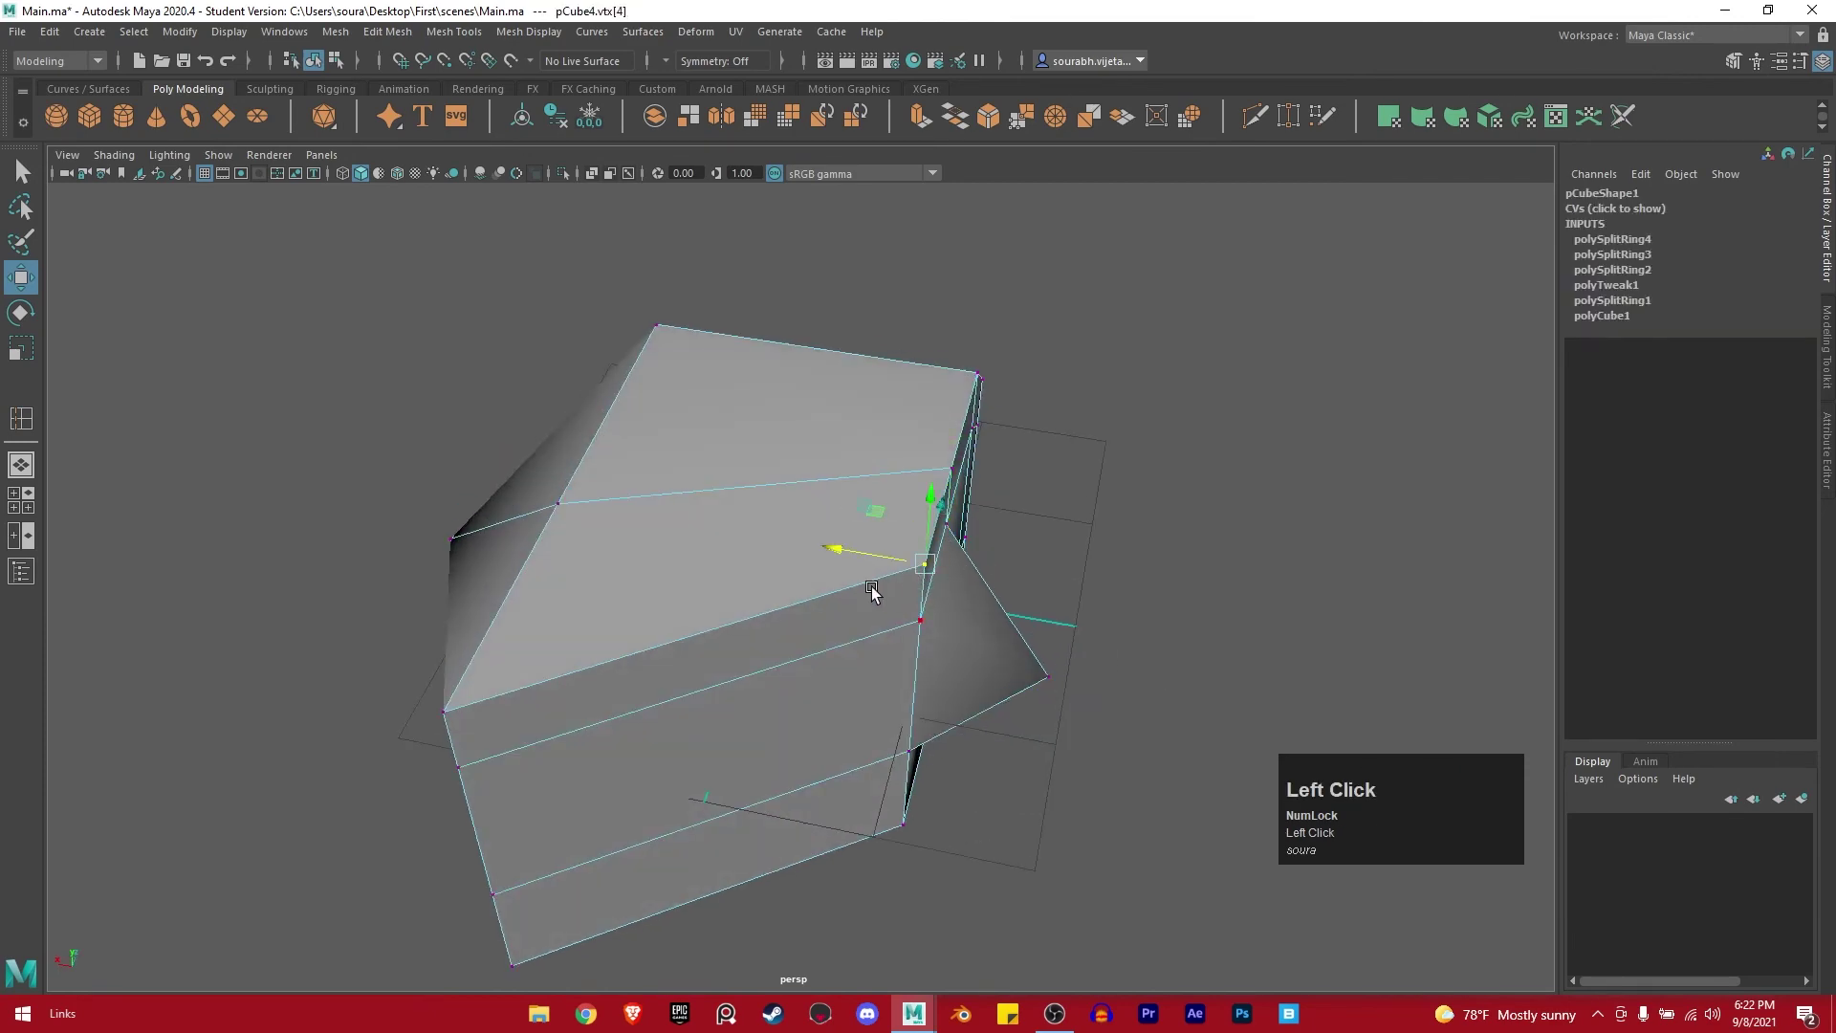
{"action": "left_click_drag", "start_coordinate": [815, 645], "coordinate": [889, 610]}
{"action": "right_click", "coordinate": [888, 610]}
{"action": "left_click_drag", "start_coordinate": [1267, 374], "coordinate": [905, 574]}
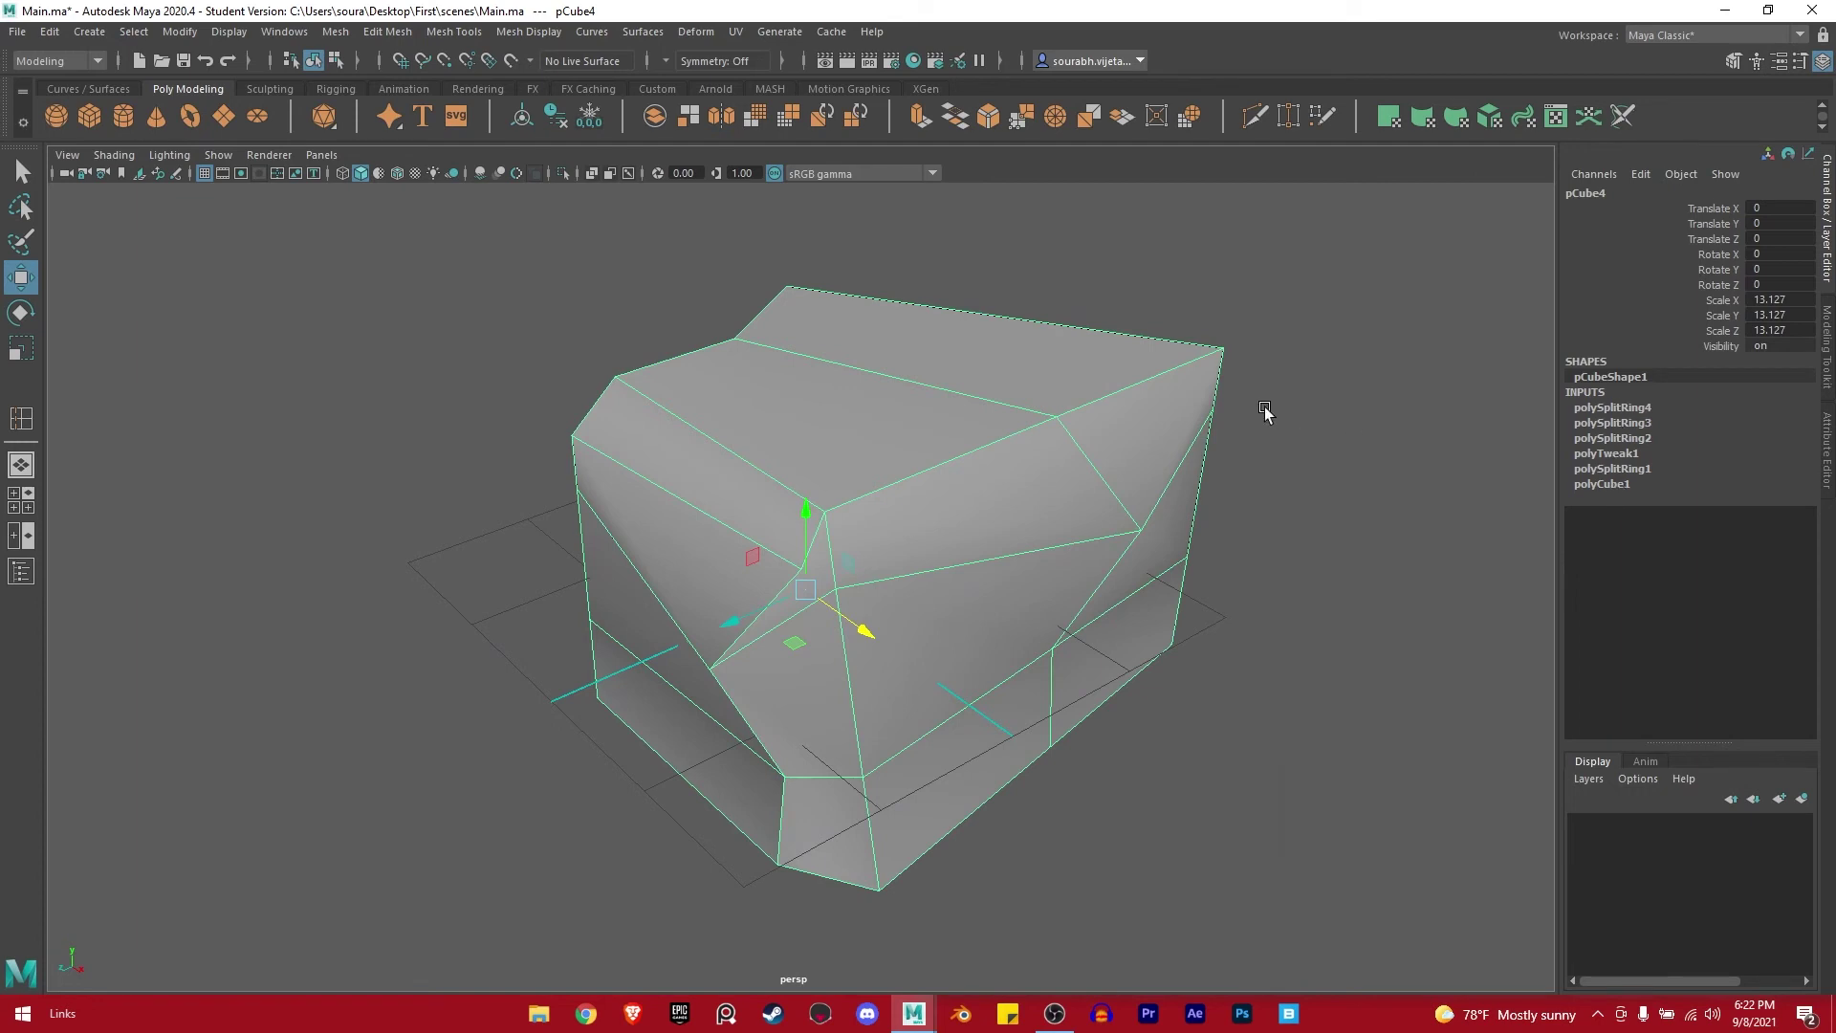
{"action": "key", "text": "ctrl+alt+d"}
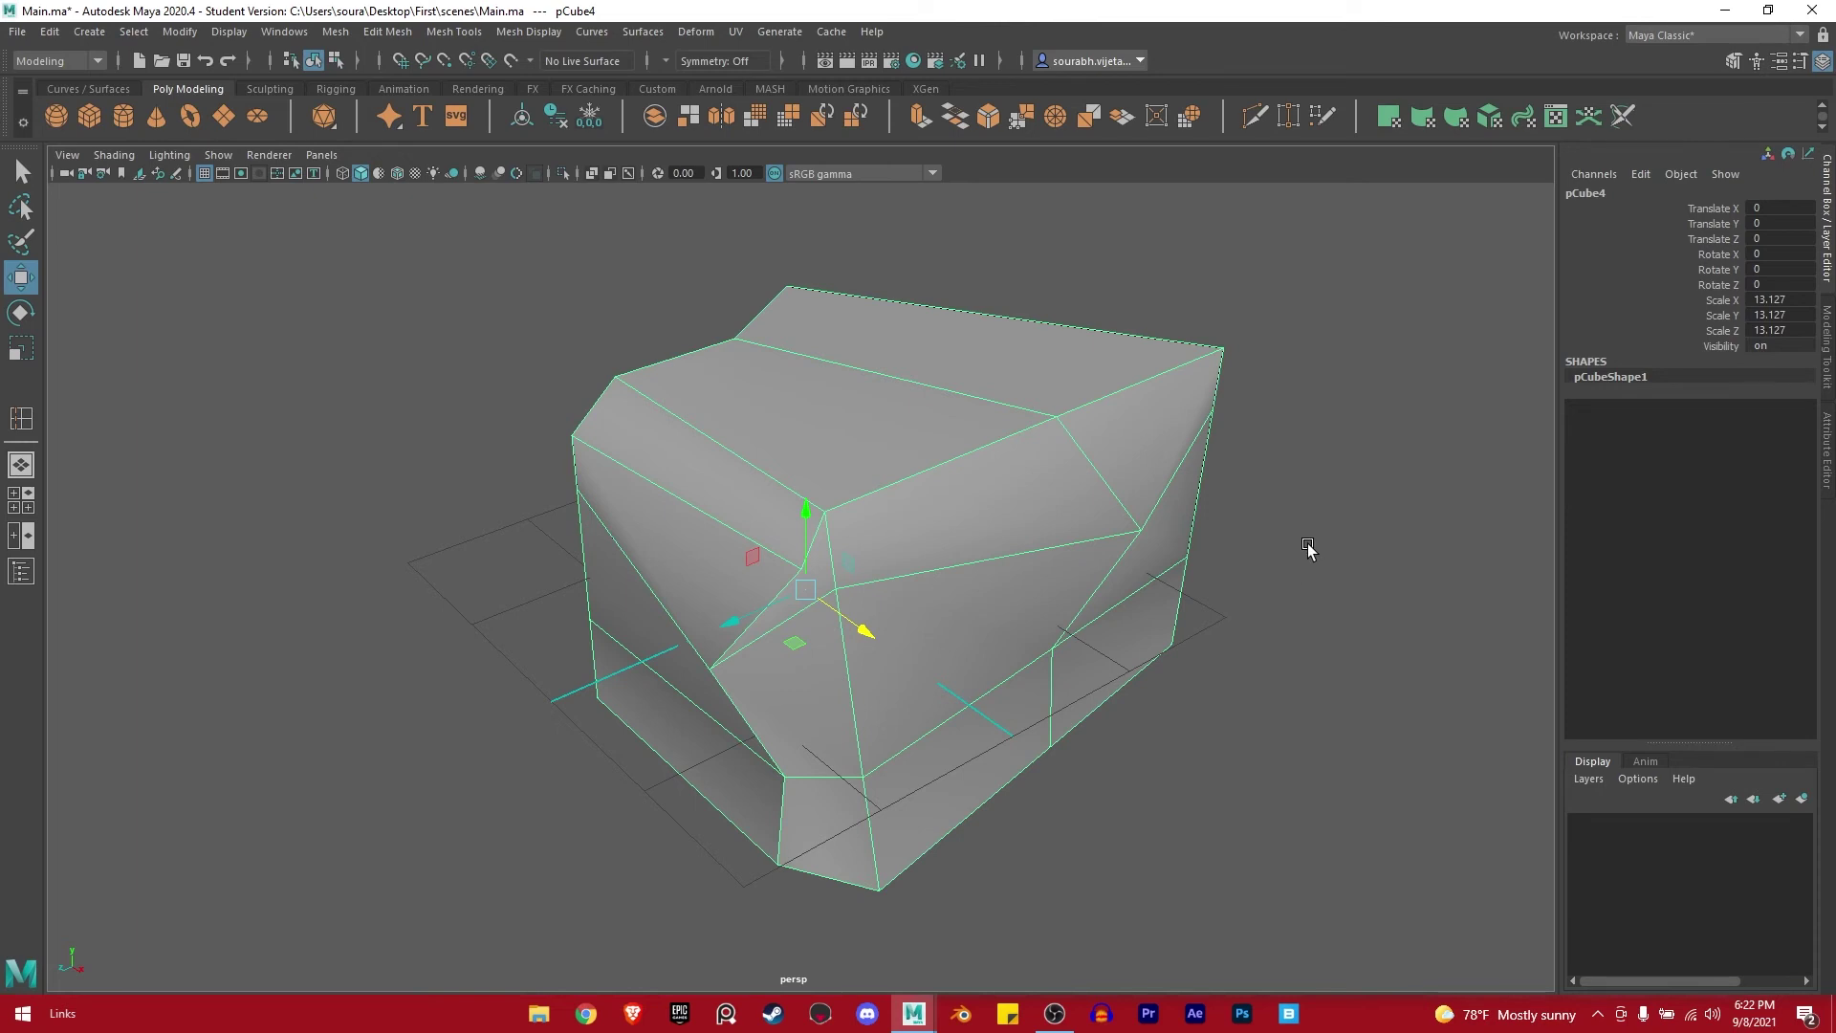
Select and delete the faceted block, leaving an empty grid.
{"action": "left_click", "coordinate": [1314, 548]}
{"action": "left_click_drag", "start_coordinate": [1065, 588], "coordinate": [1120, 560]}
{"action": "right_click", "coordinate": [1120, 559]}
{"action": "left_click", "coordinate": [797, 566]}
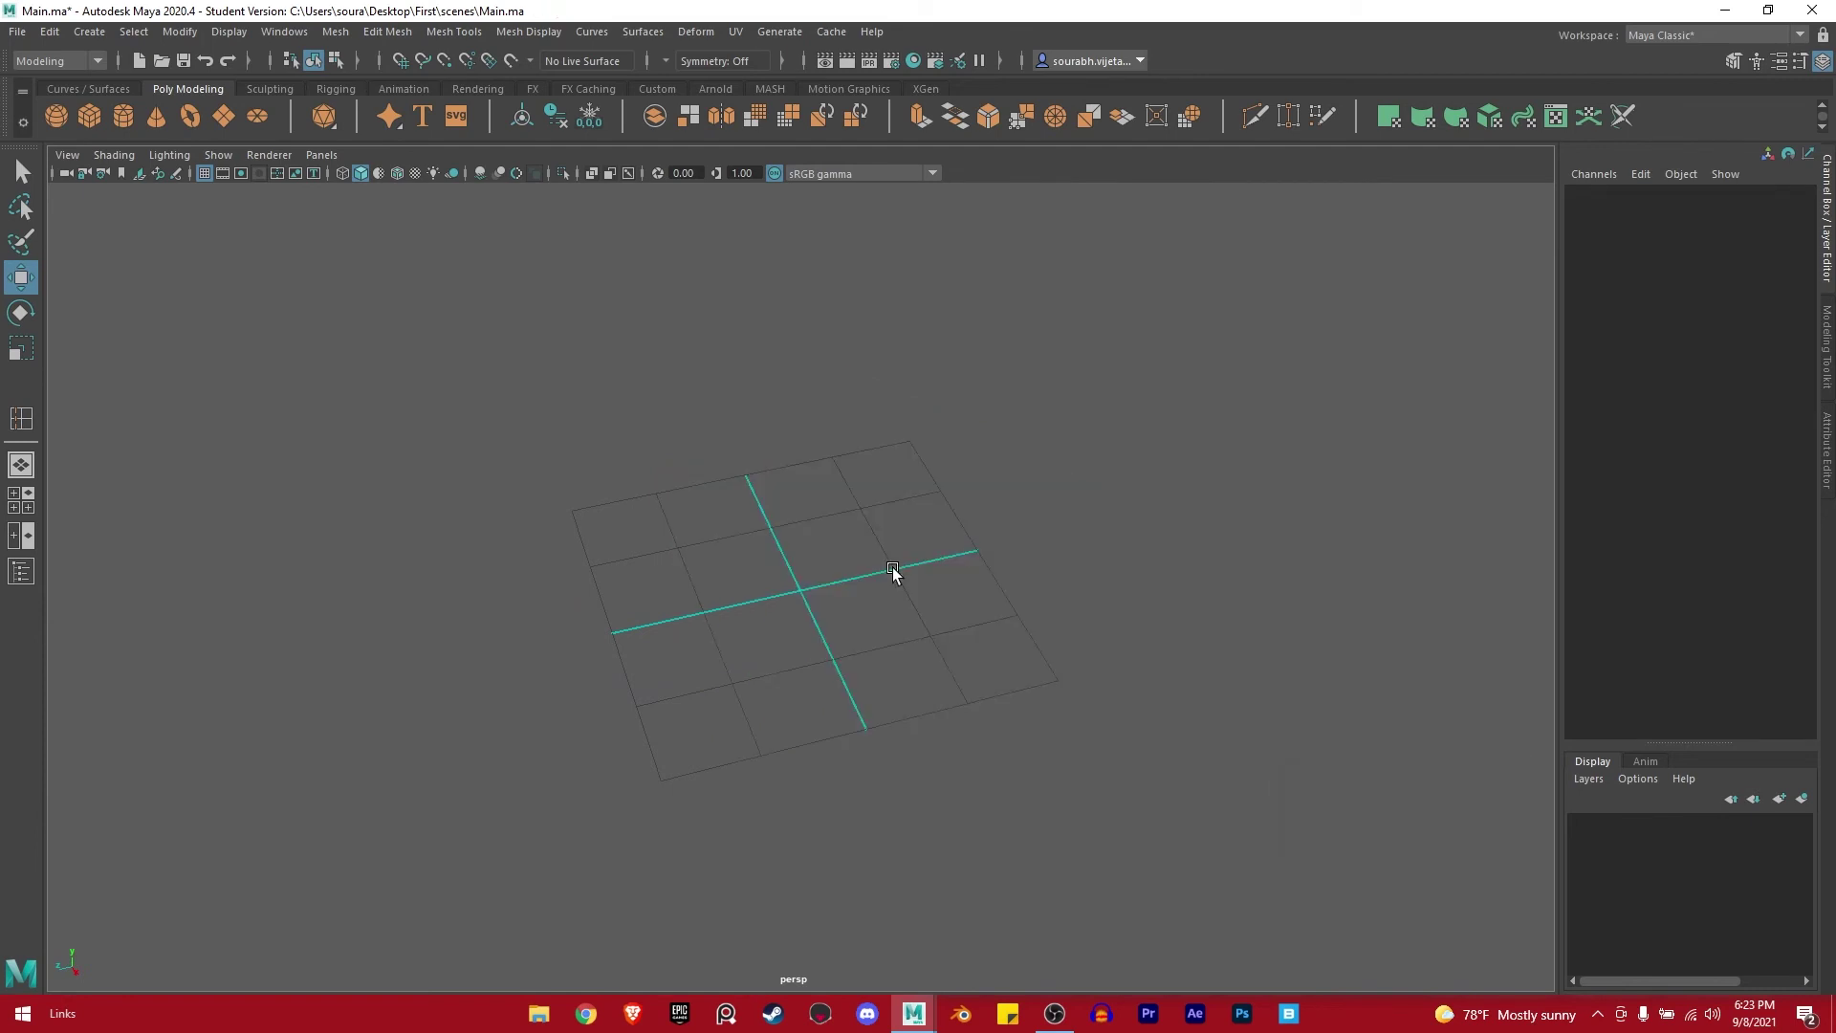
{"action": "right_click", "coordinate": [1006, 461]}
{"action": "left_click", "coordinate": [860, 719]}
{"action": "right_click", "coordinate": [785, 689]}
{"action": "left_click", "coordinate": [922, 730]}
{"action": "key", "text": "r"}
Create a new interactive cube scaled to about 12.445 and start moving its top face.
{"action": "left_click", "coordinate": [816, 597]}
{"action": "right_click", "coordinate": [751, 685]}
{"action": "right_click", "coordinate": [1088, 618]}
{"action": "middle_click", "coordinate": [917, 492]}
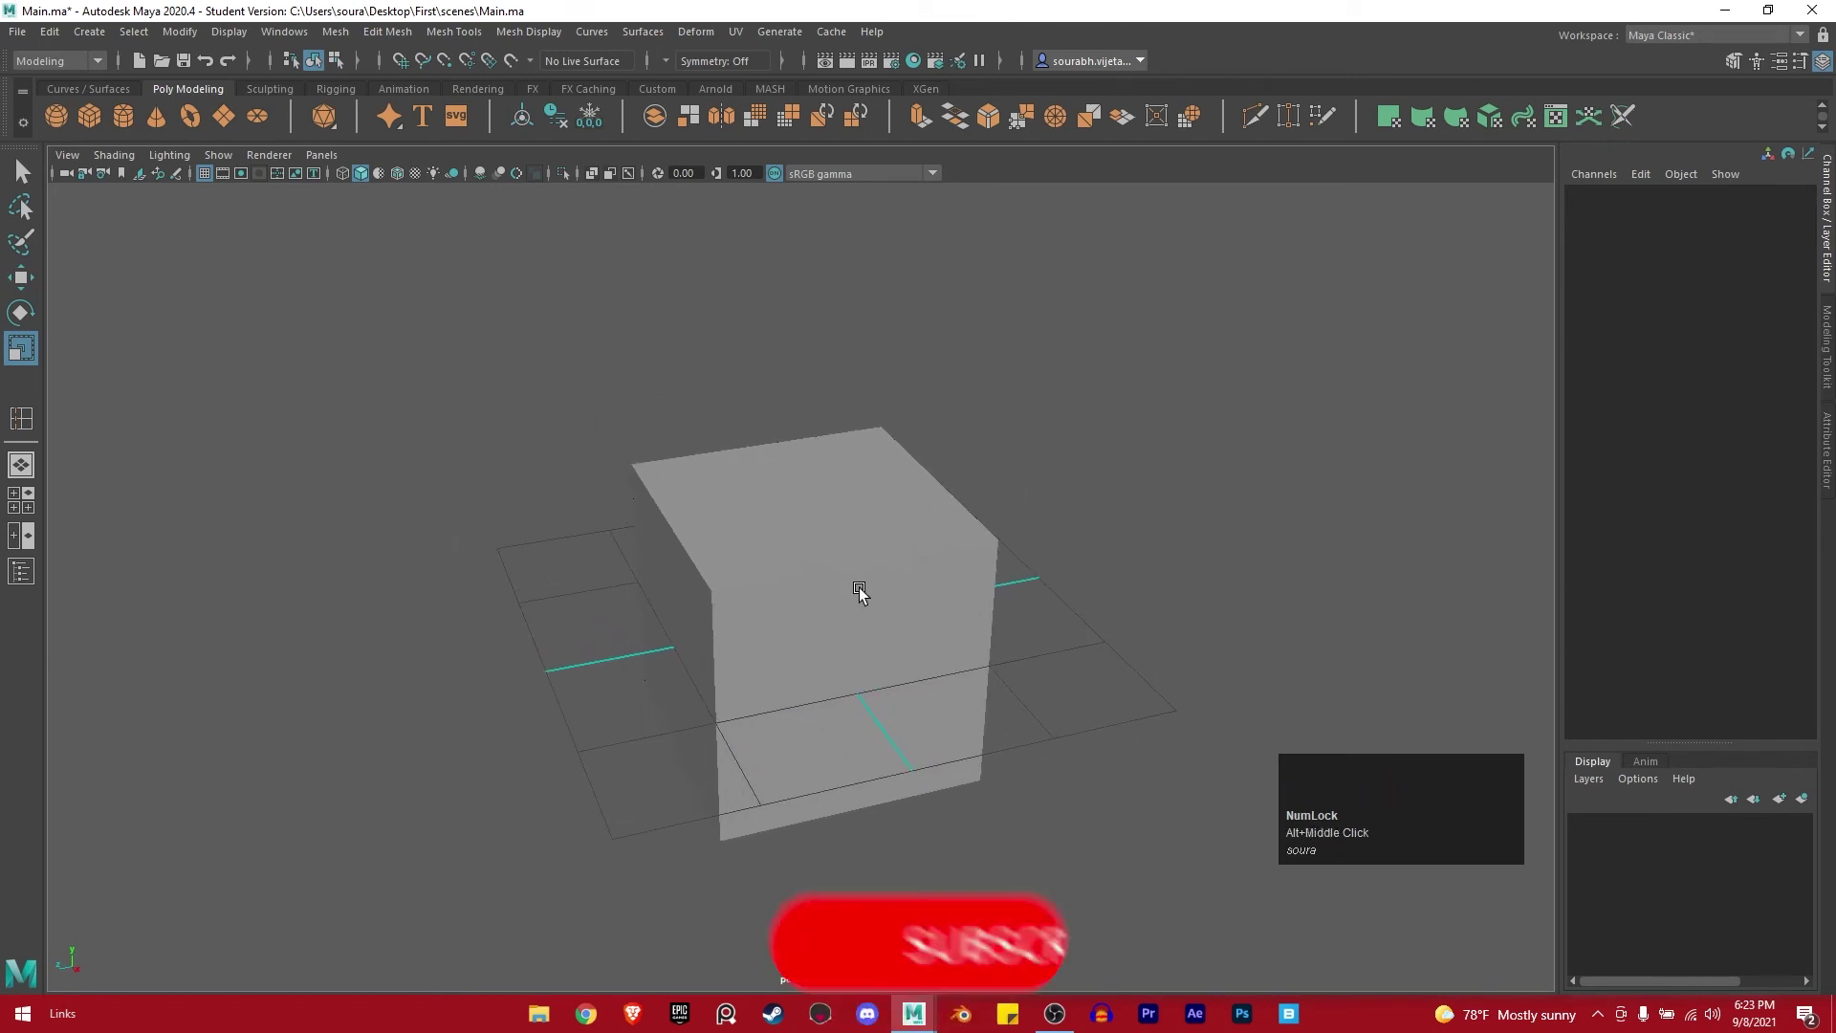
{"action": "left_click", "coordinate": [867, 584]}
{"action": "left_click_drag", "start_coordinate": [893, 568], "coordinate": [903, 541]}
{"action": "middle_click", "coordinate": [903, 541]}
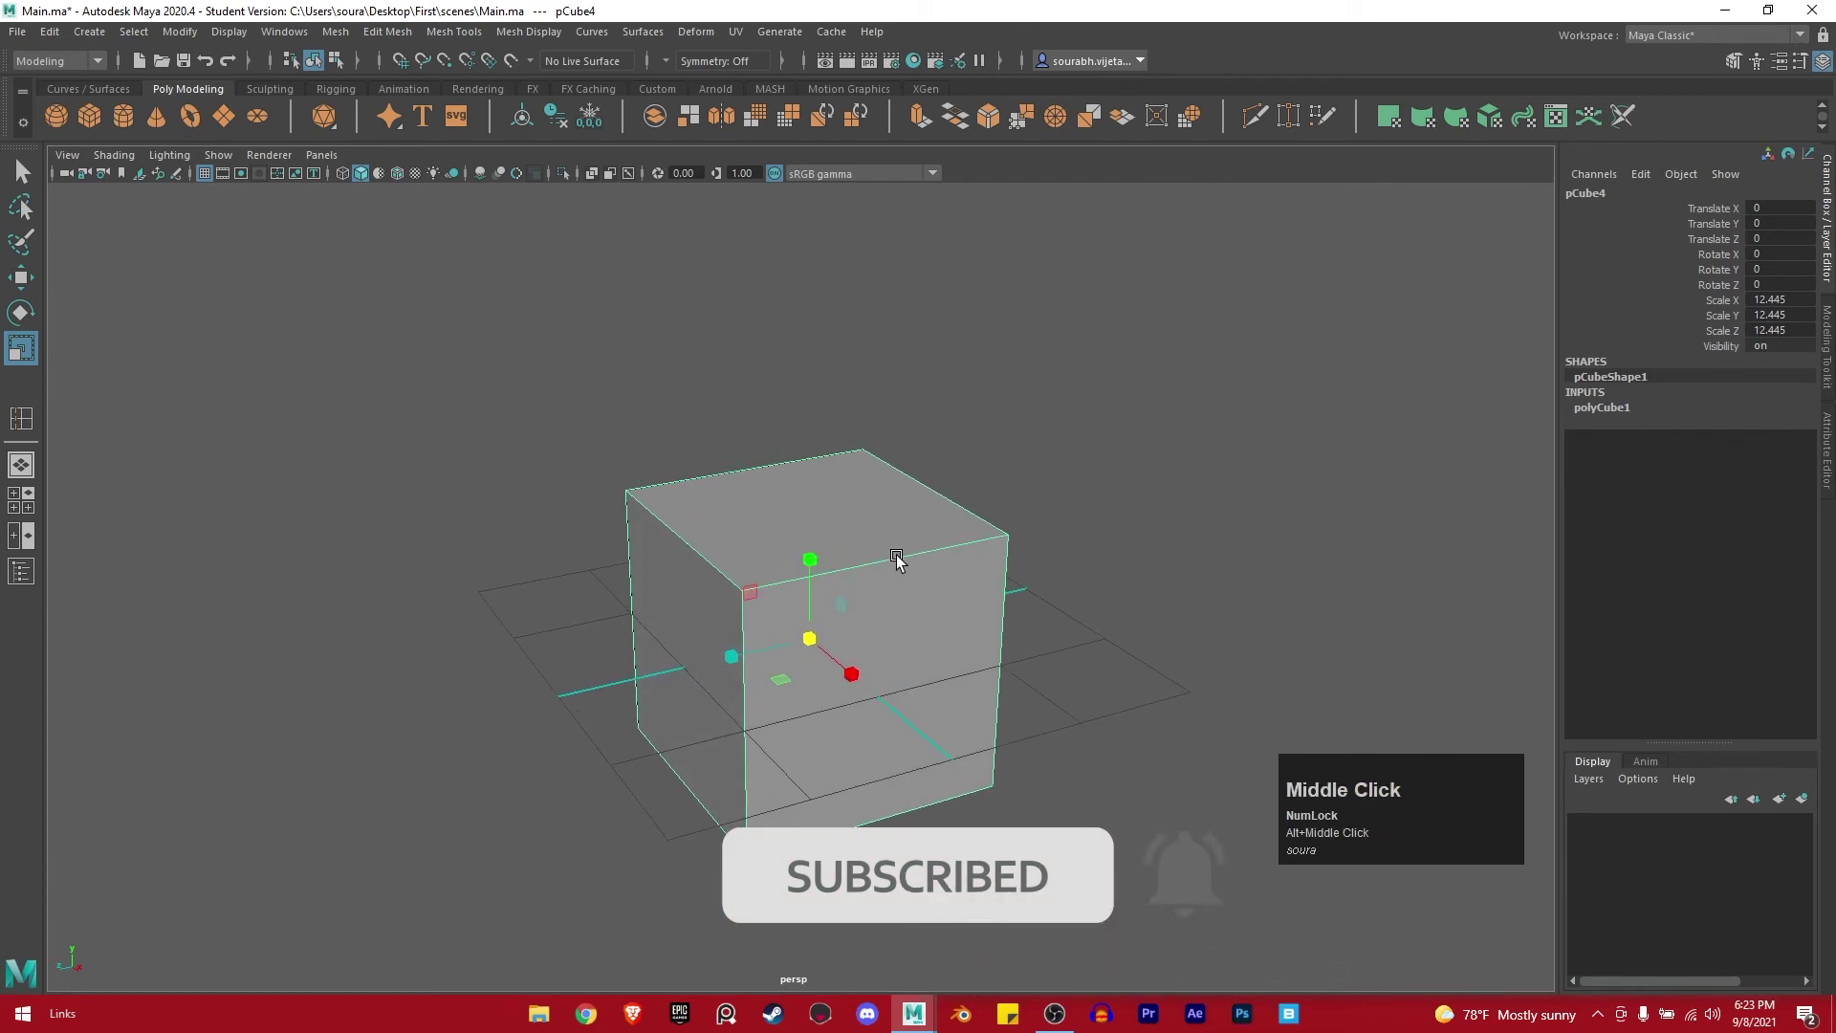
{"action": "key", "text": "w"}
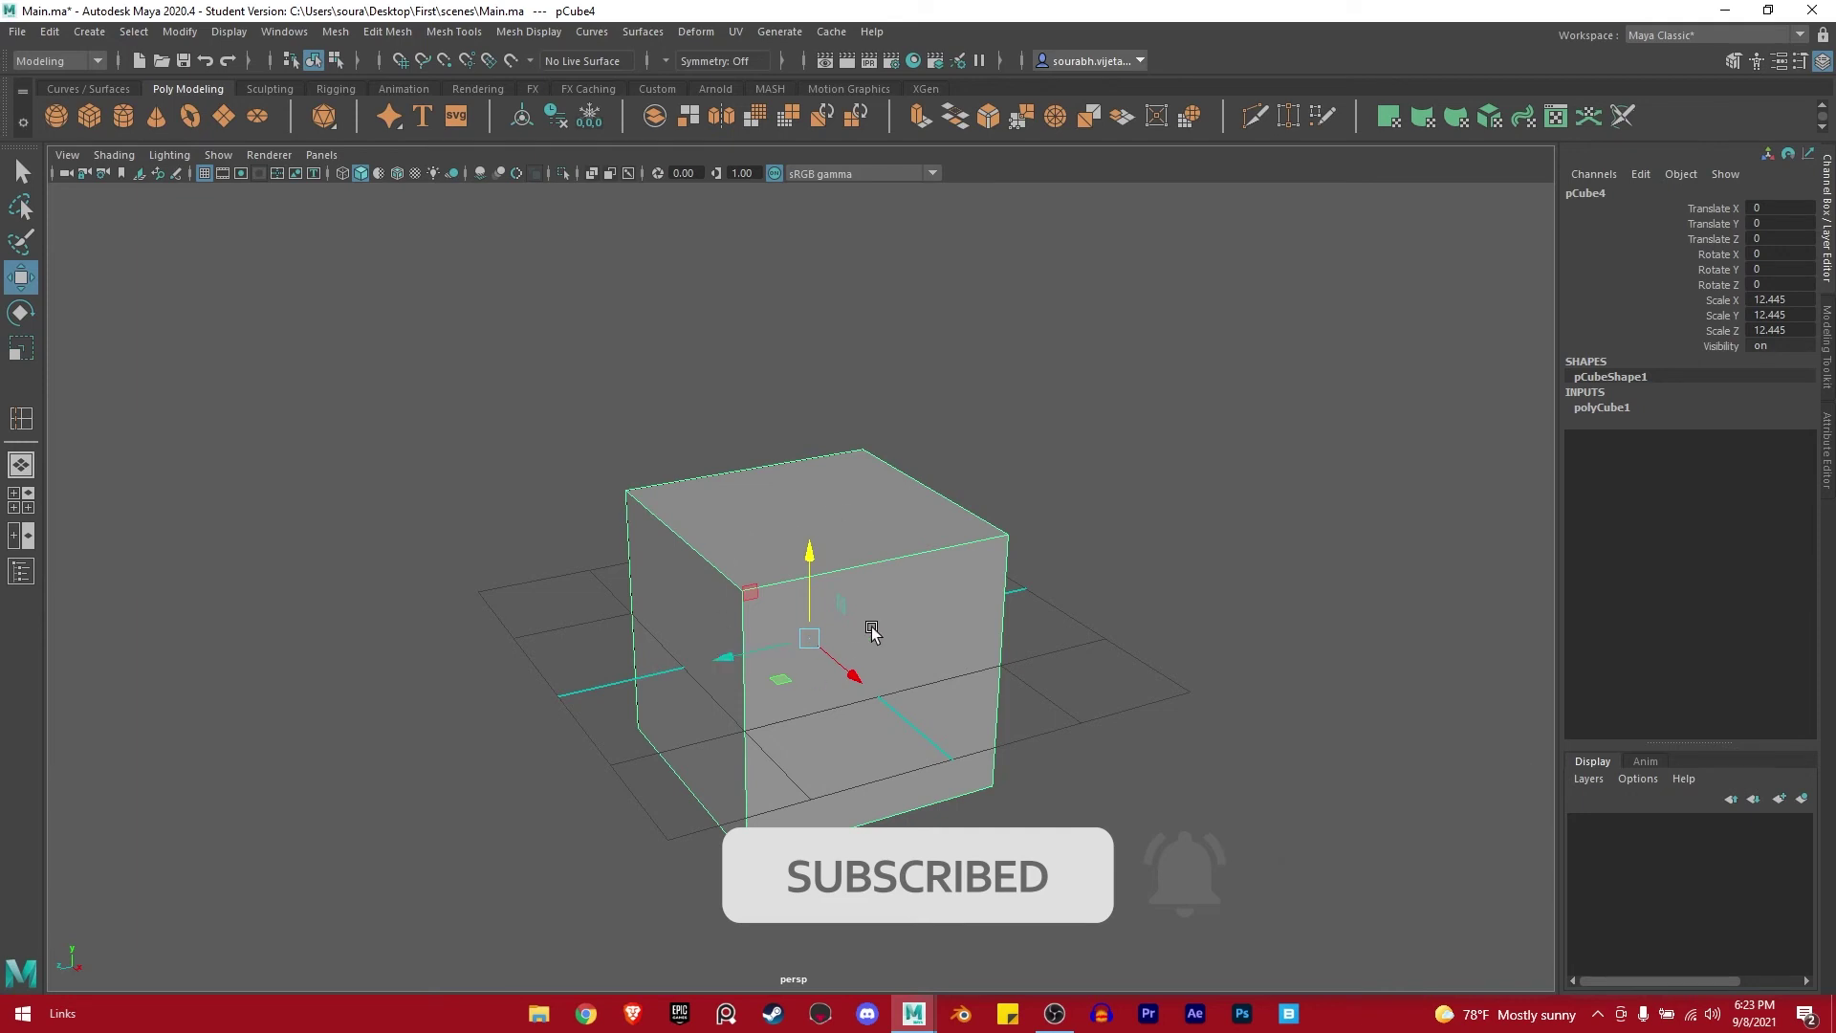
{"action": "left_click_drag", "start_coordinate": [887, 548], "coordinate": [787, 537]}
Extrude the top face then a side face of pCube4 outward, forming an L-shaped slab, and select its new faces.
{"action": "left_click", "coordinate": [787, 536]}
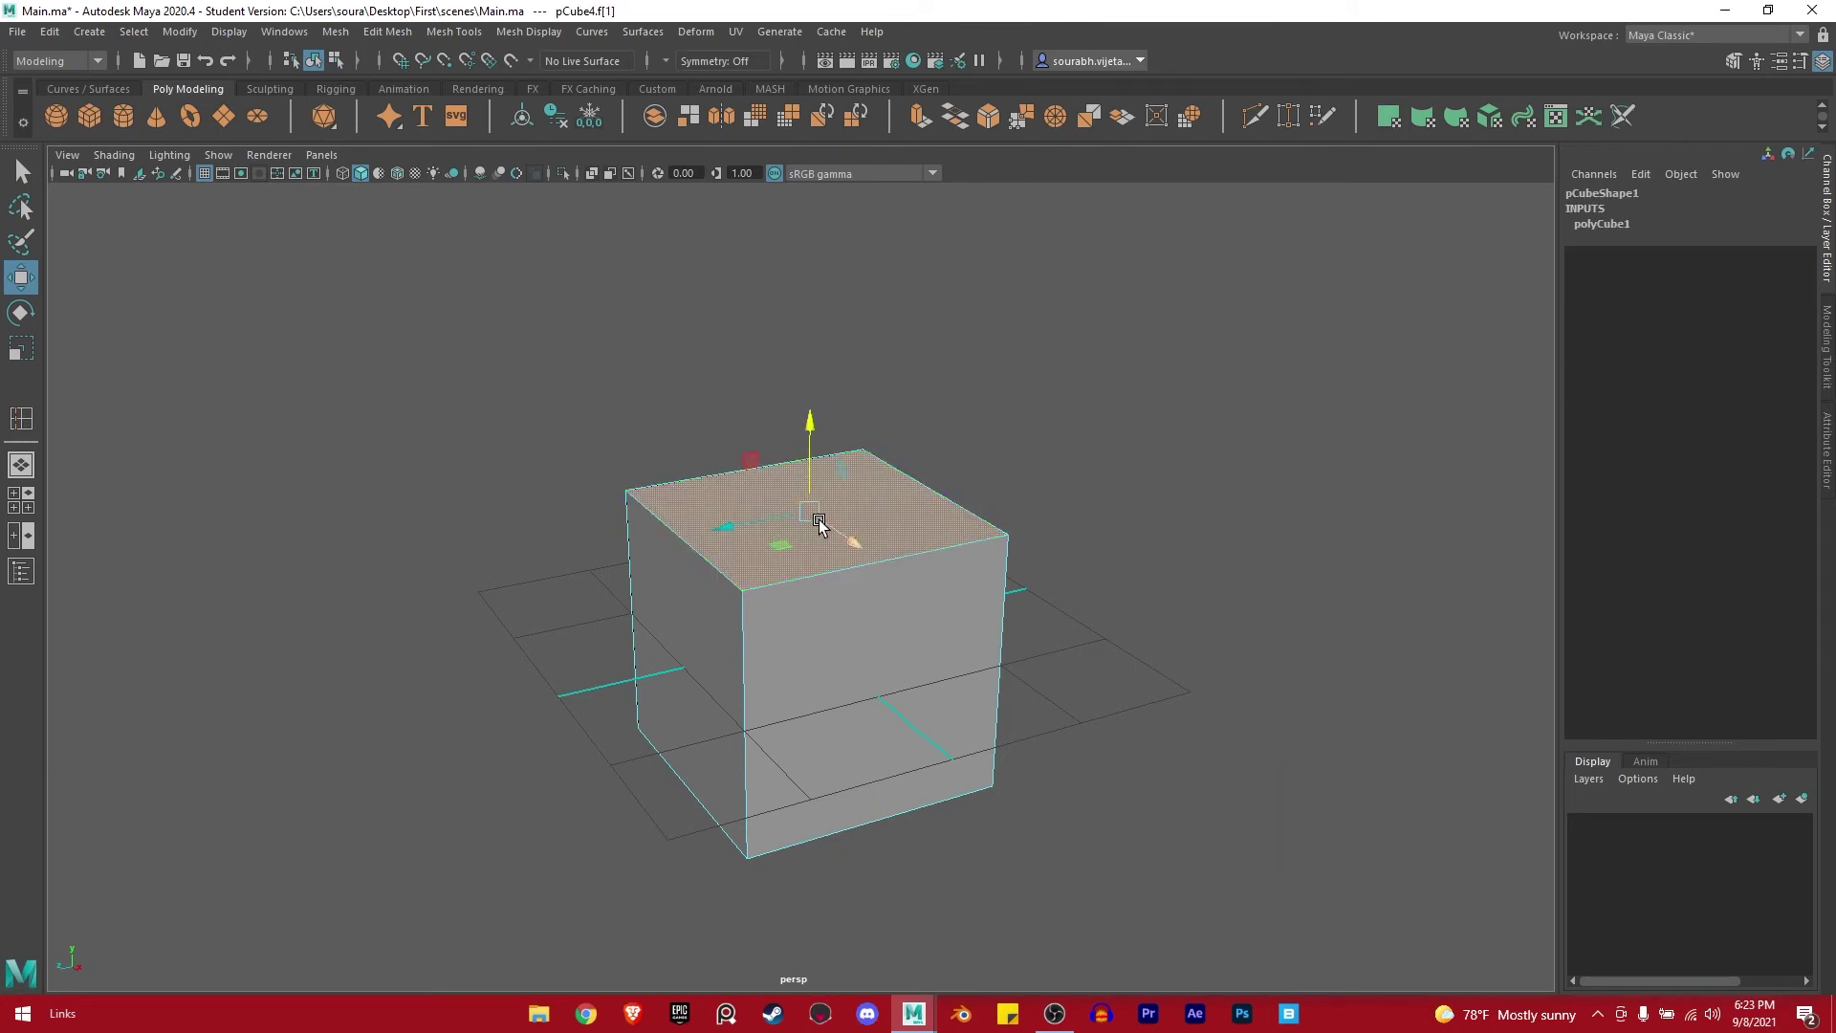
{"action": "left_click_drag", "start_coordinate": [814, 427], "coordinate": [829, 608]}
{"action": "left_click_drag", "start_coordinate": [829, 608], "coordinate": [976, 499]}
{"action": "left_click", "coordinate": [976, 499]}
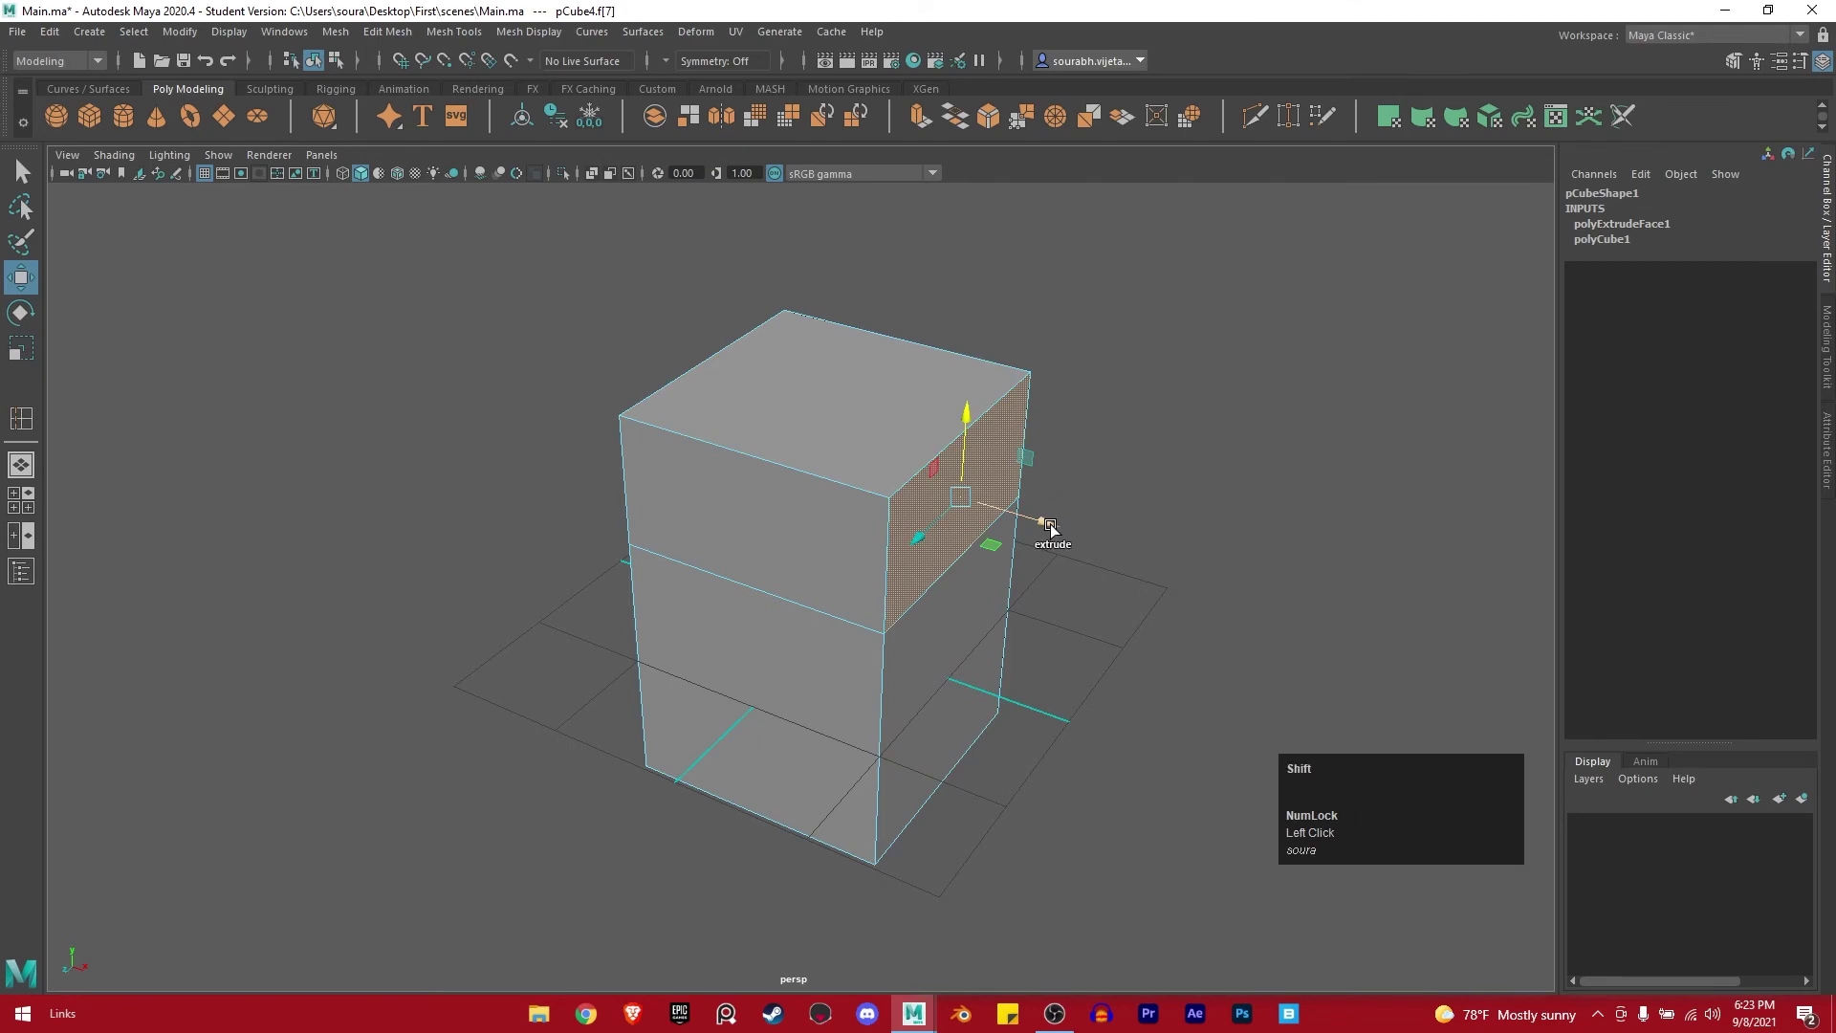
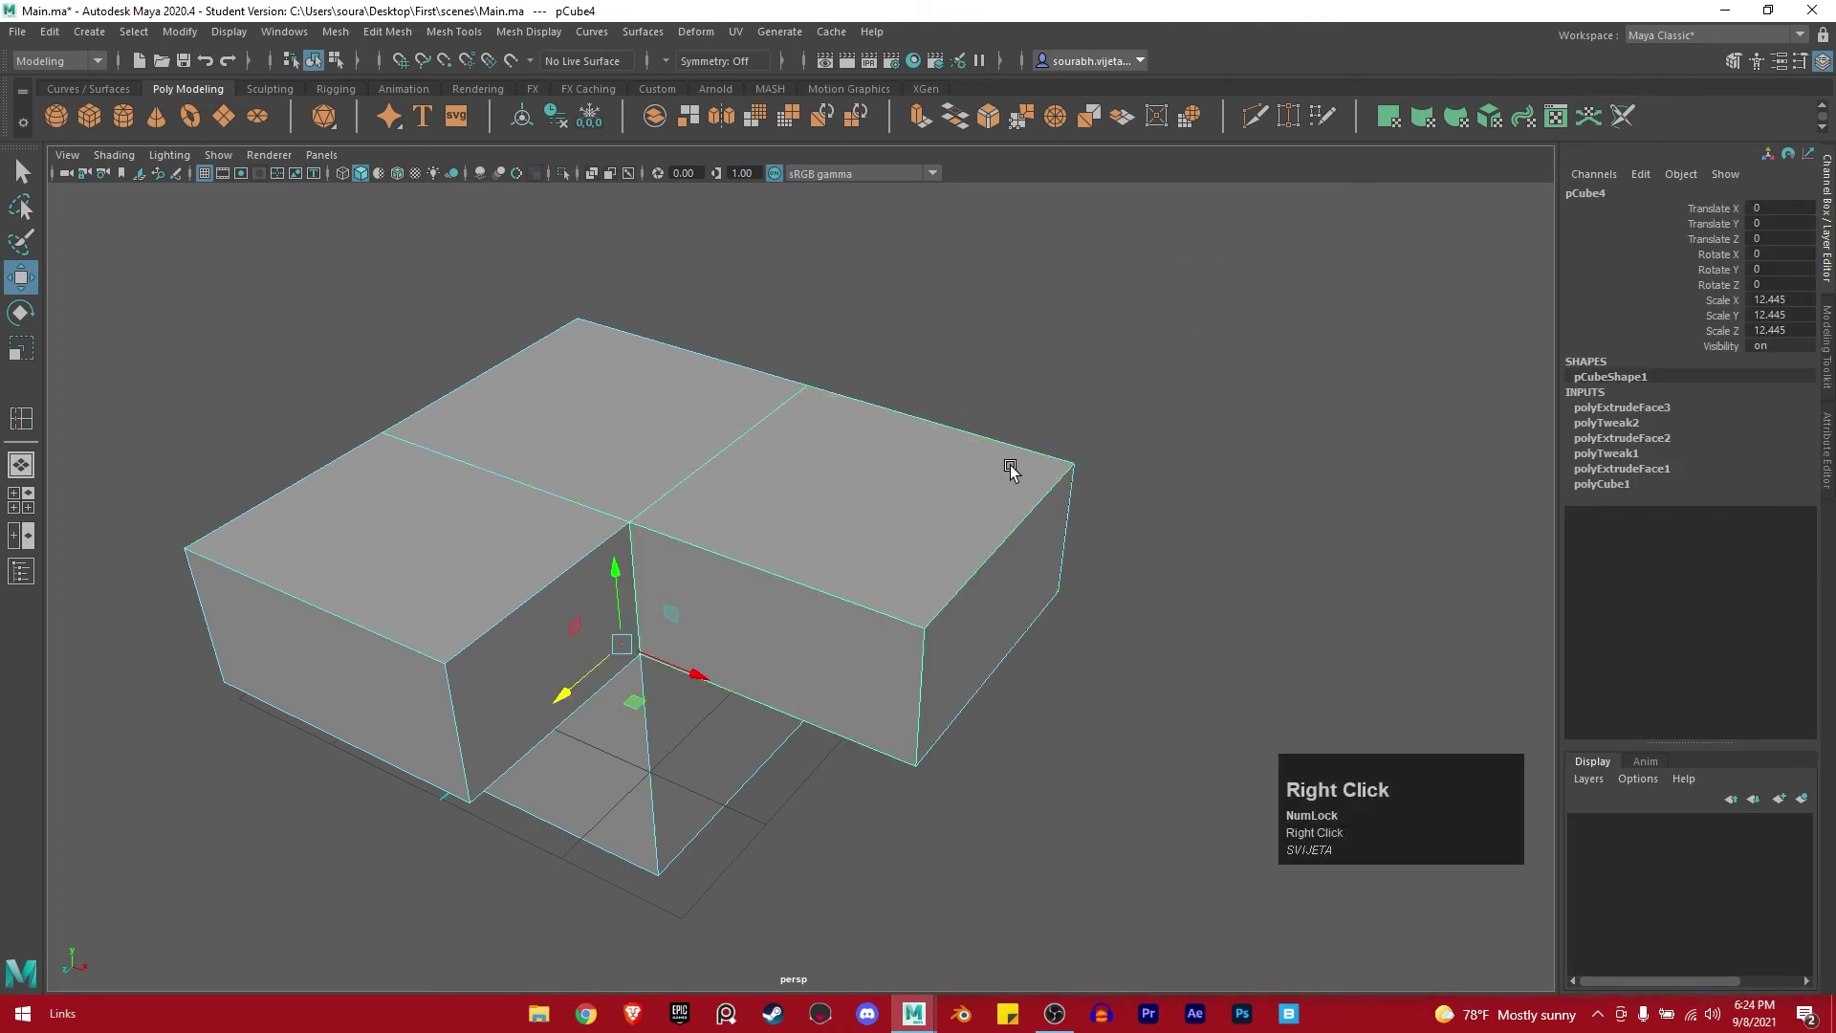
{"action": "left_click_drag", "start_coordinate": [1164, 358], "coordinate": [871, 536]}
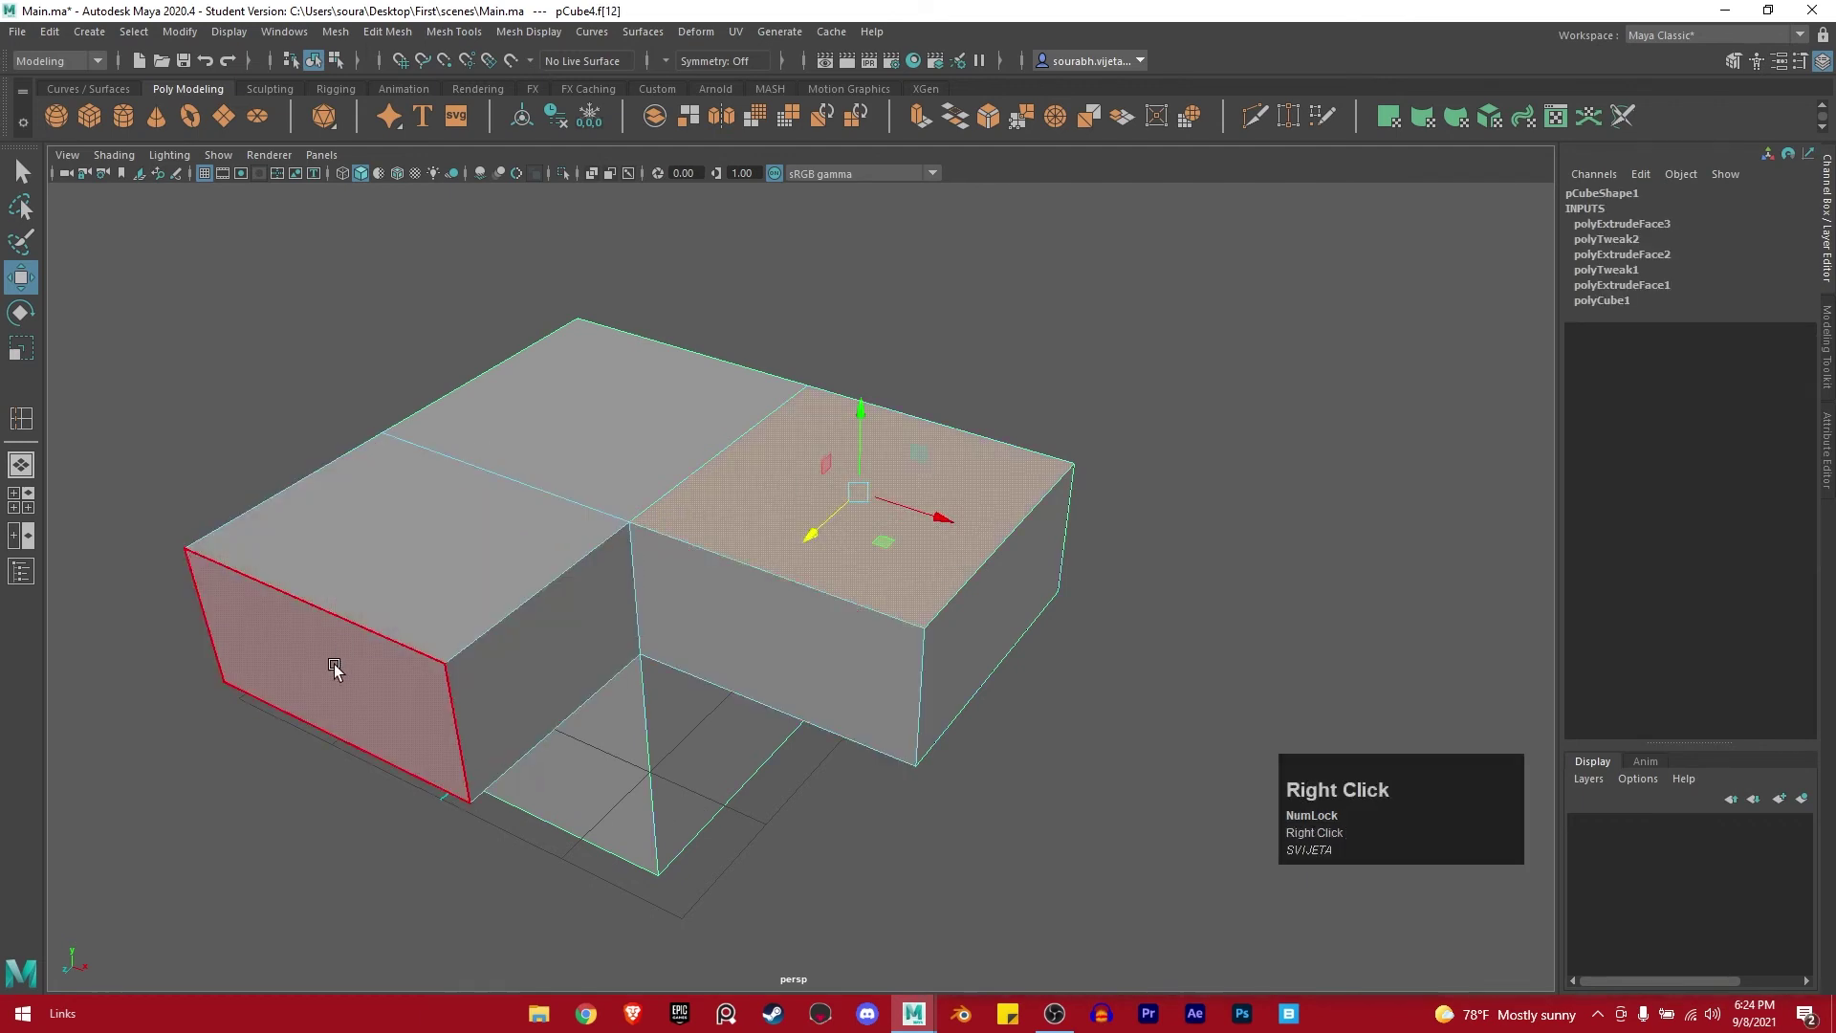
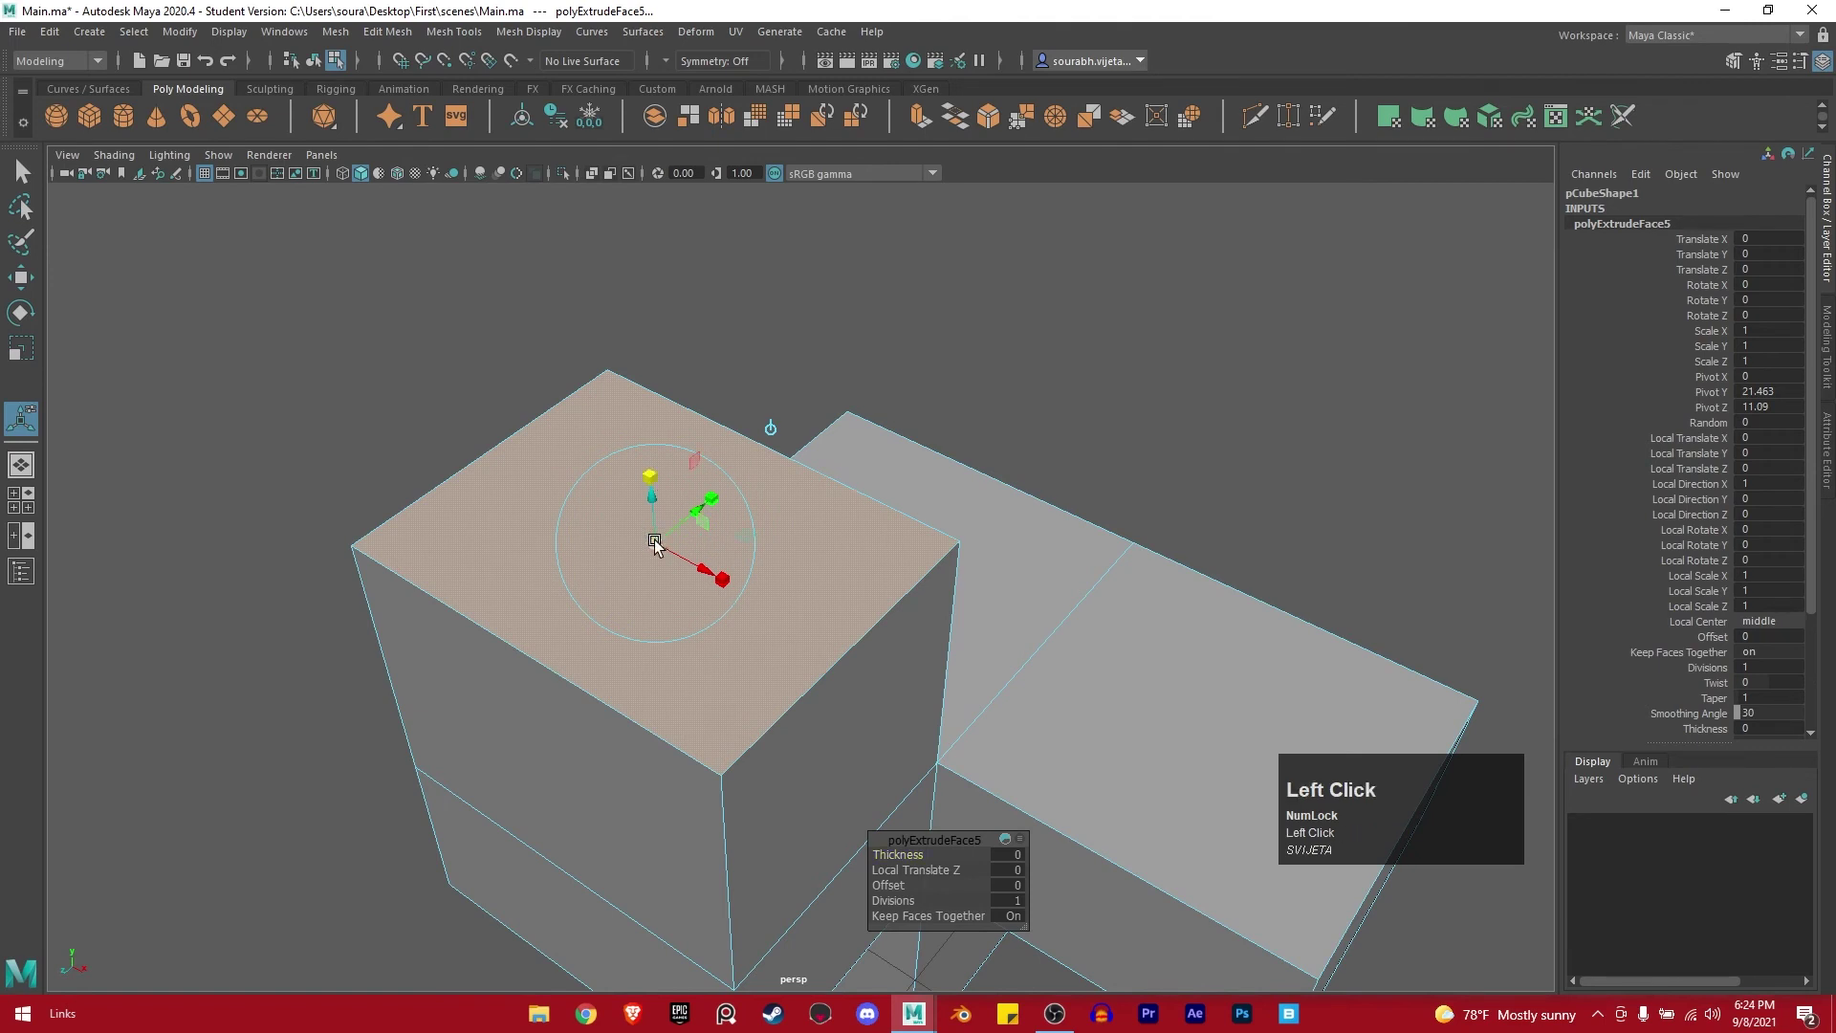
Position the new primitive below the body with the Move tool, adjusting via the viewport marking menus.
{"action": "left_click_drag", "start_coordinate": [663, 546], "coordinate": [644, 548]}
{"action": "key", "text": "w"}
{"action": "left_click_drag", "start_coordinate": [655, 473], "coordinate": [809, 594]}
{"action": "right_click", "coordinate": [866, 578]}
{"action": "right_click", "coordinate": [809, 594]}
{"action": "left_click", "coordinate": [688, 603]}
{"action": "middle_click", "coordinate": [643, 582]}
{"action": "right_click", "coordinate": [853, 636]}
{"action": "left_click", "coordinate": [628, 633]}
{"action": "right_click", "coordinate": [865, 566]}
Stretch the object into a long bar with the Scale tool (Z scale about 42.259).
{"action": "left_click", "coordinate": [1232, 311]}
{"action": "middle_click", "coordinate": [1046, 558]}
{"action": "left_click_drag", "start_coordinate": [847, 591], "coordinate": [1054, 478]}
{"action": "right_click", "coordinate": [1054, 531]}
{"action": "key", "text": "r"}
{"action": "left_click_drag", "start_coordinate": [825, 678], "coordinate": [899, 719]}
{"action": "left_click", "coordinate": [899, 719]}
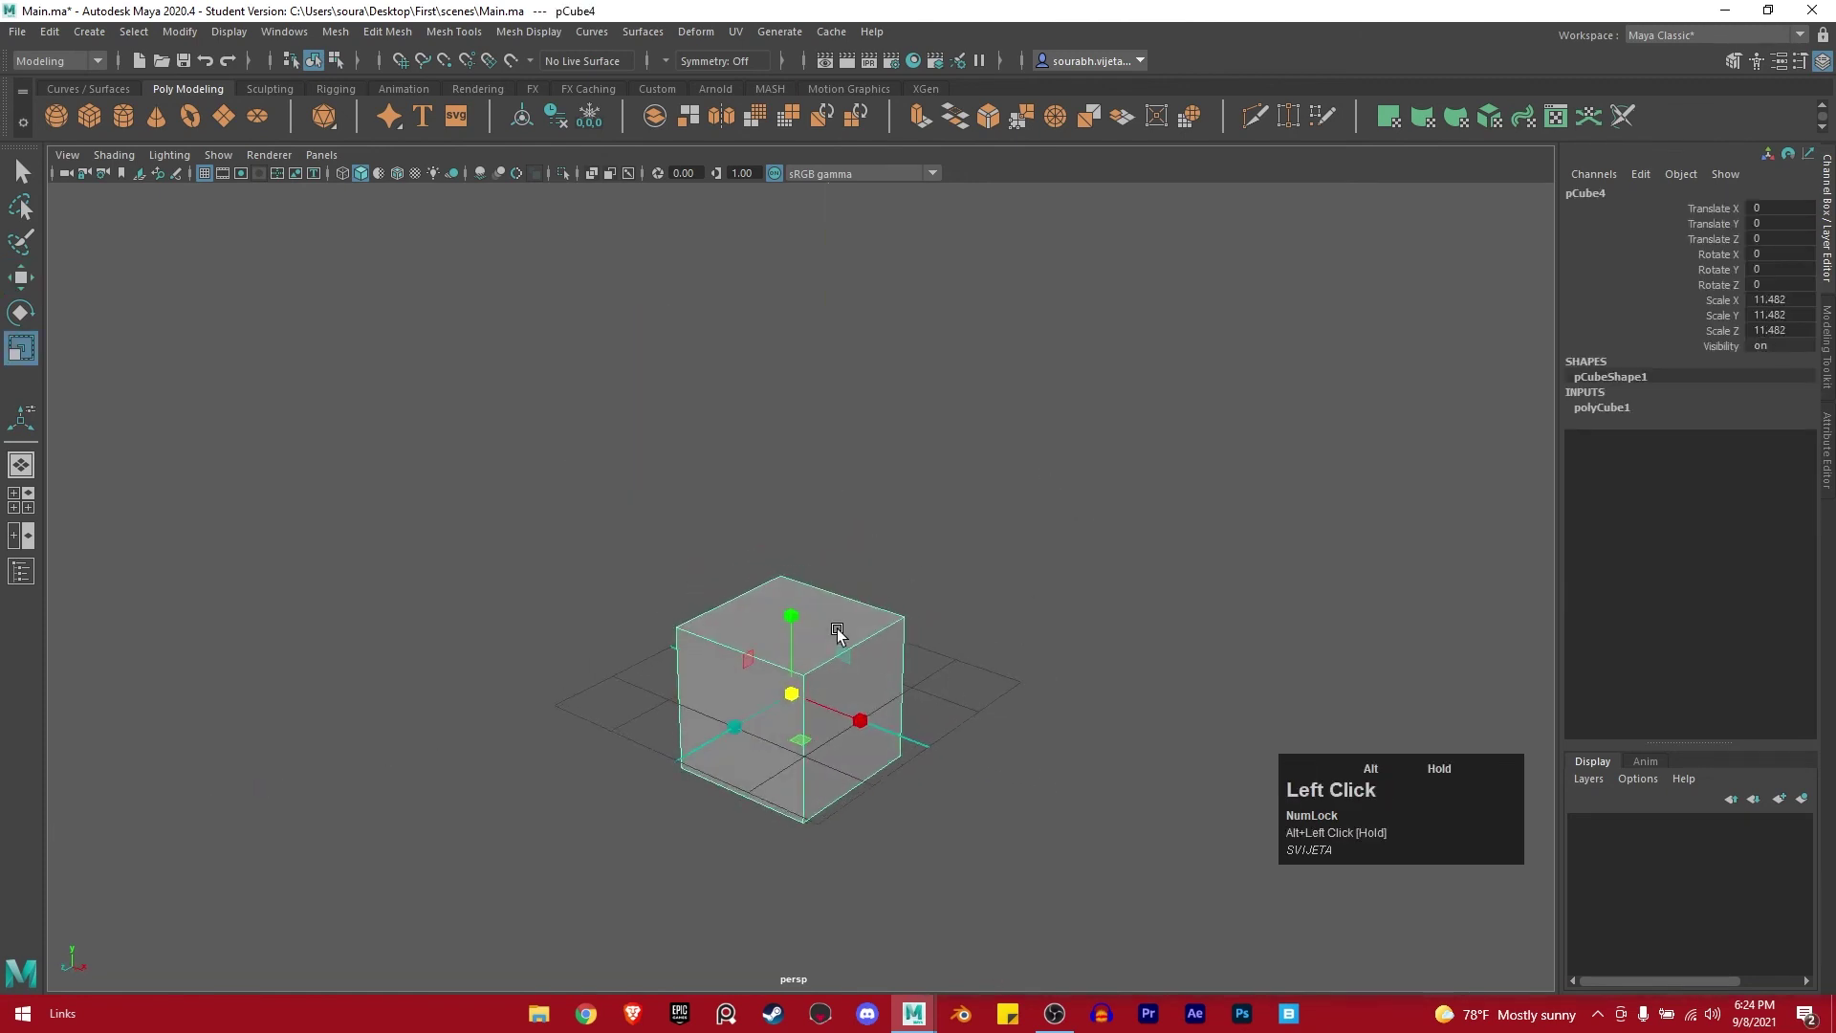
Reselect the bar and fine-tune its placement, switching between Move and Scale.
{"action": "left_click", "coordinate": [792, 618]}
{"action": "key", "text": "w"}
{"action": "left_click", "coordinate": [796, 612]}
{"action": "left_click", "coordinate": [903, 497]}
{"action": "key", "text": "r"}
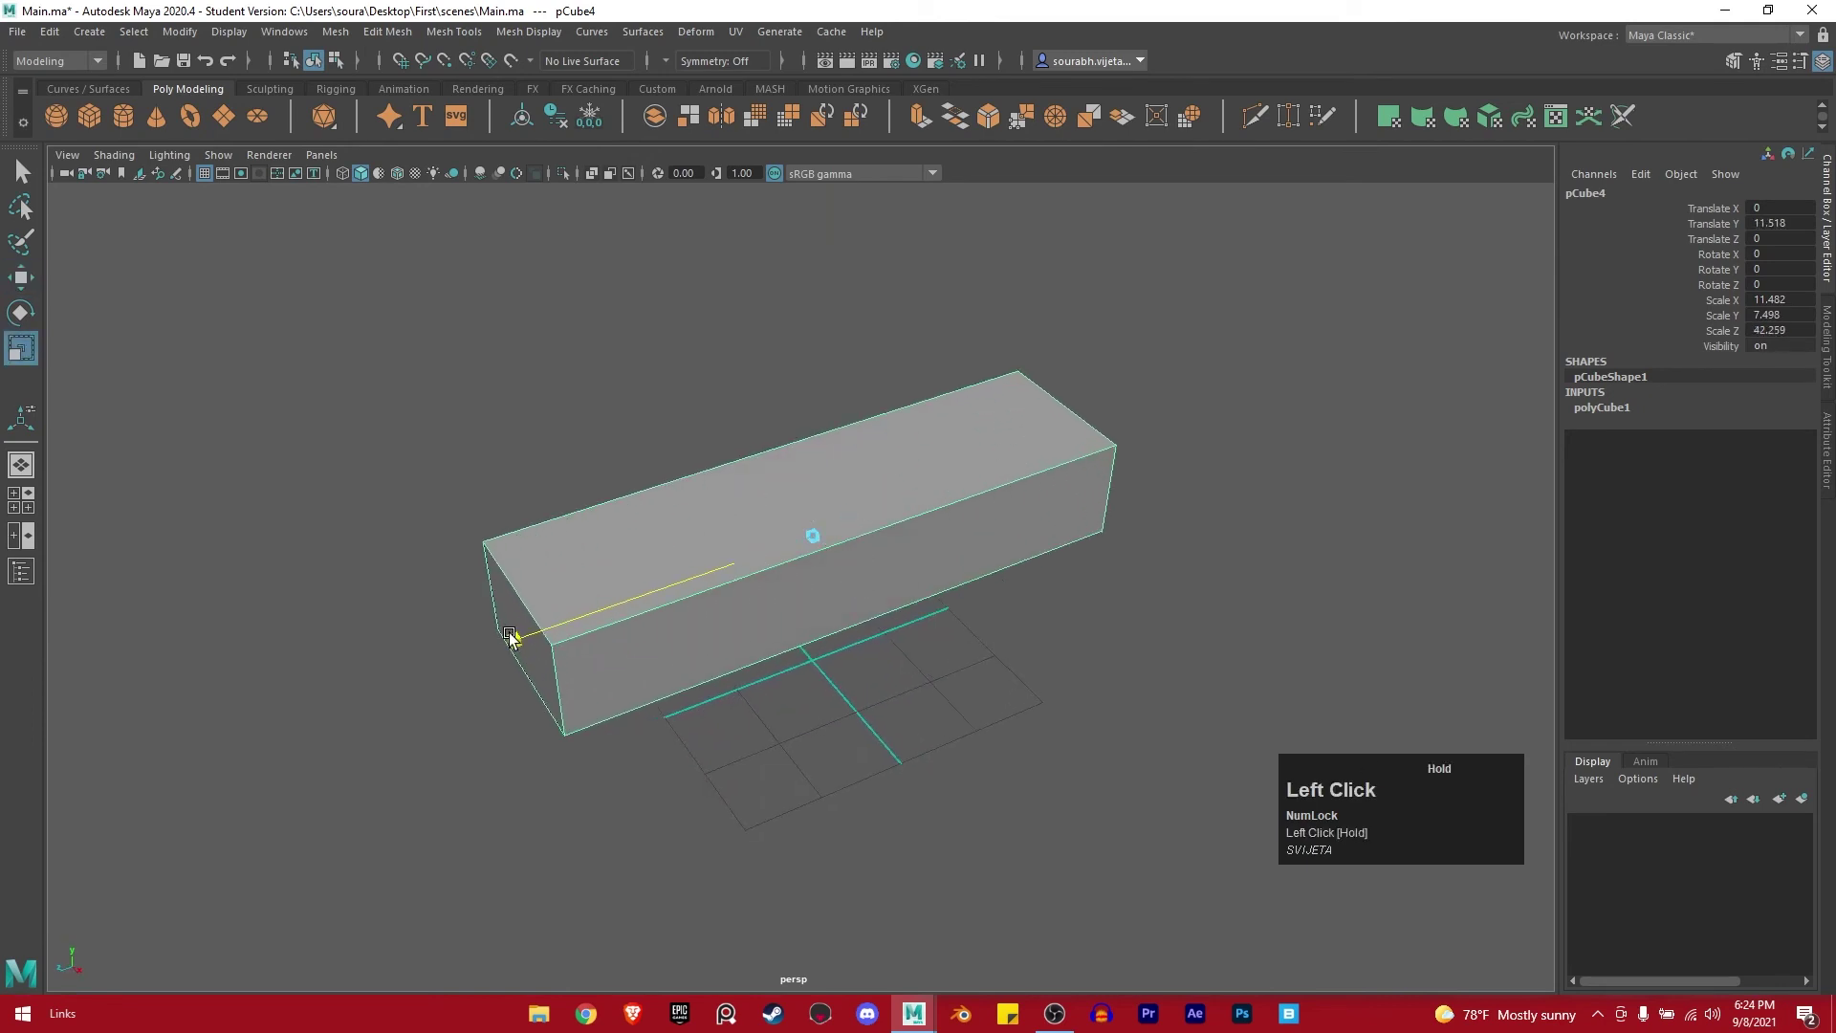
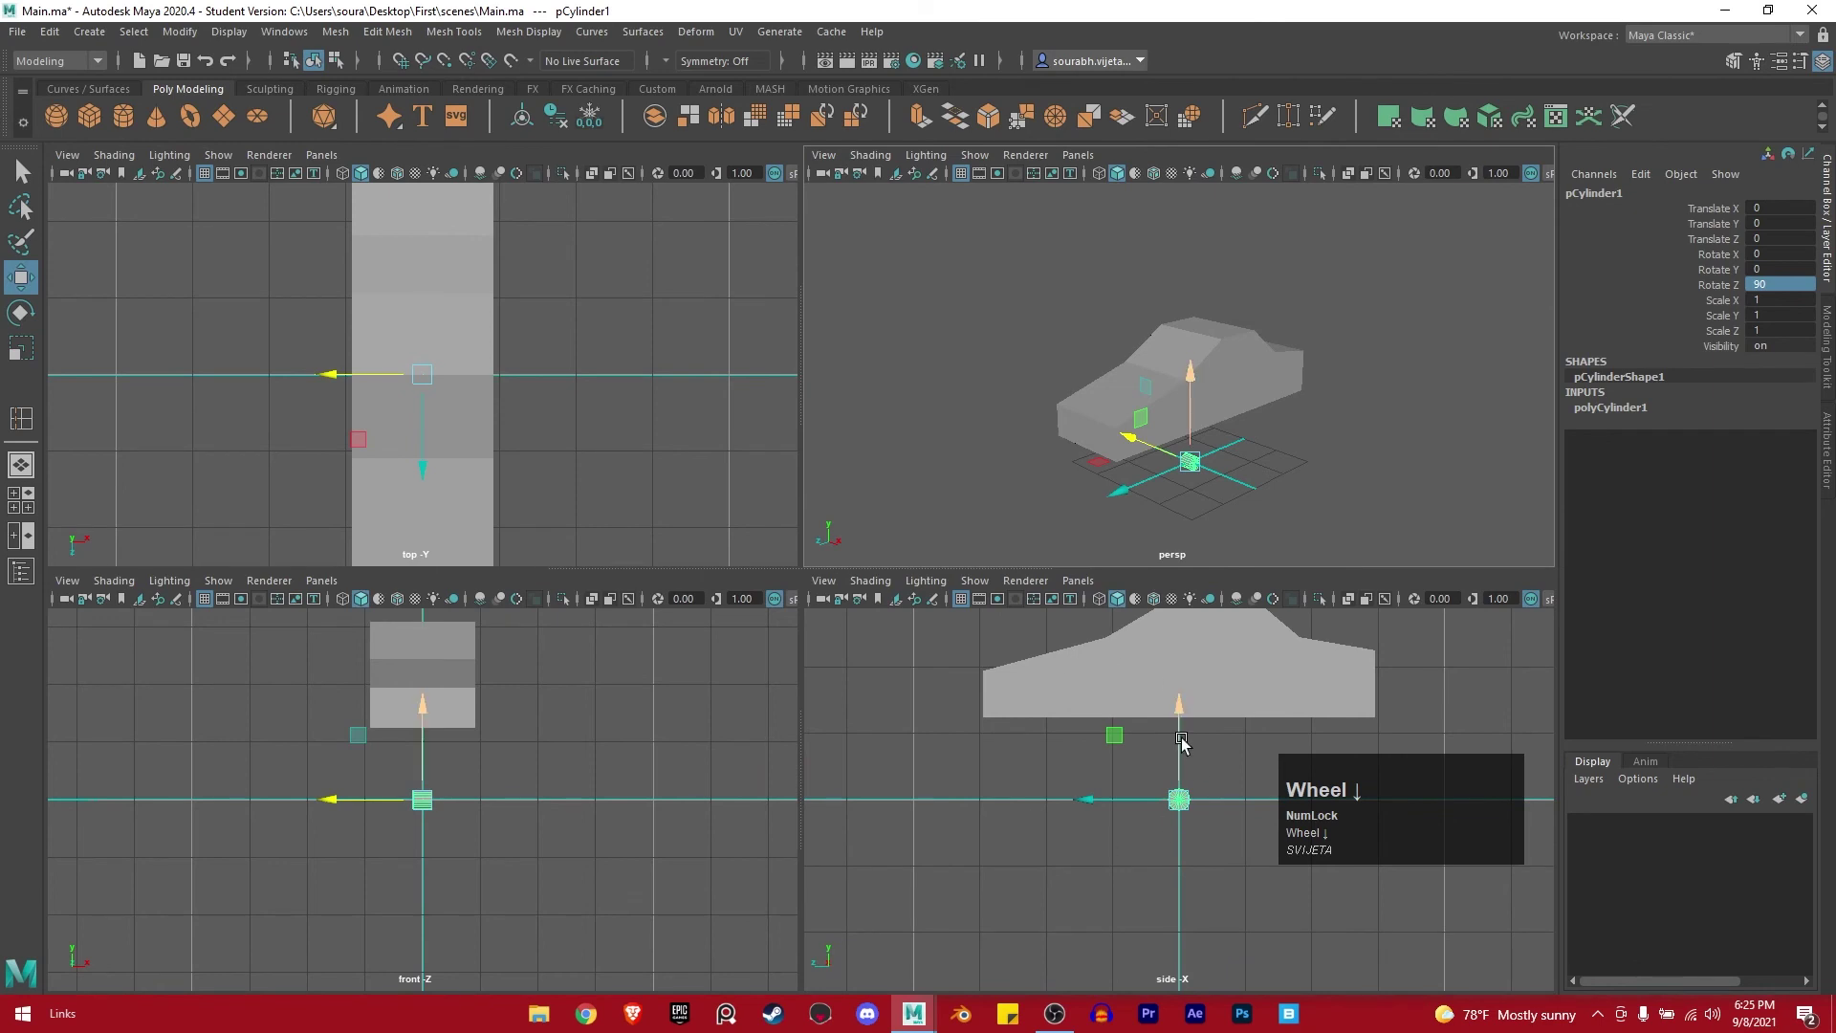
Scale the sideways cylinder to wheel size (about 7.151) and move it beneath the car body.
{"action": "key", "text": "space"}
{"action": "key", "text": "r"}
{"action": "left_click_drag", "start_coordinate": [807, 588], "coordinate": [1035, 686]}
{"action": "key", "text": "w"}
{"action": "left_click_drag", "start_coordinate": [750, 537], "coordinate": [669, 653]}
{"action": "key", "text": "w"}
{"action": "key", "text": "space"}
Check the wheel in wireframe and shaded display, then duplicate it as pCylinder2.
{"action": "scroll", "scroll_direction": "down", "scroll_amount": 3}
{"action": "key", "text": "4"}
{"action": "key", "text": "5"}
{"action": "key", "text": "space"}
{"action": "left_click", "coordinate": [846, 655]}
{"action": "middle_click", "coordinate": [825, 648]}
{"action": "left_click", "coordinate": [950, 709]}
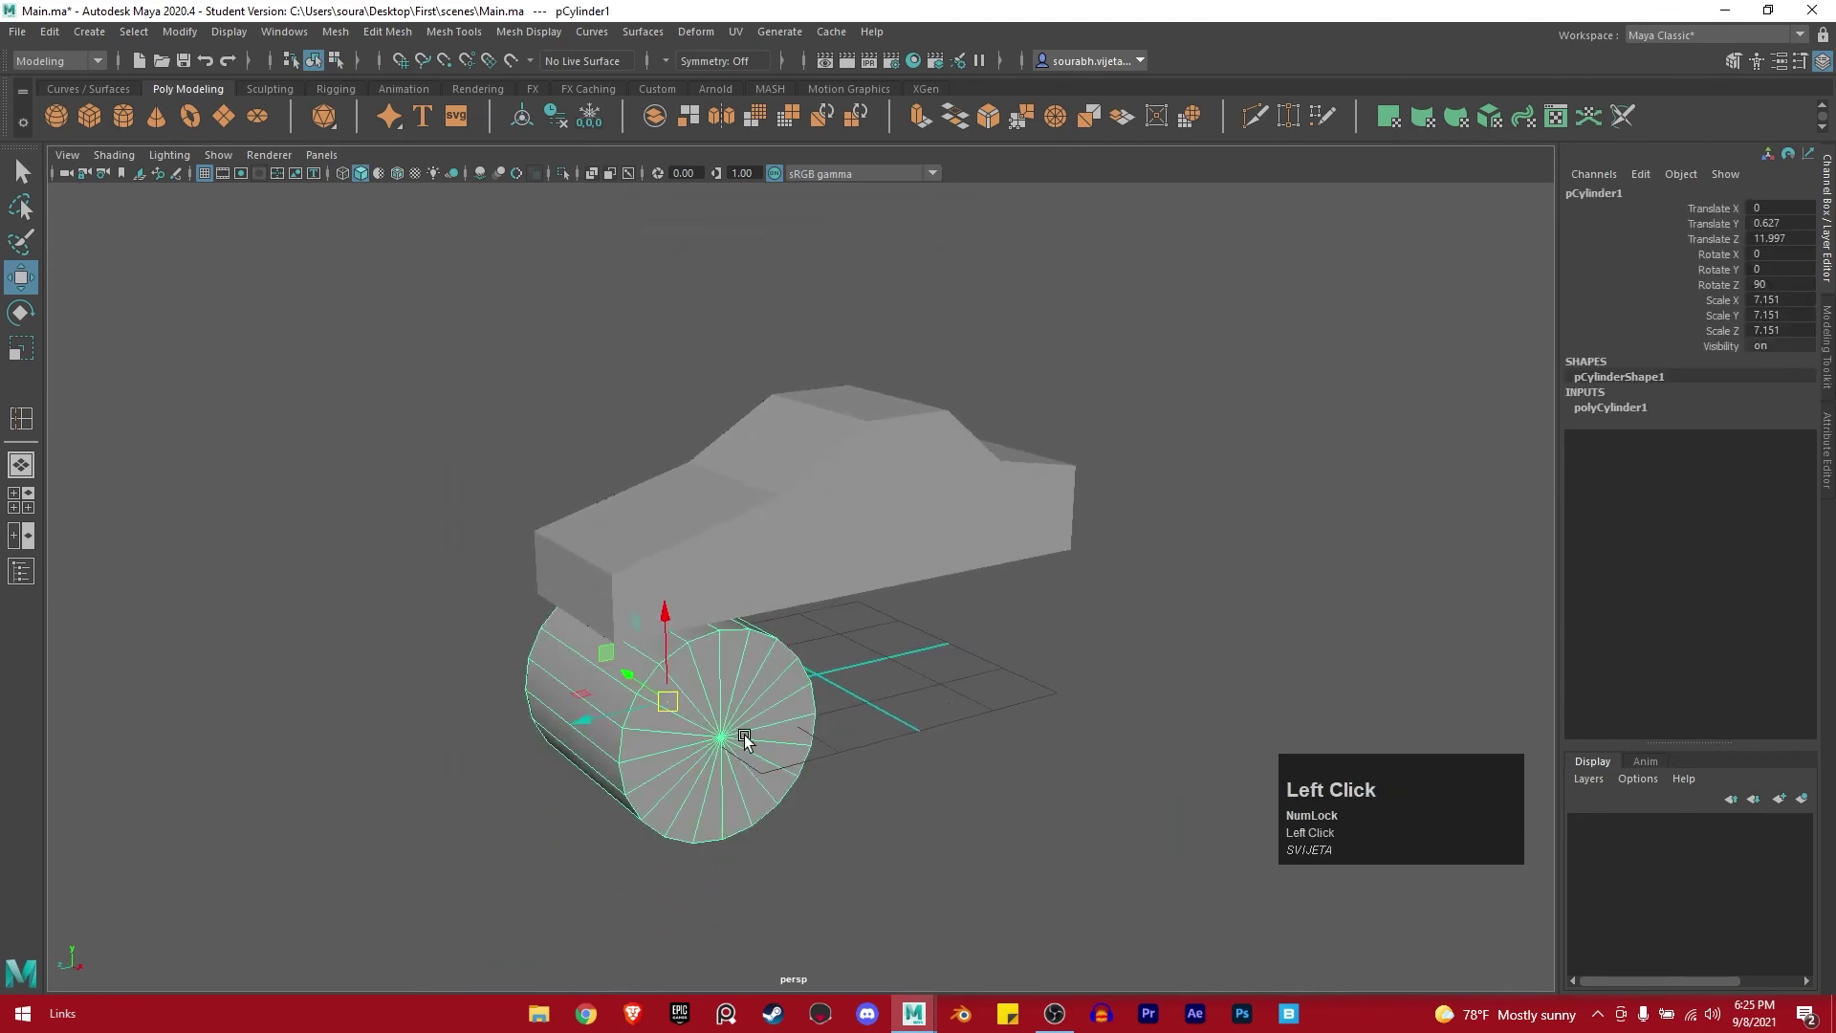
{"action": "key", "text": "ctrl+d"}
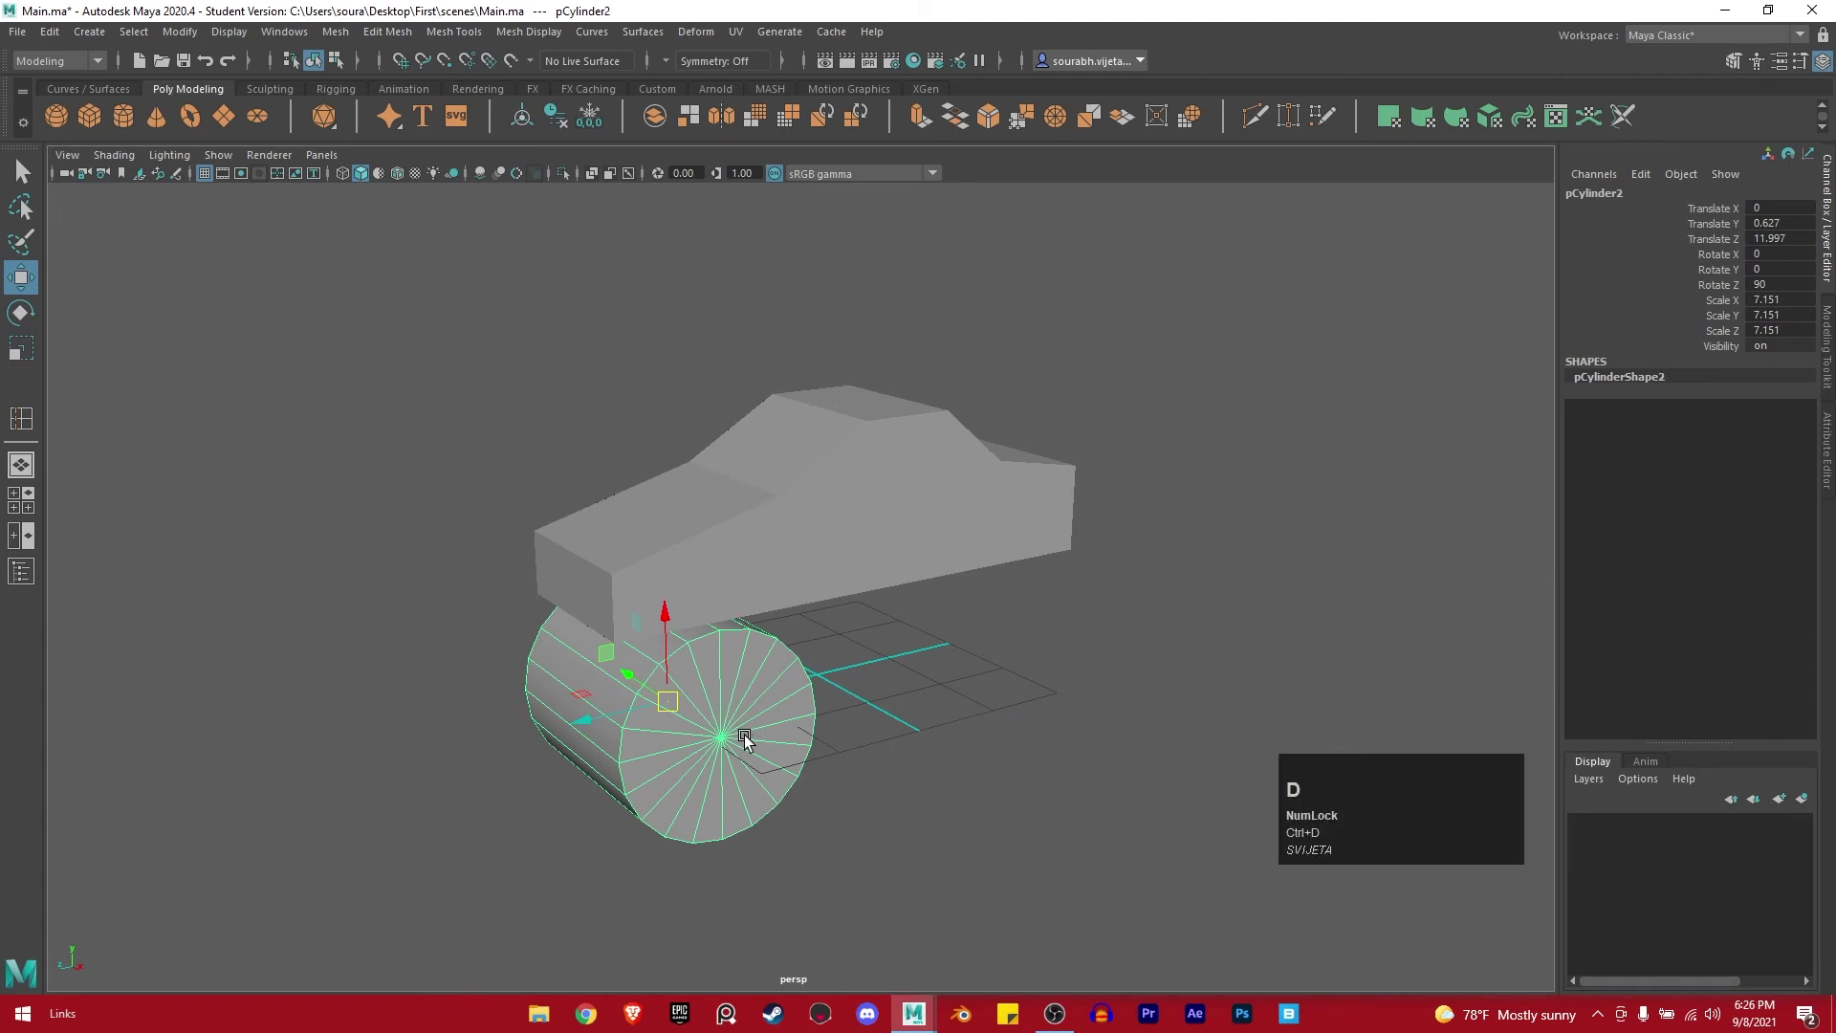
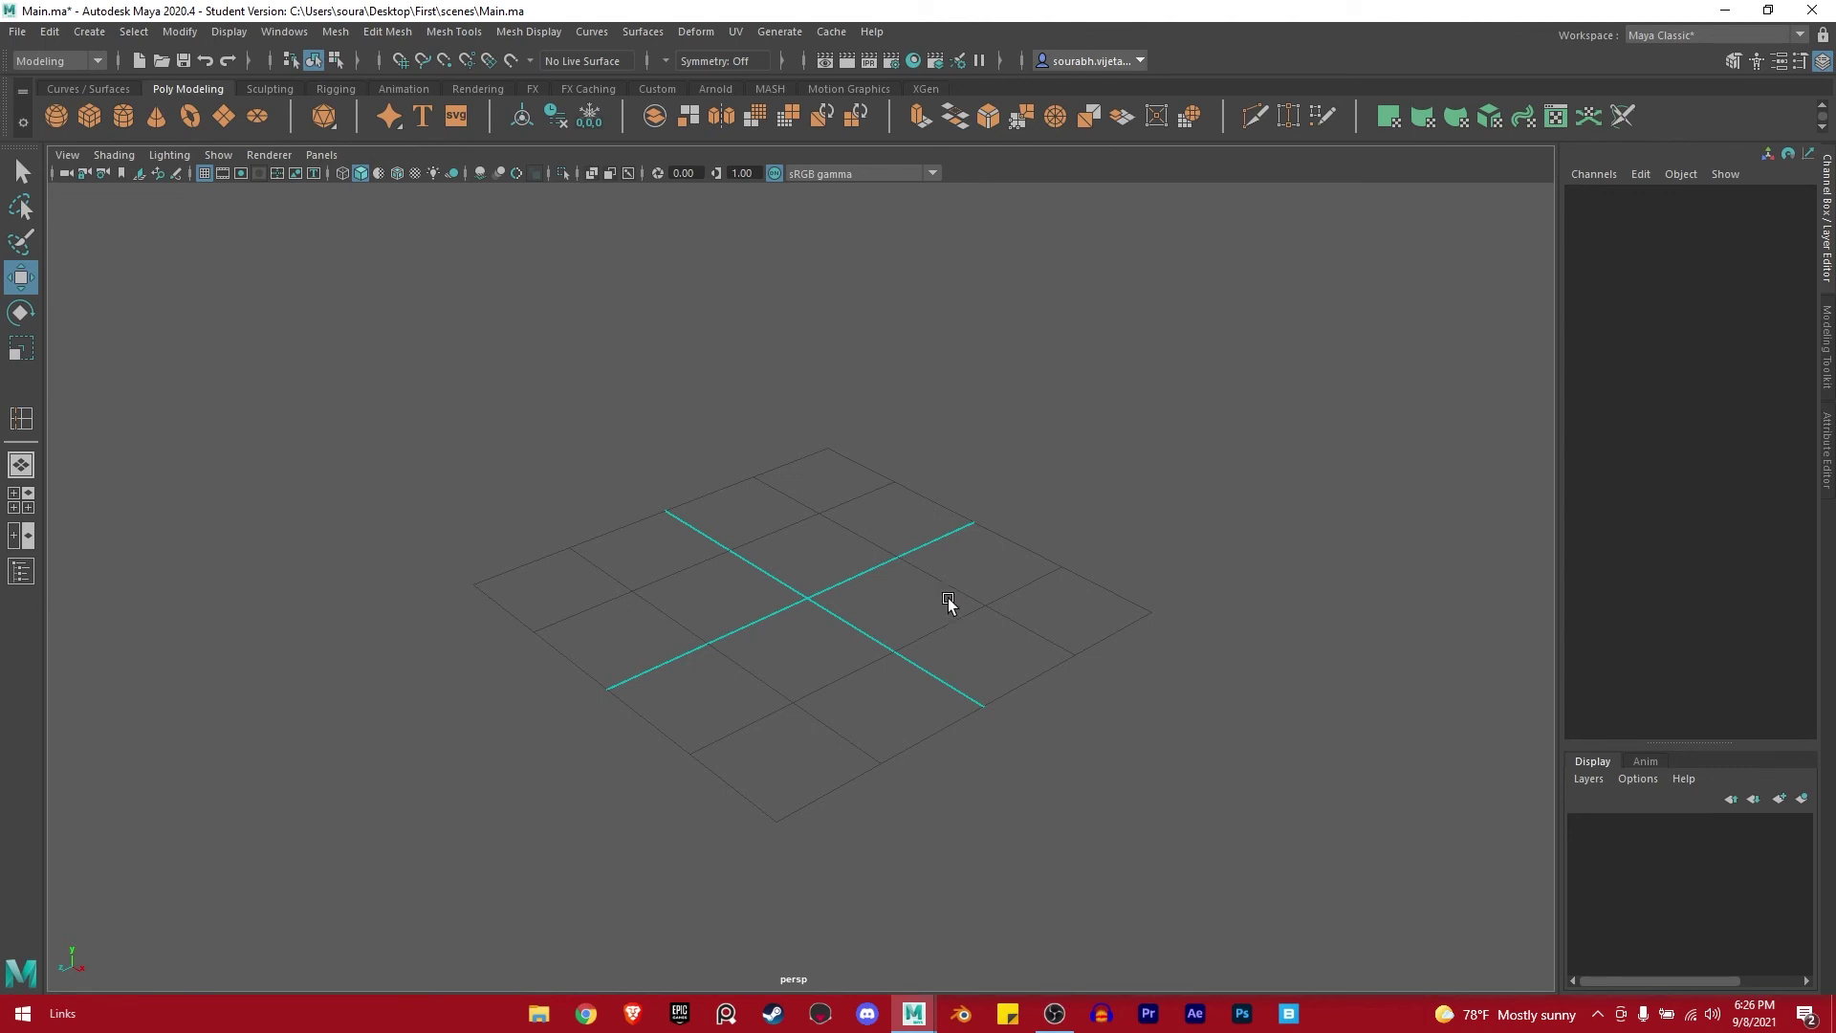
Create a polygon cube, scale it up uniformly and raise it to stand on the grid.
{"action": "left_click", "coordinate": [1130, 413]}
{"action": "right_click", "coordinate": [1132, 402]}
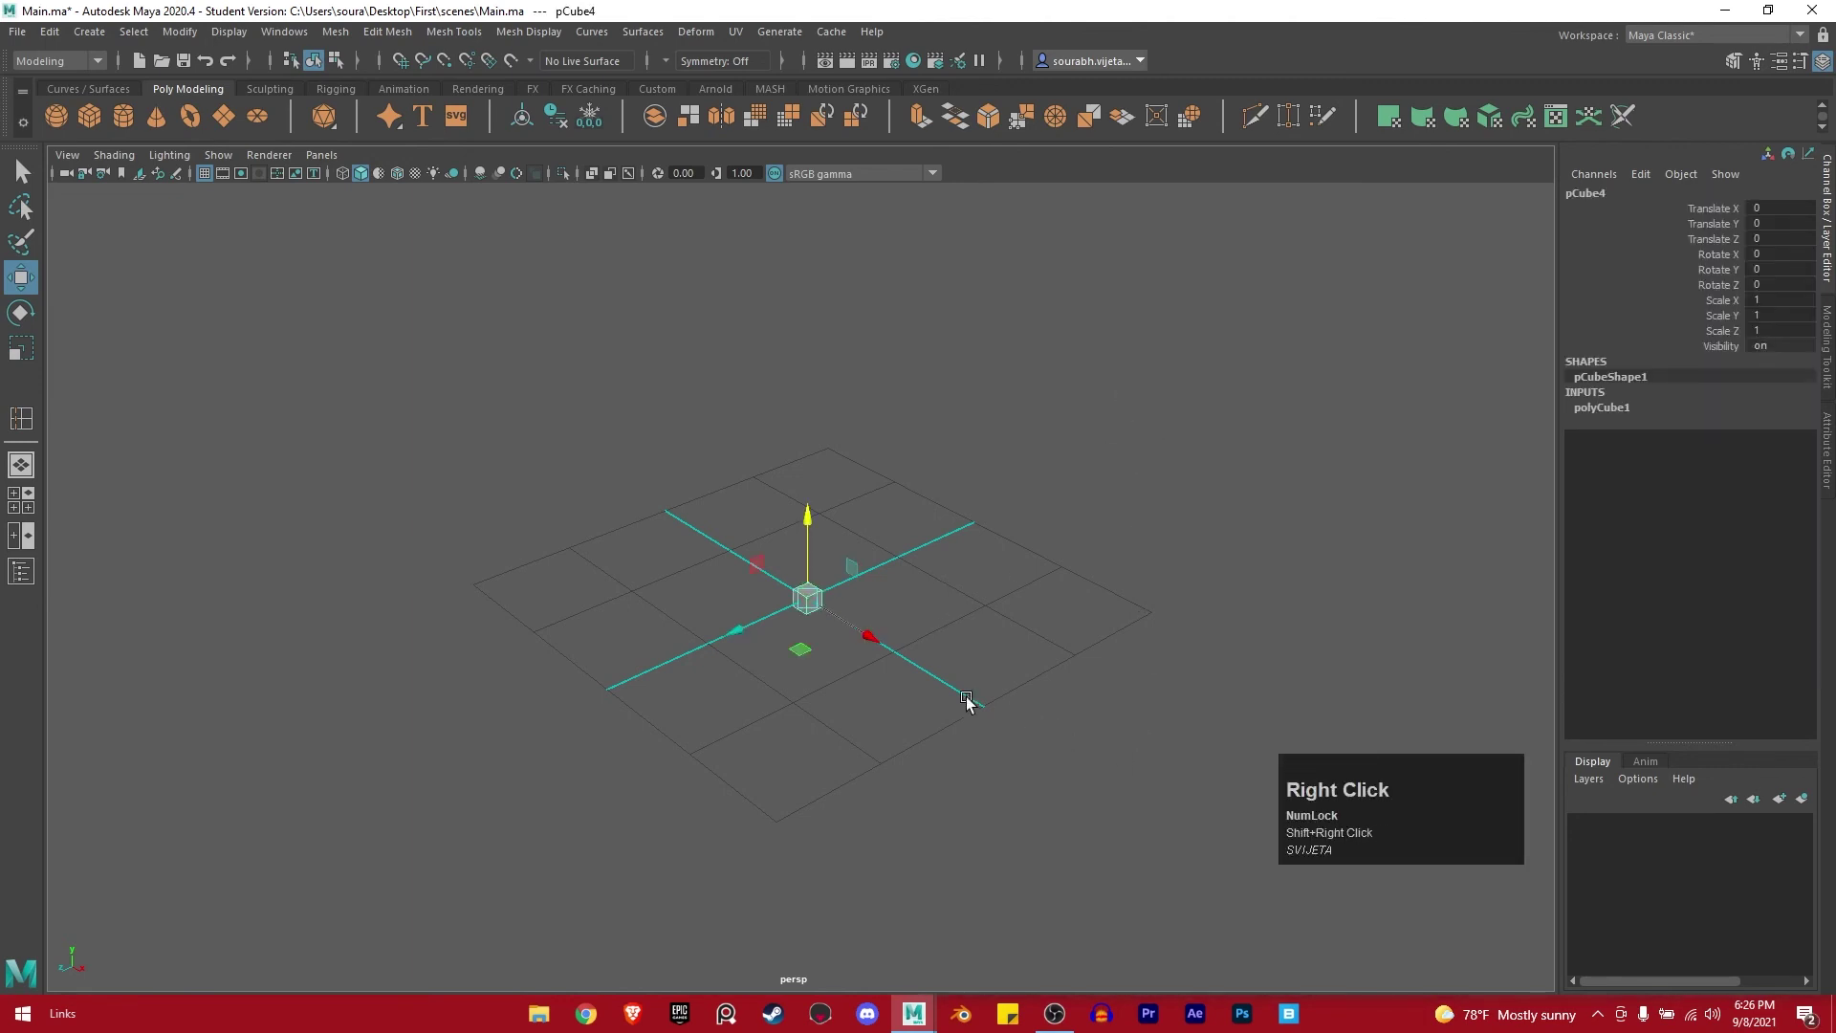
{"action": "key", "text": "r"}
{"action": "left_click_drag", "start_coordinate": [809, 603], "coordinate": [859, 572]}
{"action": "key", "text": "w"}
{"action": "left_click", "coordinate": [818, 519]}
{"action": "right_click", "coordinate": [1229, 502]}
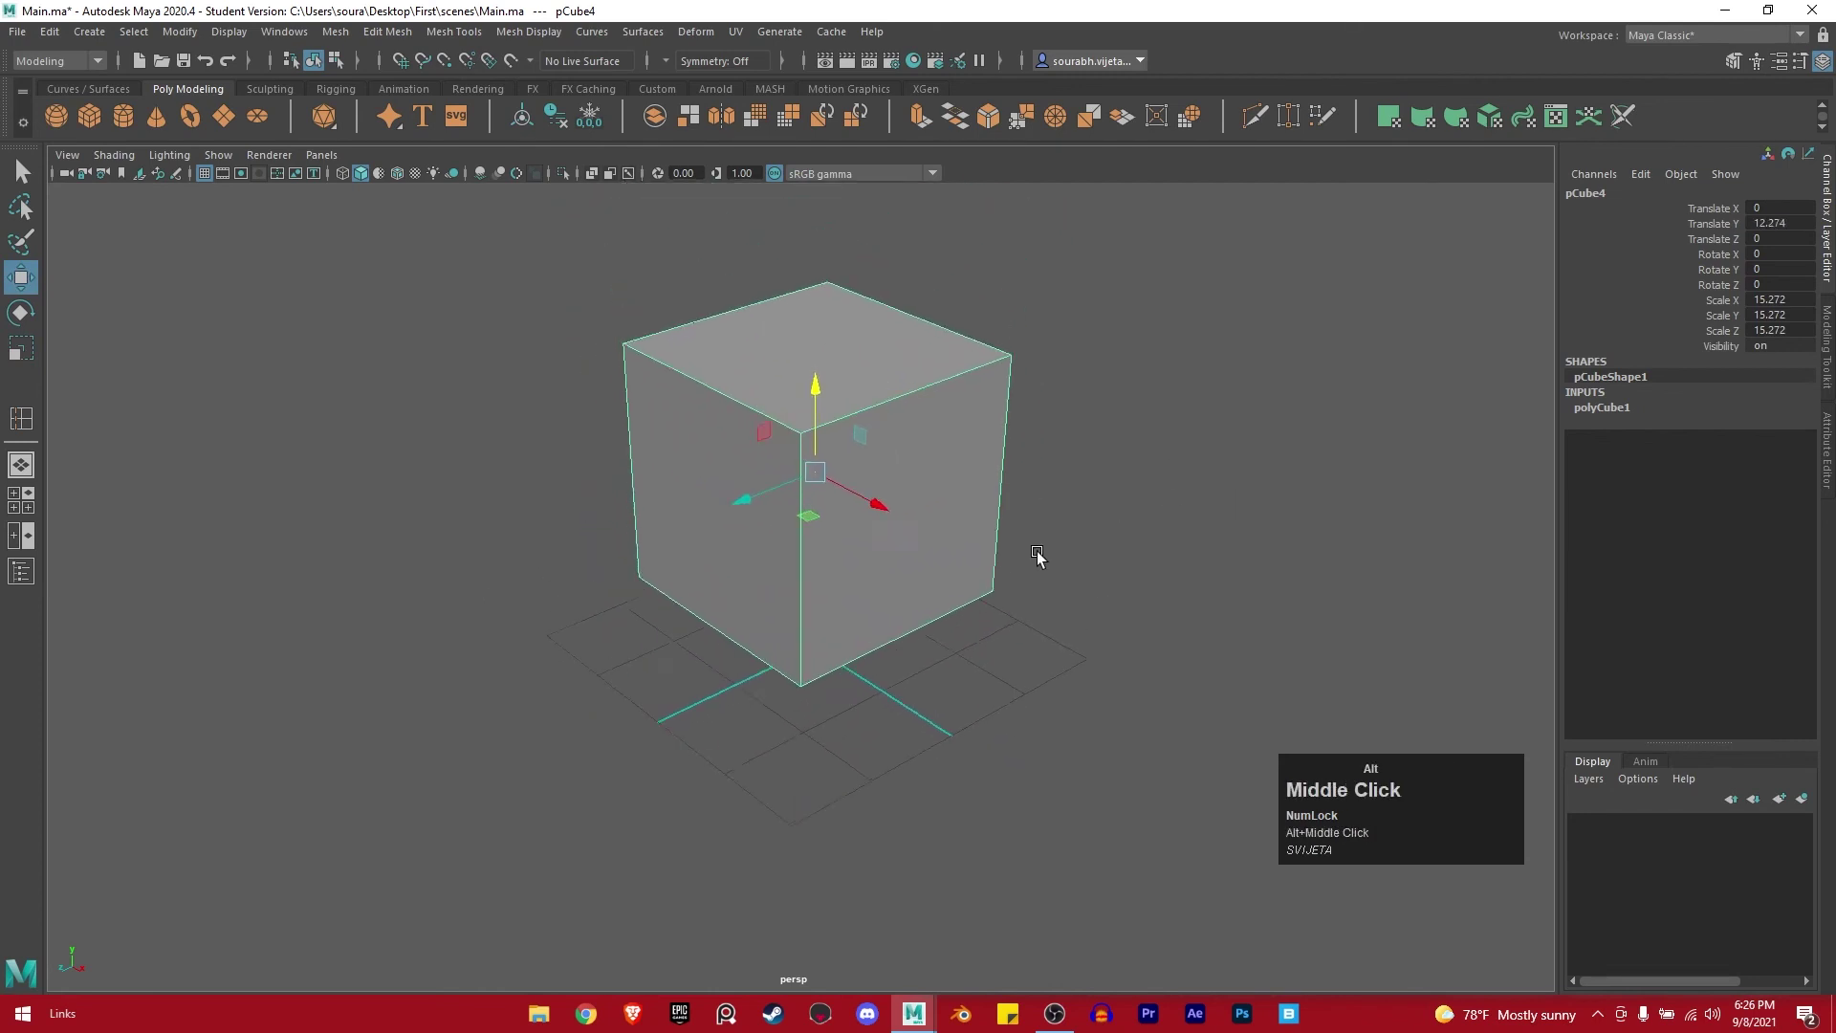
{"action": "left_click", "coordinate": [958, 653]}
{"action": "left_click", "coordinate": [939, 630]}
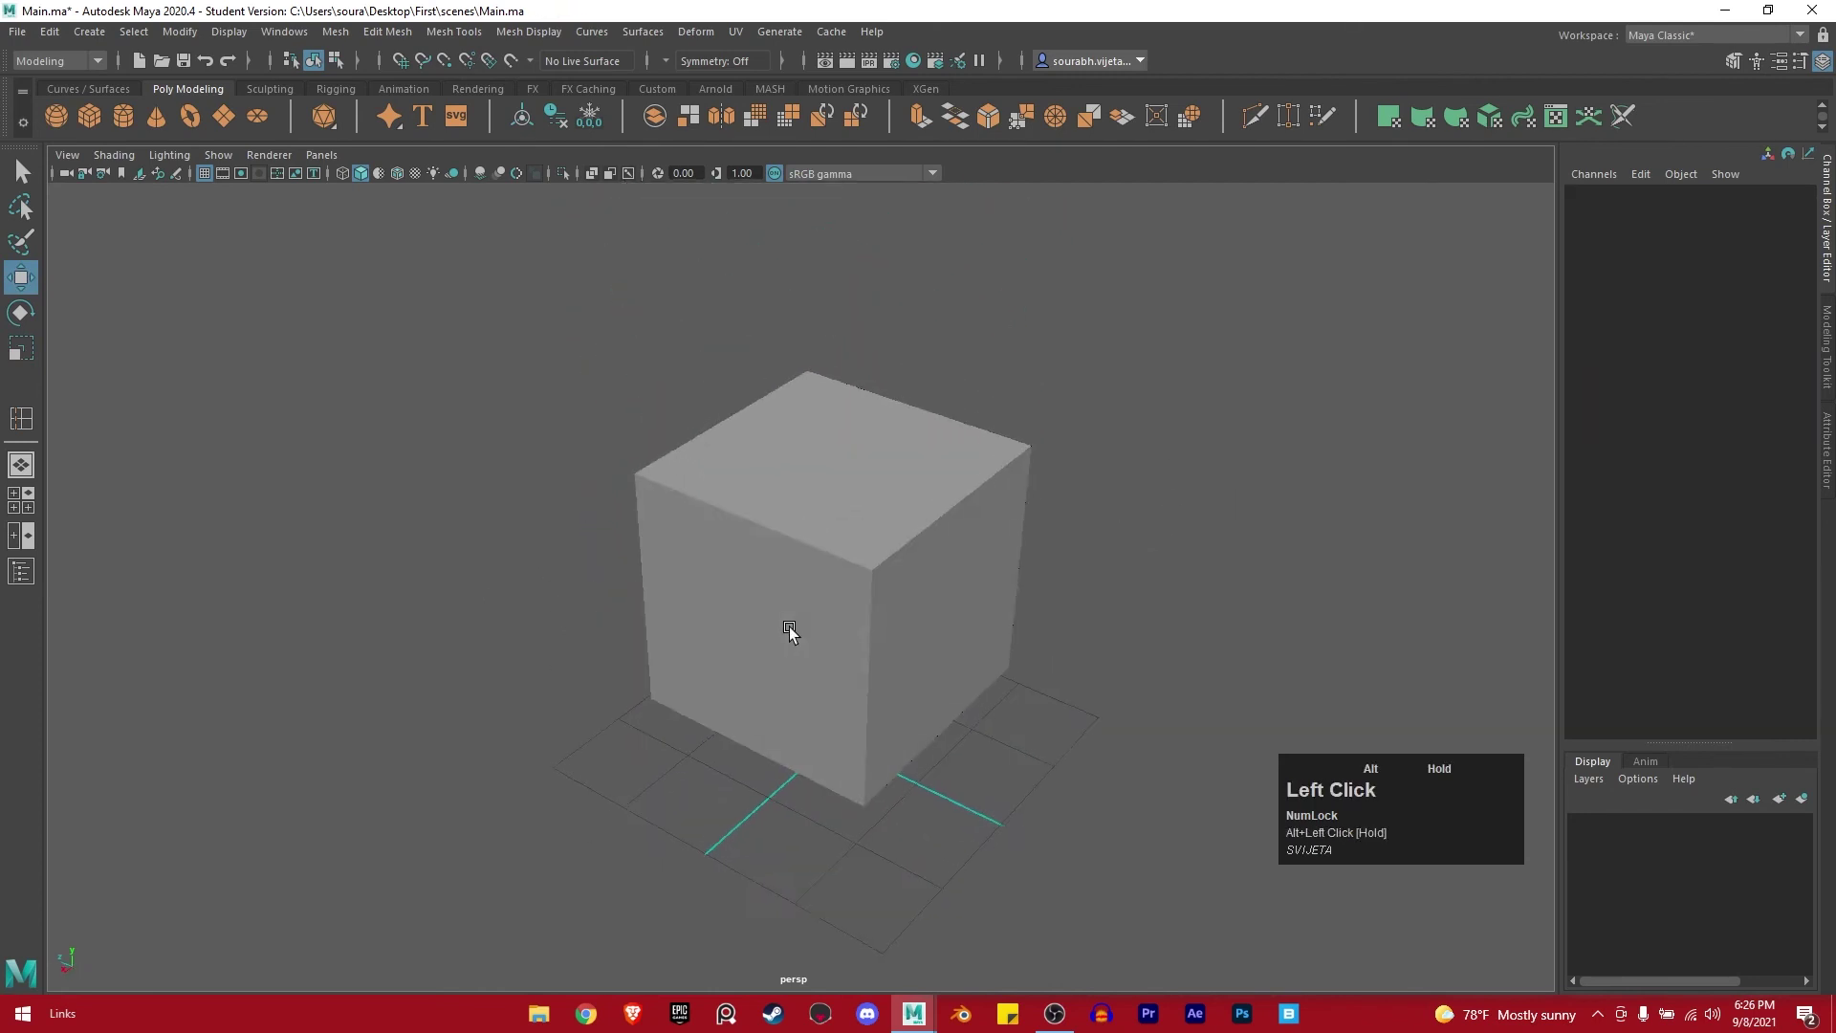
Flatten the cube along X into a square panel (X 2.252, Y and Z 15.272), undoing a stray rotation.
{"action": "left_click_drag", "start_coordinate": [704, 716], "coordinate": [942, 694]}
{"action": "key", "text": "r"}
{"action": "left_click_drag", "start_coordinate": [874, 594], "coordinate": [821, 609]}
{"action": "left_click_drag", "start_coordinate": [821, 609], "coordinate": [690, 638]}
{"action": "right_click", "coordinate": [690, 637]}
{"action": "key", "text": "e"}
{"action": "left_click_drag", "start_coordinate": [950, 646], "coordinate": [919, 595]}
{"action": "left_click_drag", "start_coordinate": [919, 594], "coordinate": [976, 508]}
{"action": "key", "text": "ctrl+z"}
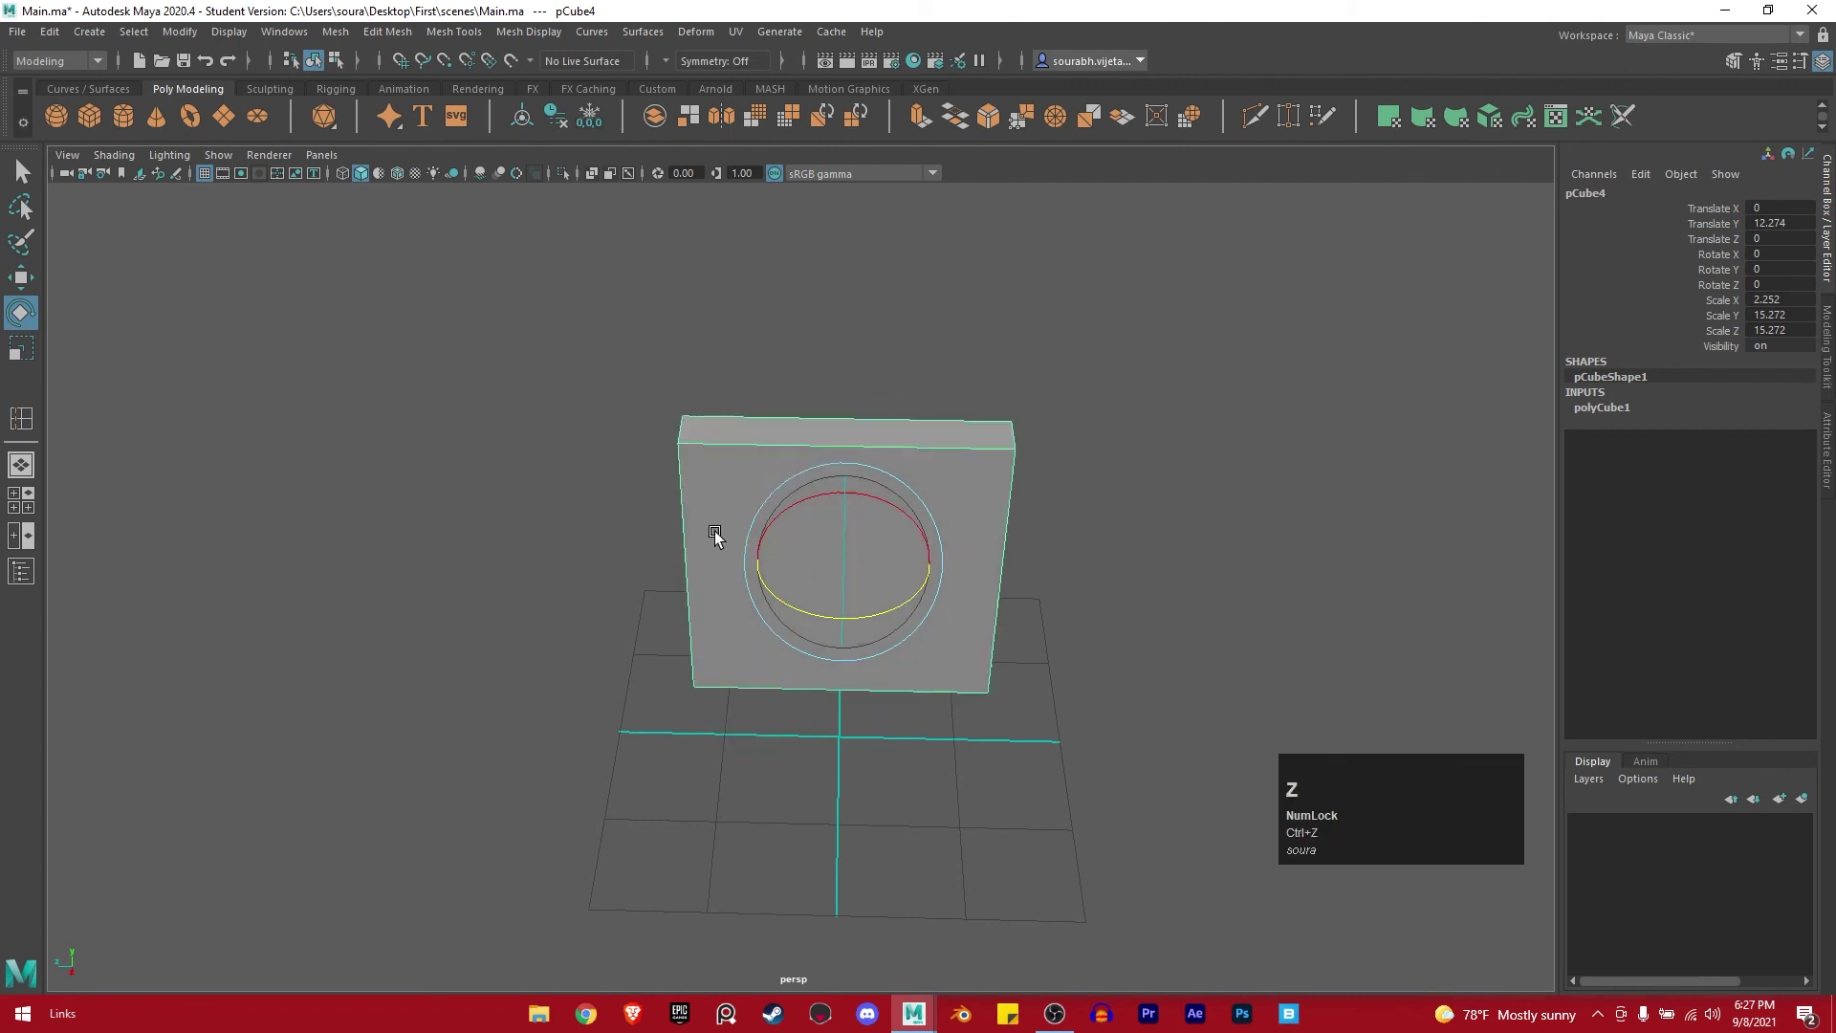
Thin the panel further along X to about 1.54.
{"action": "left_click", "coordinate": [1023, 665]}
{"action": "key", "text": "alt+r"}
{"action": "left_click", "coordinate": [883, 599]}
{"action": "key", "text": "w"}
{"action": "left_click_drag", "start_coordinate": [860, 659], "coordinate": [833, 576]}
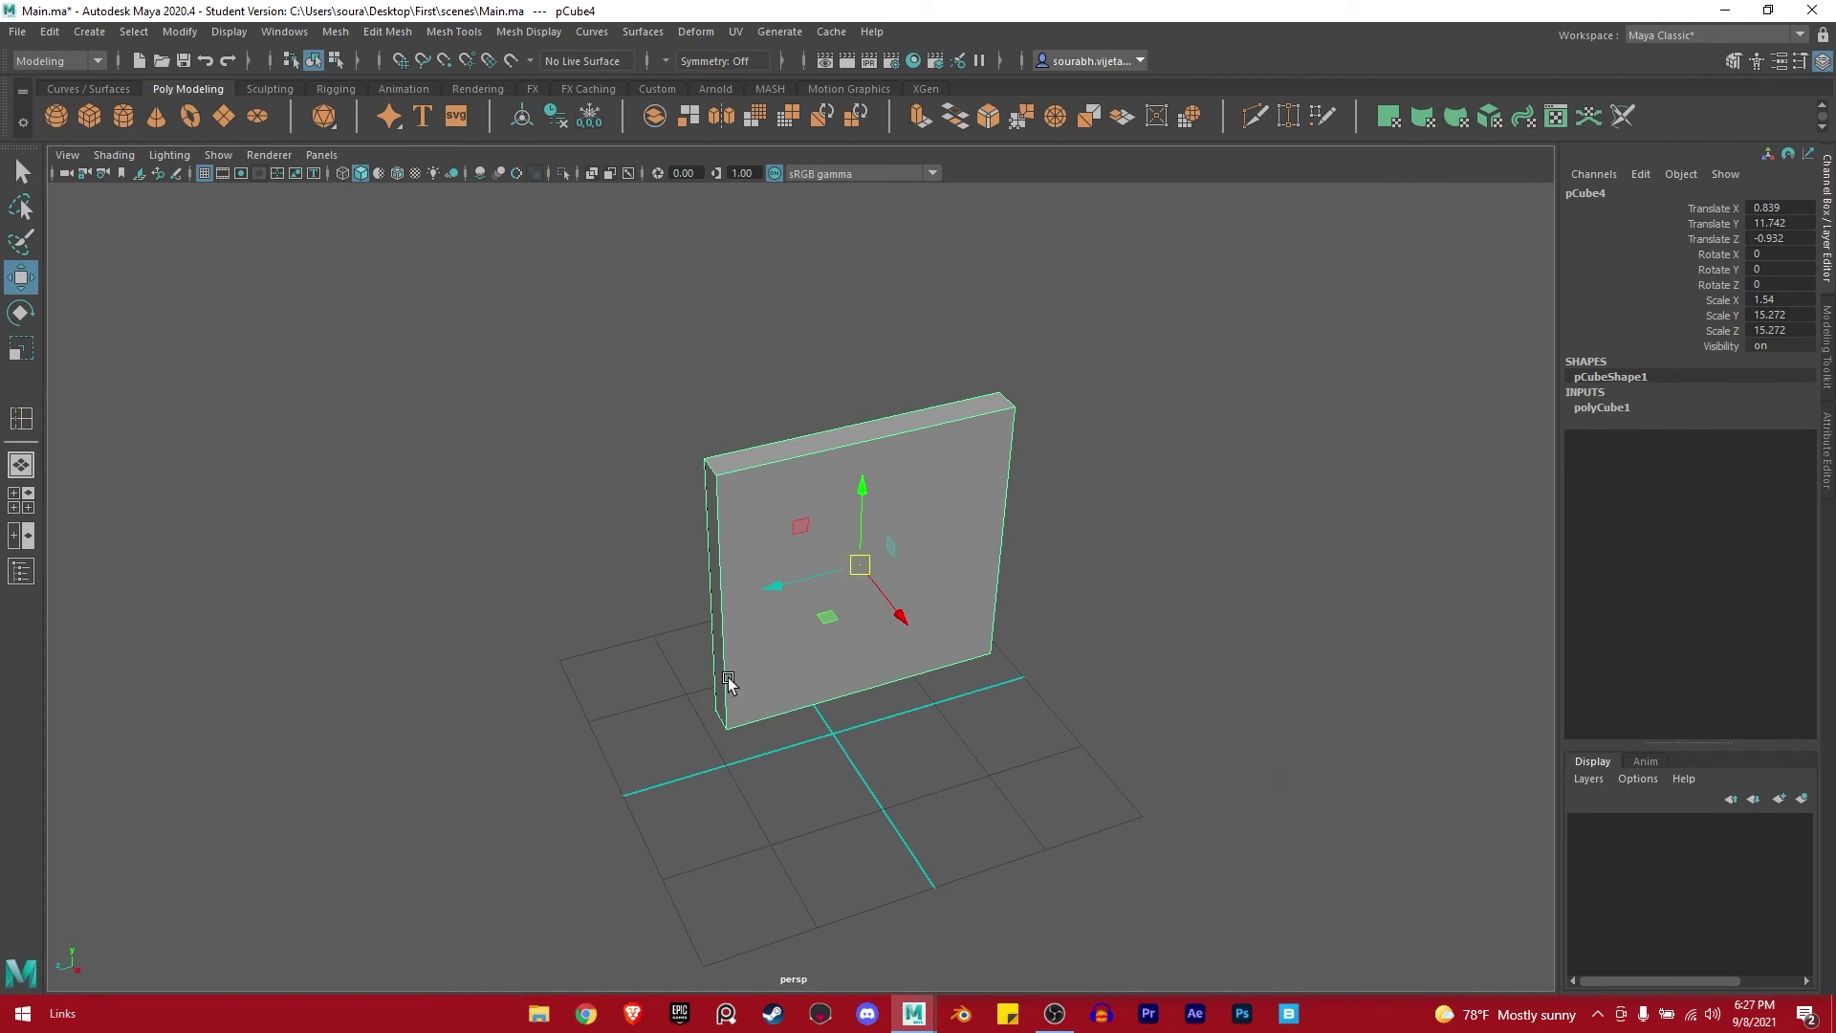
Snap the pivot onto the panel's left vertical edge with D held, test-rotate it and undo back to zero.
{"action": "left_click_drag", "start_coordinate": [841, 646], "coordinate": [851, 577]}
{"action": "left_click_drag", "start_coordinate": [851, 577], "coordinate": [781, 594]}
{"action": "left_click_drag", "start_coordinate": [781, 594], "coordinate": [758, 708]}
{"action": "left_click_drag", "start_coordinate": [758, 708], "coordinate": [862, 721]}
{"action": "key", "text": "e"}
{"action": "left_click_drag", "start_coordinate": [774, 644], "coordinate": [654, 678]}
{"action": "key", "text": "ctrl+z"}
{"action": "left_click", "coordinate": [753, 677]}
{"action": "key", "text": "w"}
{"action": "left_click", "coordinate": [772, 603]}
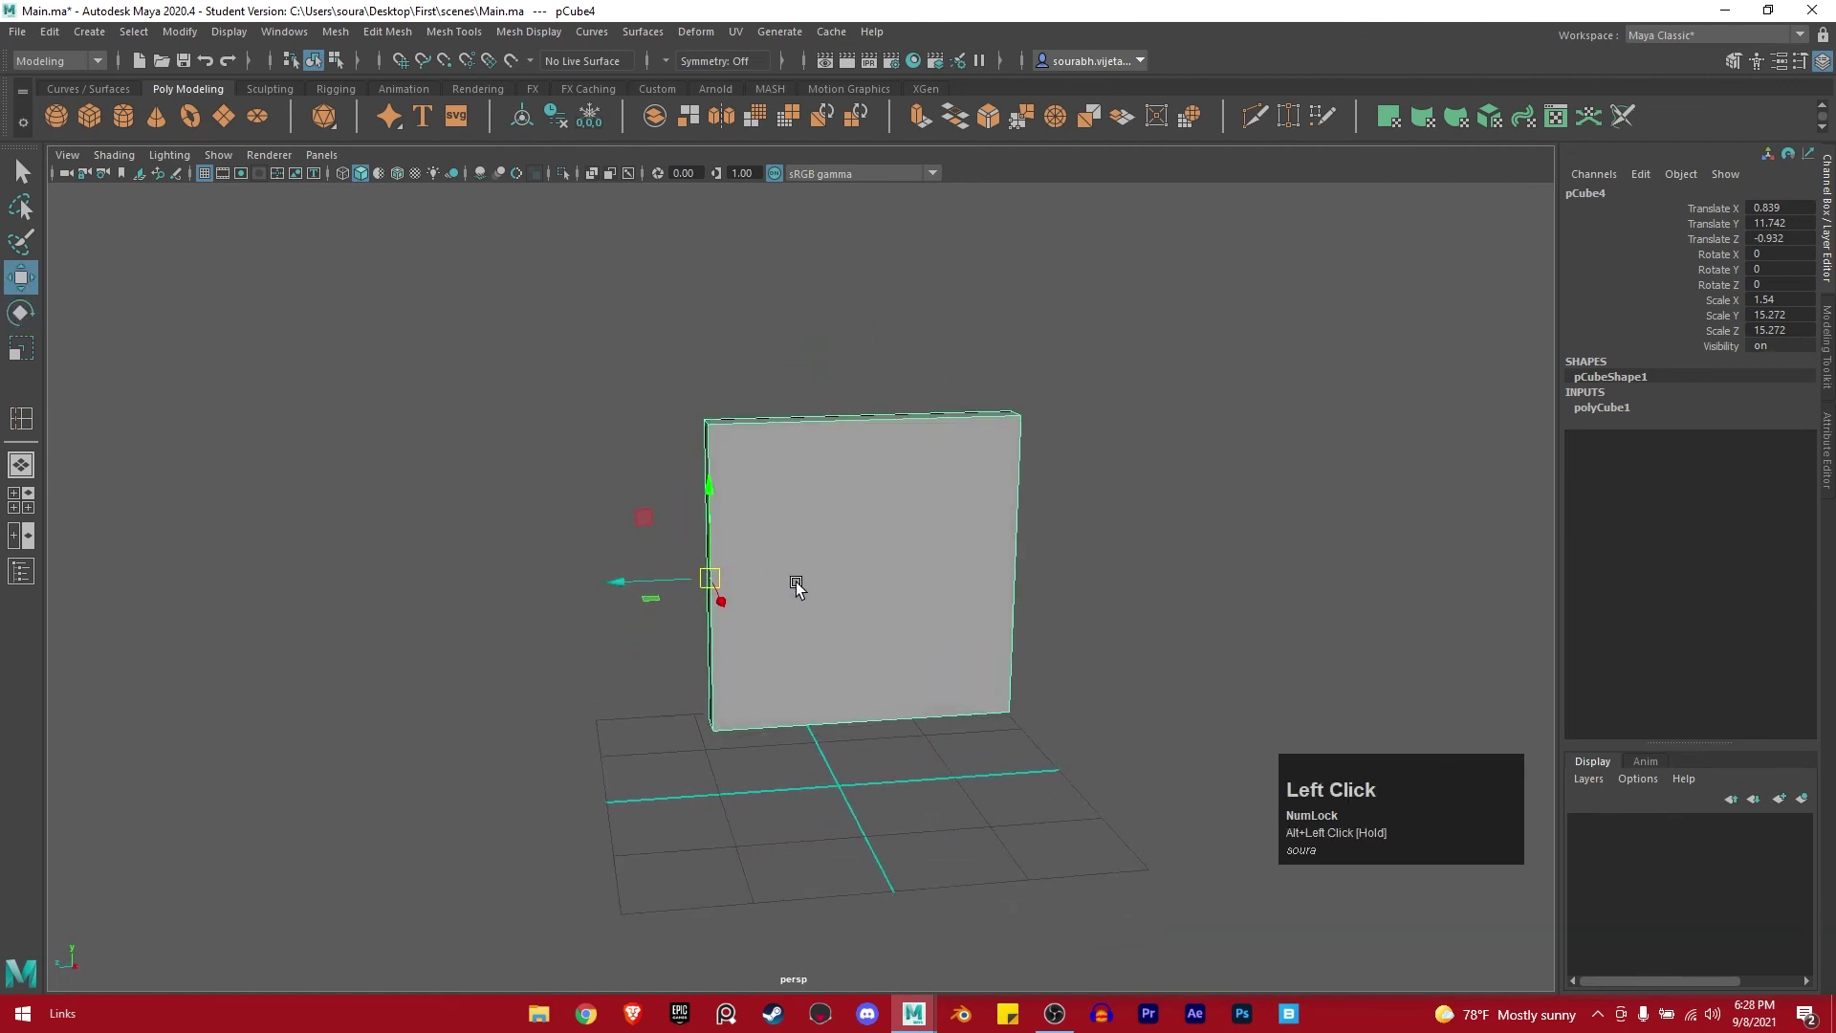
Inspect the thin split panel in the four-view layout and return to the single perspective view.
{"action": "key", "text": "space"}
{"action": "scroll", "scroll_direction": "down", "scroll_amount": 3}
{"action": "middle_click", "coordinate": [767, 447]}
{"action": "scroll", "scroll_direction": "up", "scroll_amount": 3}
{"action": "middle_click", "coordinate": [954, 568]}
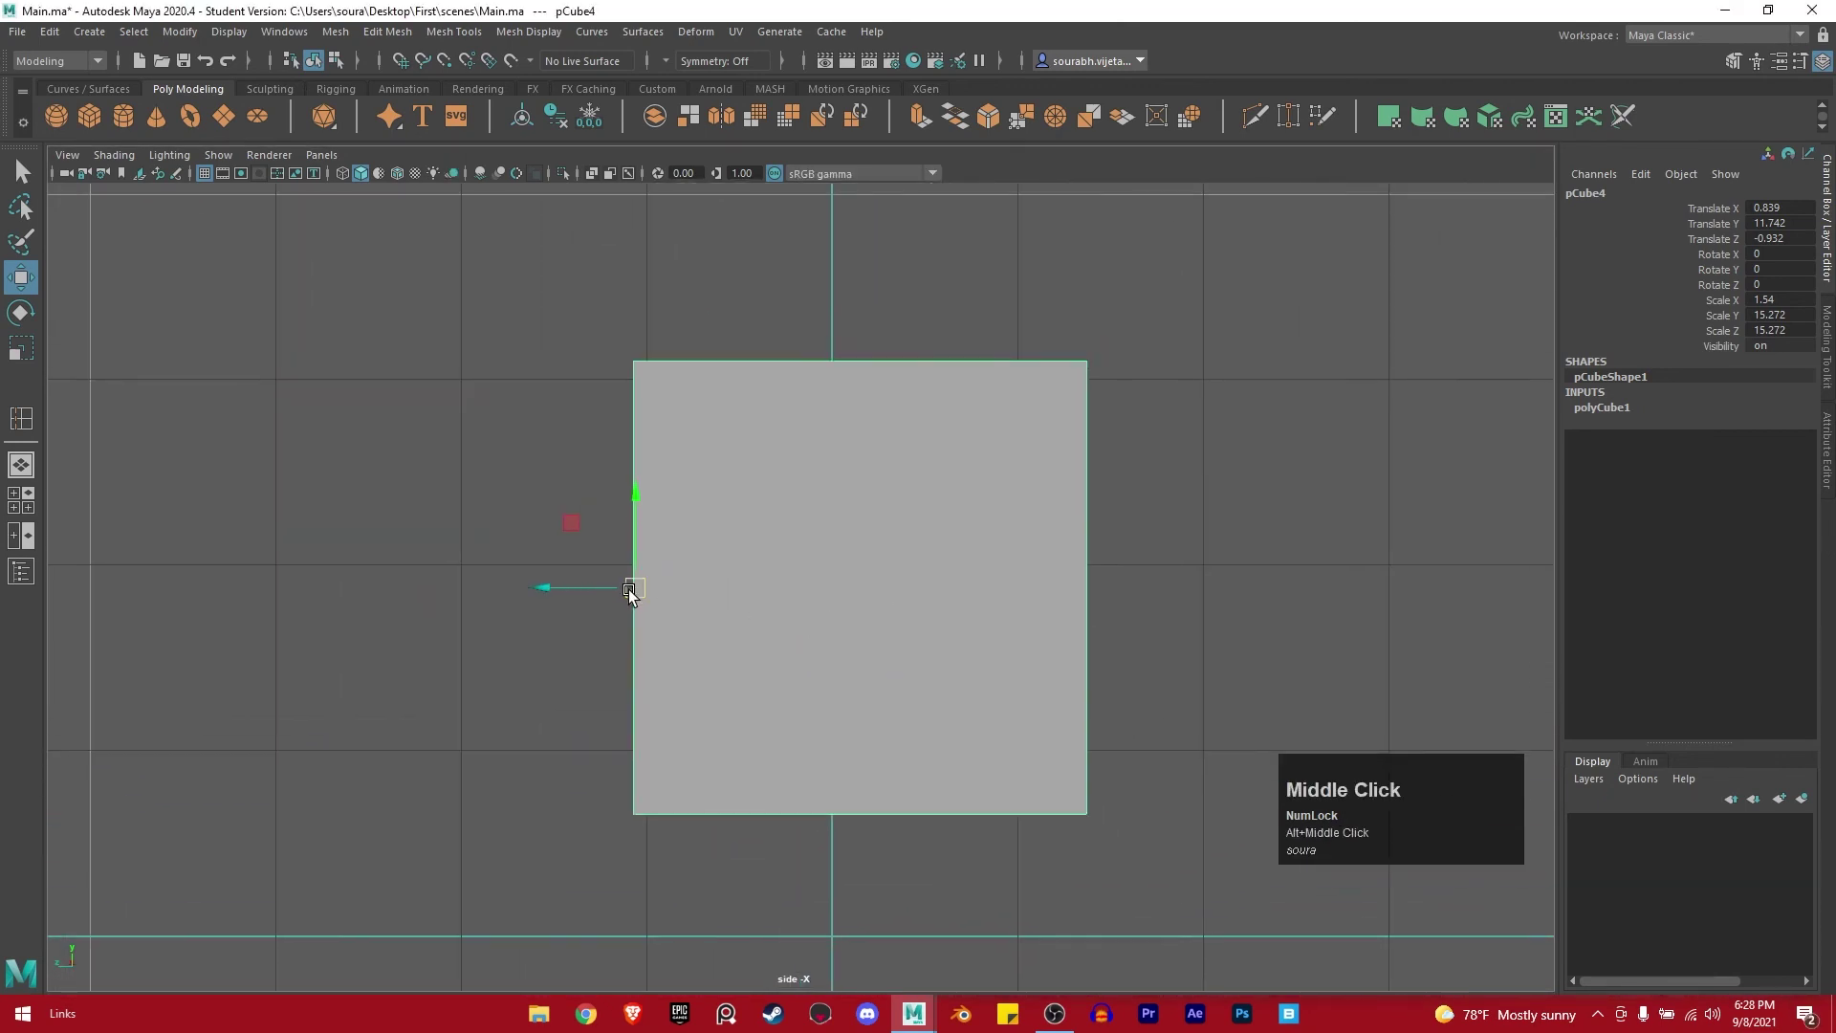
{"action": "scroll", "scroll_direction": "up", "scroll_amount": 3}
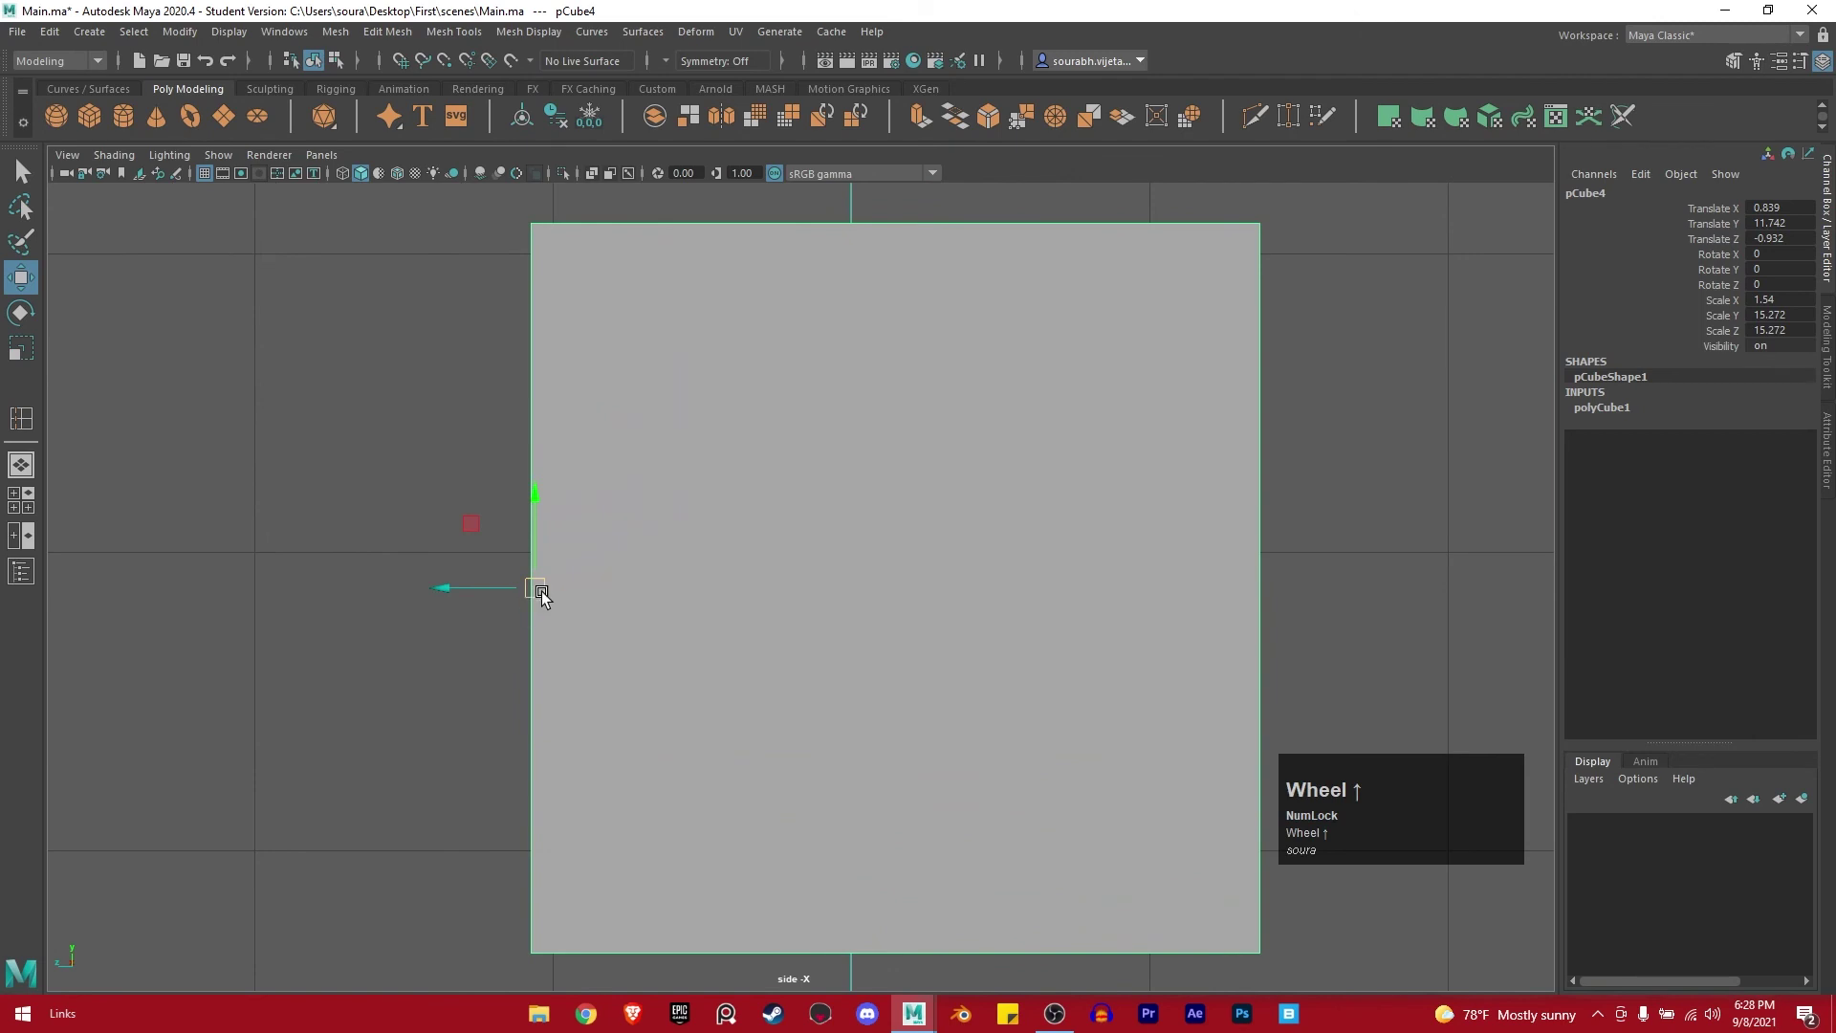
{"action": "scroll", "scroll_direction": "down", "scroll_amount": 3}
{"action": "key", "text": "space"}
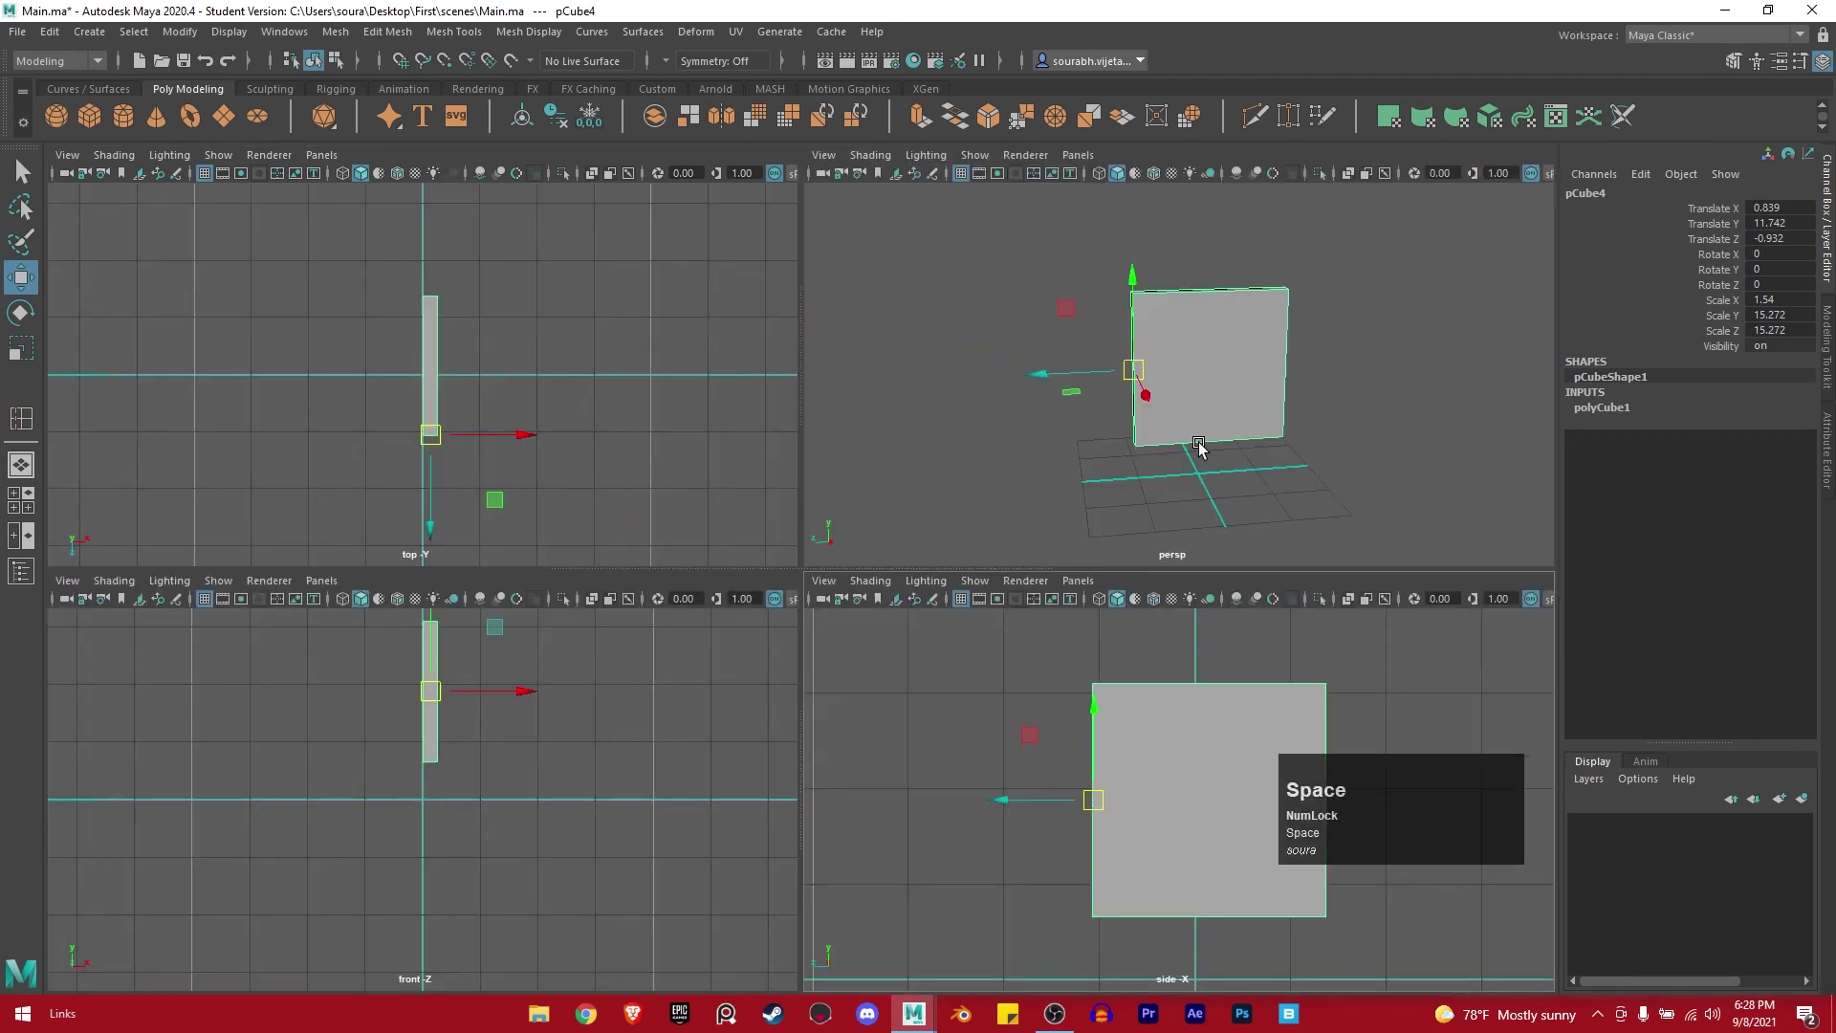
{"action": "key", "text": "space"}
Select the panel and snap its pivot along the edge using the D pivot-edit and V snap holds.
{"action": "left_click", "coordinate": [878, 529]}
{"action": "right_click", "coordinate": [798, 603]}
{"action": "left_click", "coordinate": [1044, 584]}
{"action": "middle_click", "coordinate": [1039, 583]}
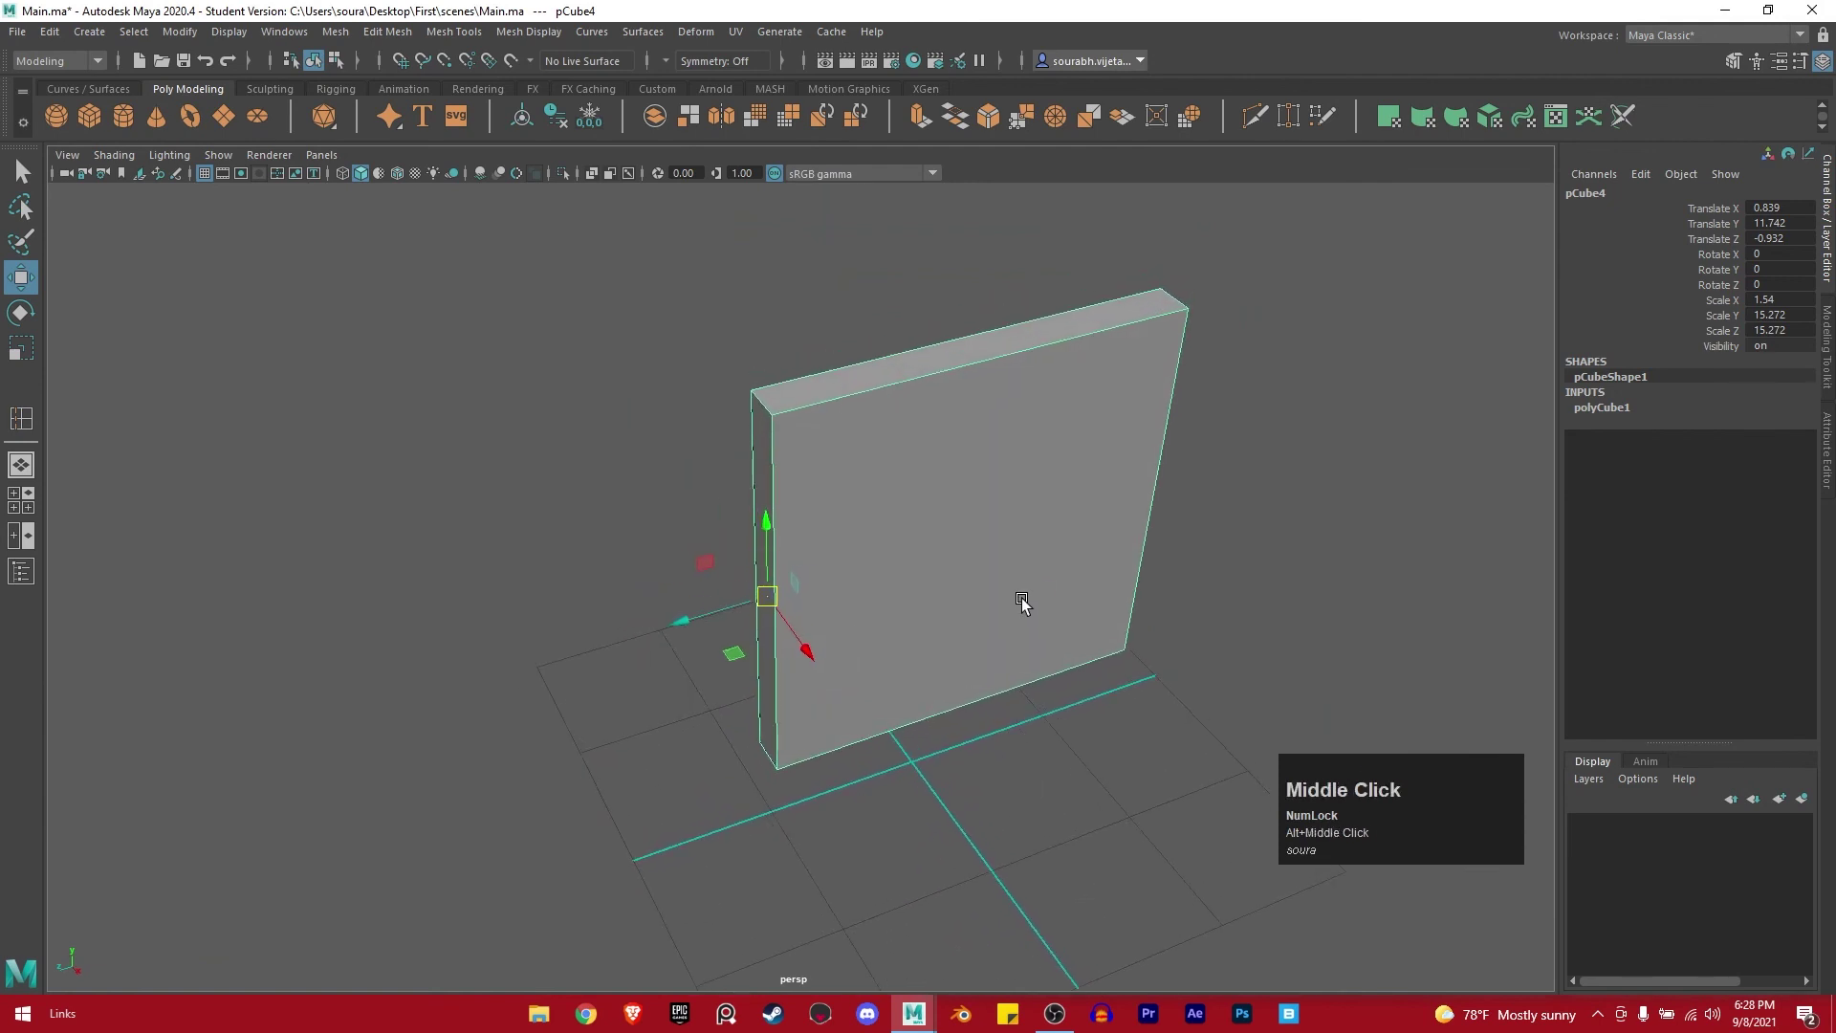
{"action": "key", "text": "v"}
{"action": "key", "text": "v"}
{"action": "key", "text": "v"}
{"action": "key", "text": "v"}
{"action": "key", "text": "v"}
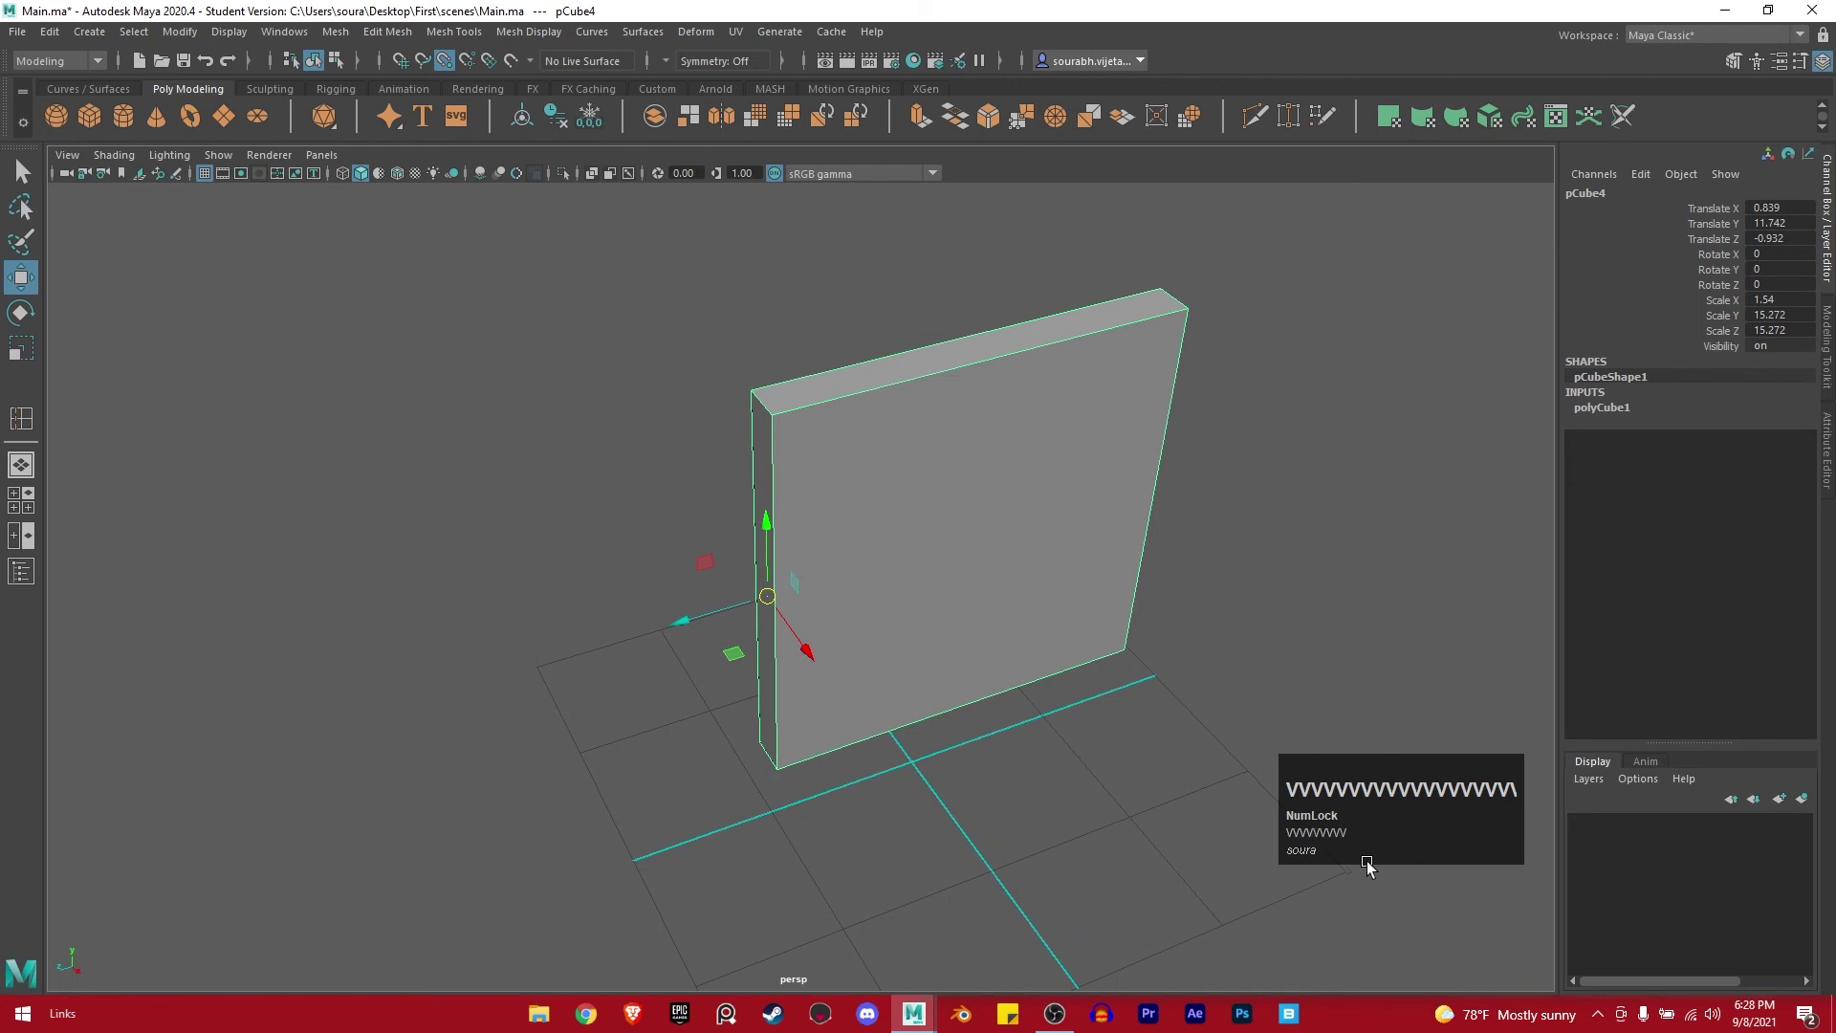
{"action": "key", "text": "v"}
{"action": "type", "text": "VVVVVVV"}
{"action": "key", "text": "v"}
{"action": "type", "text": "VVVVVVVV"}
{"action": "key", "text": "v"}
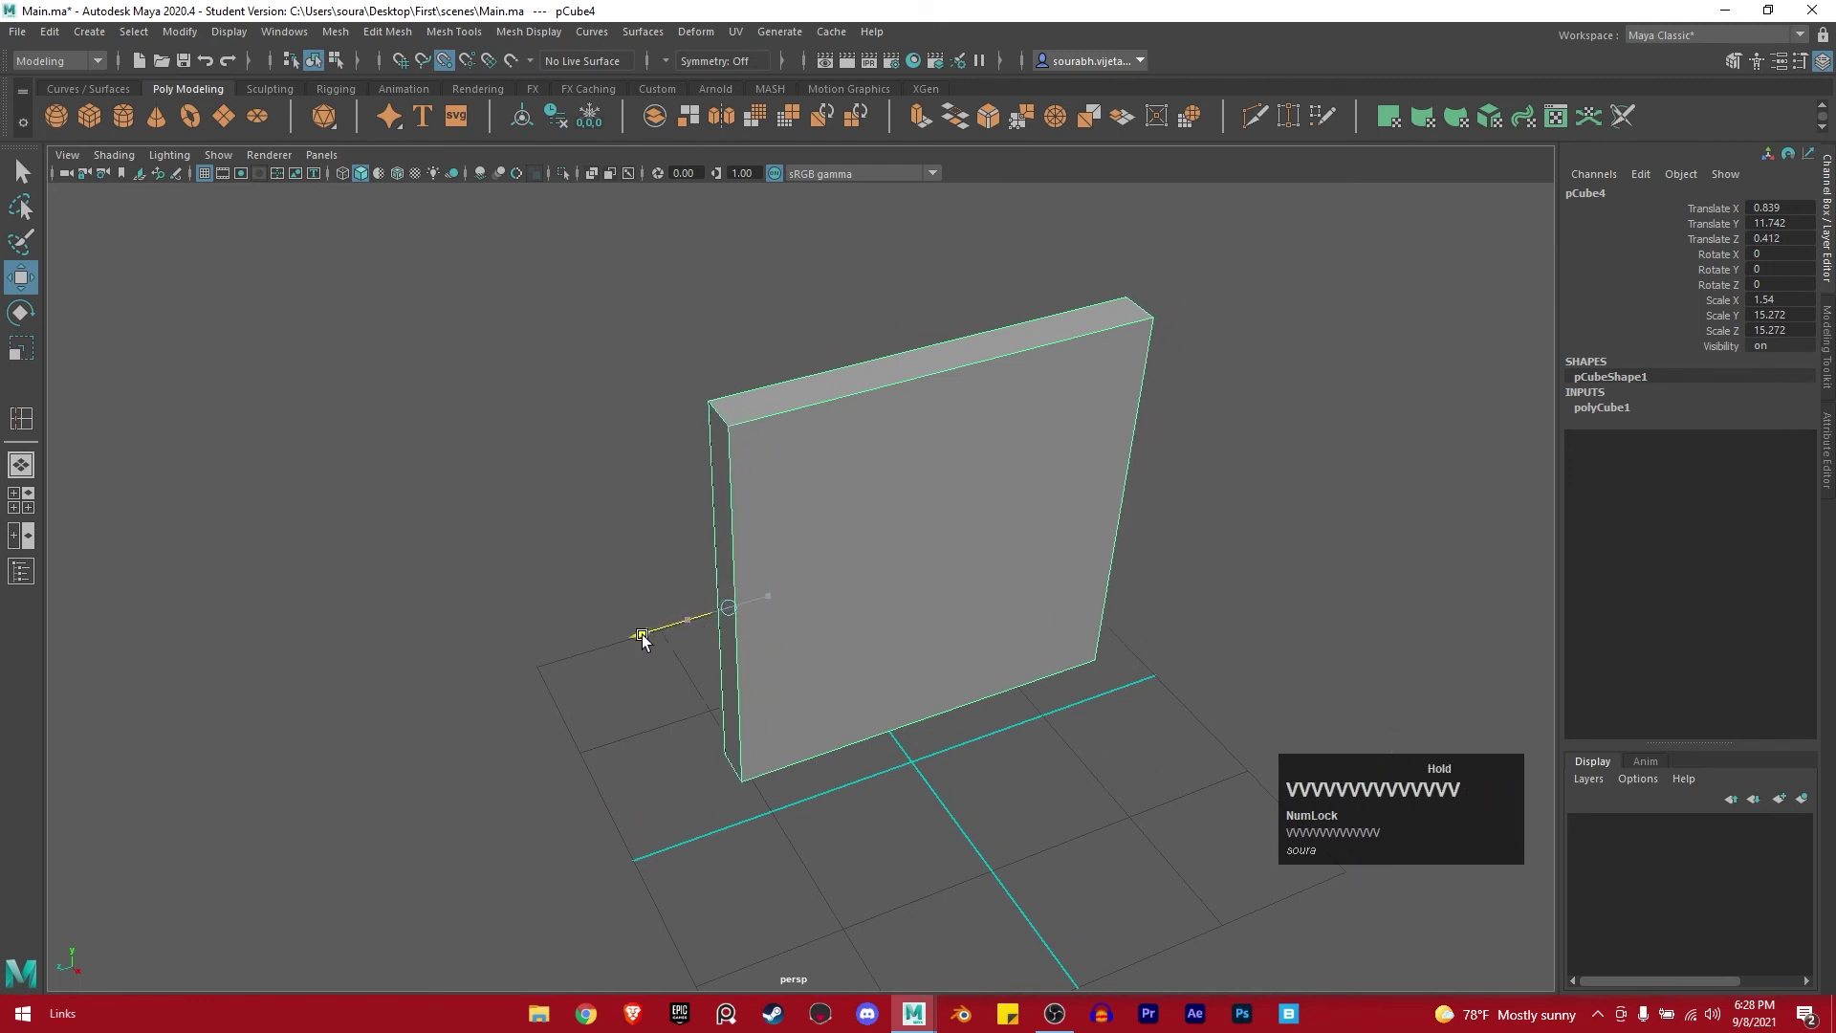
{"action": "type", "text": "VVVVVV"}
{"action": "key", "text": "v"}
{"action": "type", "text": "VVVVVVVVVVVVVvvVVVVVVvvVVVVVVVVVVVVVVVVVV"}
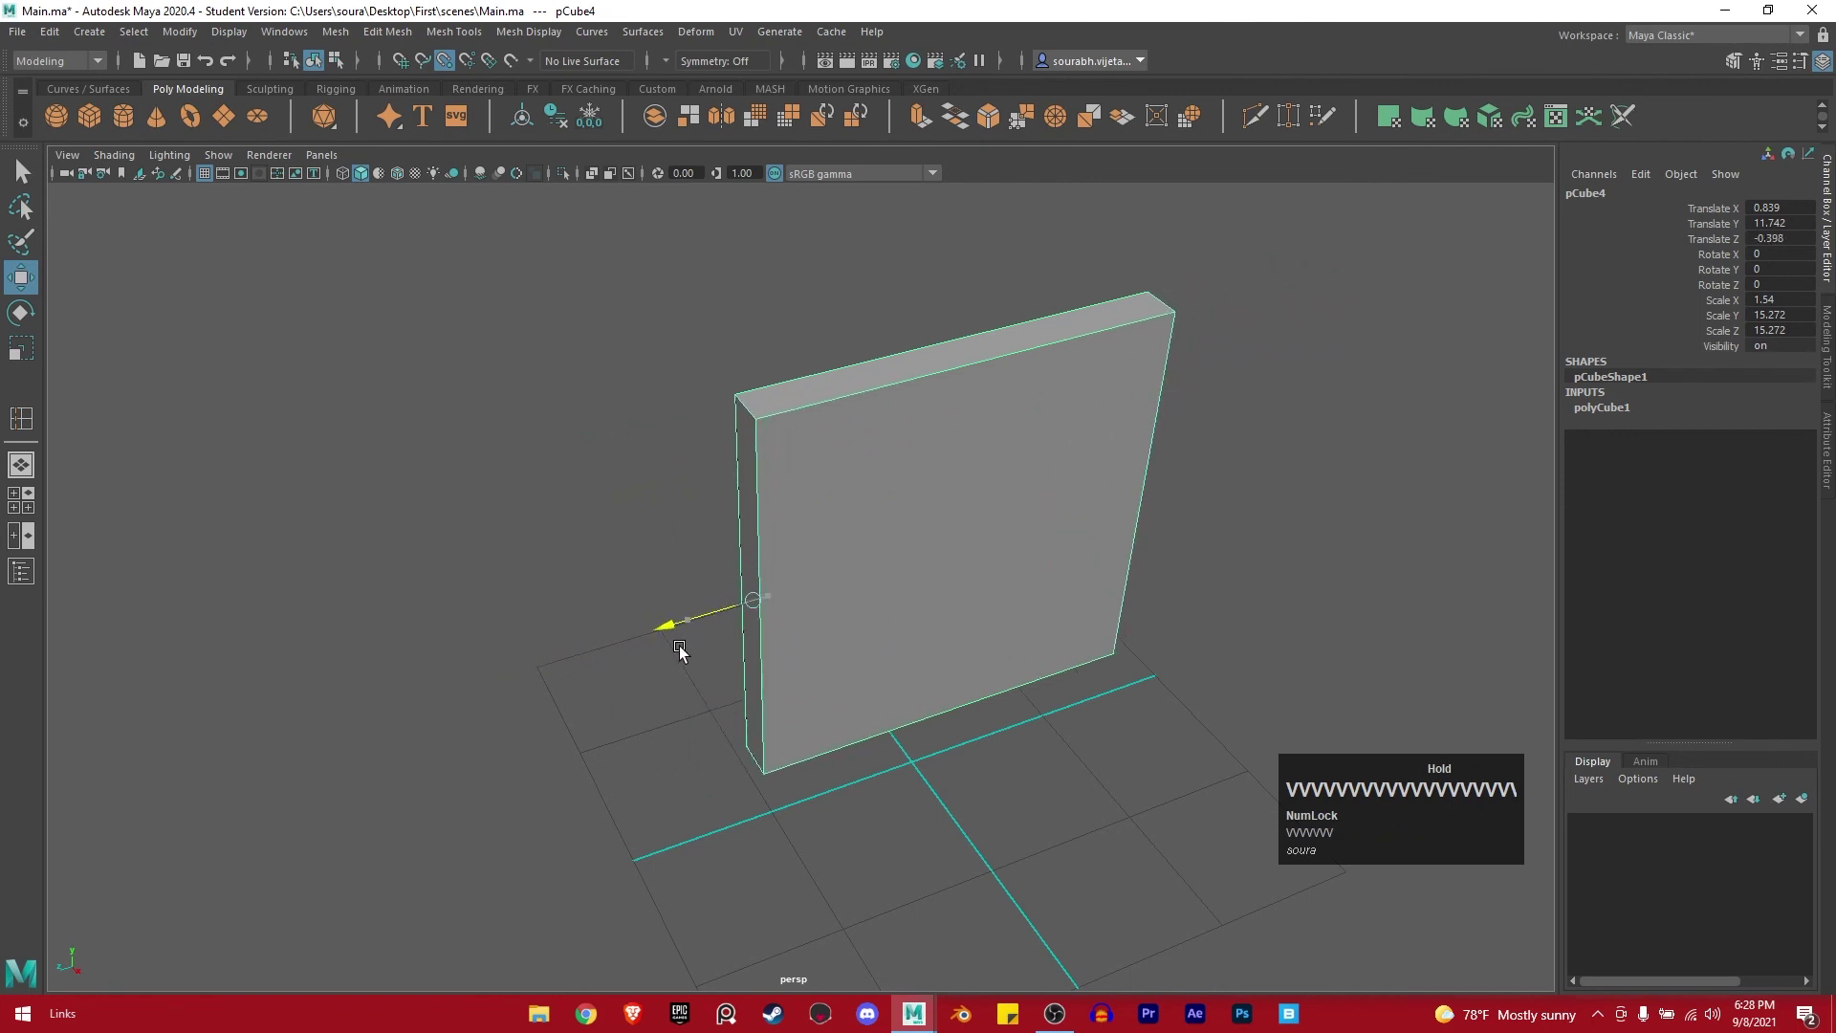
{"action": "key", "text": "v"}
{"action": "type", "text": "vVVVVVVVVVVVVVVVVVdidddddi"}
{"action": "key", "text": "d"}
{"action": "type", "text": "DDDDDDDDDDDDDDD"}
{"action": "key", "text": "d"}
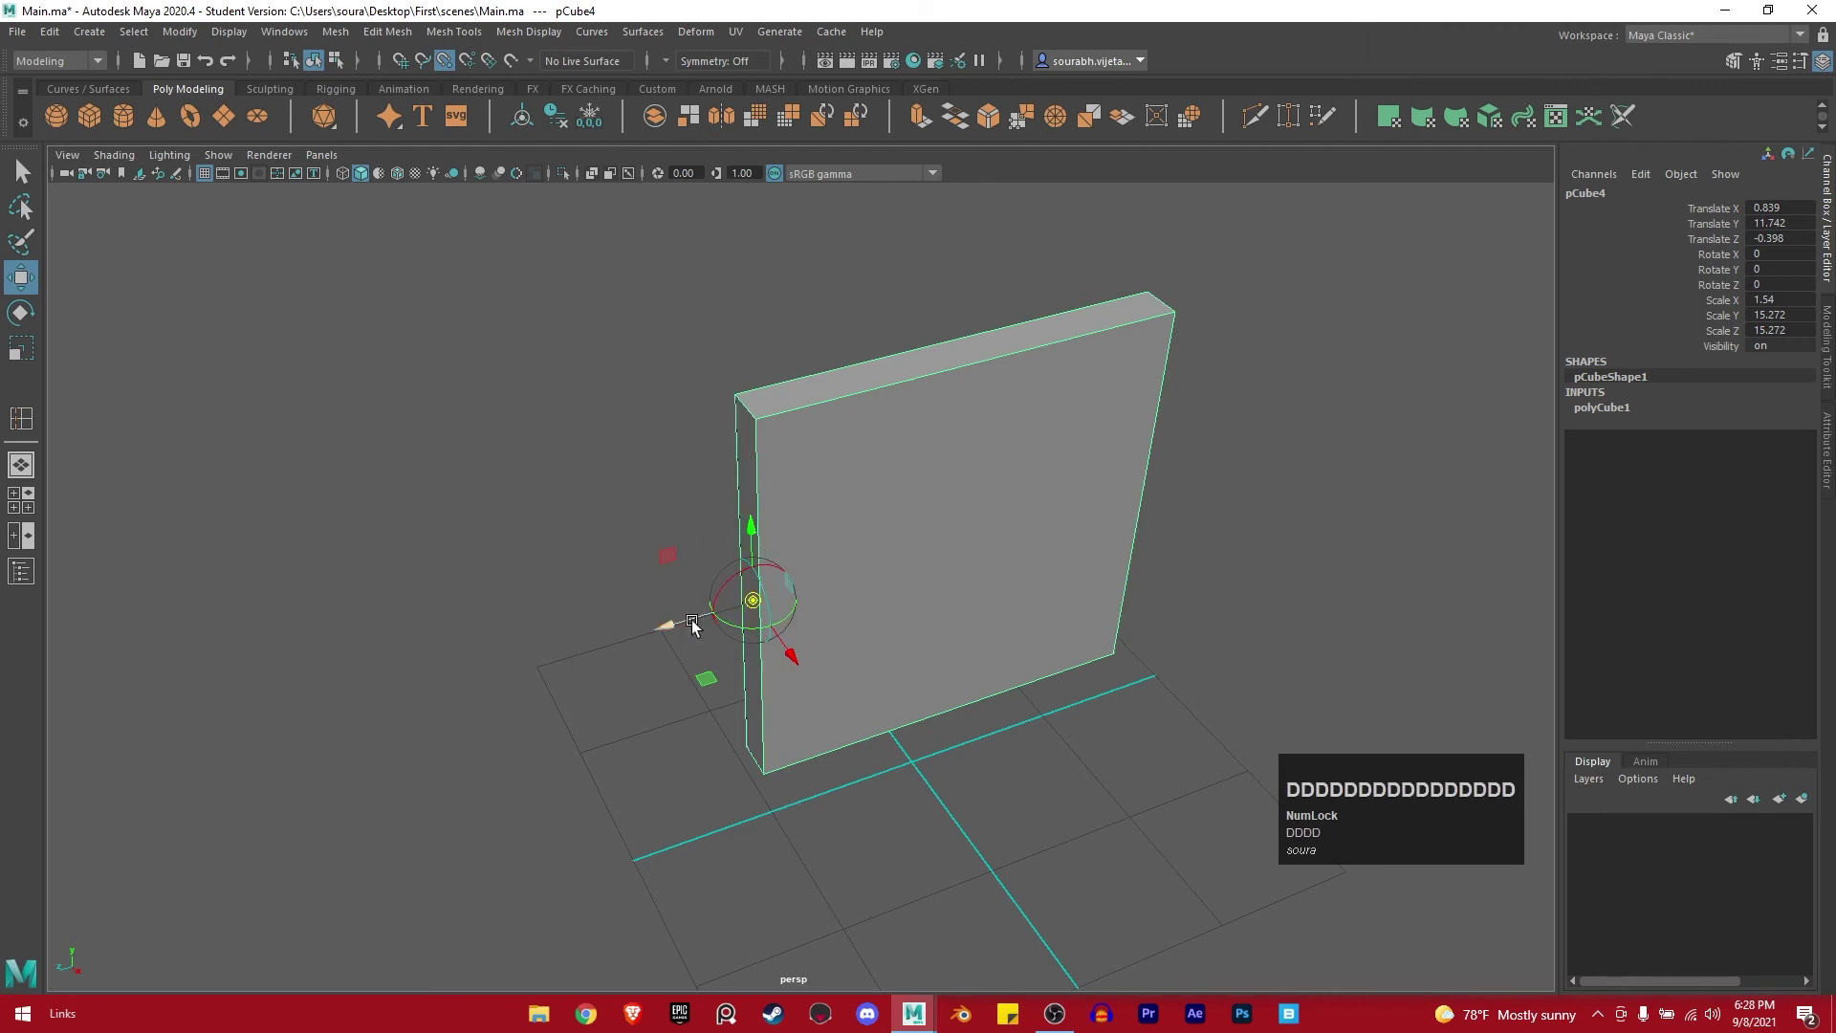
{"action": "type", "text": "DDDDDDDDDDDDDDD"}
{"action": "key", "text": "d"}
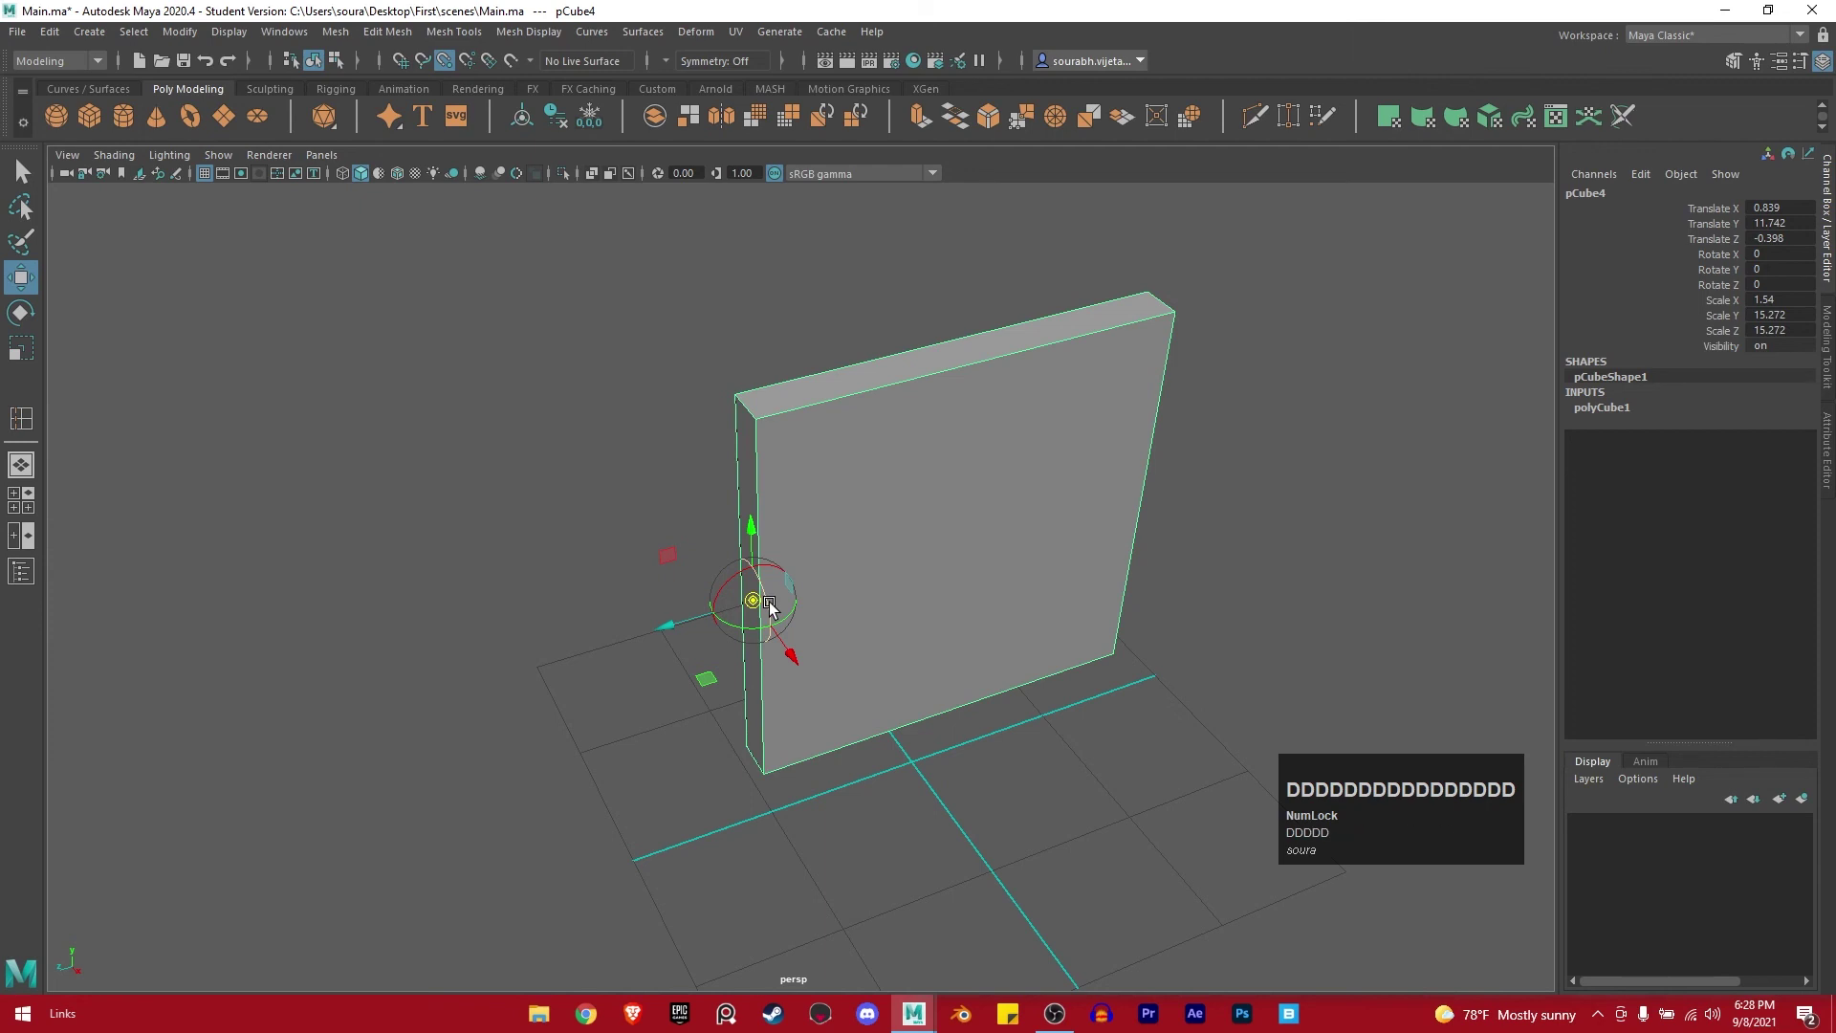
{"action": "type", "text": "VVVVVVVV"}
{"action": "key", "text": "v"}
{"action": "type", "text": "vVVVVVvvddDDDDDDDDDddddddDDDDDDDDDDDDDDDDDDDDDDDDDDDDDD"}
{"action": "key", "text": "d"}
{"action": "key", "text": "d"}
{"action": "key", "text": "d"}
{"action": "key", "text": "d"}
{"action": "key", "text": "d"}
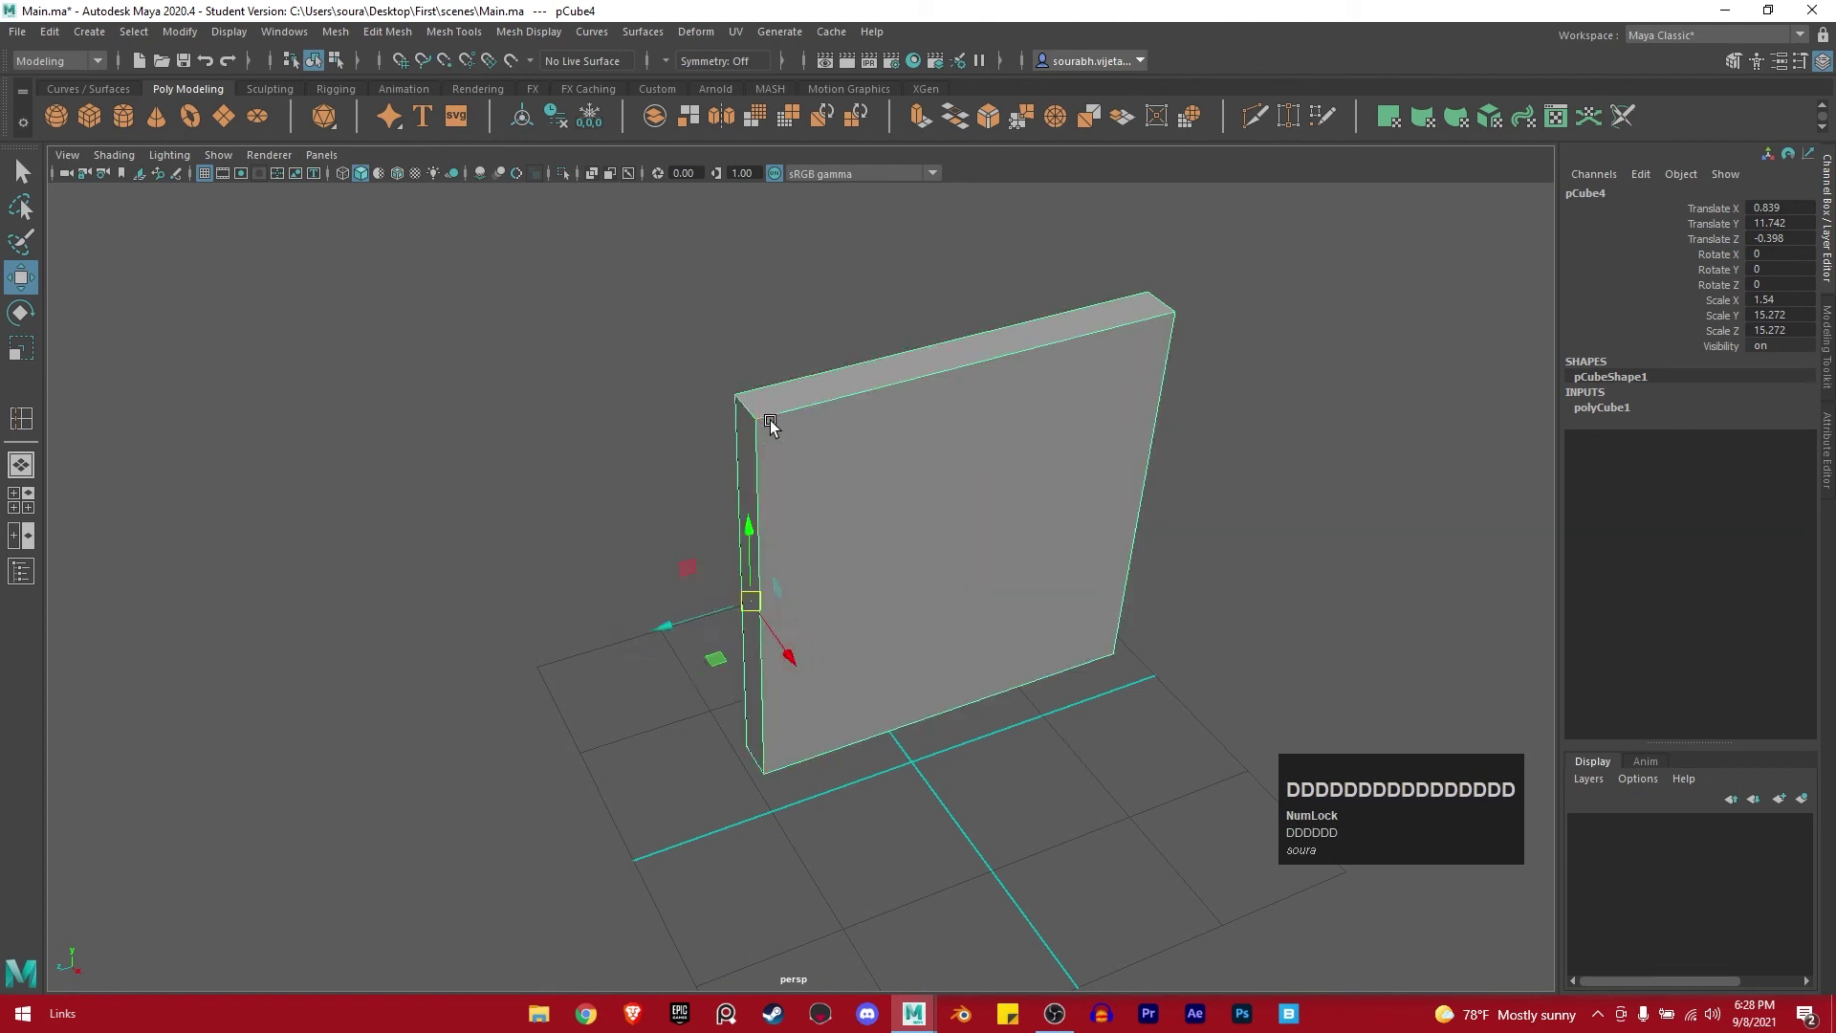
{"action": "key", "text": "d"}
{"action": "key", "text": "d"}
{"action": "key", "text": "d"}
{"action": "type", "text": "DDDDDDDDDDDDDDDD"}
{"action": "type", "text": "vddDDDDDDDDDDDDDdDDDDDdddDDDDDD"}
Reselect the panel, refine the snapped pivot on the edge and adjust the selection through the marking menu.
{"action": "left_click", "coordinate": [752, 530]}
{"action": "type", "text": "dDDDDDDddddddDDDDDDDDDDDDdDDDDDDDDDDDDD"}
{"action": "type", "text": "DDDDD"}
{"action": "left_click", "coordinate": [780, 480]}
{"action": "left_click_drag", "start_coordinate": [908, 557], "coordinate": [766, 423]}
{"action": "type", "text": "vddDDDDdddDDDDDDD"}
{"action": "key", "text": "d"}
{"action": "type", "text": "d"}
{"action": "key", "text": "d"}
{"action": "key", "text": "d"}
{"action": "key", "text": "d"}
{"action": "key", "text": "d"}
{"action": "key", "text": "d"}
{"action": "key", "text": "d"}
{"action": "key", "text": "d"}
{"action": "key", "text": "d"}
{"action": "right_click", "coordinate": [1057, 586]}
{"action": "left_click_drag", "start_coordinate": [785, 603], "coordinate": [1058, 572]}
{"action": "left_click_drag", "start_coordinate": [840, 585], "coordinate": [837, 561]}
{"action": "left_click", "coordinate": [836, 562]}
{"action": "right_click", "coordinate": [777, 580]}
{"action": "left_click", "coordinate": [851, 552]}
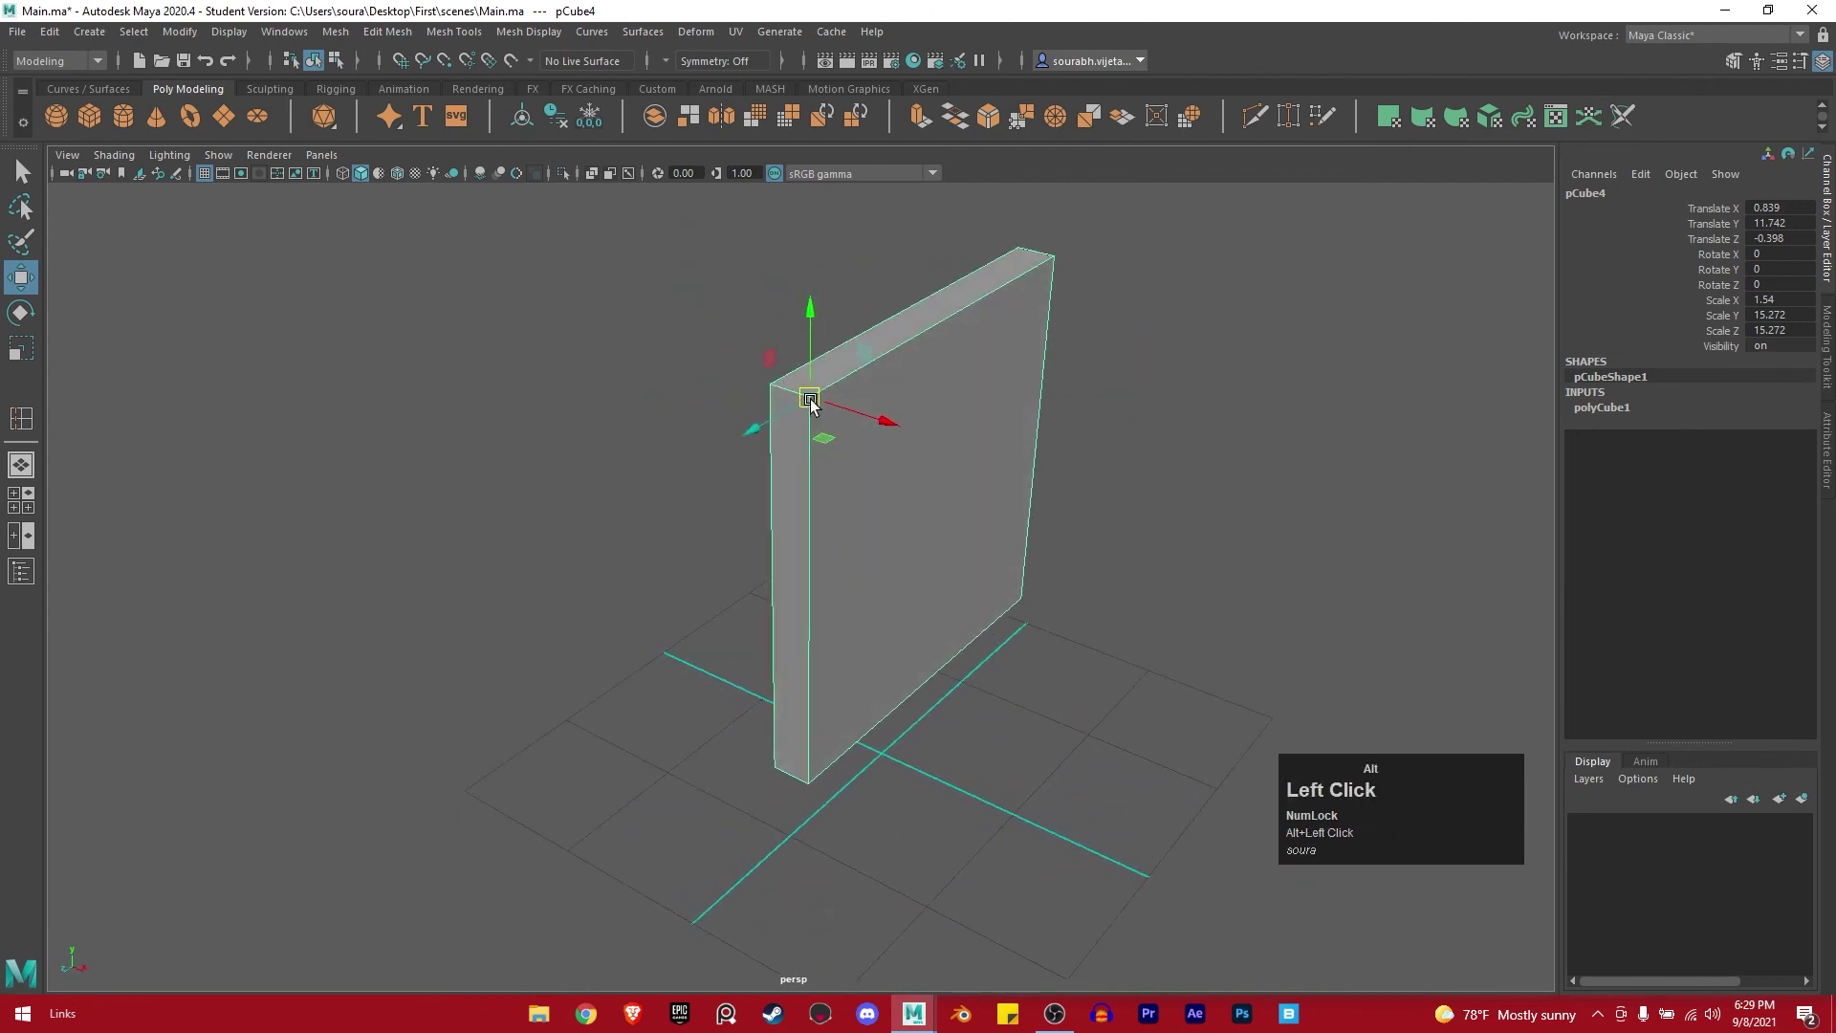
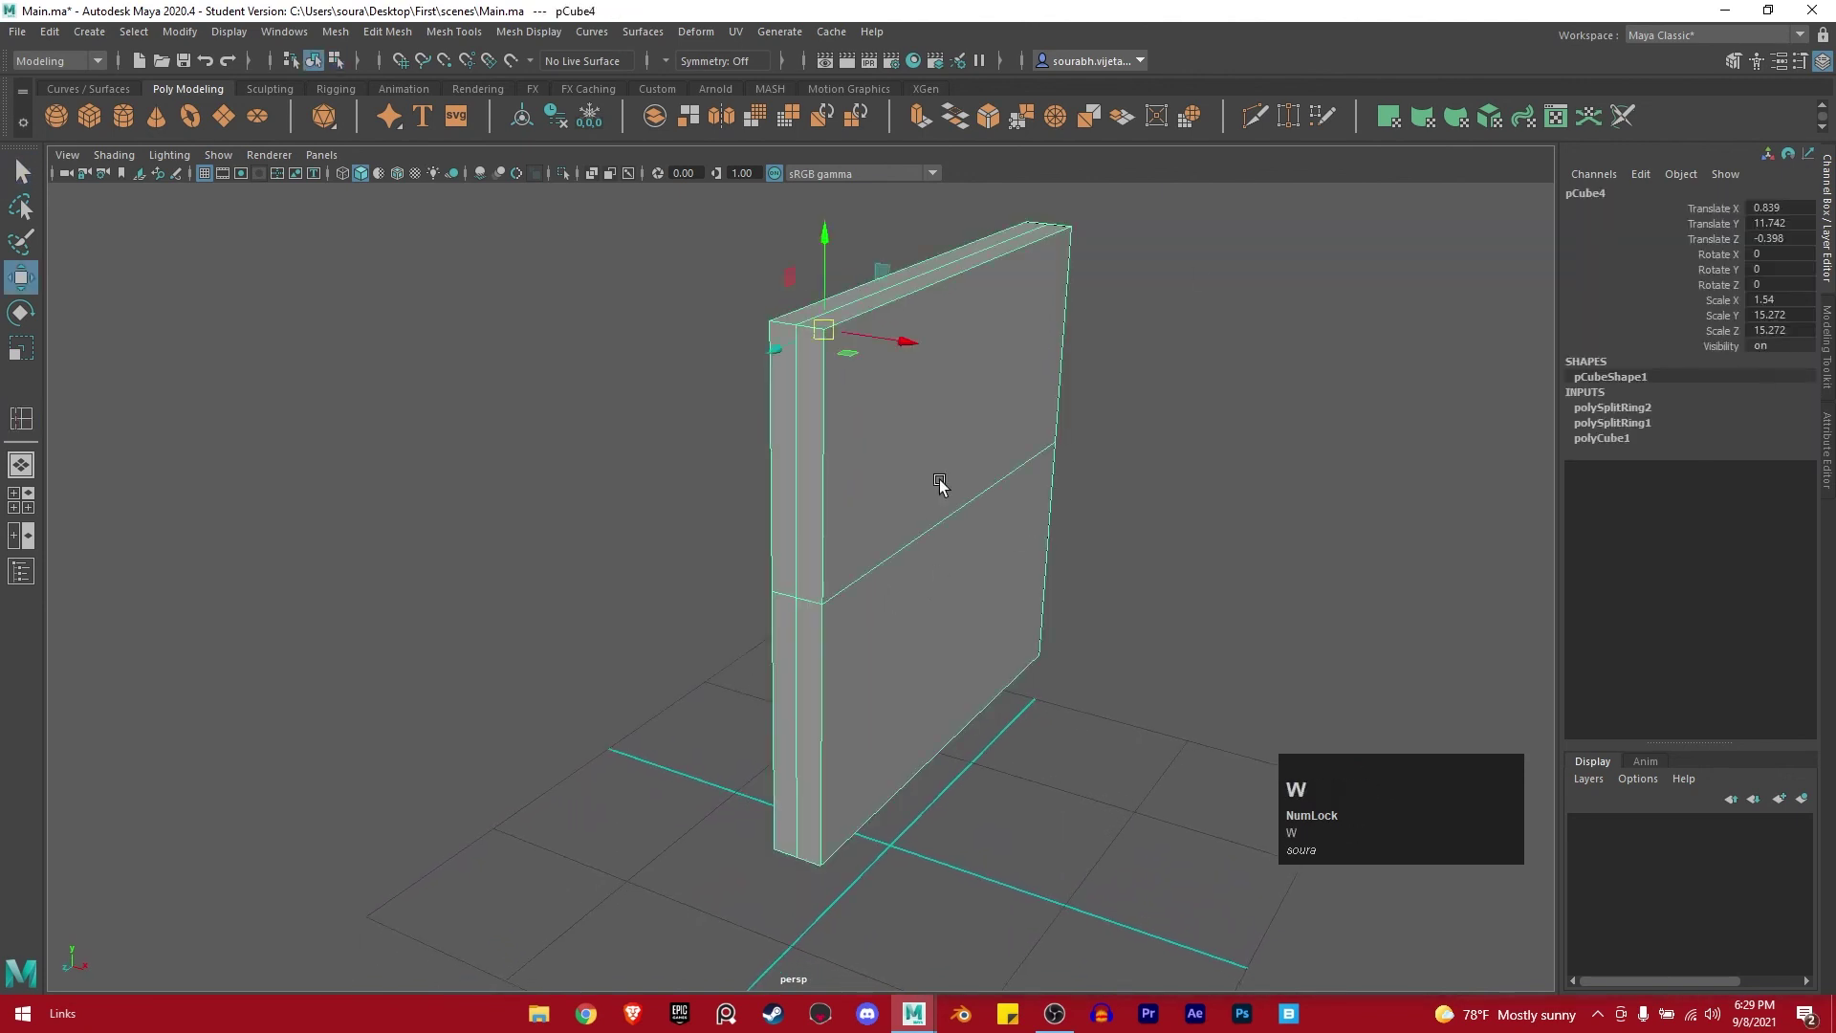
Make a final pivot snap pass on the panel edge, undoing a stray change with Ctrl+Z.
{"action": "left_click_drag", "start_coordinate": [886, 459], "coordinate": [885, 466]}
{"action": "key", "text": "v"}
{"action": "key", "text": "v"}
{"action": "key", "text": "v"}
{"action": "key", "text": "v"}
{"action": "type", "text": "VVVVVVVVVDDDDDDDdDDDDDdDDDDDDDDDDDDDDDDdDDDDDddddDDDDD"}
{"action": "key", "text": "d"}
{"action": "key", "text": "d"}
{"action": "key", "text": "d"}
{"action": "key", "text": "d"}
{"action": "left_click", "coordinate": [896, 656]}
{"action": "left_click_drag", "start_coordinate": [858, 650], "coordinate": [826, 638]}
{"action": "key", "text": "alt+e"}
{"action": "left_click_drag", "start_coordinate": [811, 589], "coordinate": [922, 538]}
{"action": "right_click", "coordinate": [1082, 567]}
{"action": "double_click", "coordinate": [939, 575]}
{"action": "key", "text": "ctrl+z"}
{"action": "left_click", "coordinate": [1108, 556]}
Duplicate the panel as pCube5 and move the copy along X to about 8.8 beside the original.
{"action": "key", "text": "w"}
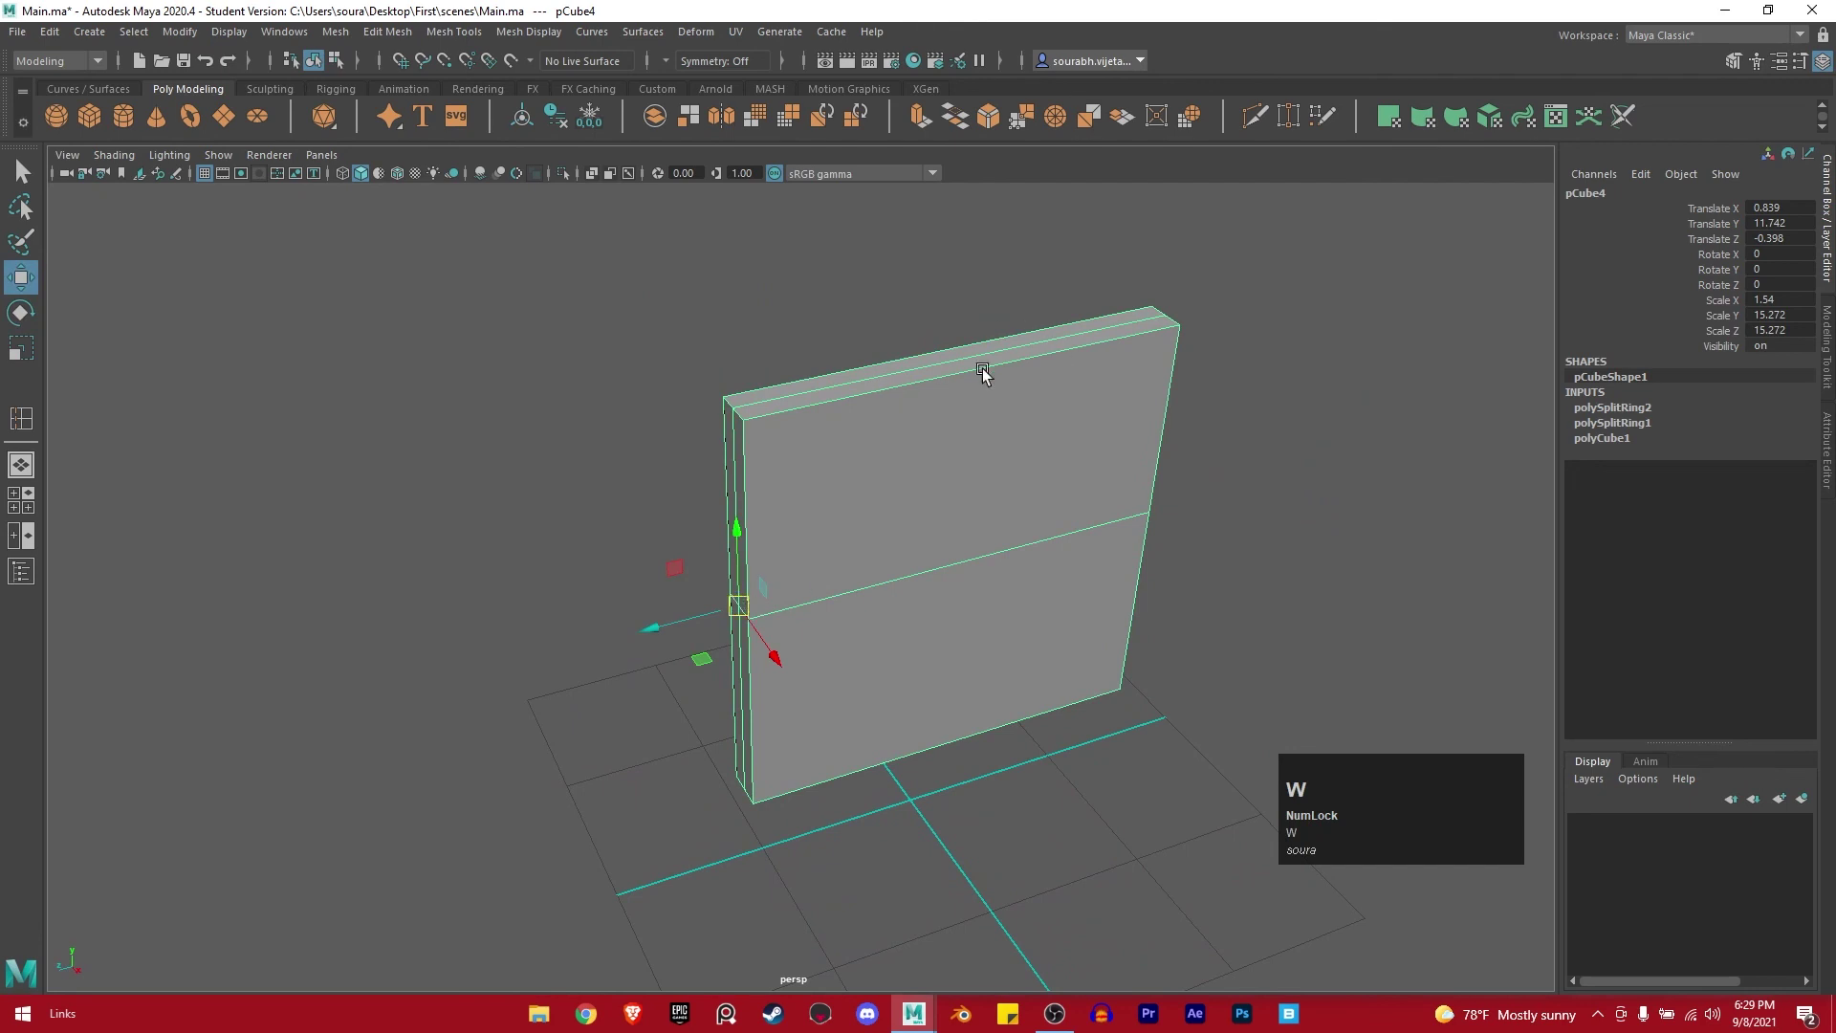
{"action": "key", "text": "w"}
{"action": "middle_click", "coordinate": [1053, 604]}
{"action": "right_click", "coordinate": [961, 565]}
{"action": "left_click_drag", "start_coordinate": [918, 587], "coordinate": [900, 601]}
{"action": "left_click", "coordinate": [900, 602]}
{"action": "key", "text": "ctrl+d"}
{"action": "left_click_drag", "start_coordinate": [830, 644], "coordinate": [764, 635]}
{"action": "left_click", "coordinate": [765, 635]}
{"action": "right_click", "coordinate": [697, 613]}
Select the original pCube4 and snap its pivot to the top front corner edge with the D and V holds.
{"action": "left_click", "coordinate": [687, 434]}
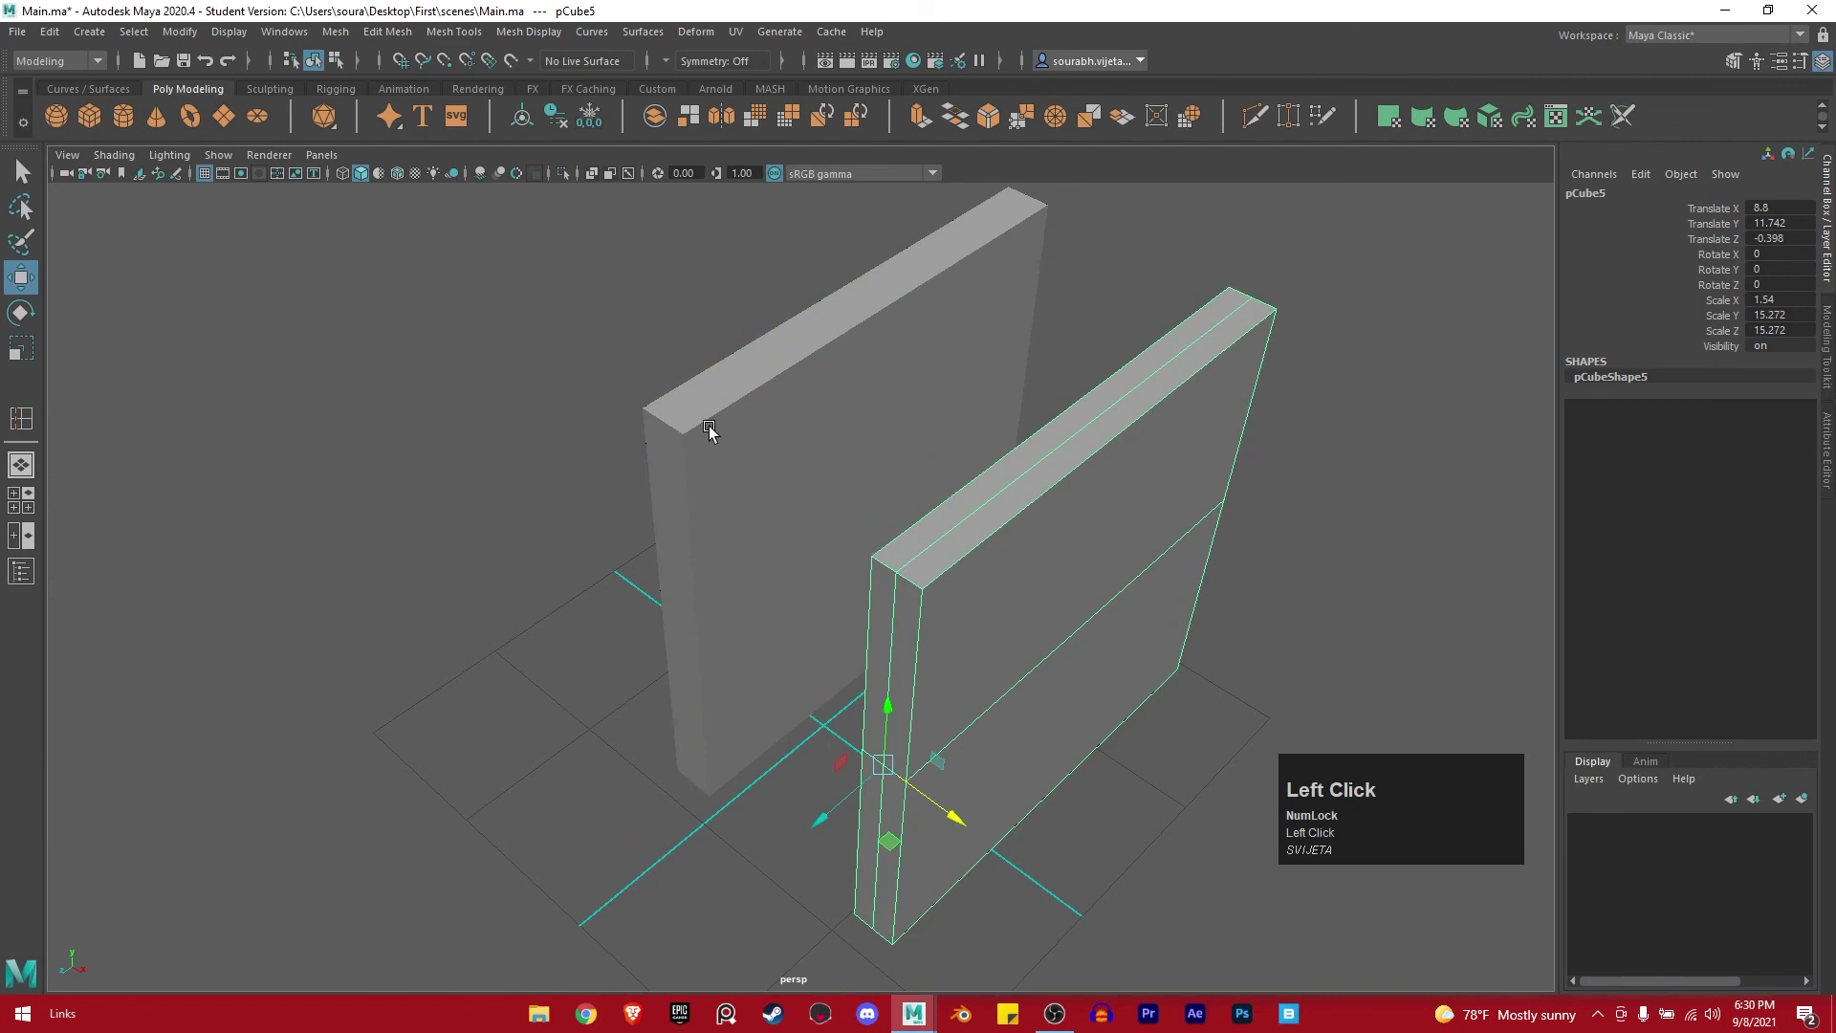
{"action": "middle_click", "coordinate": [729, 438]}
{"action": "right_click", "coordinate": [680, 511]}
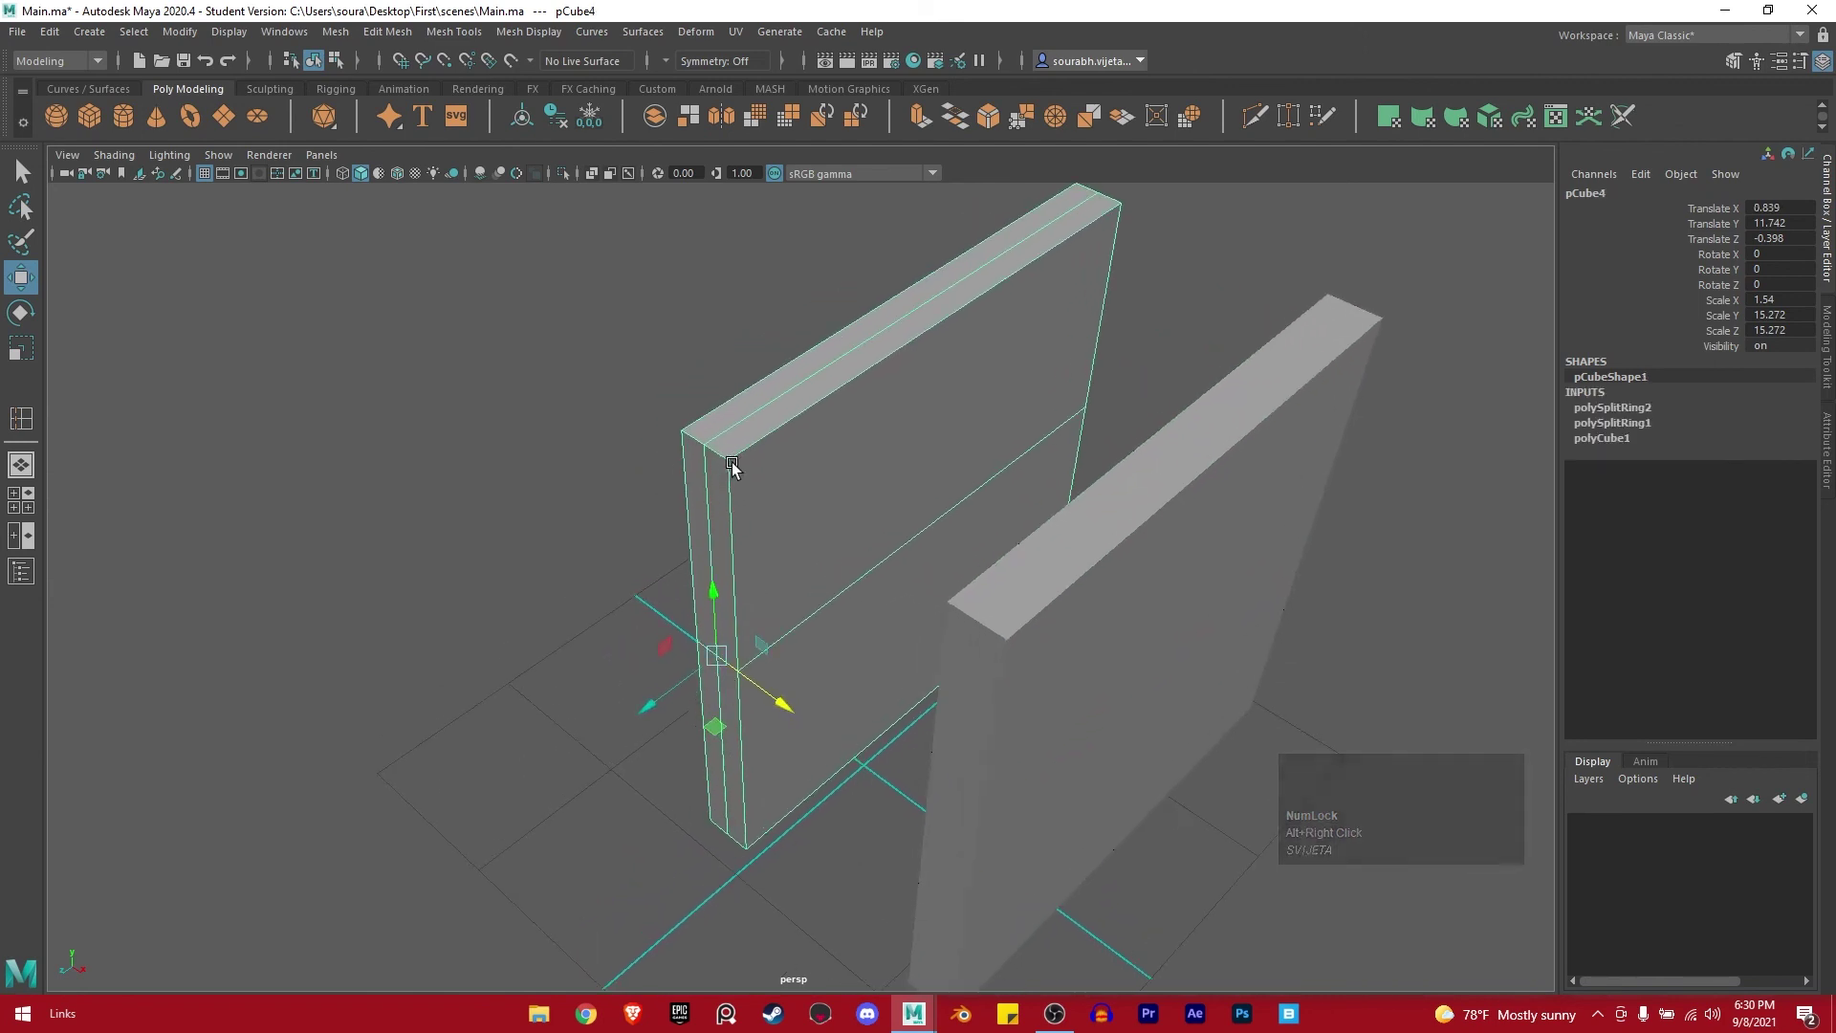
{"action": "type", "text": "vddDDDDDDDDDddDDDDDDDDDDDDDDD"}
{"action": "key", "text": "d"}
{"action": "key", "text": "d"}
{"action": "key", "text": "d"}
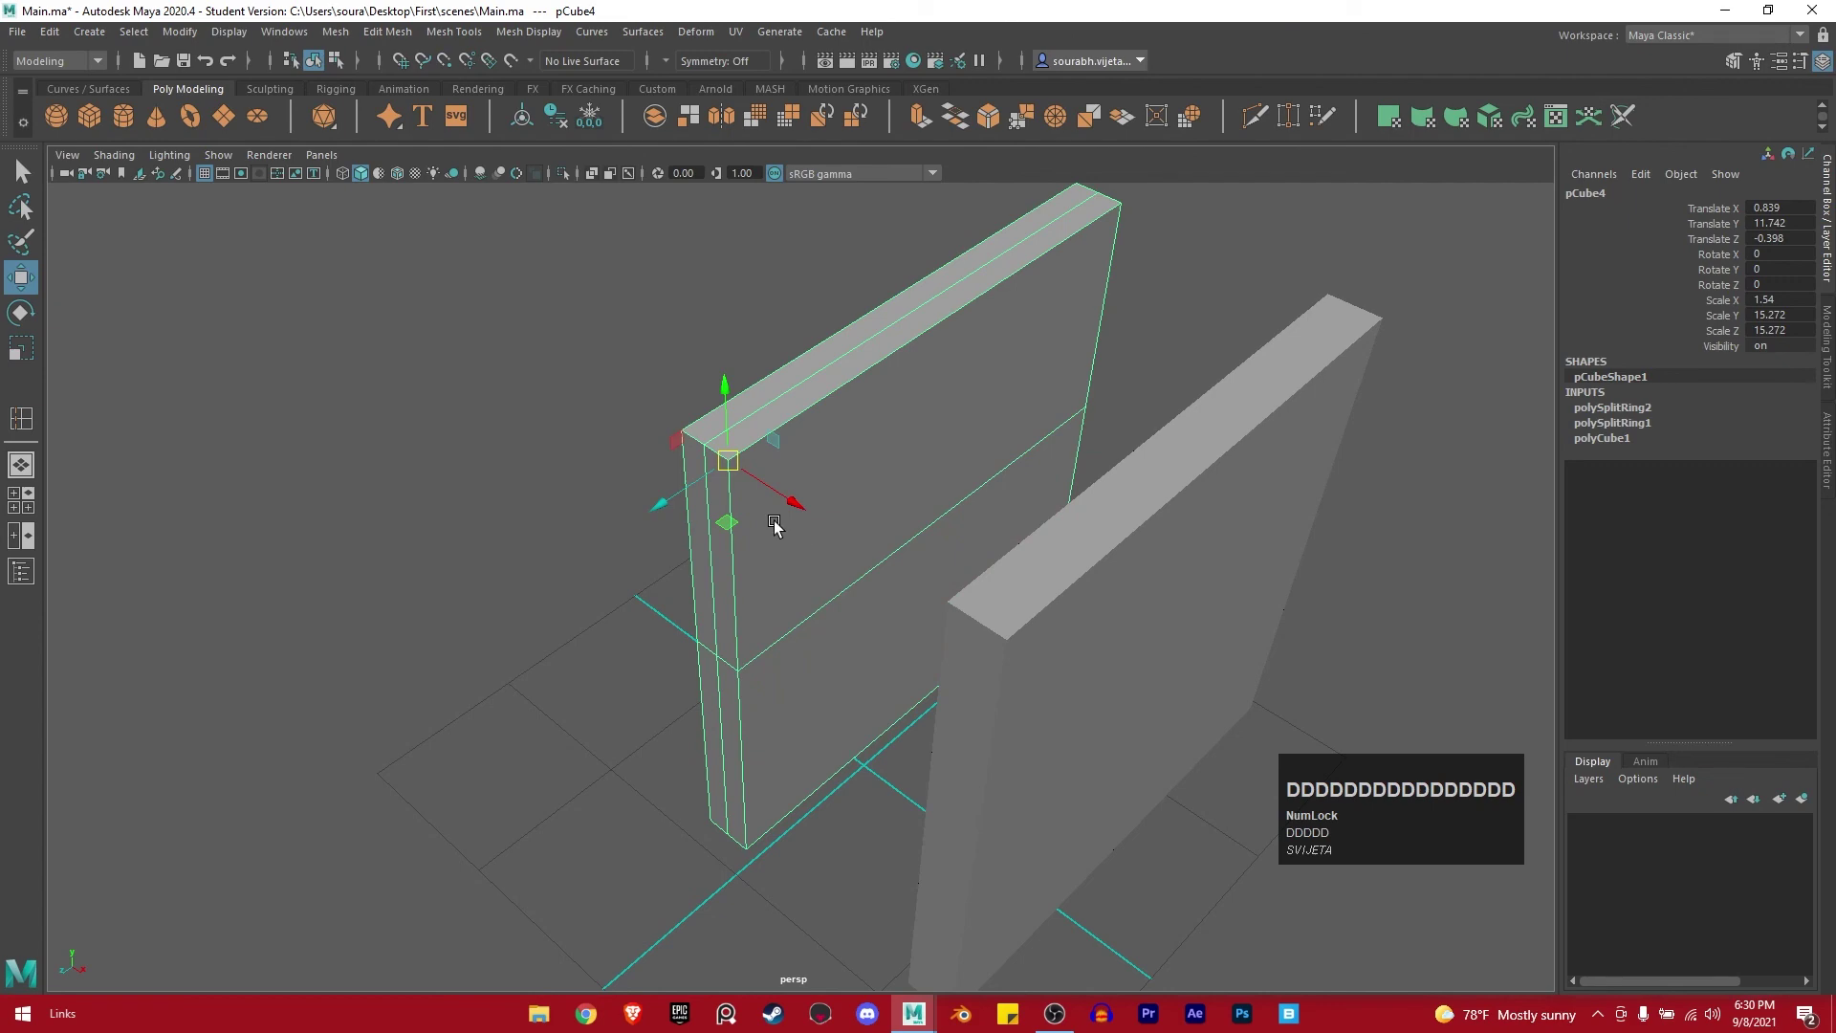
Adjust the view and hold D to place pCube4's pivot on its corner for snapping.
{"action": "left_click_drag", "start_coordinate": [834, 416], "coordinate": [1027, 521]}
{"action": "left_click", "coordinate": [1027, 521]}
{"action": "left_click_drag", "start_coordinate": [1015, 522], "coordinate": [1084, 479]}
{"action": "left_click_drag", "start_coordinate": [869, 641], "coordinate": [854, 542]}
{"action": "type", "text": "vdddddddDDDDDDDDDDDDDDDD"}
{"action": "key", "text": "d"}
{"action": "type", "text": "DDDDDDDDDDDDDDDD"}
{"action": "key", "text": "d"}
{"action": "type", "text": "DDDDDdddDDDDDD"}
{"action": "key", "text": "d"}
{"action": "key", "text": "d"}
{"action": "key", "text": "d"}
{"action": "type", "text": "dDDDDDDDDDDDDDDDDDDDDDDDDDD"}
{"action": "key", "text": "d"}
{"action": "type", "text": "dd"}
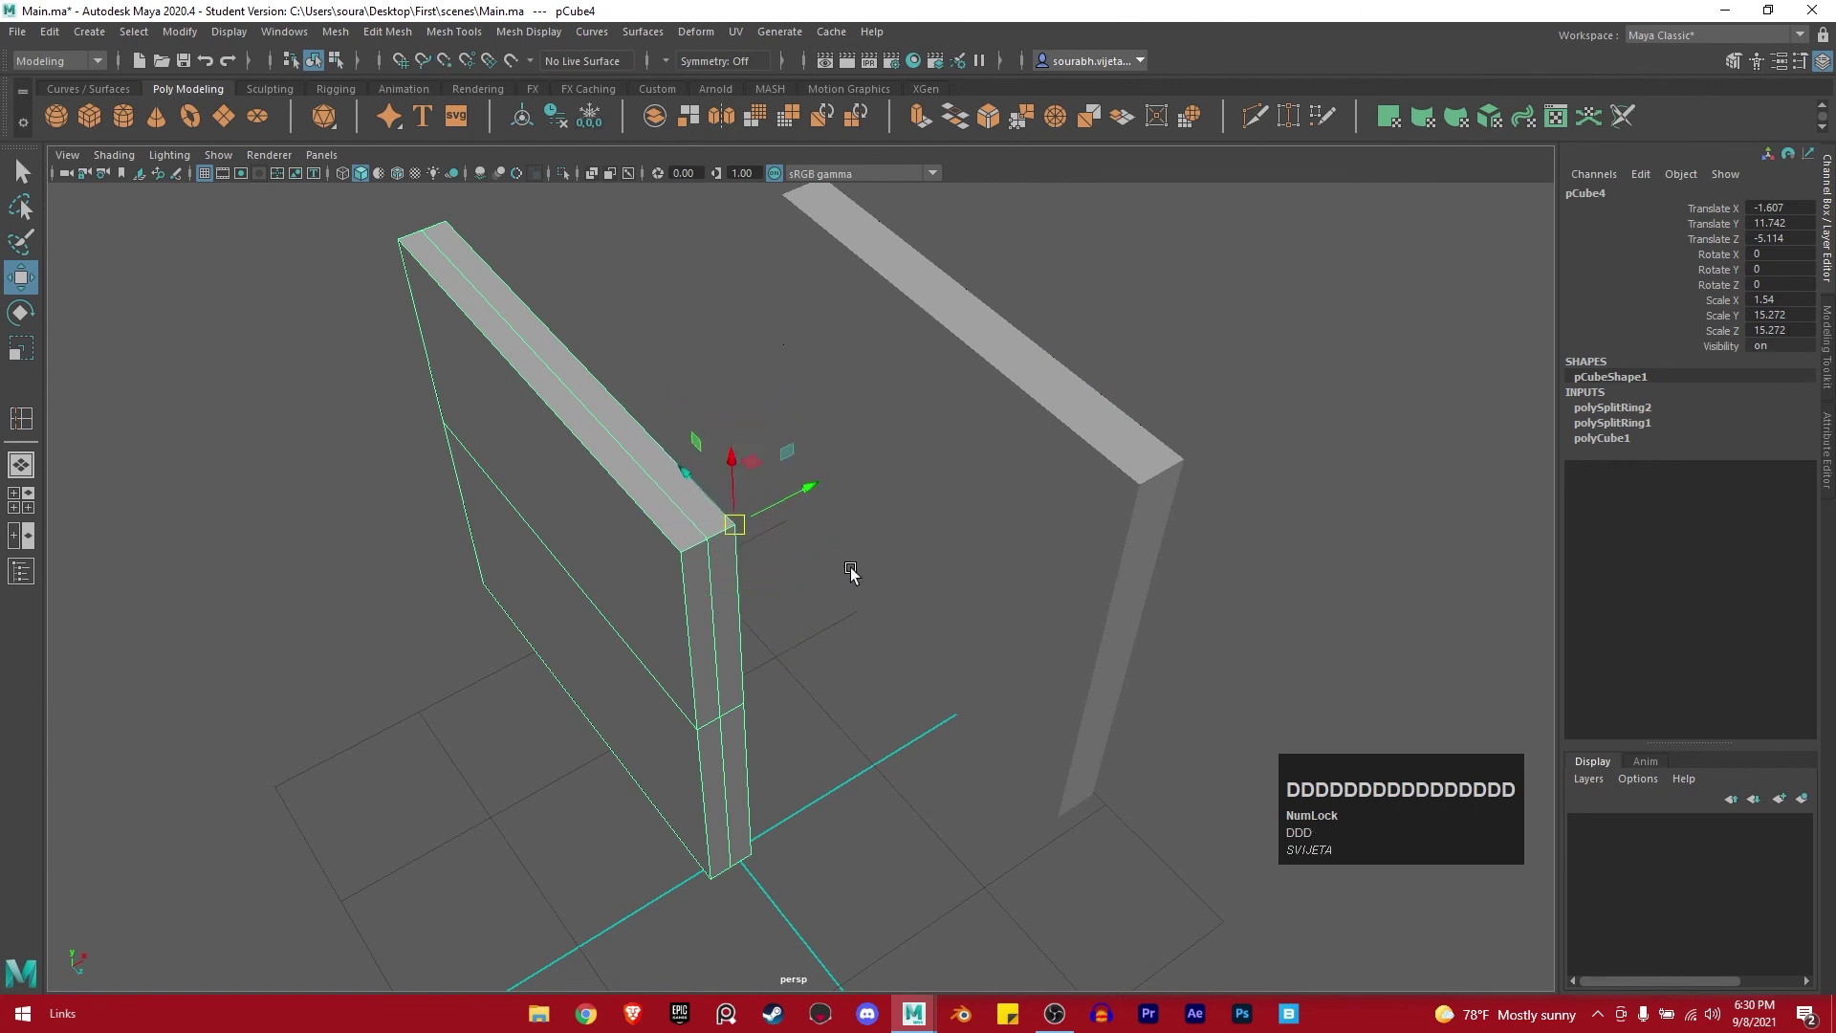
Alternate D and V holds, picking points on the panel to try vertex-snapped moves.
{"action": "key", "text": "v"}
{"action": "key", "text": "v"}
{"action": "key", "text": "d"}
{"action": "key", "text": "d"}
{"action": "key", "text": "d"}
{"action": "key", "text": "d"}
{"action": "key", "text": "d"}
{"action": "key", "text": "d"}
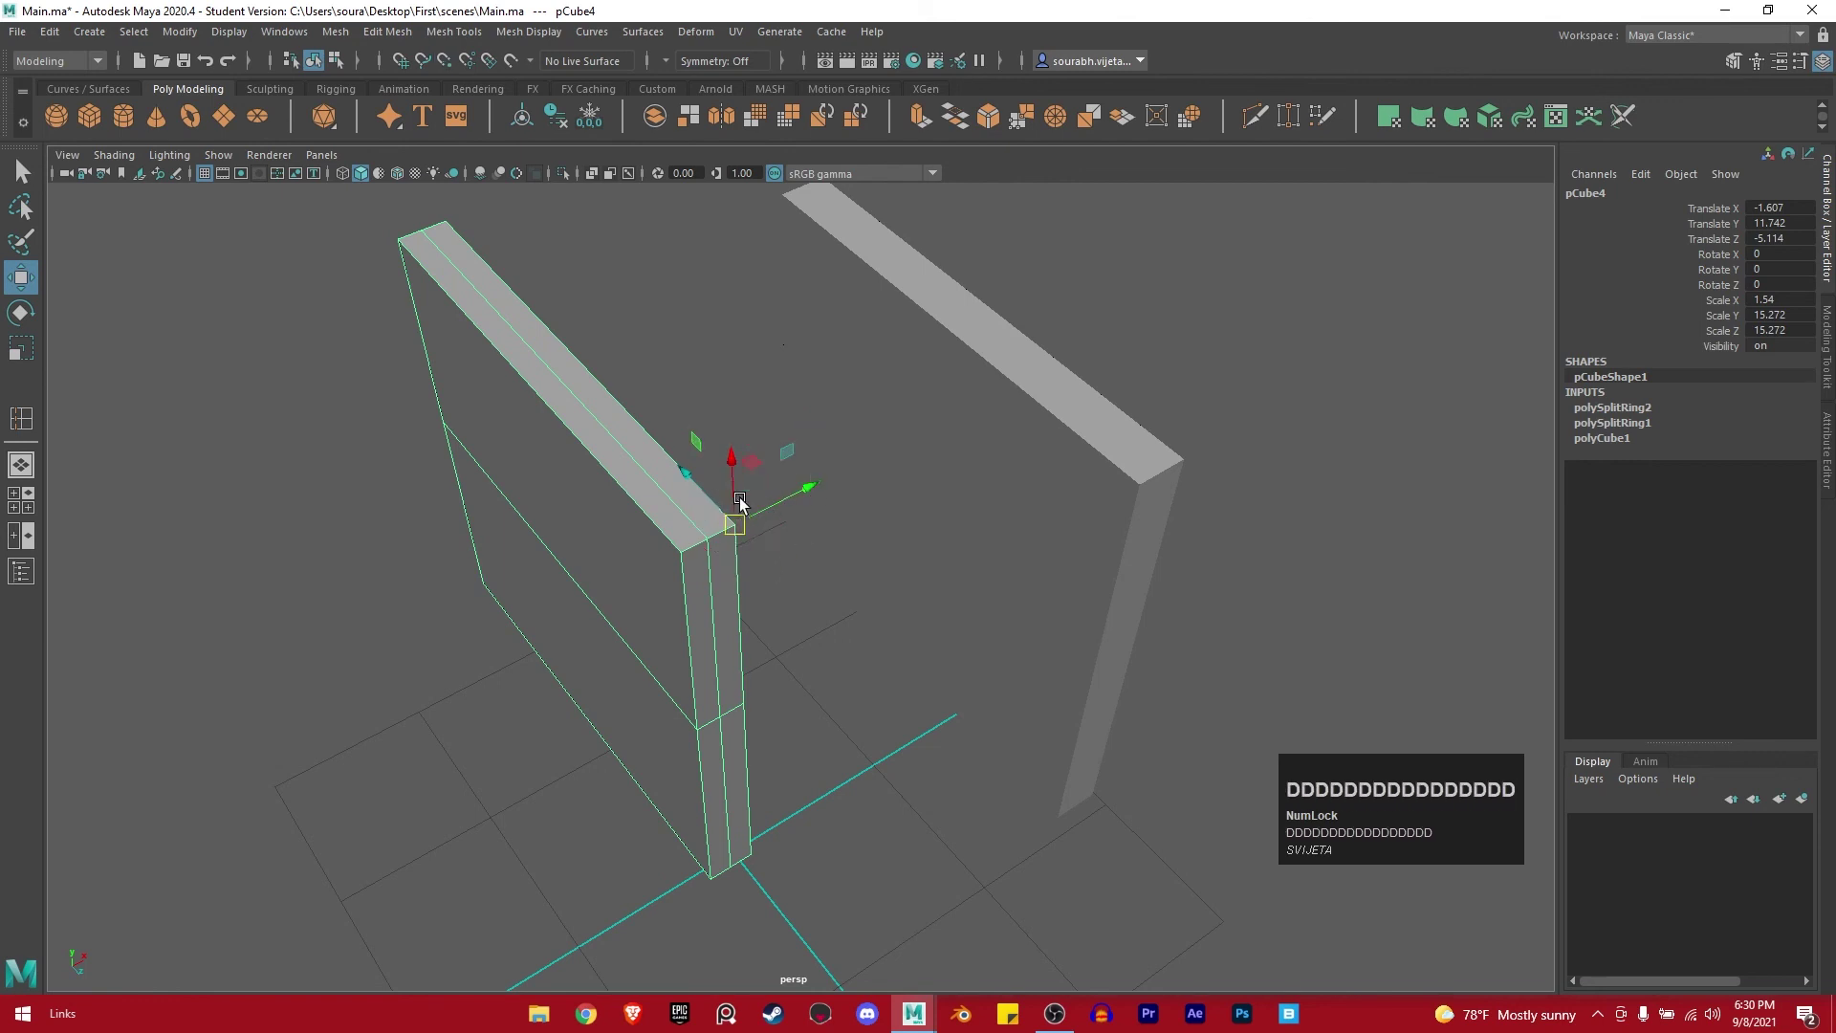
{"action": "key", "text": "d"}
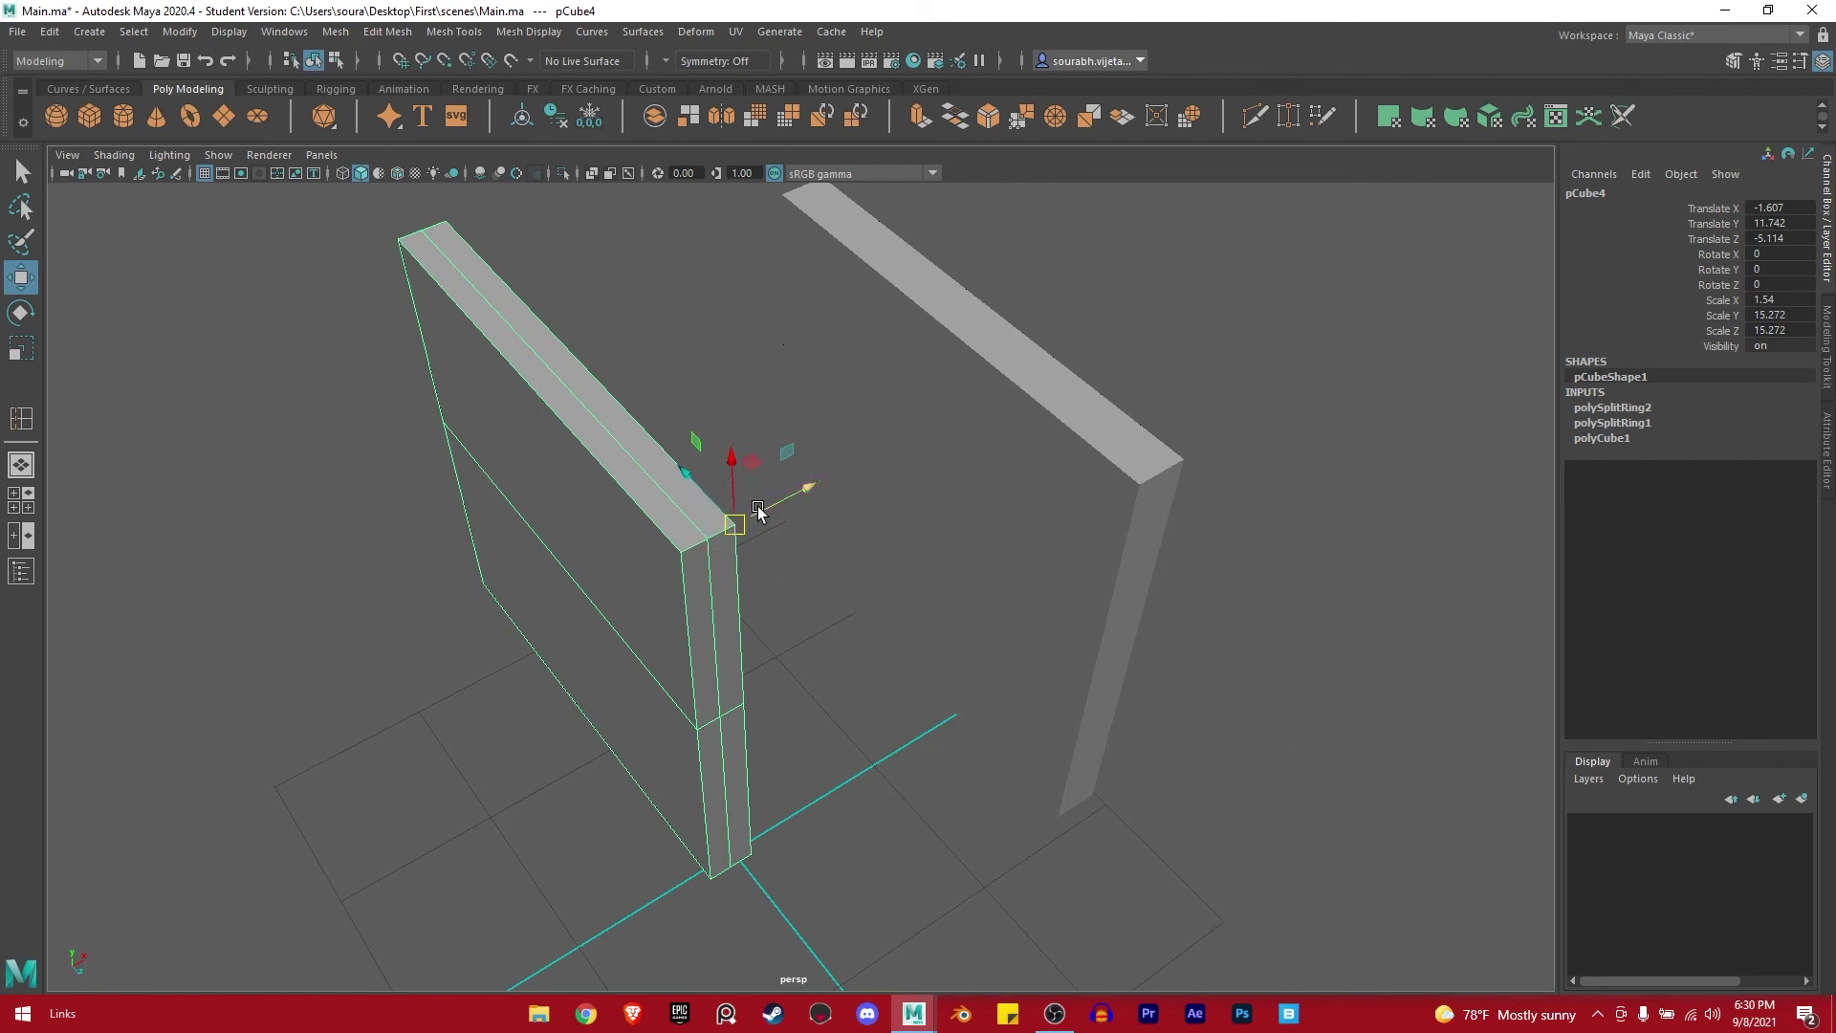
{"action": "key", "text": "v"}
{"action": "key", "text": "v"}
{"action": "key", "text": "v"}
{"action": "left_click", "coordinate": [820, 489]}
{"action": "key", "text": "v"}
{"action": "key", "text": "v"}
{"action": "key", "text": "v"}
{"action": "key", "text": "v"}
{"action": "key", "text": "v"}
{"action": "key", "text": "v"}
{"action": "key", "text": "v"}
{"action": "left_click", "coordinate": [673, 539]}
{"action": "key", "text": "v"}
{"action": "key", "text": "v"}
{"action": "key", "text": "v"}
{"action": "key", "text": "v"}
{"action": "type", "text": "VVVVVVVVv"}
Snap pCube4 by its corner flush against the duplicate at X 7.26, undoing a stray move.
{"action": "left_click", "coordinate": [962, 340]}
{"action": "left_click", "coordinate": [1047, 428]}
{"action": "key", "text": "v"}
{"action": "type", "text": "VVVVVVVV"}
{"action": "key", "text": "v"}
{"action": "key", "text": "v"}
{"action": "type", "text": "VVVVVVV"}
{"action": "type", "text": "VVVV"}
{"action": "left_click", "coordinate": [1047, 605]}
{"action": "right_click", "coordinate": [1195, 669]}
{"action": "middle_click", "coordinate": [1001, 688]}
{"action": "right_click", "coordinate": [755, 677]}
{"action": "left_click_drag", "start_coordinate": [789, 622], "coordinate": [767, 545]}
{"action": "key", "text": "ctrl+z"}
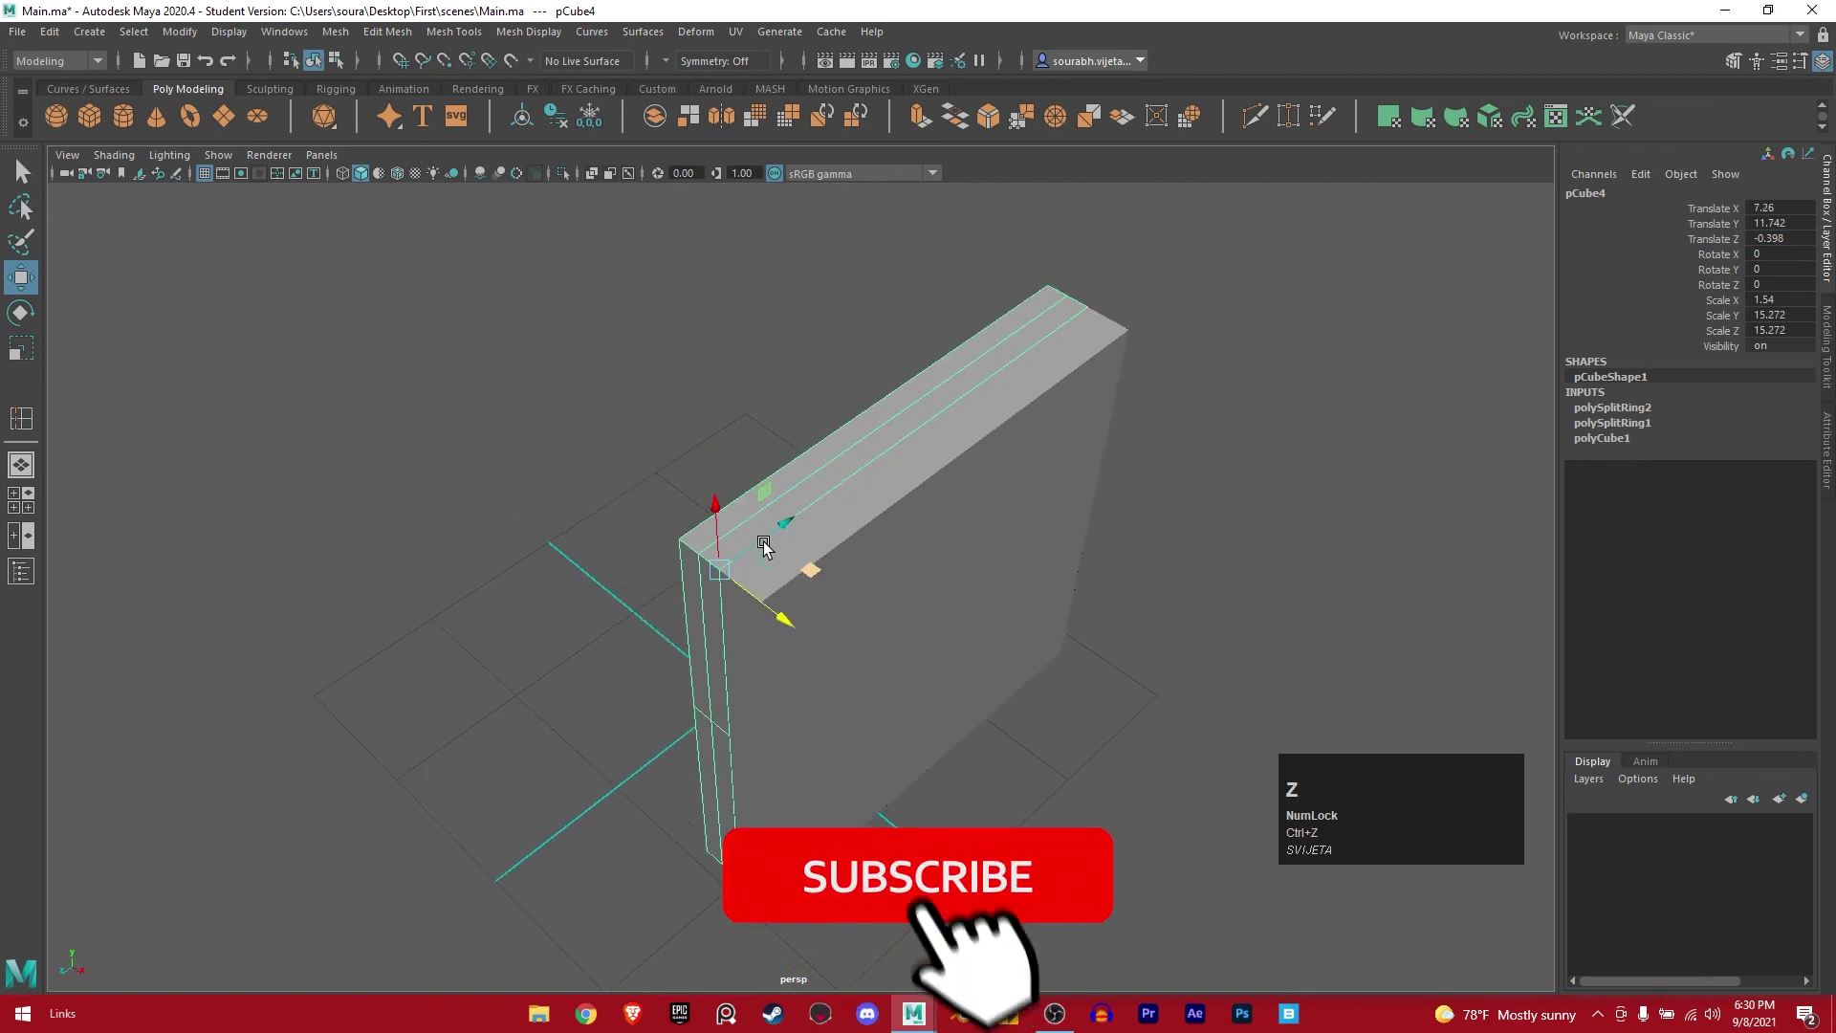
Re-place the pivot with D held and tumble the view to check the panel's new position.
{"action": "key", "text": "v"}
{"action": "key", "text": "d"}
{"action": "type", "text": "dDDDDdddDDDDDDDDDDDDDDDDDDDDDDDDDDDDDDD"}
{"action": "type", "text": "DDDDDDDDDDDDDDDD"}
{"action": "key", "text": "d"}
{"action": "key", "text": "d"}
{"action": "key", "text": "d"}
{"action": "left_click_drag", "start_coordinate": [692, 590], "coordinate": [805, 602]}
{"action": "middle_click", "coordinate": [805, 602]}
Switch to the four-view layout, zoom the top view and begin grid/pivot snapping with X and D held.
{"action": "key", "text": "space"}
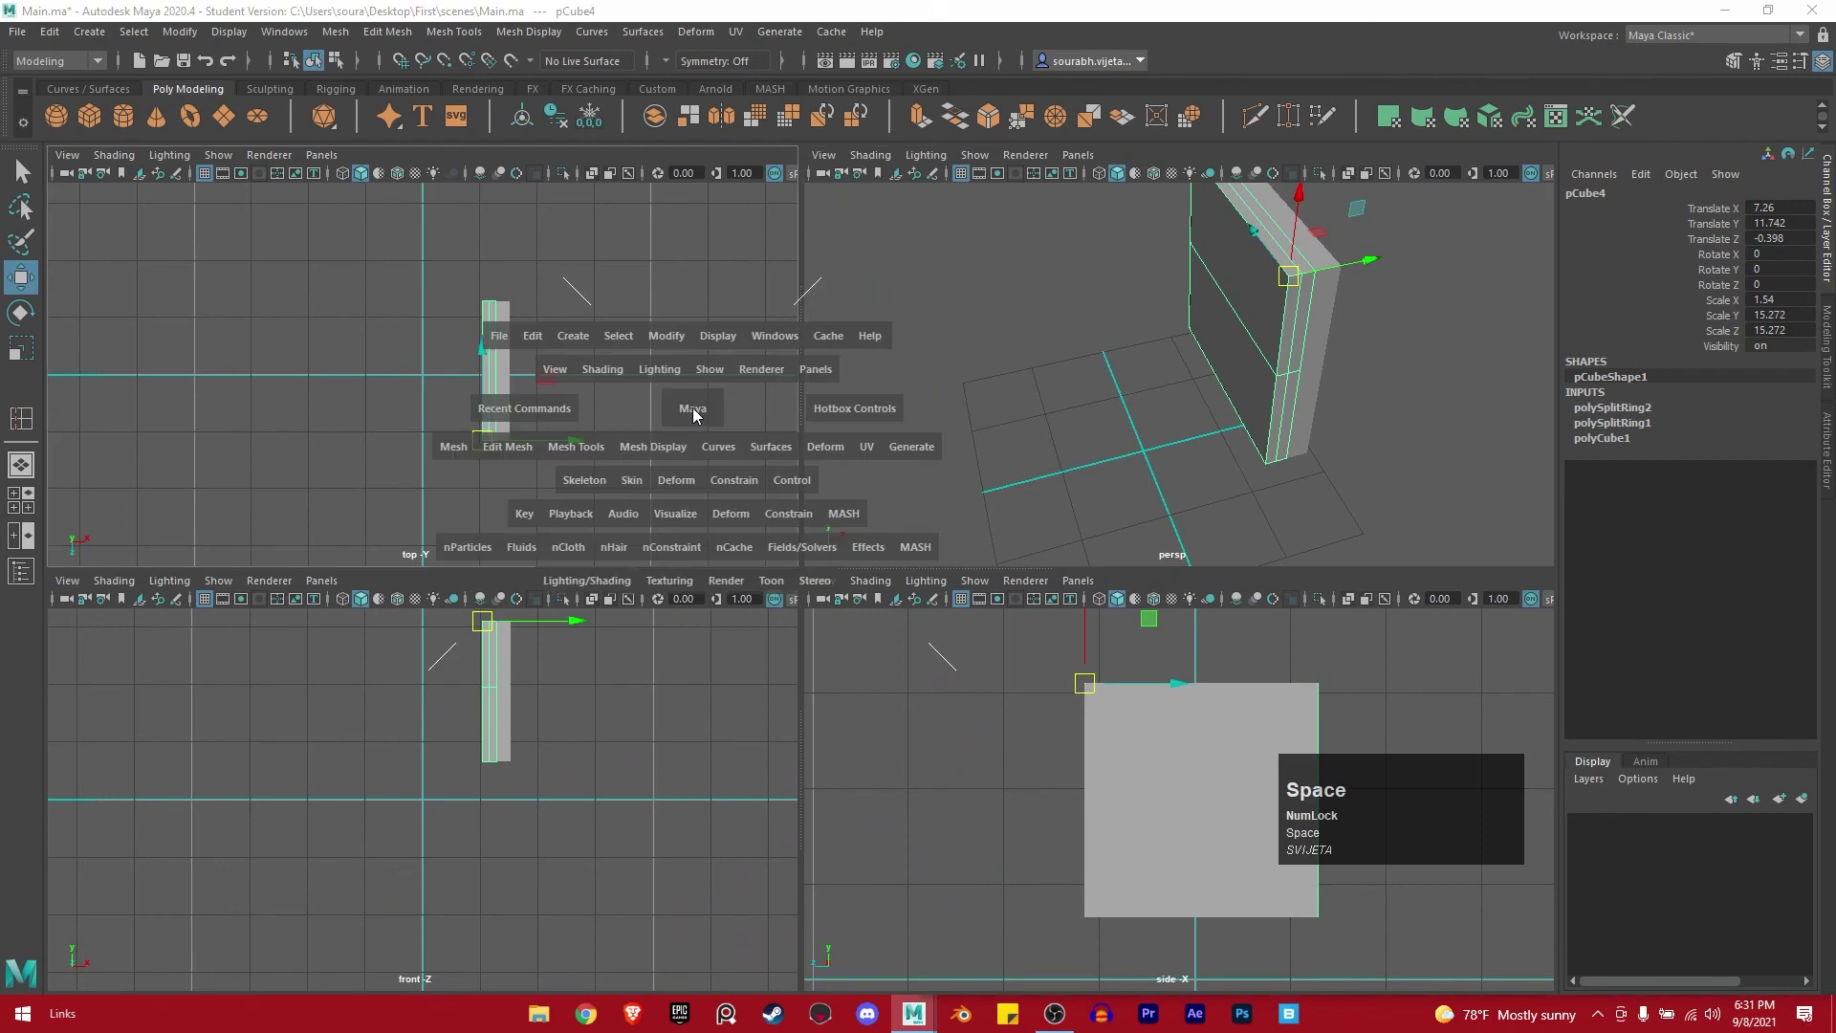
{"action": "scroll", "scroll_direction": "up", "scroll_amount": 3}
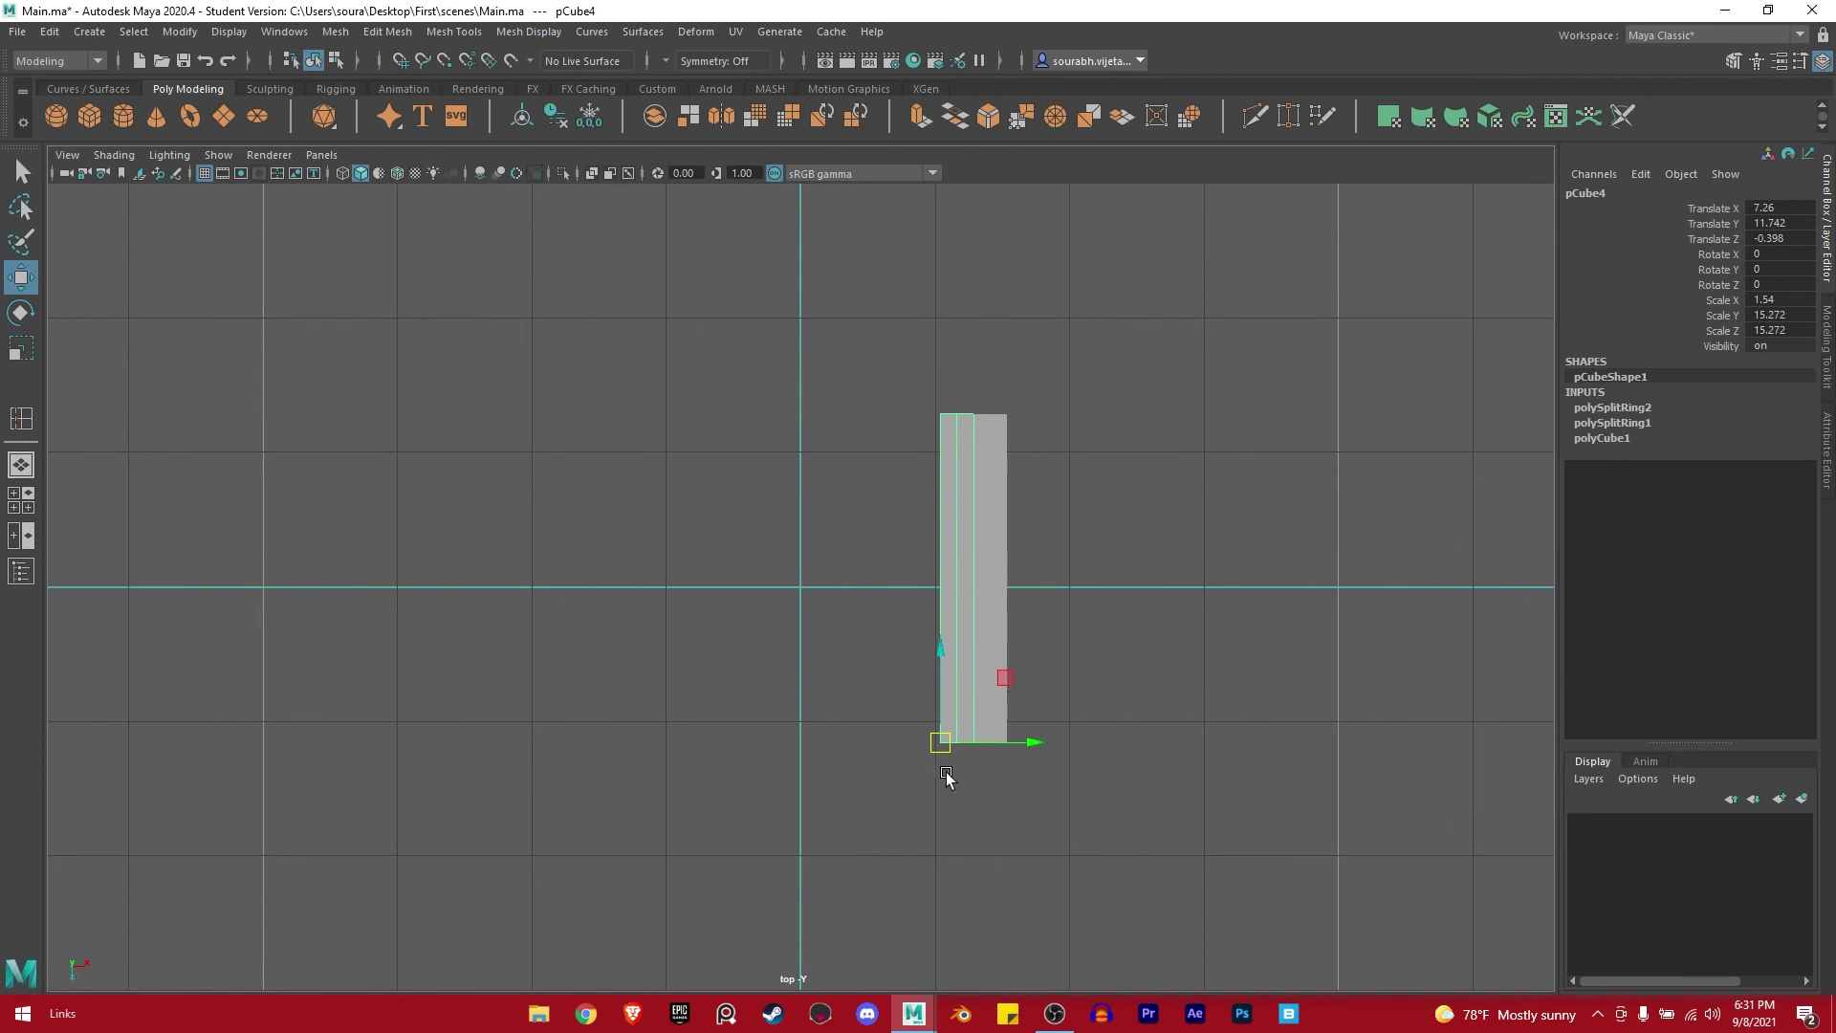
{"action": "key", "text": "x"}
{"action": "key", "text": "x"}
{"action": "type", "text": "XXXXXXXXXxddDDDDDD"}
{"action": "key", "text": "d"}
{"action": "type", "text": "ddDDDI"}
{"action": "key", "text": "d"}
{"action": "type", "text": "DDDDDDDDDDDDDDDD"}
{"action": "key", "text": "d"}
{"action": "key", "text": "d"}
{"action": "key", "text": "d"}
{"action": "key", "text": "d"}
{"action": "type", "text": "DDDDDDDDDDDDDDDDDDDDDDD"}
{"action": "key", "text": "d"}
{"action": "type", "text": "DDDDDDDDDDDDDDDD"}
{"action": "key", "text": "d"}
Relocate pCube4's pivot onto the slab's top edge, then return to the single perspective view.
{"action": "left_click", "coordinate": [495, 321]}
{"action": "type", "text": "DDDDDDDDDDDDDDDD"}
{"action": "key", "text": "d"}
{"action": "type", "text": "DDDDDDDDDDDDDDDD"}
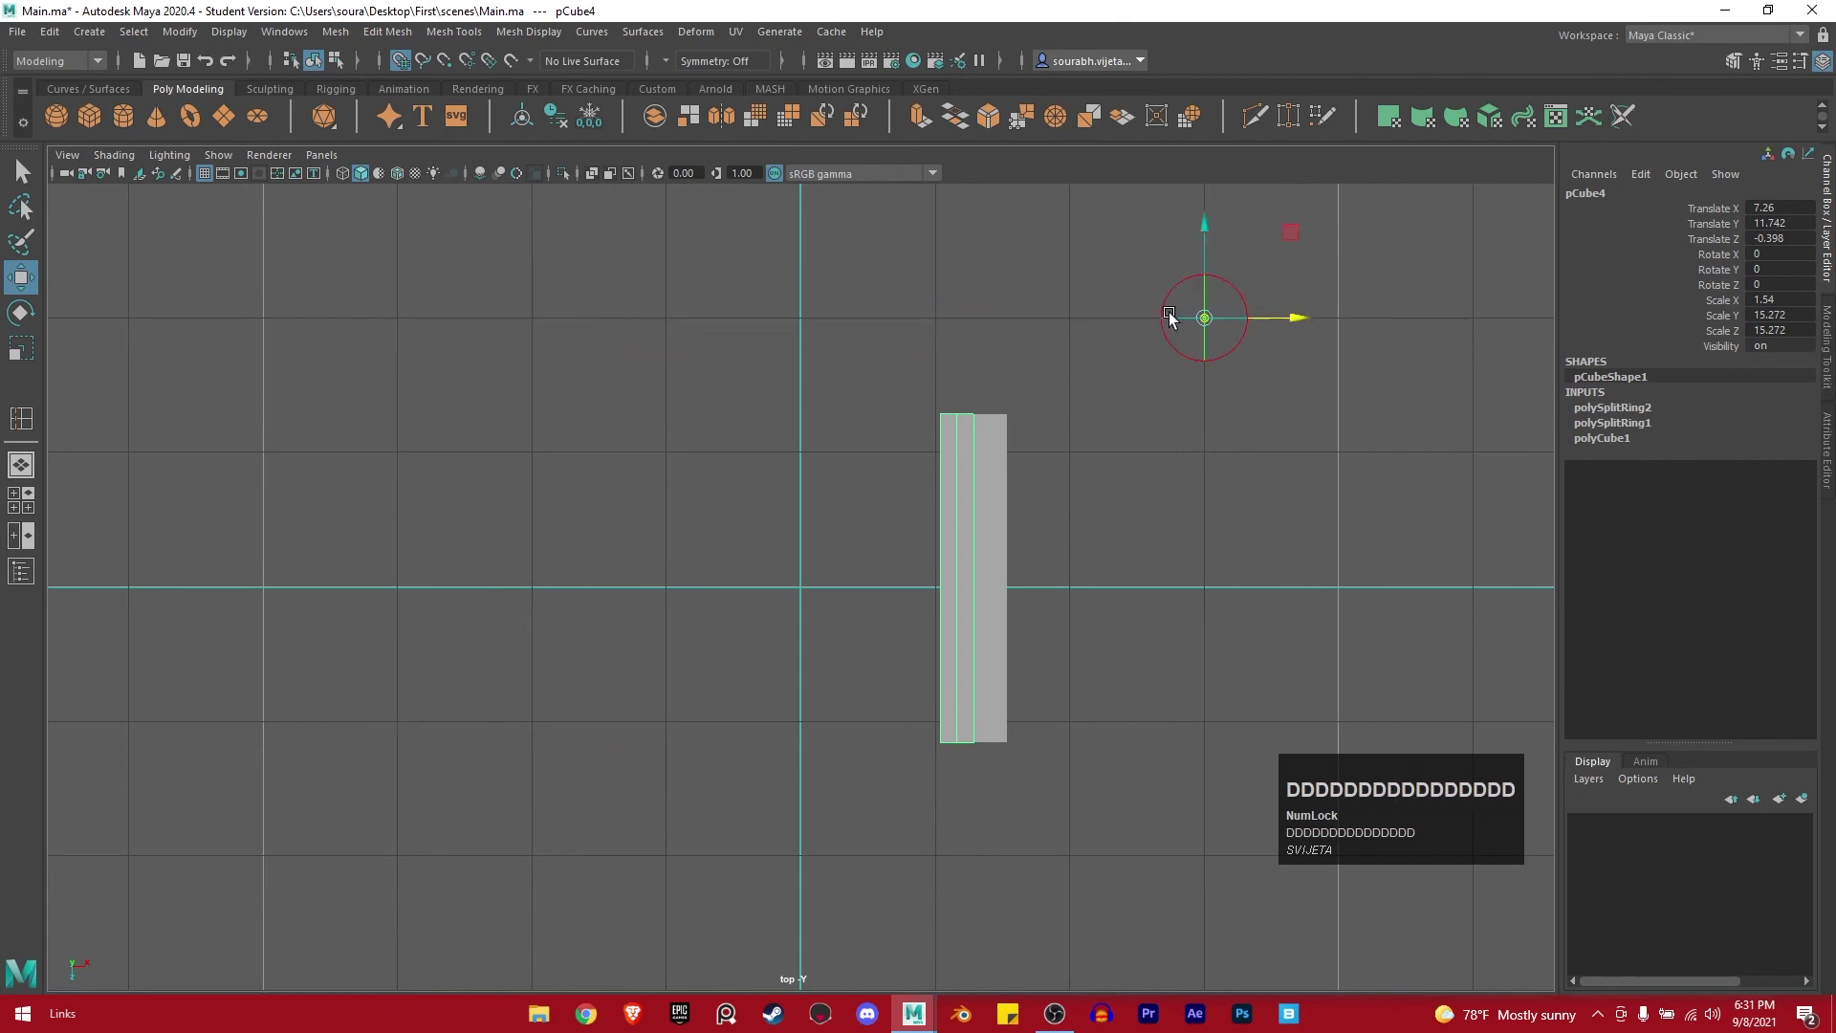
{"action": "type", "text": "DDDDDDddDDDDDDDDDDDDDDDDDDDDDD"}
{"action": "type", "text": "DDDDDDDDDDDDDDDD"}
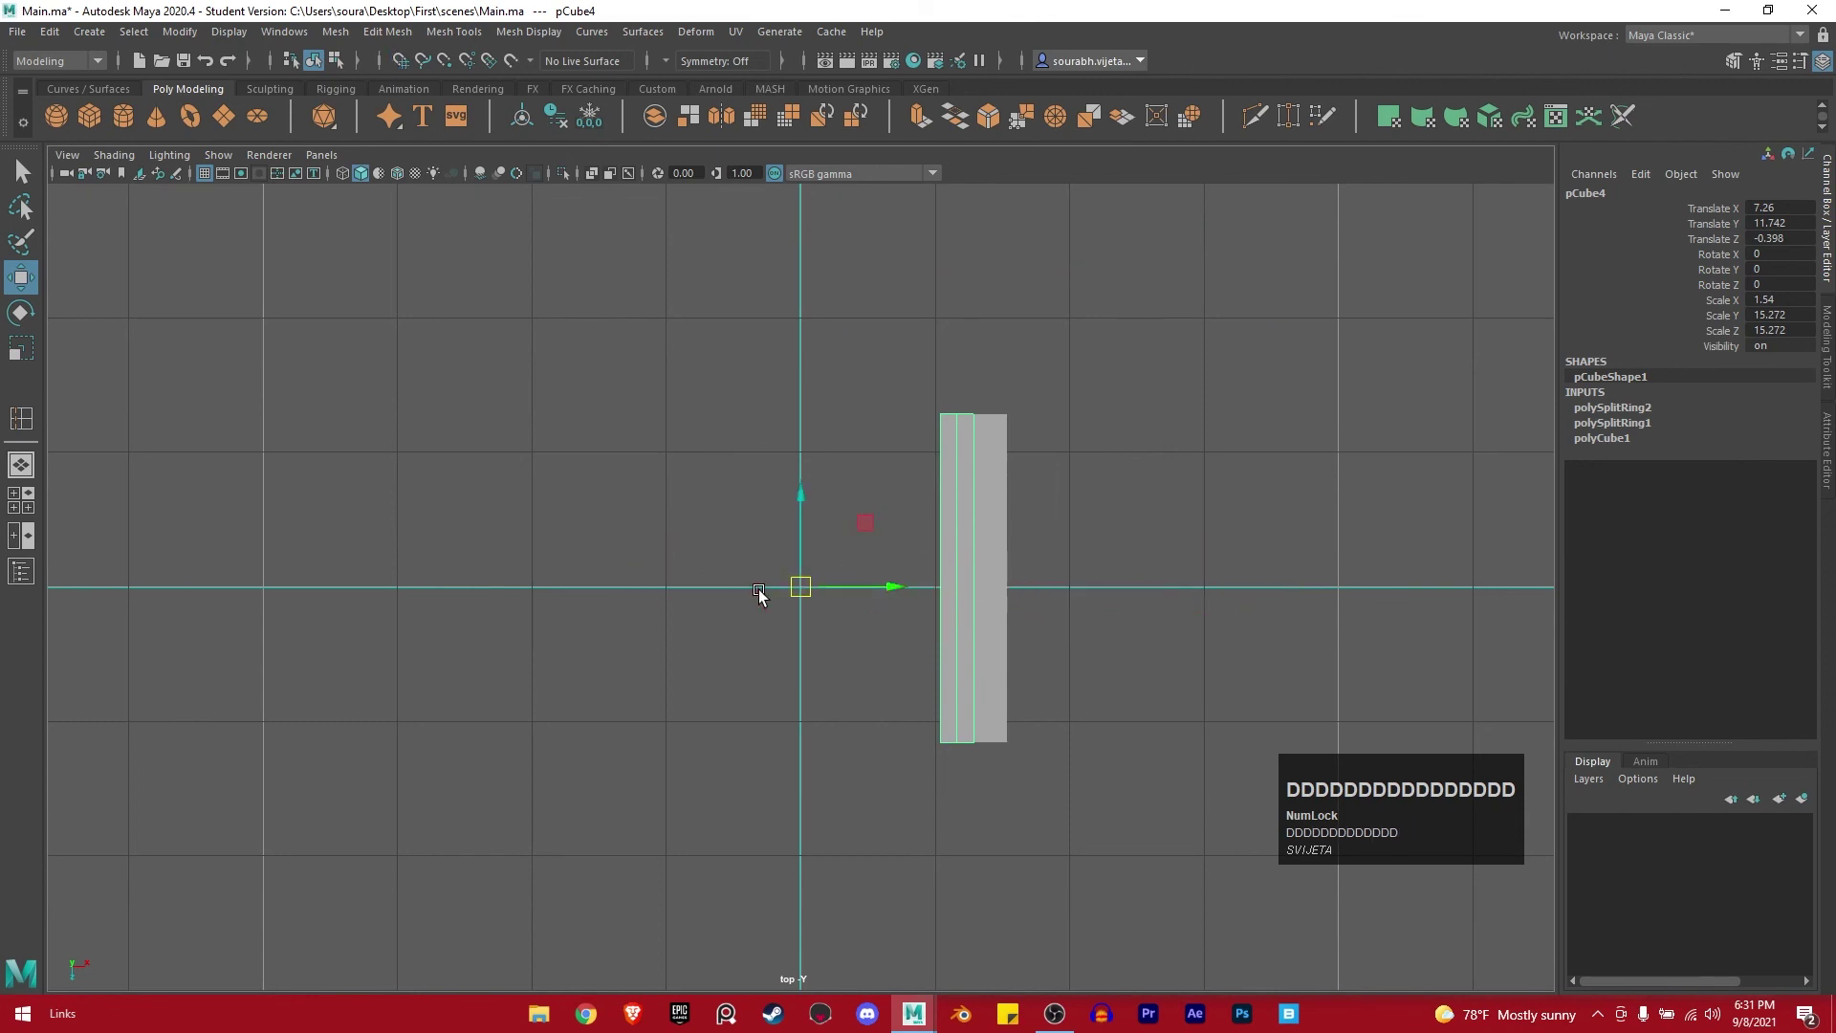
{"action": "key", "text": "v"}
{"action": "type", "text": "vddDDDDDDDDDDDDDDDDDDDDDDDDDDDD"}
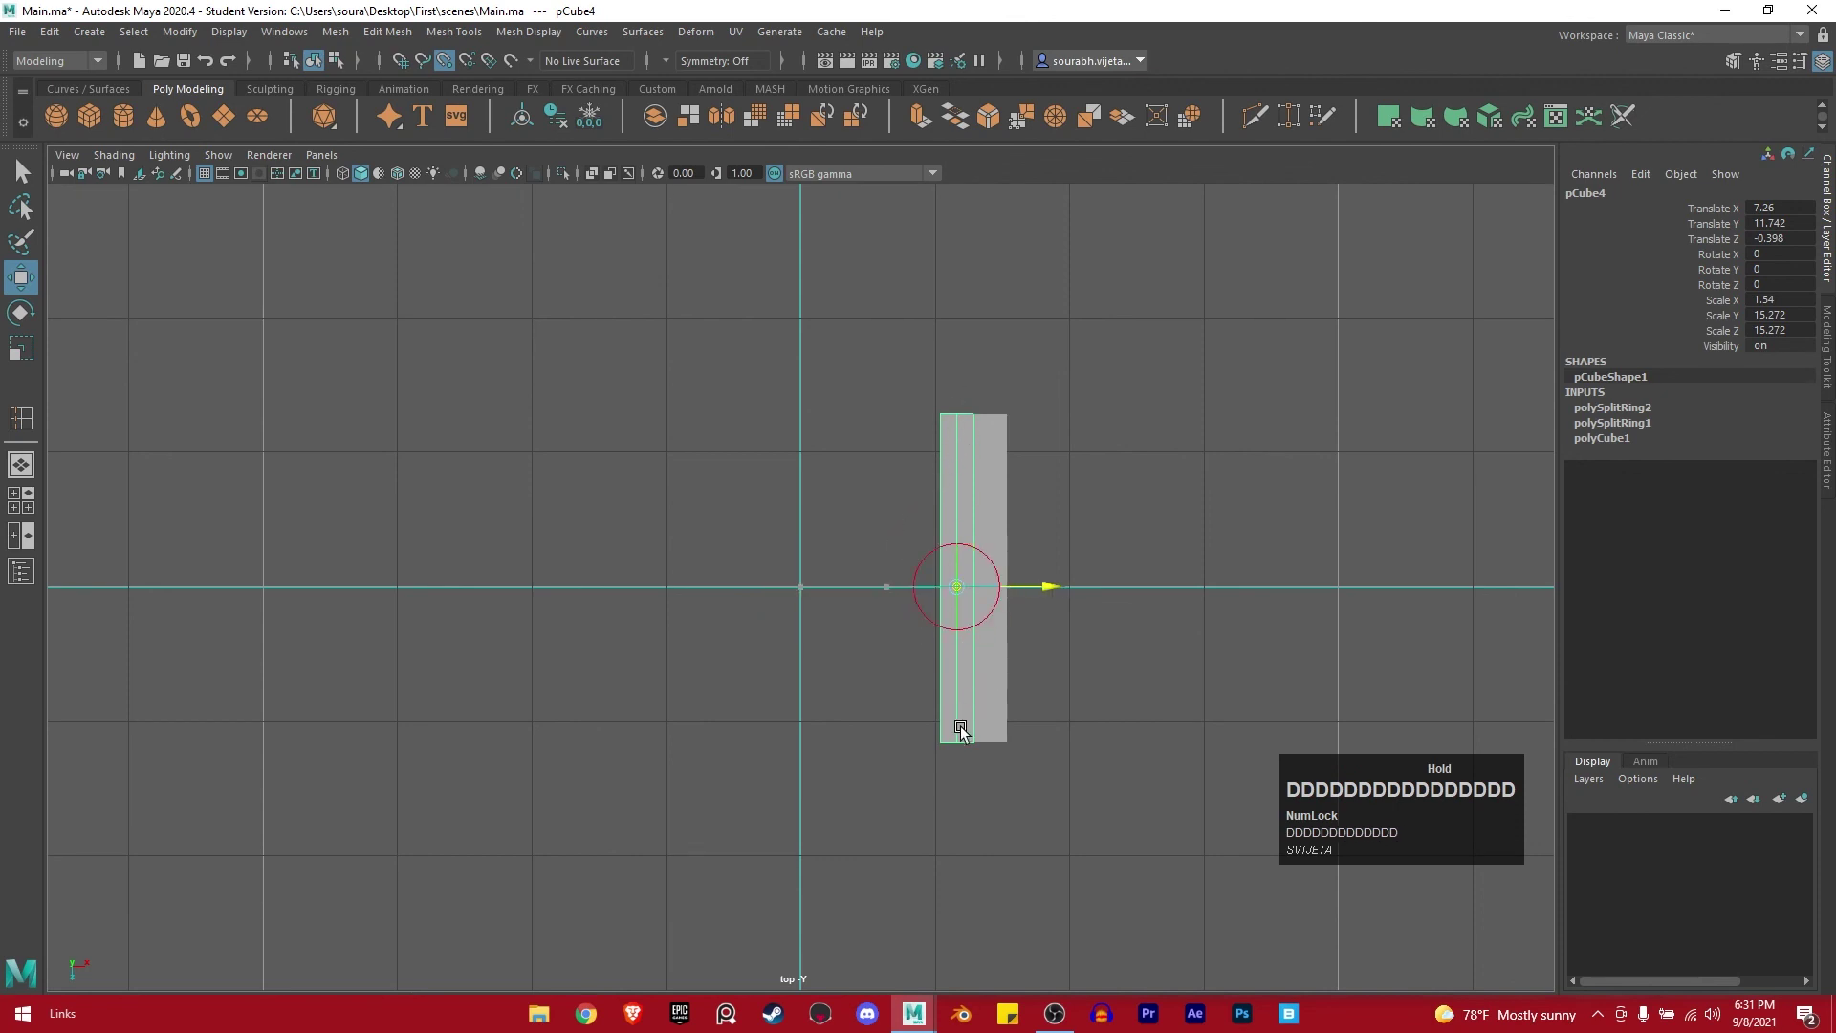
{"action": "type", "text": "dDDDDDddDDDDD"}
{"action": "key", "text": "space"}
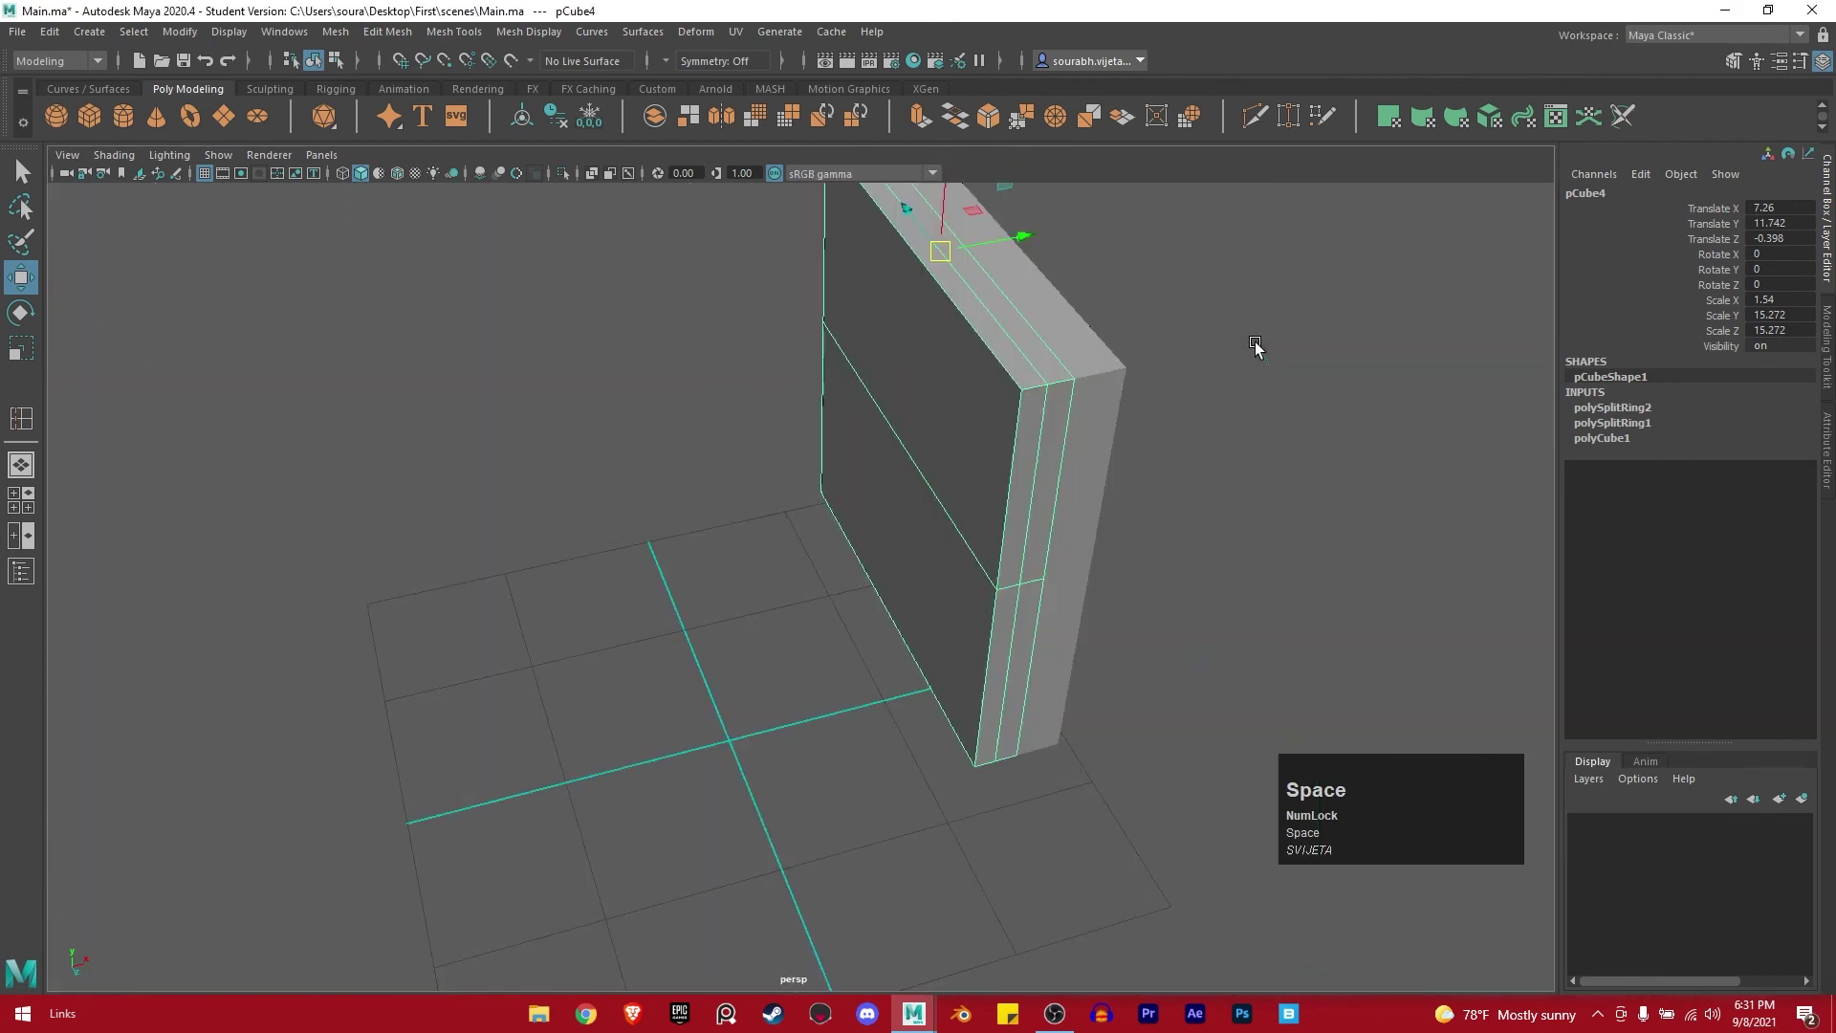
Select both panel slabs and delete them, leaving Main.ma with only the empty grid.
{"action": "right_click", "coordinate": [1206, 545]}
{"action": "left_click_drag", "start_coordinate": [859, 571], "coordinate": [853, 563]}
{"action": "right_click", "coordinate": [860, 563]}
{"action": "right_click", "coordinate": [948, 722]}
{"action": "left_click_drag", "start_coordinate": [951, 721], "coordinate": [973, 716]}
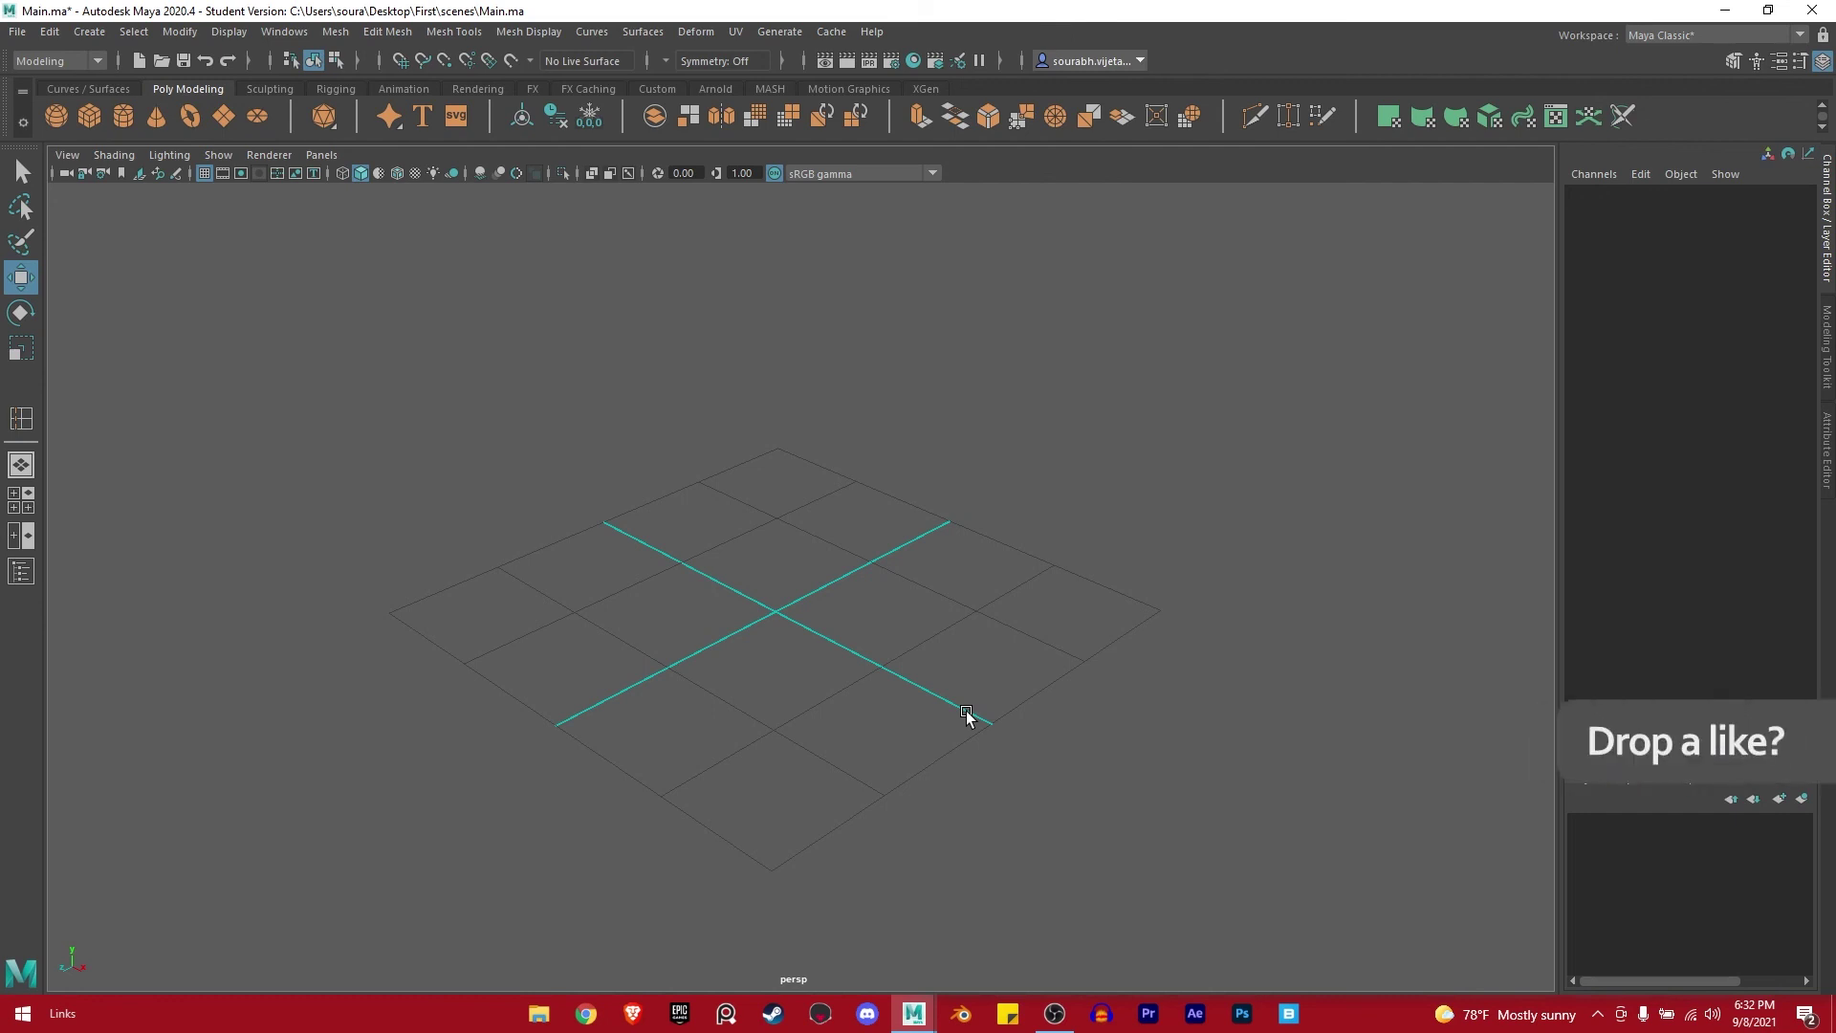